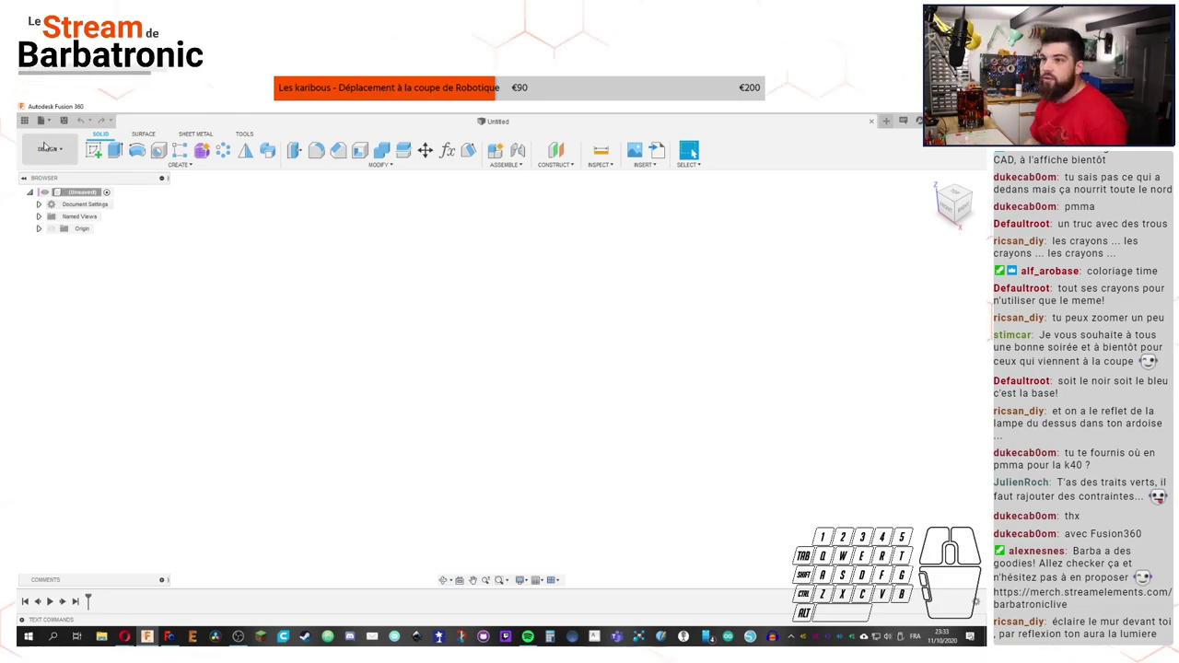
Step: Browse the Data Panel into the 2020 folder's BASE_ROULANTE_2020 design, then switch to FreeCAD
{"action": "left_click", "coordinate": [35, 121]}
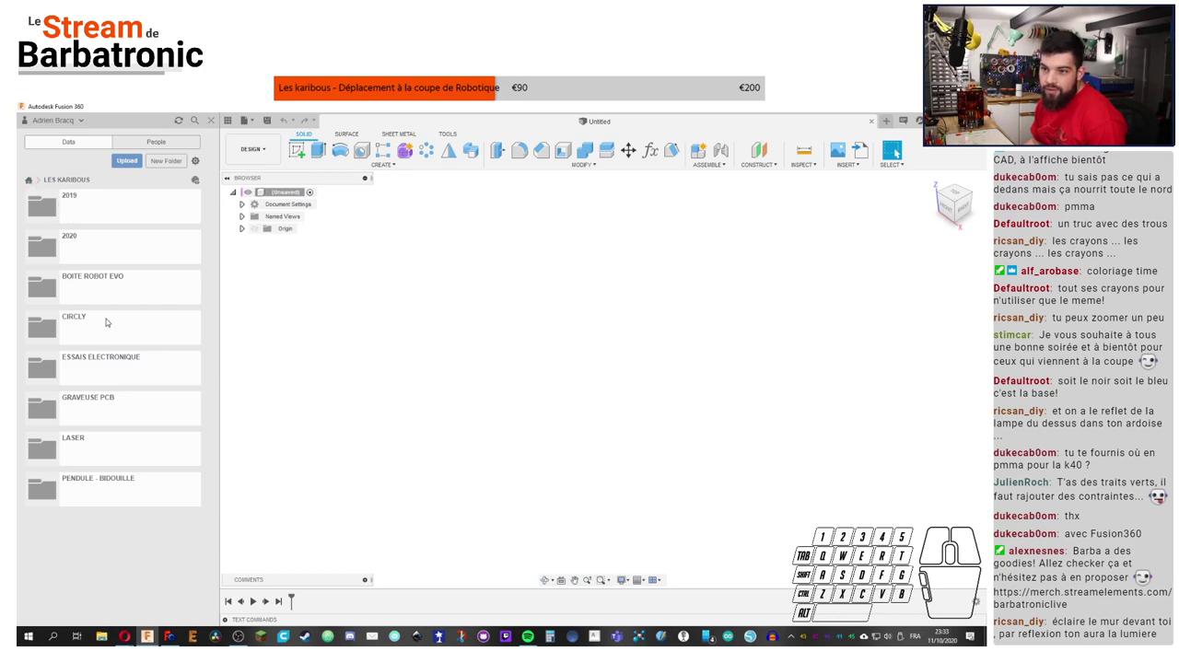
{"action": "double_click", "coordinate": [129, 240]}
{"action": "double_click", "coordinate": [146, 483]}
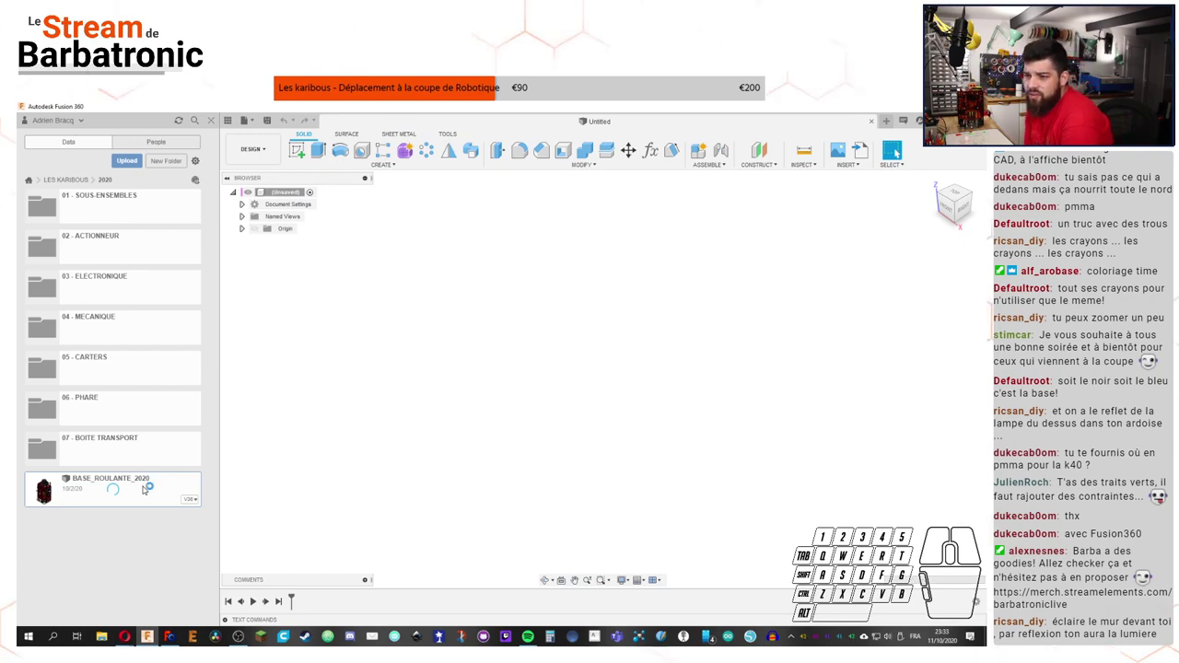
{"action": "left_click", "coordinate": [169, 638]}
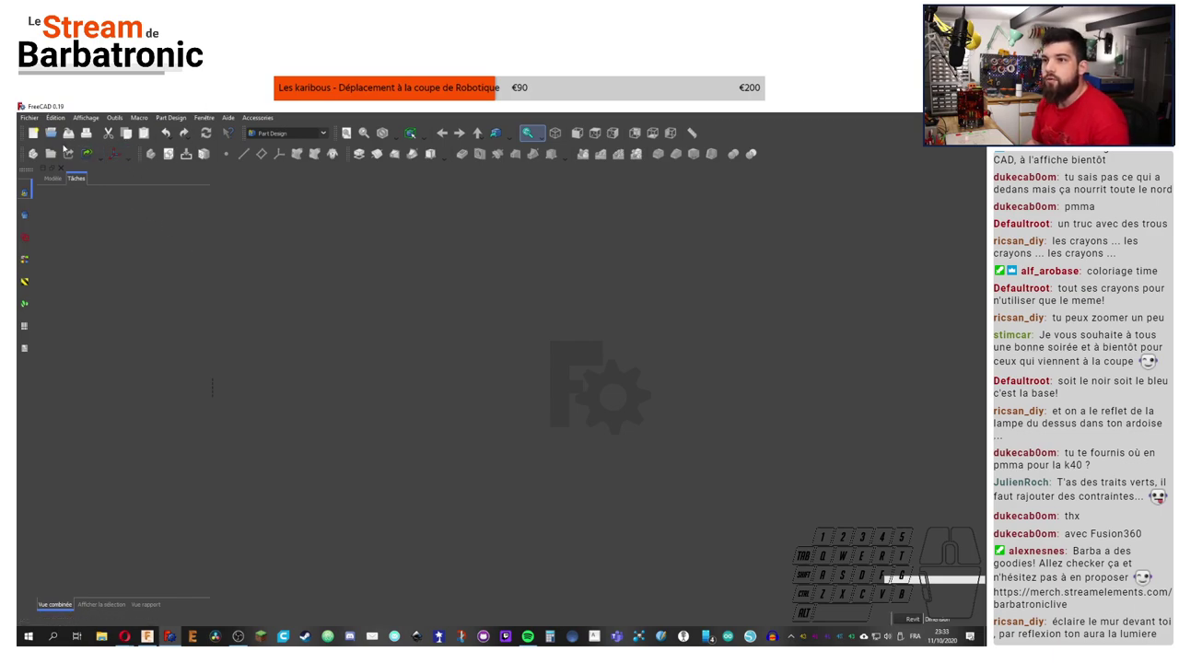
Step: Create a new FreeCAD document and add a body to hold the part
{"action": "left_click", "coordinate": [42, 135]}
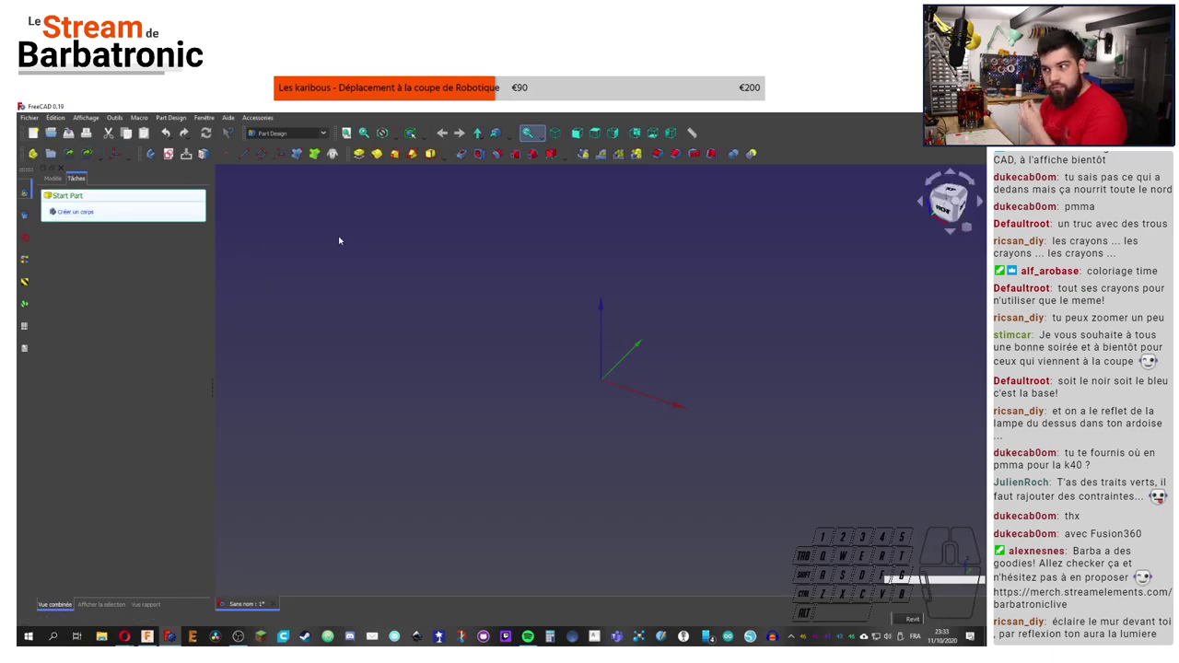
{"action": "left_click", "coordinate": [57, 175]}
{"action": "left_click", "coordinate": [81, 182]}
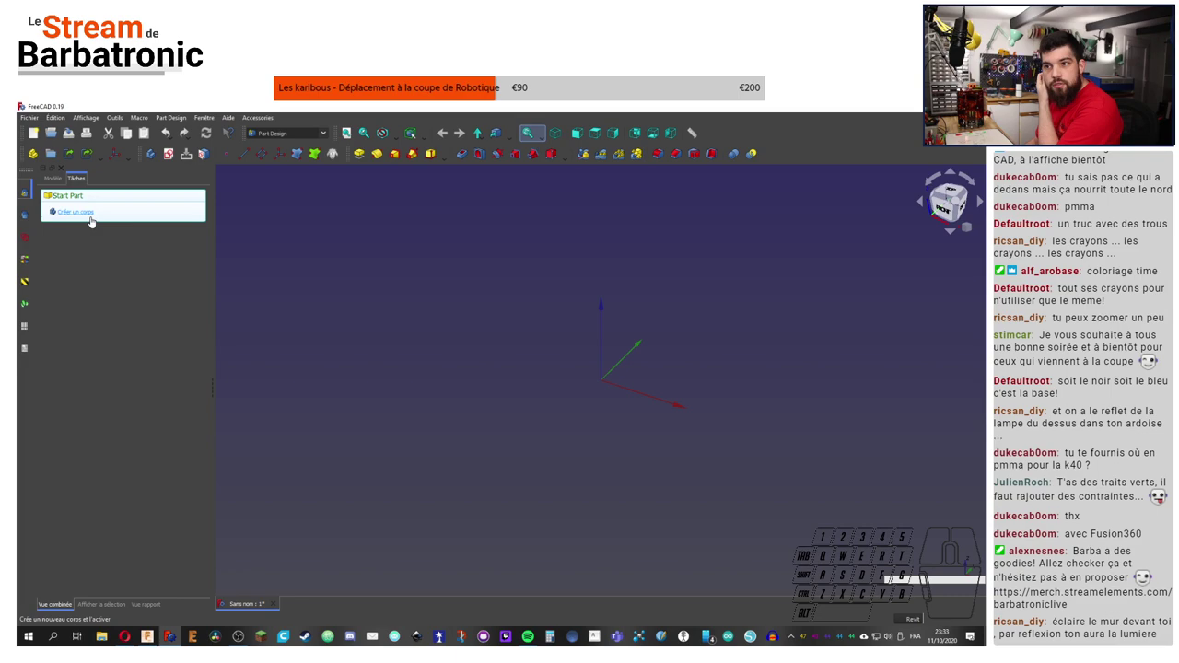
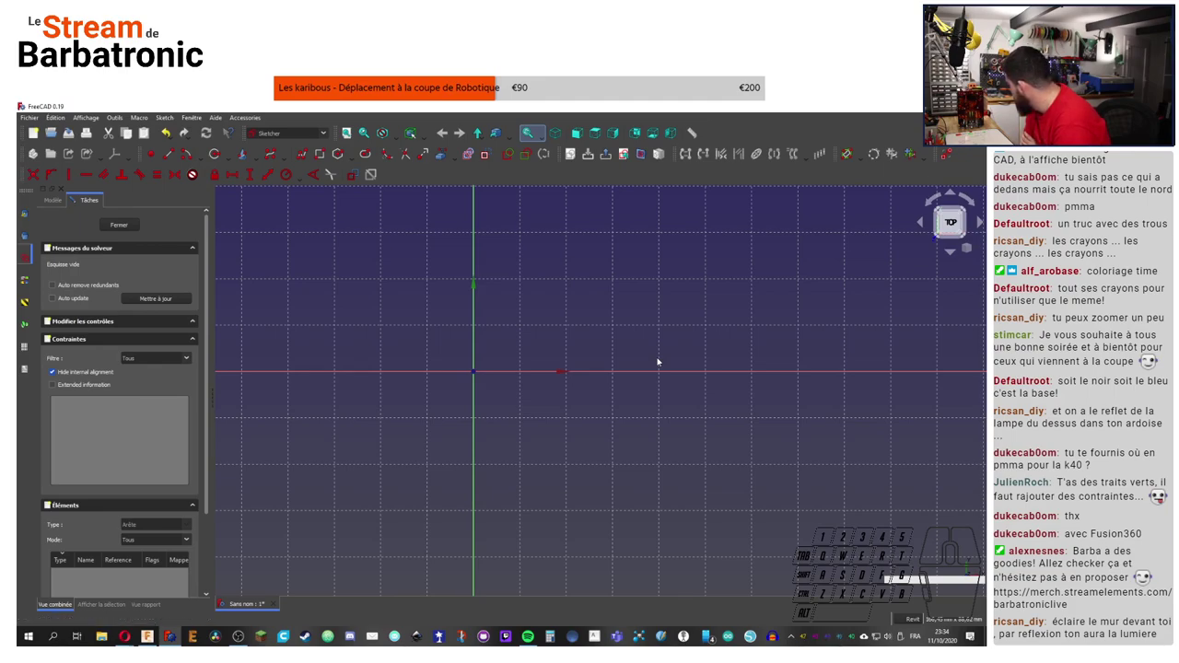
Step: Draw the closed polyline outline of the robot body and leave the polyline tool
{"action": "middle_click", "coordinate": [654, 284]}
{"action": "left_click", "coordinate": [913, 624]}
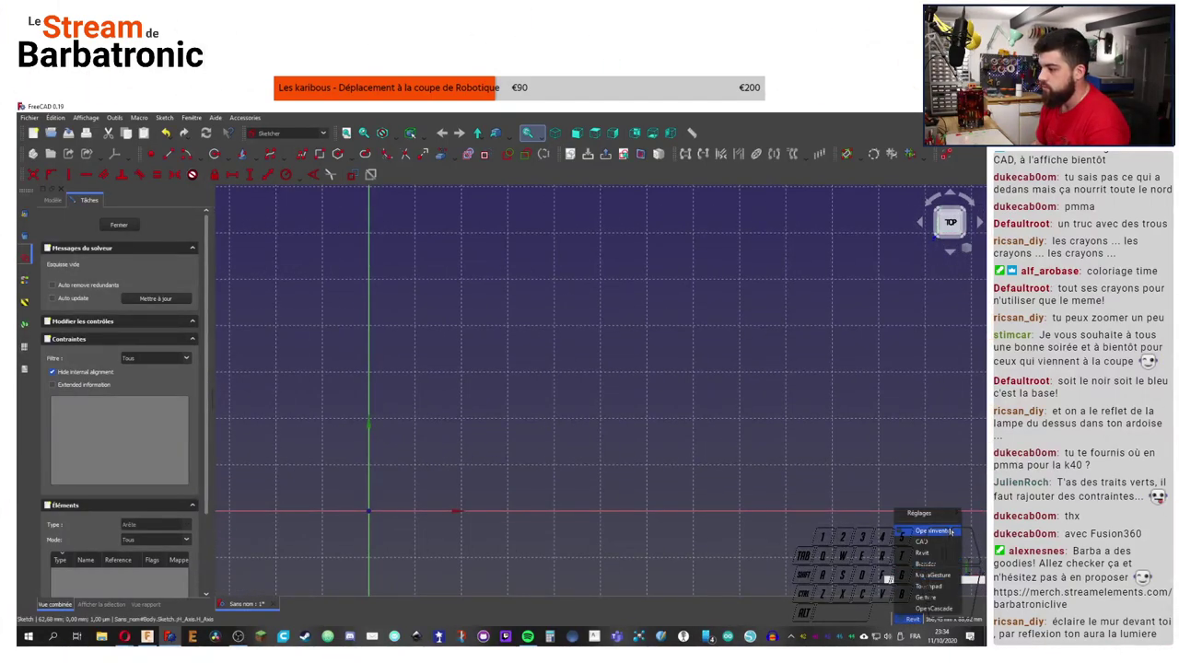
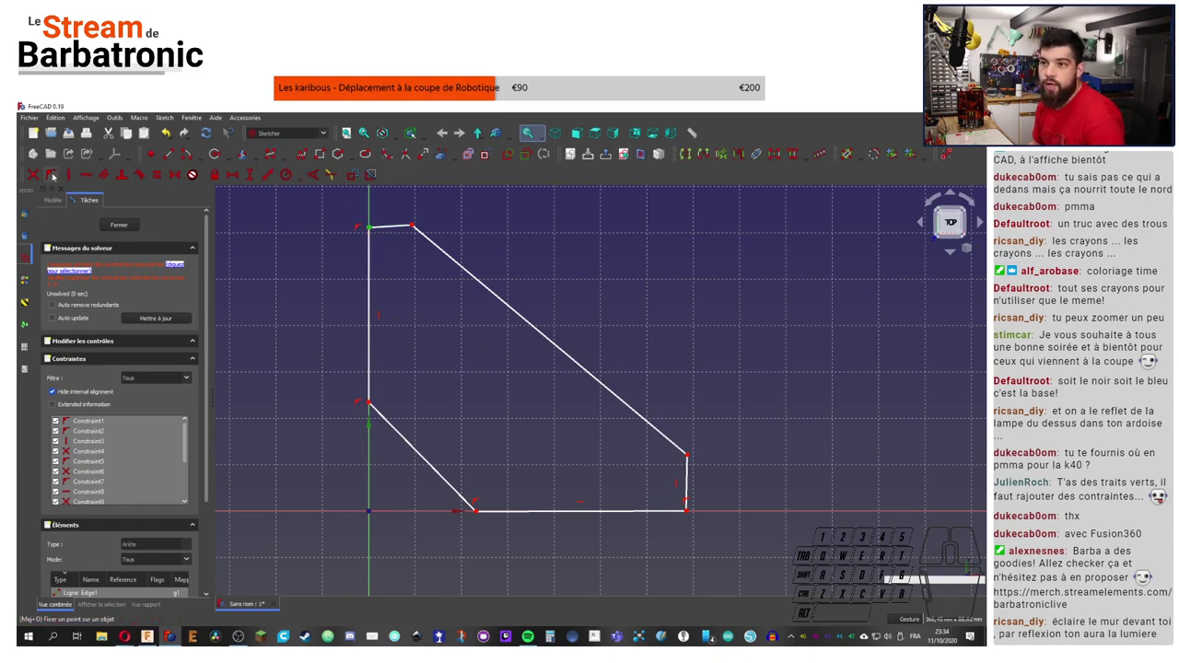
{"action": "left_click", "coordinate": [40, 174]}
{"action": "right_click", "coordinate": [40, 173]}
{"action": "scroll", "scroll_direction": "up", "scroll_amount": 3}
{"action": "middle_click", "coordinate": [376, 227]}
{"action": "left_click", "coordinate": [413, 221]}
{"action": "left_click_drag", "start_coordinate": [413, 223], "coordinate": [398, 222]}
{"action": "left_click", "coordinate": [409, 225]}
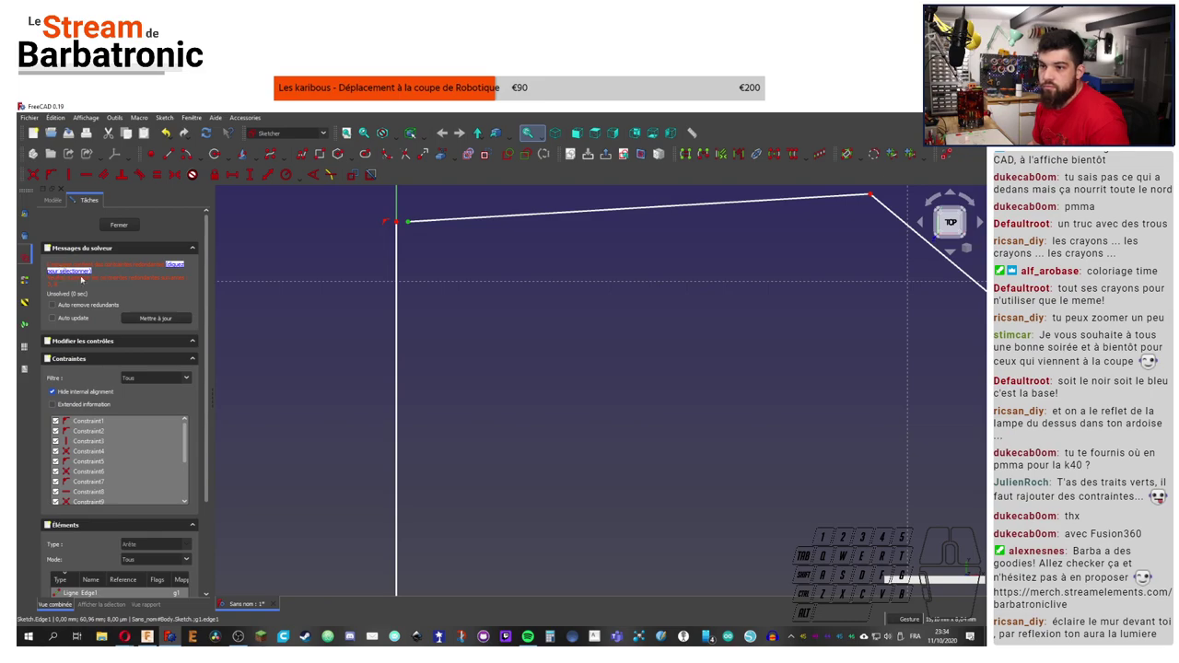
Step: Enable Auto remove redundant and Auto update in the solver panel, show the grid and close the sketch
{"action": "left_click", "coordinate": [79, 306]}
{"action": "left_click", "coordinate": [75, 323]}
{"action": "left_click", "coordinate": [166, 323]}
{"action": "left_click", "coordinate": [489, 288]}
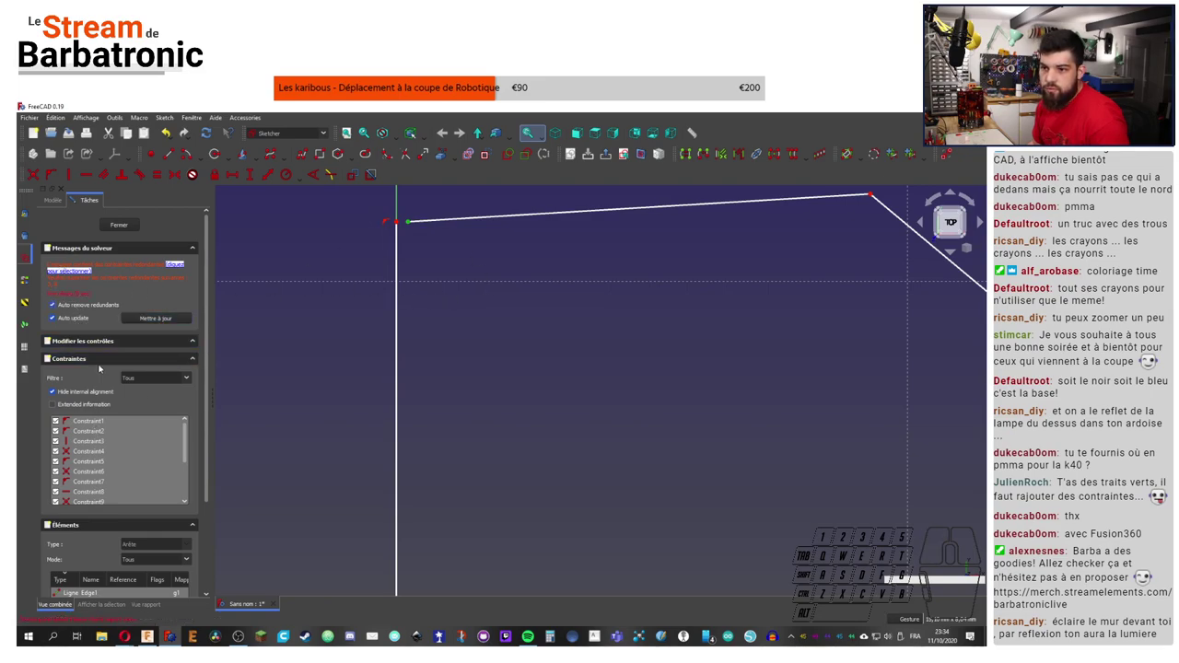
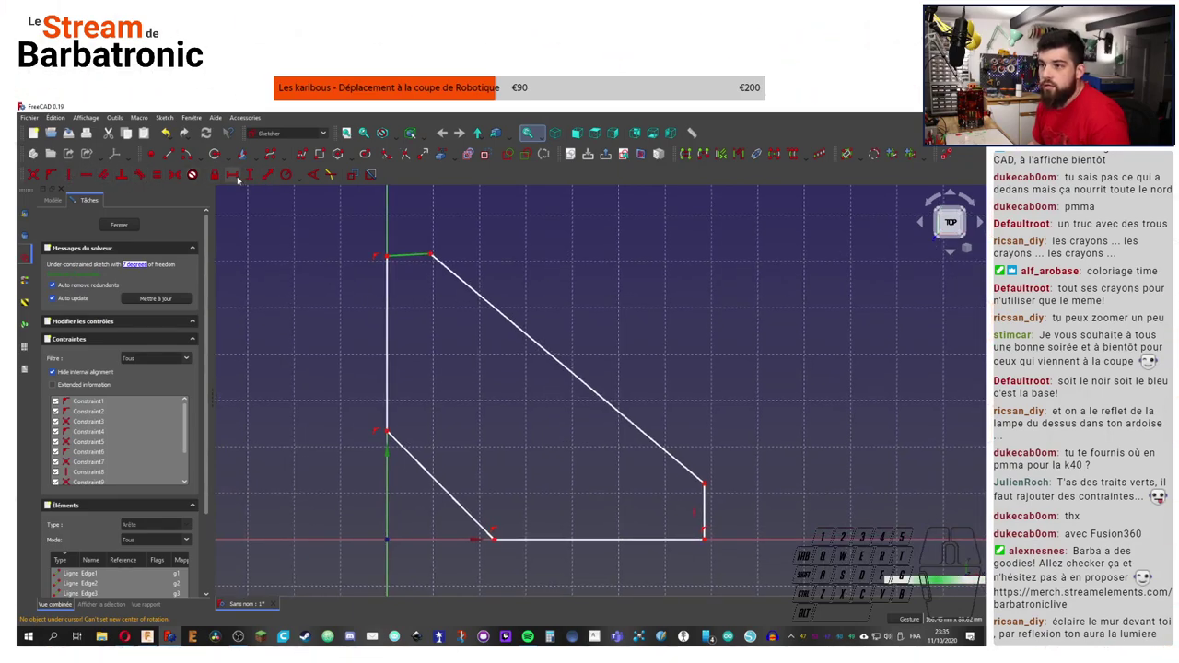
{"action": "left_click", "coordinate": [91, 178]}
{"action": "right_click", "coordinate": [92, 179]}
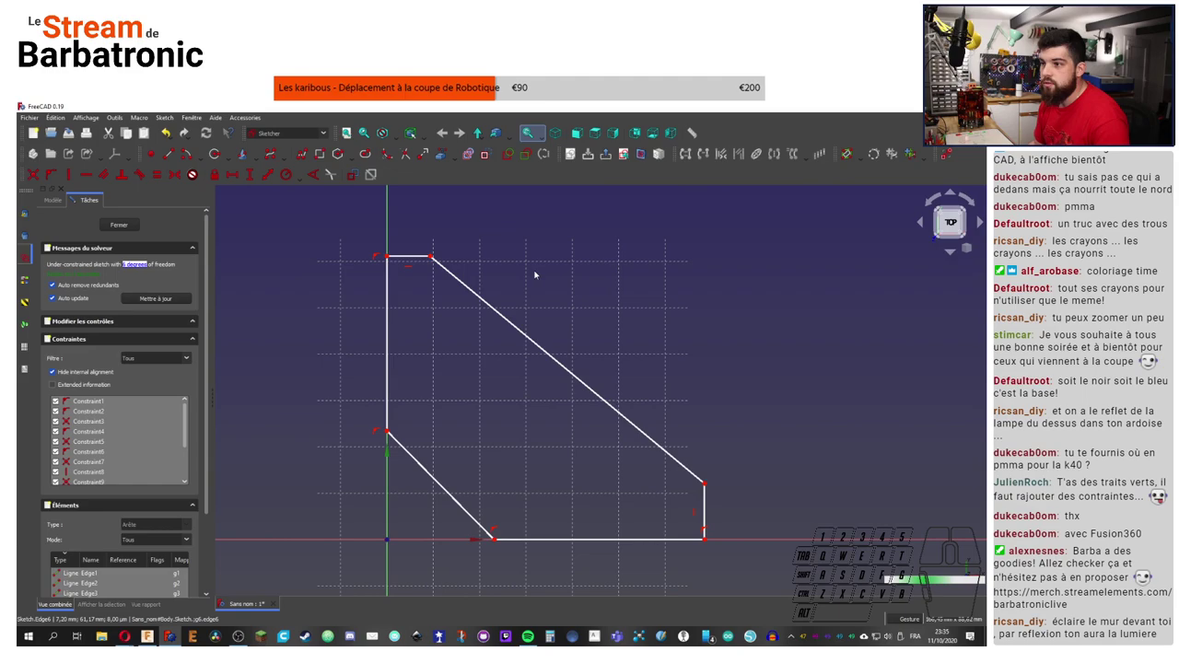
{"action": "left_click", "coordinate": [58, 182]}
{"action": "left_click", "coordinate": [39, 114]}
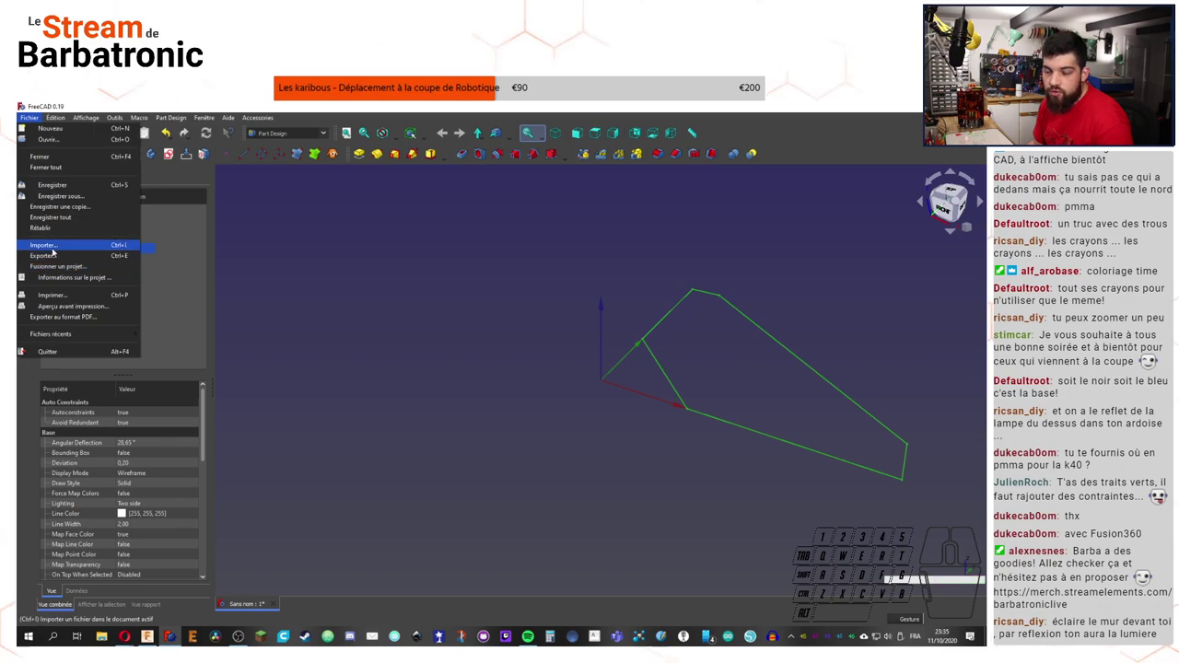
Step: Browse the Préférences pages: IFC export, sketcher, general, document, editor, output and macro settings
{"action": "left_click", "coordinate": [80, 335]}
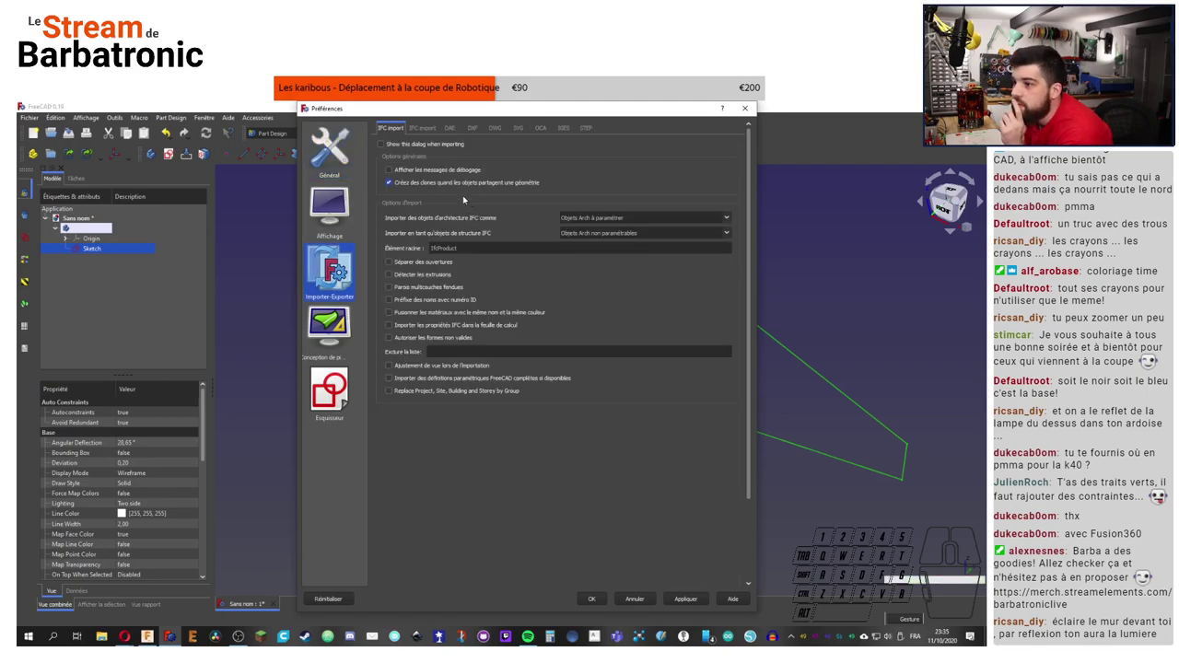
{"action": "left_click", "coordinate": [433, 133]}
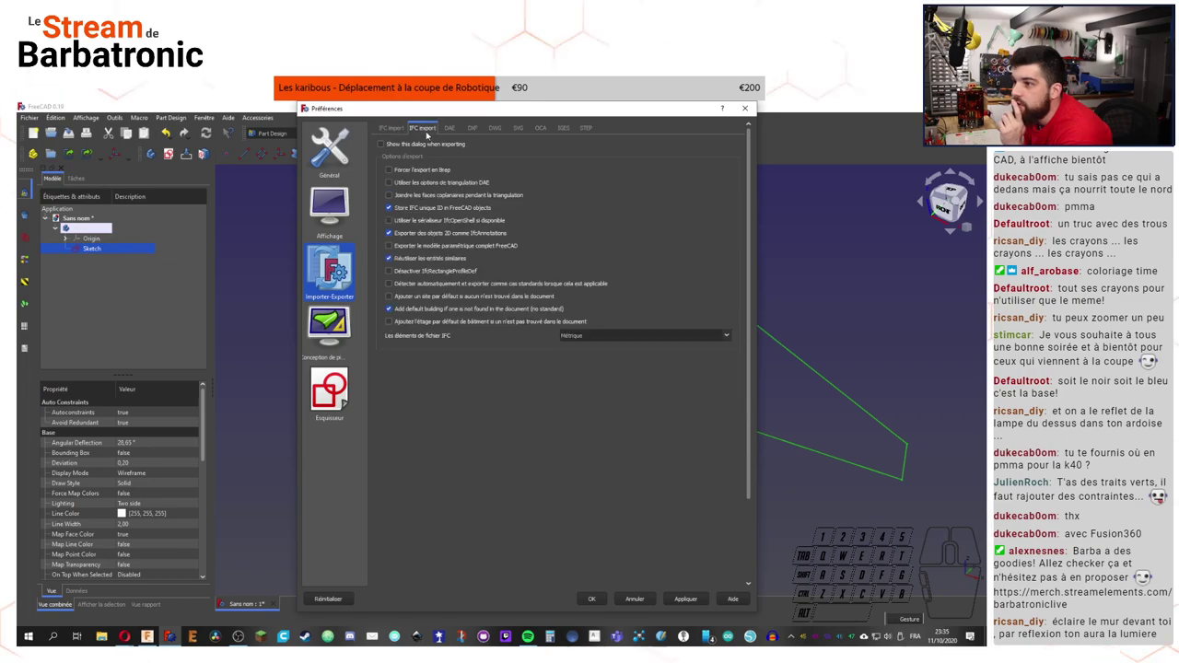
{"action": "left_click", "coordinate": [462, 129]}
{"action": "left_click", "coordinate": [391, 130]}
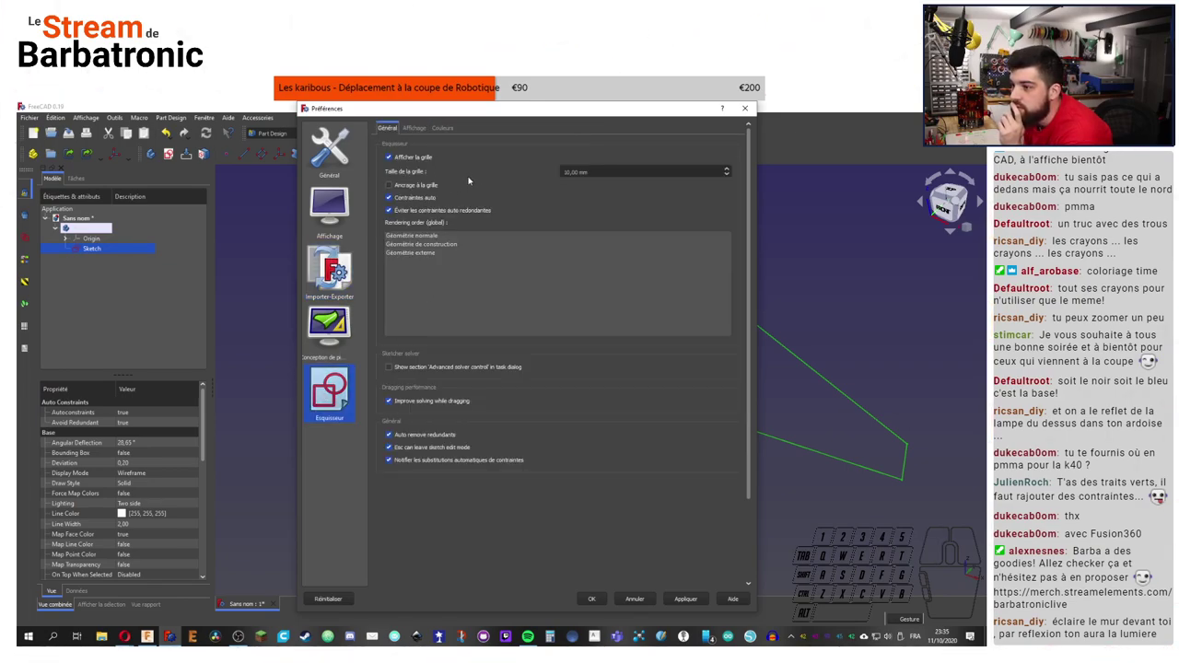
{"action": "left_click", "coordinate": [414, 135]}
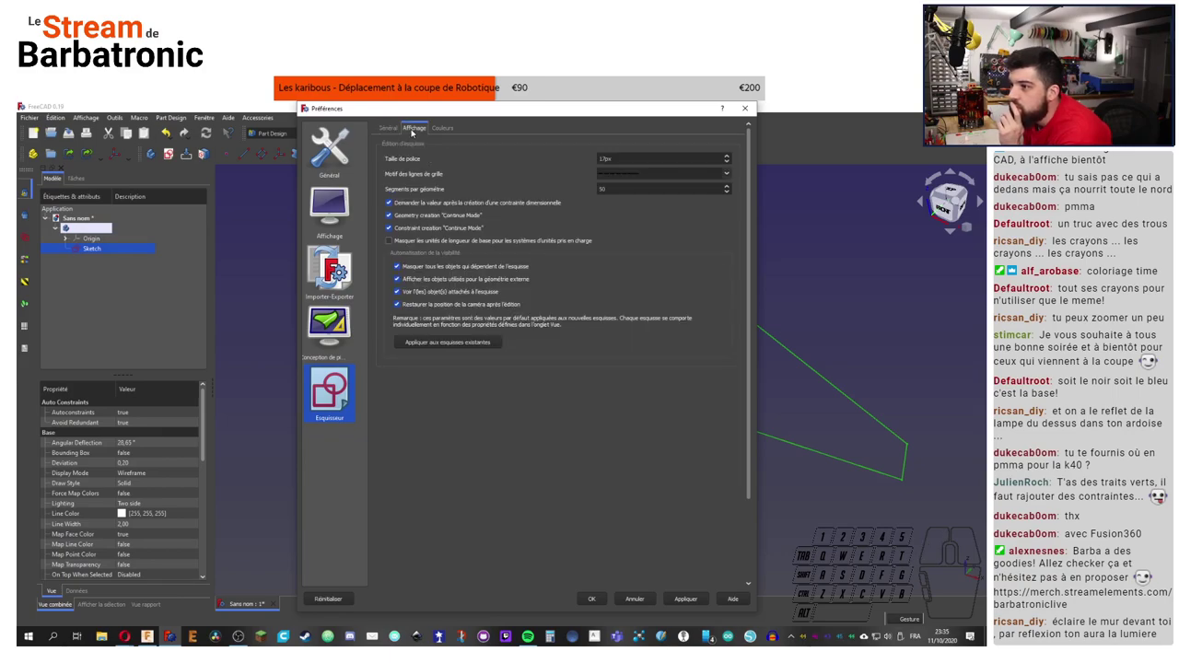
{"action": "left_click", "coordinate": [454, 127]}
{"action": "left_click", "coordinate": [417, 134]}
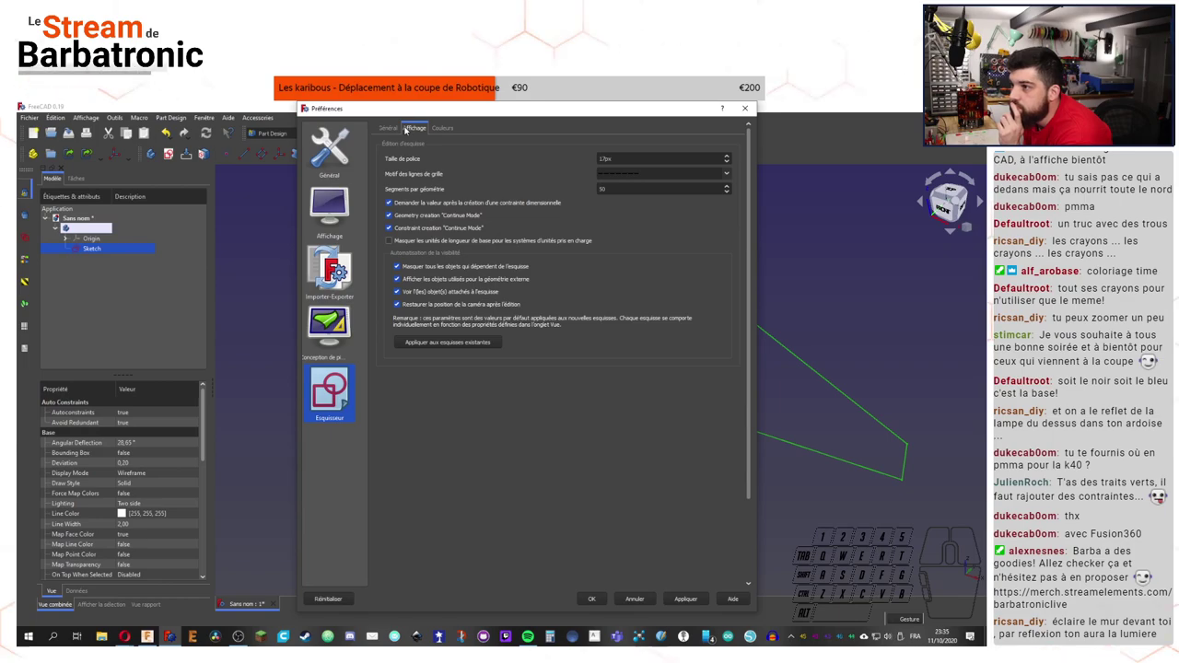
{"action": "left_click", "coordinate": [330, 151]}
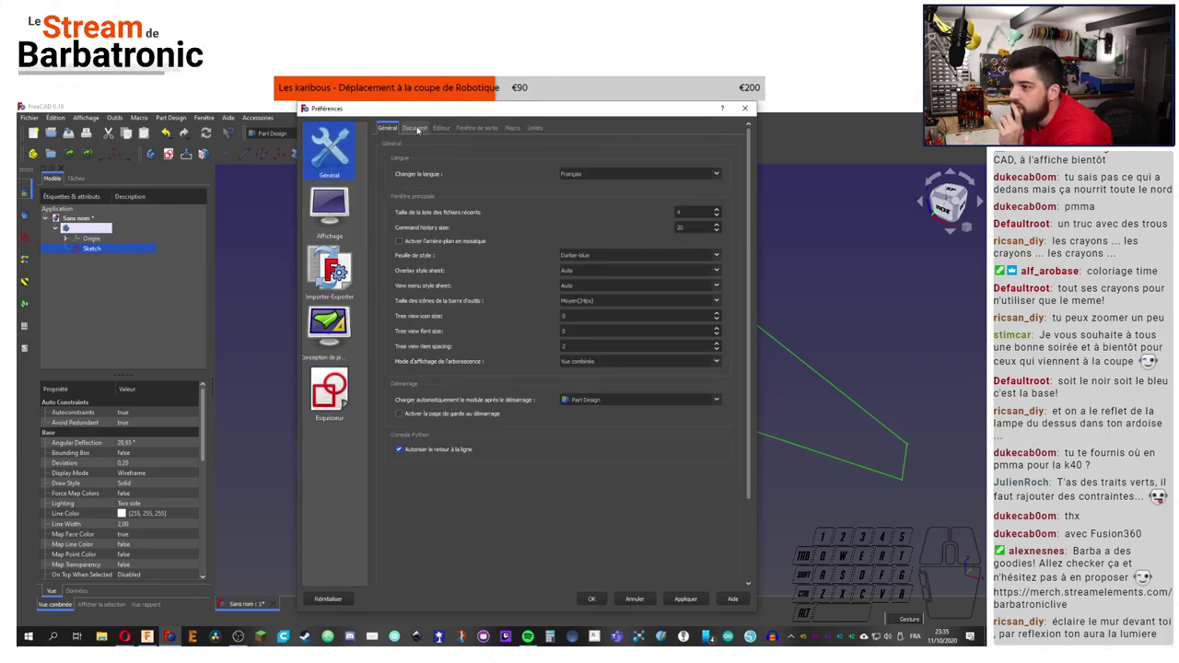
{"action": "left_click", "coordinate": [419, 131]}
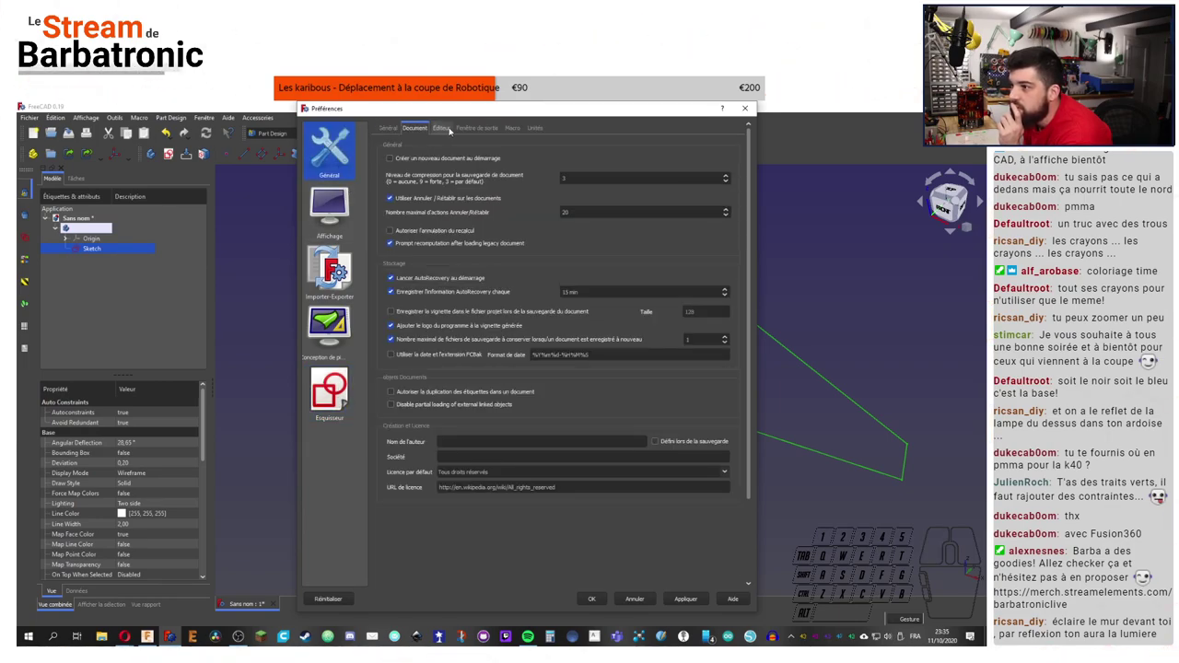
{"action": "left_click", "coordinate": [452, 132]}
{"action": "left_click", "coordinate": [469, 131]}
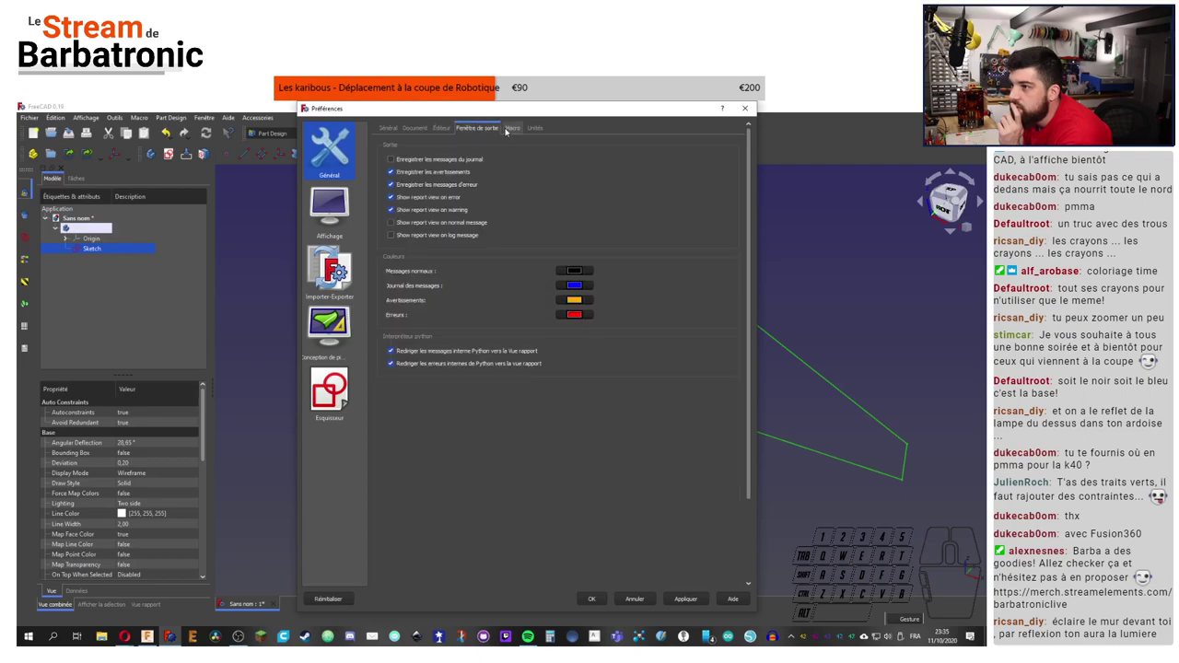
{"action": "left_click", "coordinate": [508, 133]}
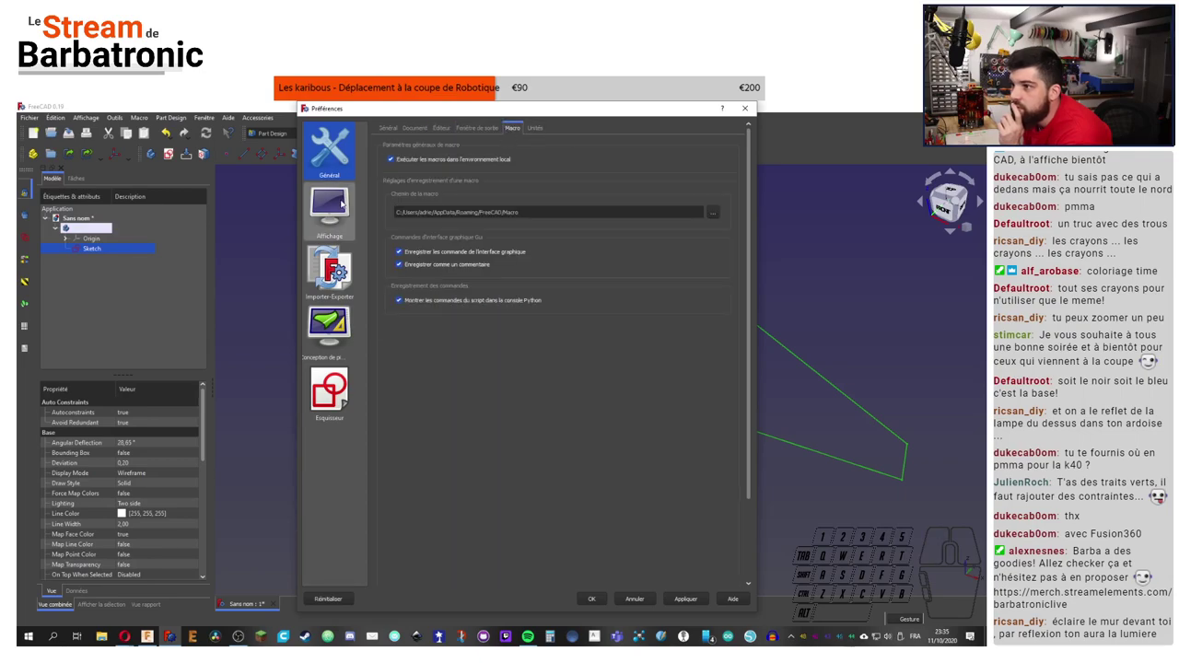
Step: Review display and sketcher display preferences, apply them to existing sketches, then cancel the dialog
{"action": "left_click", "coordinate": [340, 207]}
{"action": "left_click", "coordinate": [436, 136]}
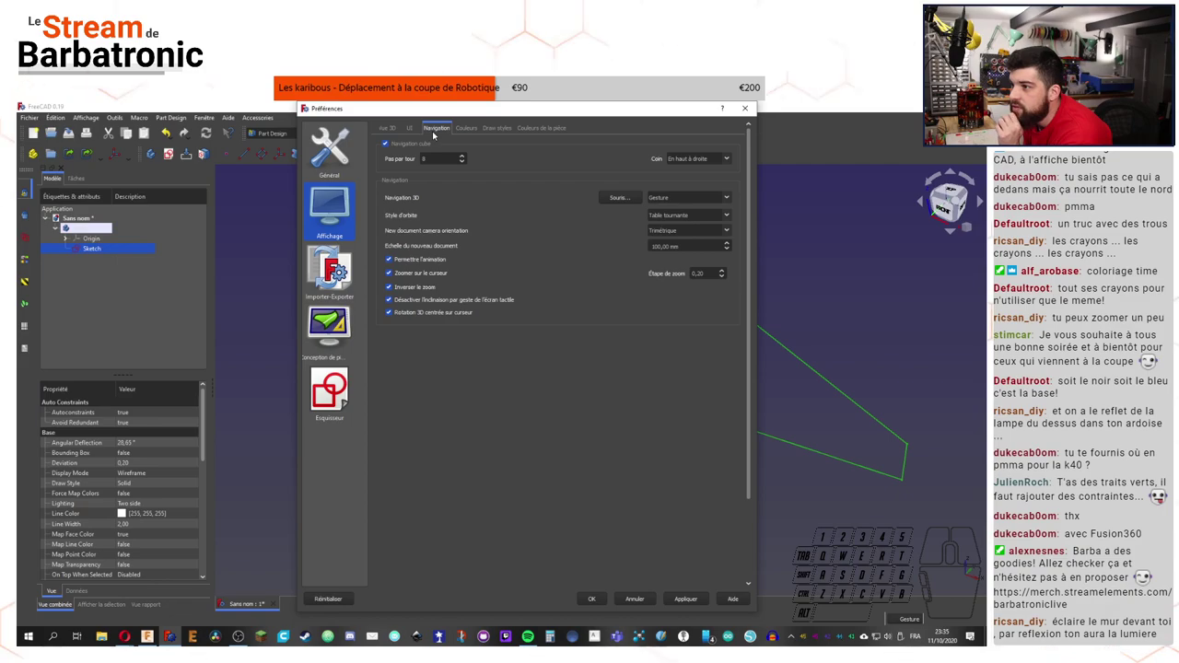
{"action": "left_click", "coordinate": [417, 135]}
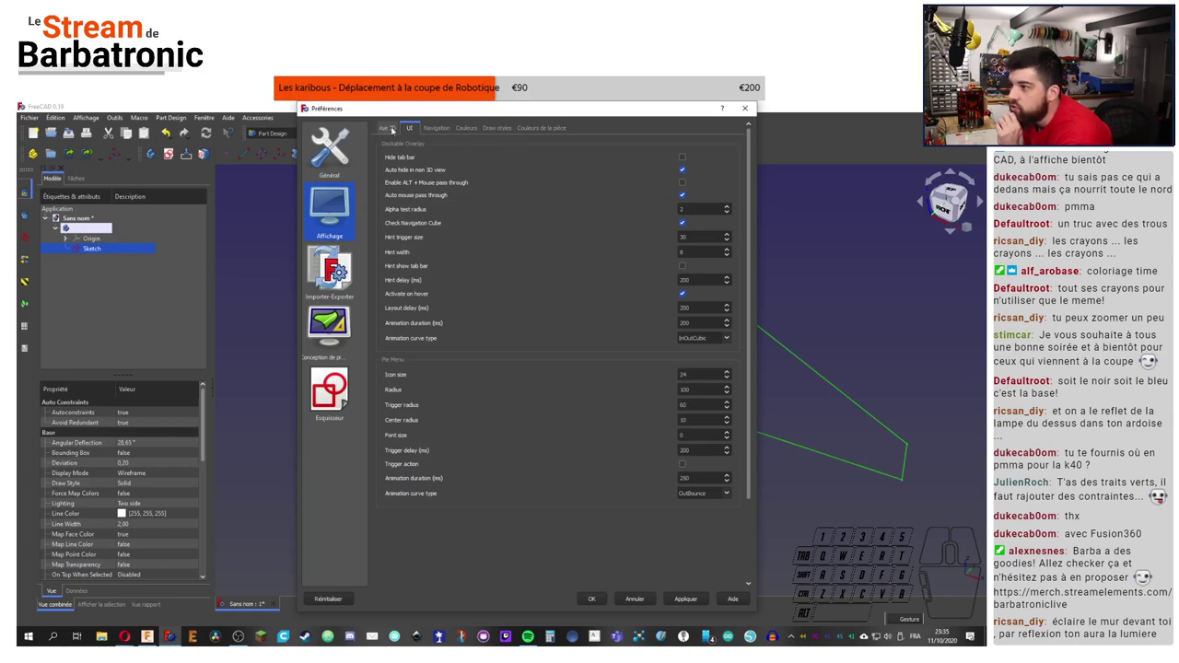
{"action": "left_click", "coordinate": [395, 128]}
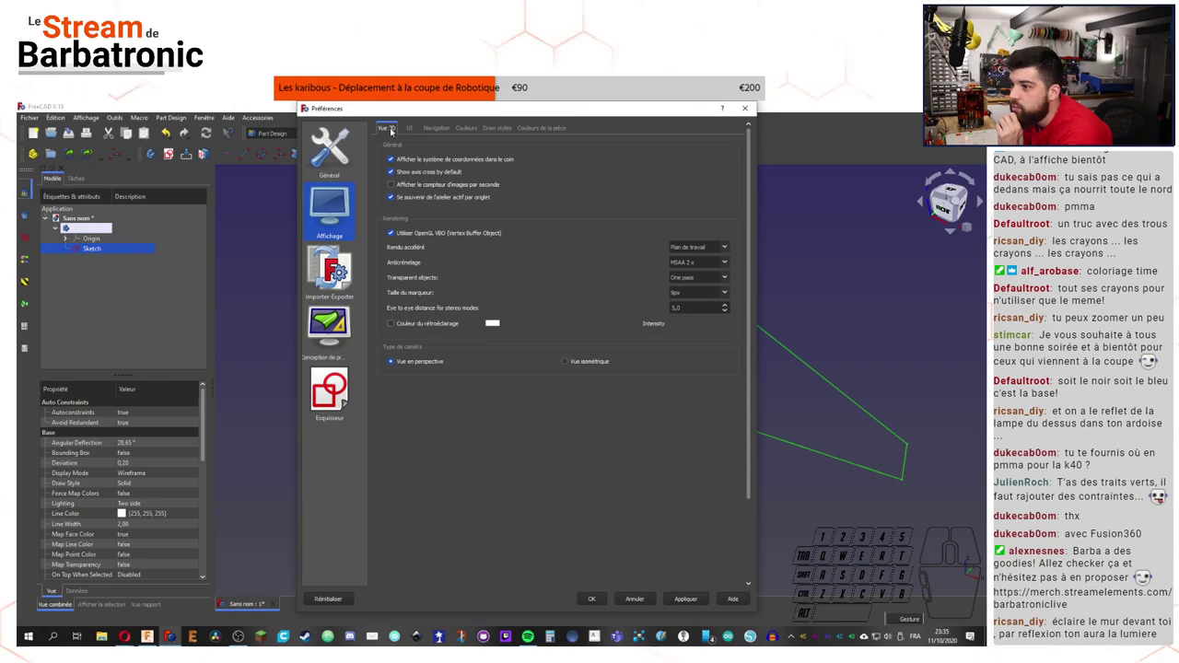
{"action": "left_click", "coordinate": [576, 365]}
{"action": "left_click", "coordinate": [411, 130]}
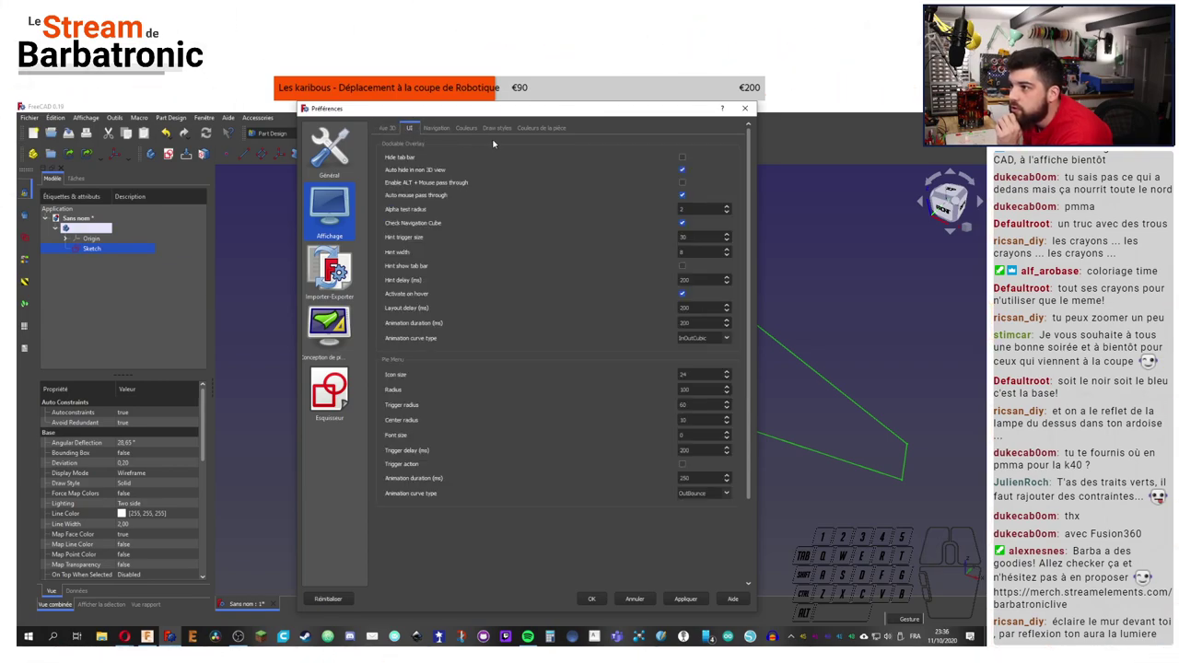
{"action": "left_click", "coordinate": [350, 387]}
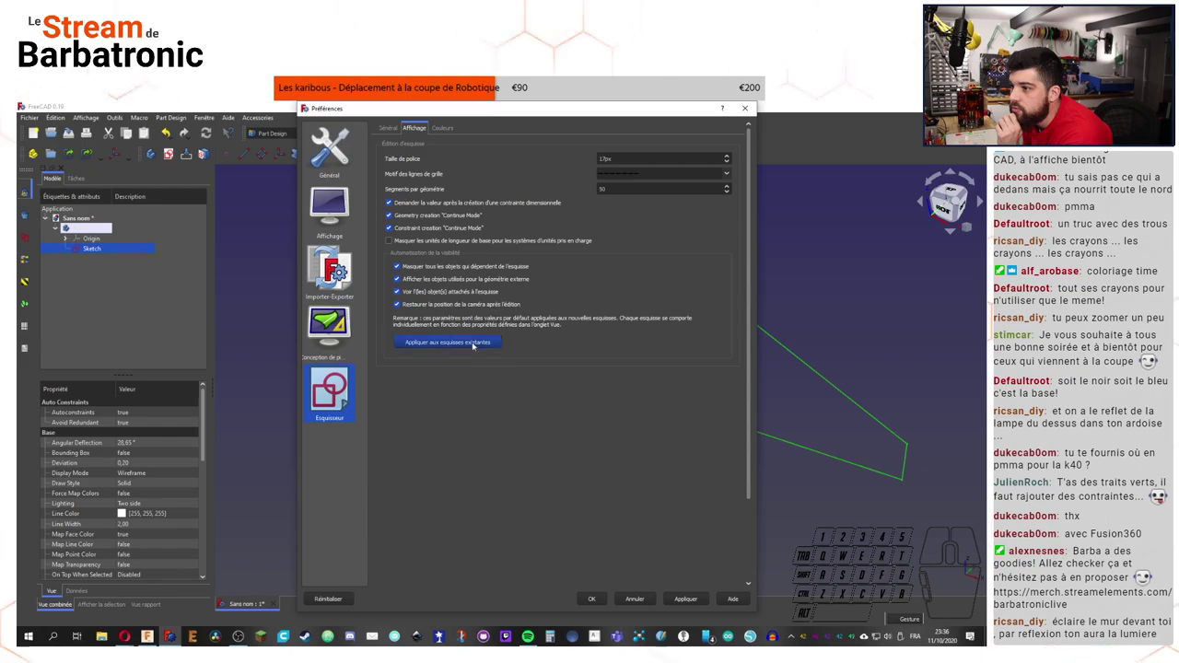
{"action": "left_click", "coordinate": [711, 601]}
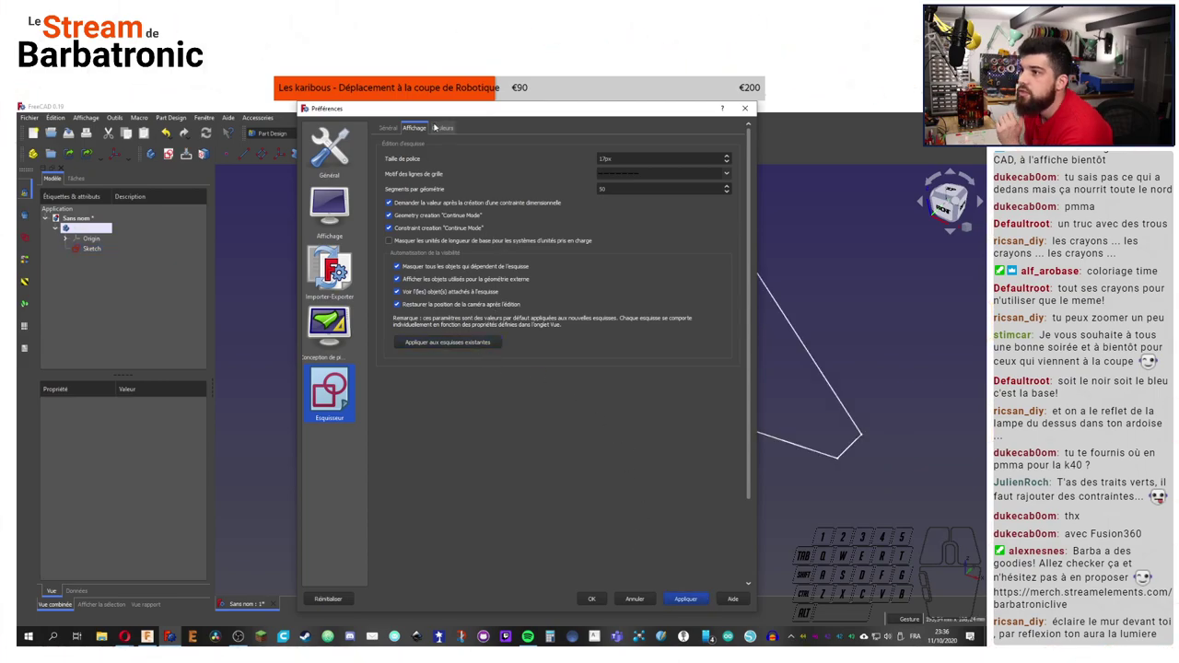
{"action": "left_click", "coordinate": [447, 126]}
{"action": "left_click", "coordinate": [429, 126]}
{"action": "left_click", "coordinate": [382, 127]}
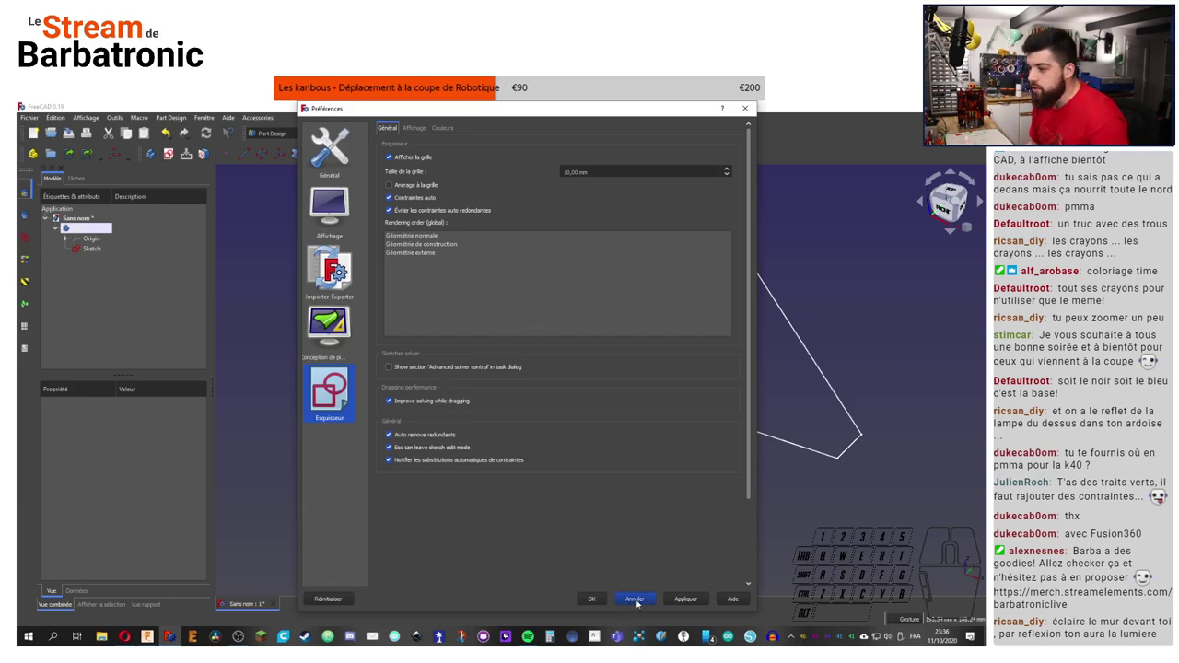
{"action": "left_click", "coordinate": [640, 601]}
Step: Reopen the outline Sketch from the tree and recentre it in the top view
{"action": "left_click", "coordinate": [84, 254]}
{"action": "left_click", "coordinate": [95, 250]}
{"action": "left_click_drag", "start_coordinate": [112, 230], "coordinate": [94, 253]}
{"action": "left_click_drag", "start_coordinate": [570, 274], "coordinate": [429, 369]}
{"action": "right_click", "coordinate": [476, 296]}
{"action": "scroll", "scroll_direction": "down", "scroll_amount": 3}
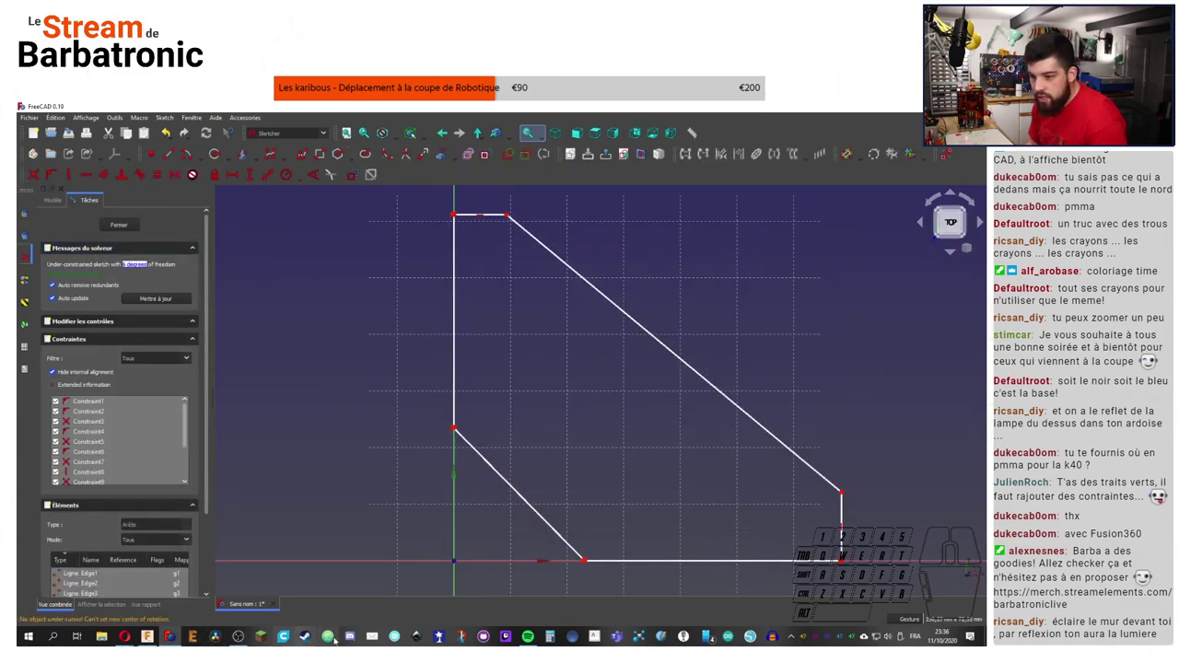
Step: Switch from FreeCAD to the Fusion 360 window showing the PLAQUE_BILLE_FOLLE_2020 plate
{"action": "left_click", "coordinate": [157, 637]}
{"action": "scroll", "scroll_direction": "up", "scroll_amount": 3}
{"action": "scroll", "scroll_direction": "down", "scroll_amount": 3}
{"action": "left_click", "coordinate": [153, 636]}
{"action": "left_click", "coordinate": [154, 636]}
{"action": "right_click", "coordinate": [154, 636]}
{"action": "left_click", "coordinate": [154, 637]}
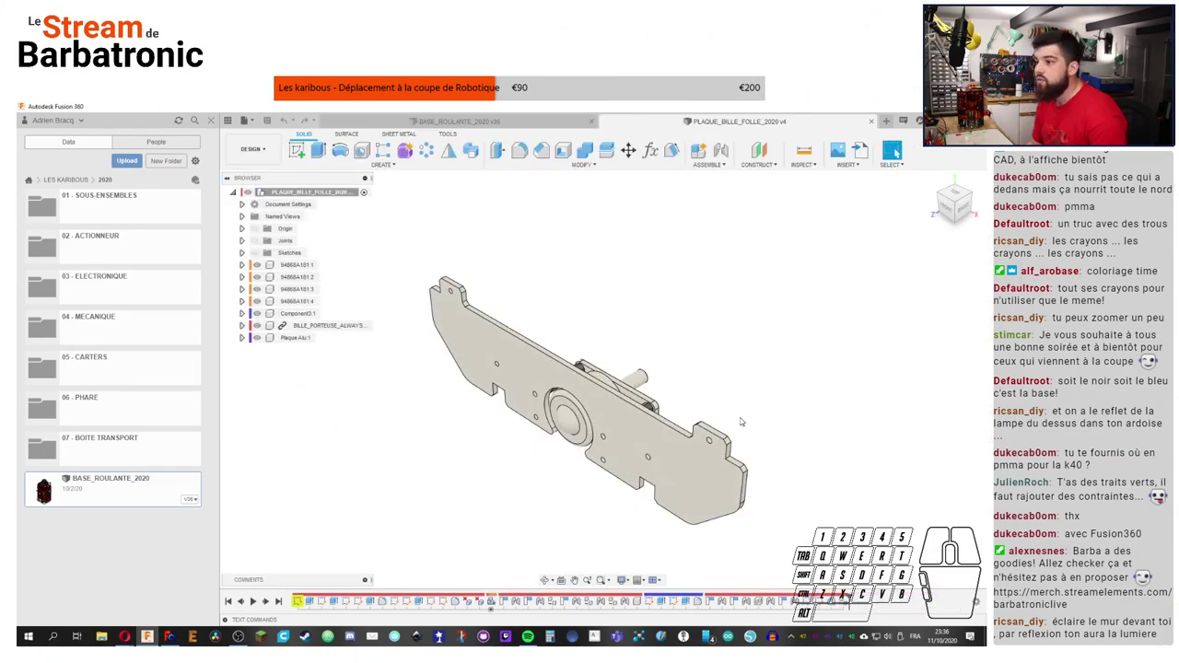
Step: Orbit the plate and open its Sketch6 for editing from the timeline
{"action": "left_click_drag", "start_coordinate": [154, 637], "coordinate": [154, 636]}
{"action": "scroll", "scroll_direction": "down", "scroll_amount": 3}
{"action": "middle_click", "coordinate": [154, 637]}
{"action": "scroll", "scroll_direction": "down", "scroll_amount": 3}
{"action": "left_click", "coordinate": [154, 637]}
{"action": "left_click", "coordinate": [154, 636]}
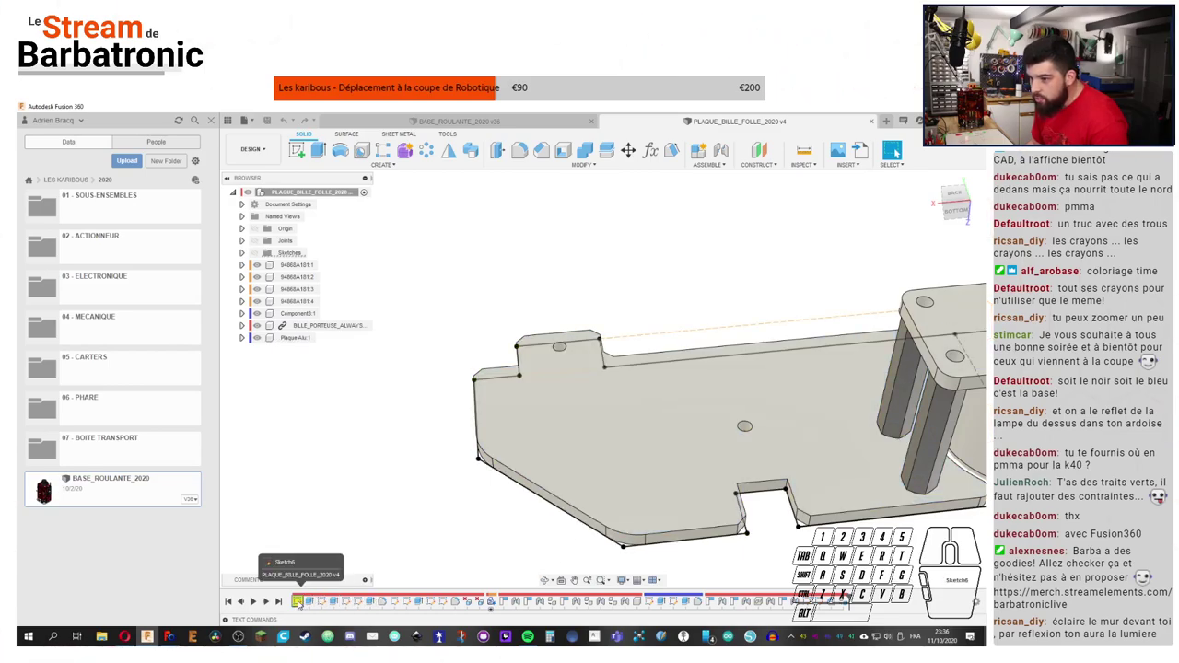
{"action": "double_click", "coordinate": [154, 636]}
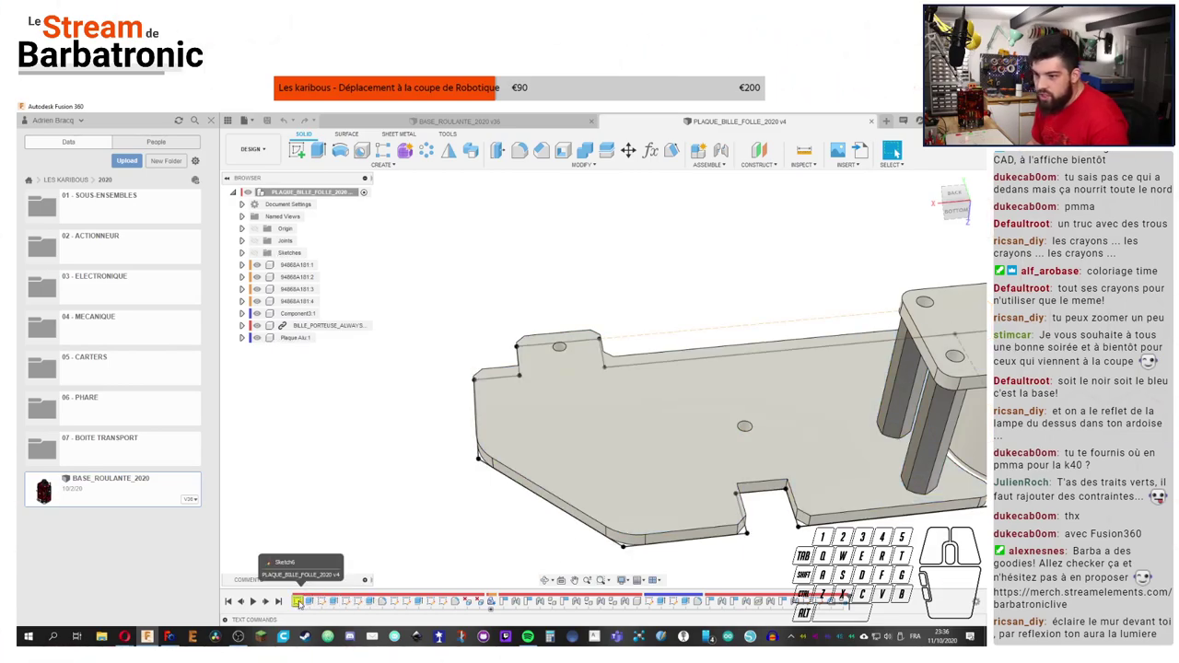
{"action": "double_click", "coordinate": [154, 636]}
{"action": "scroll", "scroll_direction": "down", "scroll_amount": 3}
{"action": "middle_click", "coordinate": [154, 636]}
{"action": "scroll", "scroll_direction": "up", "scroll_amount": 3}
{"action": "scroll", "scroll_direction": "down", "scroll_amount": 3}
{"action": "left_click", "coordinate": [154, 637]}
{"action": "scroll", "scroll_direction": "down", "scroll_amount": 3}
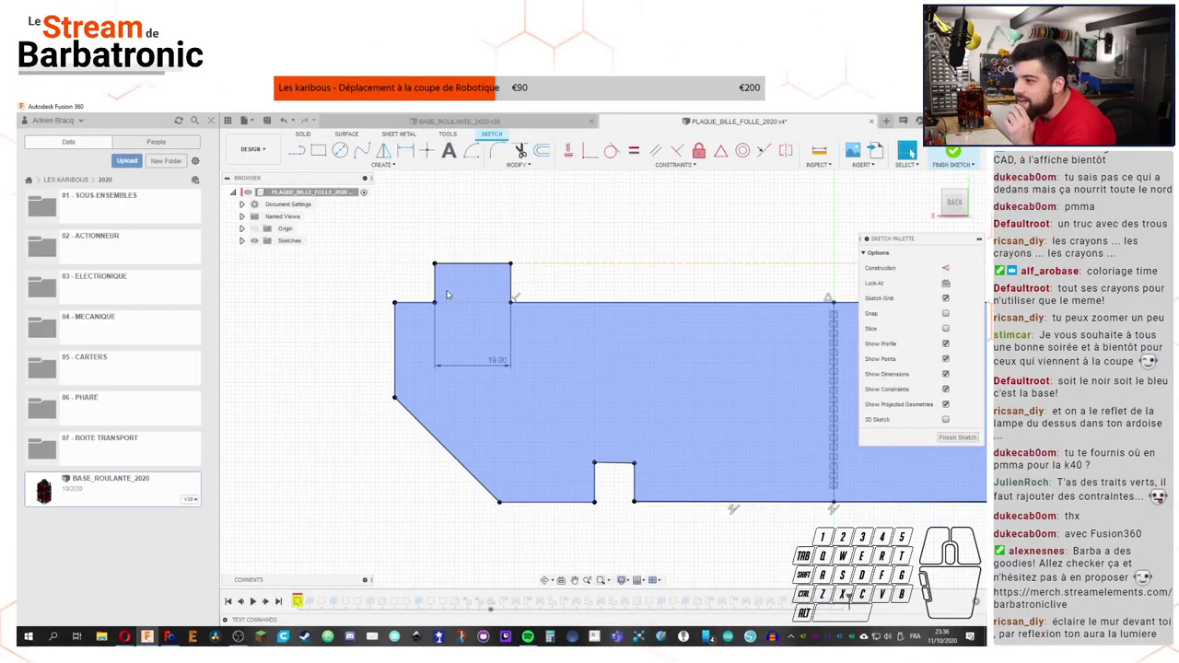
{"action": "left_click", "coordinate": [153, 637]}
Step: Add driven reference heights of 23.758 and 26.242 to the plate outline with Sketch Dimension
{"action": "key", "text": "d"}
{"action": "left_click", "coordinate": [154, 637]}
{"action": "left_click", "coordinate": [154, 636]}
{"action": "left_click", "coordinate": [154, 637]}
{"action": "left_click", "coordinate": [154, 637]}
{"action": "left_click", "coordinate": [154, 636]}
{"action": "left_click", "coordinate": [154, 637]}
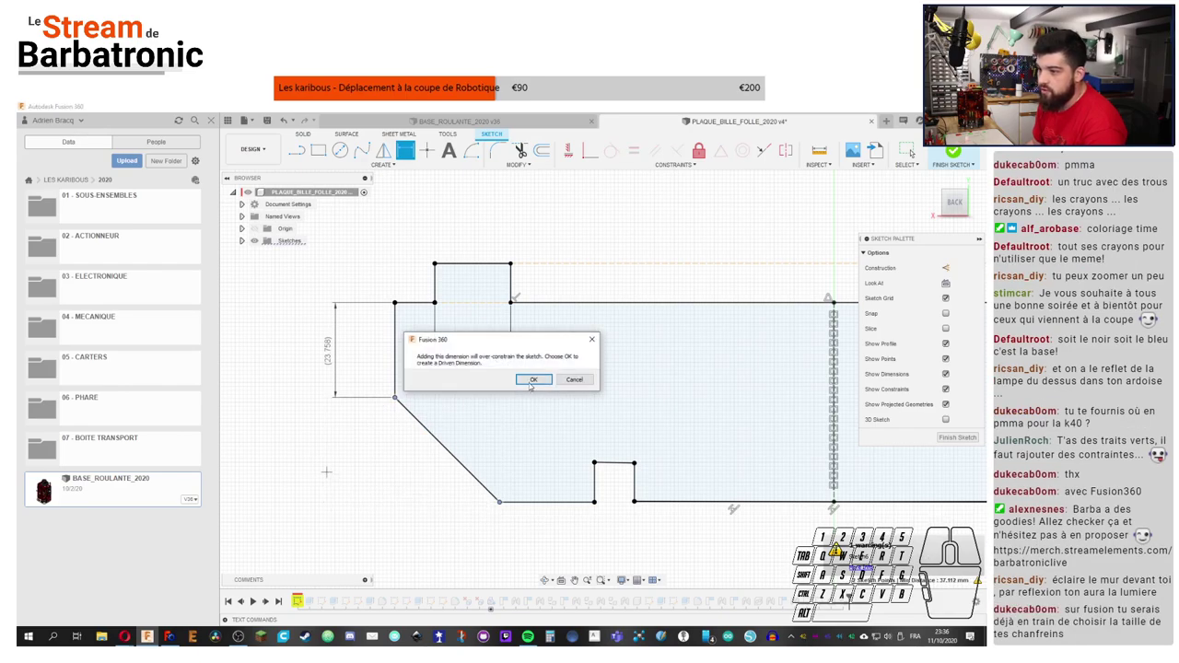
{"action": "left_click", "coordinate": [154, 636]}
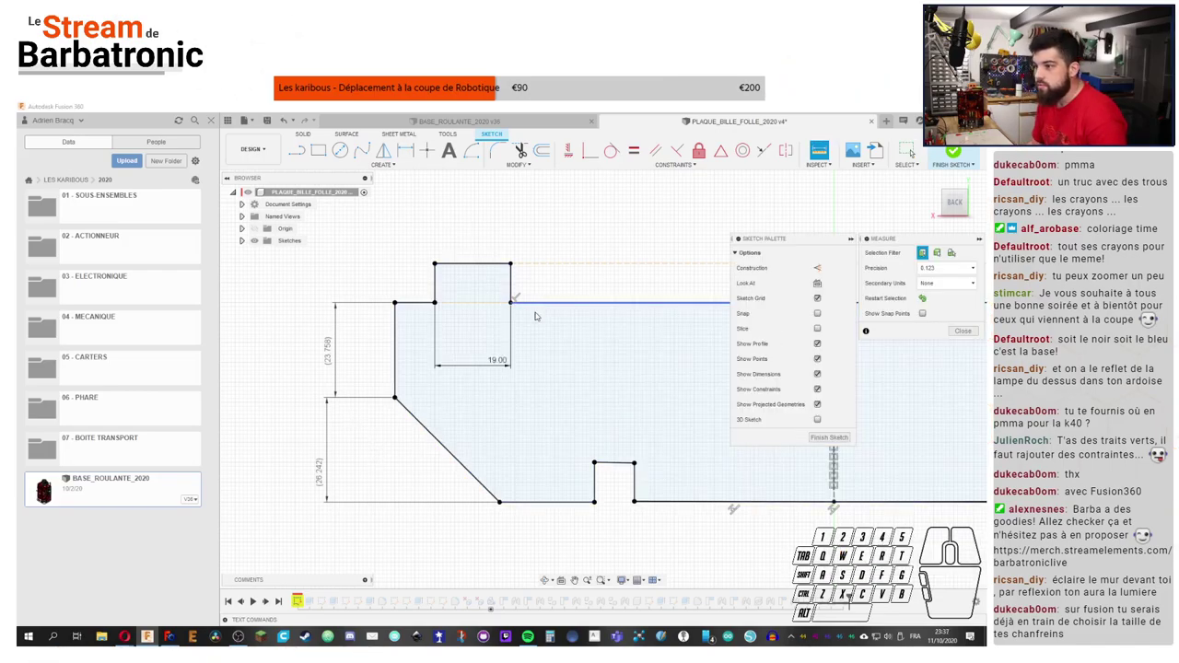
Step: Add the 50.00 overall height reference dimension, then return to the FreeCAD sketch
{"action": "double_click", "coordinate": [154, 637]}
{"action": "key", "text": "d"}
{"action": "left_click", "coordinate": [154, 637]}
{"action": "left_click", "coordinate": [154, 637]}
{"action": "left_click", "coordinate": [153, 636]}
{"action": "left_click", "coordinate": [154, 637]}
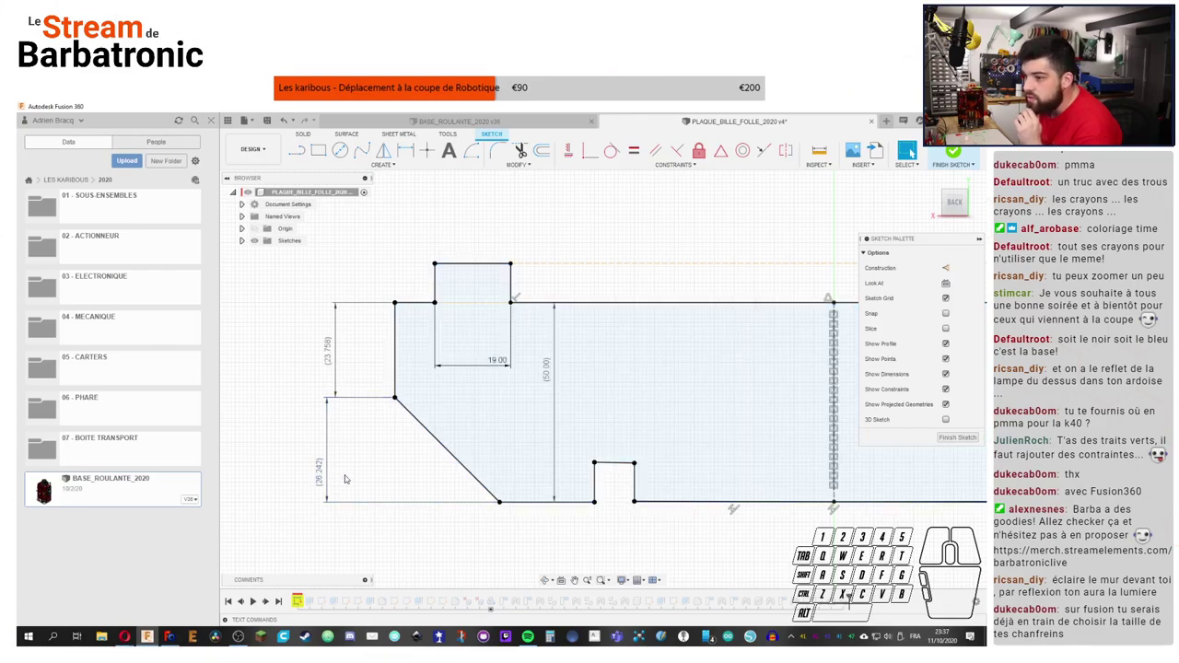
{"action": "left_click", "coordinate": [154, 637]}
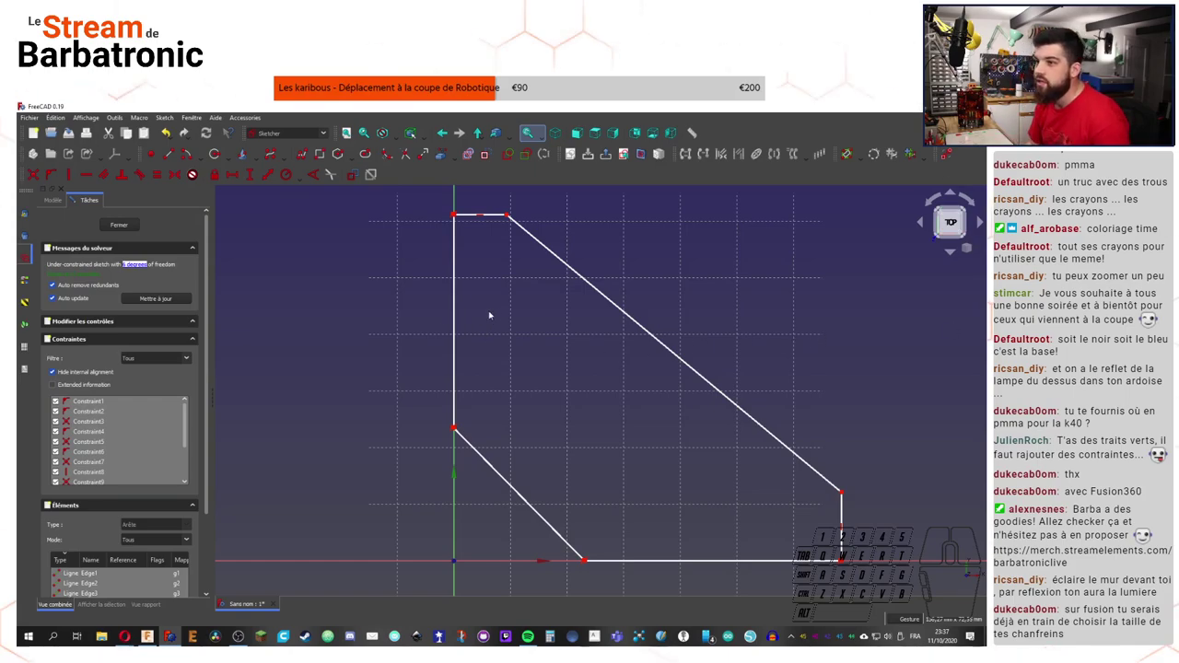
Step: Constrain the length of the outline's bottom edge and confirm the value
{"action": "left_click", "coordinate": [316, 328]}
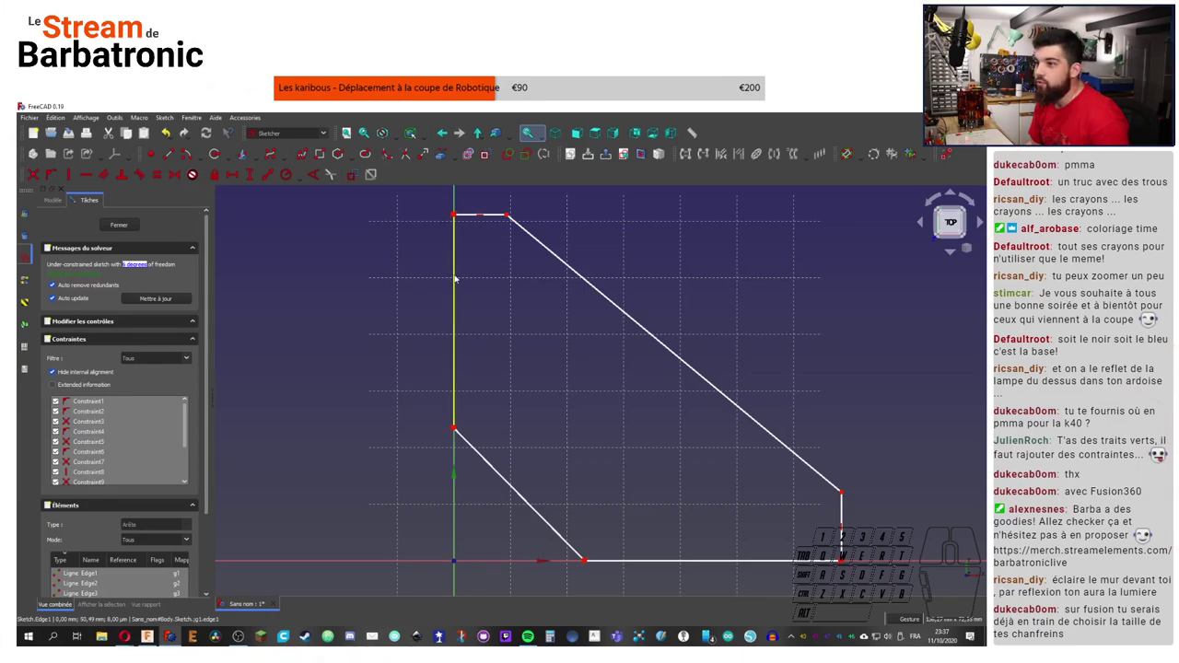
{"action": "left_click", "coordinate": [303, 262]}
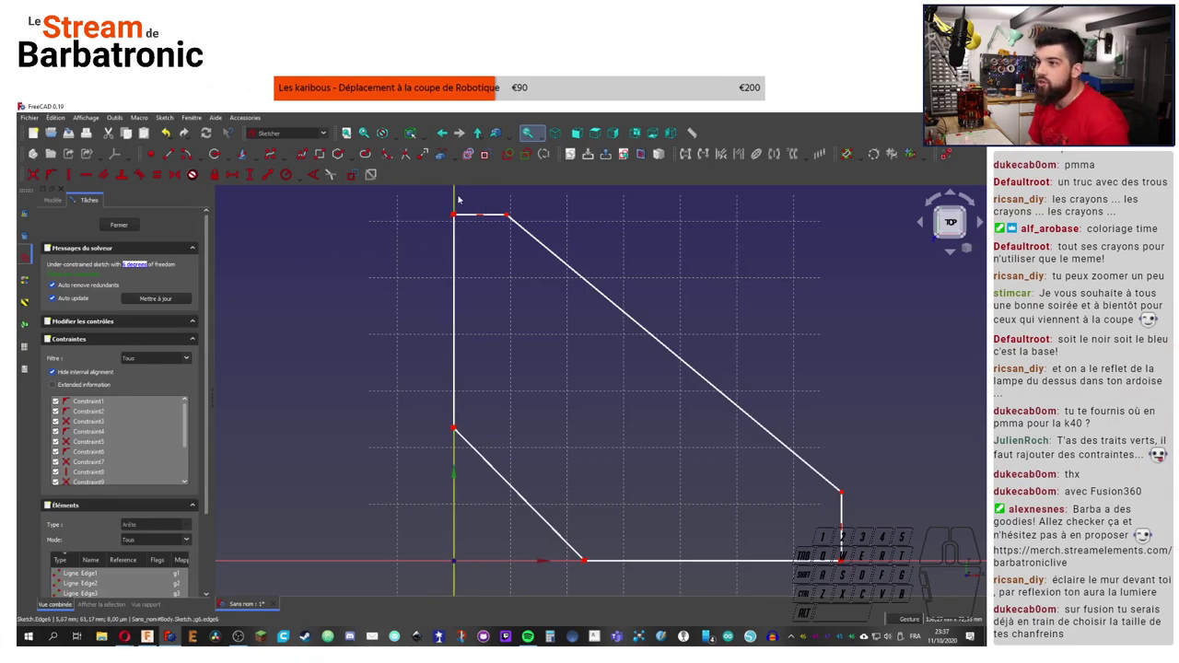
{"action": "left_click", "coordinate": [488, 216]}
{"action": "left_click", "coordinate": [665, 566]}
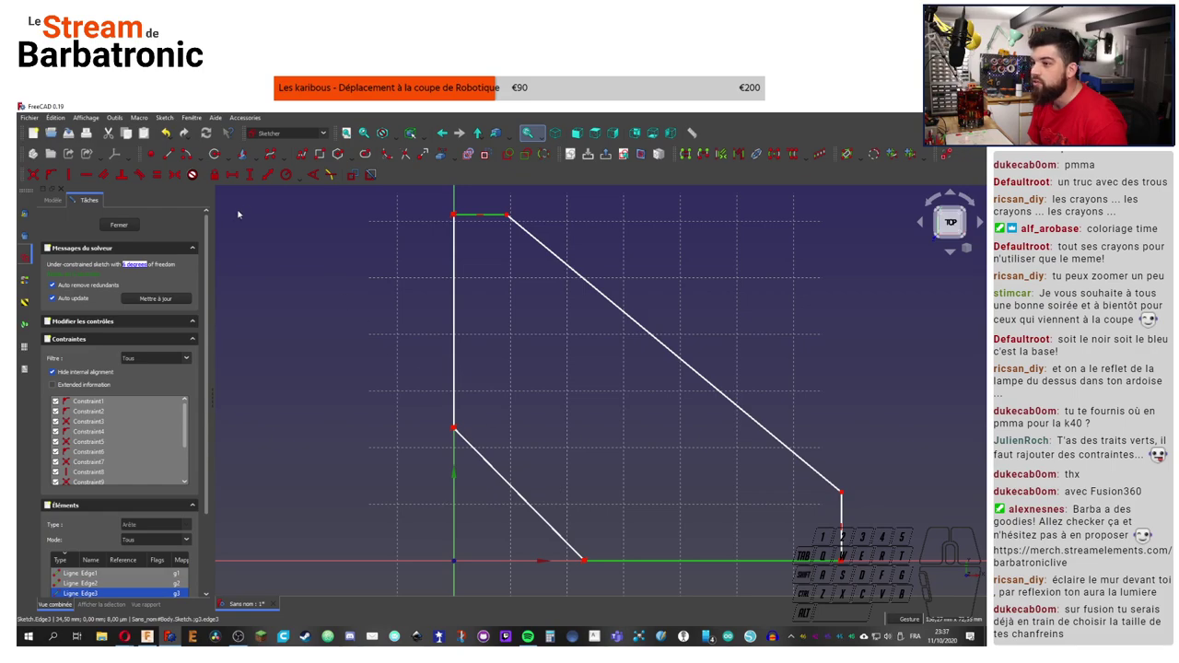
{"action": "left_click", "coordinate": [268, 181]}
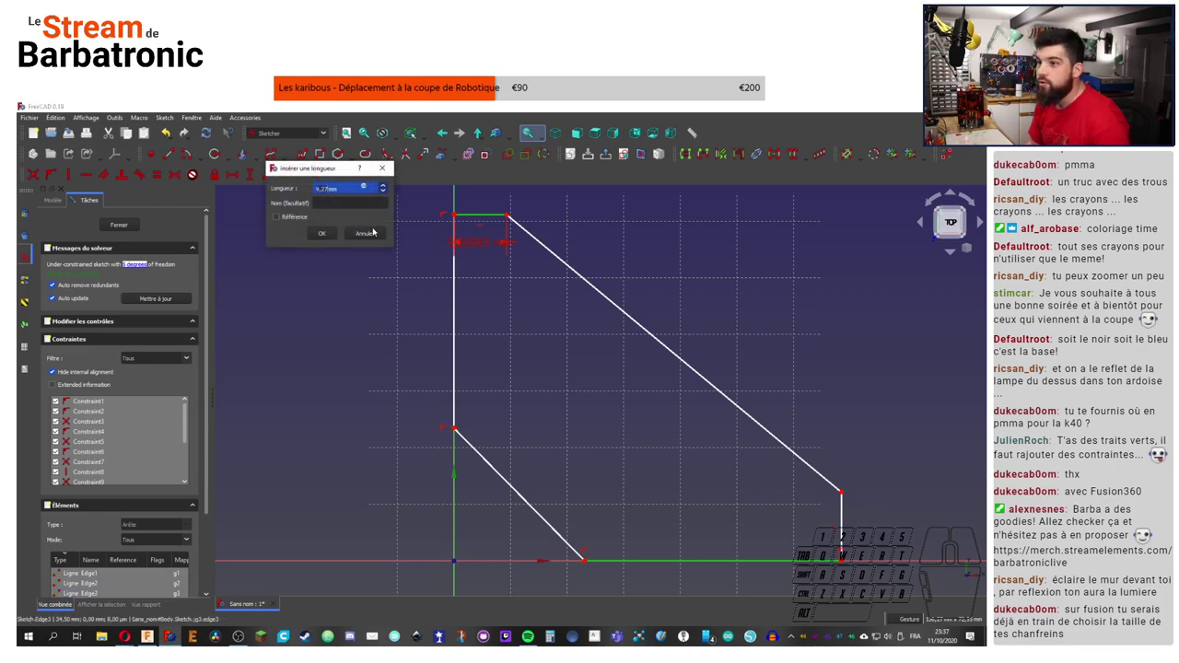
{"action": "left_click", "coordinate": [390, 172]}
{"action": "left_click", "coordinate": [384, 280]}
{"action": "left_click", "coordinate": [469, 218]}
{"action": "left_click", "coordinate": [589, 566]}
{"action": "left_click", "coordinate": [265, 183]}
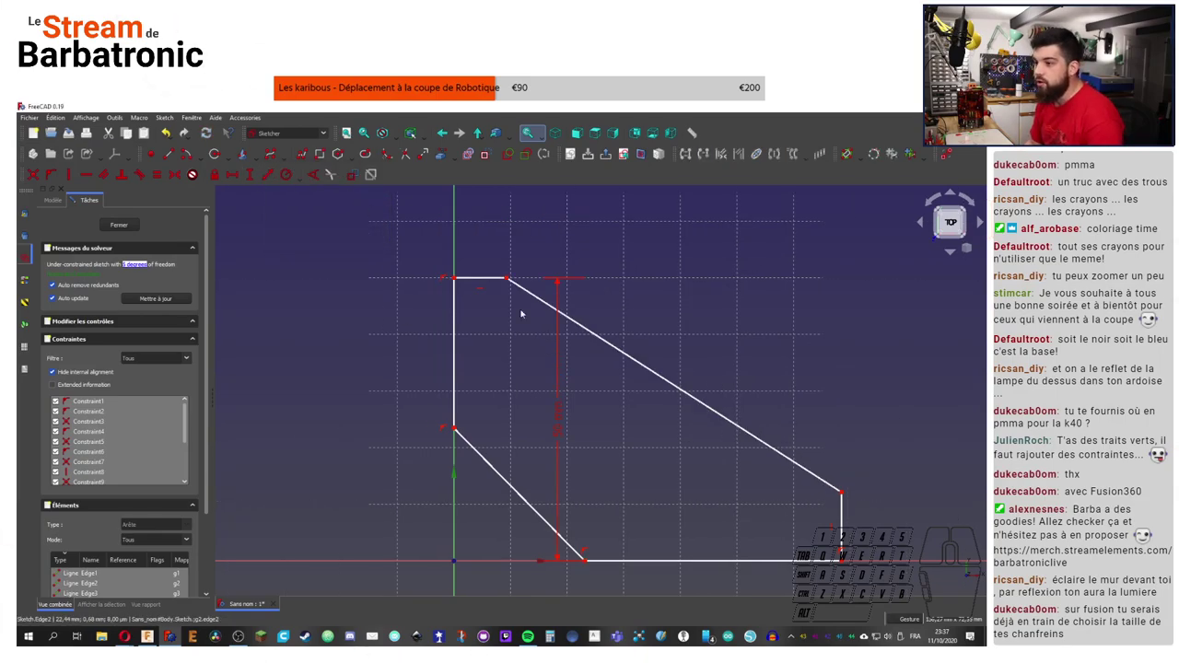
Step: Add a height constraint beside the outline and recentre the sketch in view
{"action": "left_click", "coordinate": [57, 185]}
{"action": "left_click", "coordinate": [100, 253]}
{"action": "left_click_drag", "start_coordinate": [111, 231], "coordinate": [99, 253]}
{"action": "middle_click", "coordinate": [766, 239]}
{"action": "middle_click", "coordinate": [763, 242]}
{"action": "middle_click", "coordinate": [754, 286]}
{"action": "left_click_drag", "start_coordinate": [753, 333], "coordinate": [770, 314]}
{"action": "right_click", "coordinate": [760, 319]}
{"action": "left_click_drag", "start_coordinate": [585, 369], "coordinate": [399, 367]}
Step: Constrain the angle of the lower slanted edge and confirm the value
{"action": "left_click", "coordinate": [695, 270]}
{"action": "left_click", "coordinate": [650, 480]}
{"action": "left_click", "coordinate": [497, 310]}
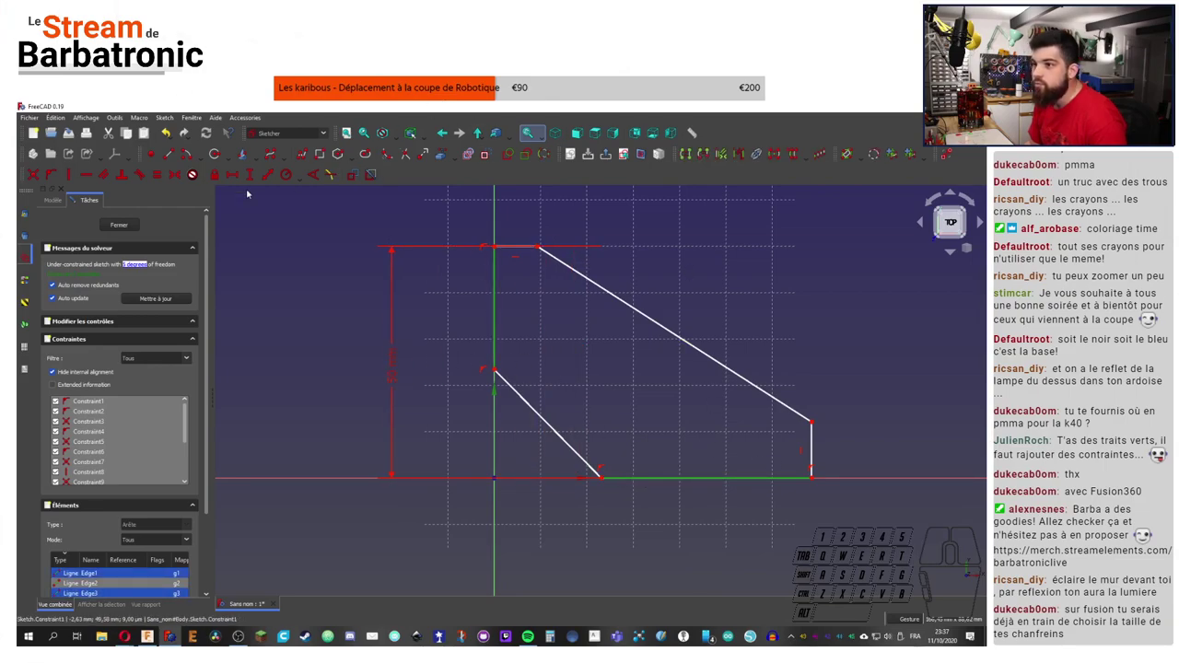
{"action": "left_click", "coordinate": [157, 178]}
{"action": "left_click", "coordinate": [672, 250]}
{"action": "left_click", "coordinate": [556, 452]}
{"action": "left_click", "coordinate": [585, 404]}
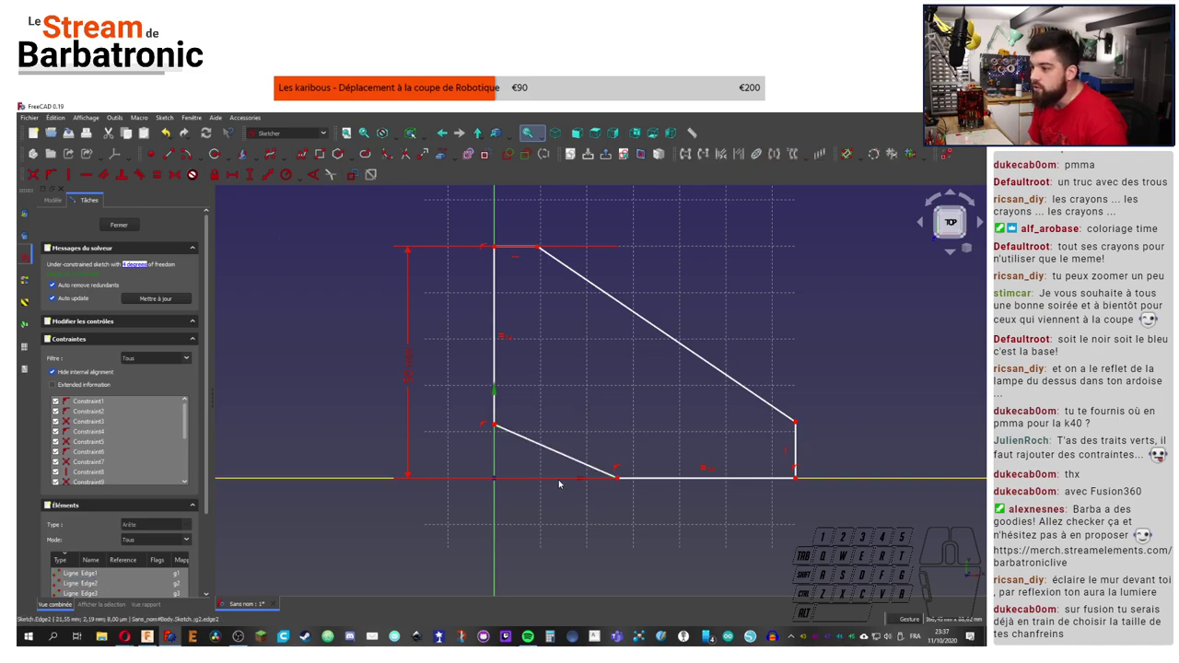
{"action": "left_click", "coordinate": [562, 482]}
{"action": "left_click", "coordinate": [555, 455]}
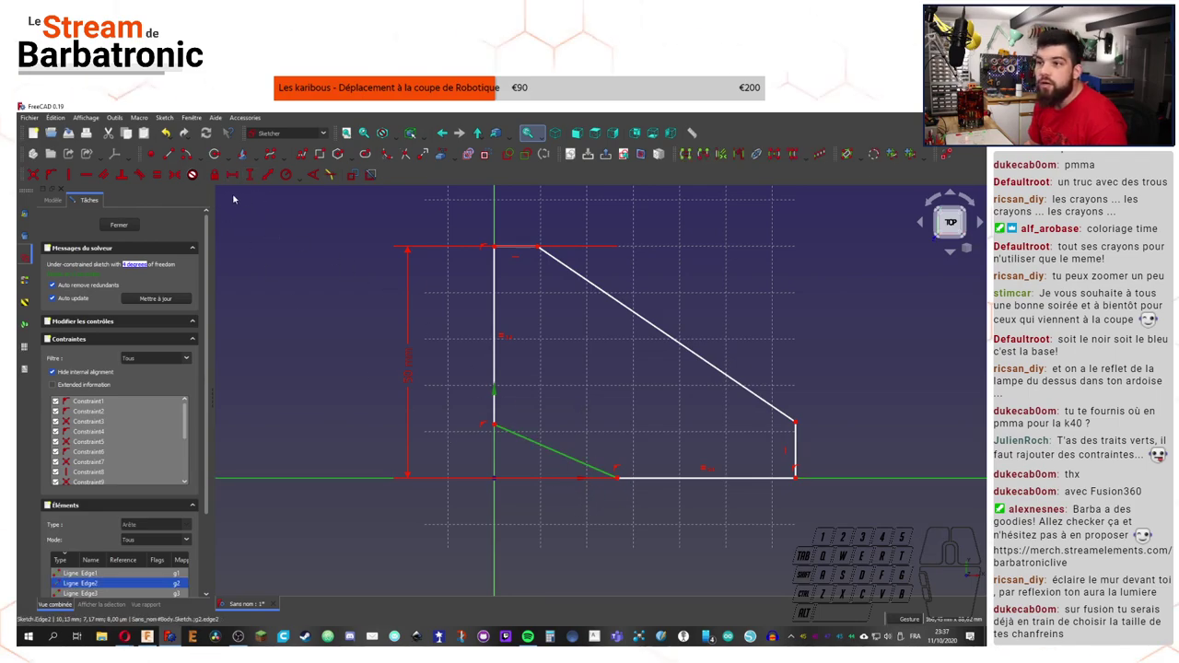
{"action": "left_click", "coordinate": [316, 177]}
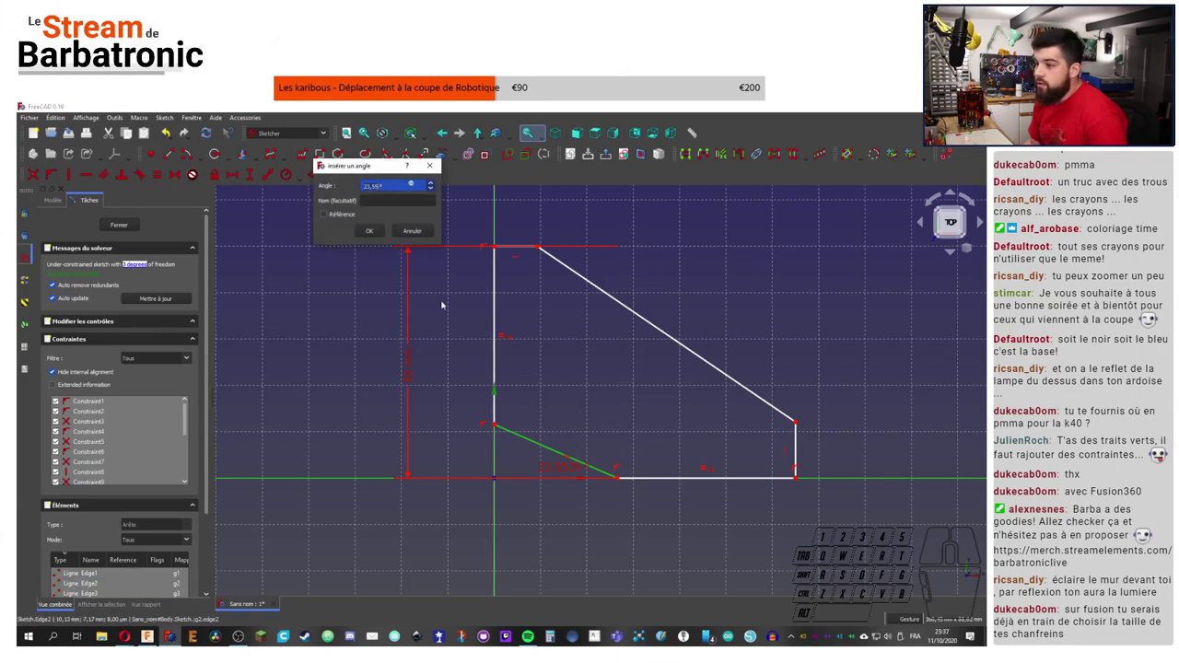
{"action": "left_click", "coordinate": [714, 329]}
{"action": "left_click", "coordinate": [729, 450]}
{"action": "left_click", "coordinate": [524, 247]}
{"action": "left_click", "coordinate": [164, 174]}
{"action": "left_click", "coordinate": [623, 258]}
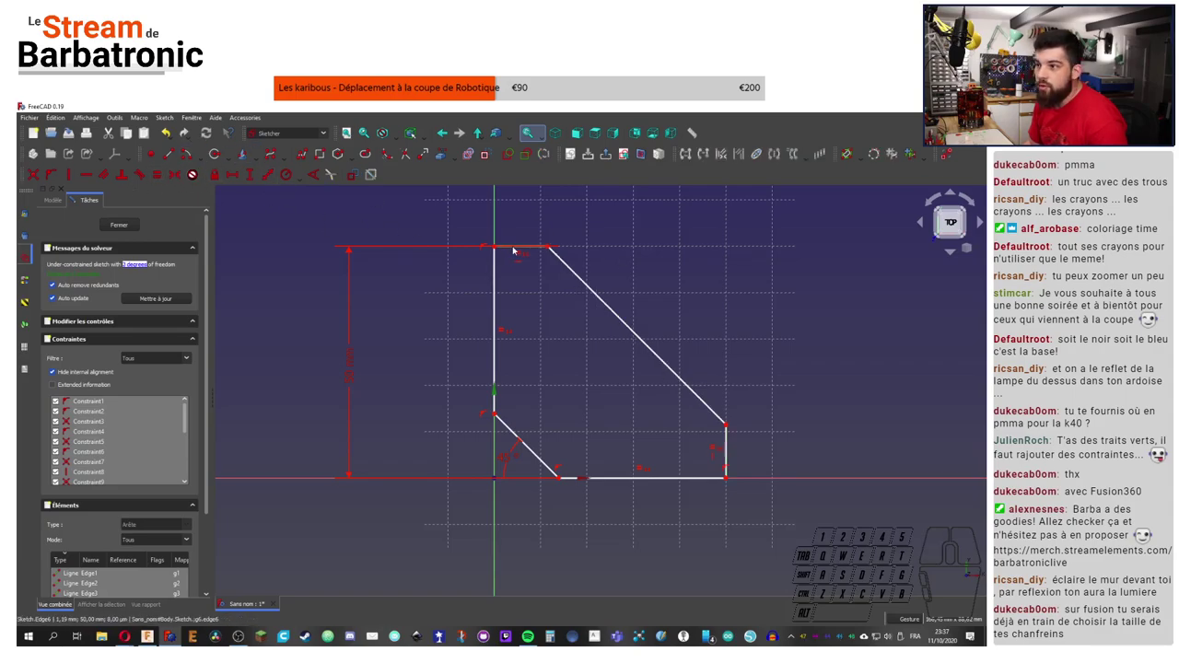
Step: Add a length constraint to the short top edge of the outline
{"action": "left_click", "coordinate": [513, 249]}
{"action": "left_click", "coordinate": [272, 175]}
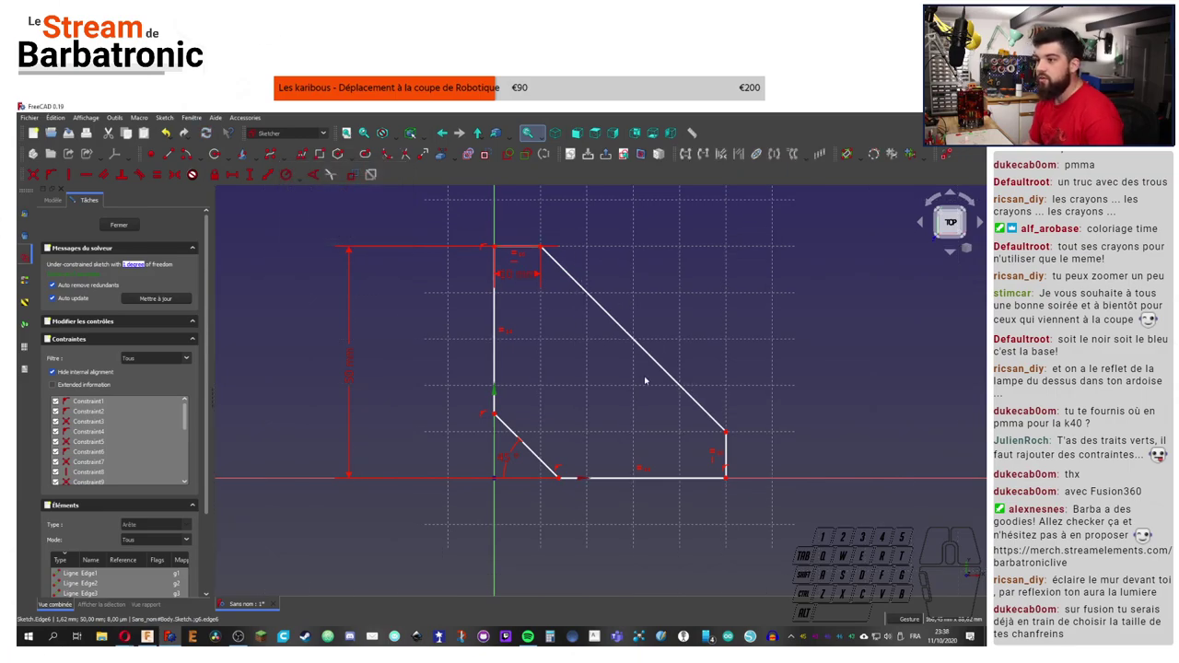
{"action": "left_click", "coordinate": [754, 374]}
{"action": "middle_click", "coordinate": [727, 421]}
{"action": "middle_click", "coordinate": [731, 444]}
{"action": "left_click_drag", "start_coordinate": [728, 404], "coordinate": [699, 418]}
{"action": "left_click_drag", "start_coordinate": [730, 407], "coordinate": [665, 423]}
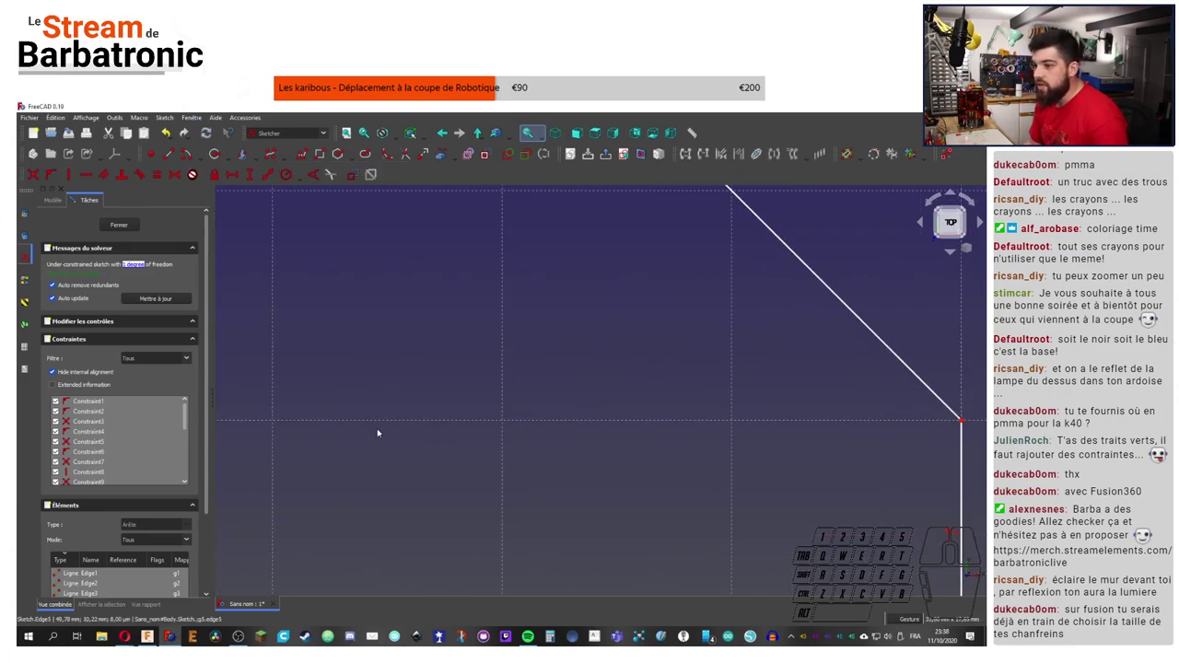
{"action": "left_click_drag", "start_coordinate": [427, 414], "coordinate": [396, 410]}
Step: Constrain the upper left edge to 24 mm and edit the angle to 45° to fully constrain the sketch
{"action": "middle_click", "coordinate": [452, 341]}
{"action": "right_click", "coordinate": [465, 336]}
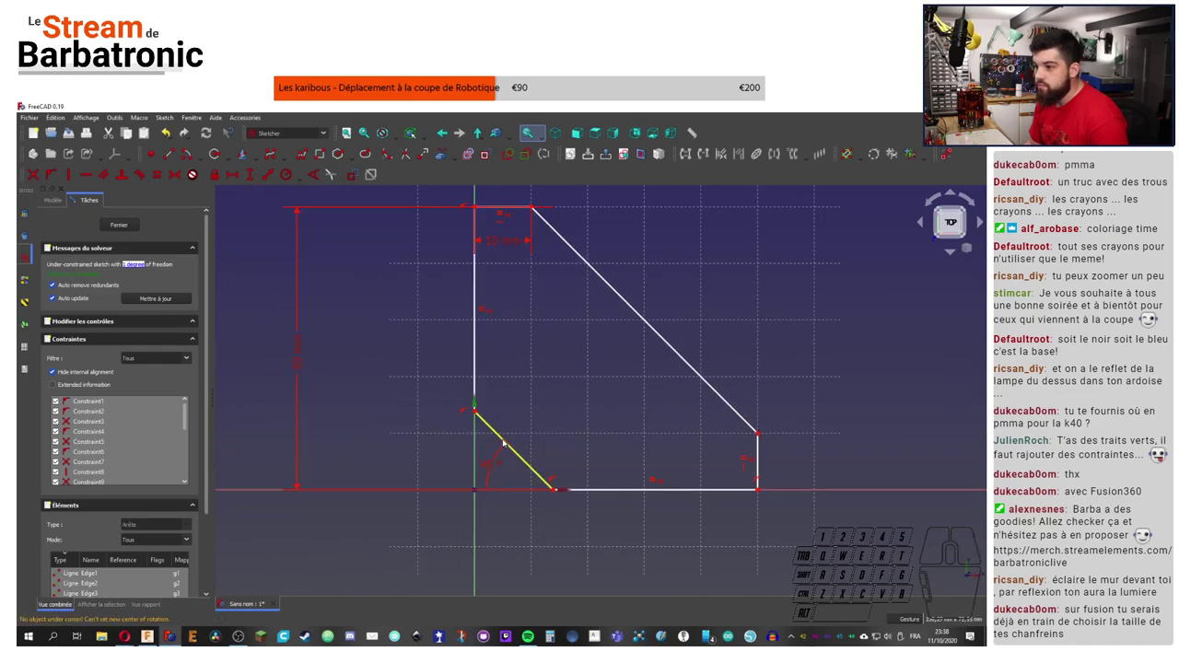
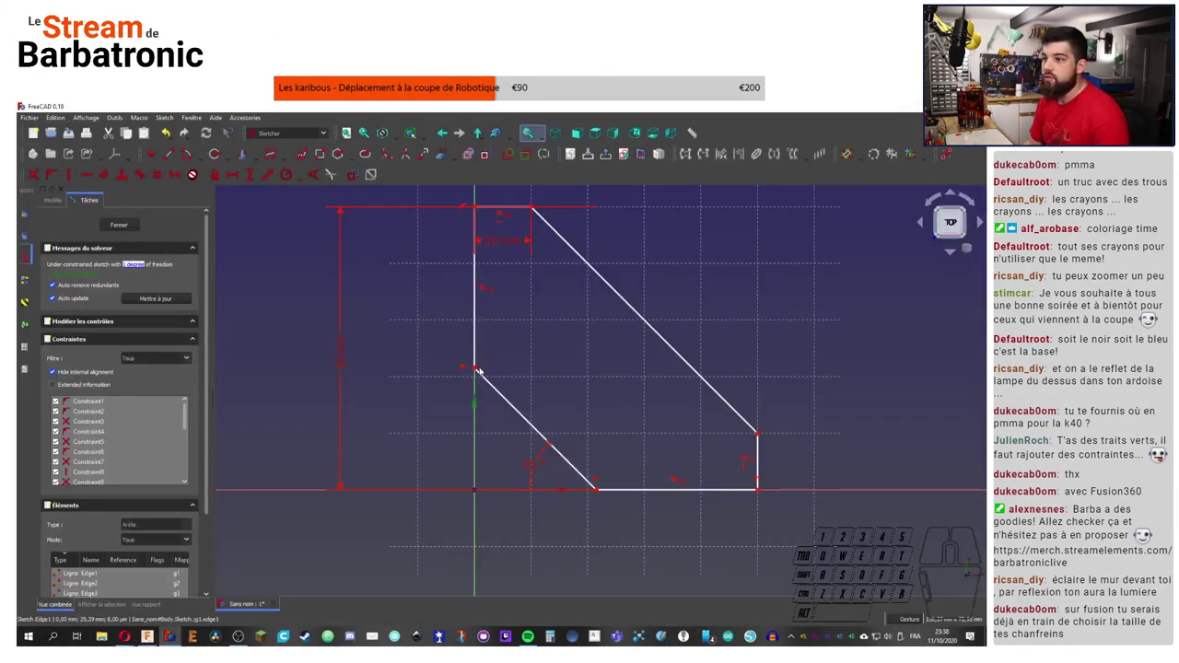
{"action": "left_click", "coordinate": [477, 371]}
{"action": "left_click", "coordinate": [512, 212]}
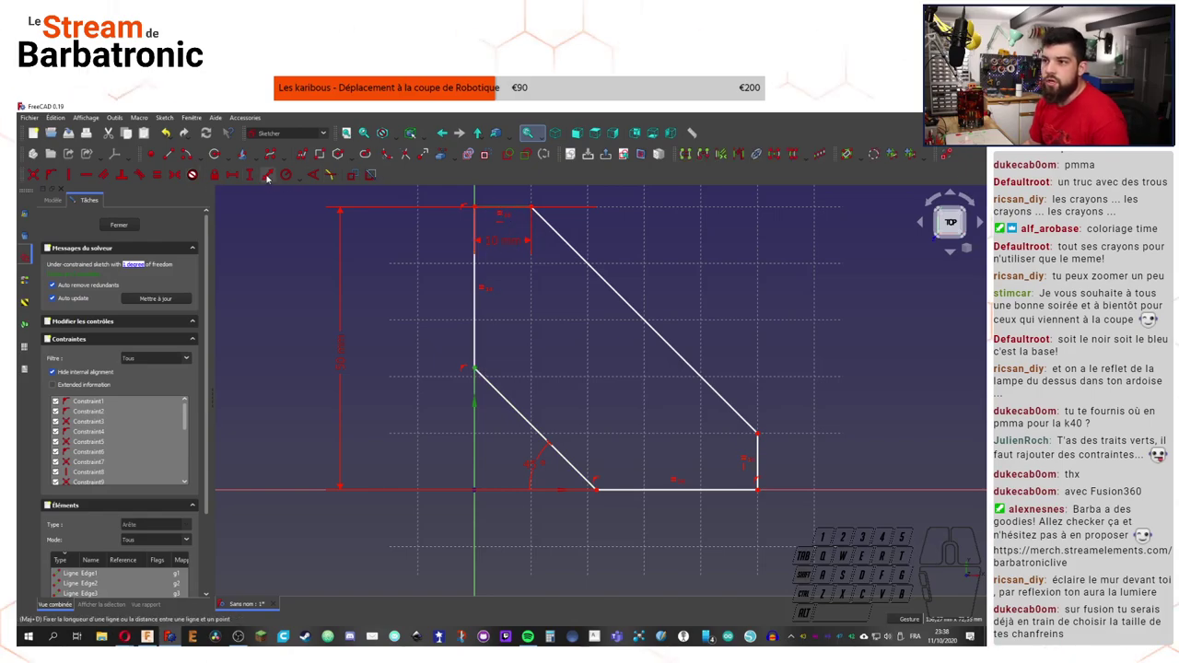
{"action": "left_click", "coordinate": [269, 179]}
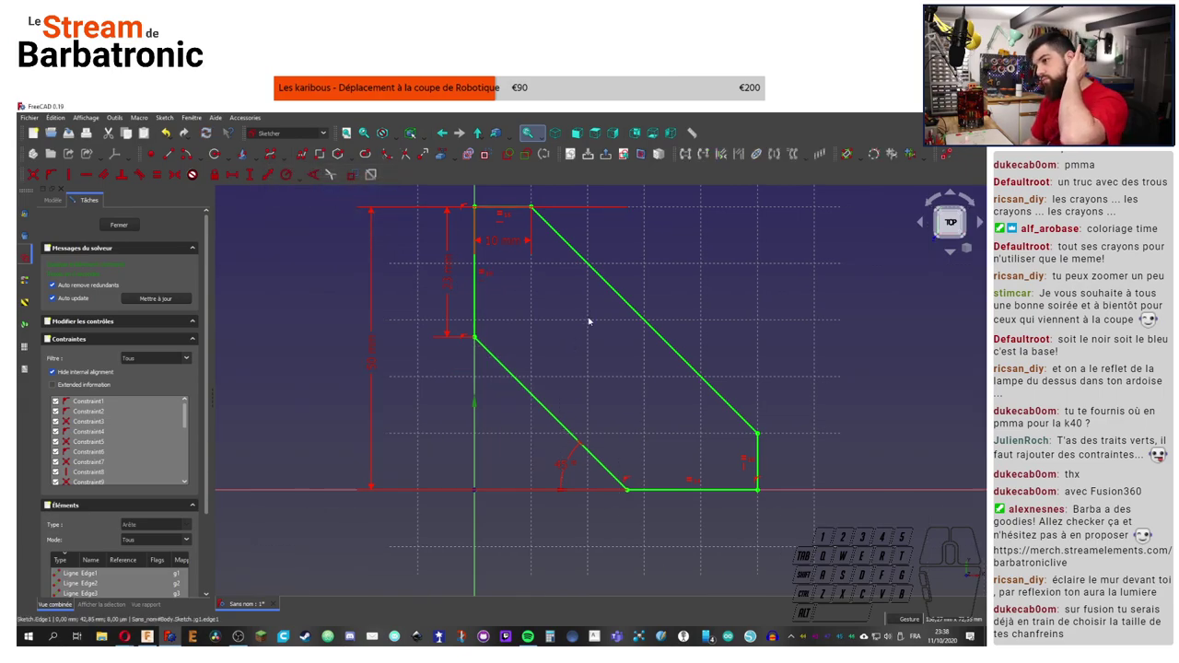
{"action": "double_click", "coordinate": [454, 287]}
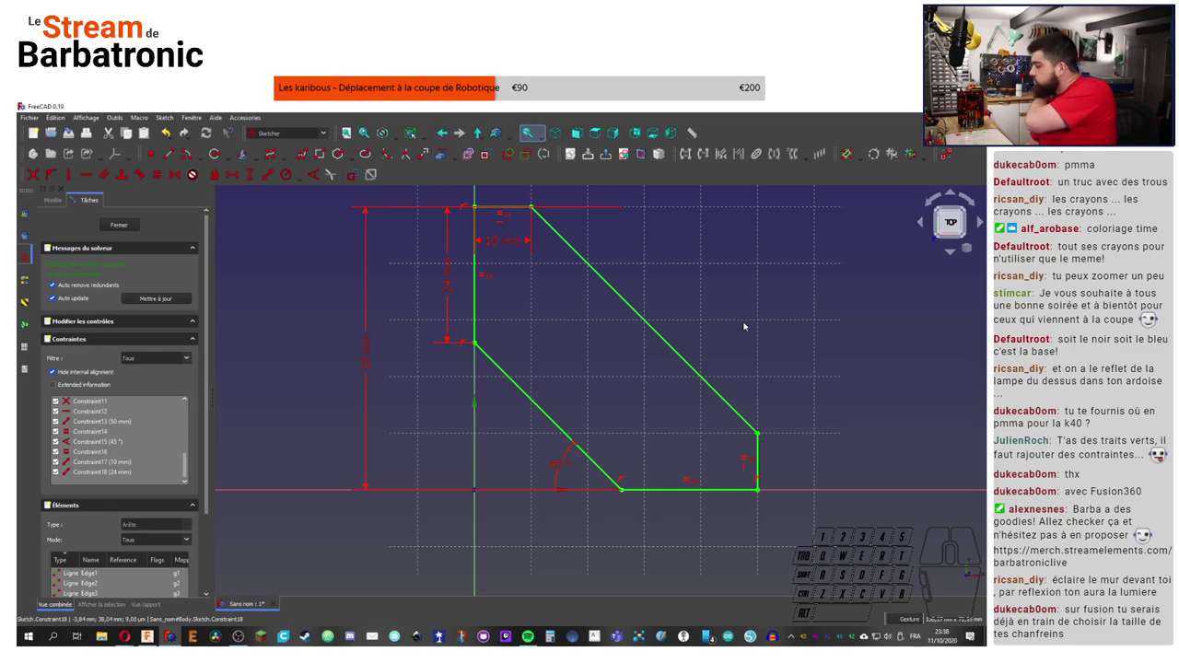
{"action": "left_click", "coordinate": [772, 282]}
Step: Close the fully constrained outline sketch and return to the Part Design body
{"action": "left_click", "coordinate": [124, 227]}
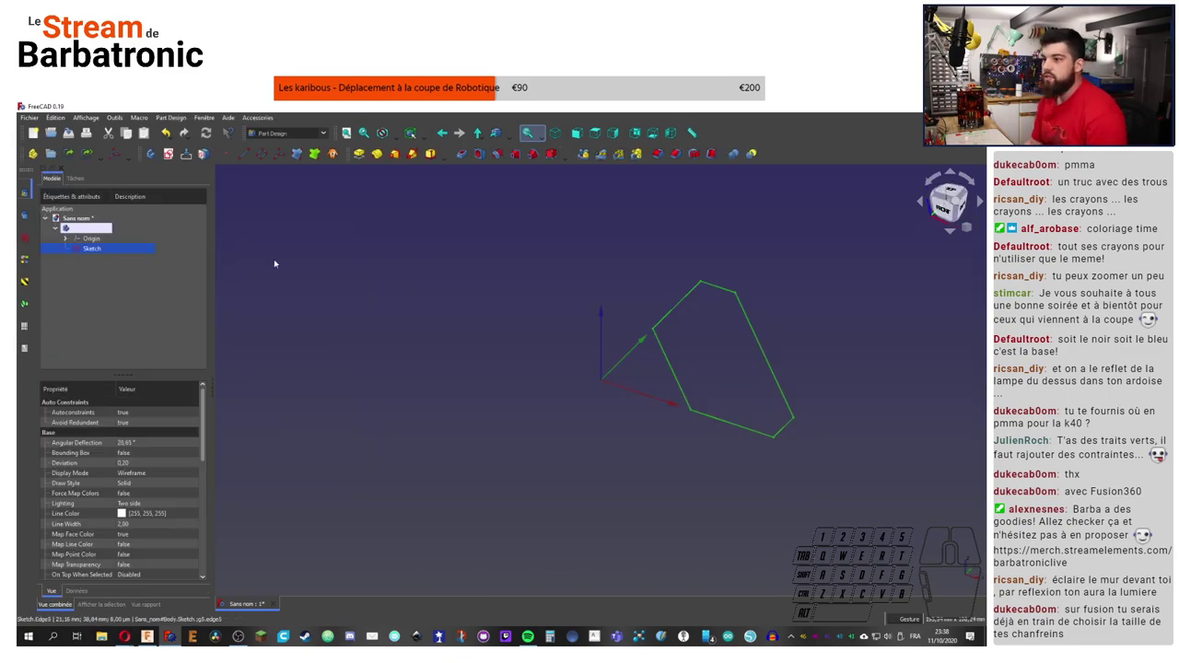
{"action": "middle_click", "coordinate": [794, 321]}
{"action": "right_click", "coordinate": [466, 192]}
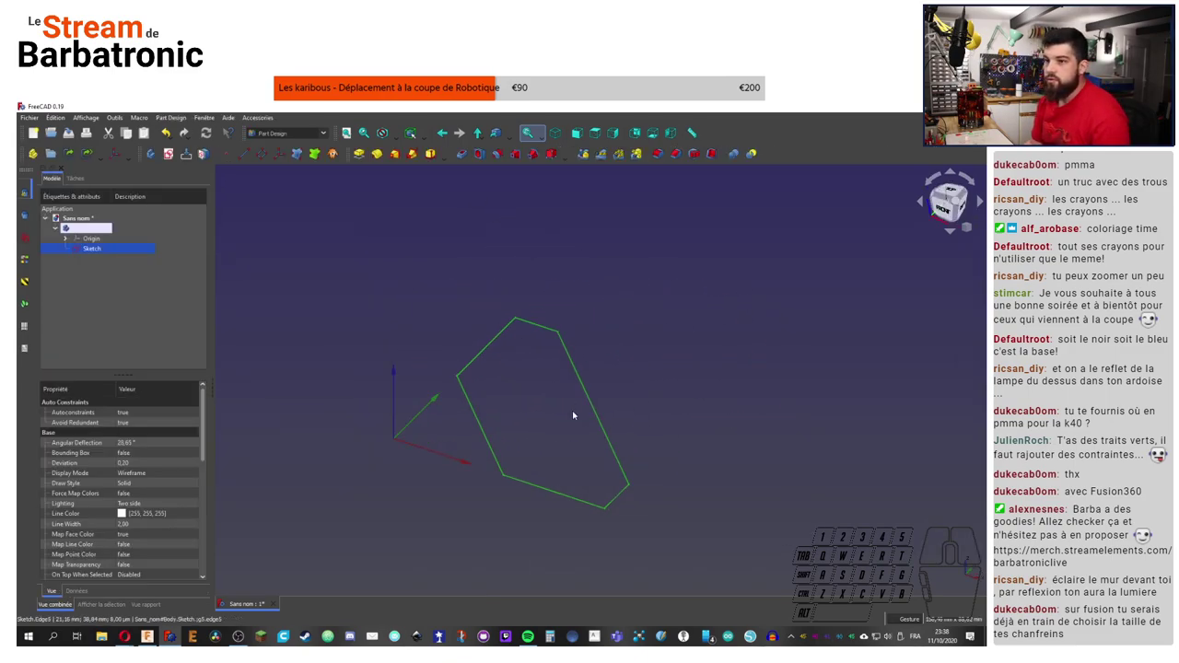
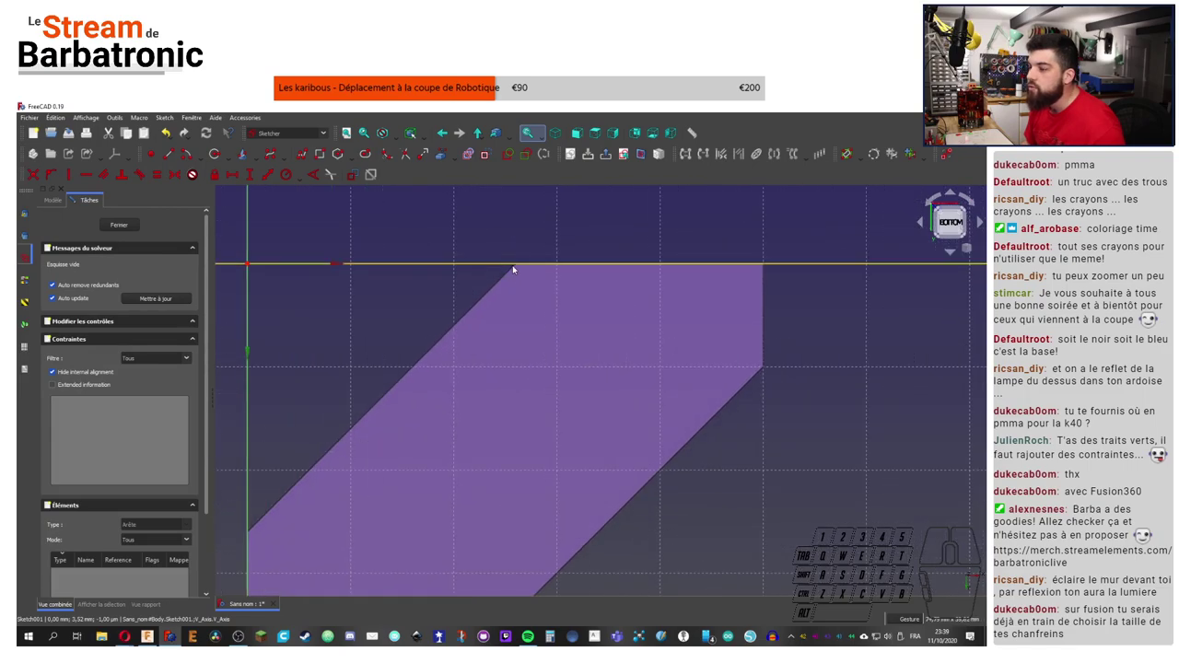
Step: Import the pad's bevelled corner edges into the new sketch as external geometry
{"action": "left_click", "coordinate": [546, 218]}
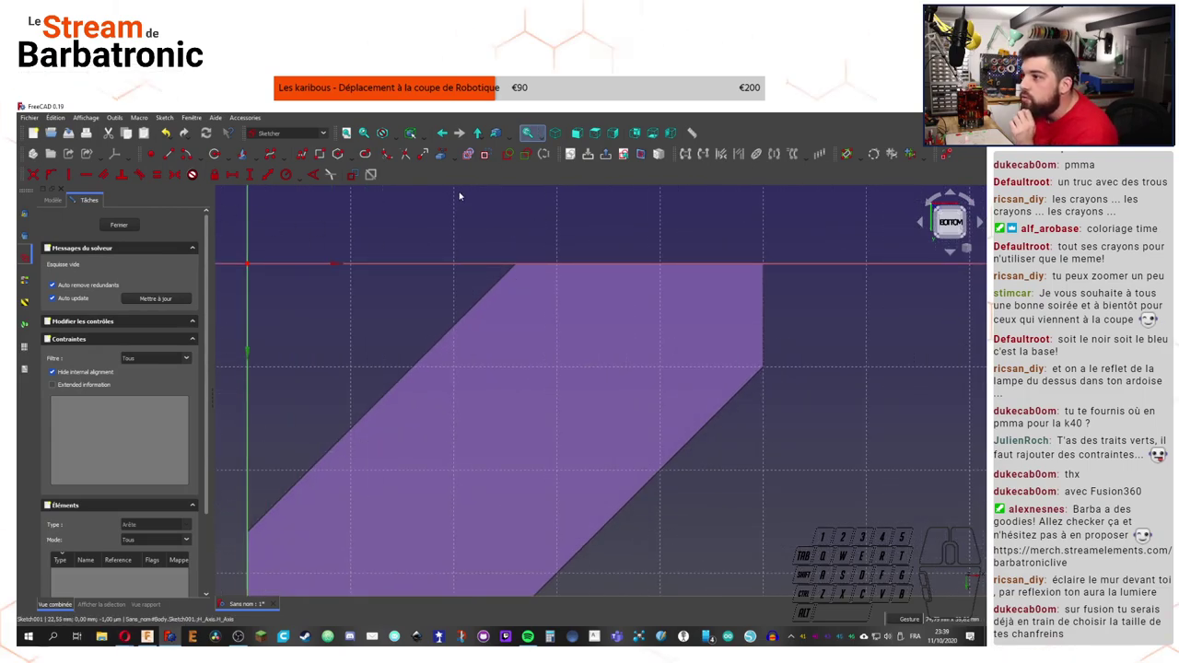
{"action": "left_click", "coordinate": [448, 154]}
{"action": "left_click", "coordinate": [516, 272]}
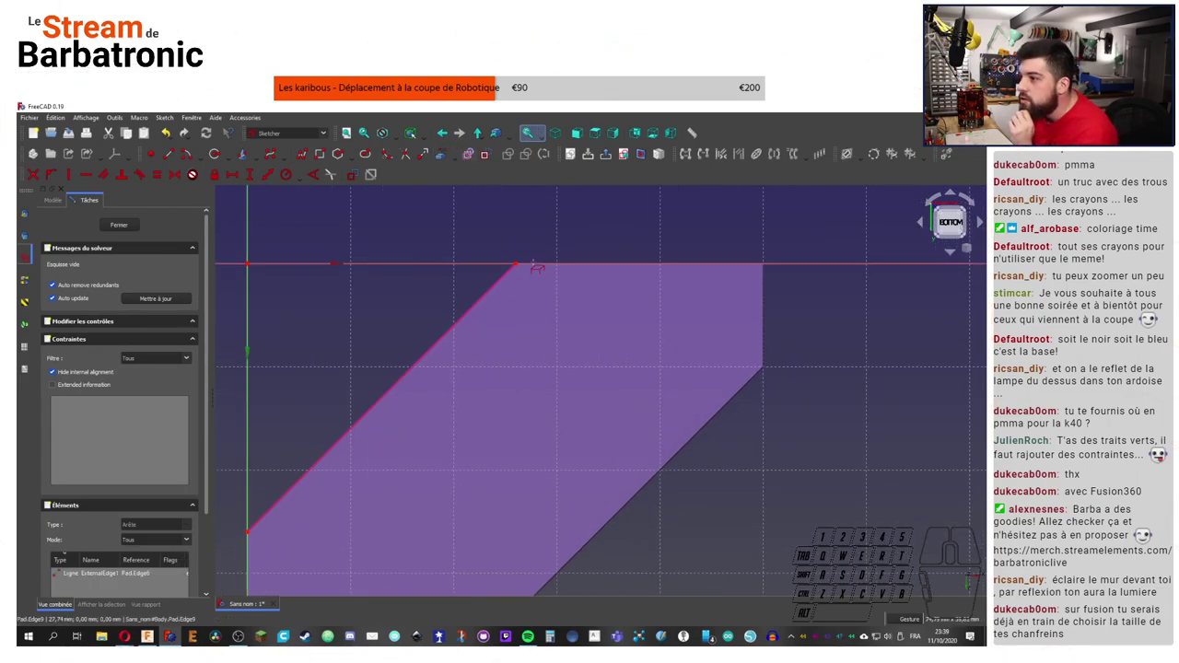
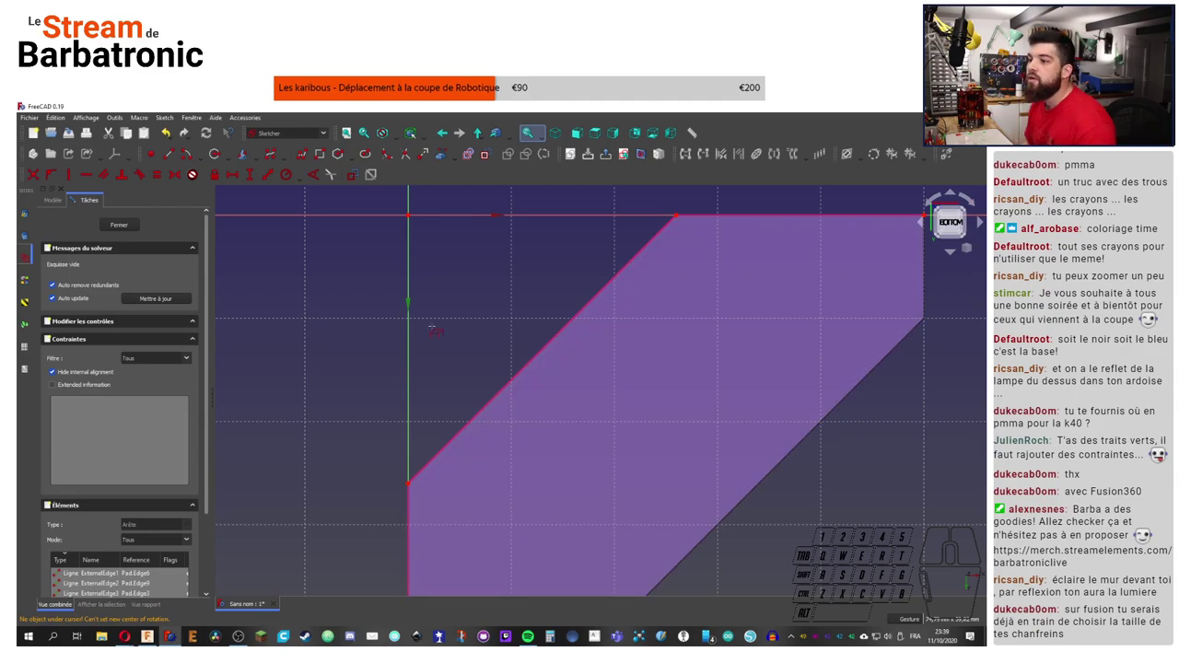
{"action": "left_click", "coordinate": [292, 251]}
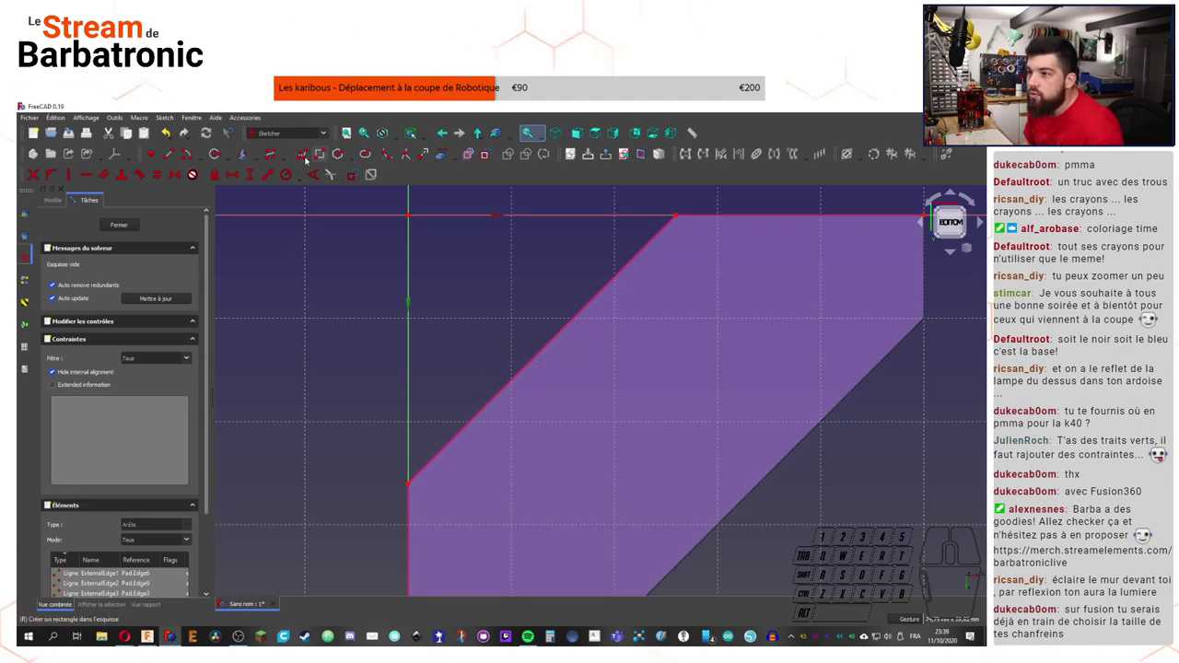
Step: Delete the stray arc and start placing a circle just inside the bevelled corner
{"action": "left_click", "coordinate": [228, 160]}
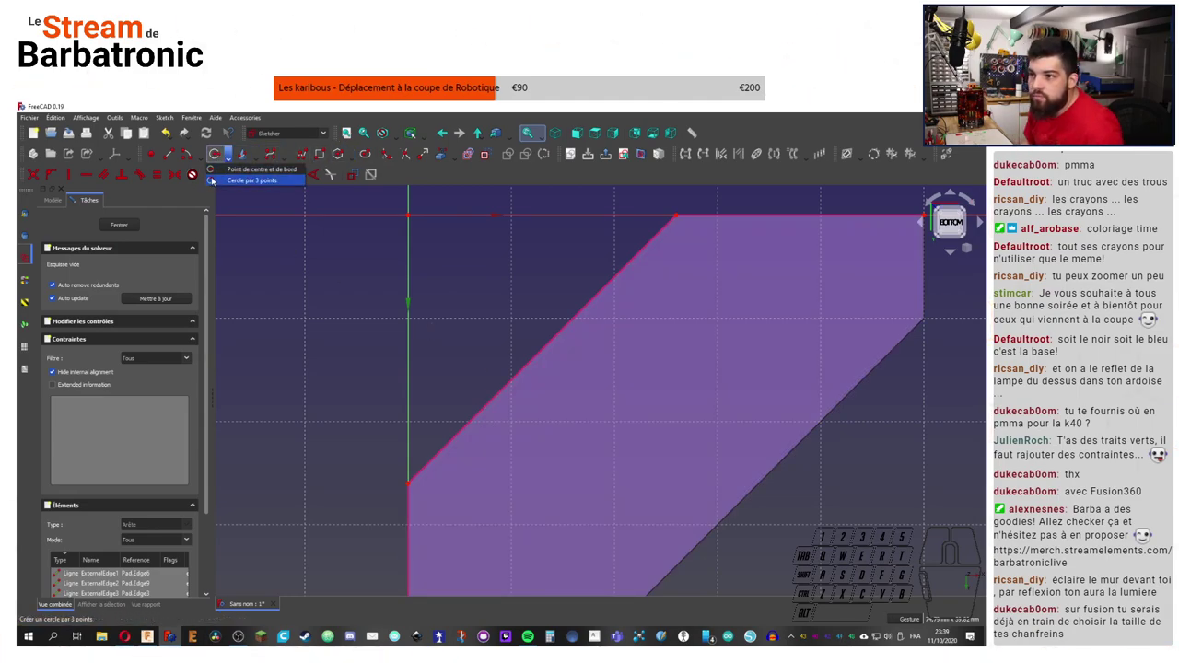
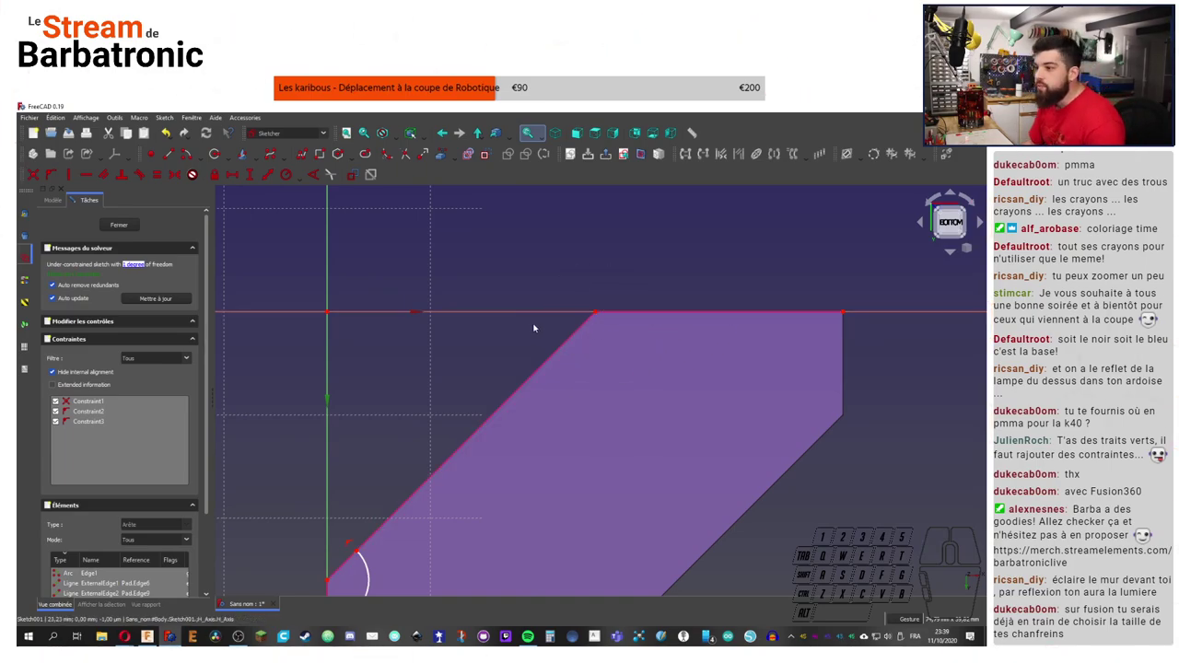
{"action": "middle_click", "coordinate": [501, 402]}
{"action": "left_click", "coordinate": [458, 435]}
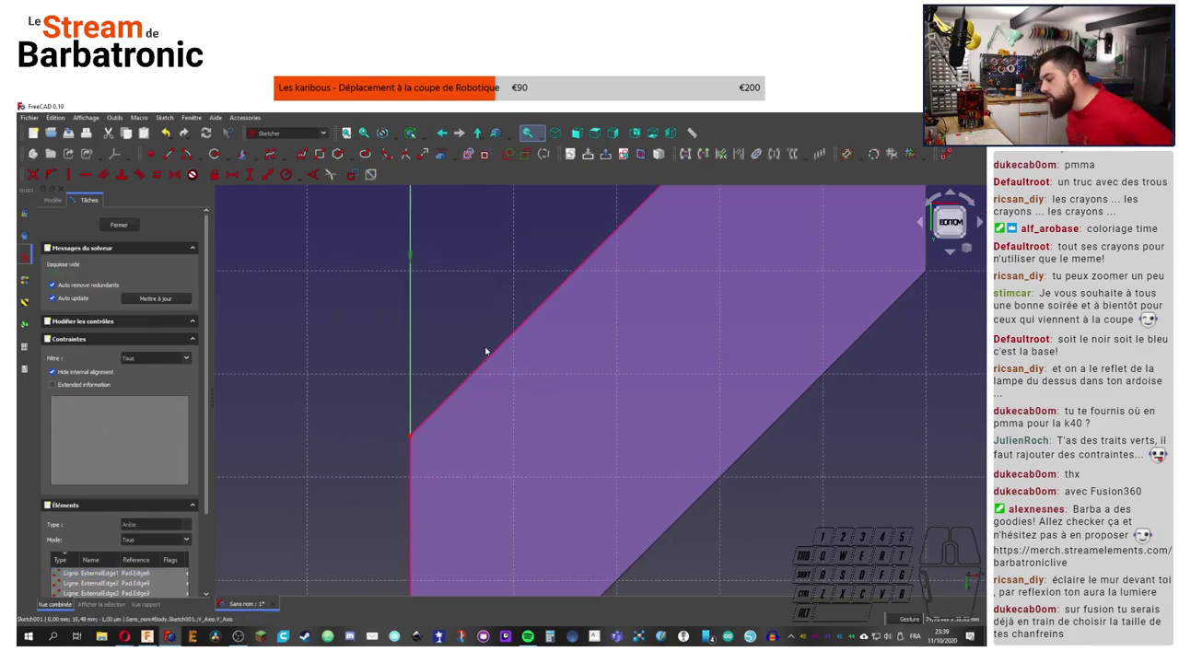
{"action": "right_click", "coordinate": [486, 284]}
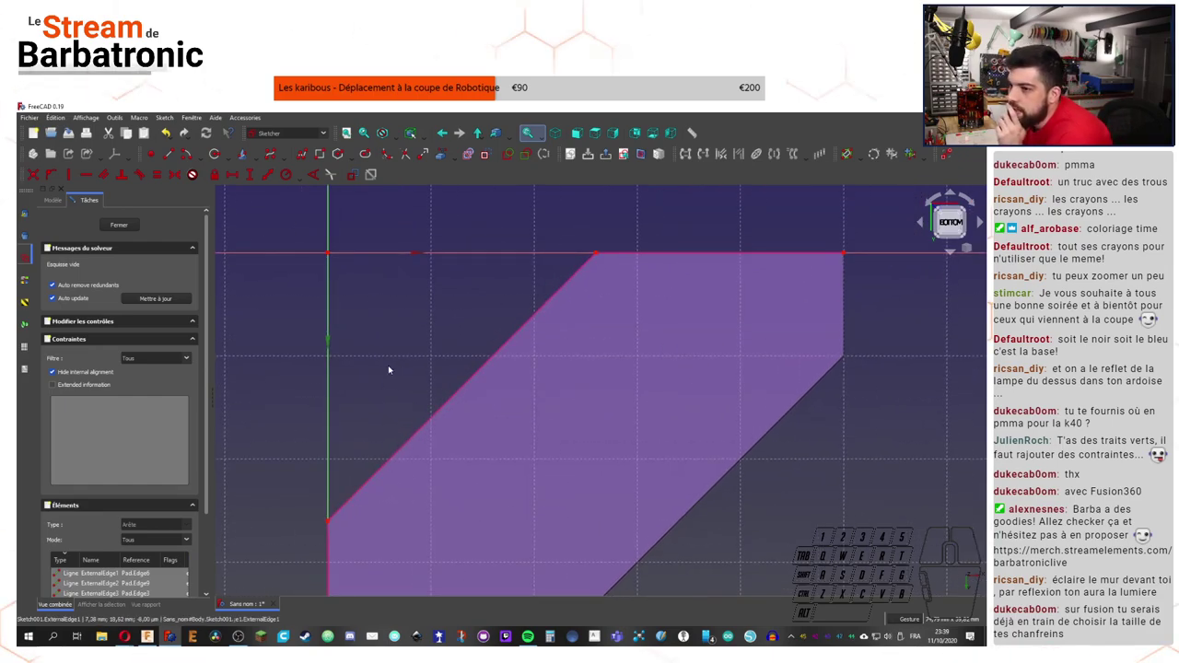
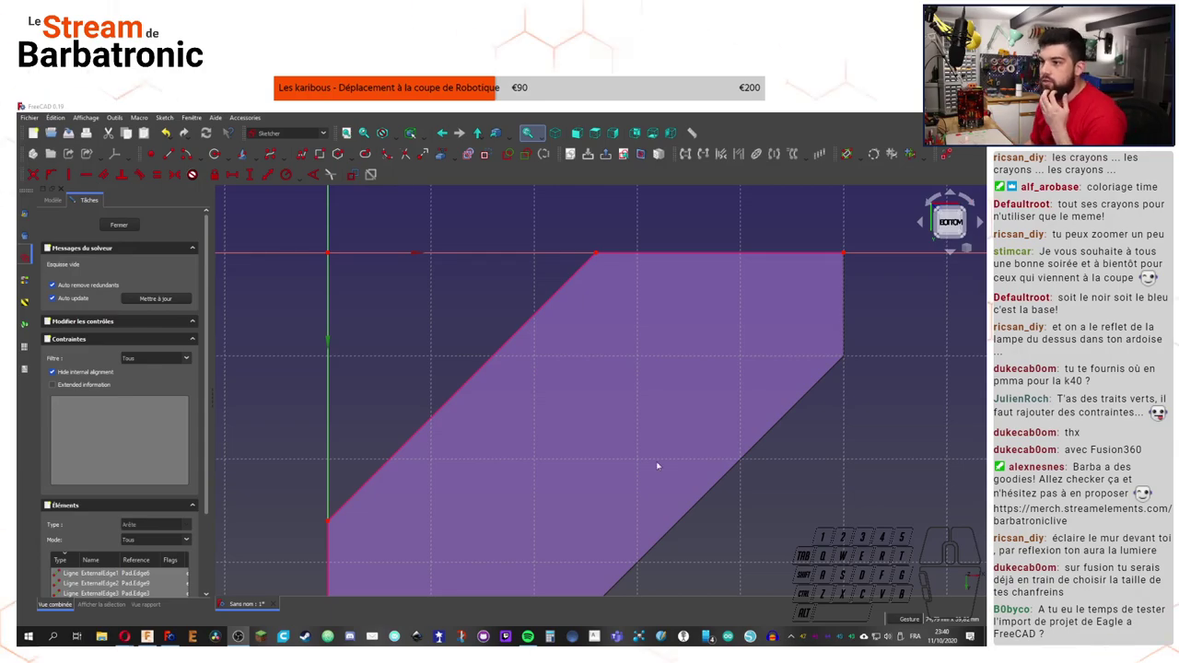
{"action": "right_click", "coordinate": [398, 383]}
{"action": "scroll", "scroll_direction": "up", "scroll_amount": 3}
{"action": "scroll", "scroll_direction": "down", "scroll_amount": 3}
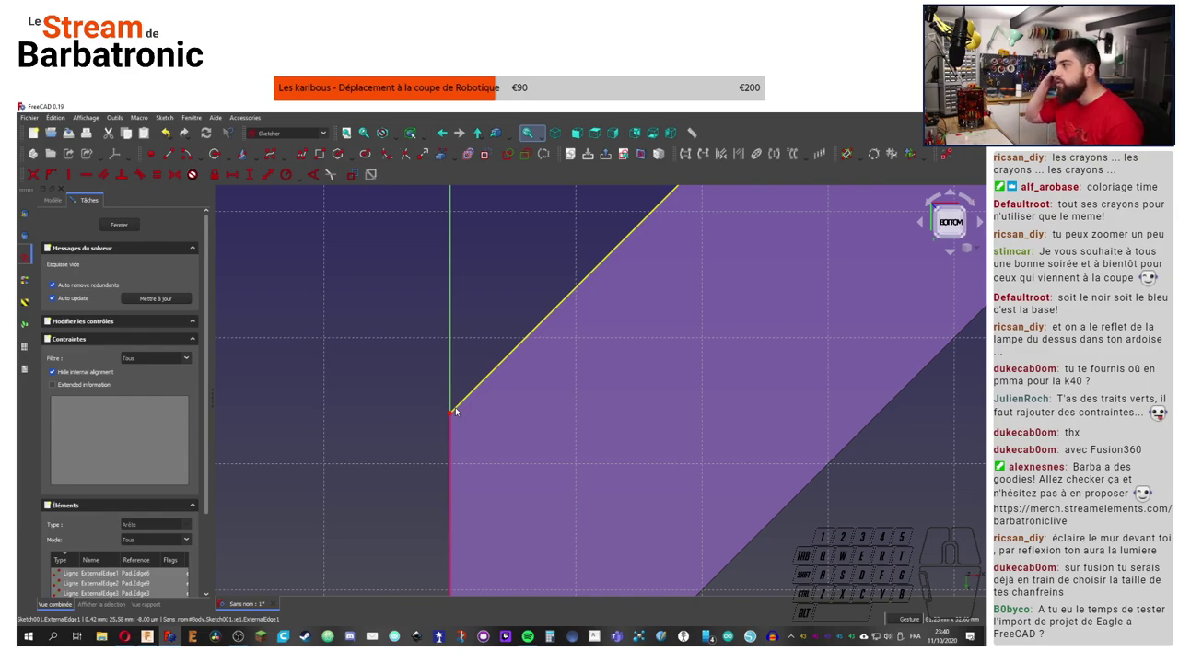
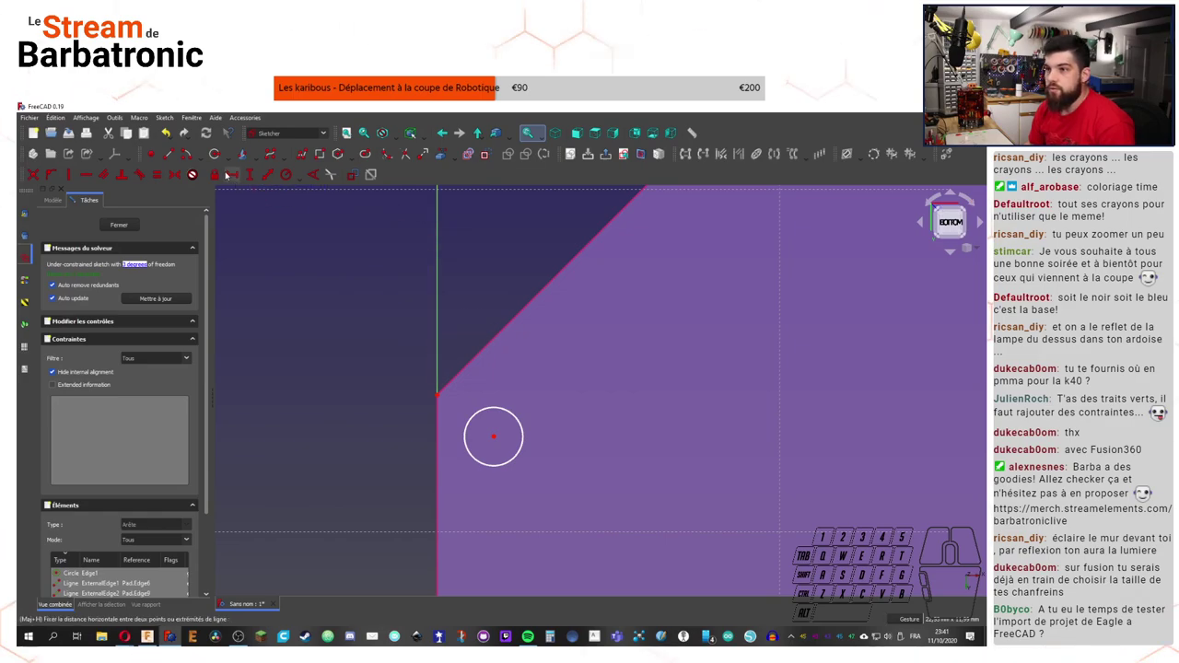
Step: Dimension the first circle at 4.5 mm and move its label clear
{"action": "left_click", "coordinate": [309, 178]}
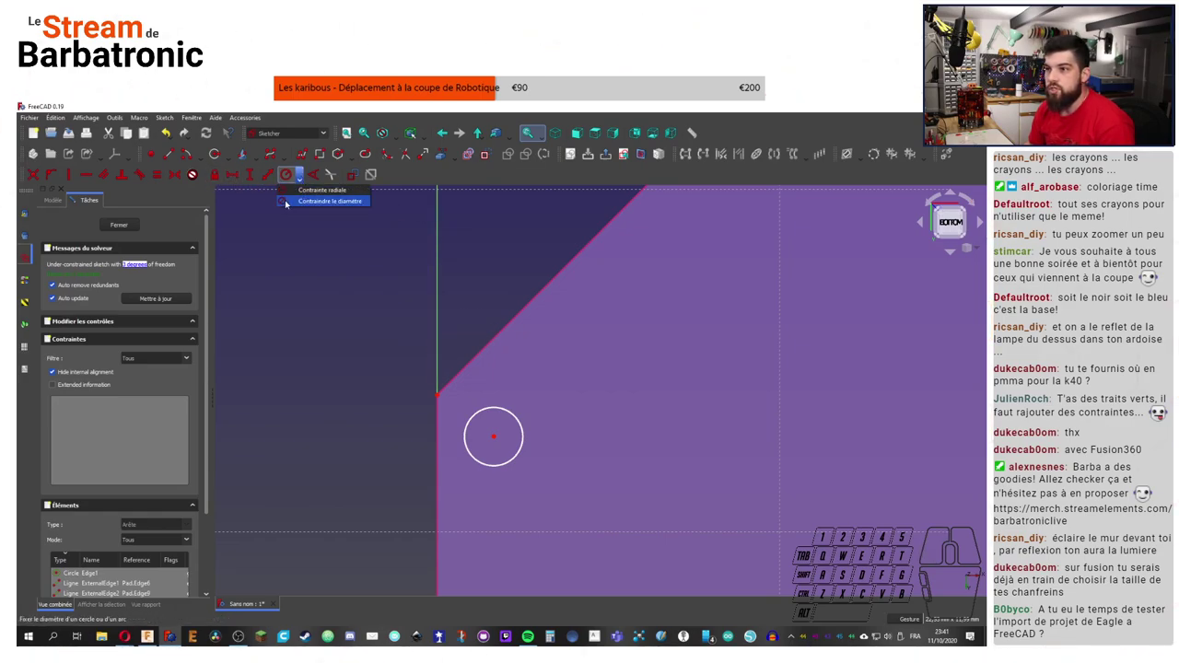
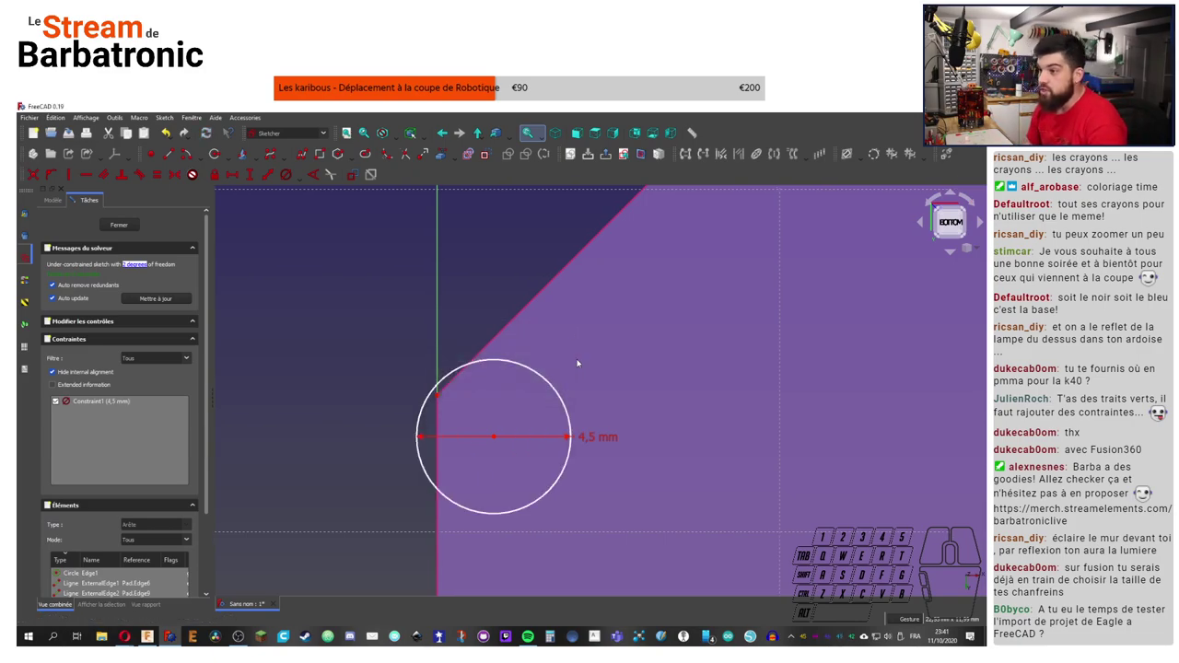
{"action": "left_click_drag", "start_coordinate": [500, 437], "coordinate": [544, 436]}
{"action": "left_click", "coordinate": [476, 248]}
{"action": "middle_click", "coordinate": [437, 311]}
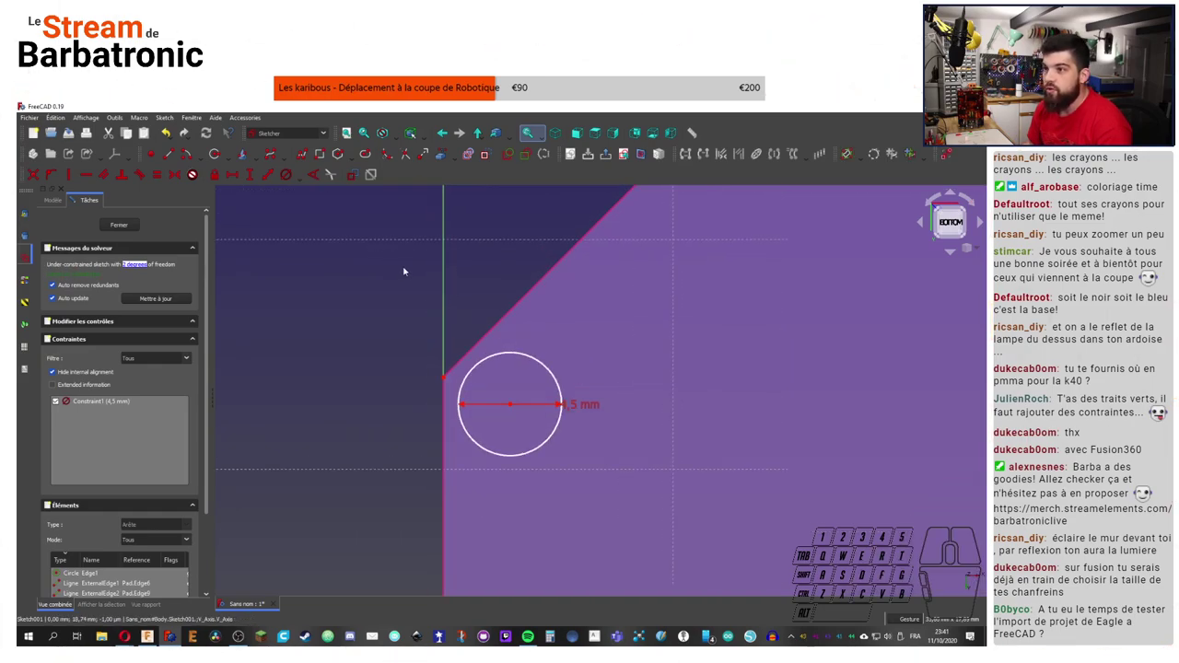
Step: Add a concentric 3 mm inner circle as construction geometry
{"action": "left_click", "coordinate": [214, 155]}
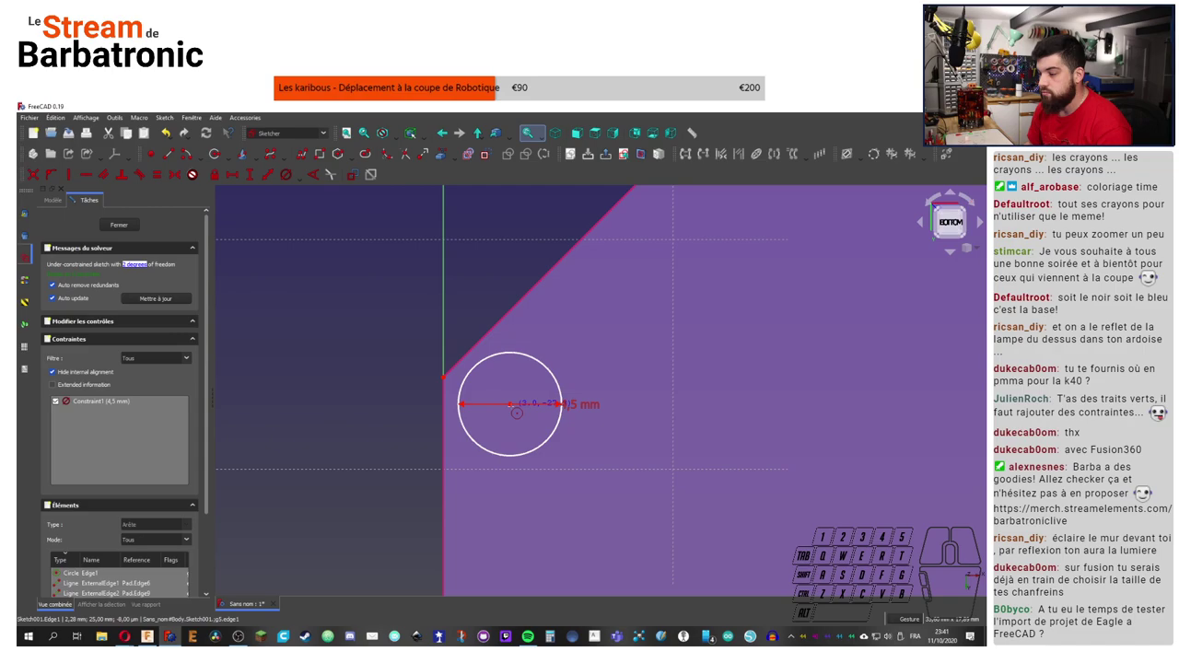
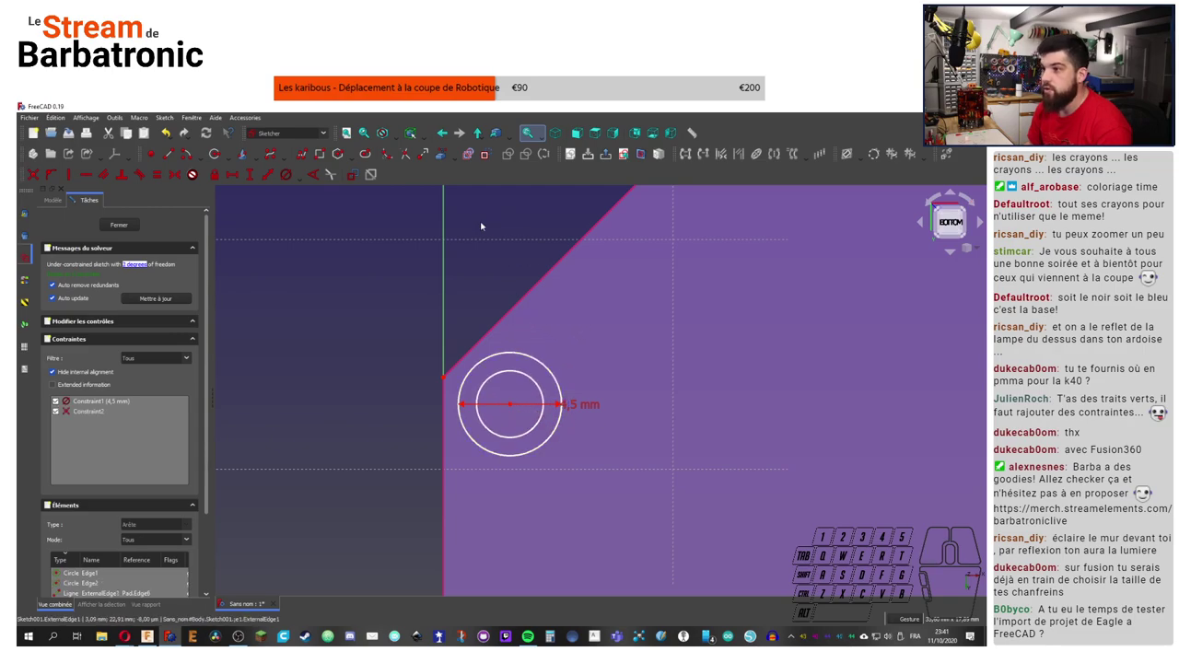
{"action": "left_click", "coordinate": [536, 383]}
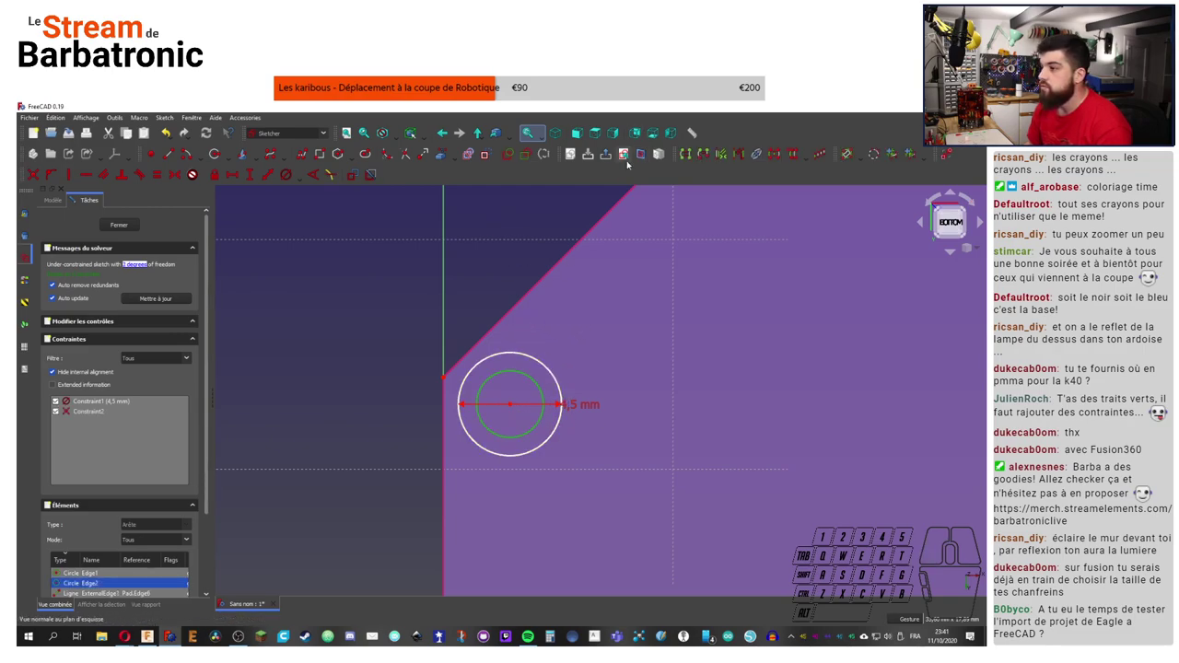
{"action": "left_click", "coordinate": [496, 159]}
{"action": "left_click", "coordinate": [487, 157]}
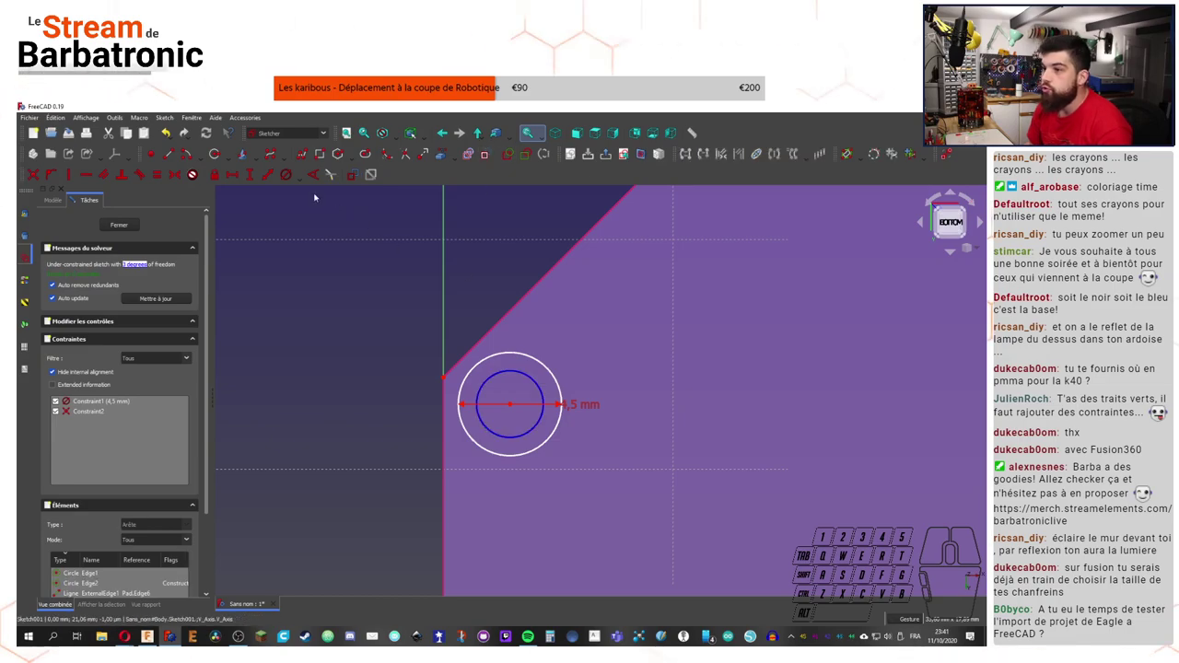
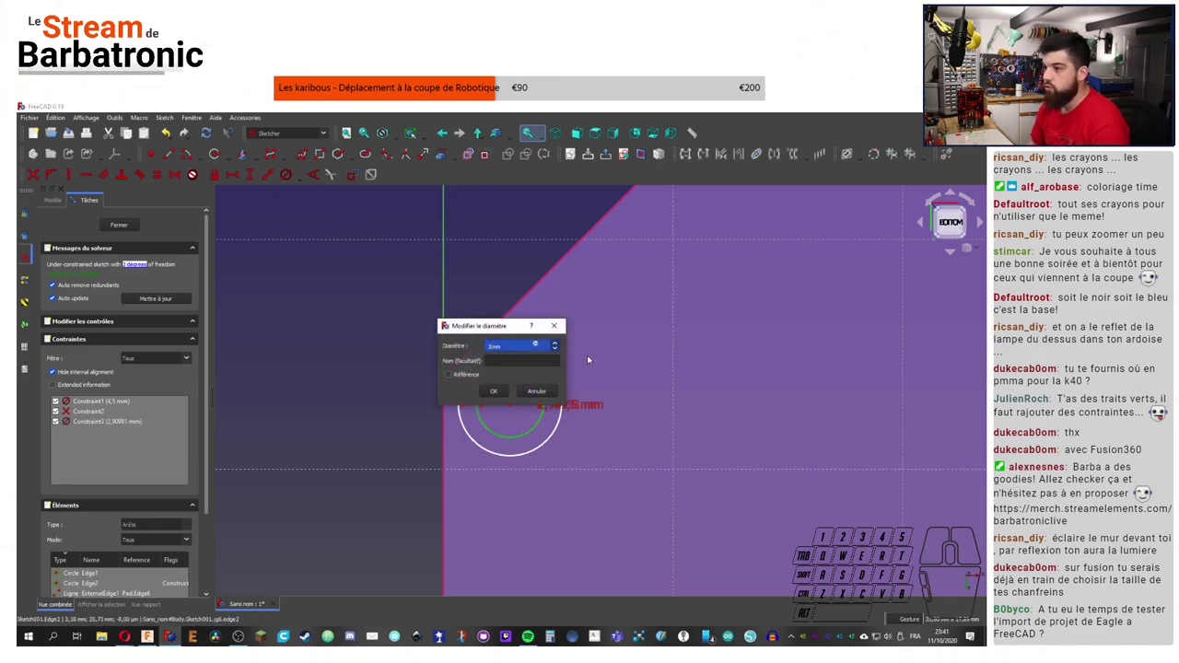
{"action": "left_click_drag", "start_coordinate": [591, 407], "coordinate": [591, 365]}
{"action": "left_click_drag", "start_coordinate": [584, 404], "coordinate": [624, 396]}
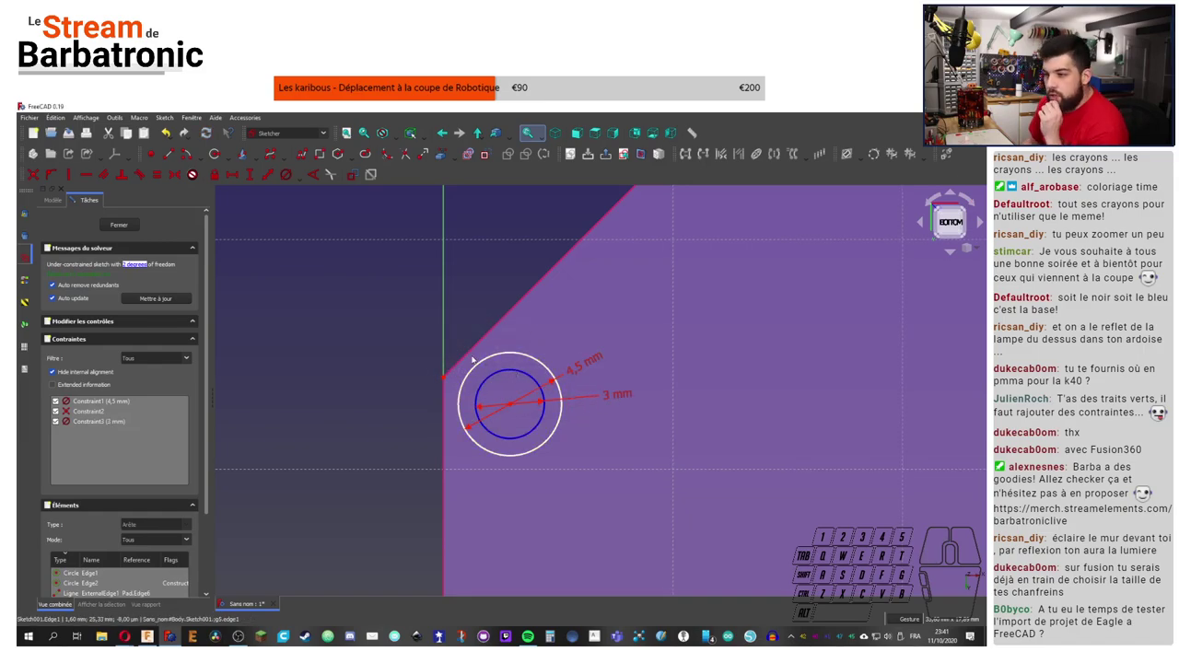
Step: Add a concentric 10 mm large circle as construction geometry
{"action": "middle_click", "coordinate": [456, 361]}
{"action": "middle_click", "coordinate": [457, 350]}
{"action": "left_click", "coordinate": [300, 338]}
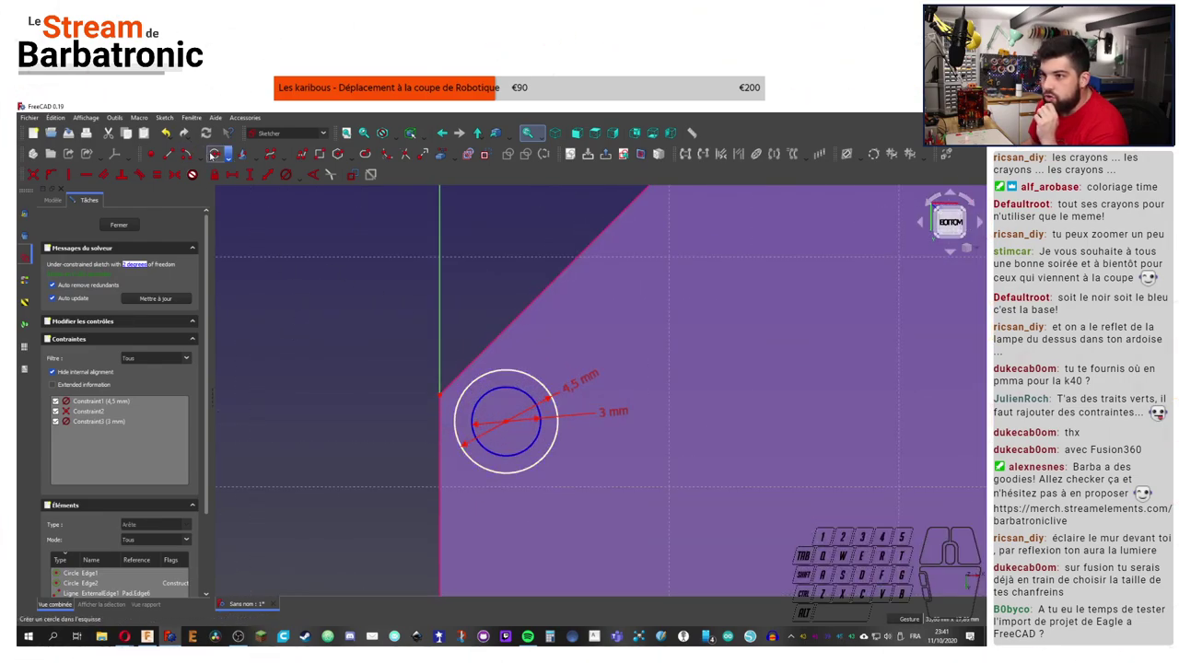
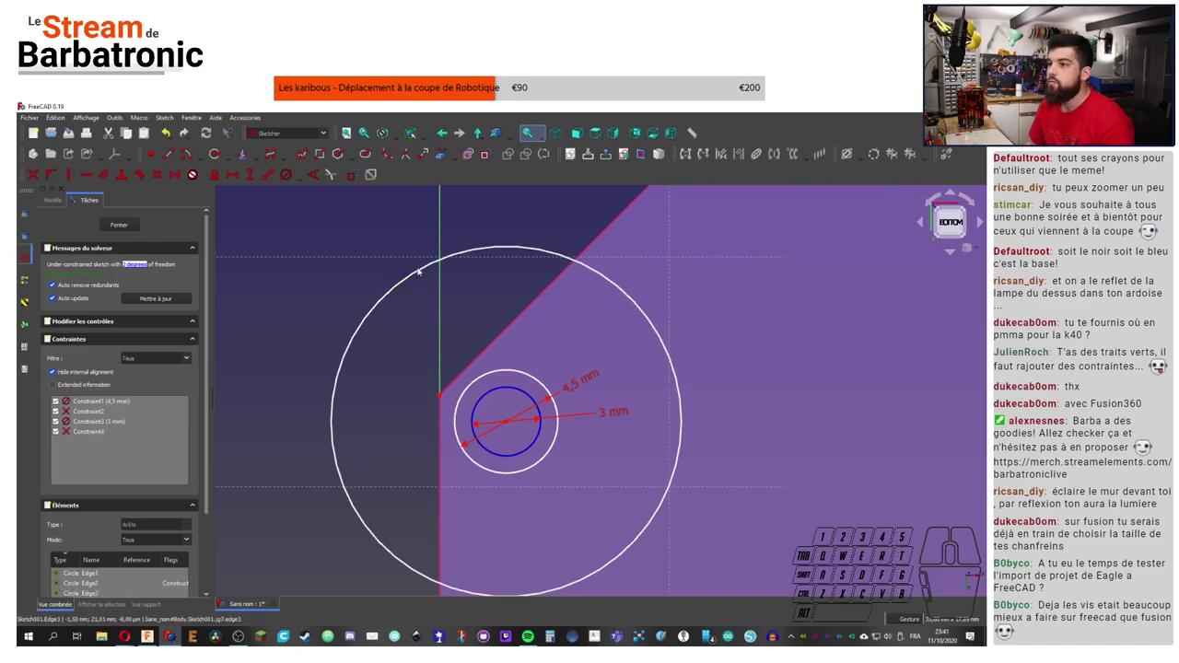
{"action": "left_click", "coordinate": [423, 269]}
{"action": "left_click", "coordinate": [489, 154]}
{"action": "left_click", "coordinate": [326, 256]}
{"action": "left_click", "coordinate": [415, 277]}
{"action": "left_click", "coordinate": [289, 175]}
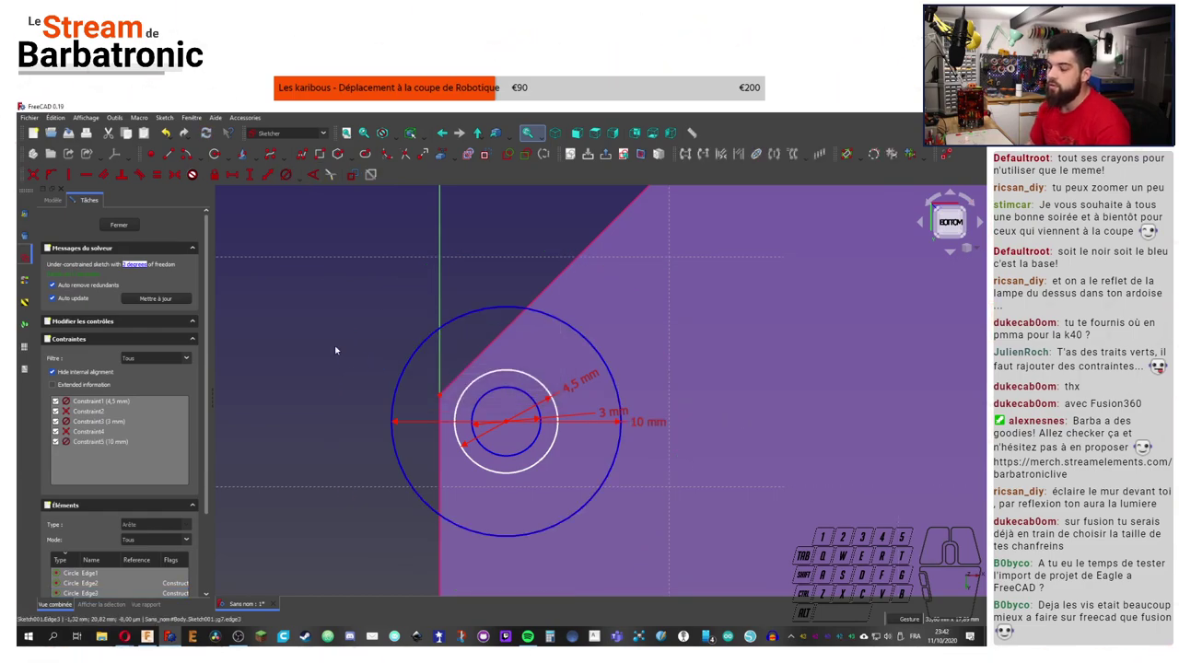
Step: Leave the sketch to check the body, then reopen the circle sketch for editing
{"action": "left_click", "coordinate": [56, 183]}
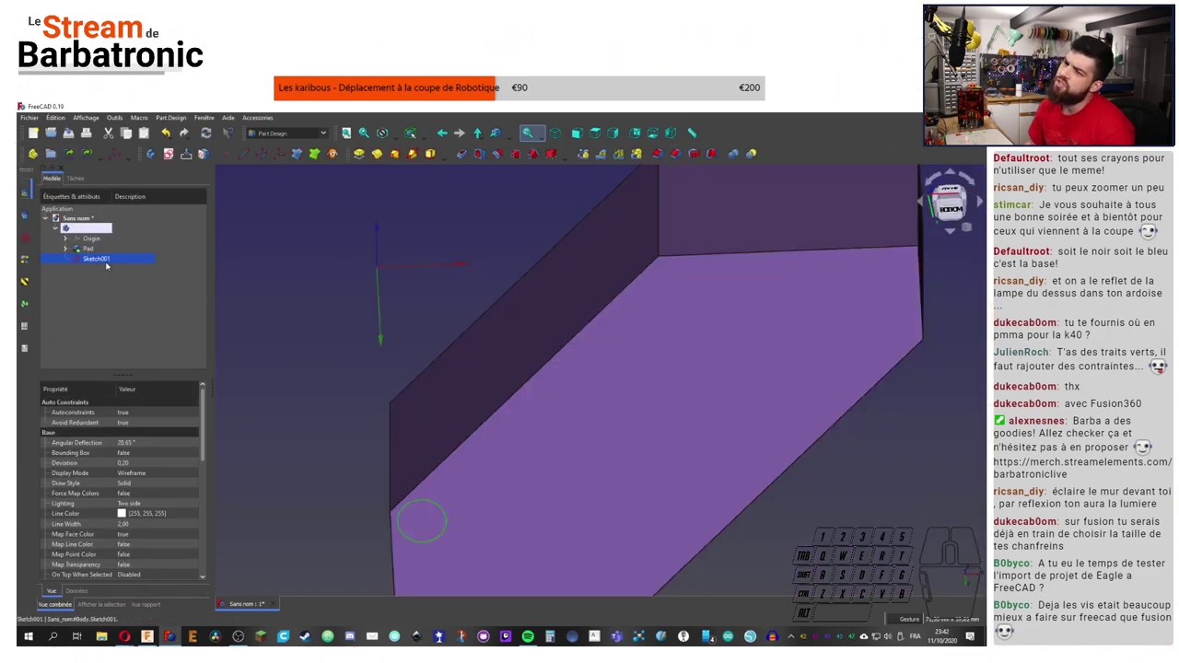
{"action": "left_click", "coordinate": [101, 264]}
{"action": "left_click_drag", "start_coordinate": [111, 231], "coordinate": [102, 263]}
{"action": "right_click", "coordinate": [421, 417]}
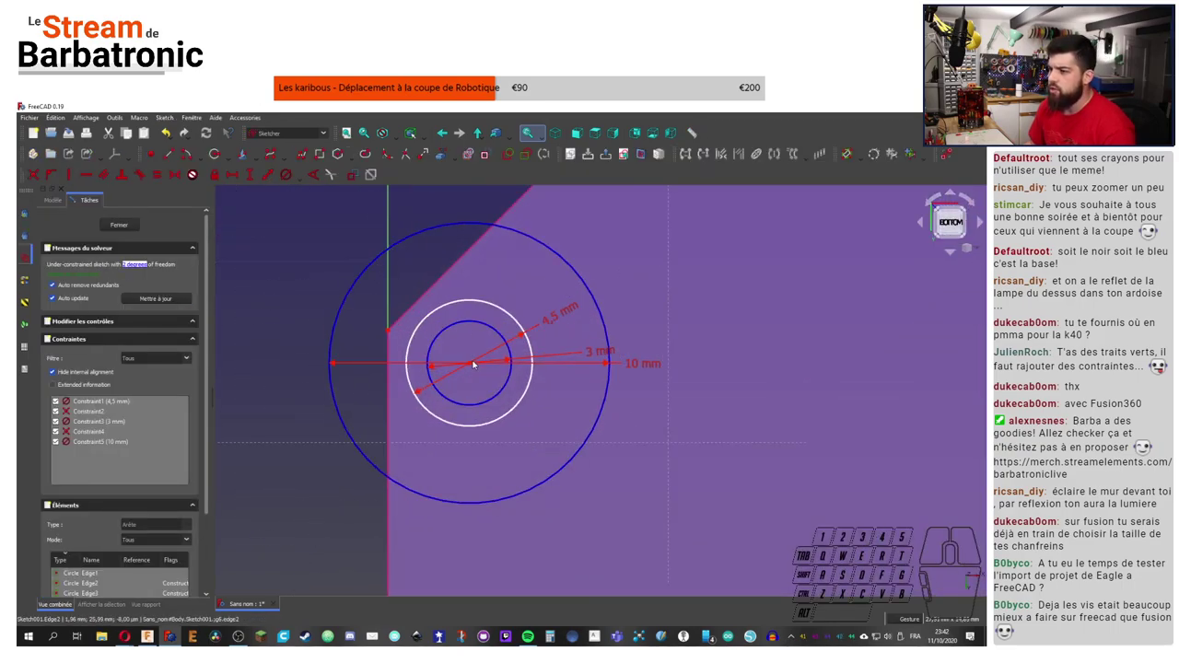
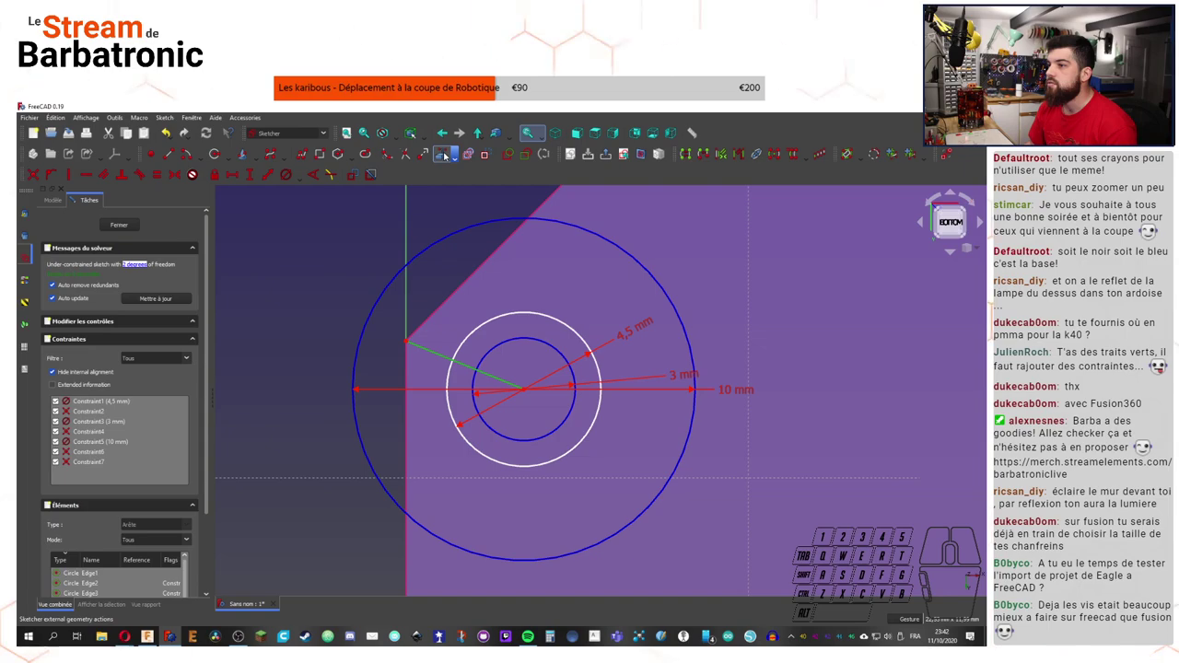
{"action": "left_click", "coordinate": [491, 153]}
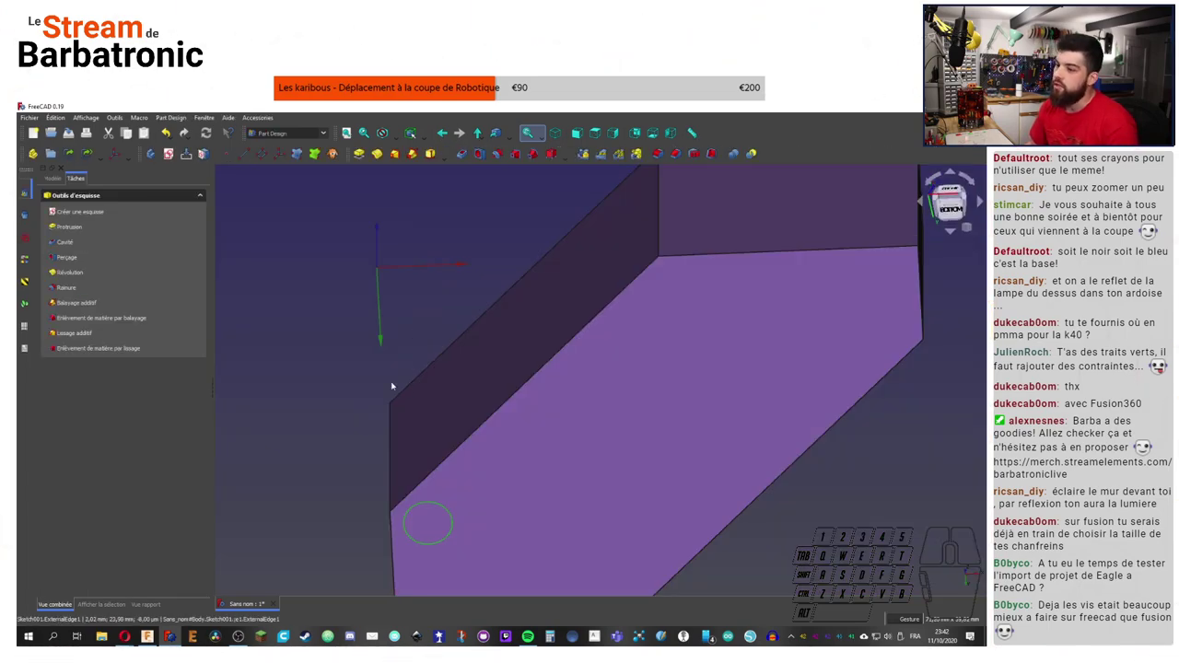
{"action": "left_click", "coordinate": [51, 183]}
{"action": "left_click", "coordinate": [110, 263]}
{"action": "left_click_drag", "start_coordinate": [111, 230], "coordinate": [110, 264]}
{"action": "right_click", "coordinate": [437, 407]}
{"action": "middle_click", "coordinate": [453, 404]}
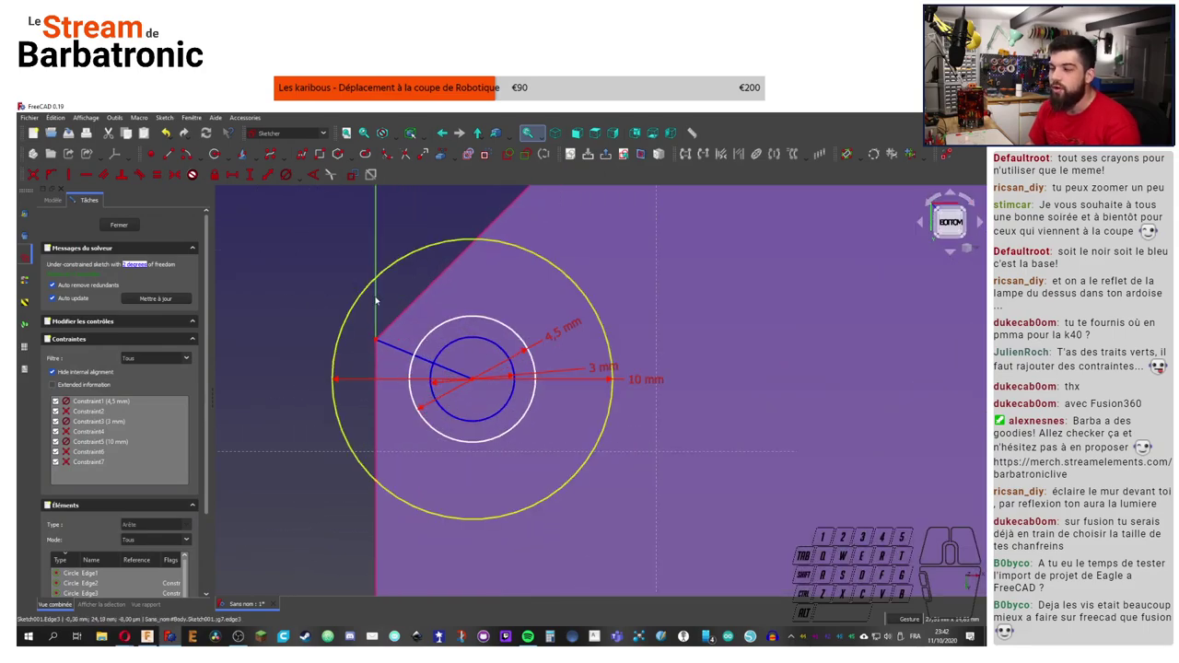
Step: Constrain a 135° angle between the corner-to-centre line and the bevelled edge, moving its label aside
{"action": "left_click", "coordinate": [304, 269]}
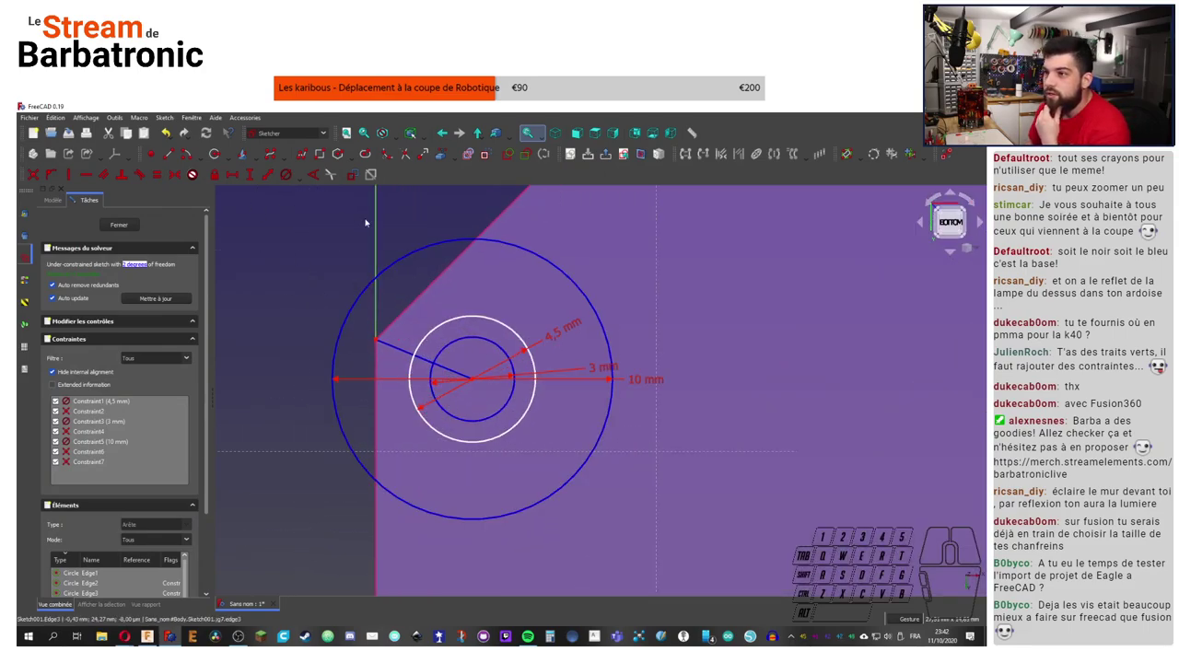
{"action": "left_click", "coordinate": [419, 300]}
{"action": "left_click", "coordinate": [382, 354]}
{"action": "left_click", "coordinate": [319, 176]}
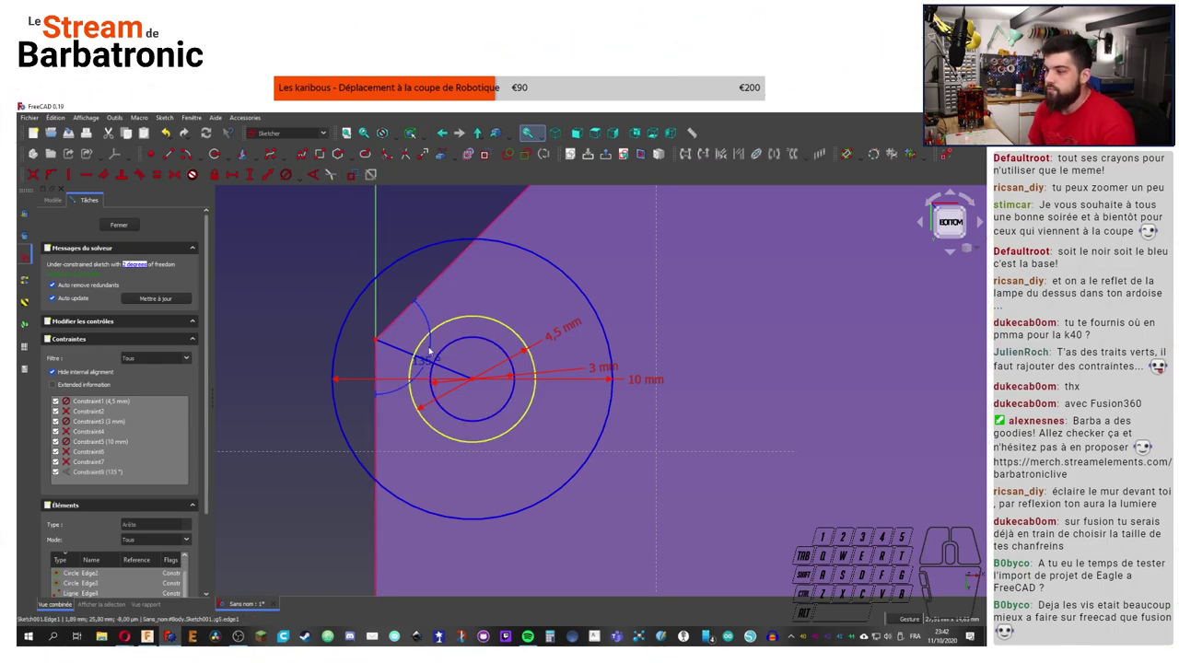
{"action": "left_click", "coordinate": [432, 362]}
{"action": "left_click", "coordinate": [433, 324]}
{"action": "left_click_drag", "start_coordinate": [426, 366], "coordinate": [649, 453]}
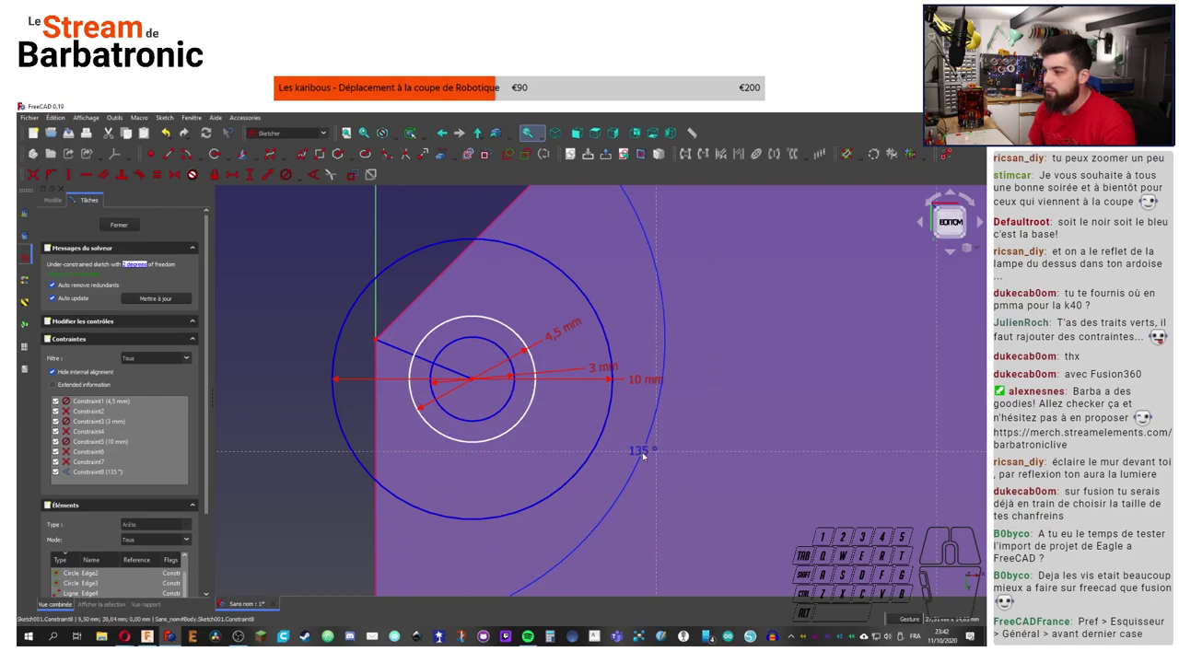
Step: Select the corner-to-centre line together with the chamfer edge
{"action": "scroll", "scroll_direction": "down", "scroll_amount": 3}
{"action": "left_click", "coordinate": [607, 429]}
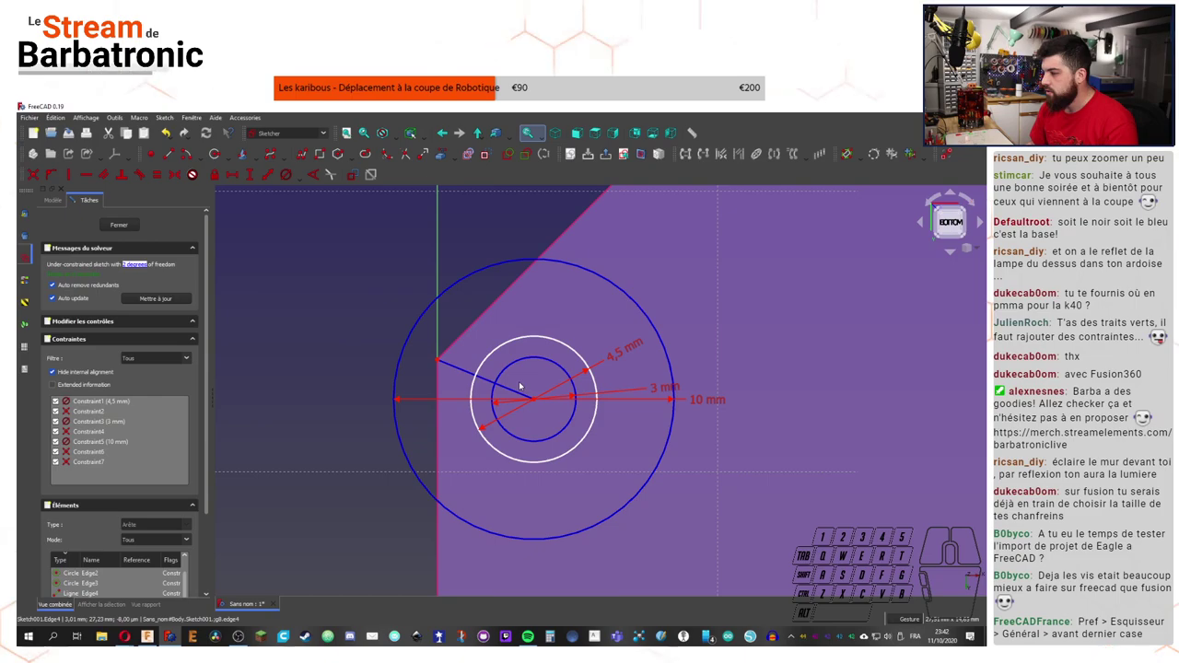
{"action": "left_click", "coordinate": [298, 236]}
{"action": "left_click", "coordinate": [467, 372]}
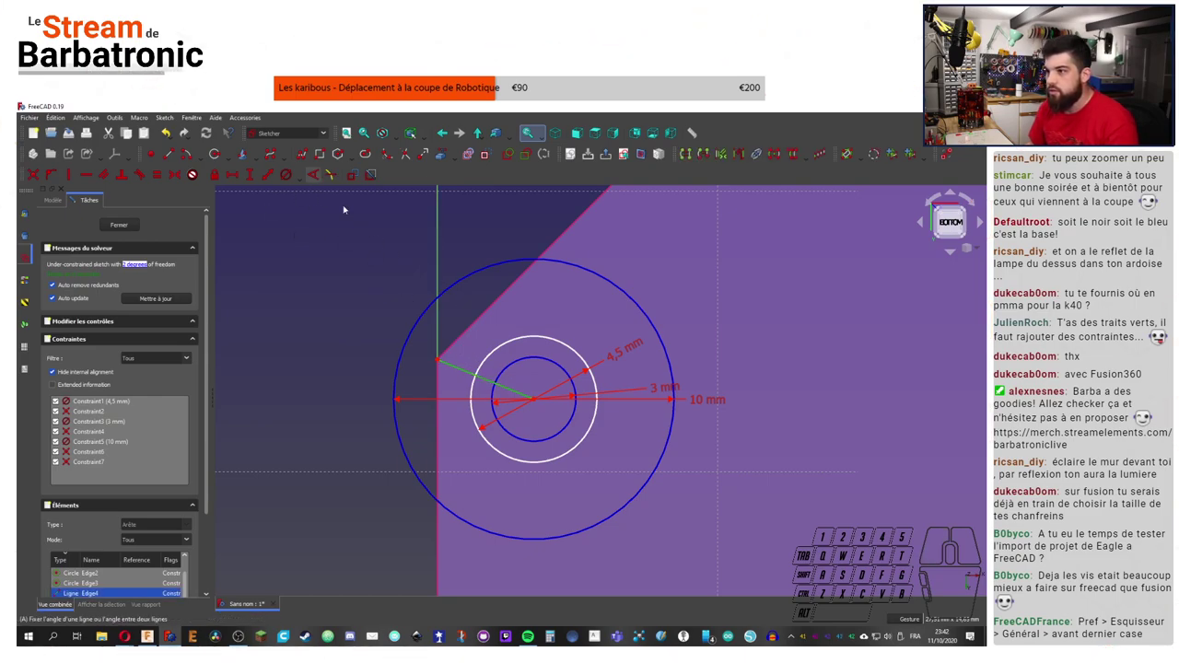
{"action": "left_click", "coordinate": [473, 331]}
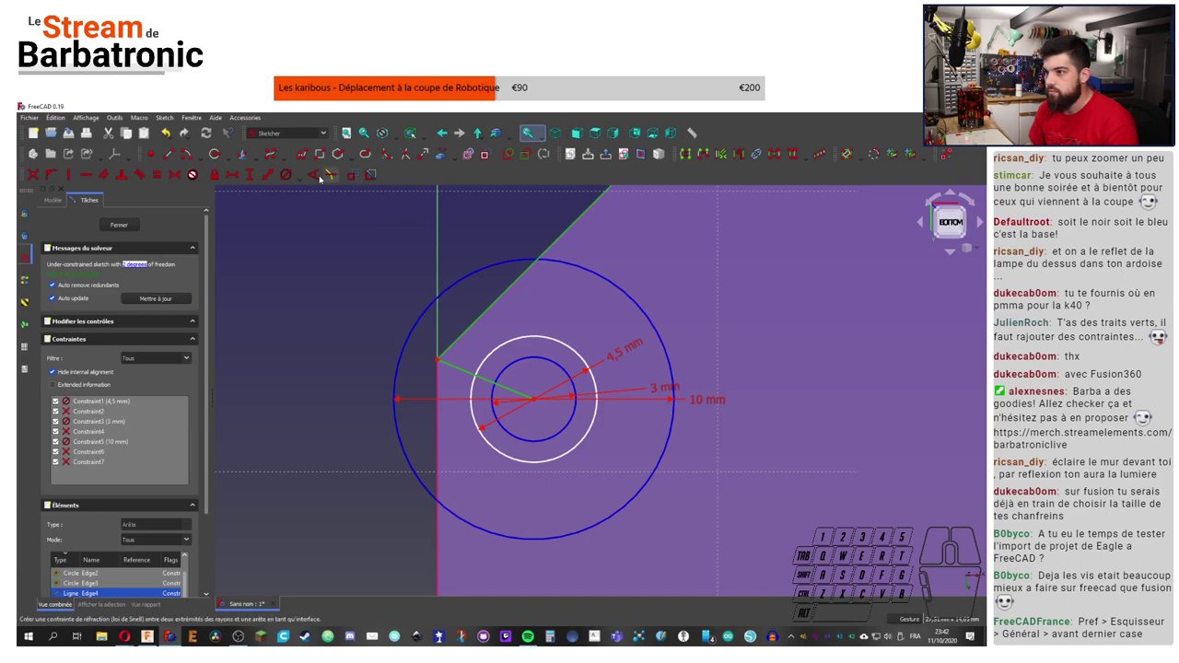
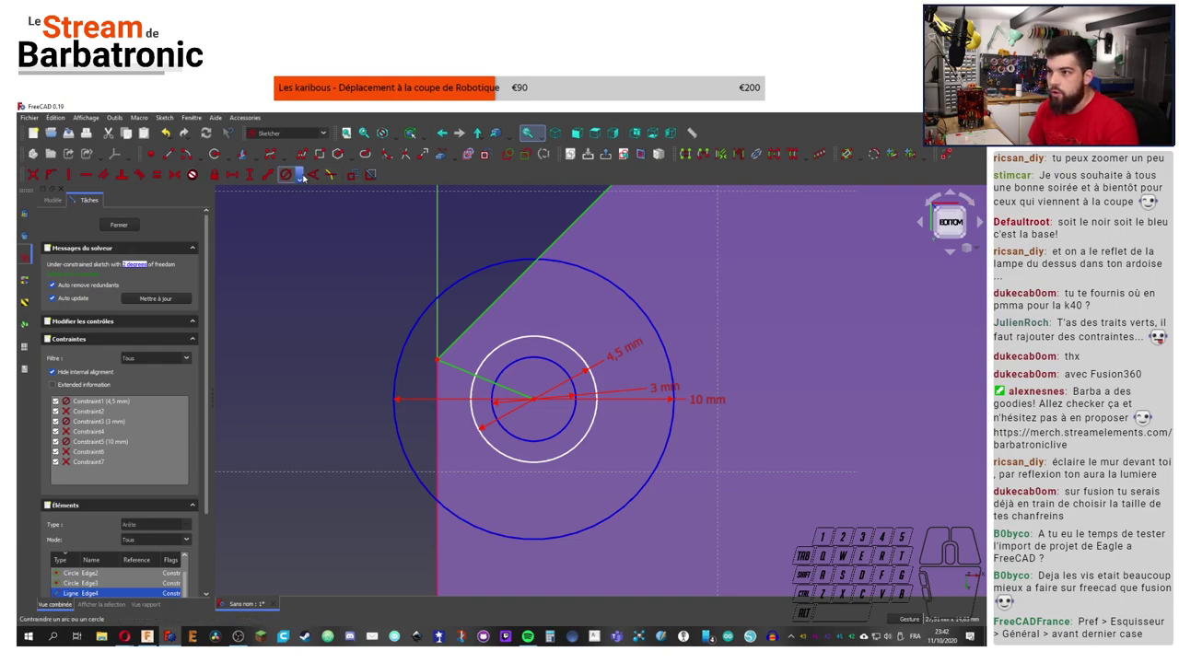
Step: Constrain the angle between the radial line and chamfer edge at 67.5°
{"action": "left_click", "coordinate": [317, 174]}
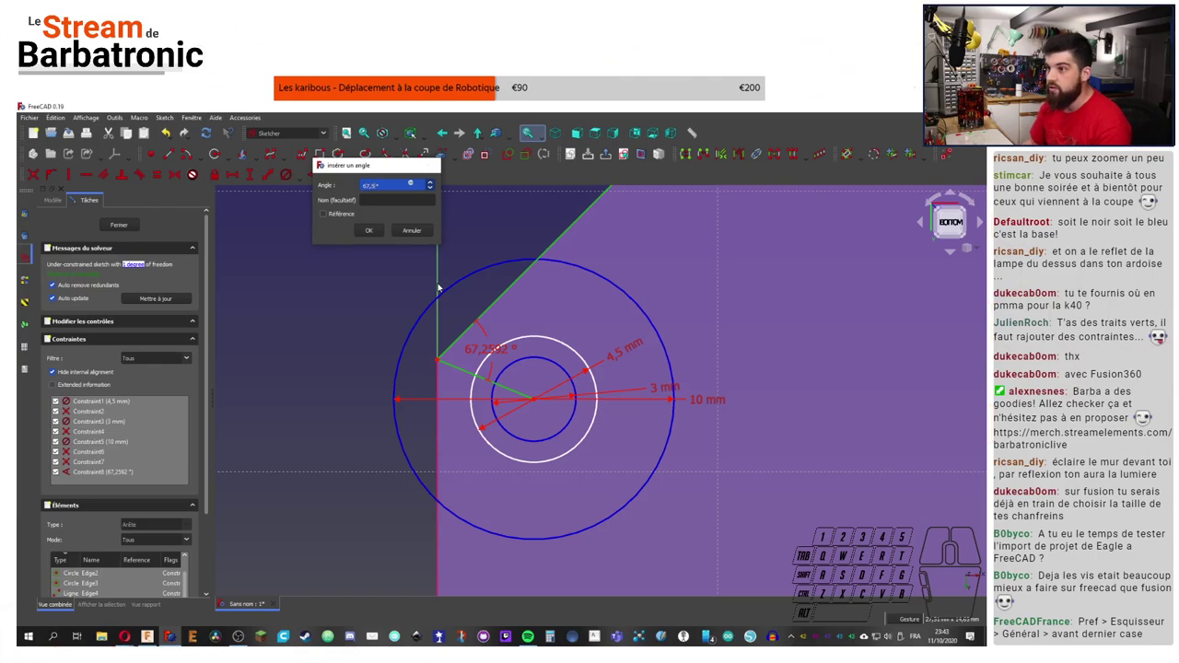
{"action": "middle_click", "coordinate": [470, 312]}
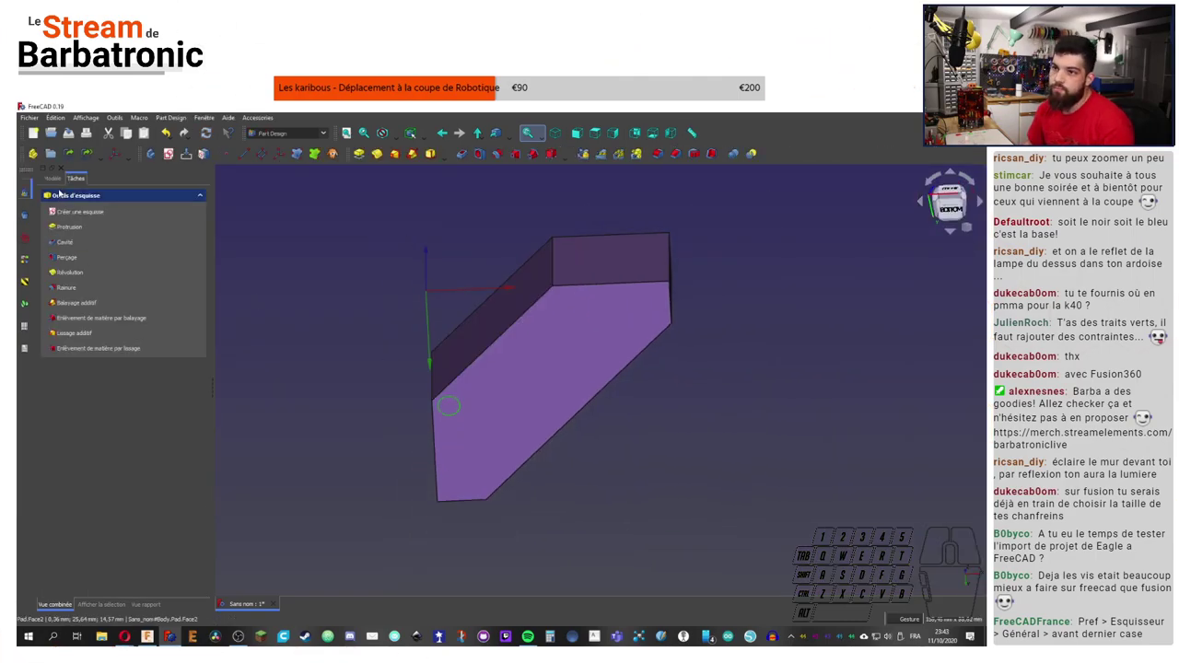
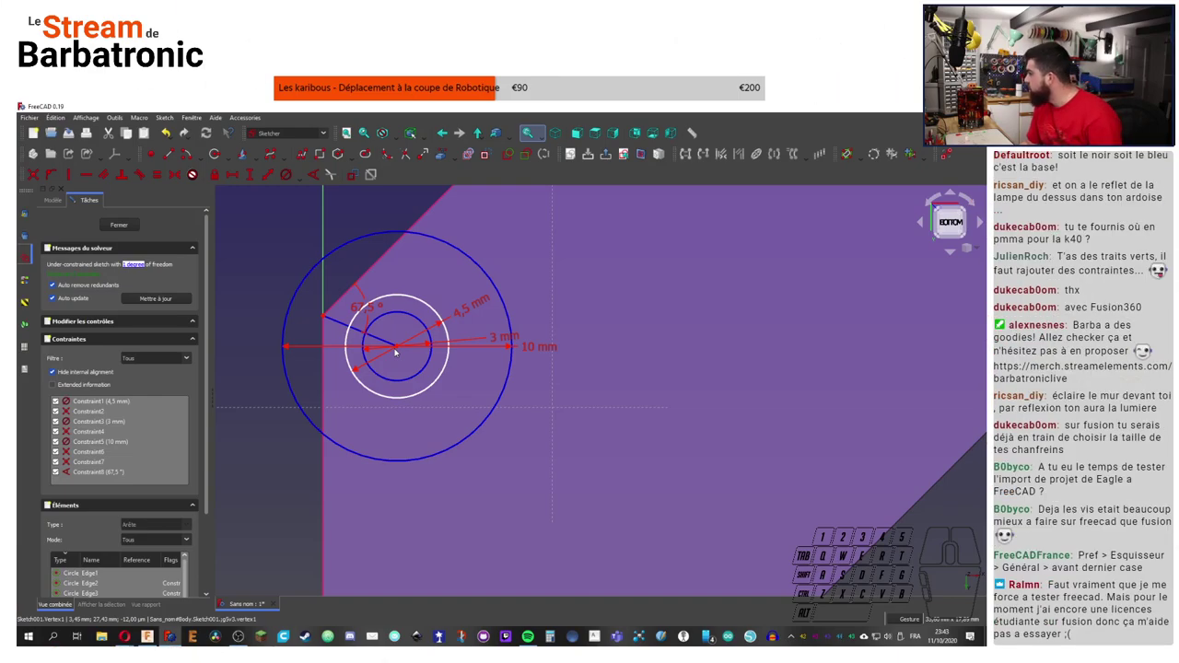
{"action": "left_click", "coordinate": [58, 120]}
{"action": "left_click", "coordinate": [104, 329]}
{"action": "right_click", "coordinate": [104, 329]}
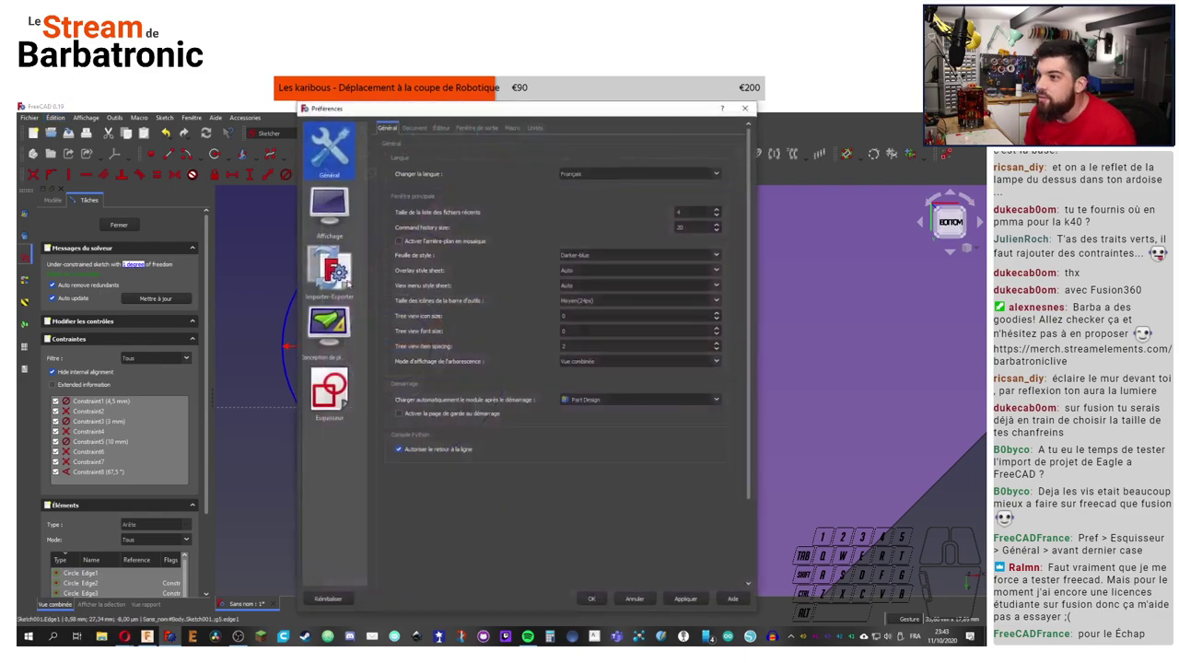
{"action": "left_click", "coordinate": [340, 408]}
{"action": "right_click", "coordinate": [339, 407]}
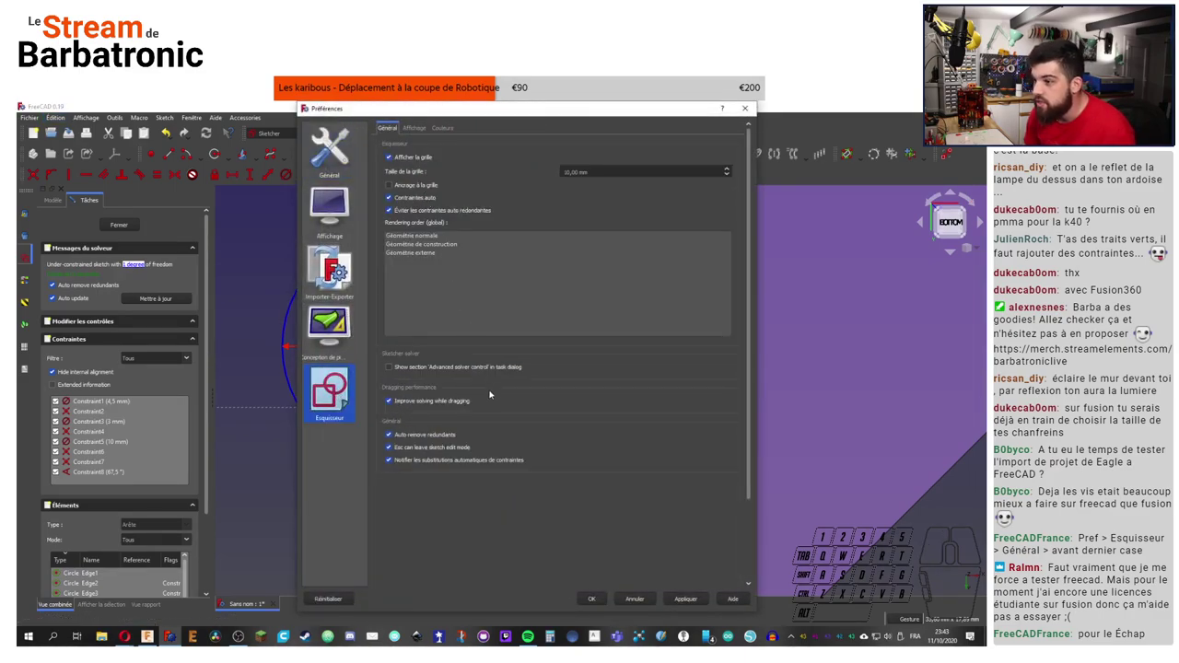
{"action": "left_click", "coordinate": [389, 451]}
{"action": "right_click", "coordinate": [390, 452]}
{"action": "left_click", "coordinate": [680, 606]}
{"action": "right_click", "coordinate": [680, 606]}
{"action": "left_click", "coordinate": [596, 601]}
{"action": "right_click", "coordinate": [596, 601]}
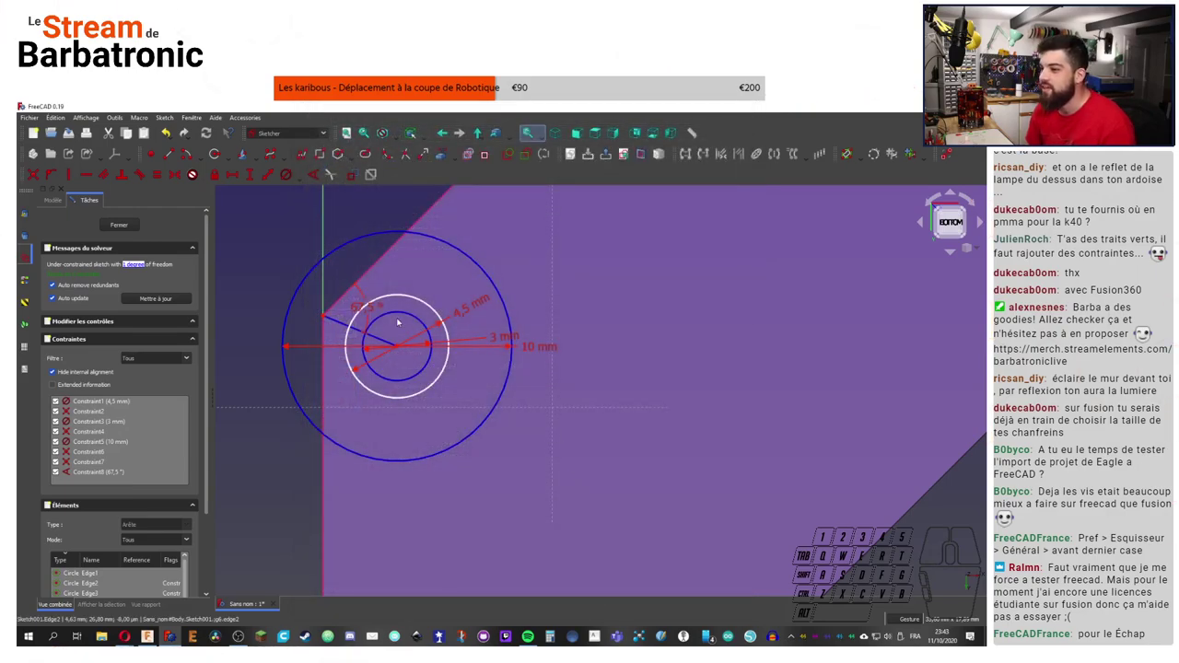
{"action": "left_click", "coordinate": [49, 181]}
{"action": "left_click", "coordinate": [102, 263]}
{"action": "left_click_drag", "start_coordinate": [102, 263], "coordinate": [102, 264]}
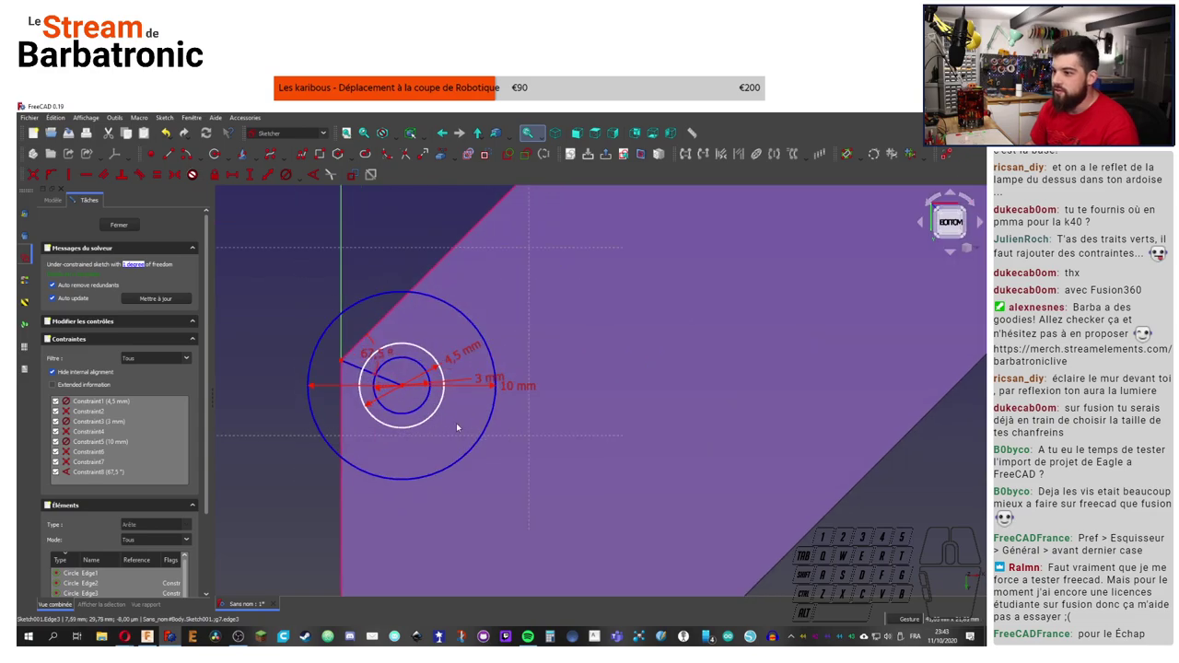
{"action": "left_click", "coordinate": [404, 252]}
Step: Save the document as COIN_ROBOT with Ctrl+S and close it
{"action": "key", "text": "ctrl+s"}
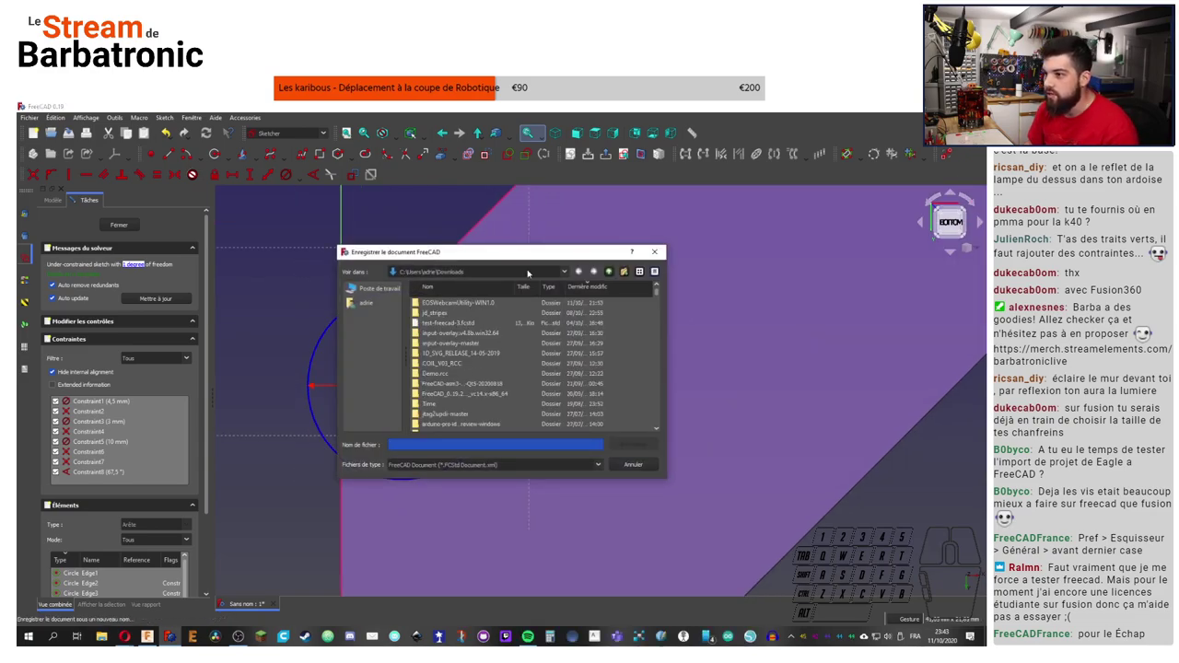
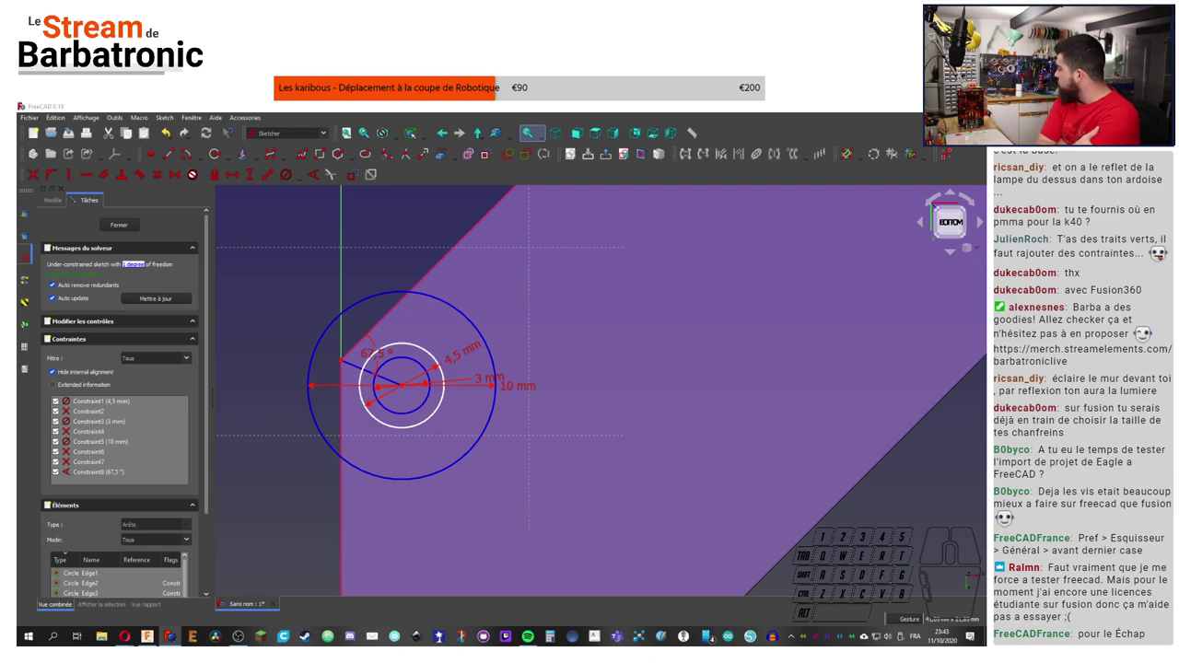
{"action": "key", "text": "c"}
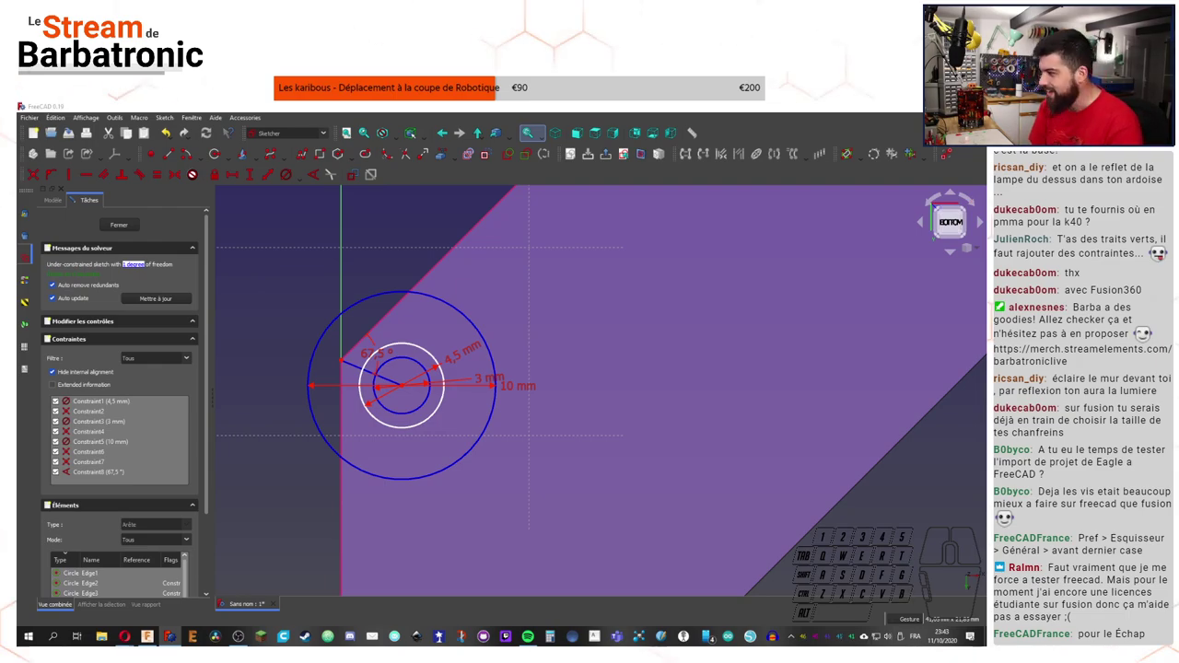
{"action": "left_click", "coordinate": [1003, 301]}
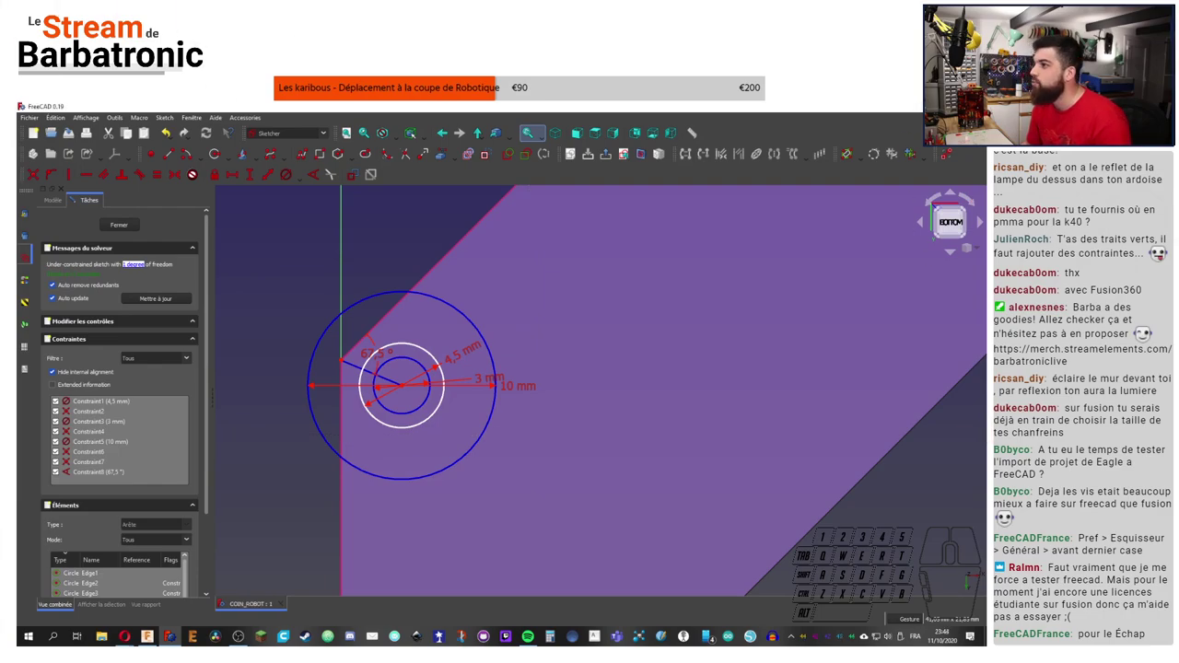
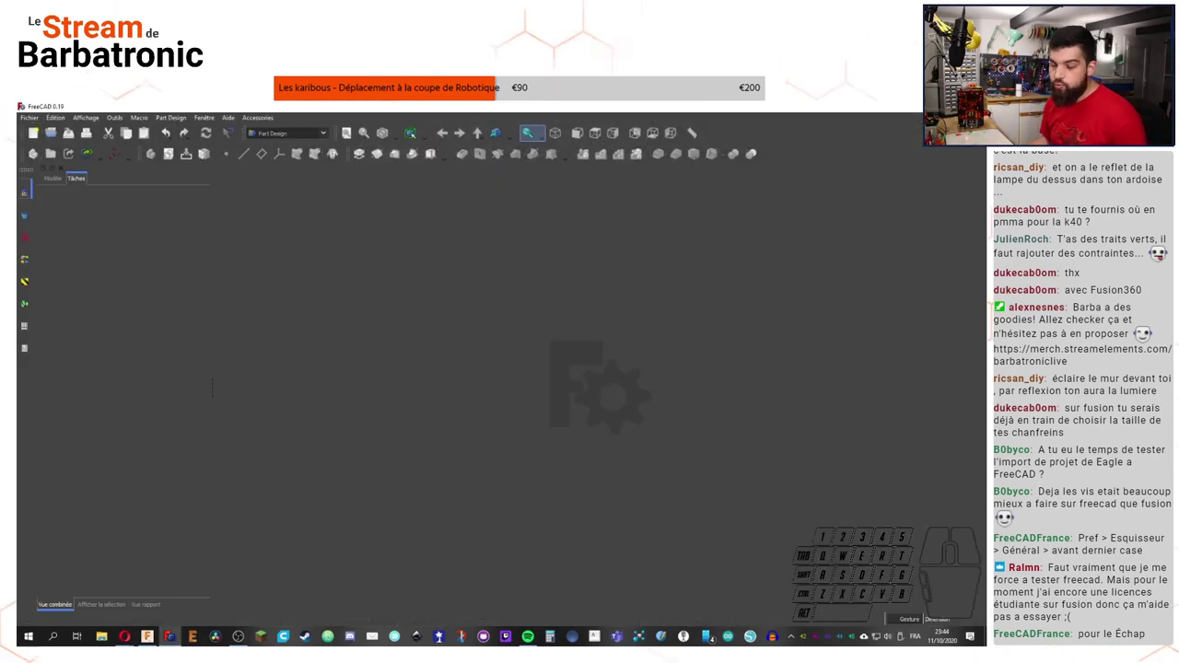
Step: Reopen the saved COIN_ROBOT document via Fichier > Ouvrir
{"action": "left_click", "coordinate": [377, 256]}
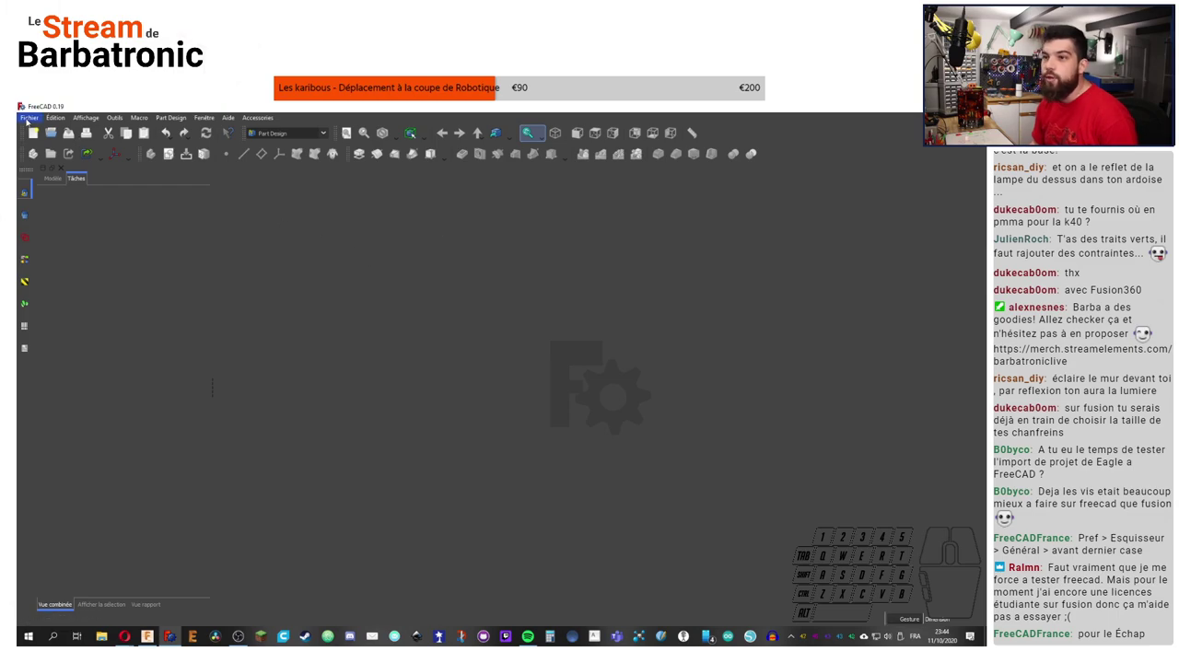
{"action": "left_click", "coordinate": [28, 116]}
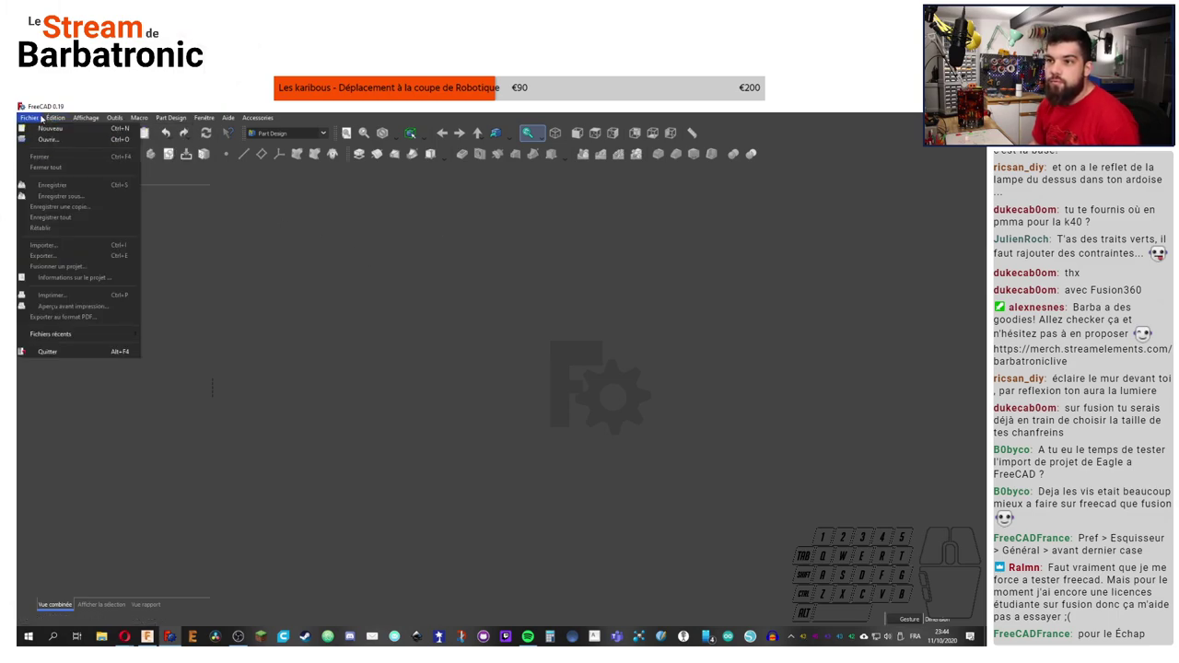
{"action": "left_click", "coordinate": [65, 144]}
{"action": "left_click", "coordinate": [451, 314]}
{"action": "left_click", "coordinate": [648, 450]}
{"action": "left_click", "coordinate": [50, 179]}
{"action": "double_click", "coordinate": [94, 260]}
Step: Reopen the hole sketch for editing from the model tree
{"action": "scroll", "scroll_direction": "down", "scroll_amount": 3}
{"action": "left_click", "coordinate": [390, 474]}
{"action": "scroll", "scroll_direction": "down", "scroll_amount": 3}
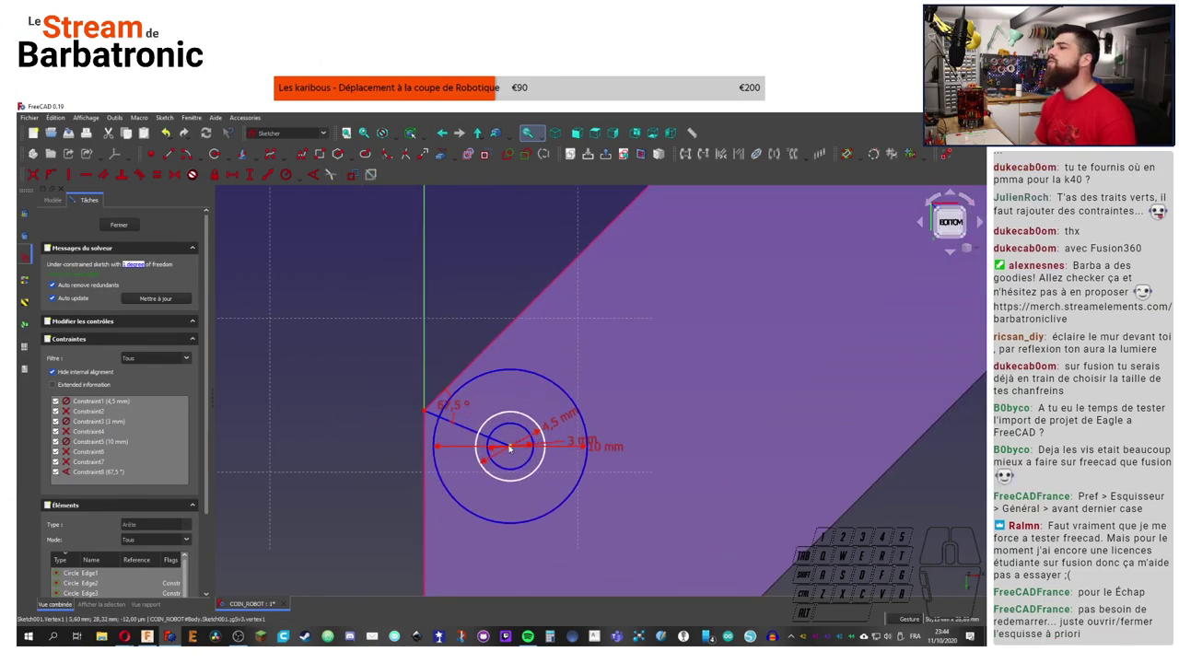
Step: Draw a short line from the chamfer corner out to the large circle
{"action": "left_click", "coordinate": [470, 282]}
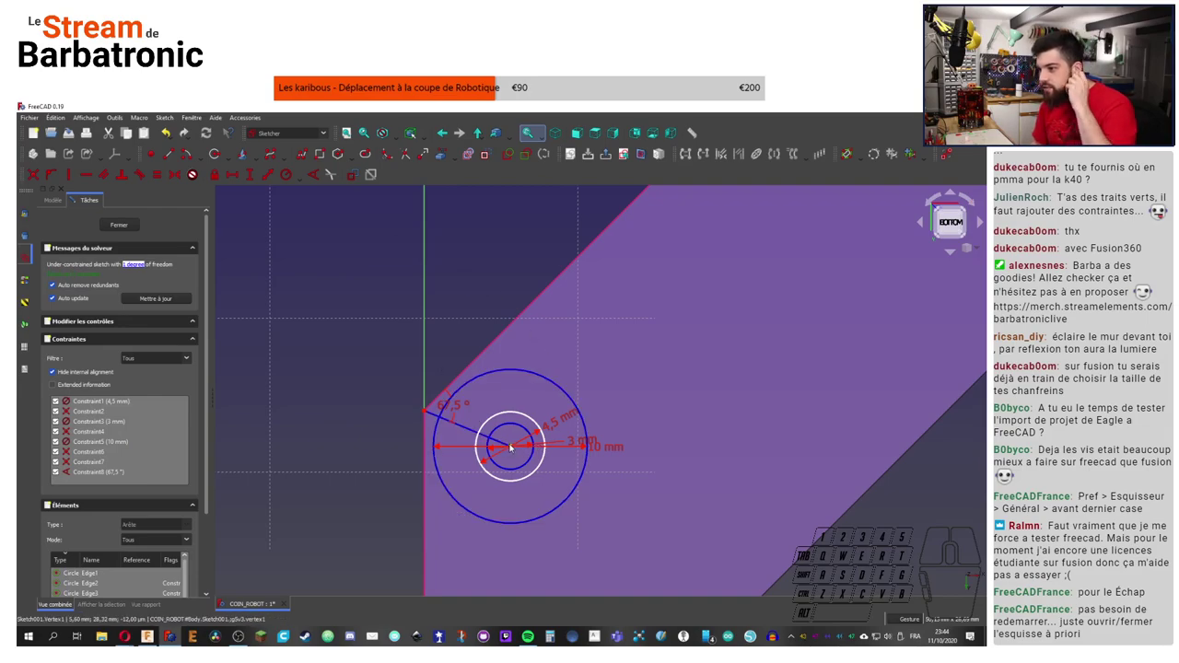
{"action": "left_click_drag", "start_coordinate": [513, 444], "coordinate": [479, 433]}
{"action": "middle_click", "coordinate": [393, 413]}
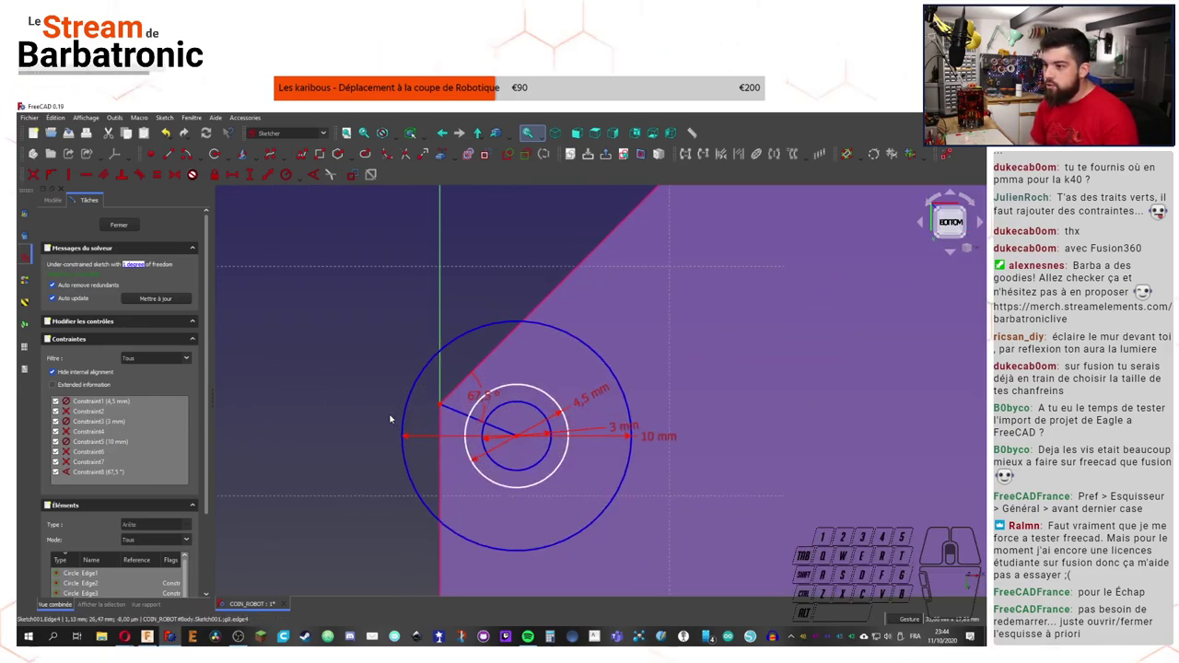
{"action": "left_click", "coordinate": [317, 357]}
{"action": "scroll", "scroll_direction": "down", "scroll_amount": 3}
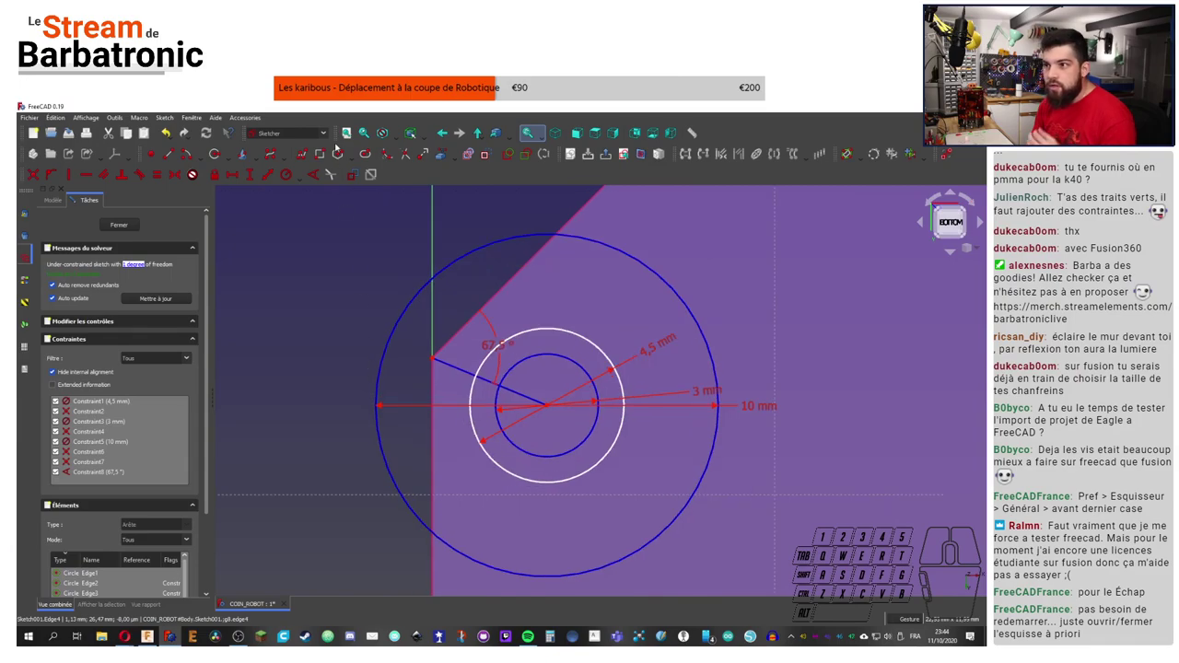
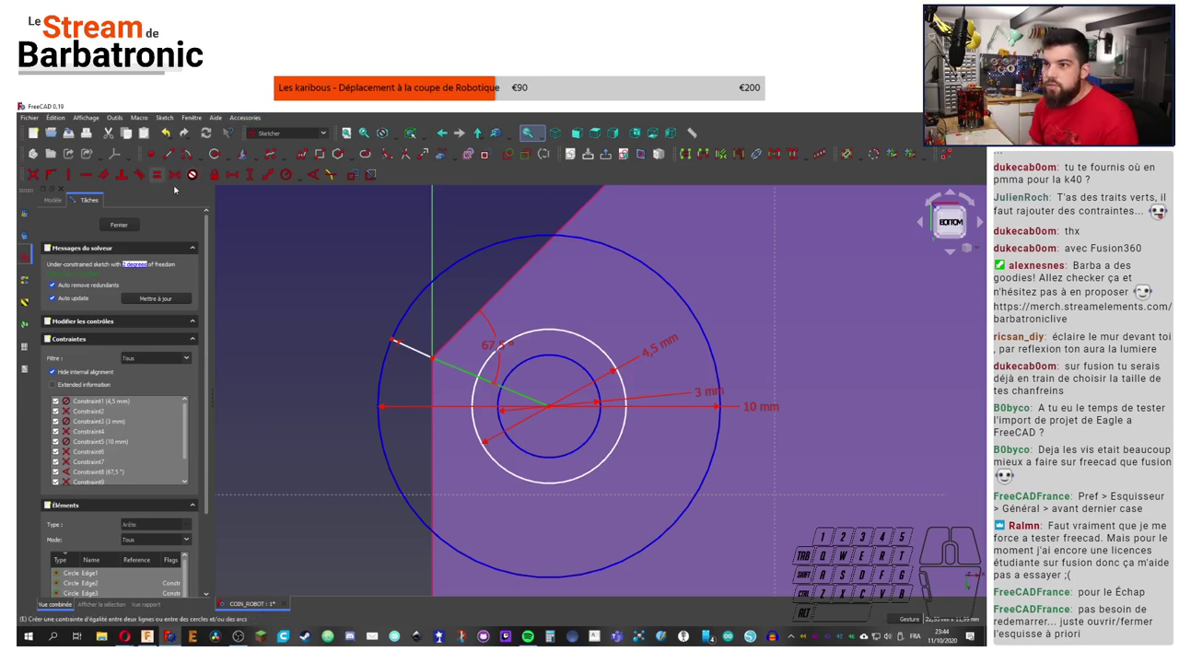
{"action": "left_click", "coordinate": [302, 230]}
Step: Tie the short line's end onto the large circle with a point-on-object constraint
{"action": "left_click", "coordinate": [395, 343]}
{"action": "left_click", "coordinate": [459, 368]}
{"action": "left_click", "coordinate": [57, 174]}
{"action": "left_click", "coordinate": [409, 350]}
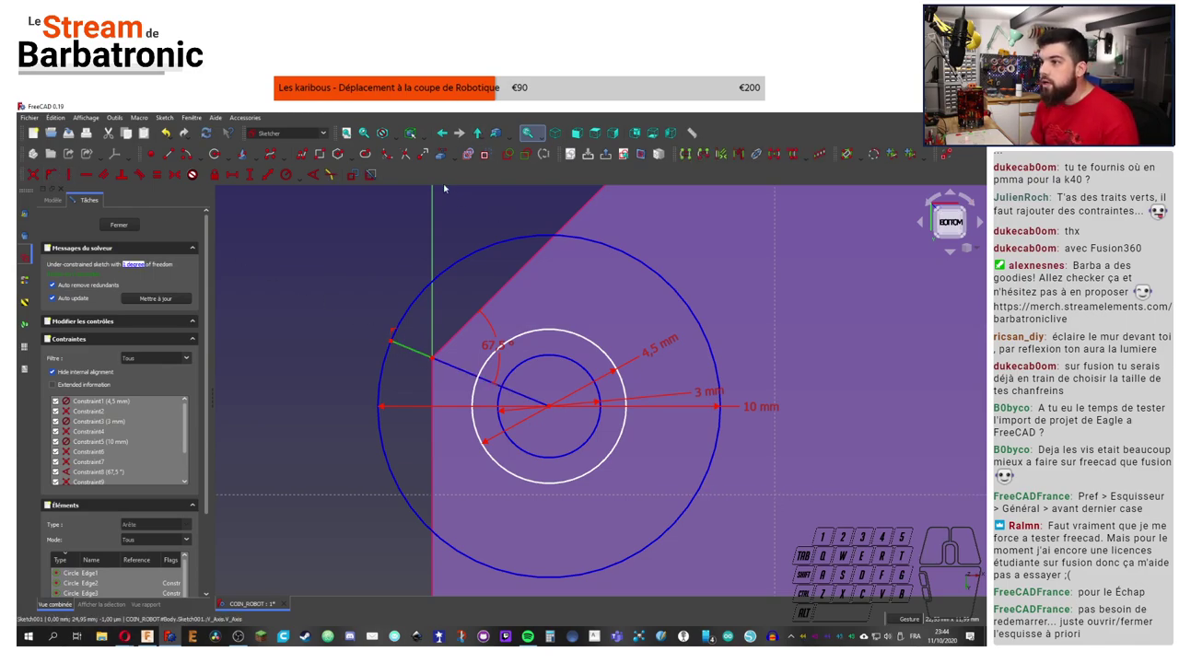
Step: Apply a length constraint to the short line and dismiss its dialog
{"action": "left_click", "coordinate": [486, 158]}
{"action": "left_click", "coordinate": [469, 289]}
{"action": "left_click", "coordinate": [409, 349]}
{"action": "left_click", "coordinate": [263, 174]}
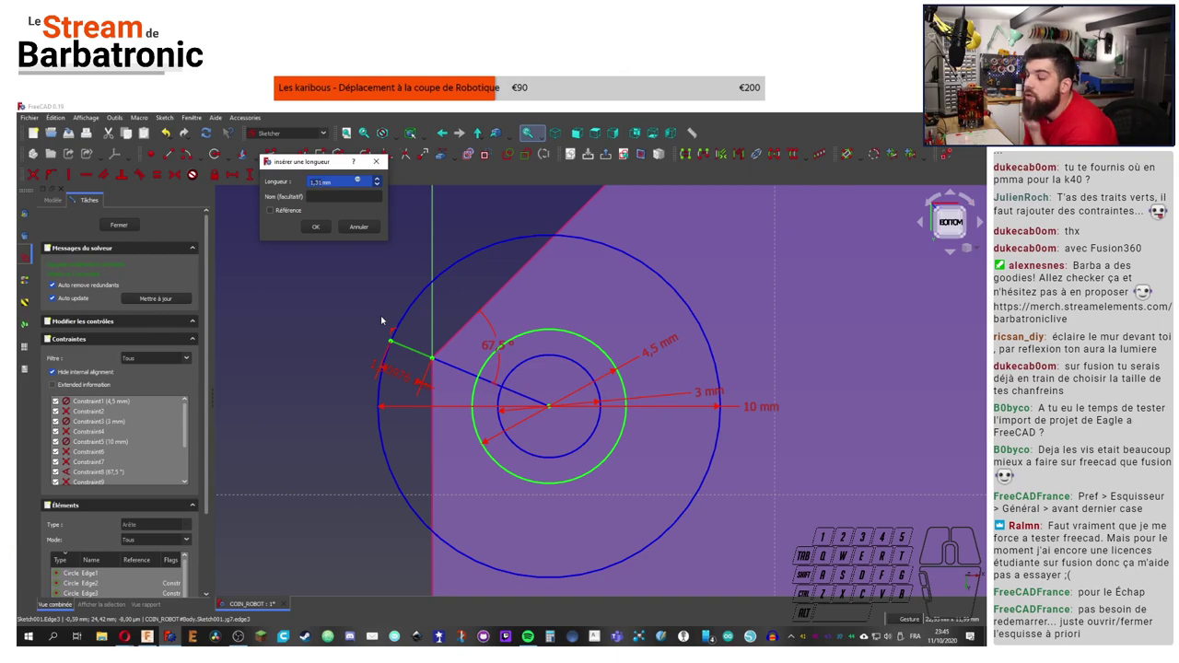
{"action": "left_click", "coordinate": [359, 227]}
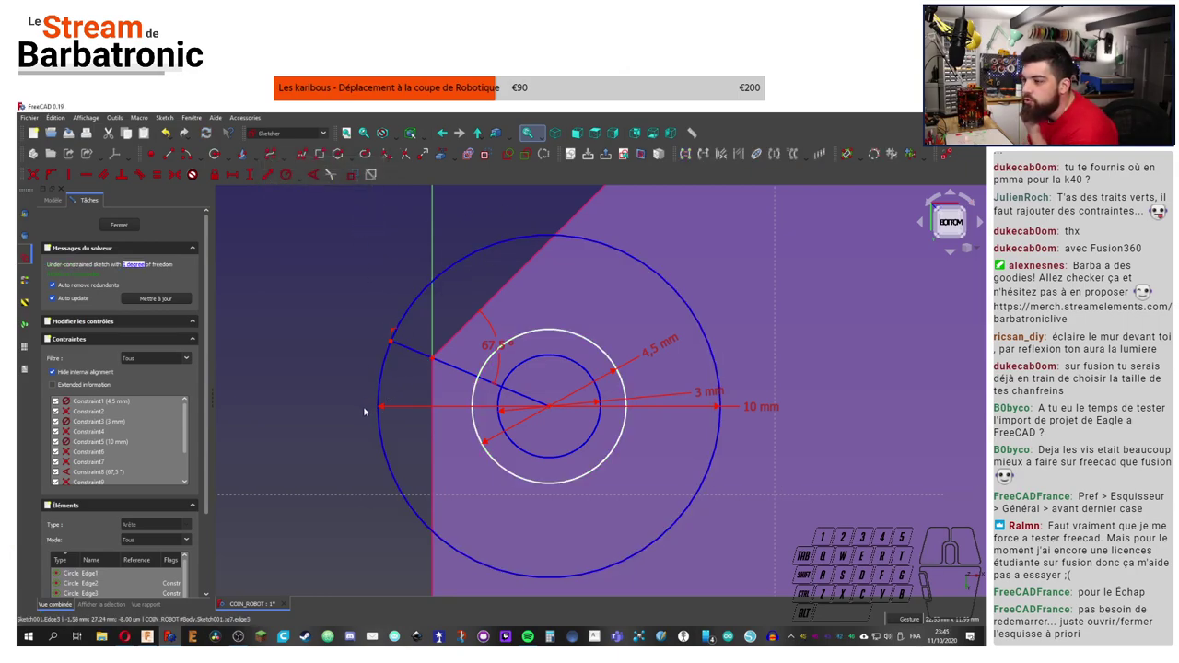
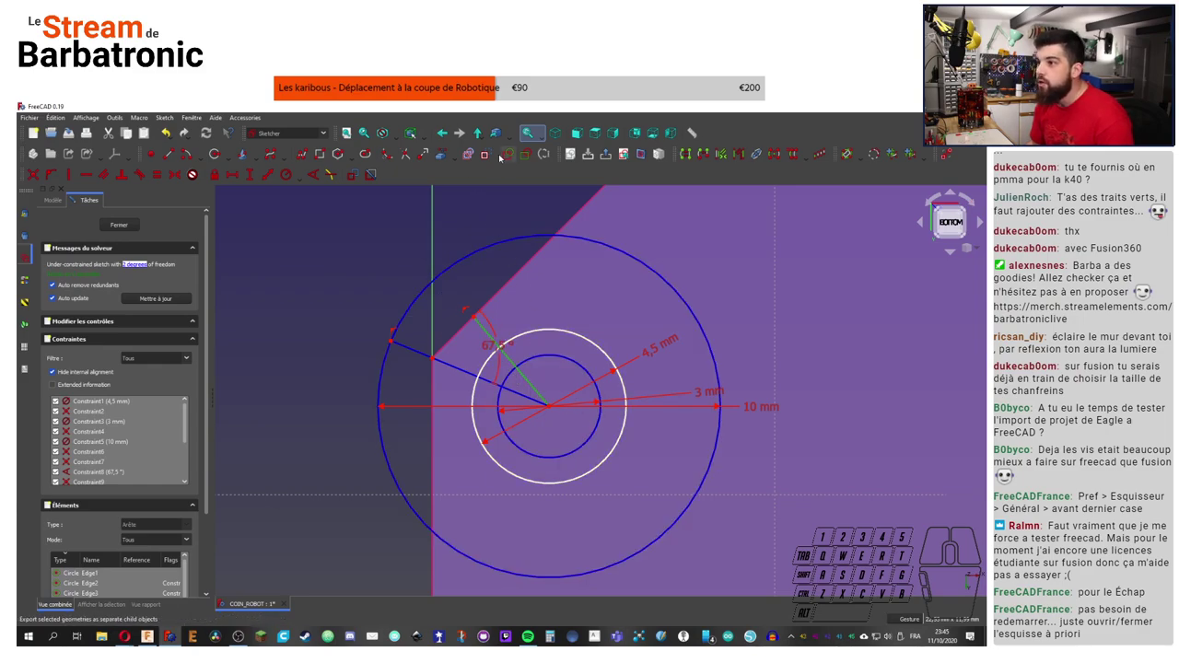
Step: Make the two sketch lines perpendicular
{"action": "left_click", "coordinate": [489, 157]}
{"action": "left_click", "coordinate": [479, 328]}
{"action": "left_click", "coordinate": [464, 332]}
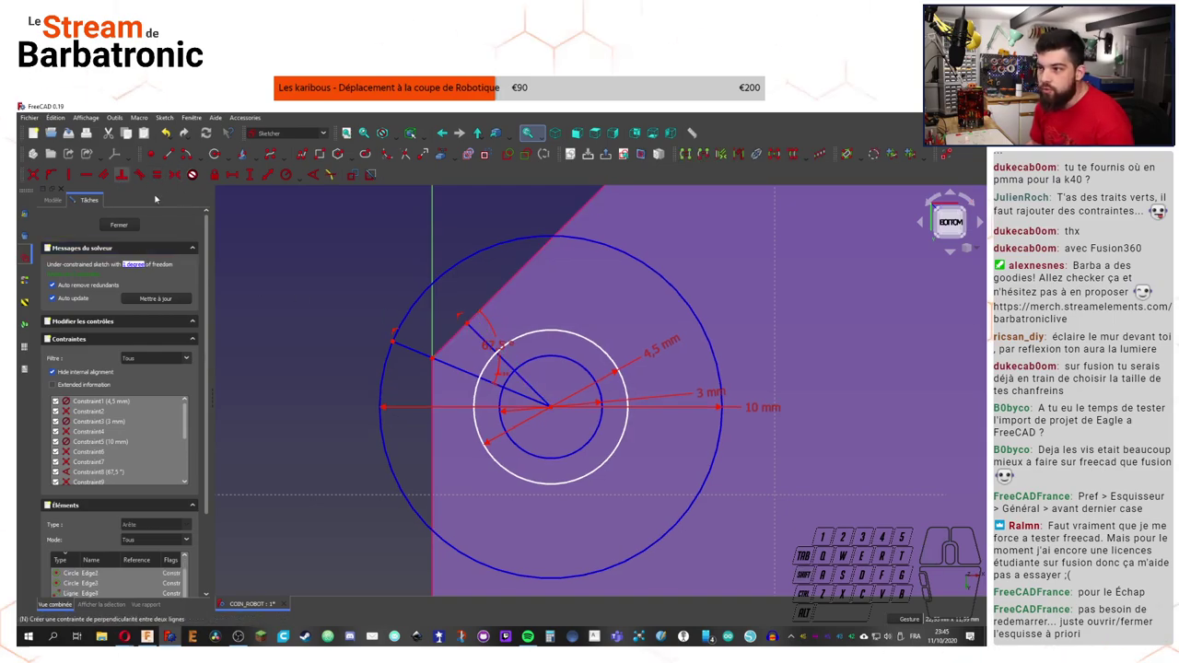
Step: Draw a line from the hole centre ending on the chamfer edge
{"action": "left_click", "coordinate": [218, 241]}
{"action": "left_click", "coordinate": [155, 160]}
{"action": "left_click", "coordinate": [528, 344]}
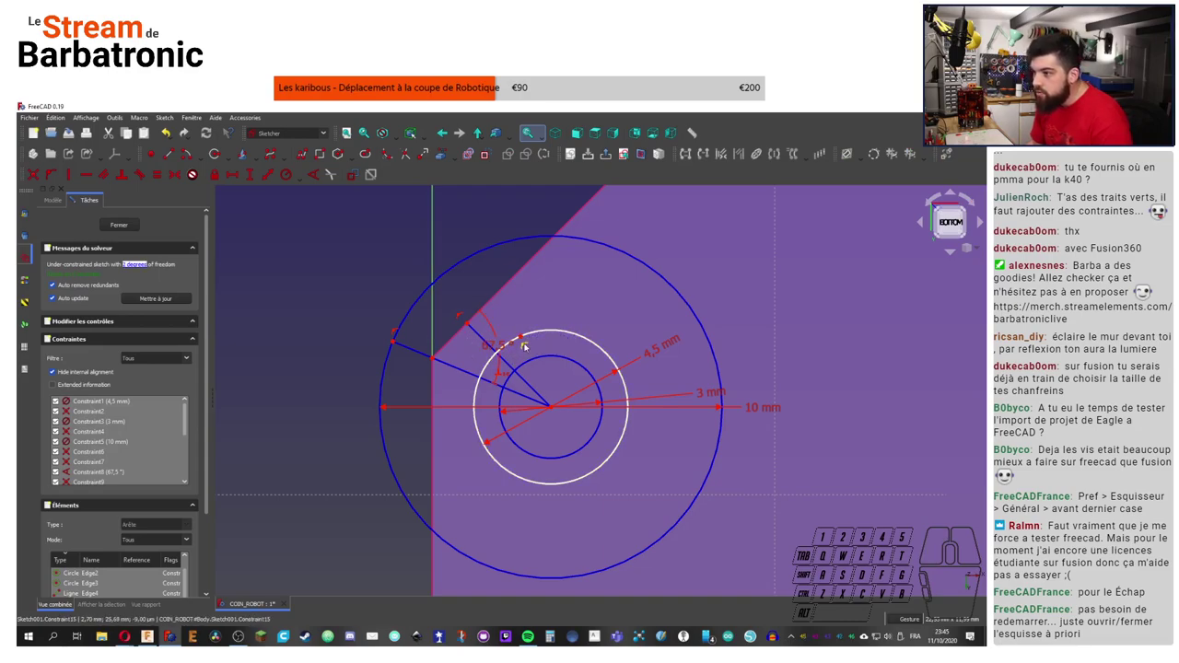
{"action": "left_click", "coordinate": [525, 341]}
{"action": "left_click", "coordinate": [512, 368]}
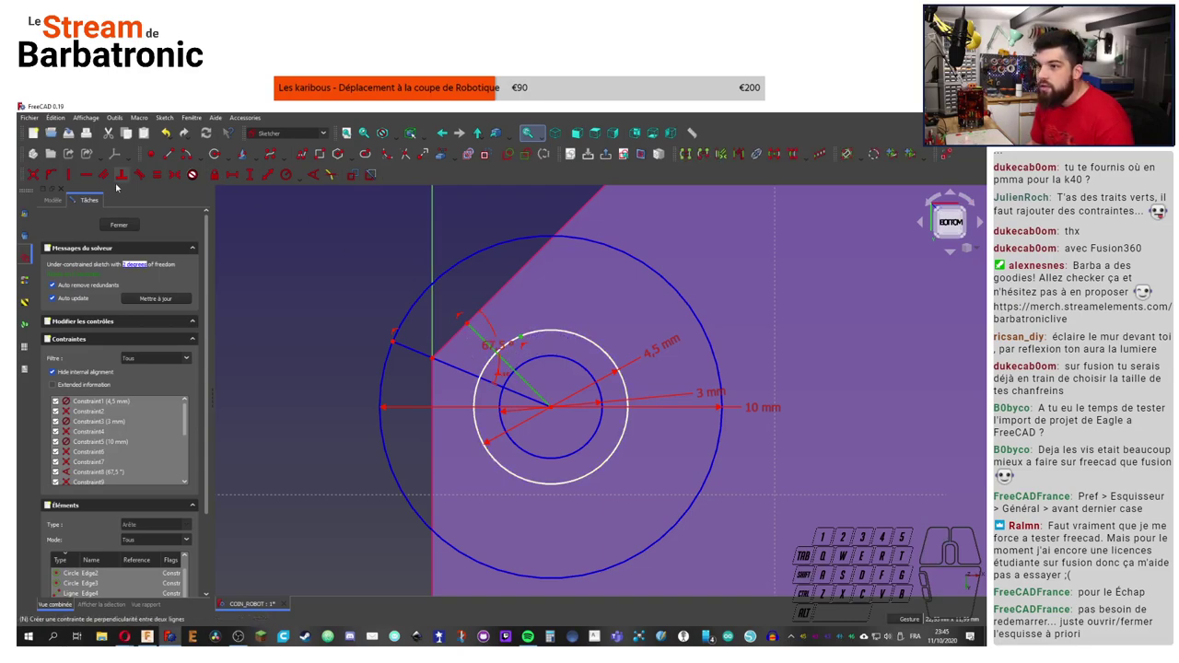
{"action": "left_click", "coordinate": [52, 180]}
{"action": "scroll", "scroll_direction": "down", "scroll_amount": 3}
{"action": "scroll", "scroll_direction": "up", "scroll_amount": 3}
{"action": "left_click_drag", "start_coordinate": [500, 376], "coordinate": [711, 341]}
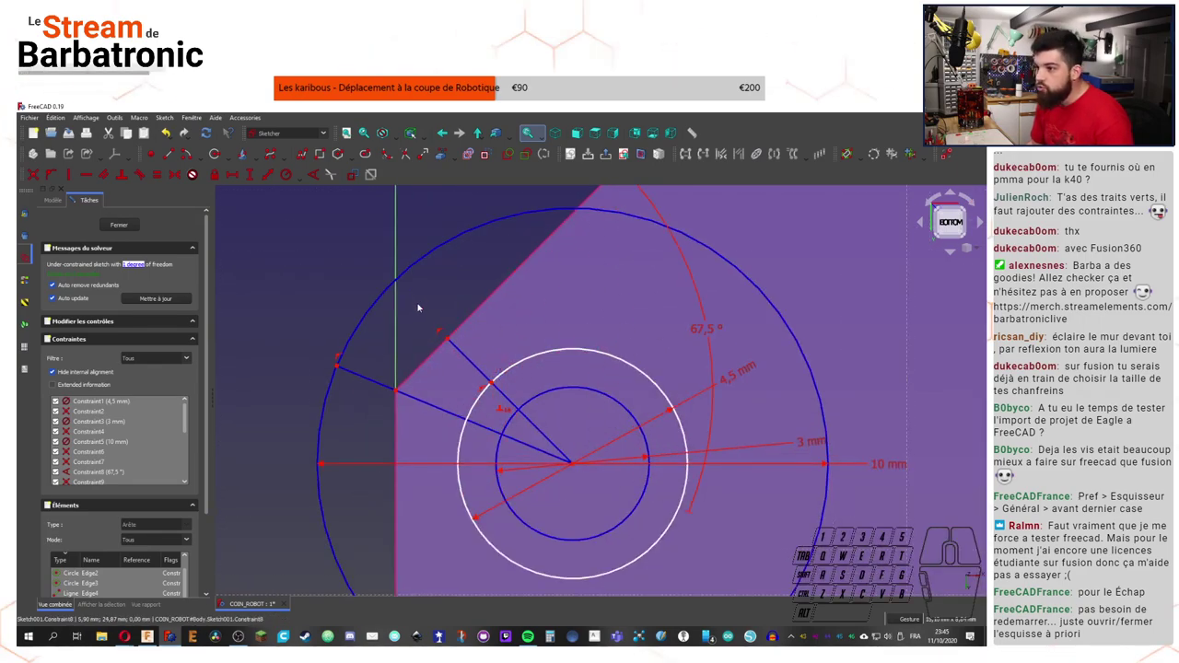
Step: Add a length constraint to the chamfer line
{"action": "left_click", "coordinate": [437, 298]}
{"action": "left_click", "coordinate": [450, 342]}
{"action": "left_click", "coordinate": [495, 385]}
{"action": "left_click", "coordinate": [273, 174]}
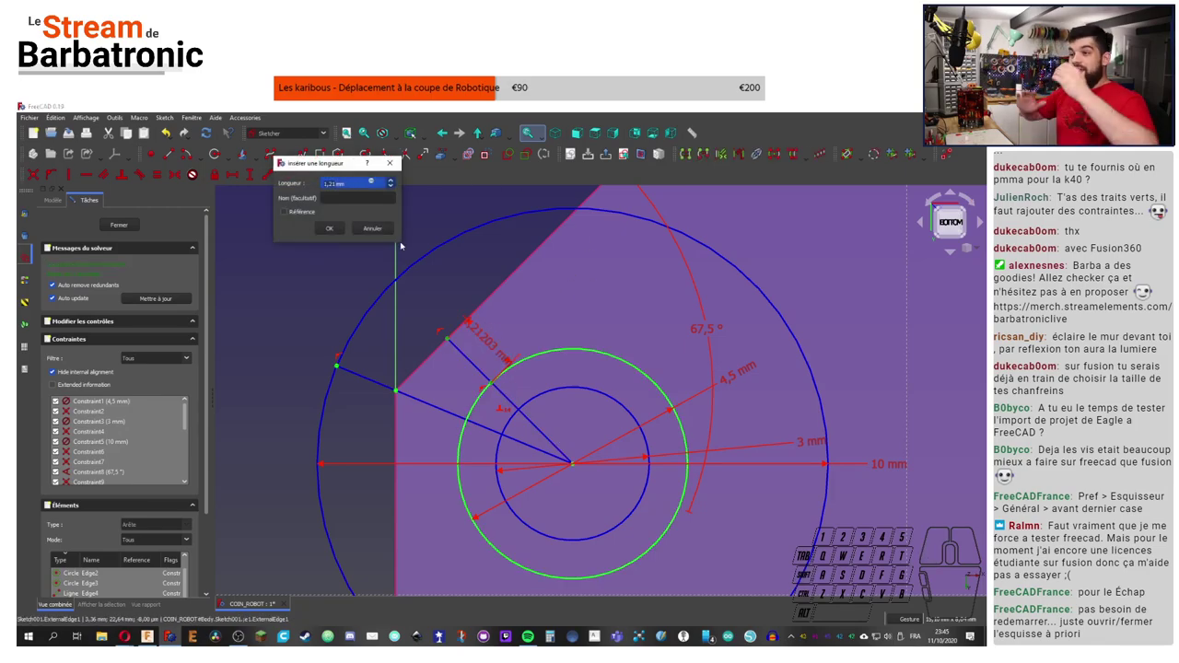
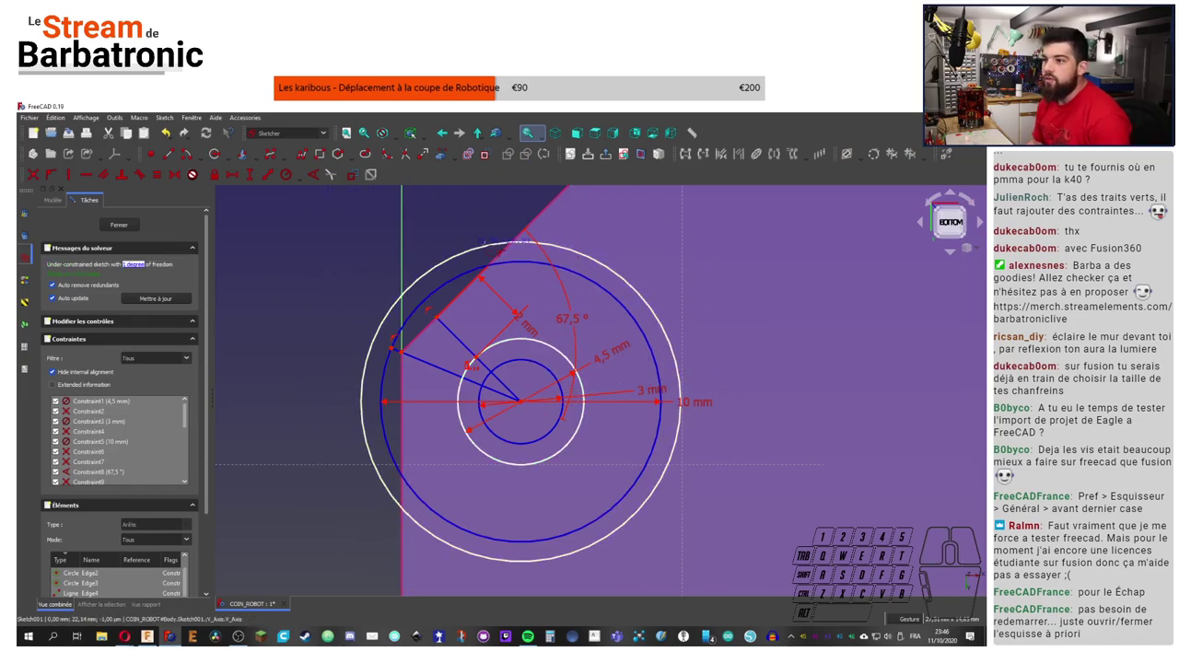
{"action": "left_click", "coordinate": [424, 204]}
Step: Dimension the large outer circle to 12 mm diameter
{"action": "left_click", "coordinate": [593, 260]}
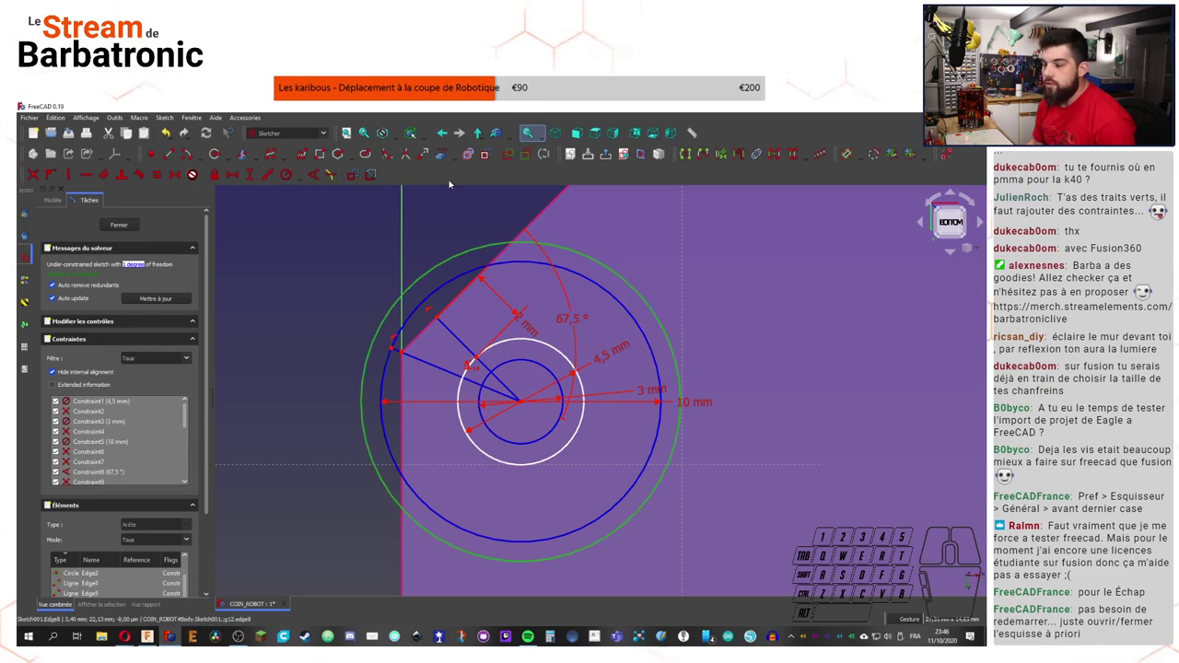
{"action": "left_click", "coordinate": [446, 212]}
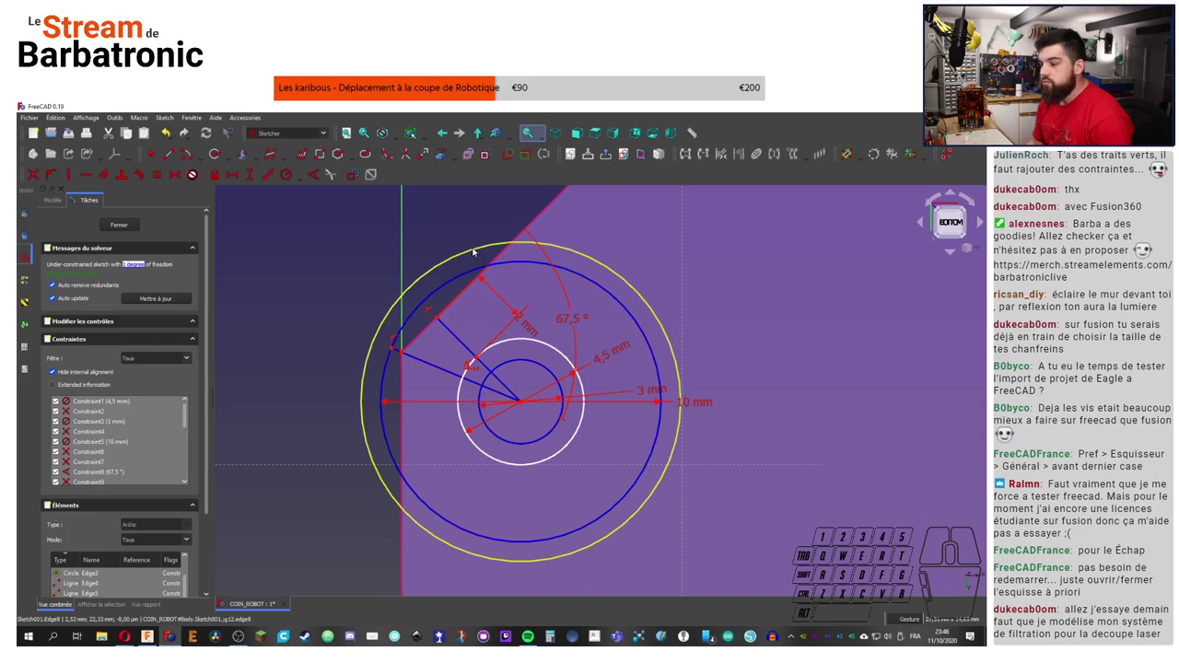
{"action": "left_click", "coordinate": [549, 342]}
{"action": "left_click", "coordinate": [469, 217]}
{"action": "left_click", "coordinate": [486, 247]}
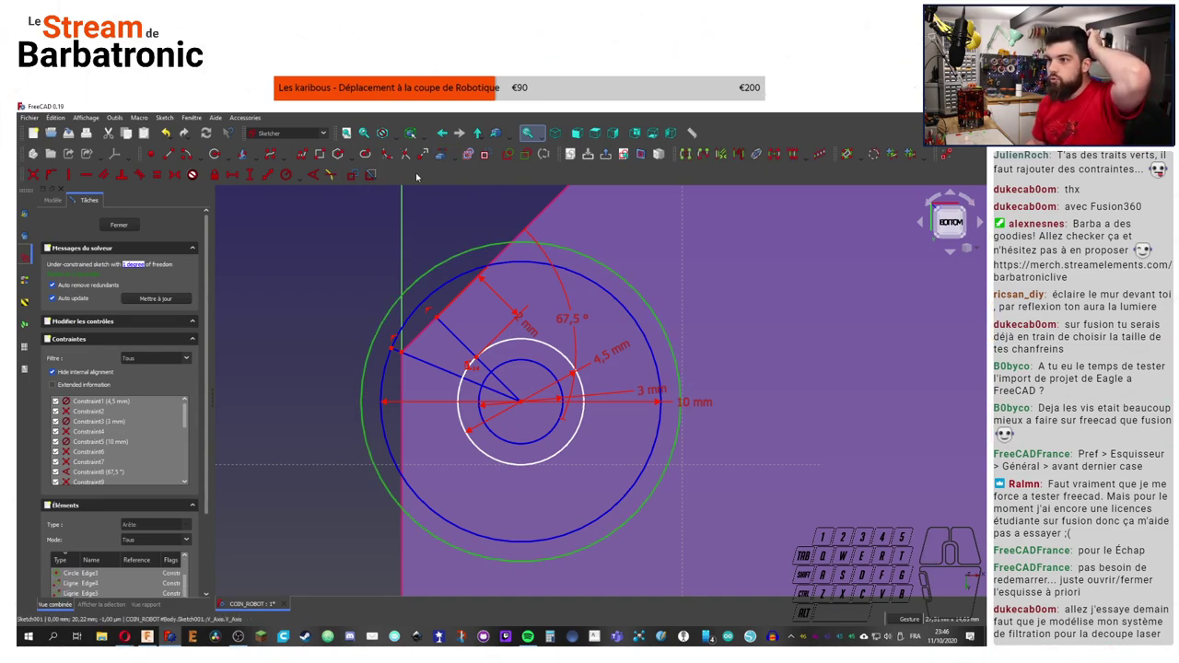
{"action": "left_click", "coordinate": [305, 175]}
{"action": "left_click", "coordinate": [308, 203]}
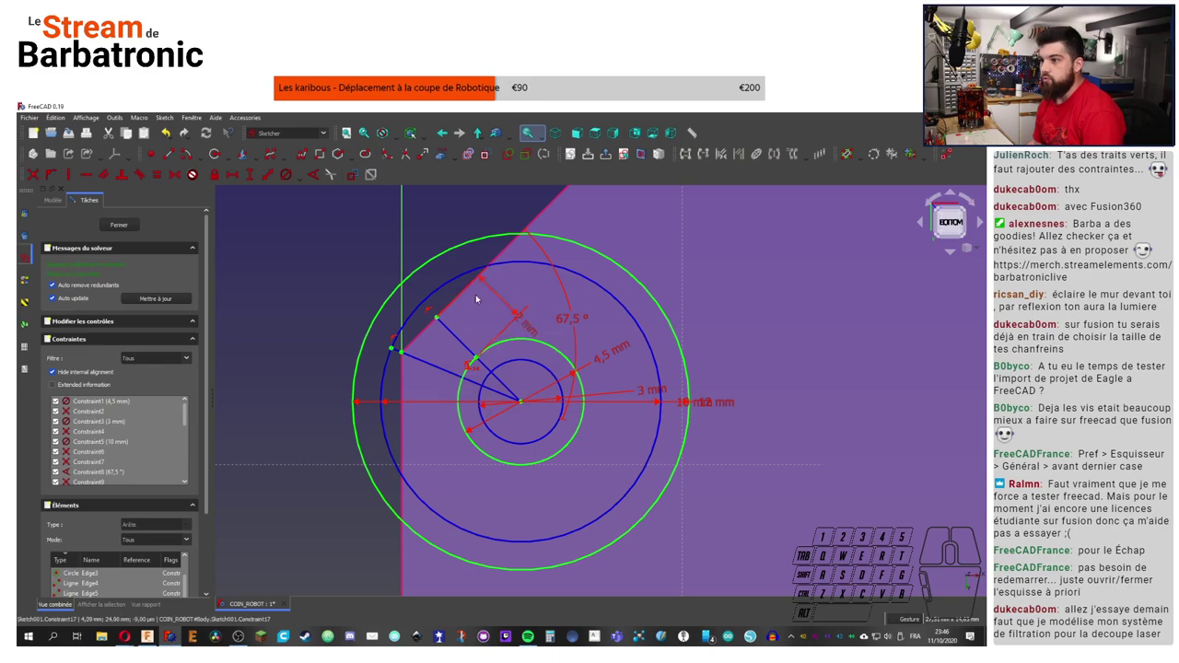
{"action": "left_click", "coordinate": [490, 207]}
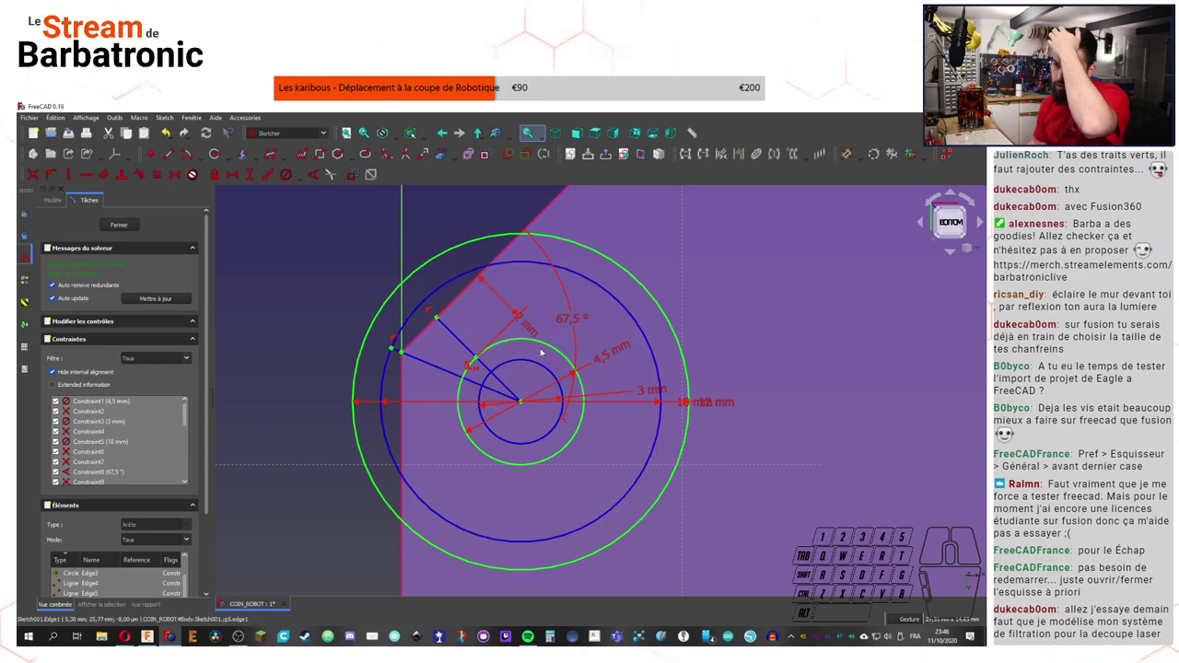
{"action": "left_click", "coordinate": [553, 349]}
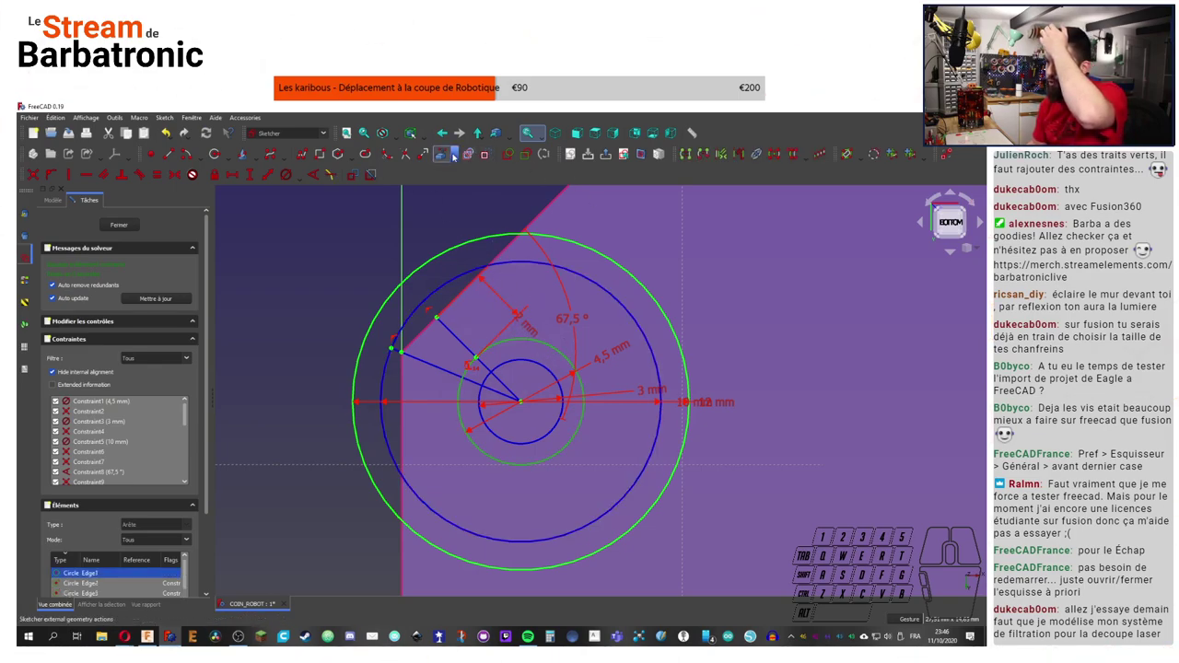
Step: Project existing geometry into the sketch and close it back to the body
{"action": "left_click", "coordinate": [486, 156]}
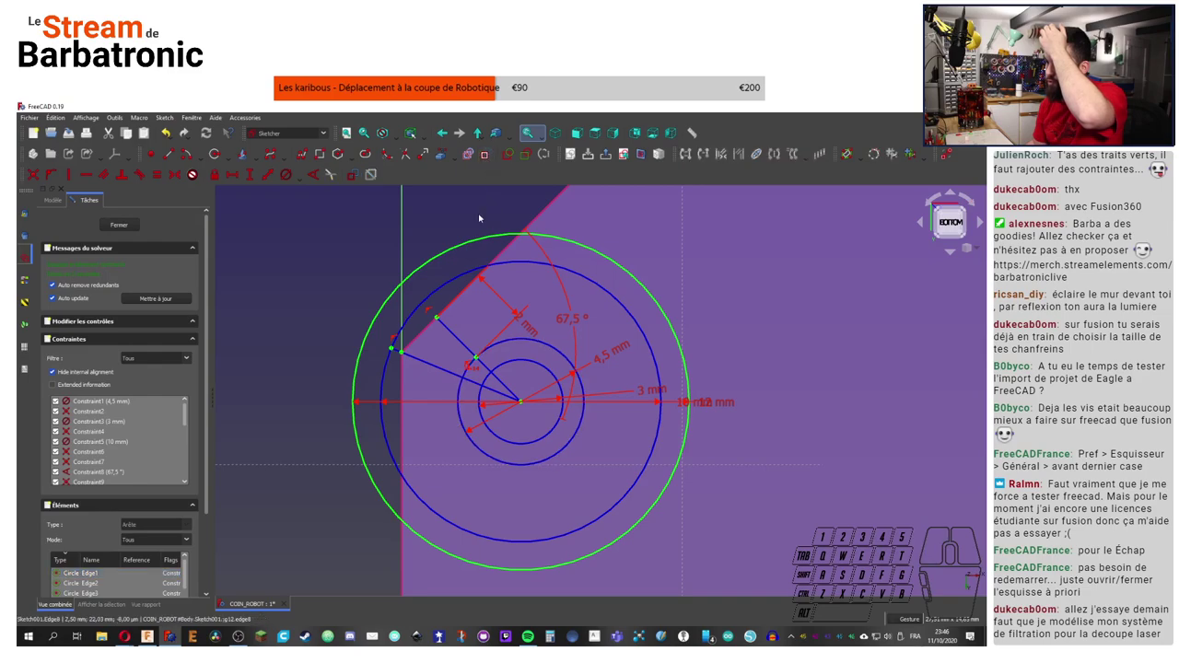
{"action": "left_click", "coordinate": [485, 208]}
{"action": "left_click", "coordinate": [125, 223]}
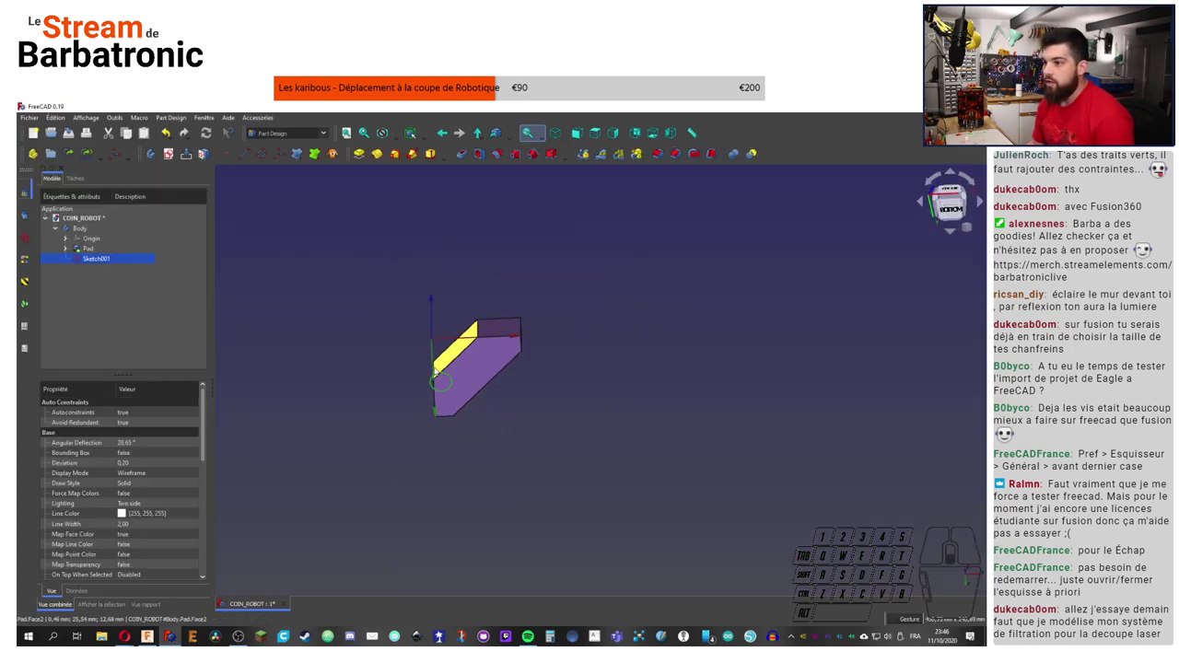
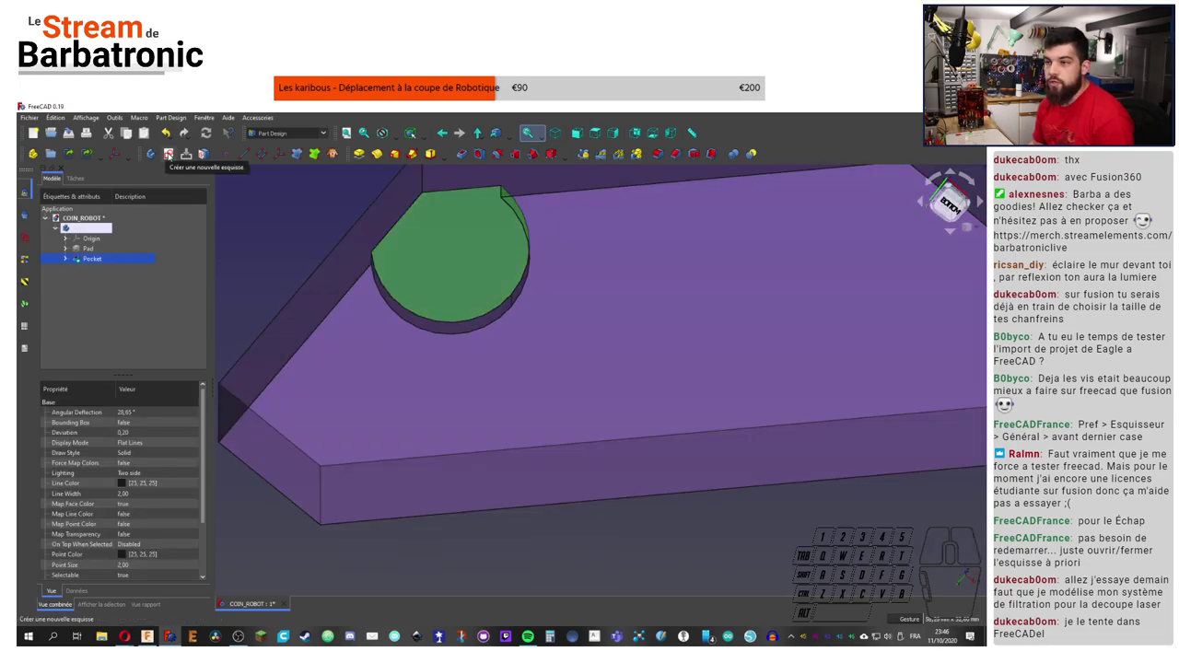
Step: Start a new sketch on the pocket's recessed face and centre the view on it
{"action": "left_click", "coordinate": [171, 157]}
{"action": "middle_click", "coordinate": [434, 354]}
{"action": "middle_click", "coordinate": [435, 347]}
{"action": "middle_click", "coordinate": [414, 360]}
{"action": "middle_click", "coordinate": [466, 365]}
Step: Sketch a 4.5 mm circle in the recess, close it and pocket it 8 mm through the body
{"action": "left_click", "coordinate": [448, 251]}
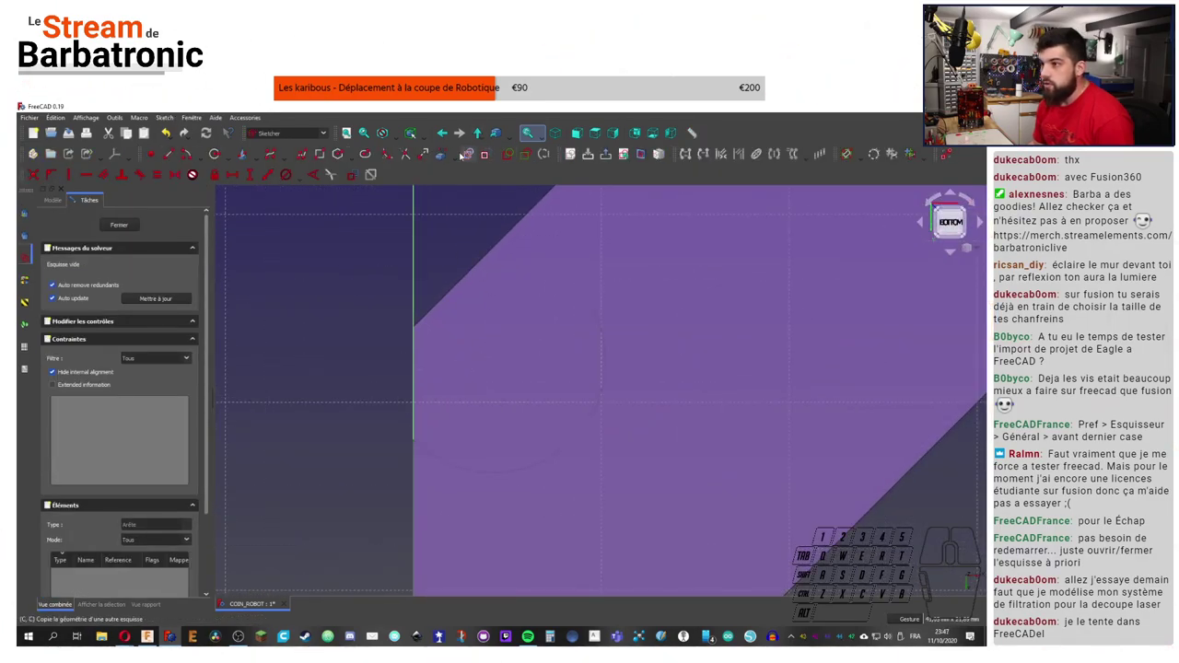
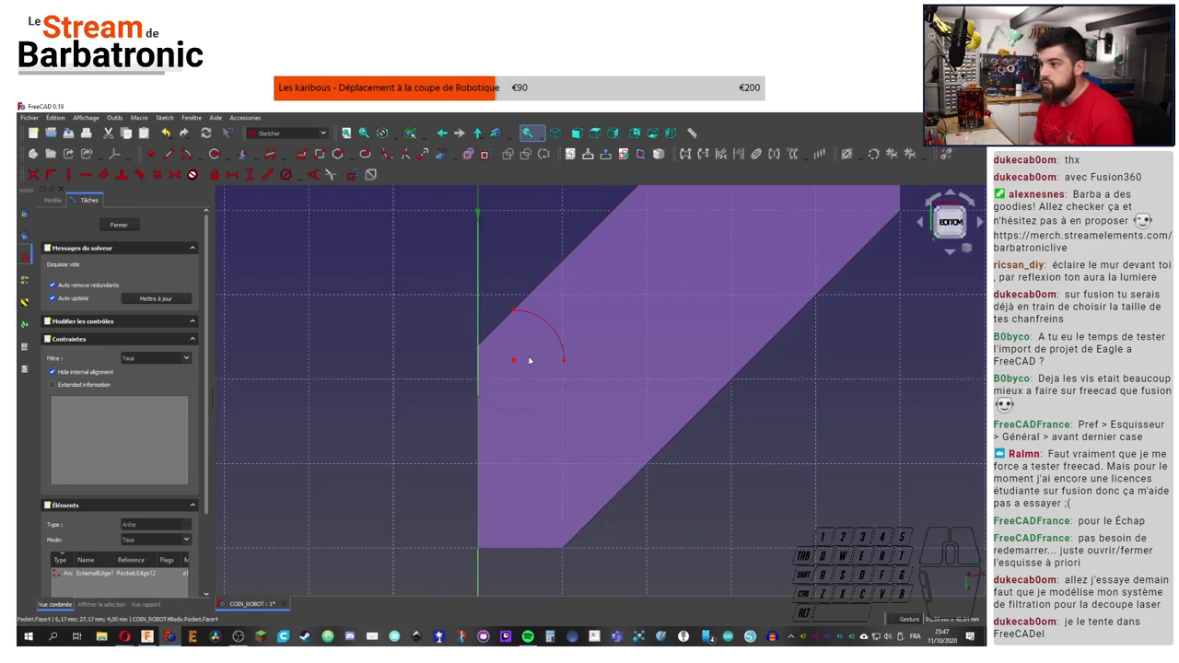
{"action": "middle_click", "coordinate": [530, 361]}
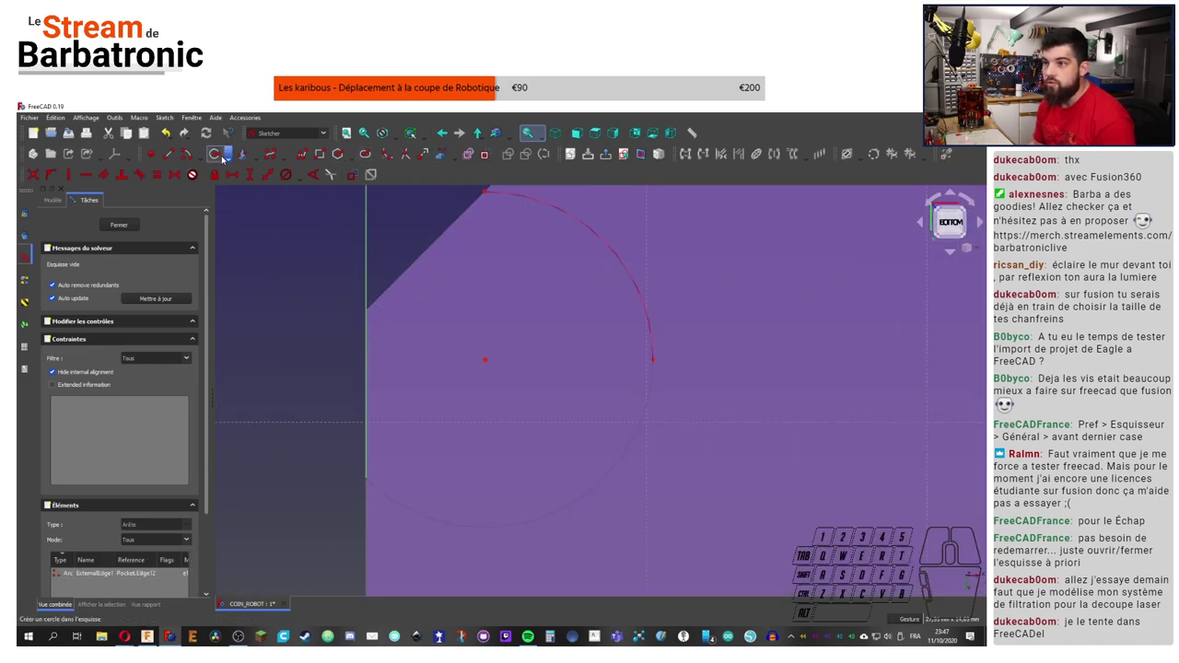
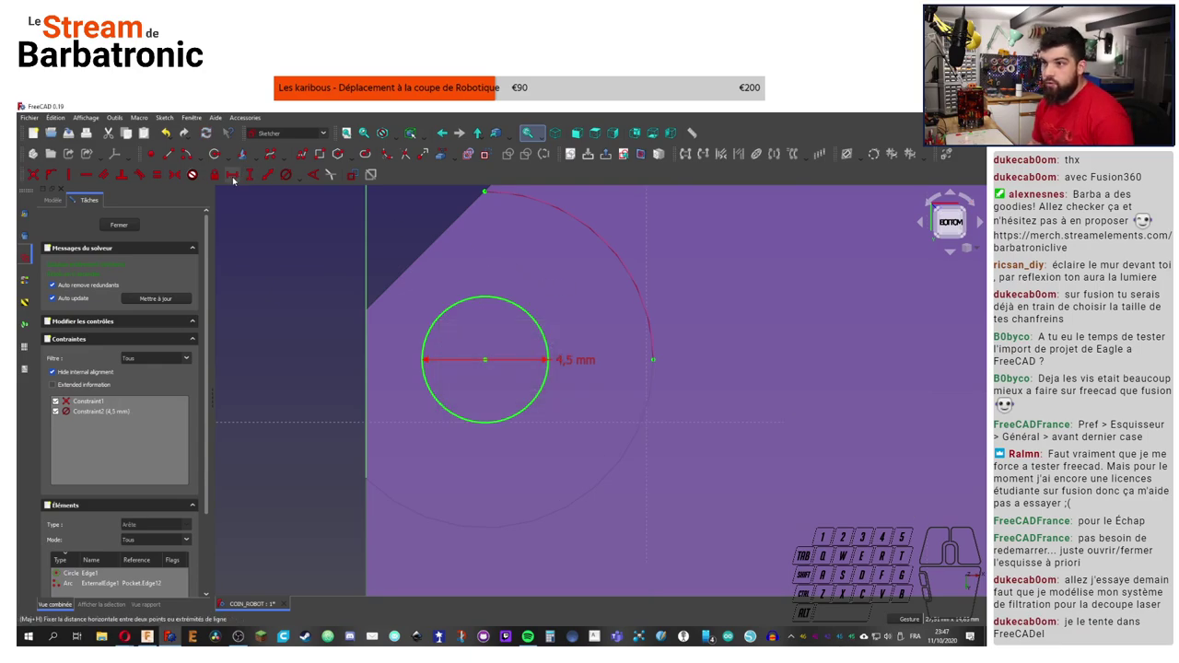
{"action": "left_click", "coordinate": [124, 227]}
{"action": "middle_click", "coordinate": [111, 231]}
{"action": "middle_click", "coordinate": [112, 231]}
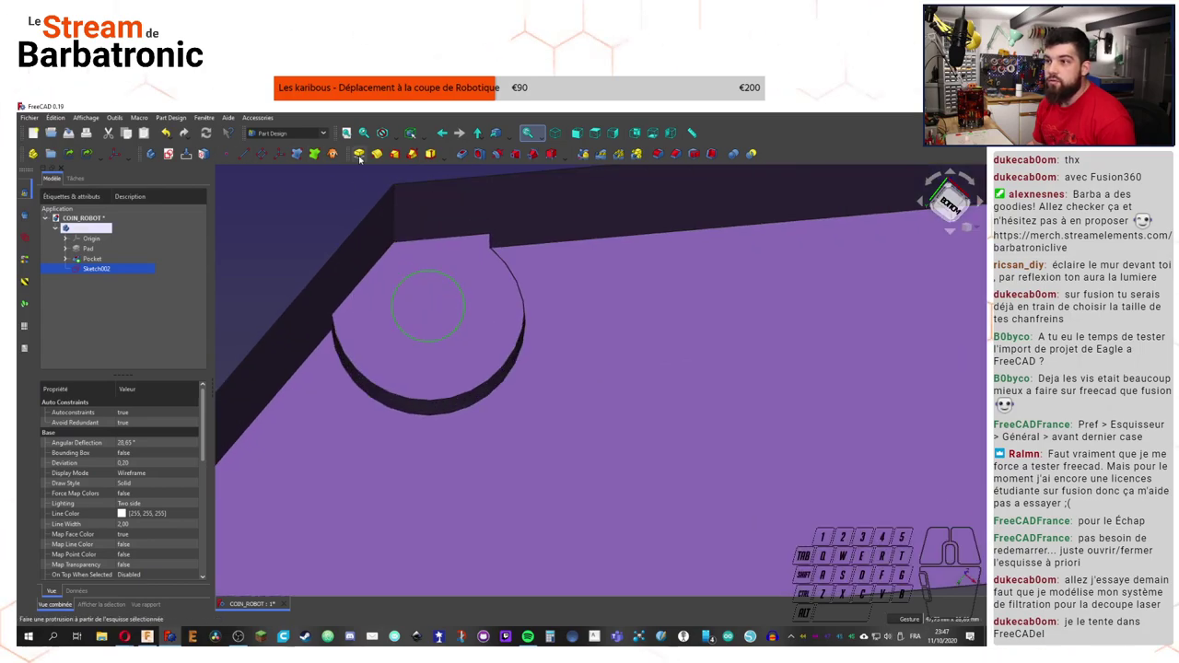
{"action": "left_click", "coordinate": [461, 158]}
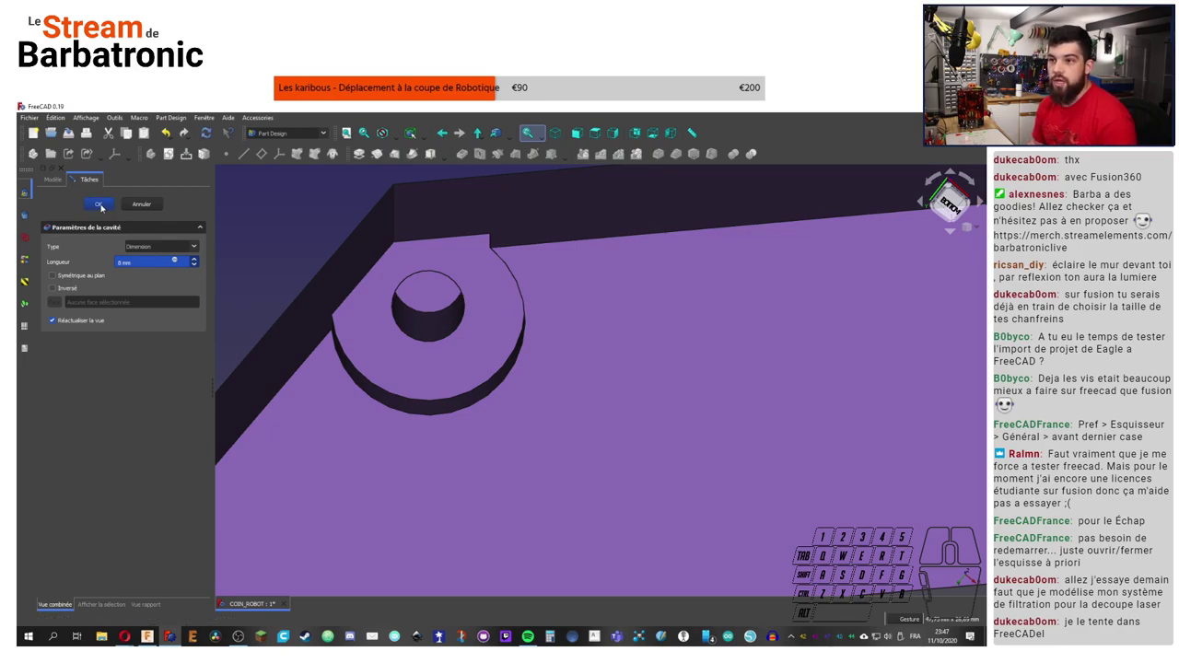
{"action": "left_click", "coordinate": [105, 209]}
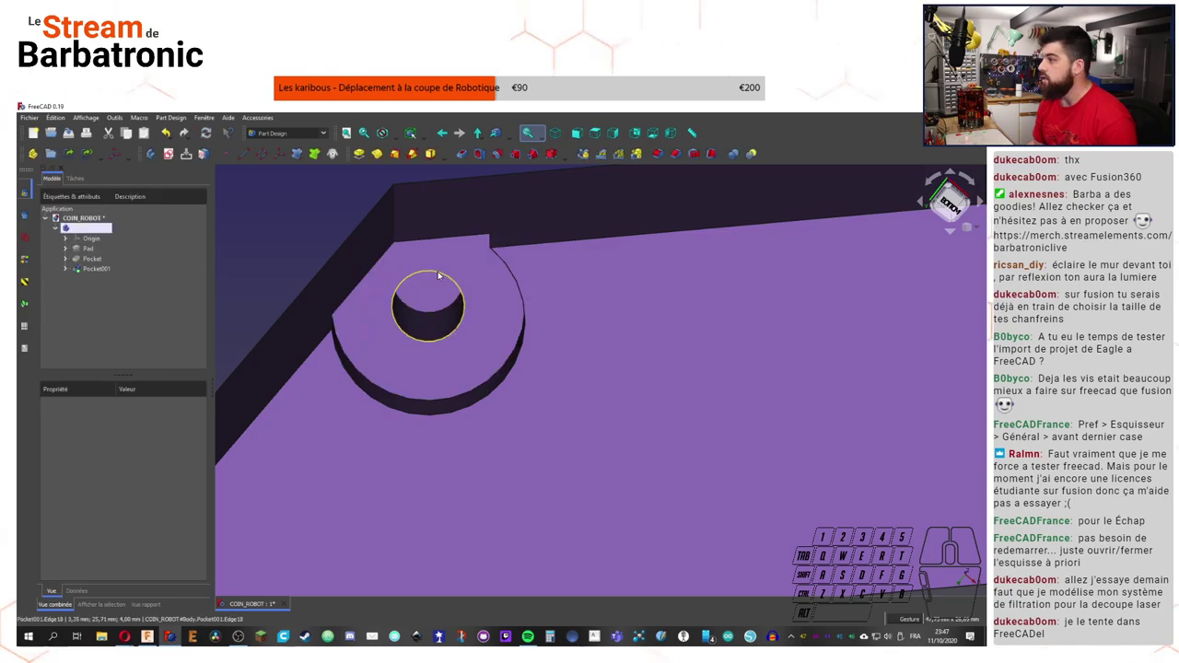
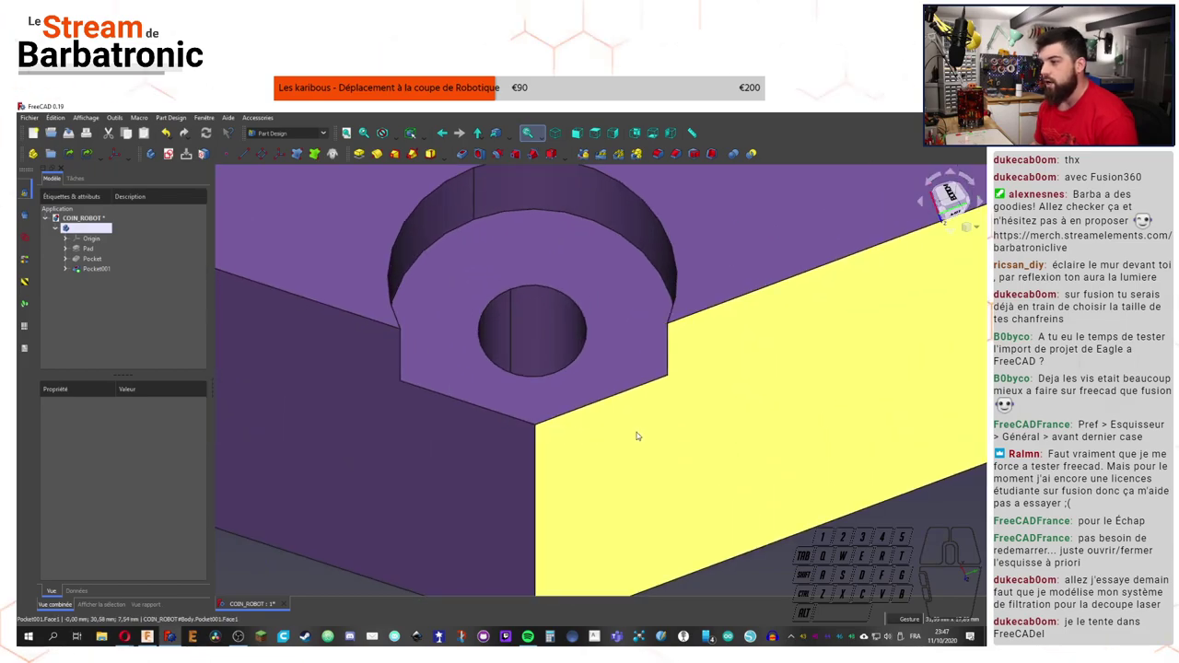
{"action": "middle_click", "coordinate": [624, 411]}
{"action": "middle_click", "coordinate": [580, 391]}
{"action": "scroll", "scroll_direction": "down", "scroll_amount": 3}
{"action": "scroll", "scroll_direction": "up", "scroll_amount": 3}
{"action": "left_click", "coordinate": [91, 270]}
{"action": "left_click", "coordinate": [91, 264]}
{"action": "left_click", "coordinate": [292, 441]}
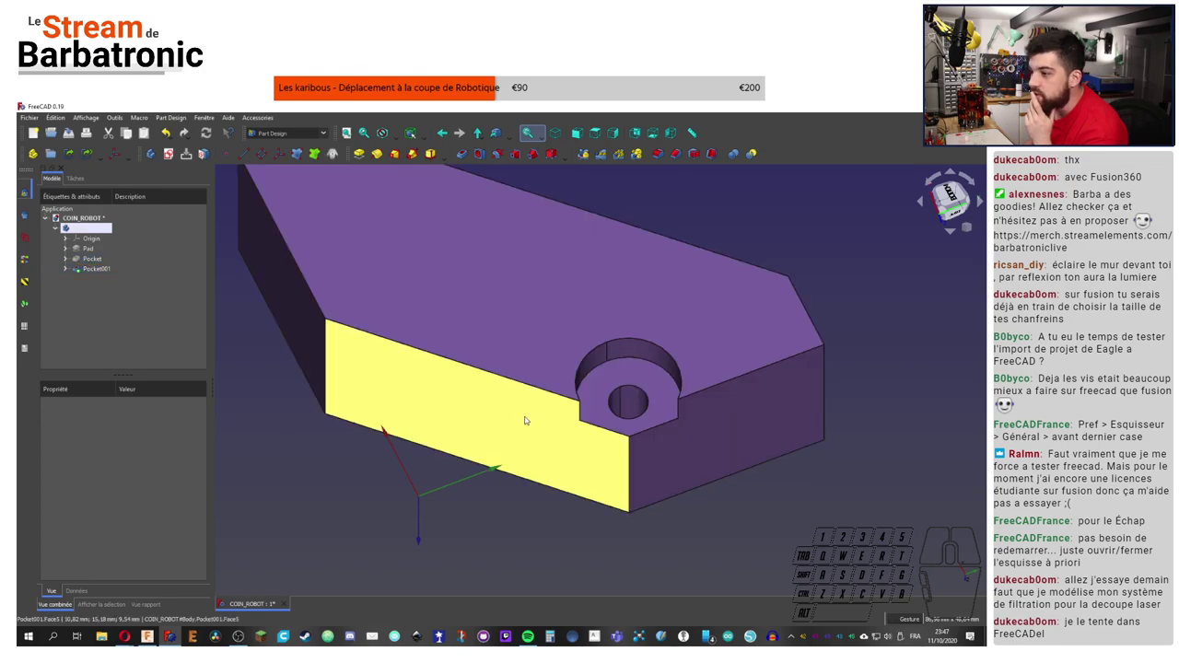
{"action": "middle_click", "coordinate": [539, 407]}
{"action": "middle_click", "coordinate": [539, 406]}
{"action": "middle_click", "coordinate": [432, 328]}
{"action": "left_click", "coordinate": [658, 260]}
{"action": "right_click", "coordinate": [738, 284]}
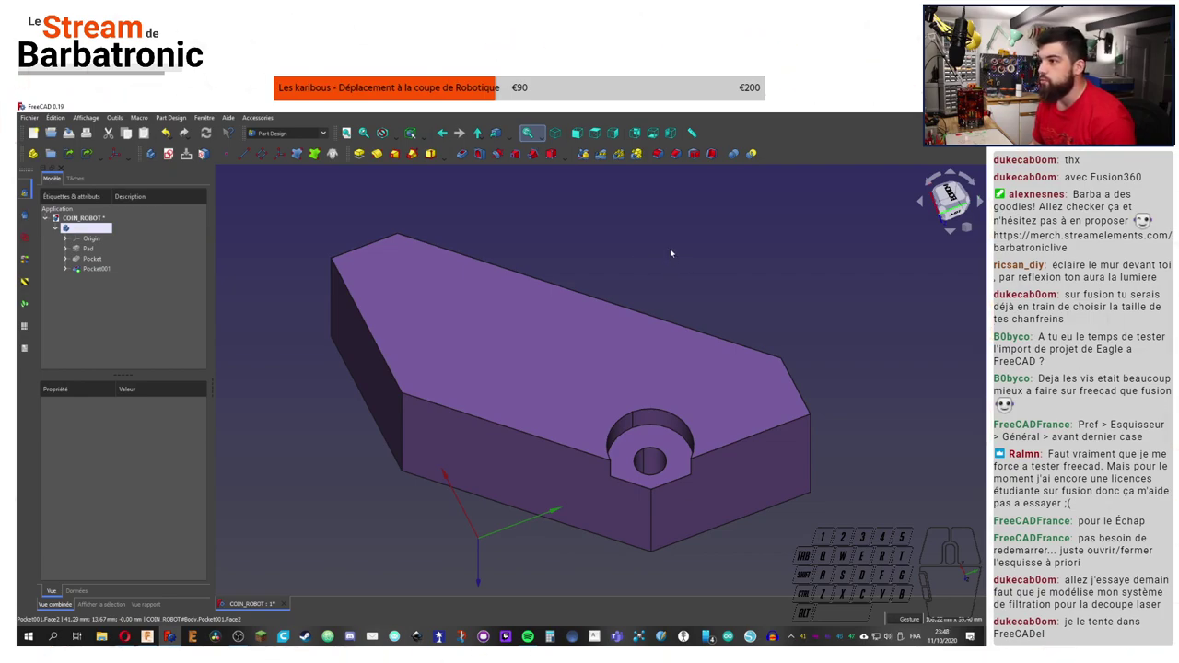
{"action": "right_click", "coordinate": [745, 284]}
{"action": "left_click", "coordinate": [762, 280]}
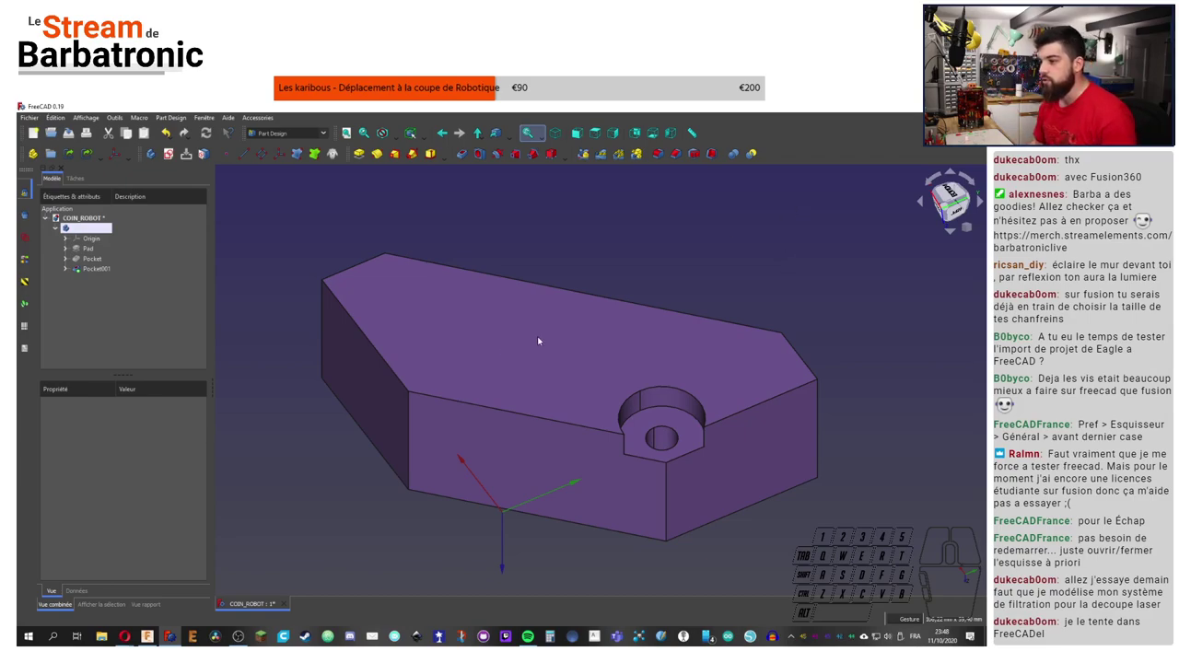
{"action": "scroll", "scroll_direction": "down", "scroll_amount": 3}
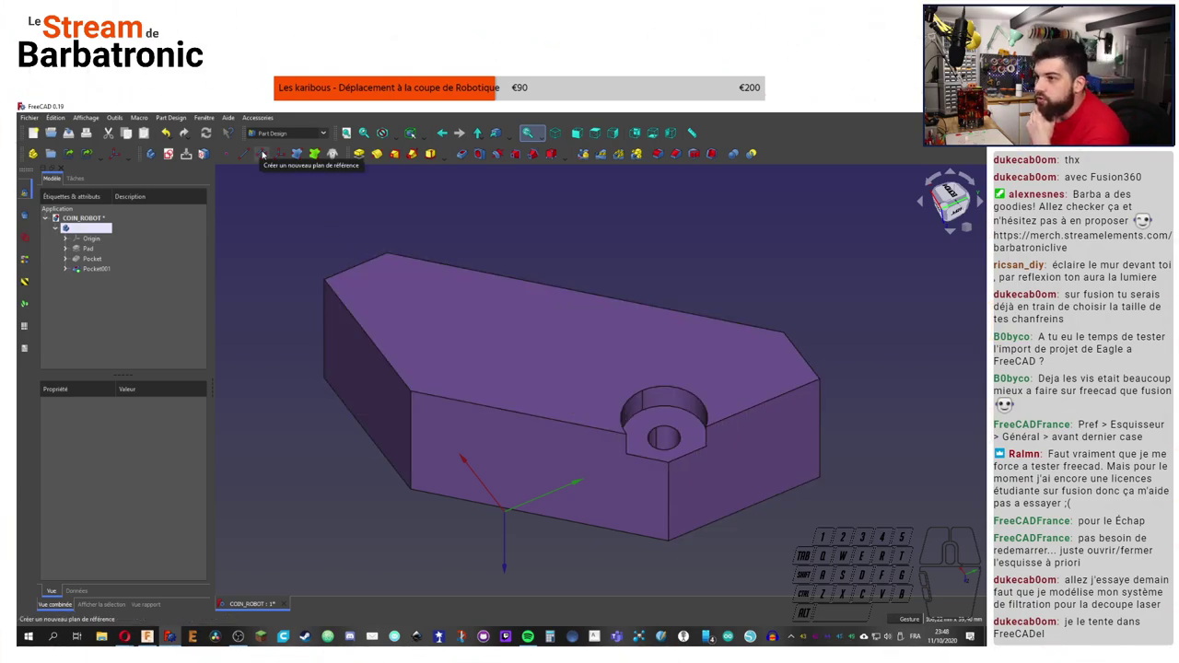
Step: Start a reference plane on the body and dismiss its settings panel
{"action": "left_click", "coordinate": [384, 366]}
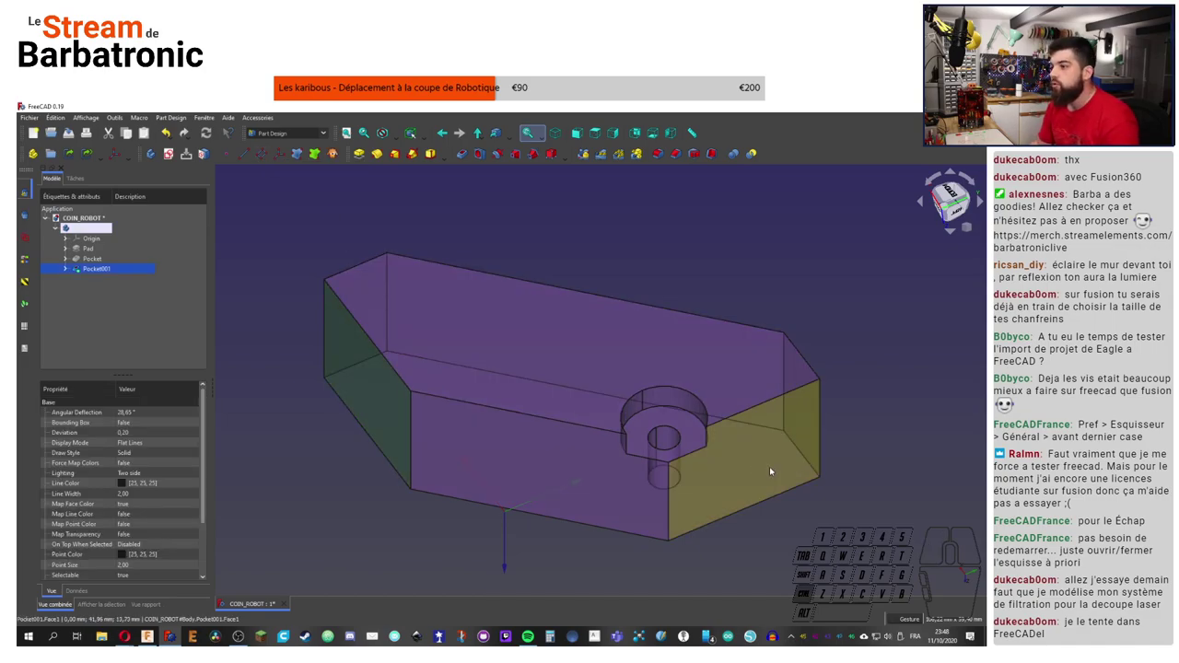
{"action": "left_click", "coordinate": [772, 471]}
{"action": "left_click", "coordinate": [260, 155]}
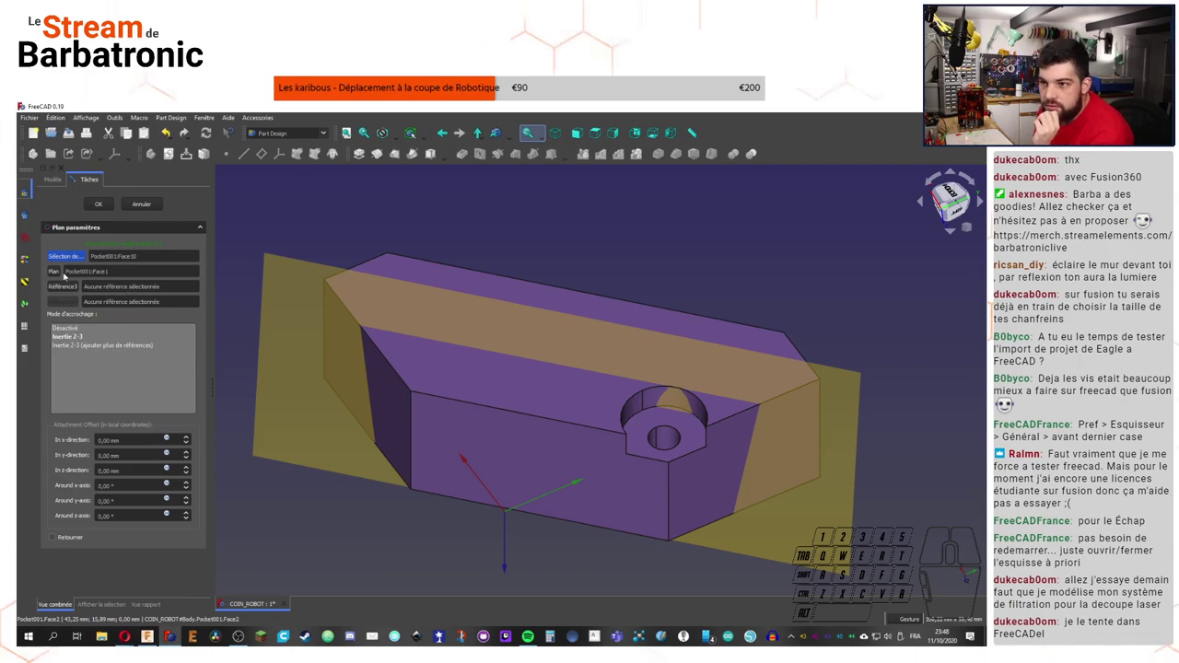
{"action": "left_click", "coordinate": [161, 211]}
{"action": "left_click", "coordinate": [493, 226]}
{"action": "left_click", "coordinate": [104, 284]}
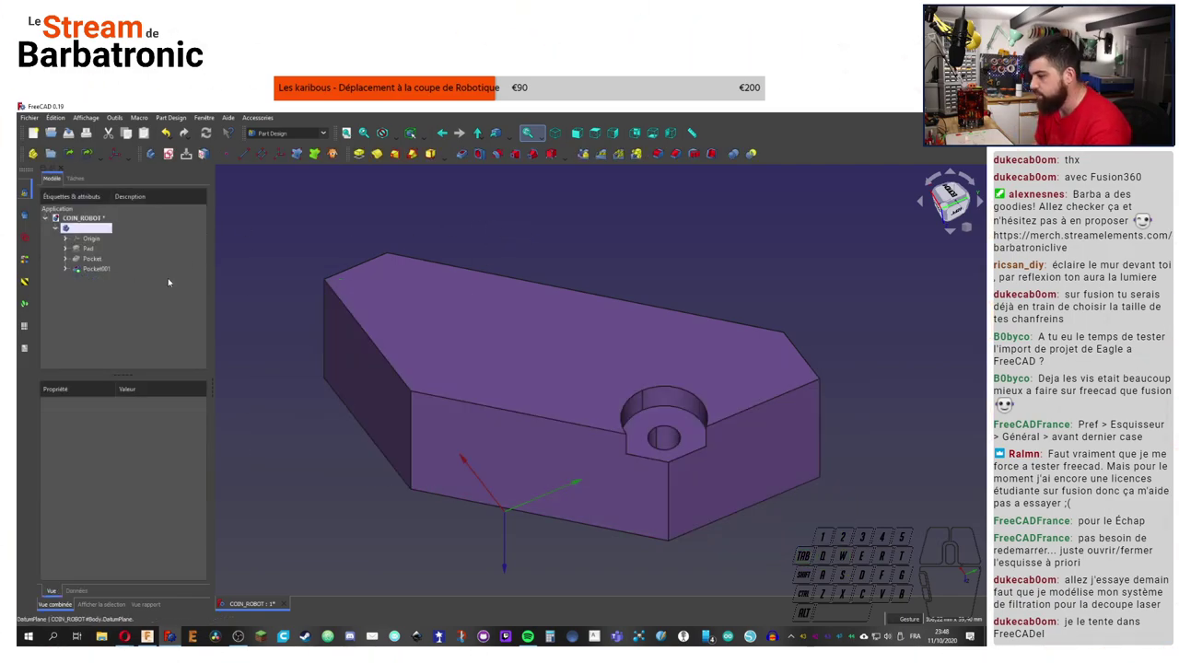
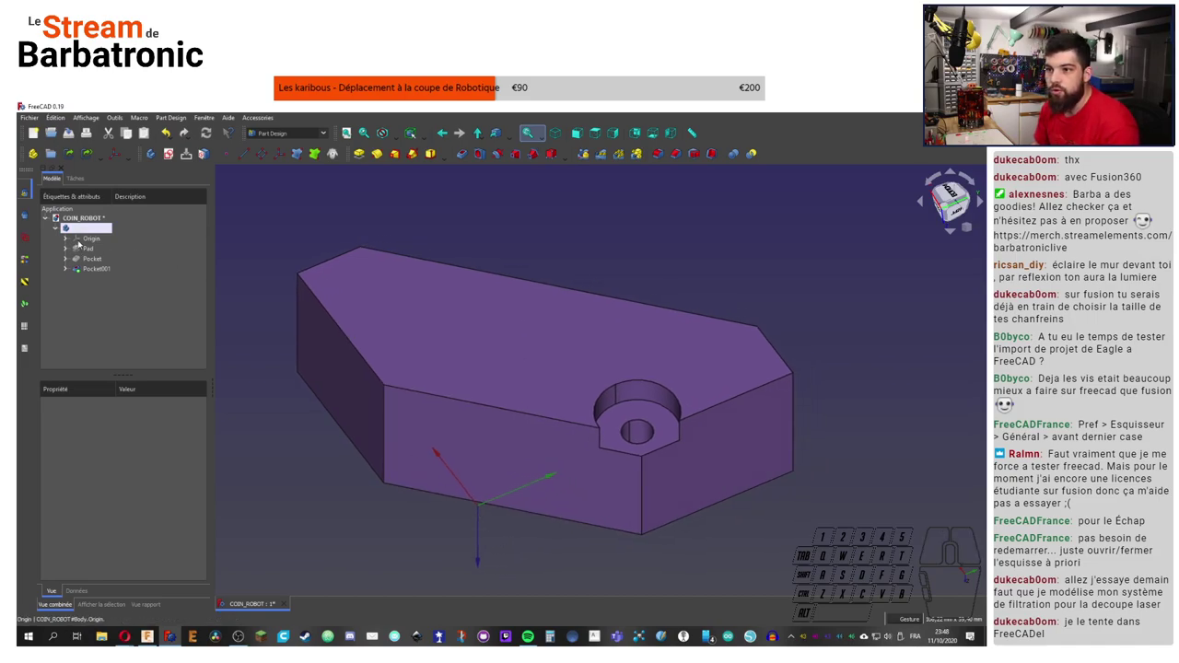
Step: Expand the body's Origin and toggle visibility of its axes and planes
{"action": "left_click", "coordinate": [83, 243]}
{"action": "left_click", "coordinate": [69, 242]}
{"action": "left_click", "coordinate": [92, 240]}
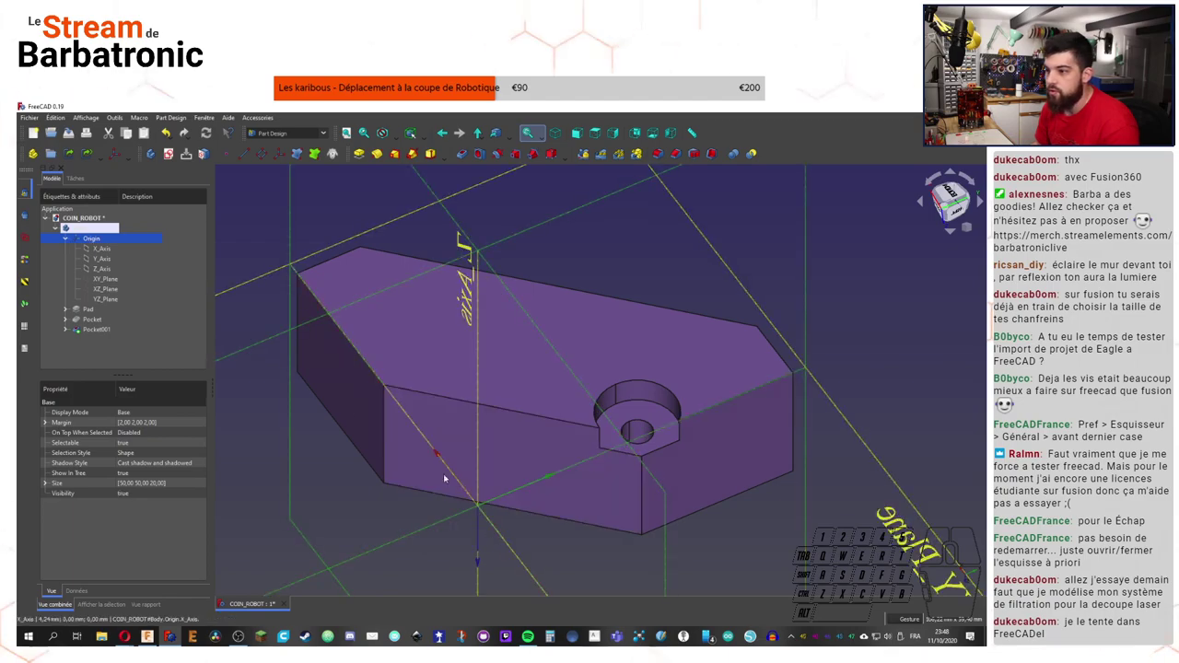
{"action": "left_click", "coordinate": [98, 245]}
{"action": "key", "text": "space"}
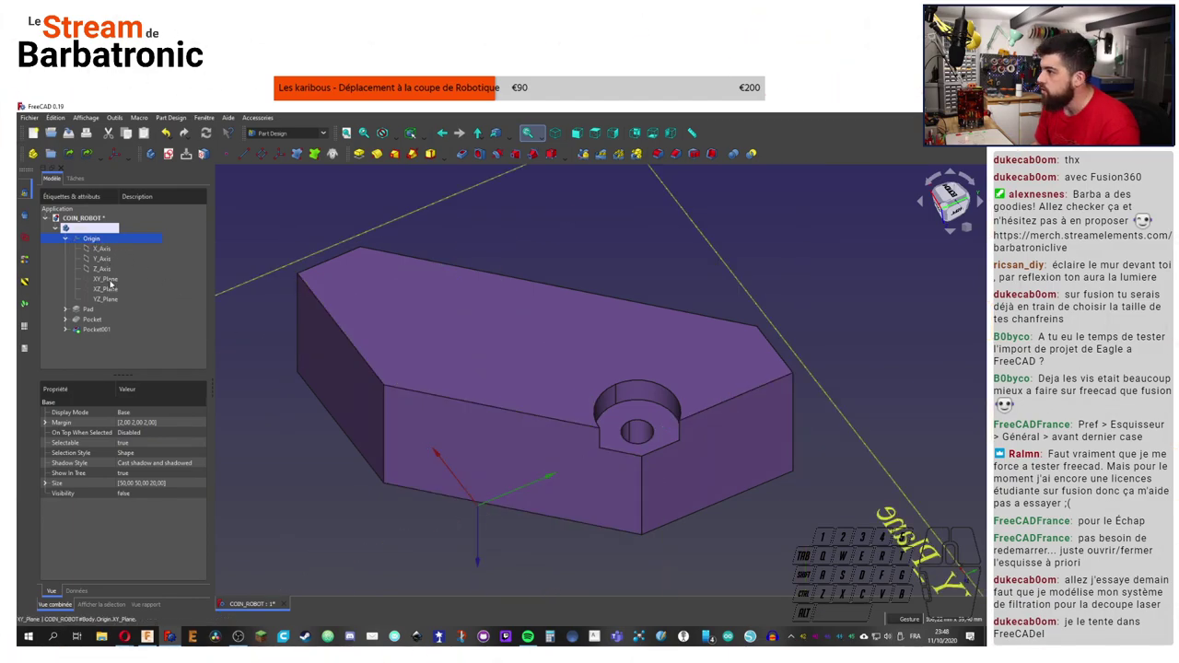
{"action": "left_click", "coordinate": [86, 243]}
{"action": "key", "text": "space"}
{"action": "left_click", "coordinate": [106, 251]}
{"action": "left_click", "coordinate": [108, 265]}
{"action": "left_click", "coordinate": [109, 254]}
{"action": "key", "text": "space"}
{"action": "left_click", "coordinate": [108, 260]}
{"action": "key", "text": "space"}
{"action": "left_click", "coordinate": [106, 271]}
{"action": "key", "text": "space"}
{"action": "left_click", "coordinate": [106, 281]}
{"action": "key", "text": "space"}
{"action": "left_click", "coordinate": [106, 291]}
{"action": "key", "text": "space"}
{"action": "left_click", "coordinate": [109, 302]}
{"action": "key", "text": "space"}
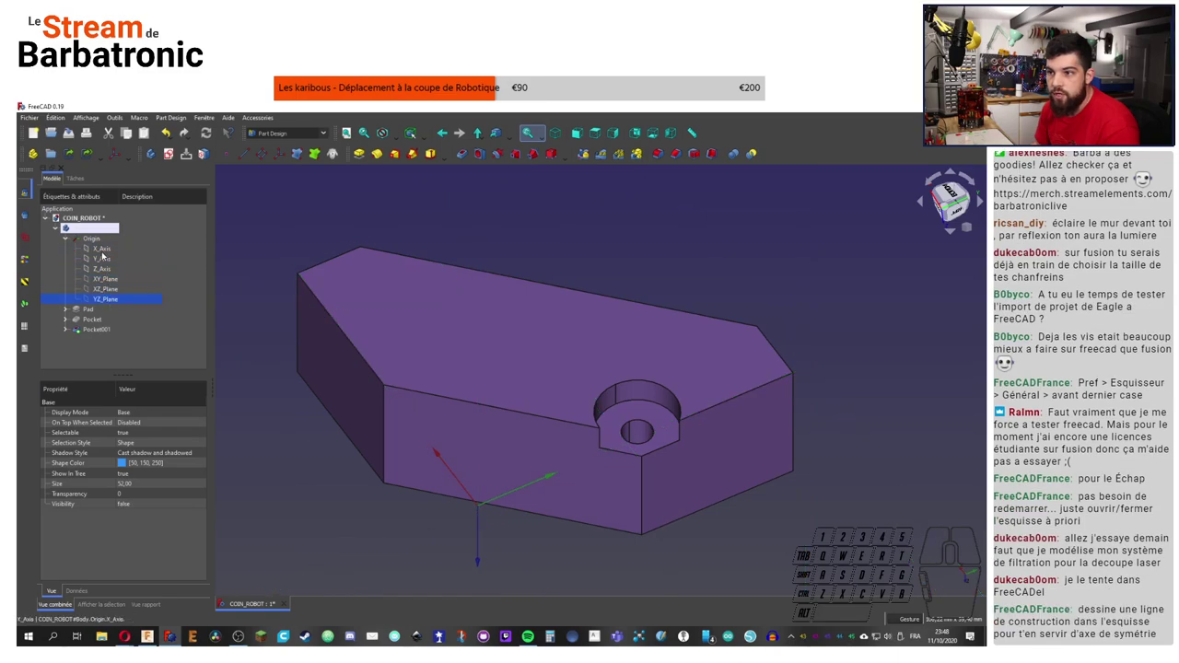
{"action": "left_click", "coordinate": [108, 269]}
{"action": "key", "text": "space"}
Step: Create a datum plane on the Z axis and try y/z rotation angles, resetting the z rotation
{"action": "left_click", "coordinate": [580, 247]}
{"action": "left_click", "coordinate": [478, 467]}
{"action": "left_click", "coordinate": [265, 162]}
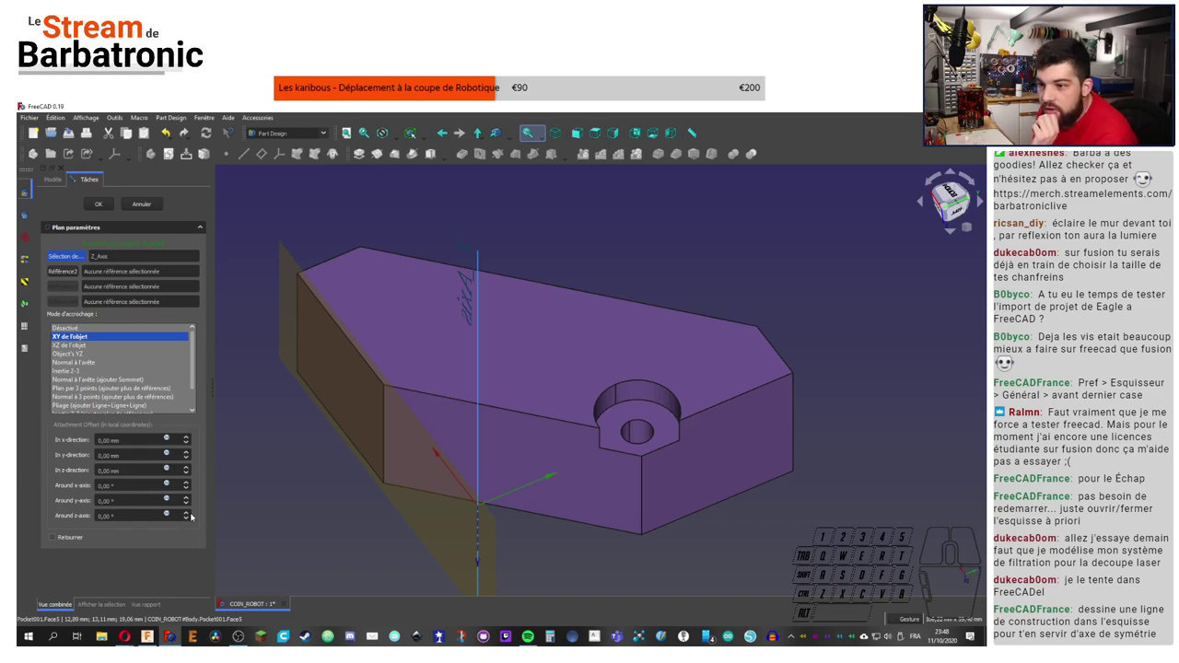
{"action": "left_click", "coordinate": [189, 503]}
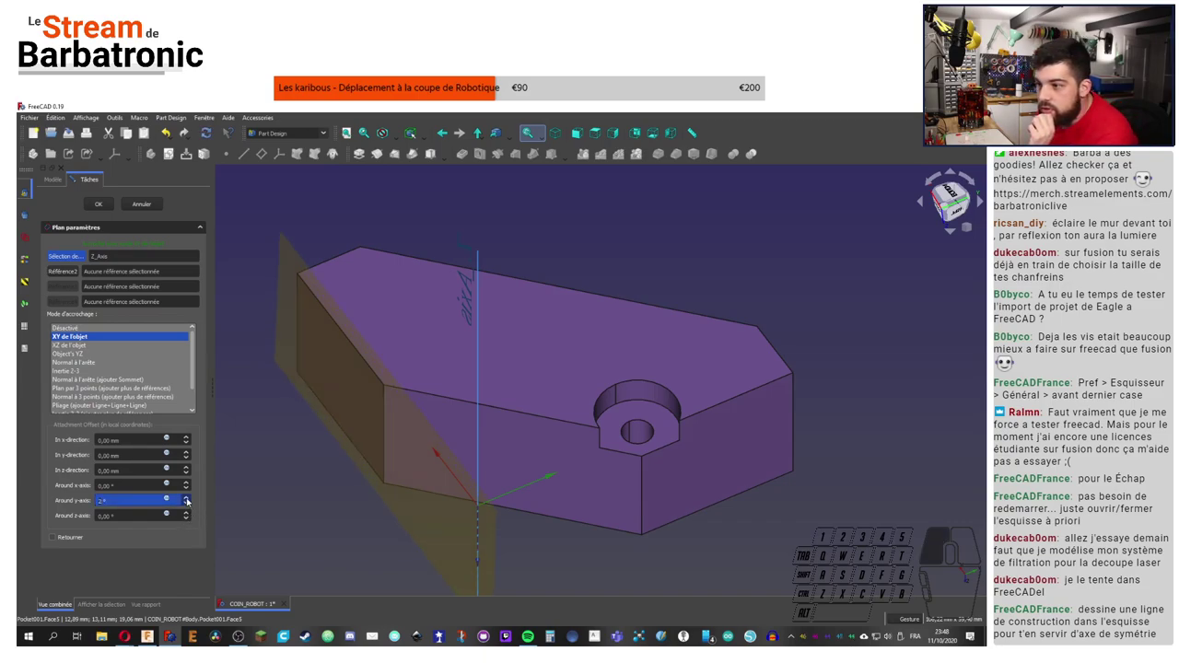
{"action": "left_click", "coordinate": [189, 507]}
{"action": "left_click", "coordinate": [189, 508]}
{"action": "left_click", "coordinate": [188, 508]}
{"action": "left_click", "coordinate": [189, 508]}
{"action": "double_click", "coordinate": [188, 507]}
{"action": "left_click", "coordinate": [190, 518]}
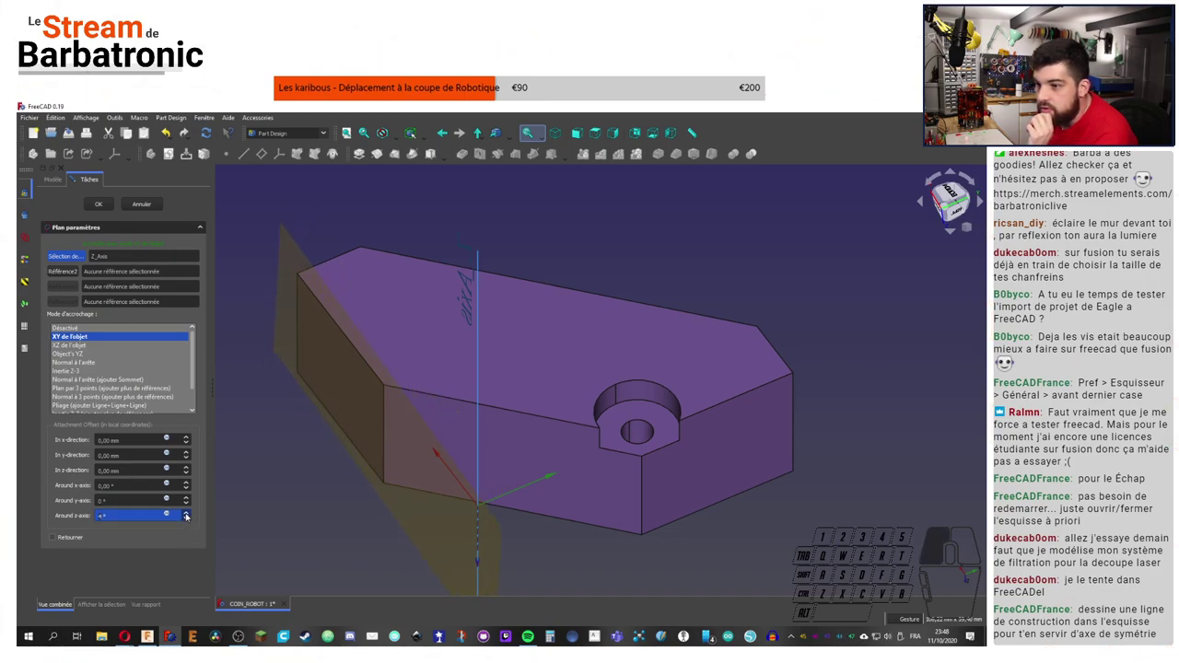
{"action": "double_click", "coordinate": [187, 522]}
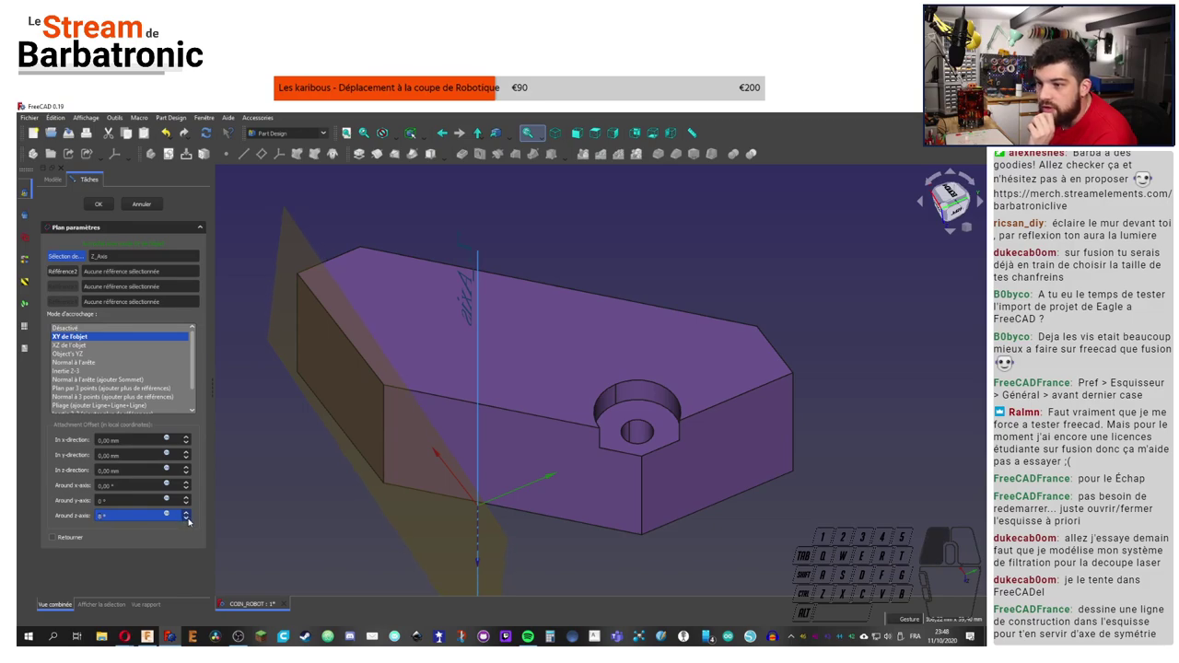
{"action": "left_click", "coordinate": [190, 523]}
{"action": "left_click", "coordinate": [191, 523]}
{"action": "double_click", "coordinate": [190, 523]}
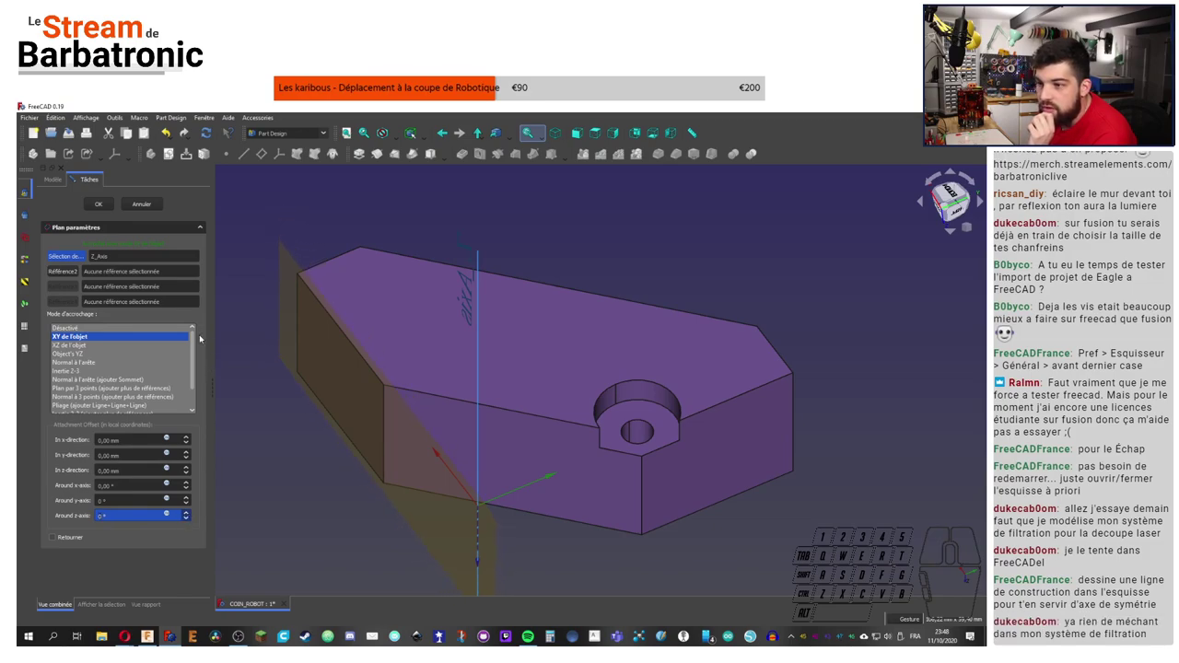
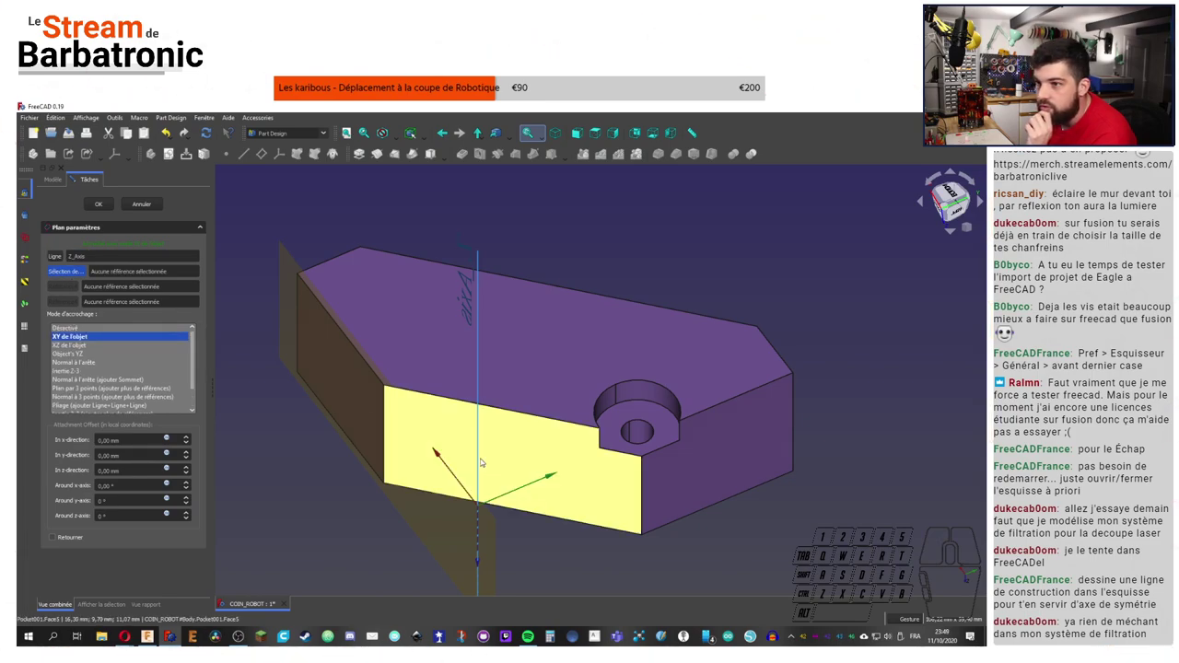
Step: Rotate the datum plane 45° about the x-axis so it cuts diagonally, and confirm it
{"action": "left_click", "coordinate": [58, 262]}
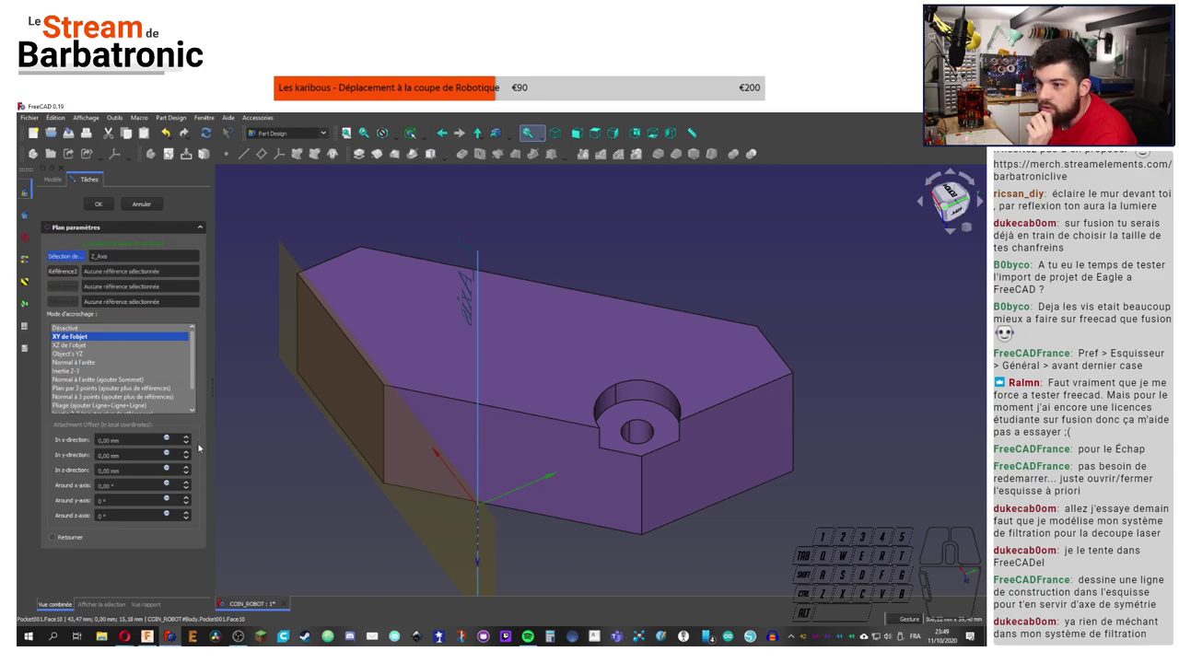
{"action": "left_click", "coordinate": [190, 487]}
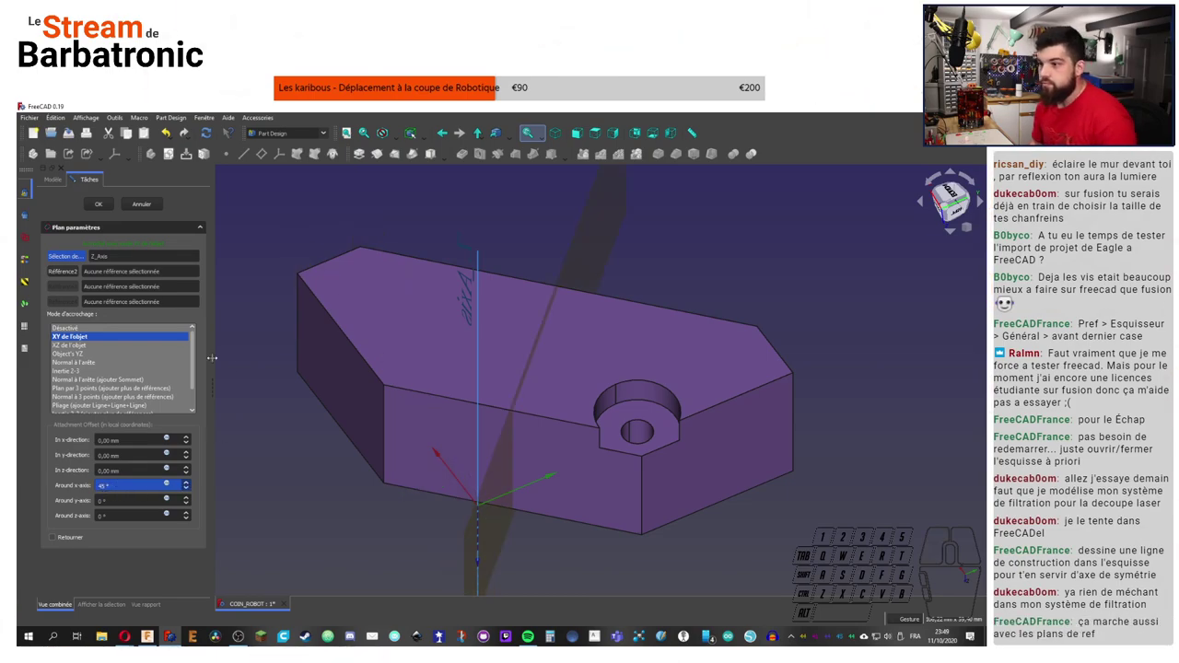
{"action": "left_click", "coordinate": [106, 203]}
{"action": "left_click", "coordinate": [675, 241]}
{"action": "left_click", "coordinate": [109, 340]}
{"action": "left_click", "coordinate": [697, 236]}
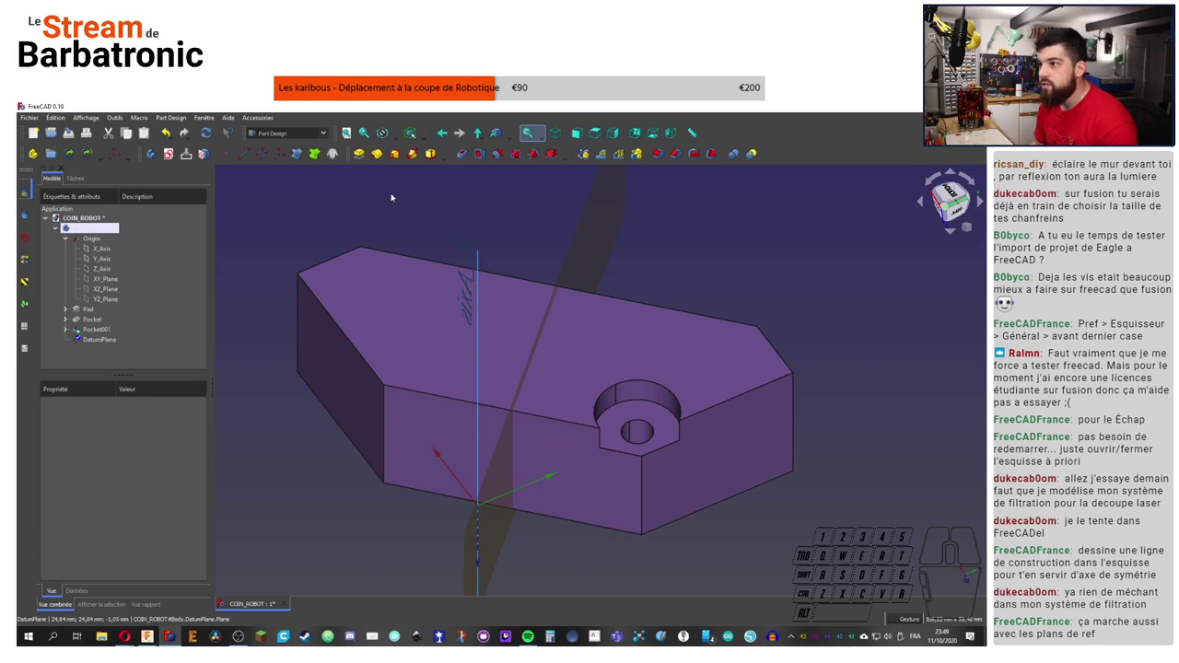
Step: Mirror the counterbore Pocket across the datum plane
{"action": "left_click", "coordinate": [589, 157]}
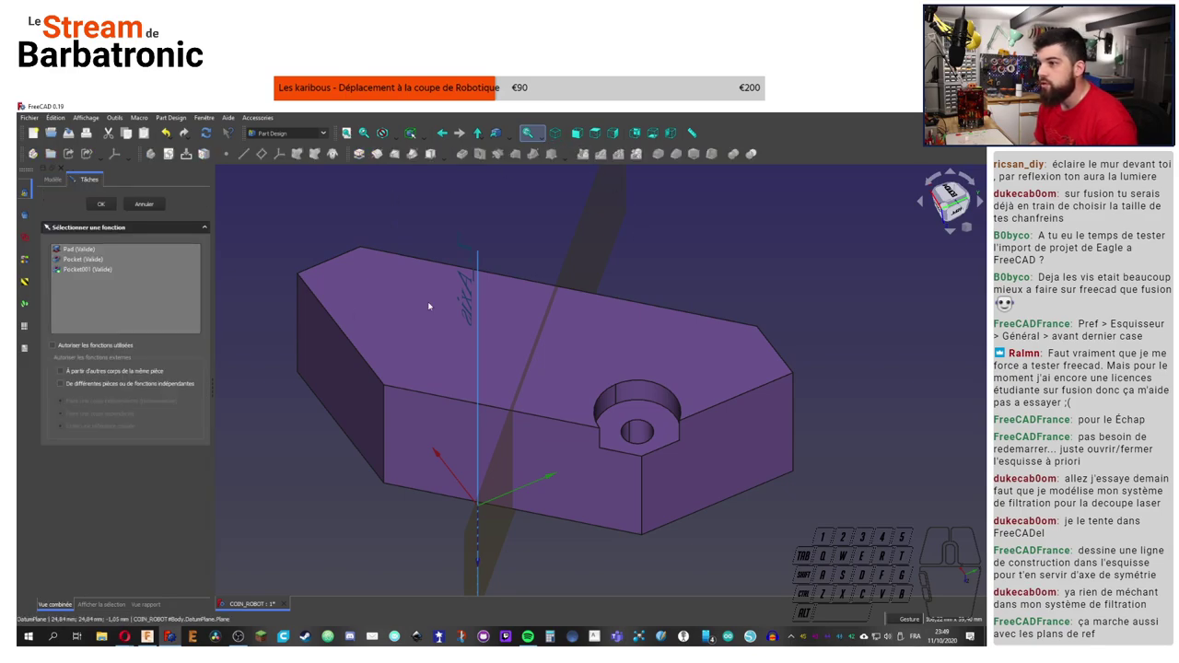
{"action": "left_click", "coordinate": [89, 264]}
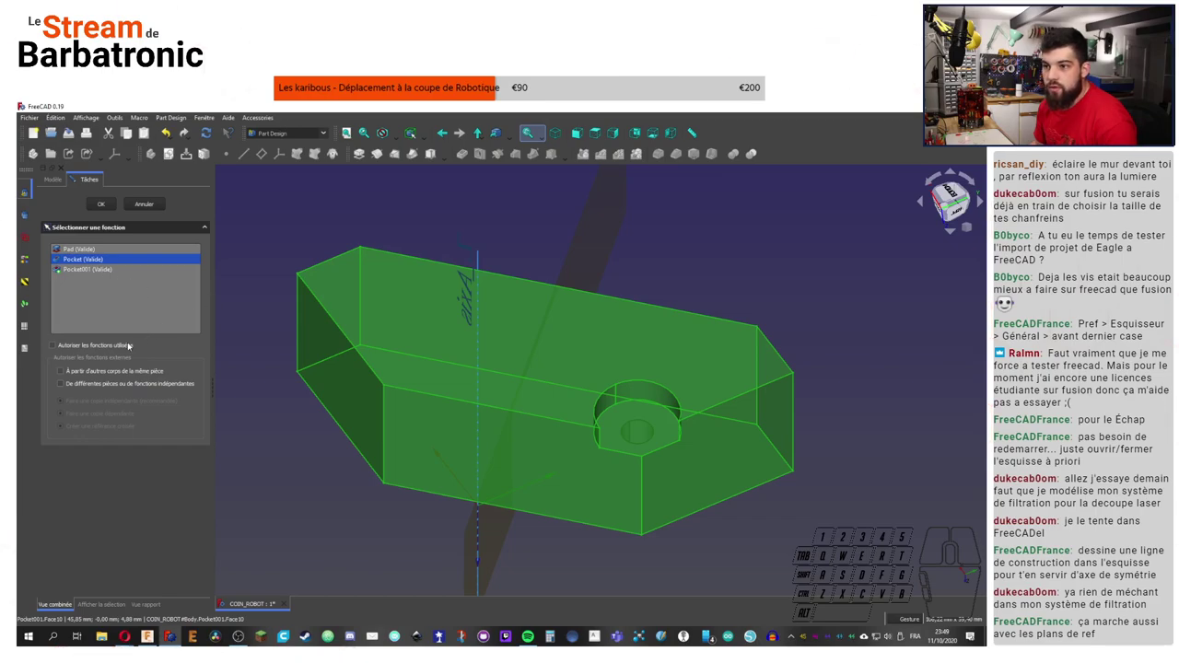
{"action": "left_click", "coordinate": [106, 207]}
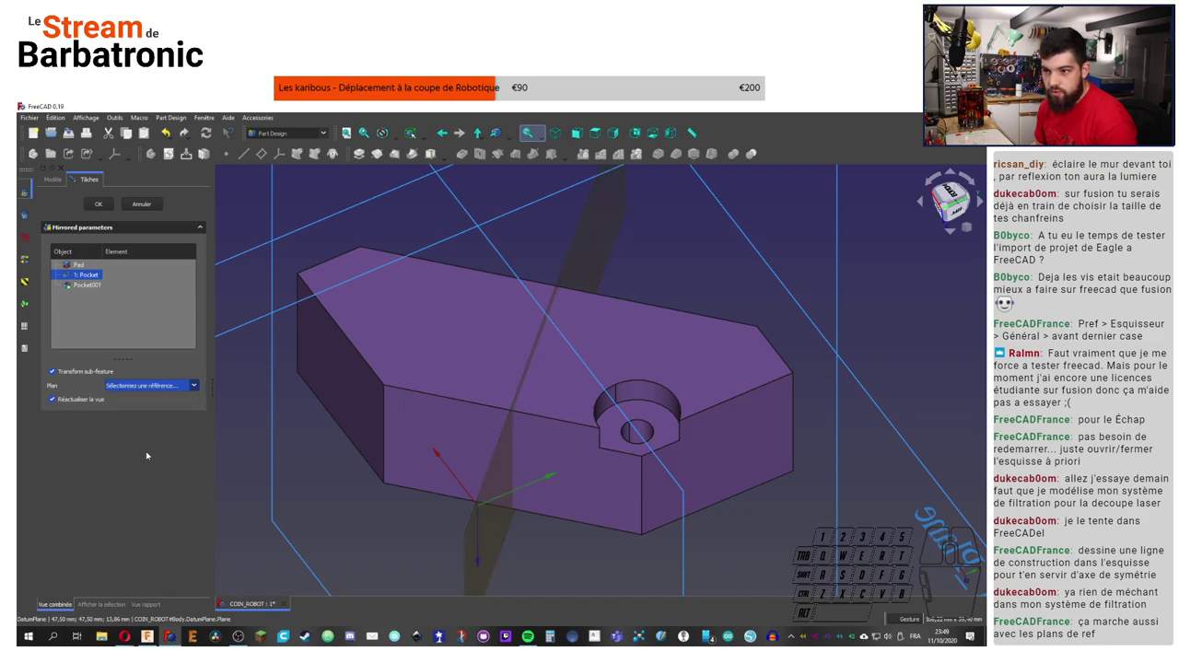
{"action": "left_click_drag", "start_coordinate": [597, 254], "coordinate": [106, 201]}
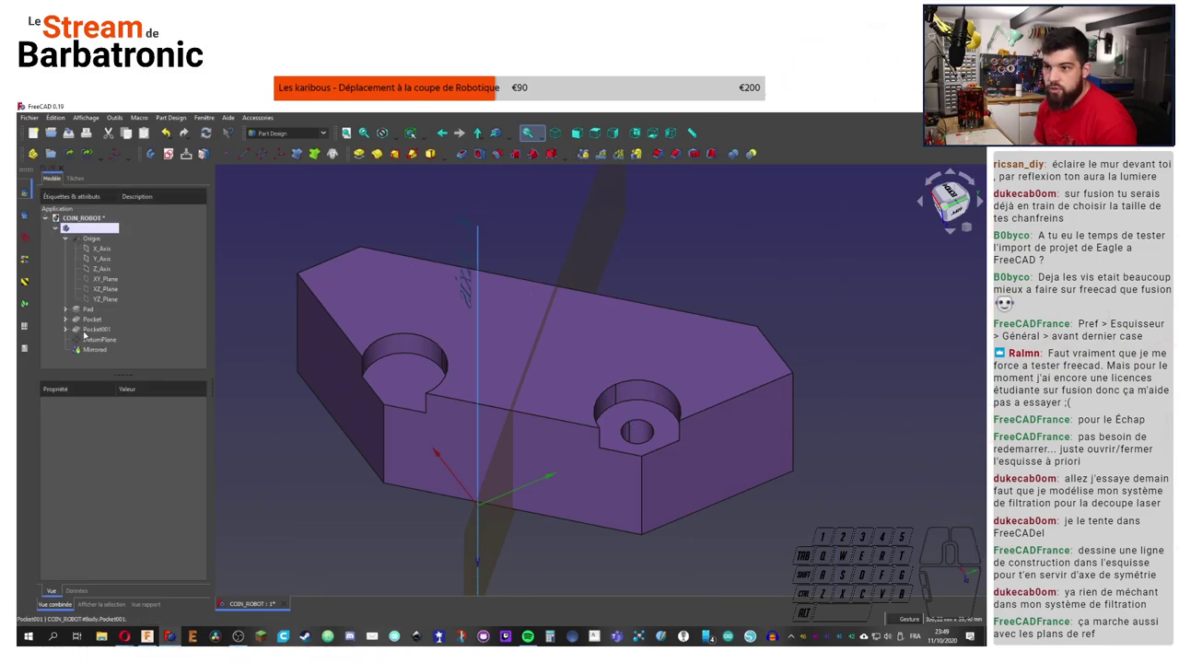
Step: Mirror the through-hole Pocket001 across DatumPlane and confirm
{"action": "left_click", "coordinate": [590, 153]}
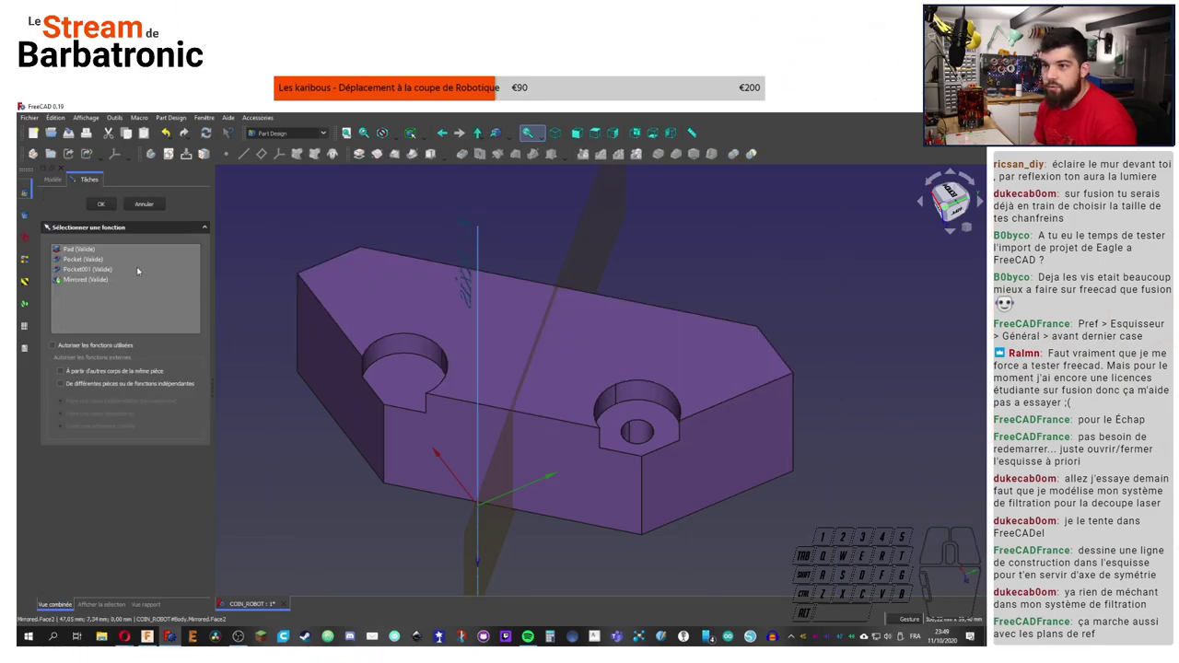
{"action": "left_click", "coordinate": [95, 273]}
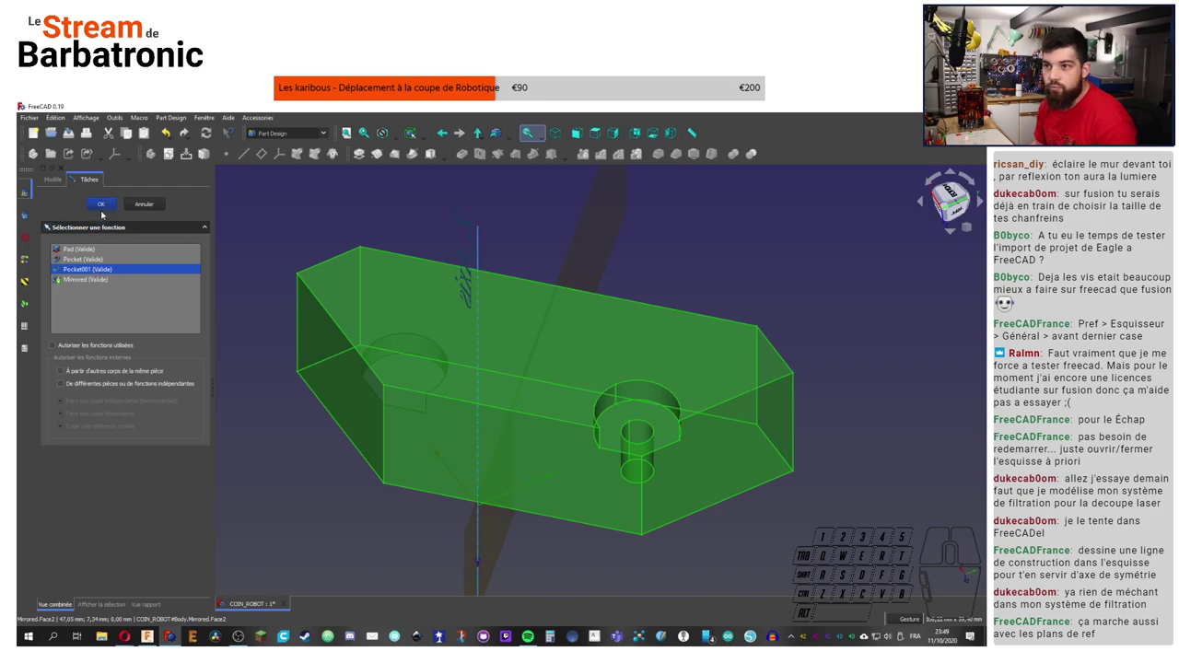
{"action": "left_click", "coordinate": [108, 212]}
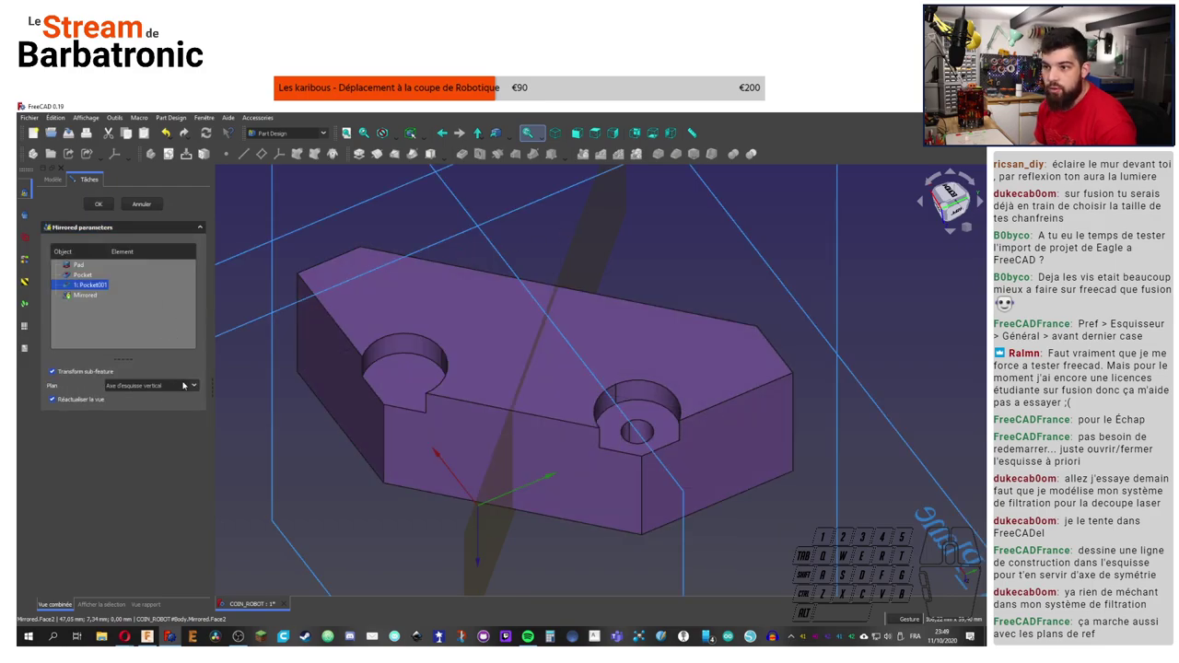
{"action": "left_click", "coordinate": [171, 387]}
{"action": "left_click", "coordinate": [132, 430]}
{"action": "left_click", "coordinate": [586, 255]}
{"action": "left_click", "coordinate": [501, 183]}
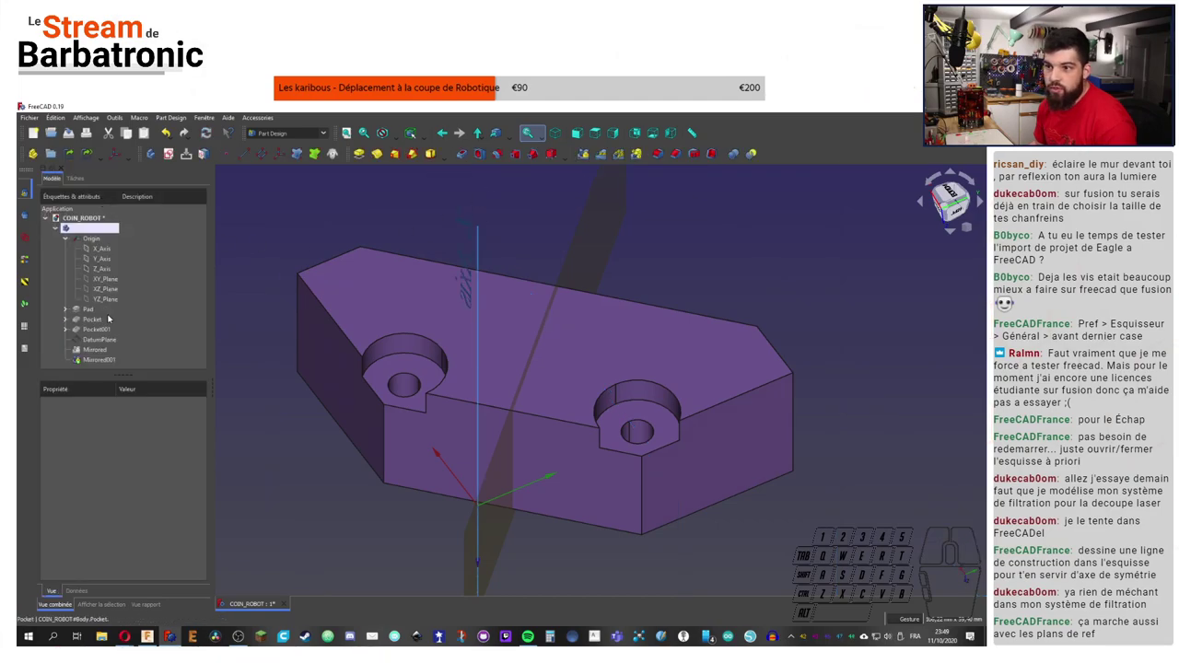
Step: Hide the datum plane and origin items and inspect the mirrored holes
{"action": "left_click", "coordinate": [107, 341]}
{"action": "key", "text": "space"}
{"action": "left_click", "coordinate": [475, 179]}
{"action": "left_click_drag", "start_coordinate": [561, 280], "coordinate": [483, 309]}
{"action": "right_click", "coordinate": [410, 296]}
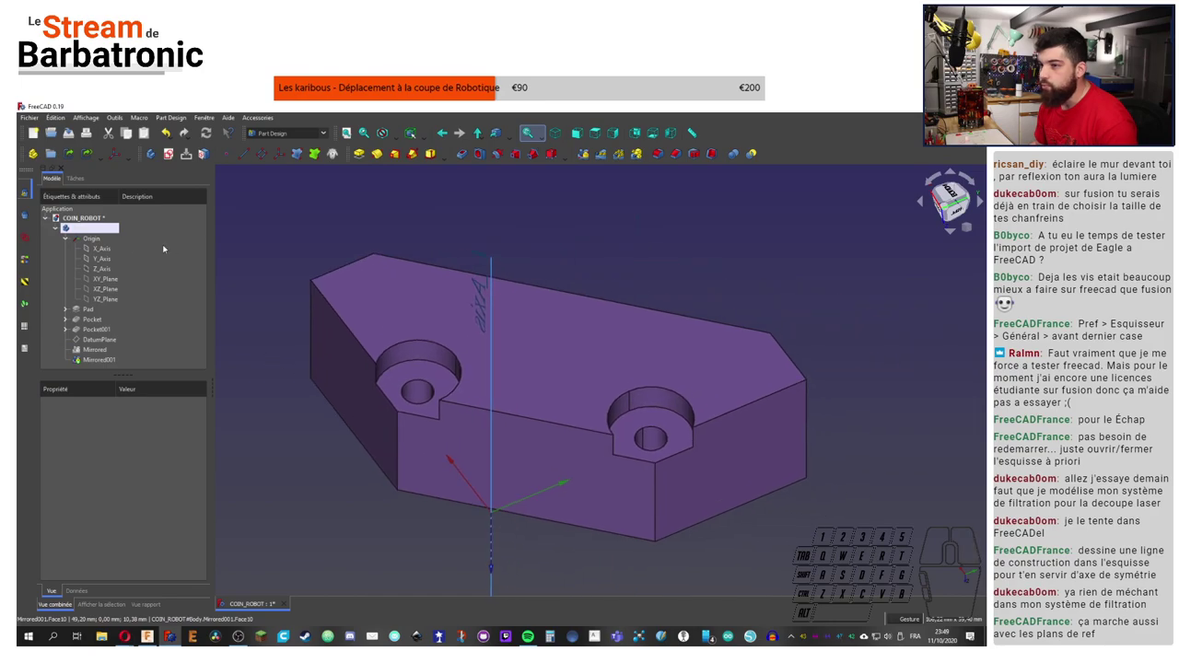
{"action": "right_click", "coordinate": [69, 246]}
{"action": "left_click", "coordinate": [572, 258]}
{"action": "left_click", "coordinate": [88, 241]}
{"action": "key", "text": "space"}
{"action": "left_click", "coordinate": [609, 238]}
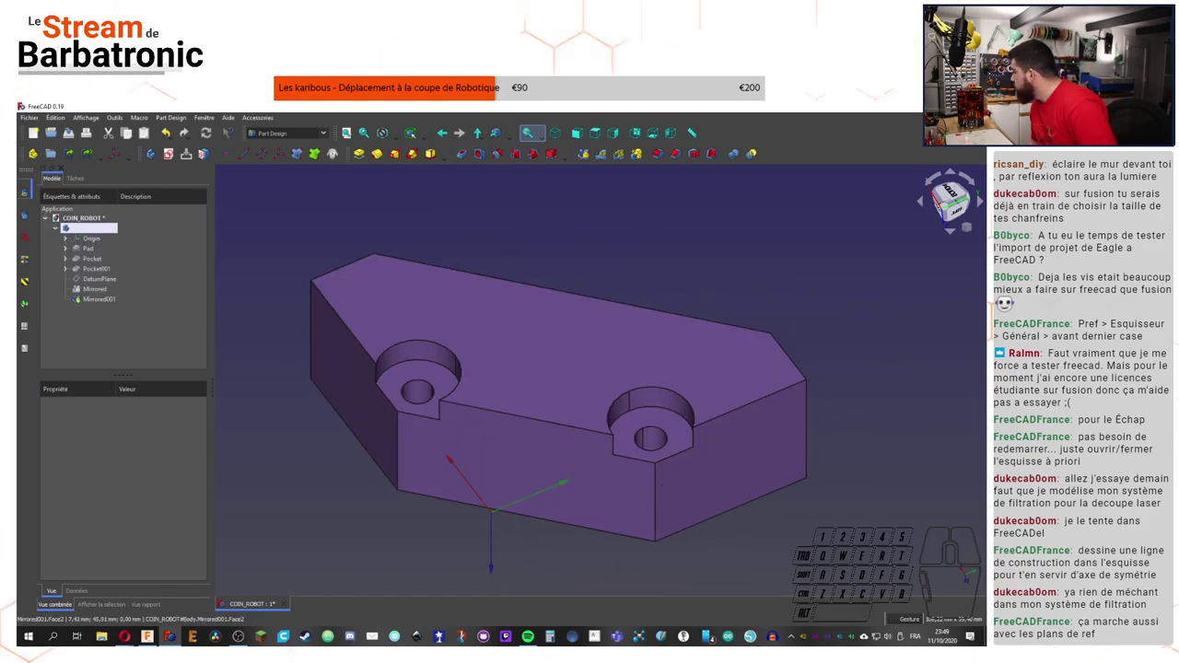
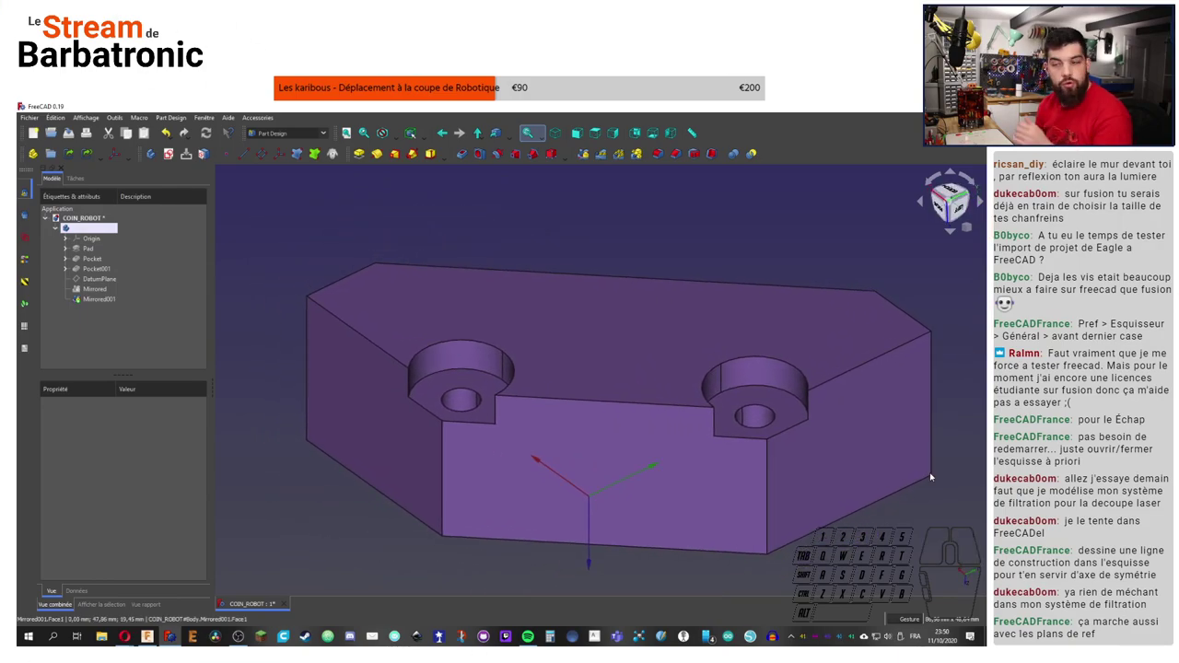
{"action": "right_click", "coordinate": [568, 233]}
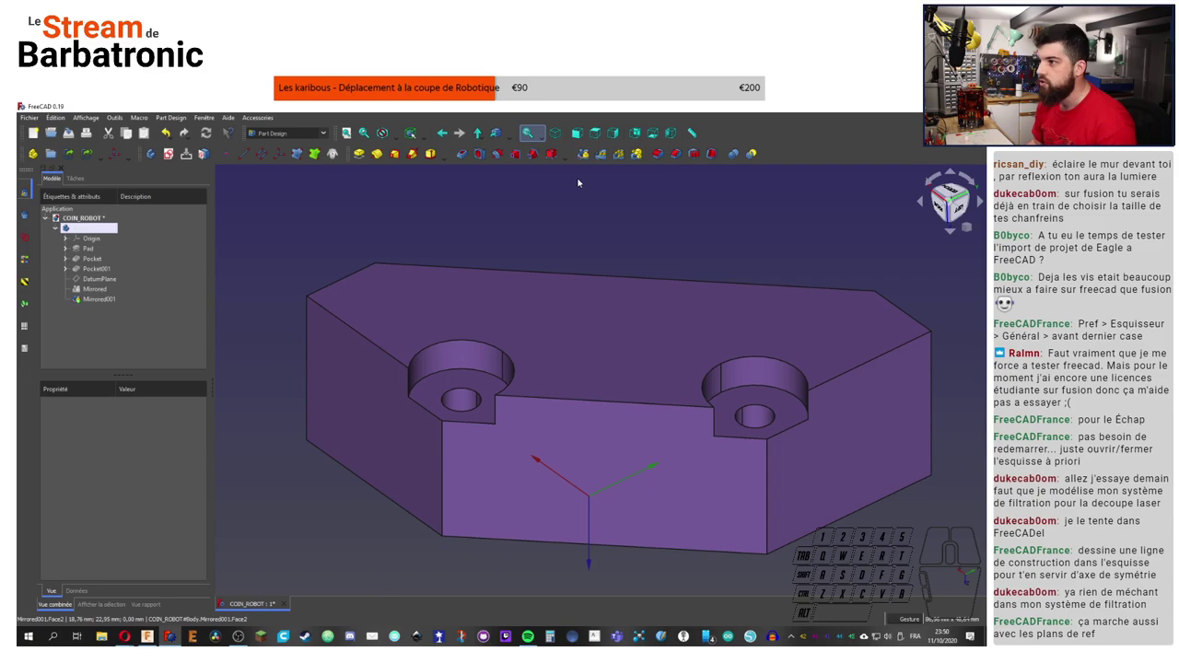
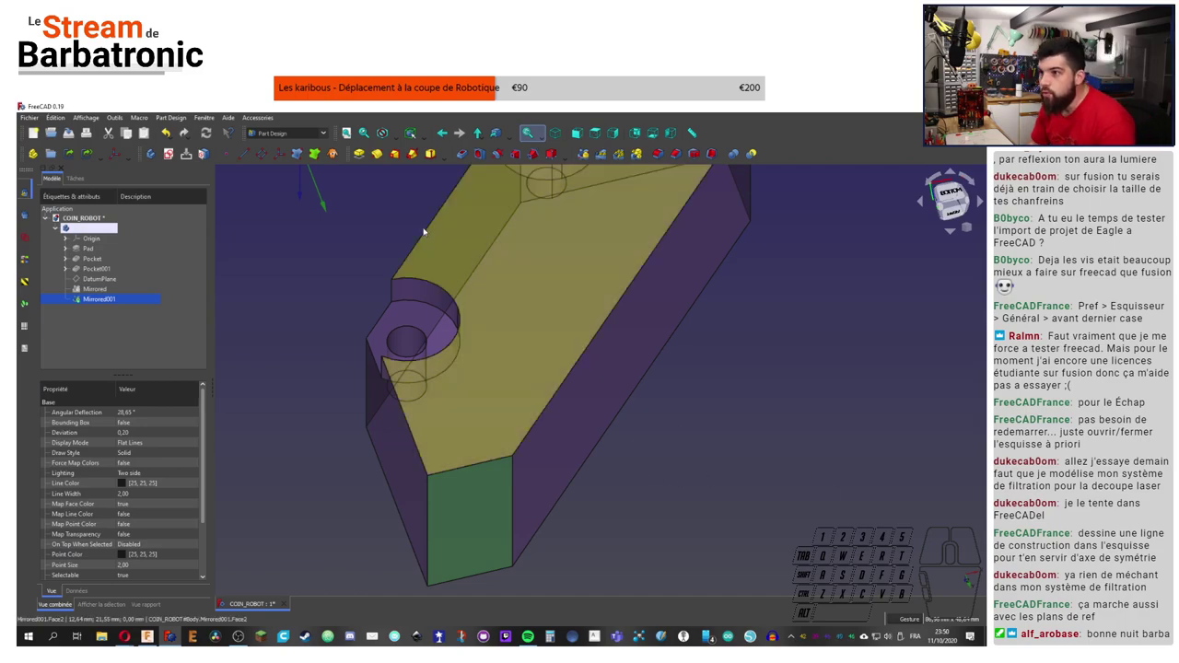
Step: Orient and zoom the view squarely onto the end-face hole sketch
{"action": "left_click", "coordinate": [169, 160]}
{"action": "middle_click", "coordinate": [628, 426]}
{"action": "middle_click", "coordinate": [662, 425]}
{"action": "right_click", "coordinate": [617, 281]}
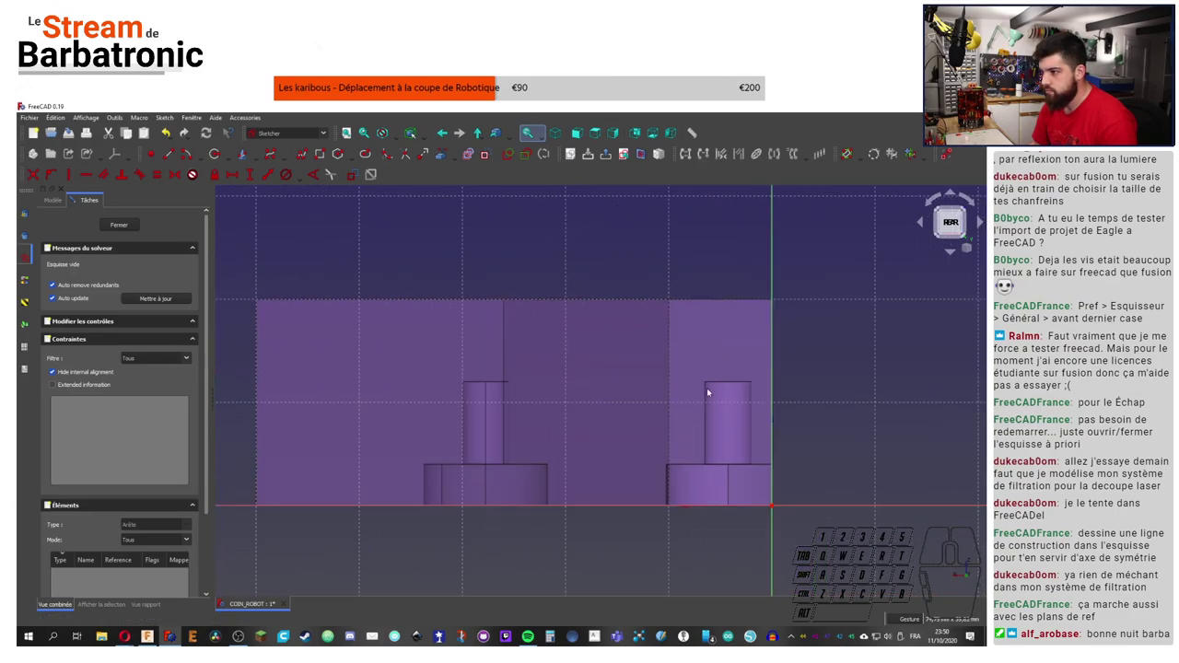
{"action": "left_click_drag", "start_coordinate": [633, 251], "coordinate": [632, 281]}
{"action": "left_click_drag", "start_coordinate": [956, 218], "coordinate": [944, 247]}
{"action": "left_click", "coordinate": [942, 218]}
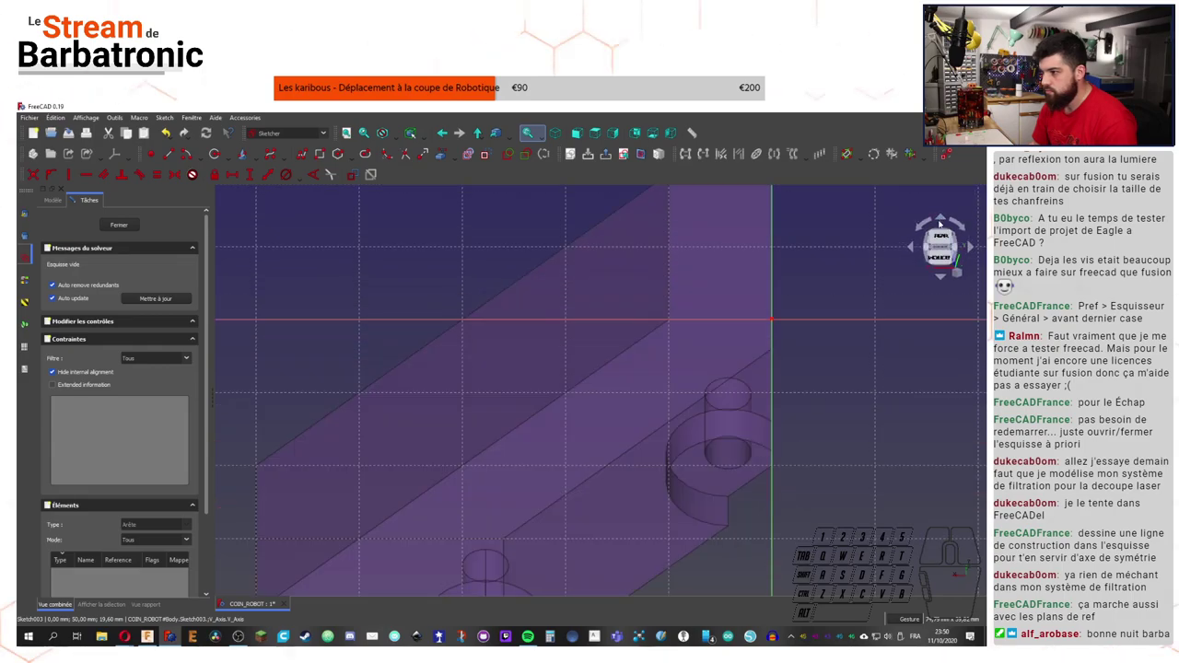
{"action": "left_click", "coordinate": [941, 278]}
{"action": "left_click", "coordinate": [945, 278]}
{"action": "left_click", "coordinate": [945, 278]}
{"action": "middle_click", "coordinate": [618, 337]}
{"action": "middle_click", "coordinate": [699, 407]}
{"action": "left_click", "coordinate": [941, 217]}
{"action": "left_click", "coordinate": [946, 216]}
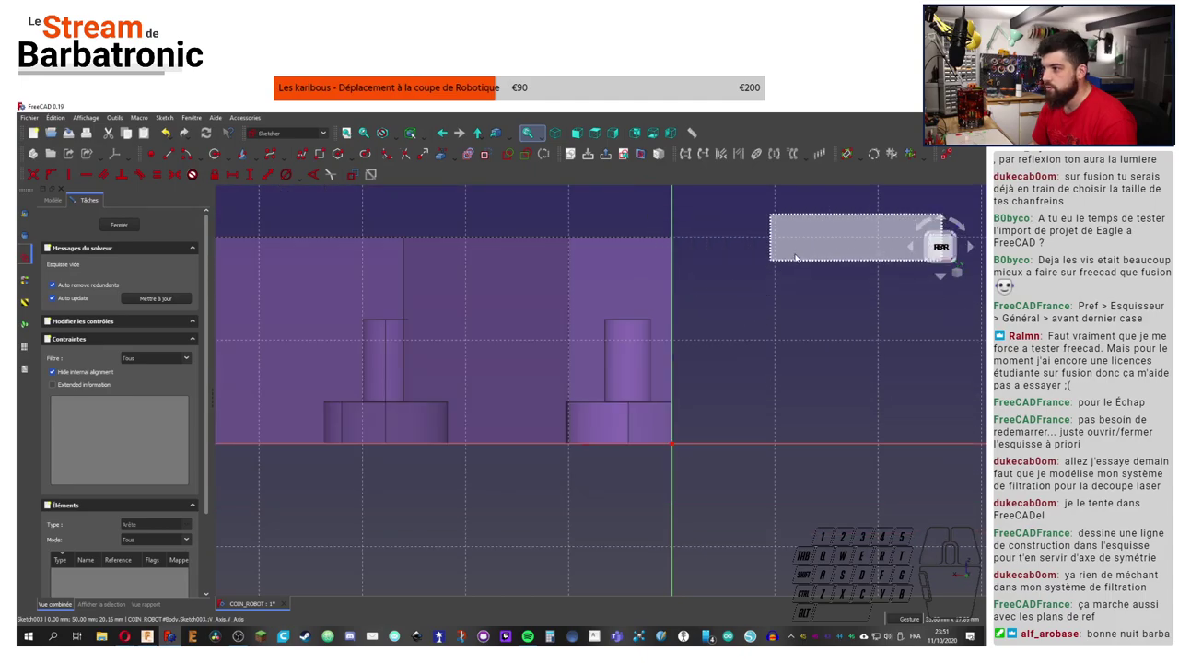
{"action": "left_click", "coordinate": [827, 238]}
{"action": "scroll", "scroll_direction": "up", "scroll_amount": 3}
{"action": "scroll", "scroll_direction": "up", "scroll_amount": 3}
{"action": "left_click", "coordinate": [168, 156]}
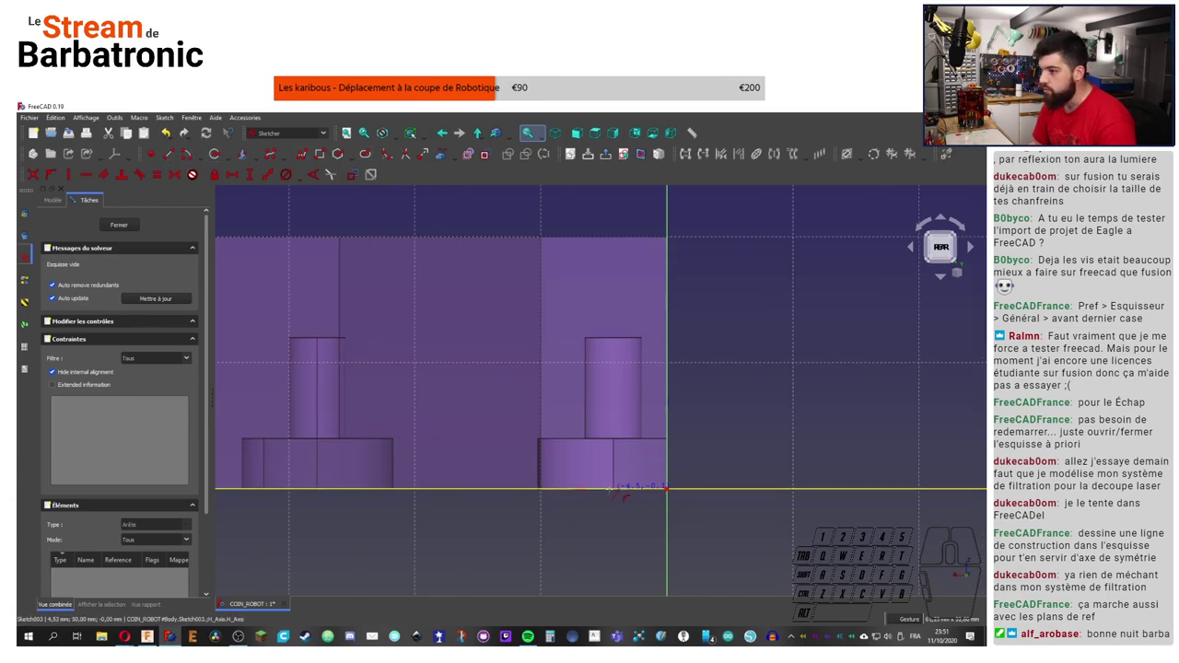
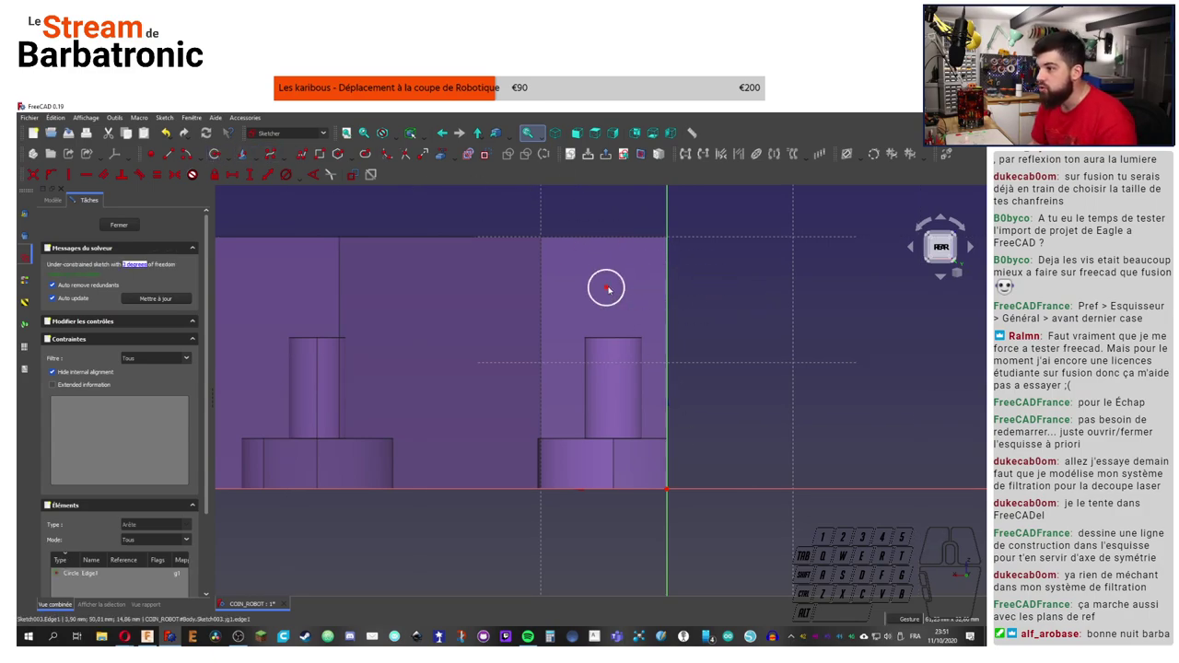
Step: Constrain the circle centre 5 mm horizontally from the side edge
{"action": "left_click", "coordinate": [610, 290]}
{"action": "left_click", "coordinate": [670, 491]}
{"action": "left_click", "coordinate": [234, 177]}
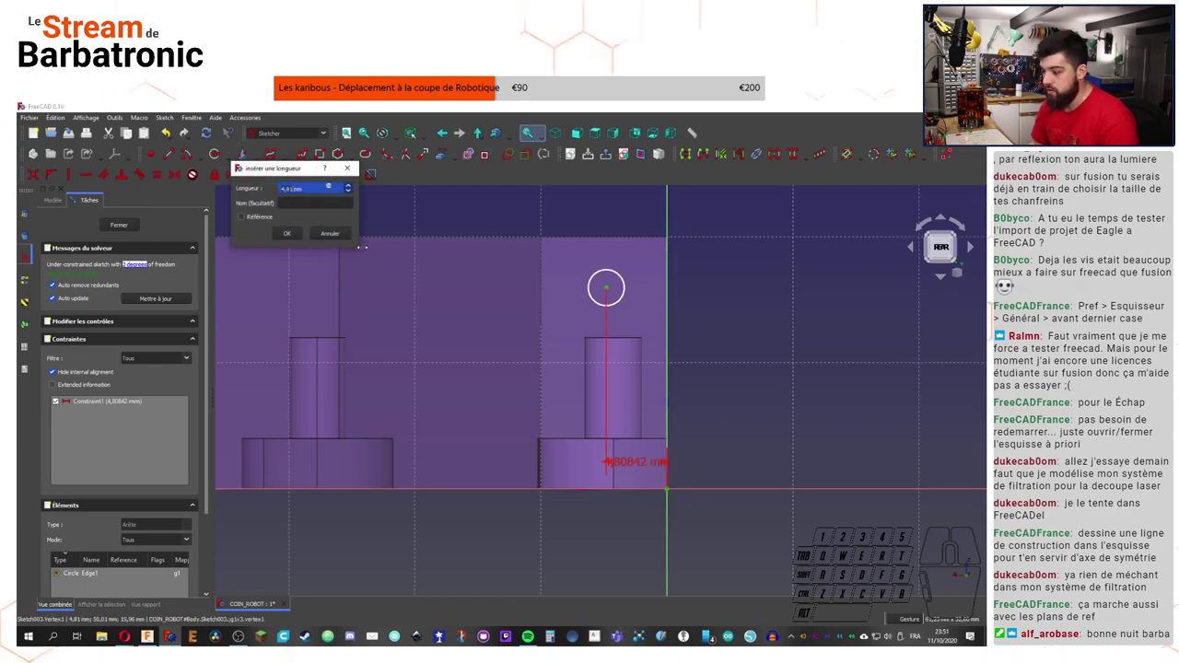
{"action": "left_click", "coordinate": [789, 281]}
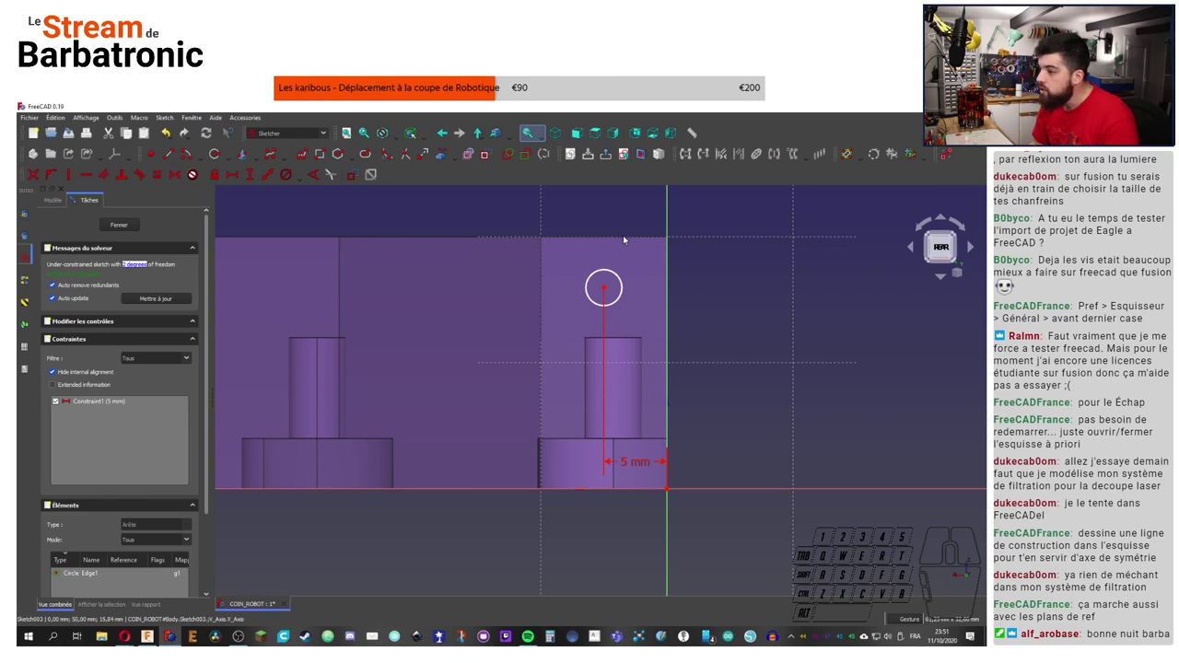
{"action": "left_click", "coordinate": [601, 196]}
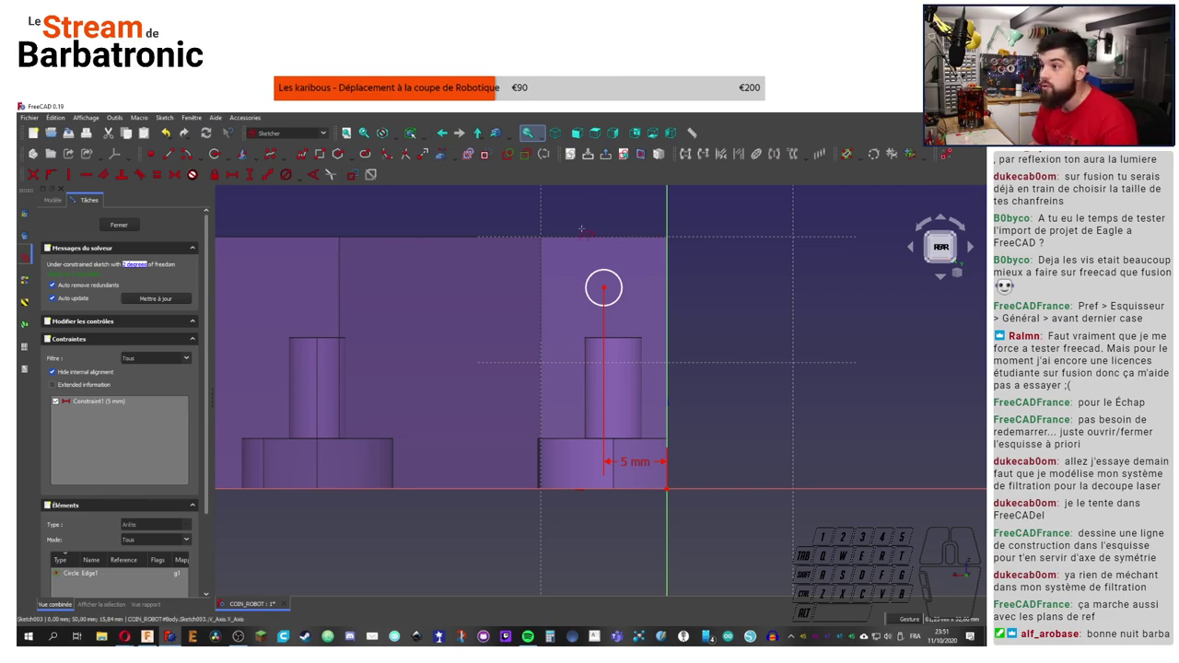
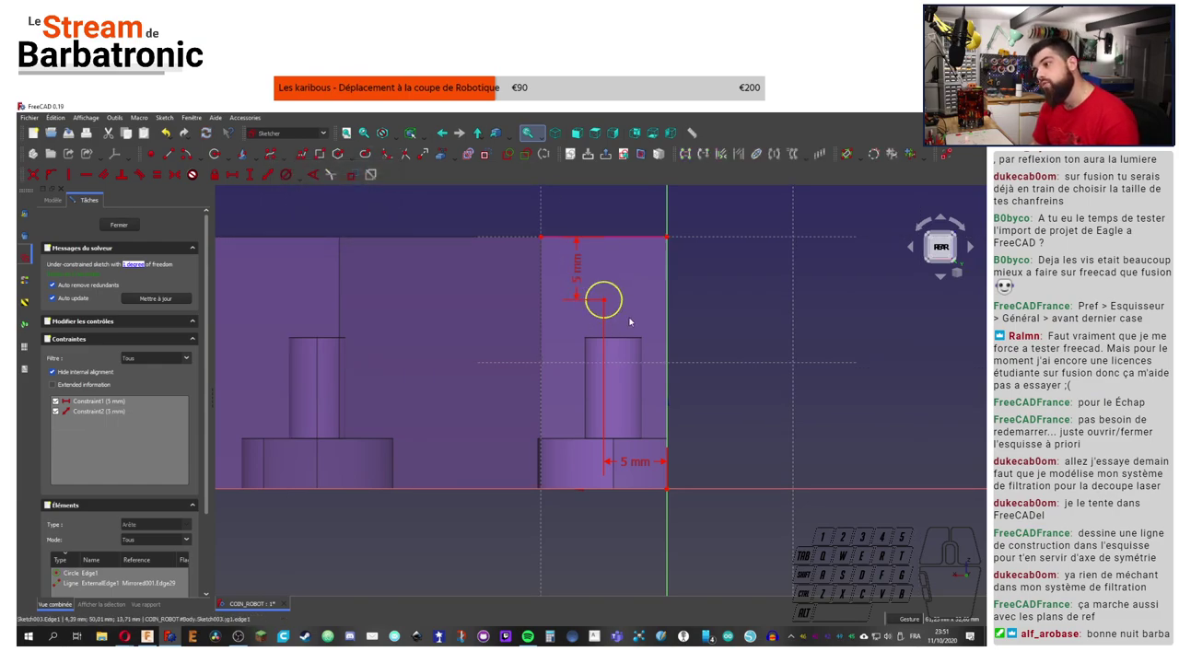
Step: Set the vertical distance to 4 mm, diameter to 3.2 mm, and close the sketch
{"action": "left_click", "coordinate": [576, 270]}
{"action": "double_click", "coordinate": [581, 271]}
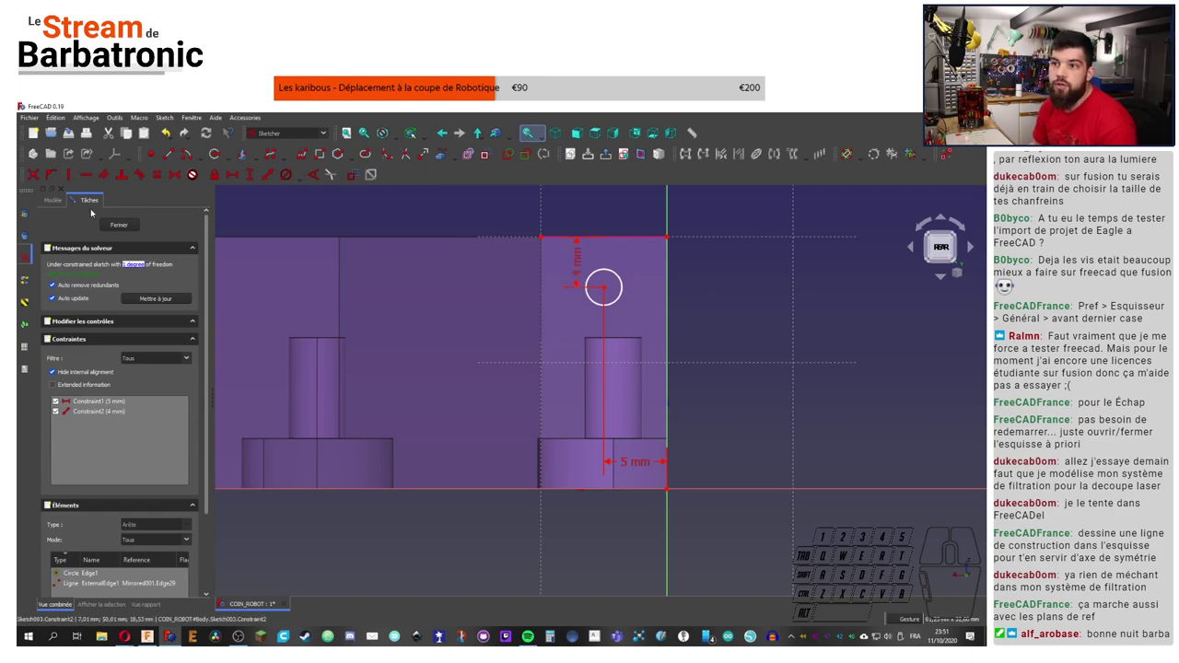
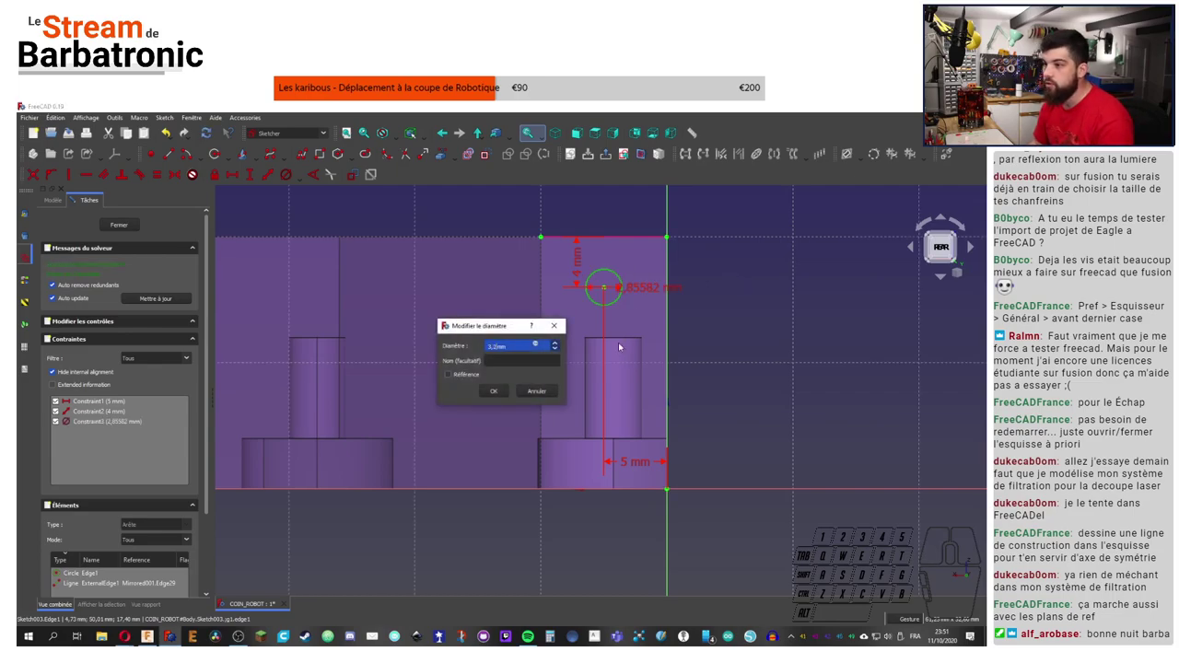
{"action": "left_click", "coordinate": [512, 396]}
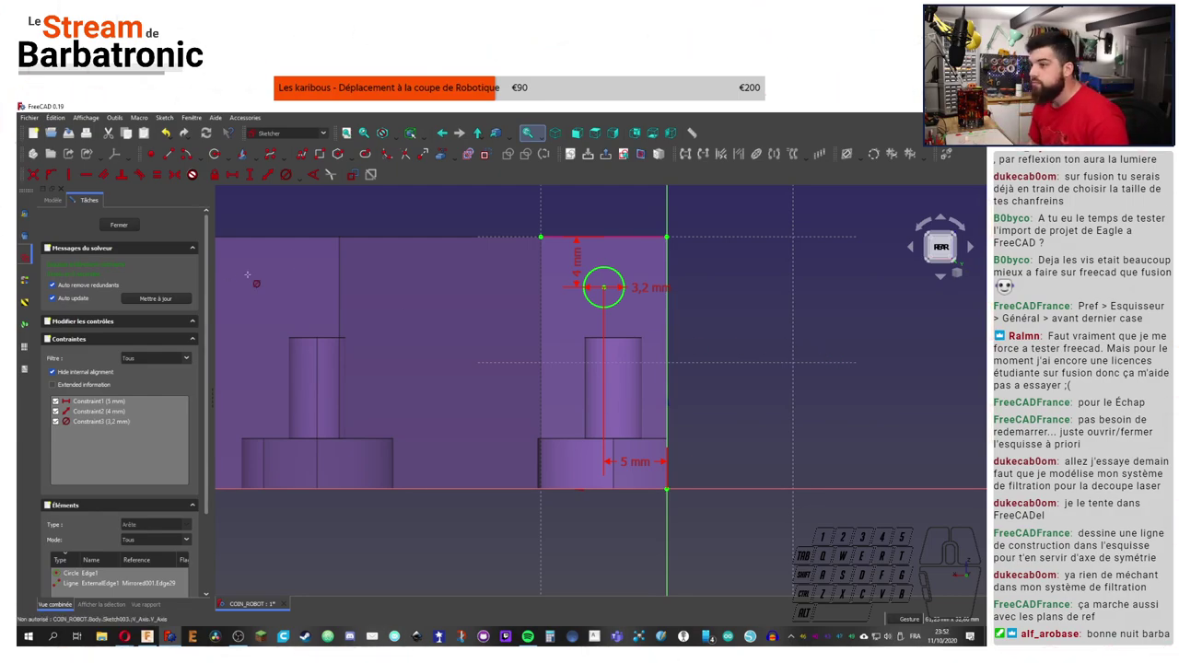
{"action": "left_click", "coordinate": [126, 227]}
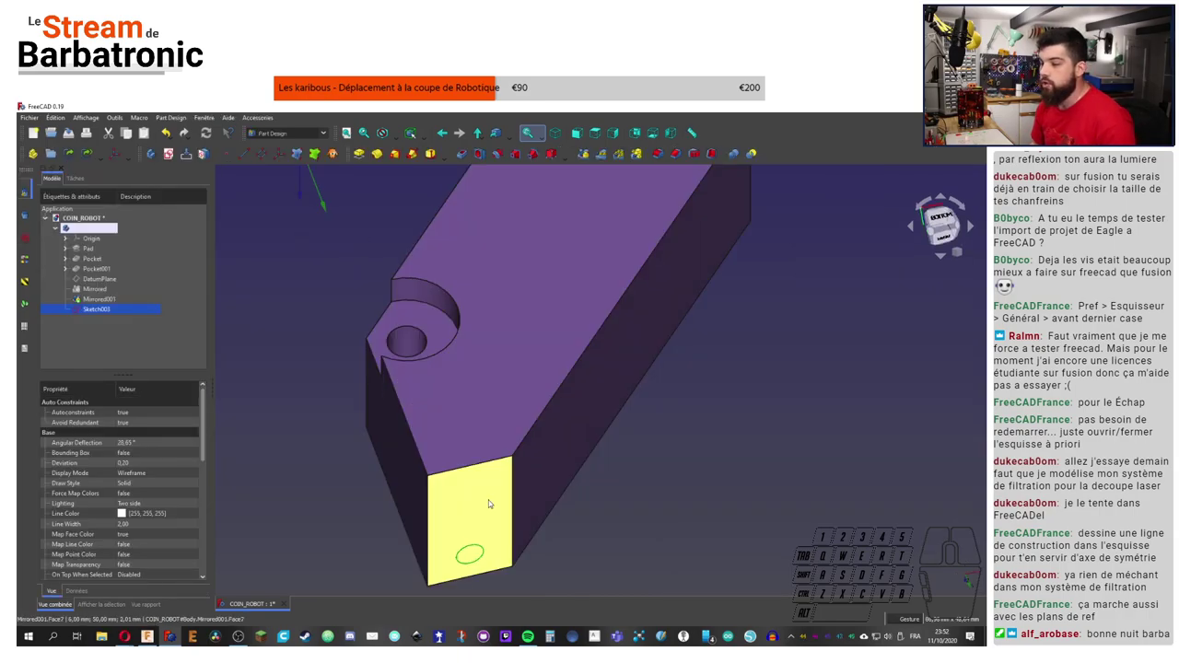
Step: Apply a 5 mm Pocket from the 3.2 mm circle sketch into the end face
{"action": "scroll", "scroll_direction": "down", "scroll_amount": 3}
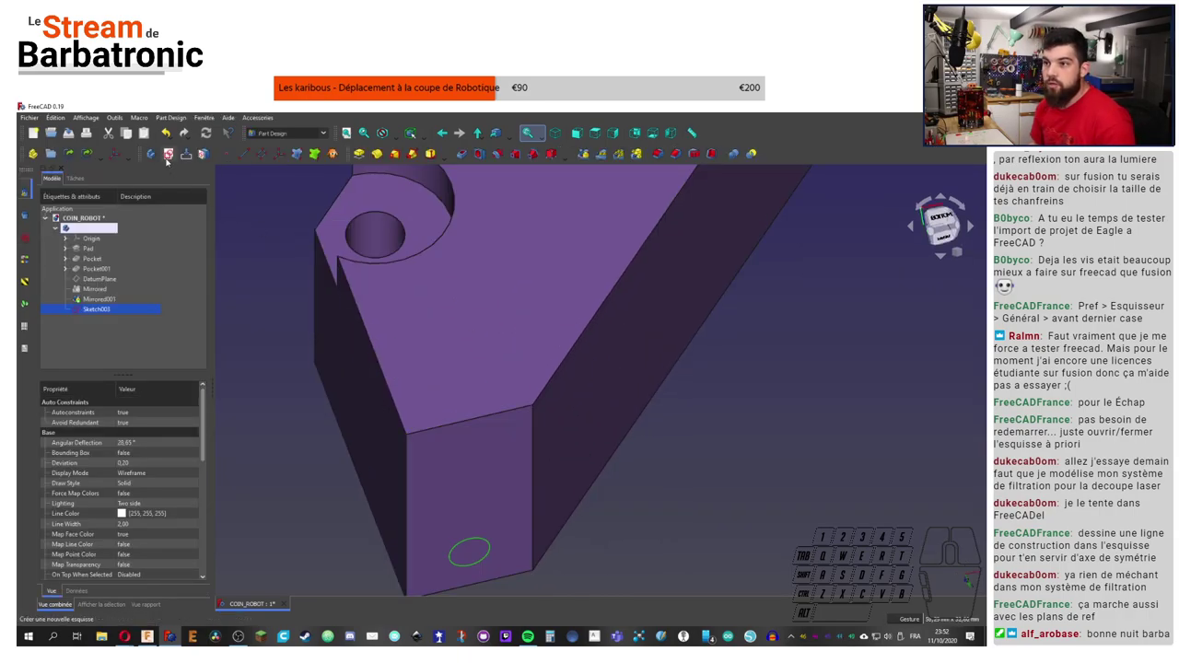
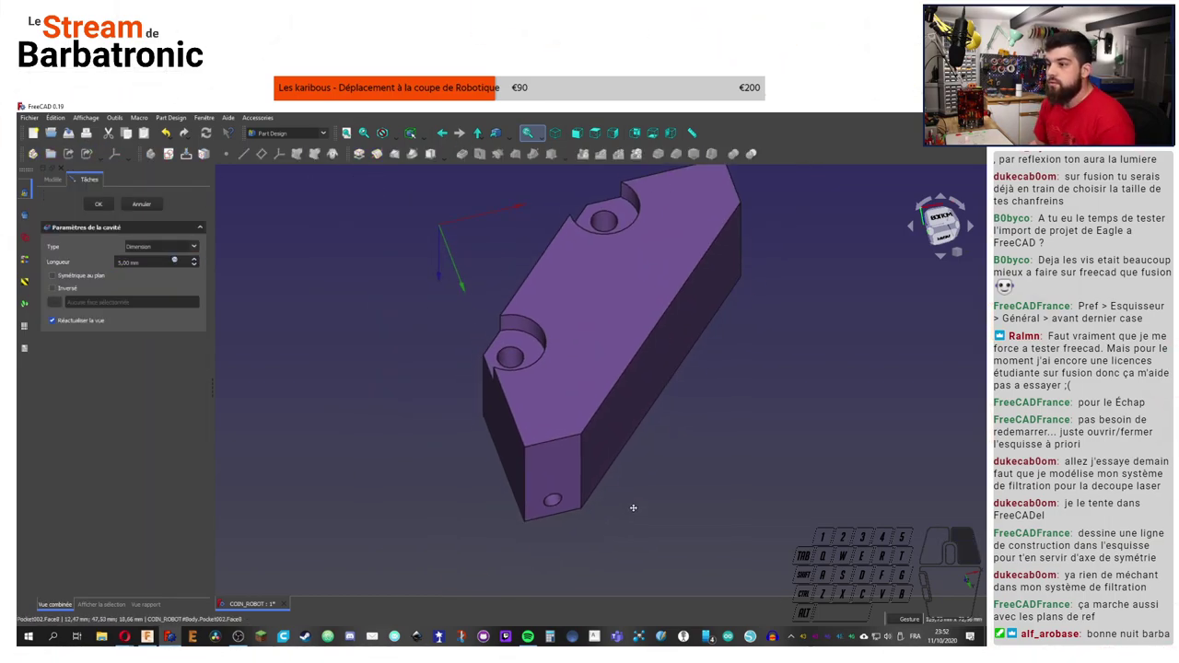
{"action": "left_click", "coordinate": [618, 524]}
{"action": "middle_click", "coordinate": [548, 398]}
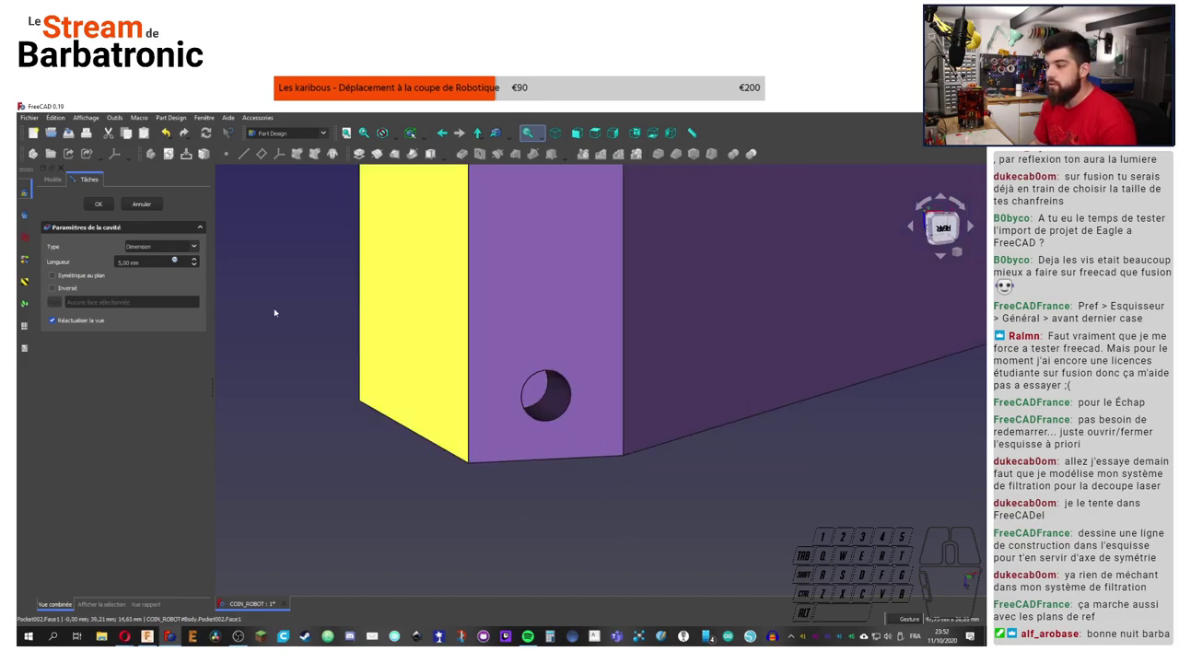
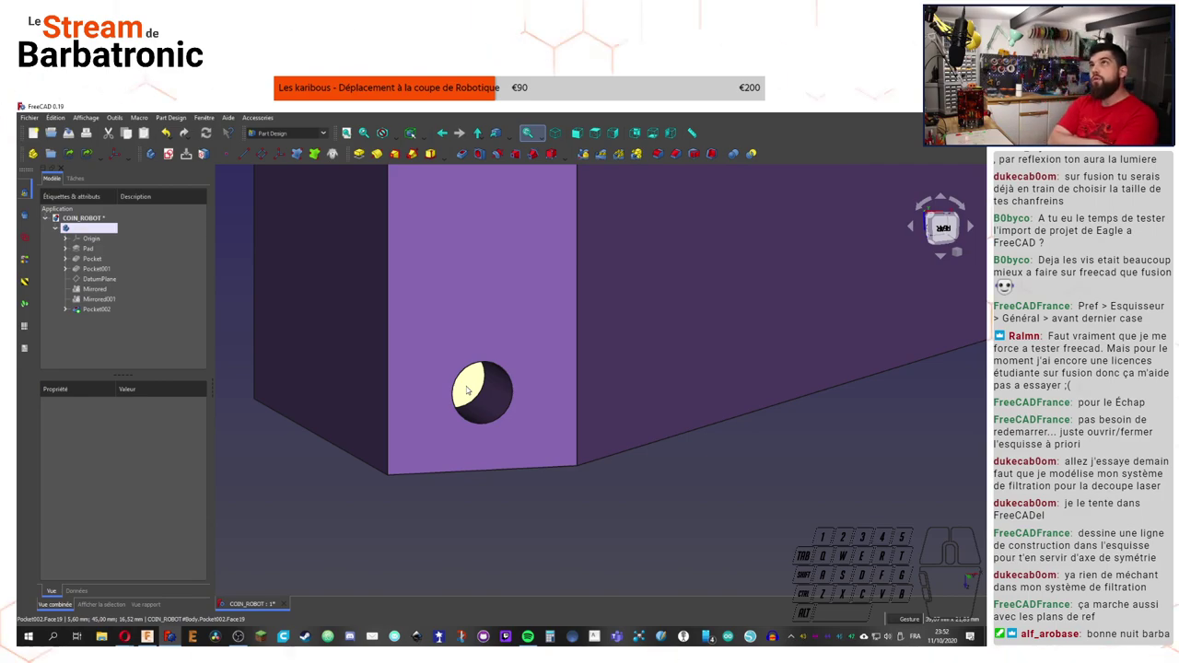
Step: Sketch an 8 mm circle concentric with the hole on the end face
{"action": "left_click", "coordinate": [471, 383]}
{"action": "left_click", "coordinate": [172, 160]}
{"action": "scroll", "scroll_direction": "down", "scroll_amount": 3}
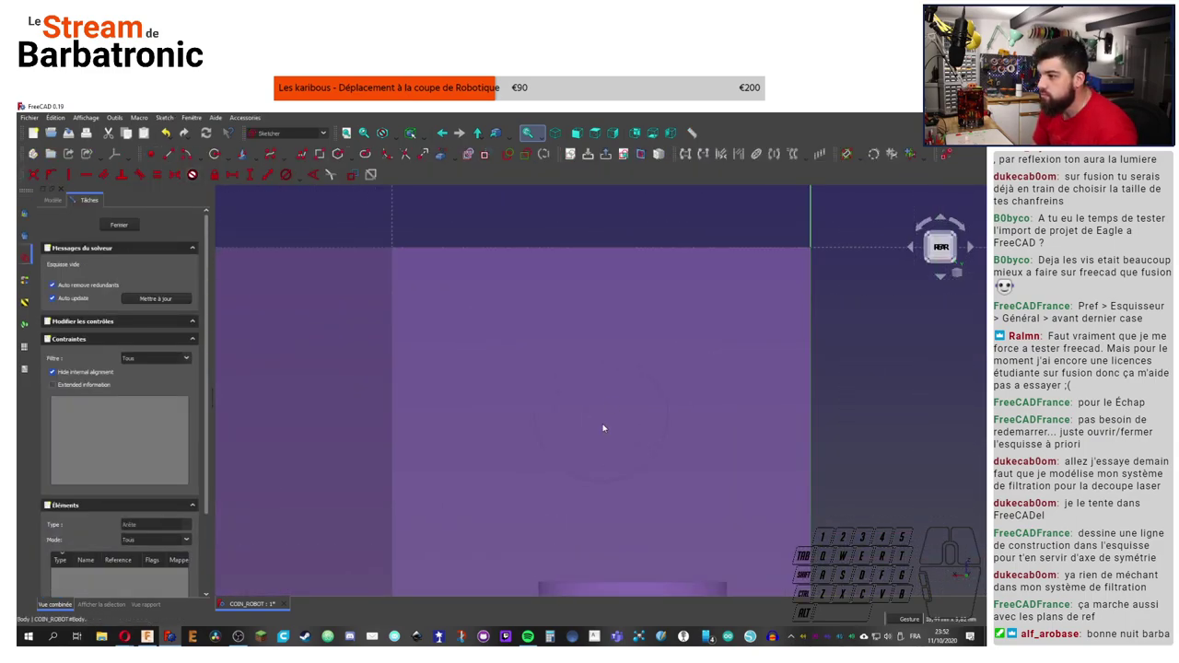
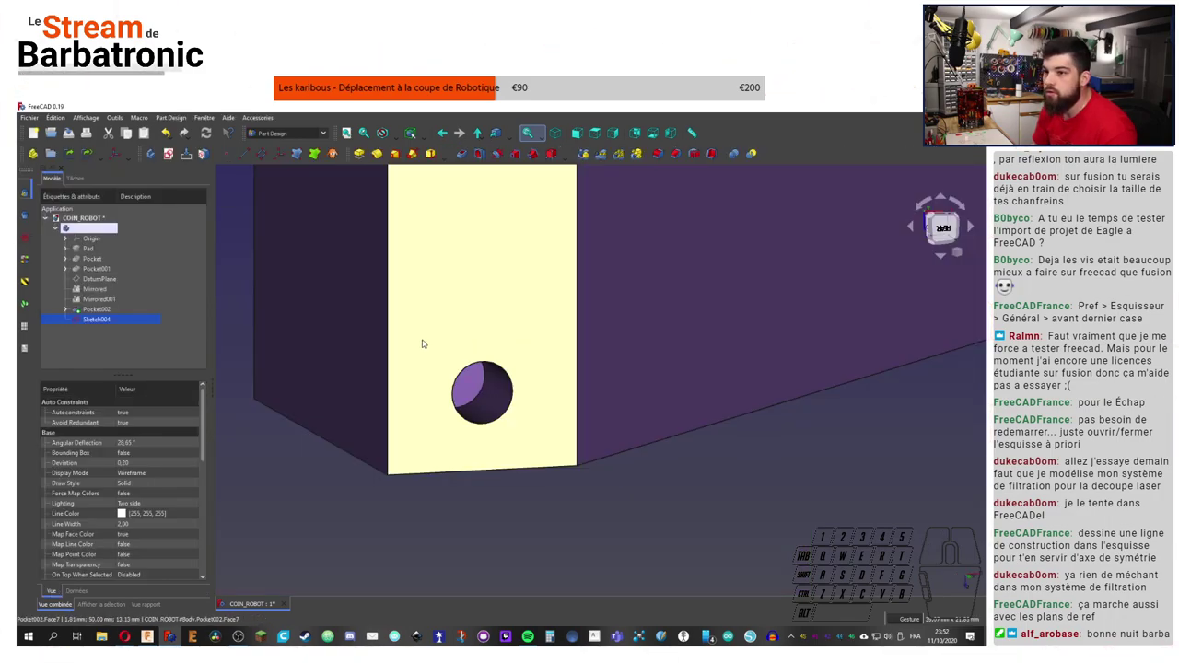
{"action": "double_click", "coordinate": [91, 317]}
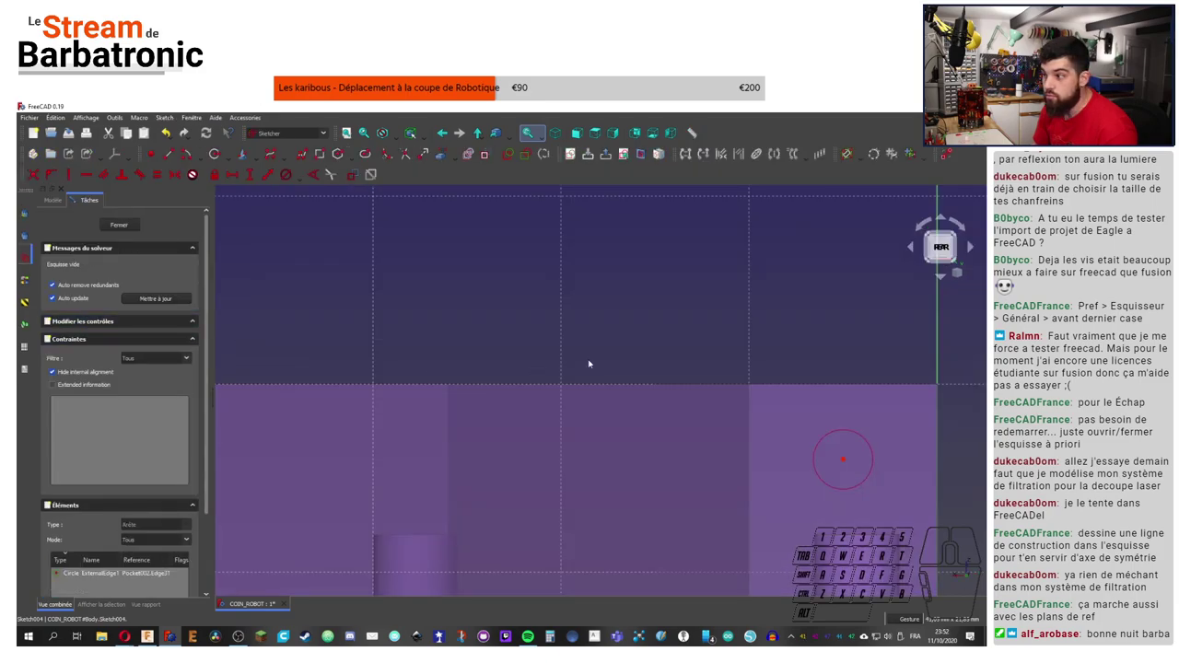
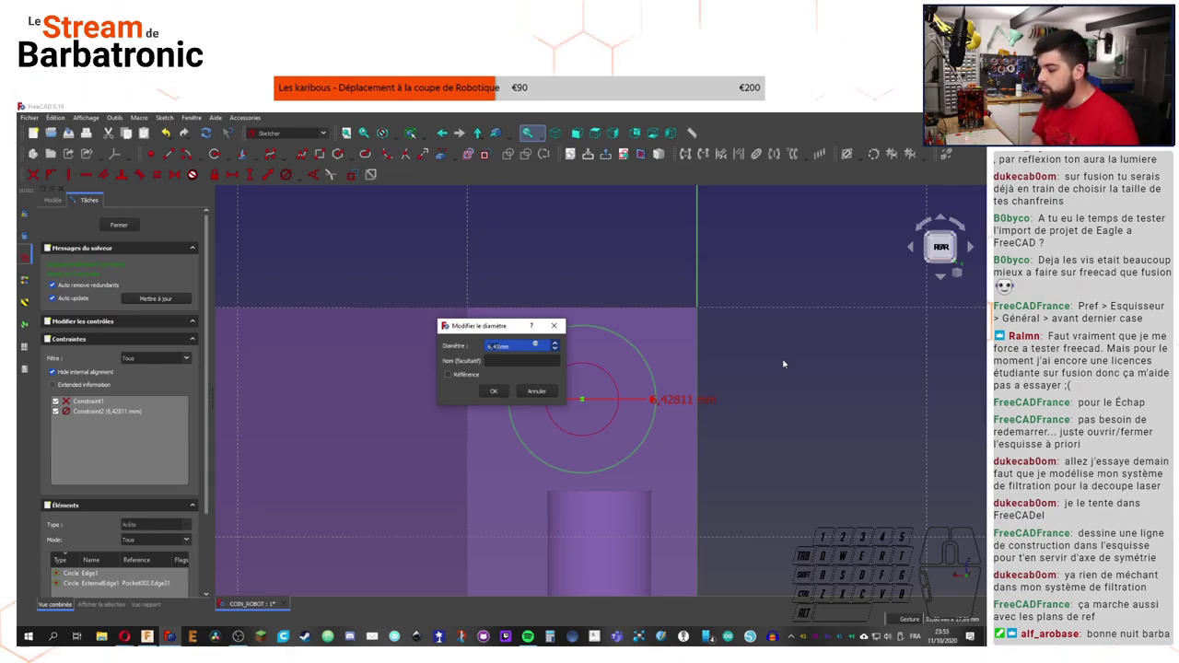
{"action": "left_click", "coordinate": [503, 393]}
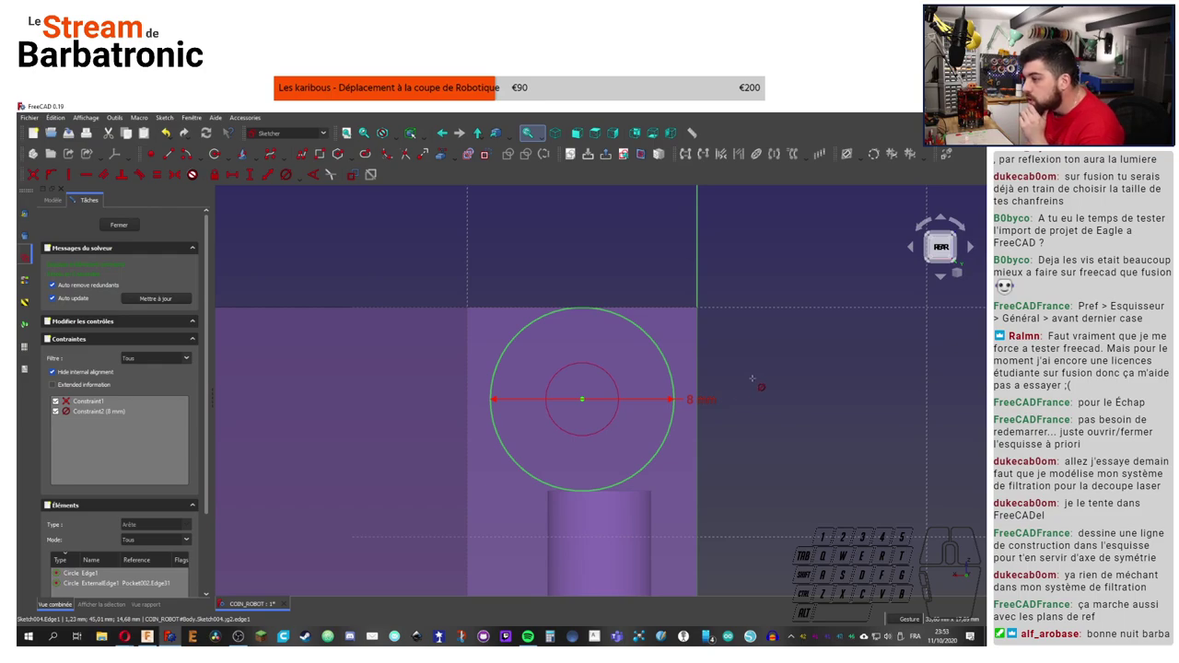
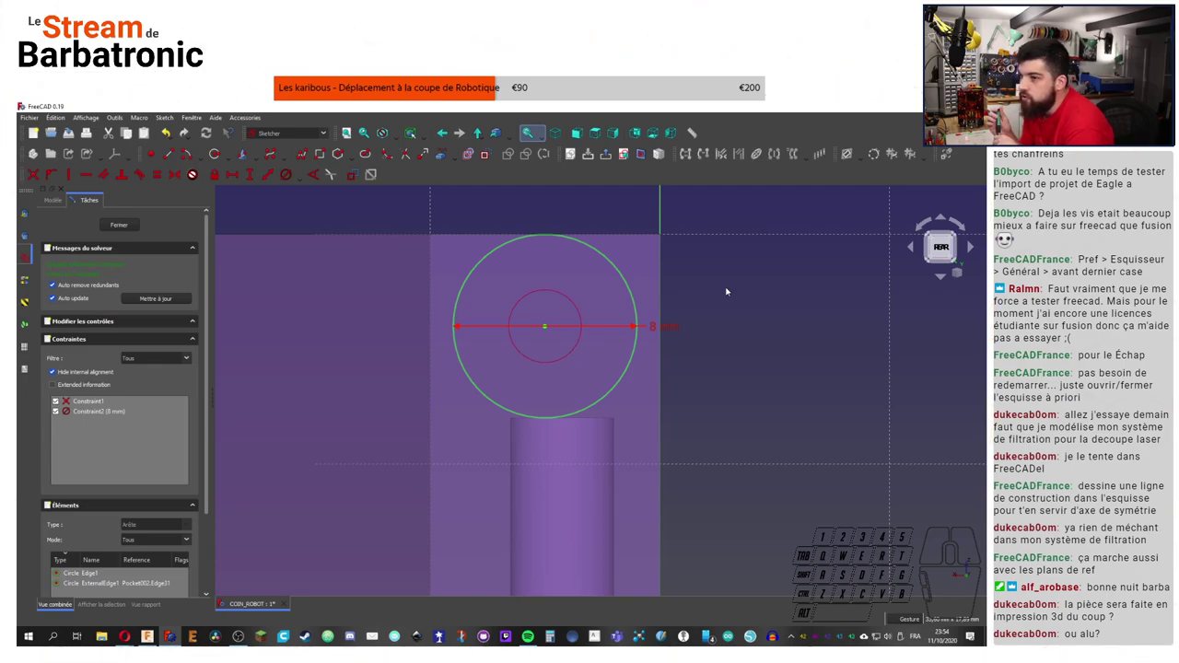
Step: Close Sketch004, peek at the Pad's base sketch, and view the Pad length property
{"action": "left_click", "coordinate": [127, 226]}
{"action": "scroll", "scroll_direction": "up", "scroll_amount": 3}
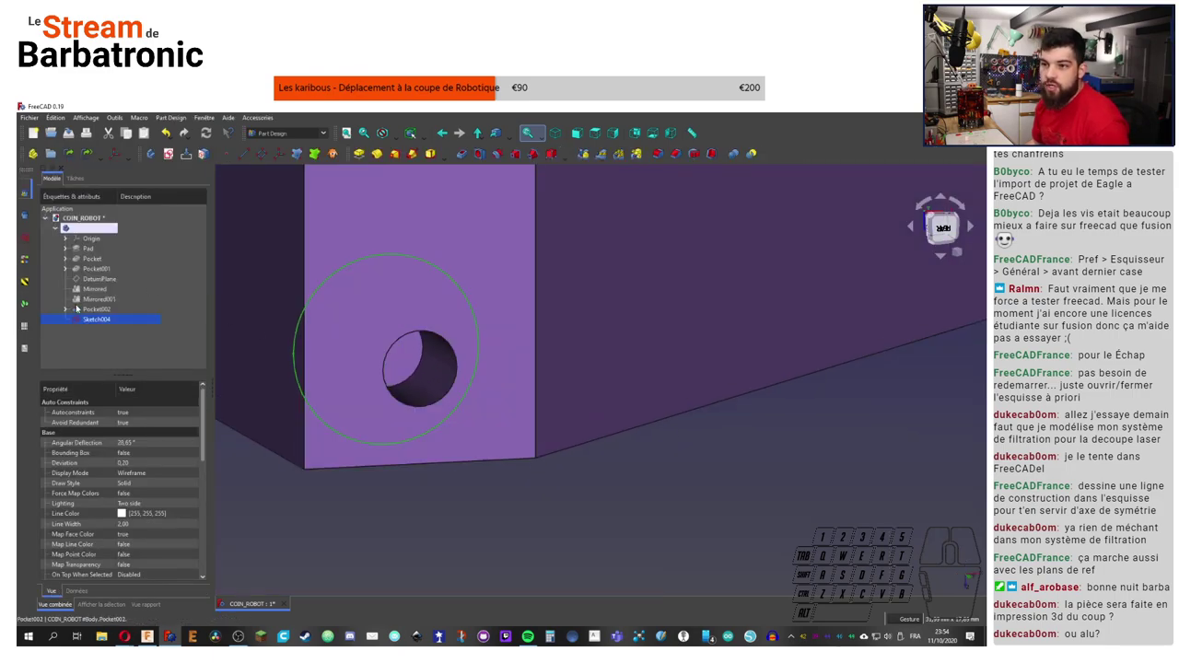
{"action": "left_click", "coordinate": [95, 277]}
{"action": "left_click", "coordinate": [83, 248]}
{"action": "left_click", "coordinate": [70, 253]}
{"action": "double_click", "coordinate": [100, 266]}
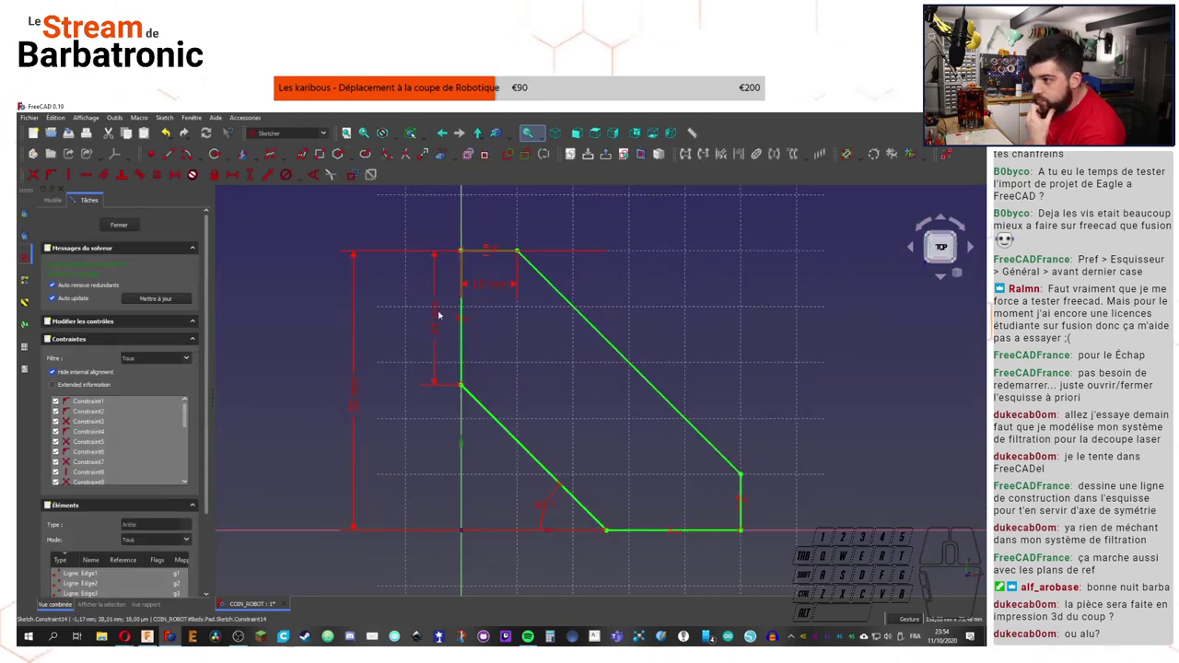
{"action": "left_click", "coordinate": [114, 223]}
{"action": "left_click", "coordinate": [92, 249]}
{"action": "left_click", "coordinate": [76, 593]}
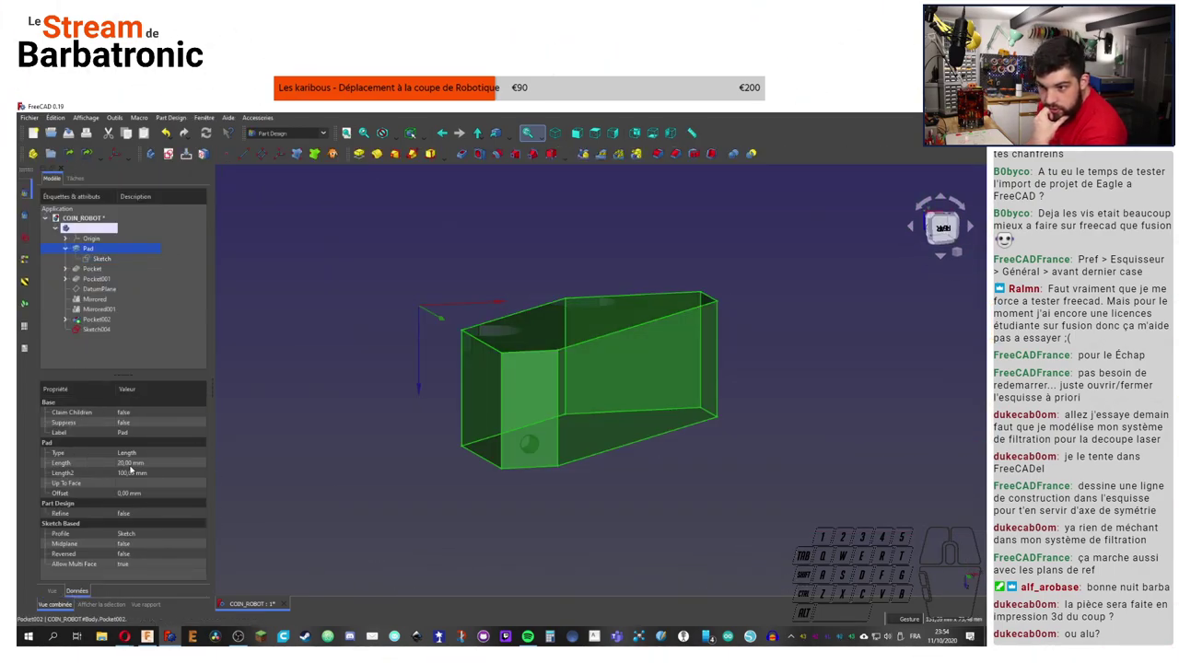
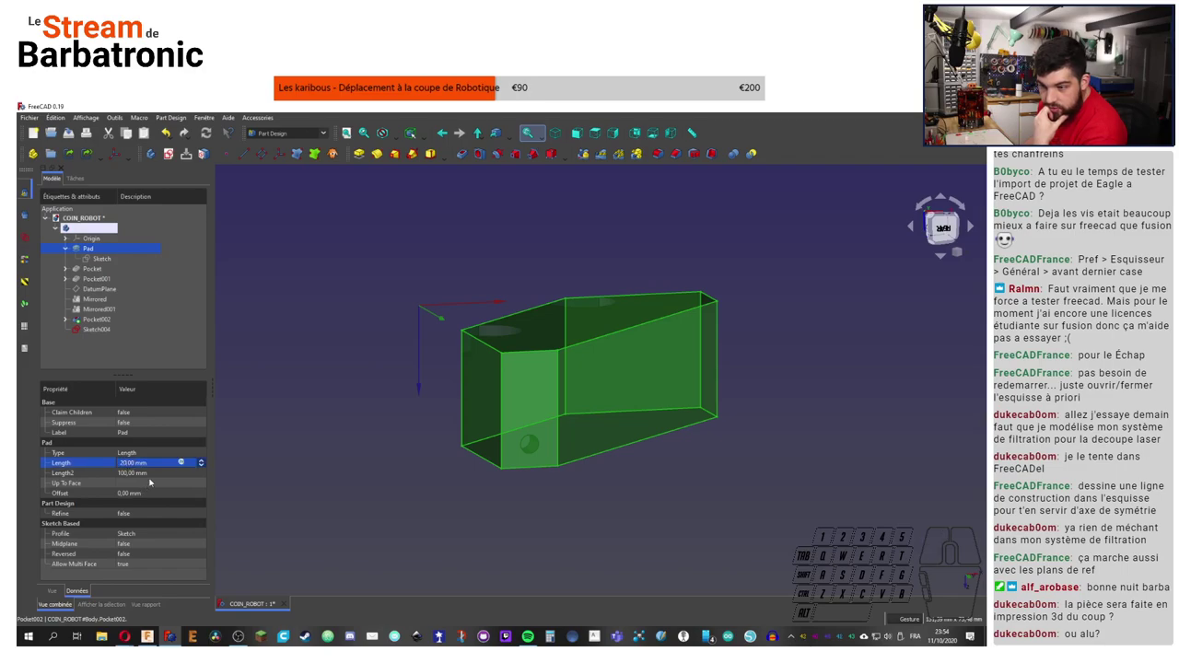
Step: Check and confirm the Pocket001 counterbore length in the Données properties
{"action": "left_click", "coordinate": [391, 358]}
{"action": "left_click", "coordinate": [75, 250]}
{"action": "left_click", "coordinate": [101, 262]}
{"action": "left_click", "coordinate": [91, 269]}
{"action": "left_click", "coordinate": [74, 270]}
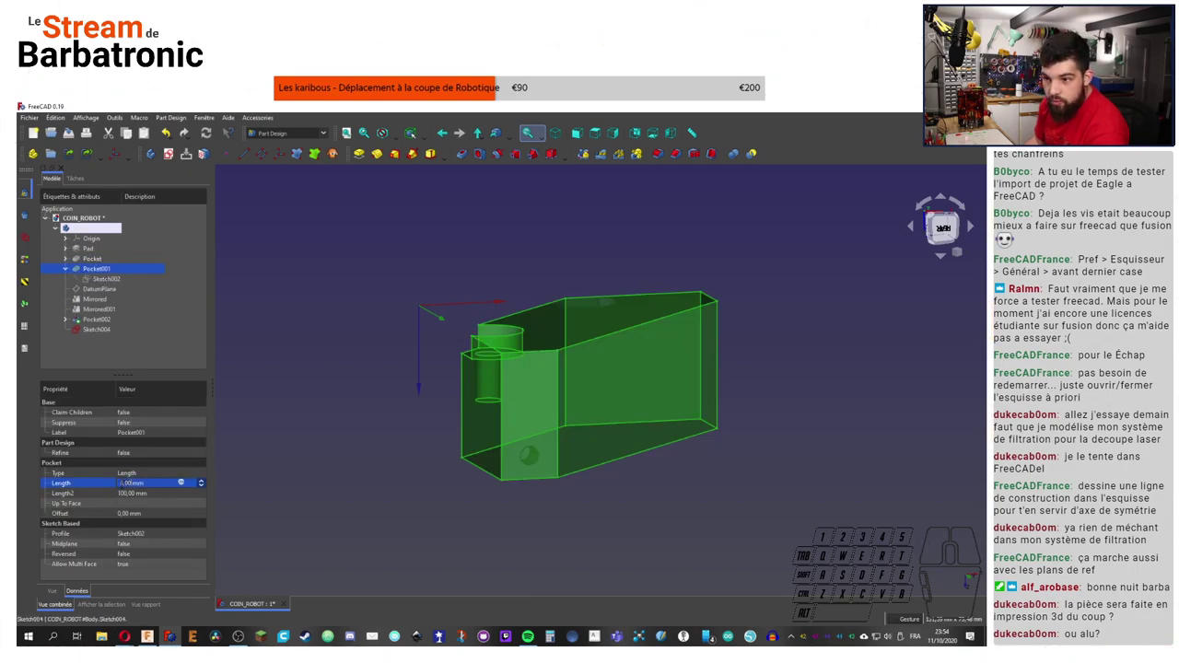
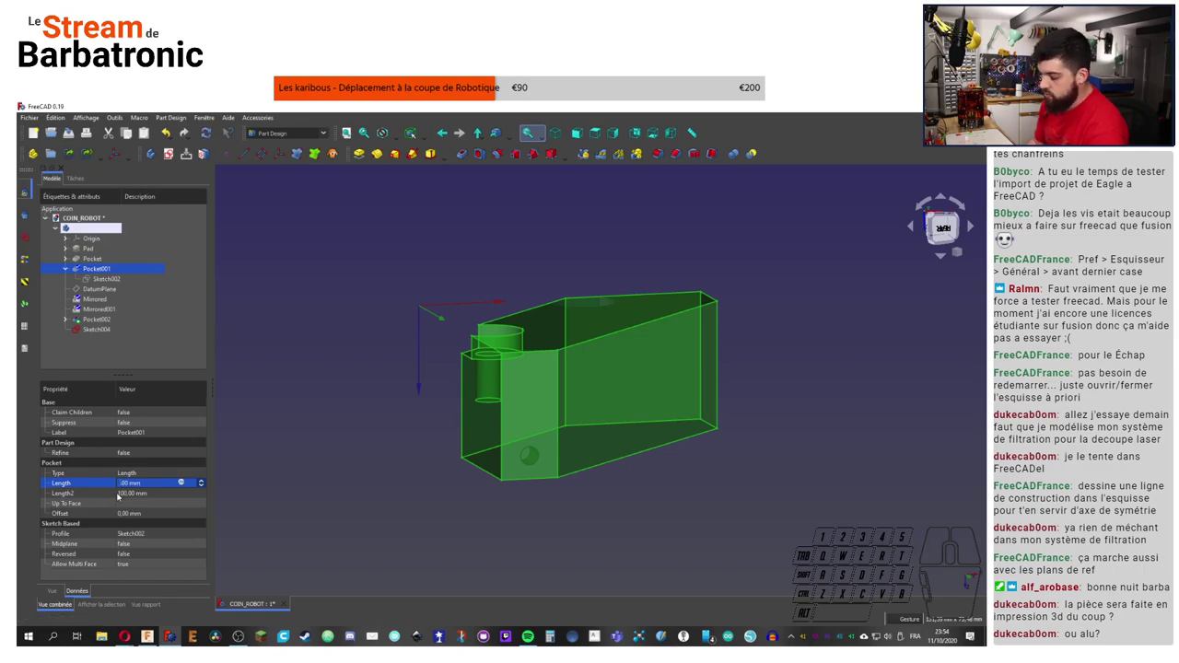
{"action": "left_click", "coordinate": [318, 325]}
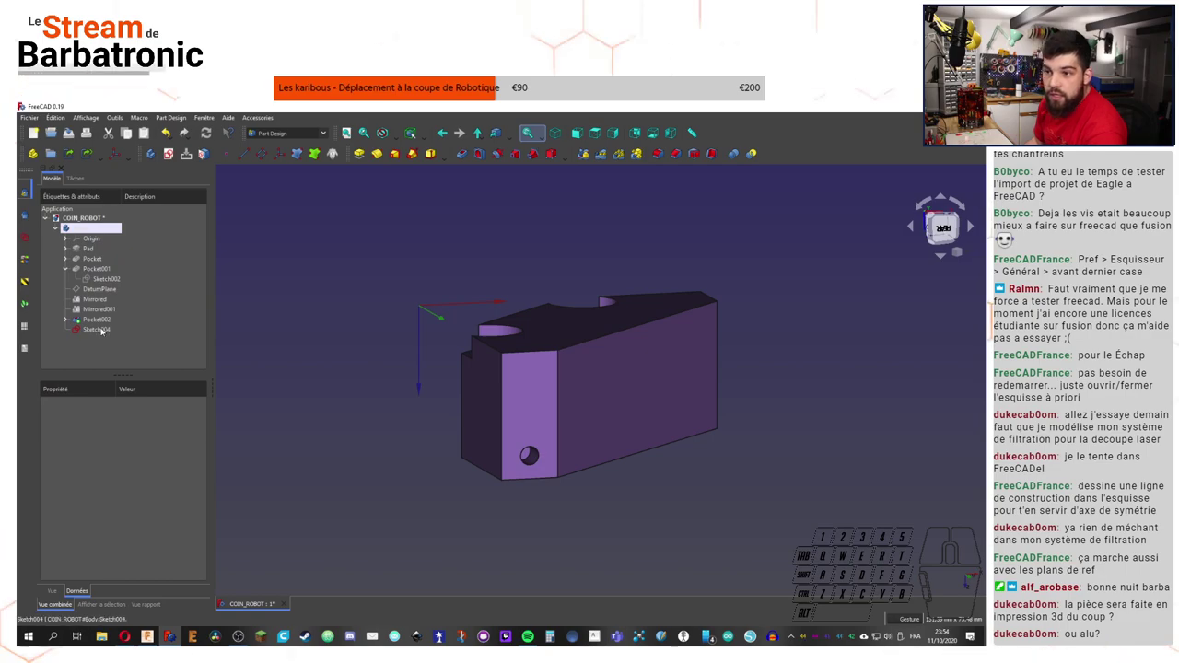
Step: Edit Sketch003 so the hole sits 5.5 mm below the top edge, then close it
{"action": "left_click", "coordinate": [108, 330]}
{"action": "left_click", "coordinate": [107, 319]}
{"action": "left_click", "coordinate": [71, 322]}
{"action": "left_click", "coordinate": [112, 329]}
{"action": "double_click", "coordinate": [119, 334]}
{"action": "double_click", "coordinate": [640, 353]}
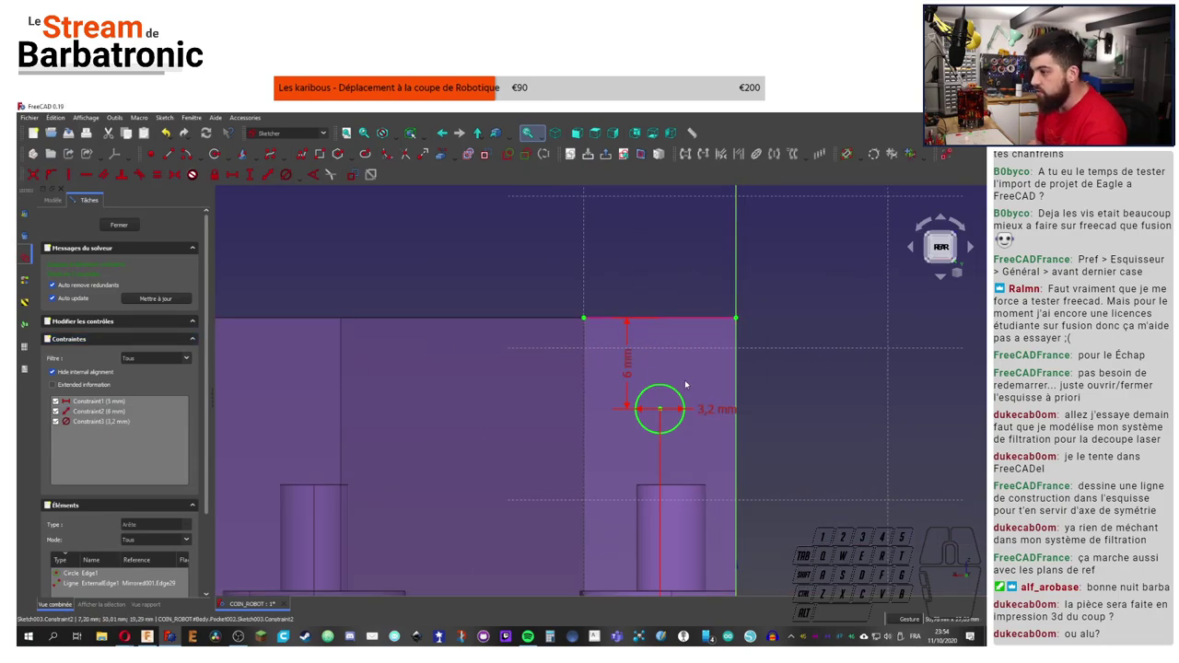
{"action": "double_click", "coordinate": [631, 370]}
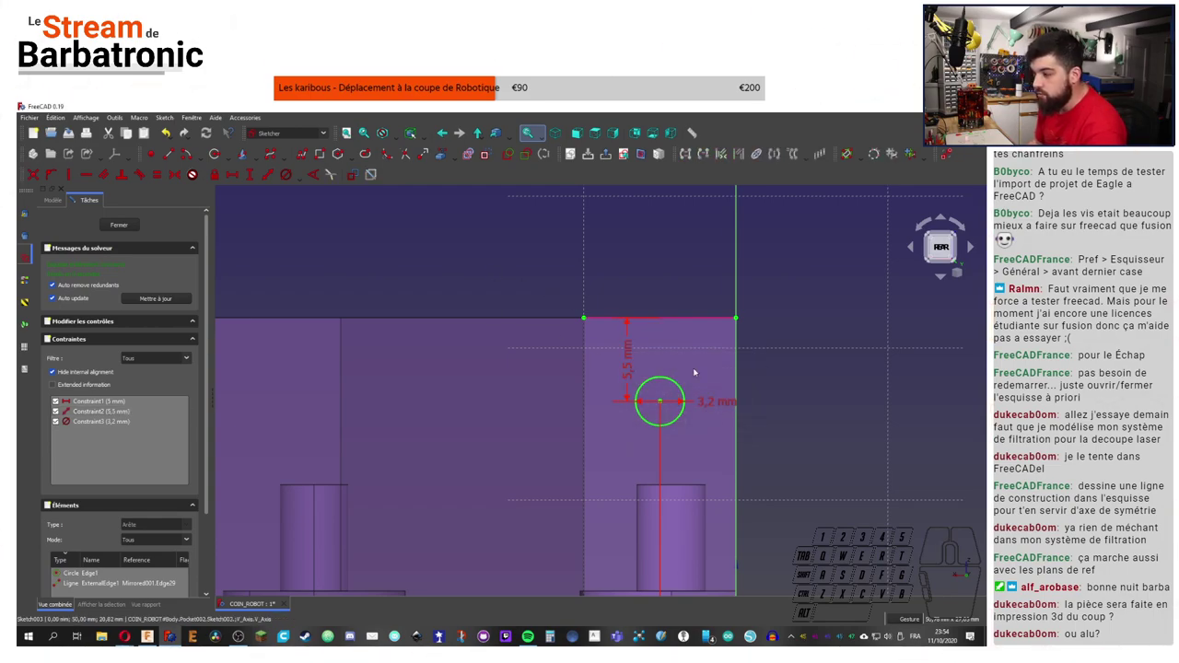
{"action": "left_click", "coordinate": [129, 232]}
Step: Reopen the 8 mm circle Sketch004, review it, and close it again
{"action": "double_click", "coordinate": [97, 345]}
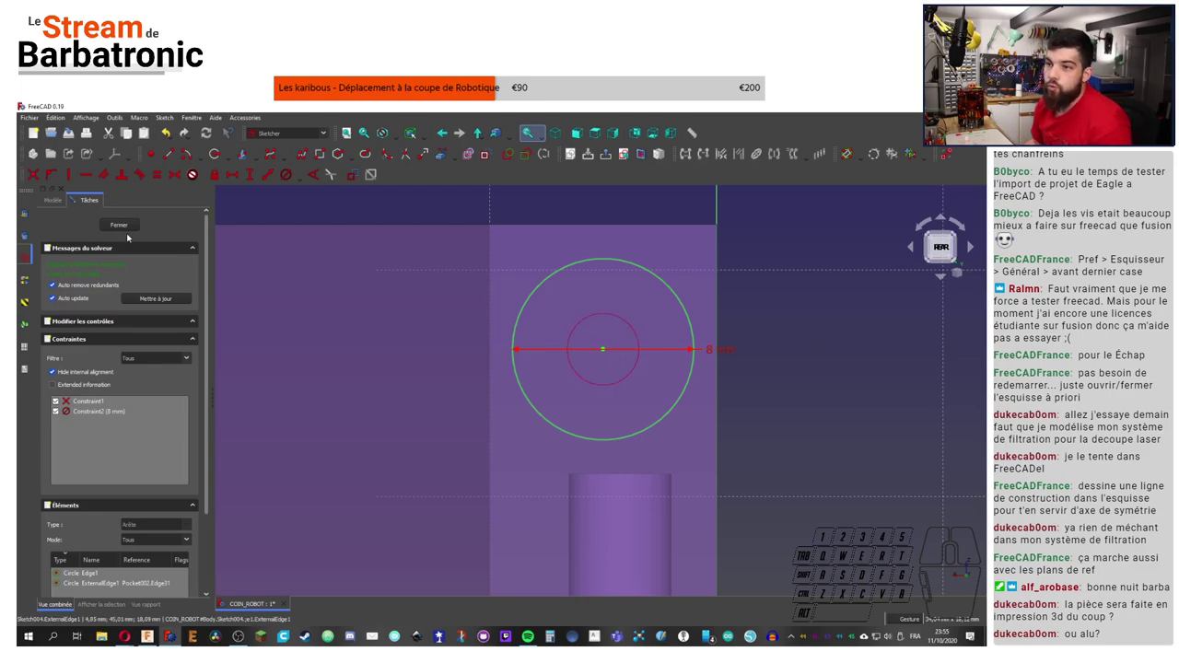
{"action": "scroll", "scroll_direction": "down", "scroll_amount": 3}
{"action": "scroll", "scroll_direction": "up", "scroll_amount": 3}
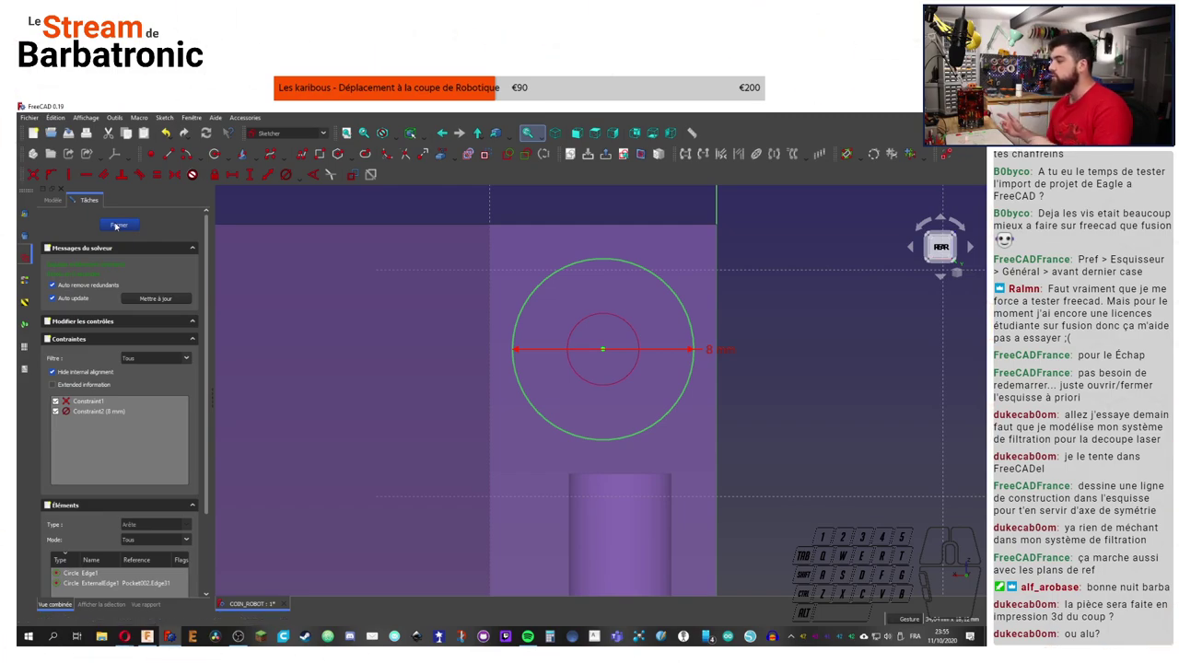
{"action": "left_click", "coordinate": [118, 231]}
Step: Cut Pocket003 5 mm deep from Sketch004's 8 mm circle and orbit around the hole
{"action": "scroll", "scroll_direction": "down", "scroll_amount": 3}
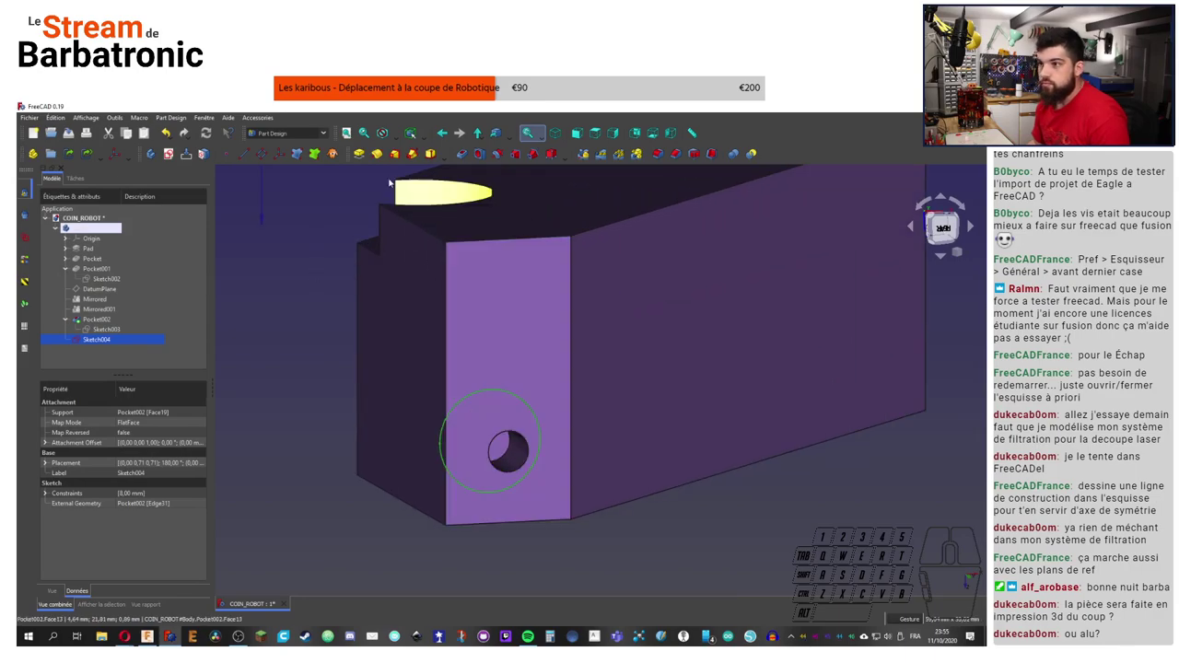
{"action": "left_click", "coordinate": [463, 150]}
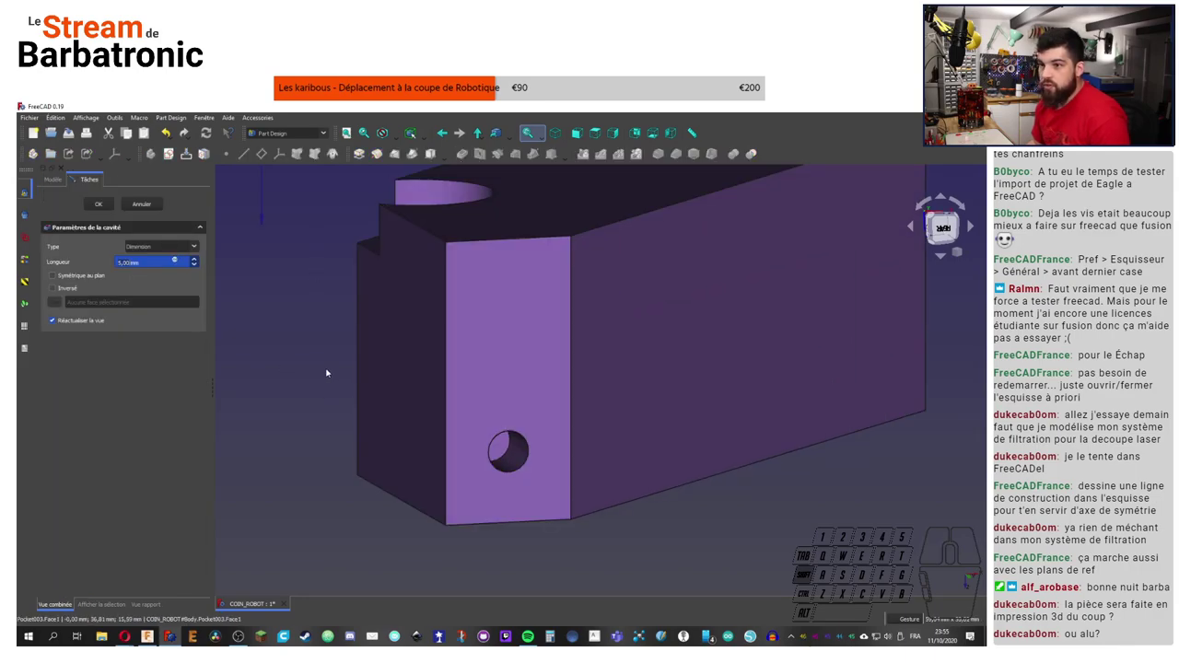
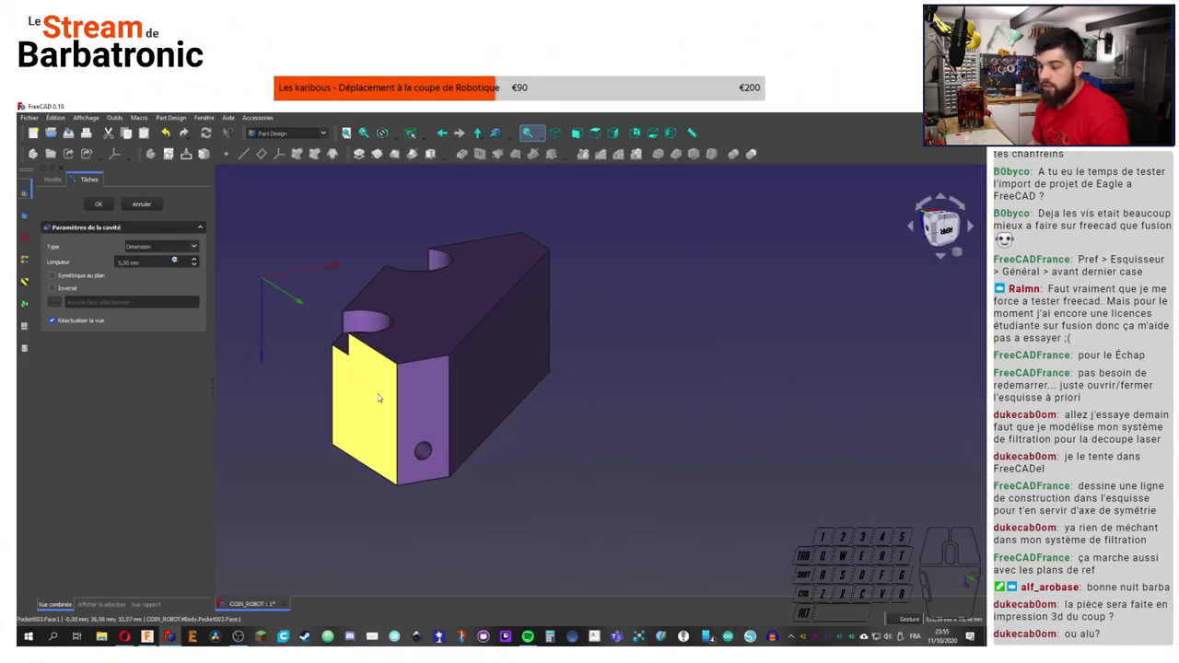
{"action": "left_click", "coordinate": [272, 335]}
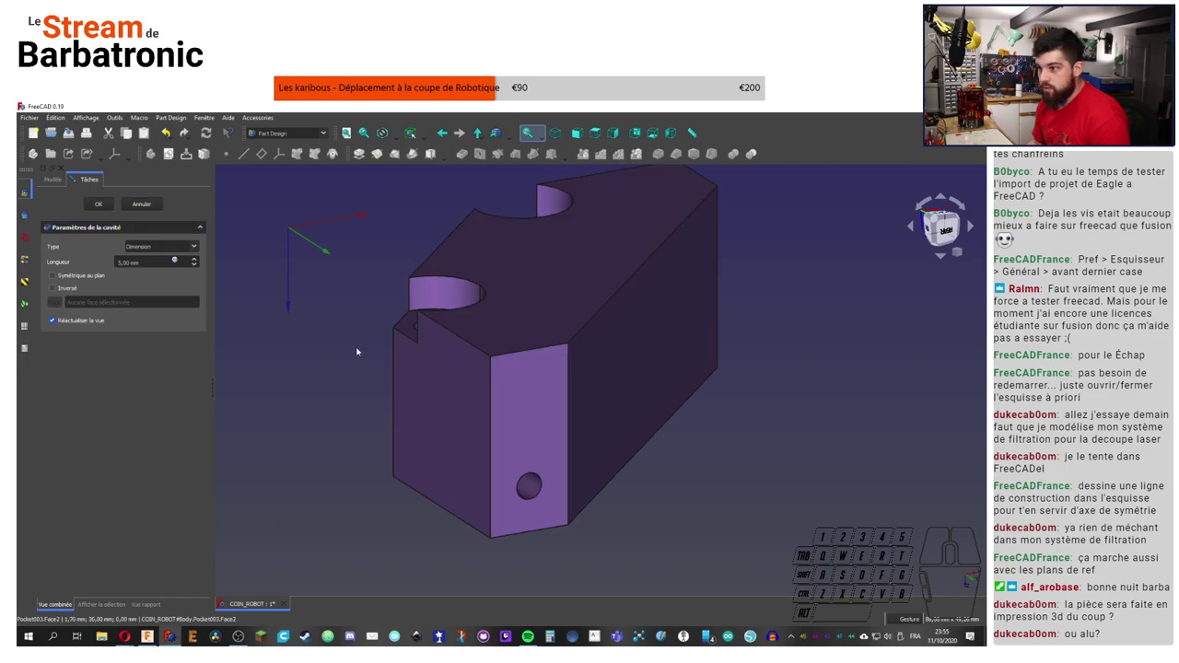
{"action": "left_click", "coordinate": [103, 210]}
{"action": "middle_click", "coordinate": [381, 483]}
{"action": "middle_click", "coordinate": [387, 490]}
{"action": "right_click", "coordinate": [397, 545]}
{"action": "right_click", "coordinate": [360, 521]}
{"action": "left_click_drag", "start_coordinate": [345, 512], "coordinate": [453, 476]}
Step: Reopen Pocket003 for editing, zoom on the side hole and list its depth Type options
{"action": "double_click", "coordinate": [104, 339]}
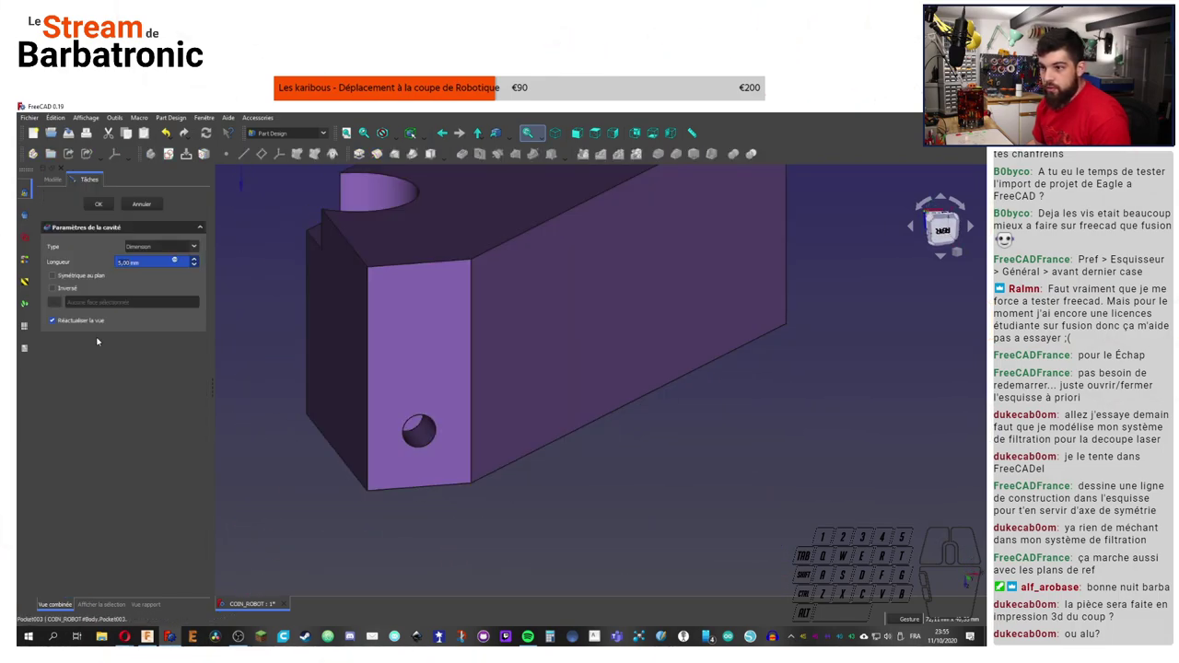
{"action": "left_click", "coordinate": [108, 205]}
{"action": "left_click", "coordinate": [97, 343]}
{"action": "right_click", "coordinate": [302, 475]}
{"action": "left_click", "coordinate": [327, 471]}
{"action": "middle_click", "coordinate": [663, 449]}
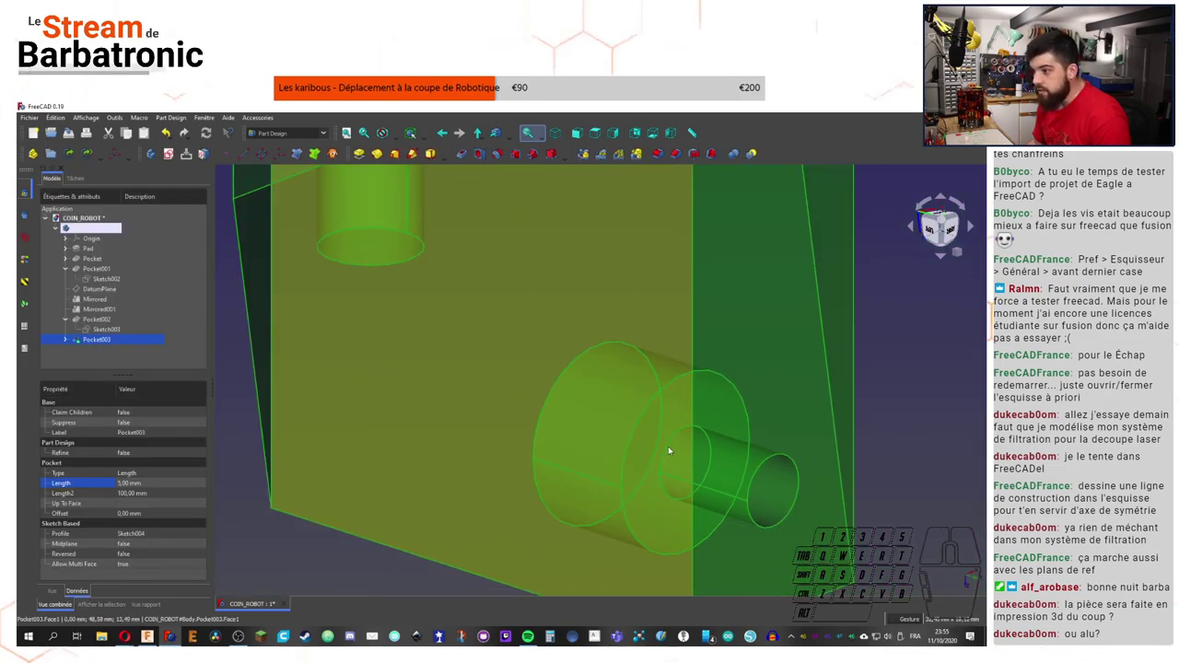
{"action": "double_click", "coordinate": [101, 344]}
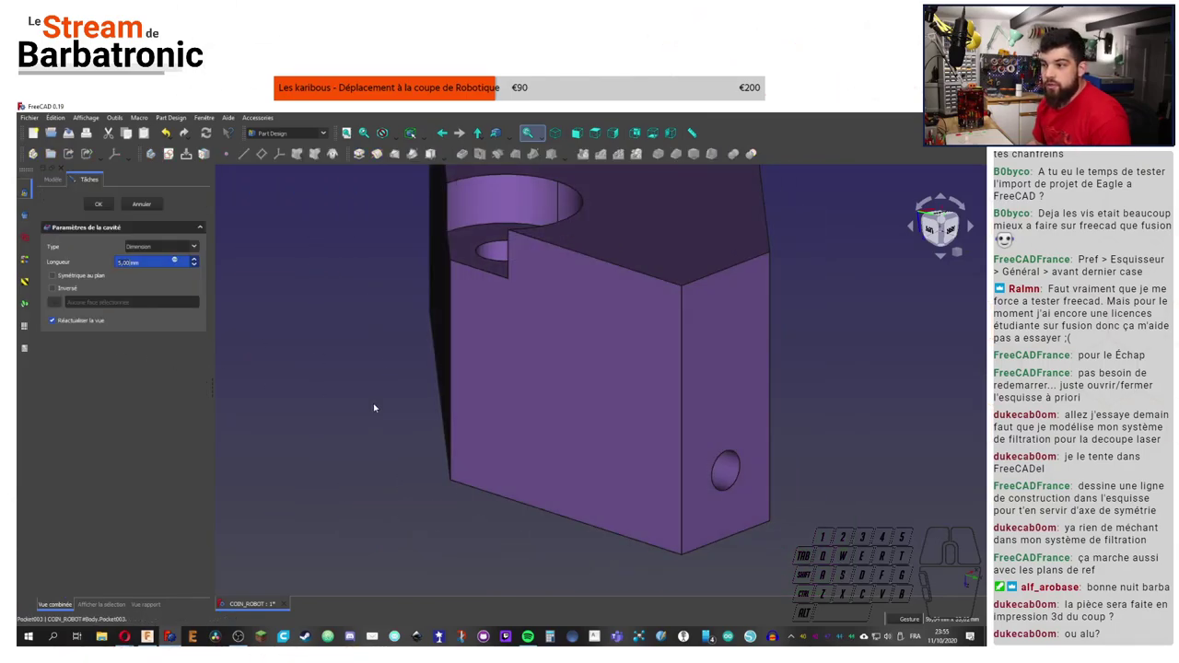
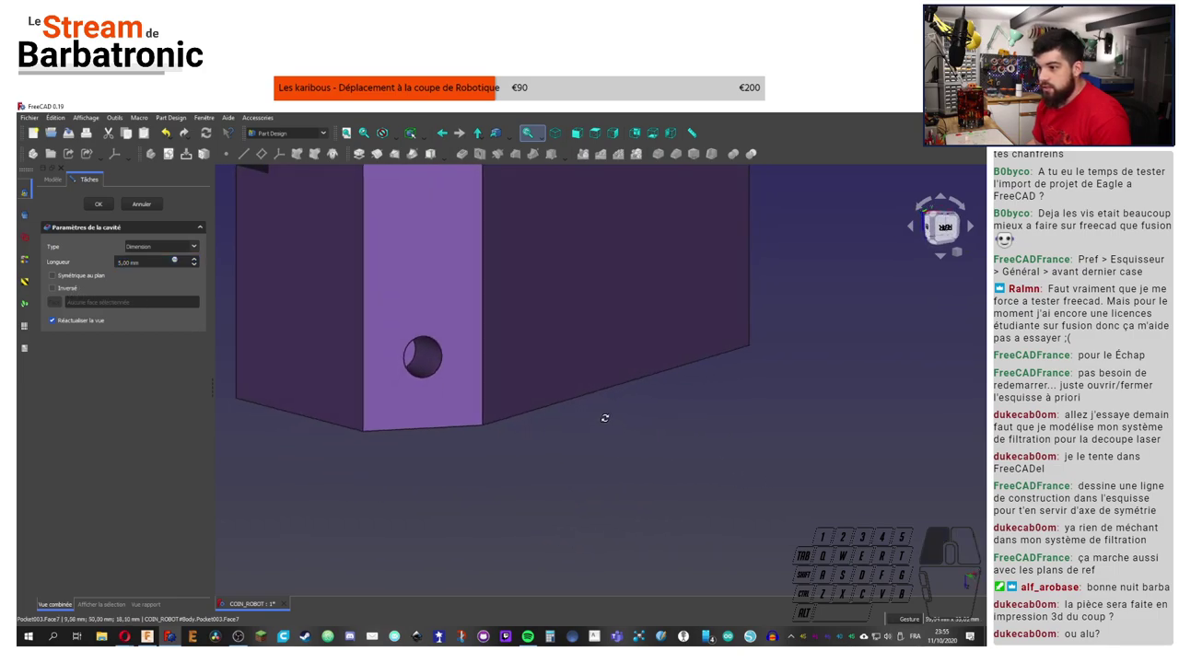
{"action": "left_click_drag", "start_coordinate": [431, 373], "coordinate": [448, 402]}
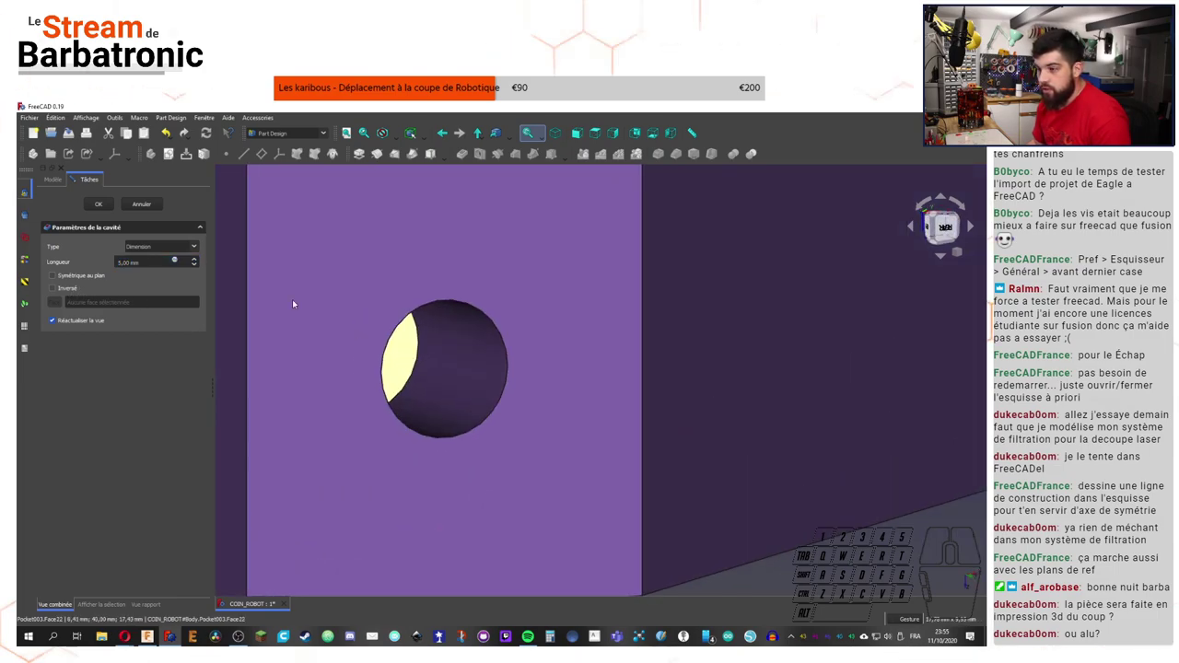
{"action": "left_click", "coordinate": [153, 247]}
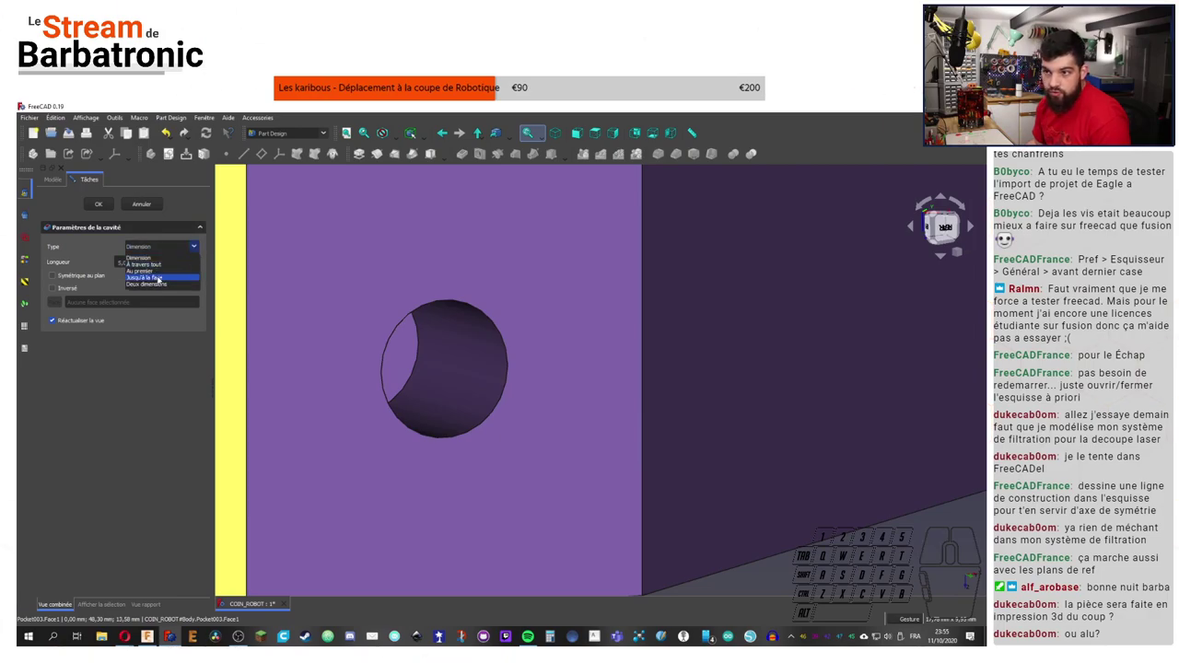
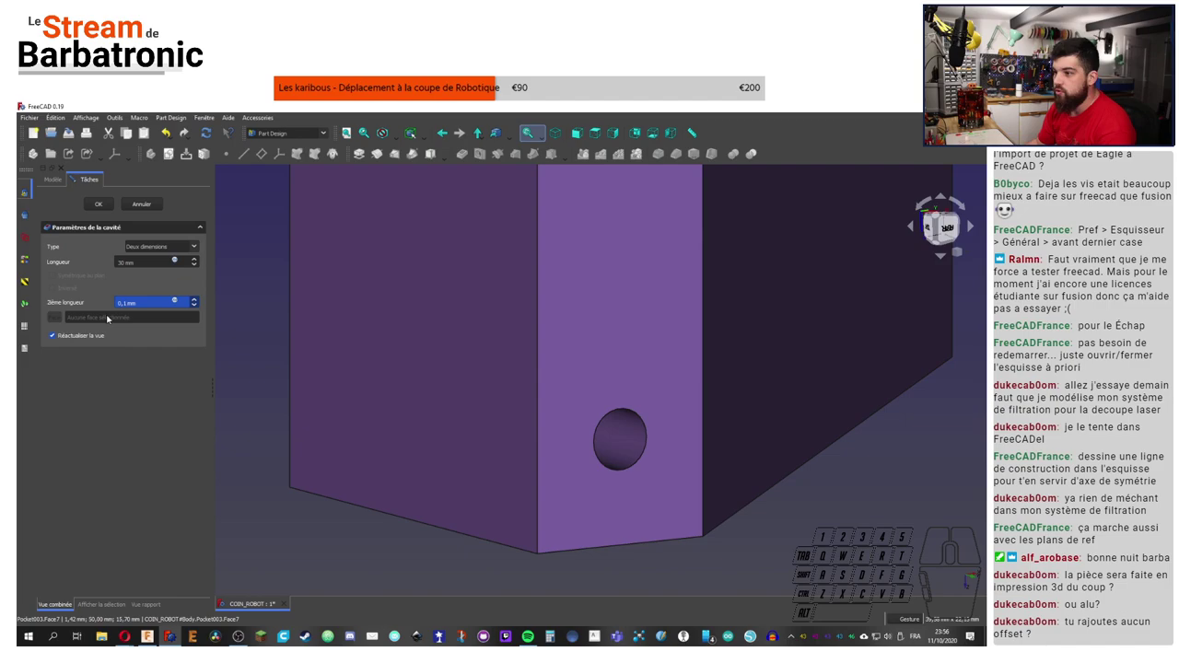
Step: Set Pocket003 to Two dimensions with 30 mm length and 0.1 mm second length
{"action": "right_click", "coordinate": [809, 531]}
{"action": "right_click", "coordinate": [766, 520]}
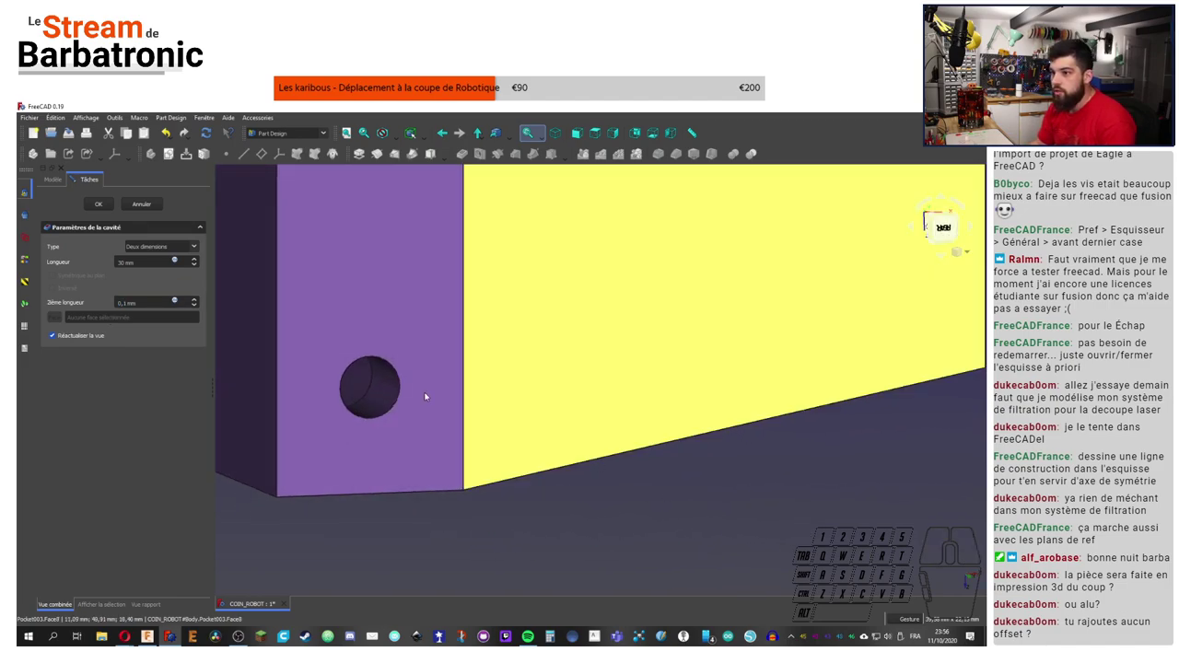
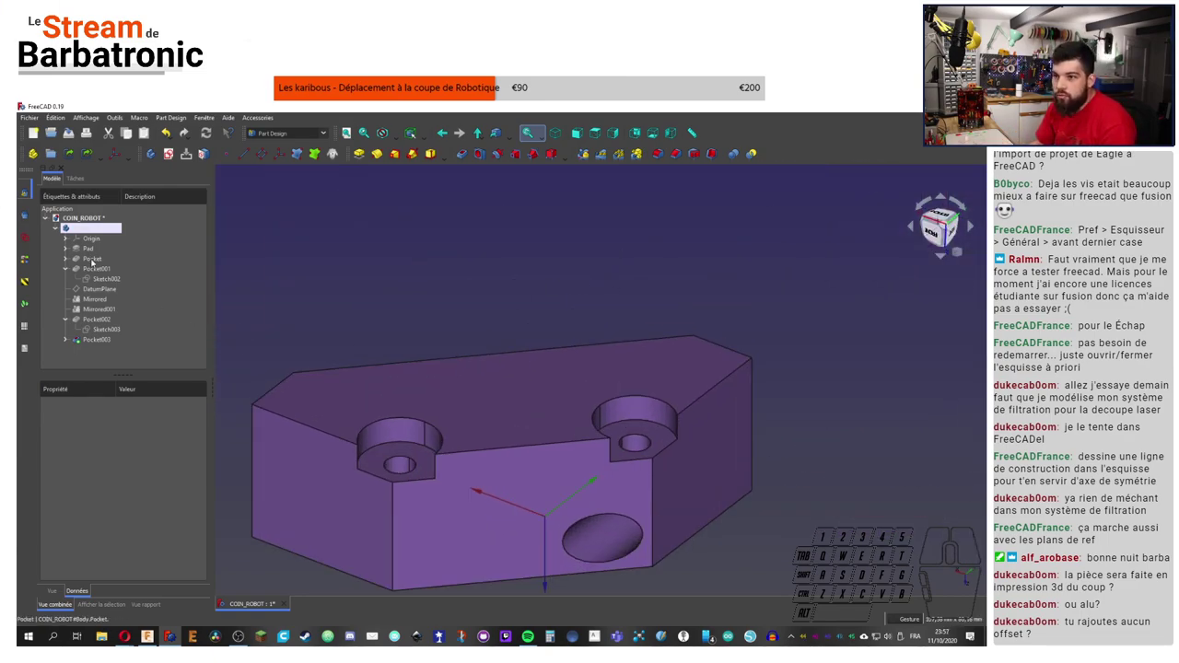
Step: Make a first Mirrored attempt on the side hole with tree selections and plane picks
{"action": "left_click", "coordinate": [75, 267]}
{"action": "left_click", "coordinate": [67, 308]}
{"action": "left_click_drag", "start_coordinate": [77, 314], "coordinate": [105, 285]}
{"action": "left_click", "coordinate": [102, 279]}
{"action": "key", "text": "space"}
{"action": "left_click", "coordinate": [456, 266]}
{"action": "left_click", "coordinate": [691, 285]}
{"action": "right_click", "coordinate": [691, 285]}
{"action": "double_click", "coordinate": [624, 242]}
{"action": "left_click", "coordinate": [436, 246]}
{"action": "left_click", "coordinate": [88, 314]}
Step: Retry the Mirrored tool on tree features, picking the plane, without keeping the result
{"action": "left_click", "coordinate": [590, 153]}
{"action": "left_click", "coordinate": [150, 389]}
{"action": "left_click_drag", "start_coordinate": [153, 433], "coordinate": [98, 203]}
{"action": "left_click", "coordinate": [98, 207]}
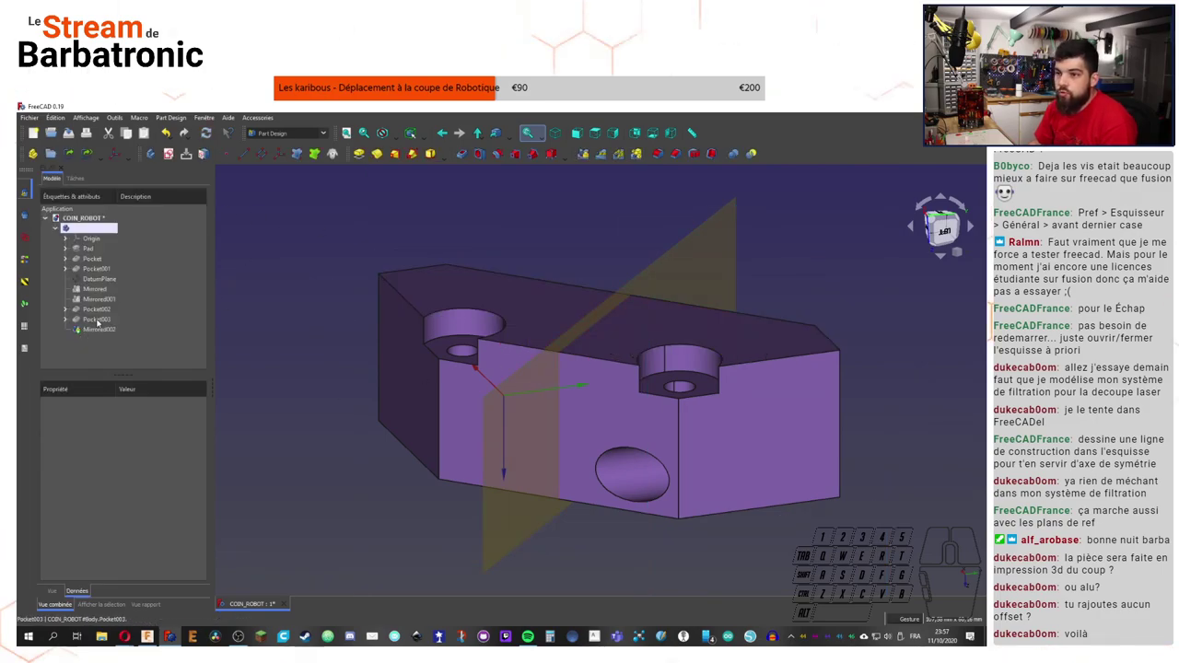
{"action": "left_click", "coordinate": [99, 323]}
{"action": "left_click", "coordinate": [708, 278]}
{"action": "left_click", "coordinate": [573, 227]}
{"action": "left_click", "coordinate": [96, 324]}
{"action": "left_click", "coordinate": [95, 292]}
{"action": "left_click", "coordinate": [588, 156]}
{"action": "left_click", "coordinate": [540, 383]}
{"action": "left_click", "coordinate": [563, 210]}
Step: Mirror Pocket003 across the datum plane as Mirrored003, giving a second side hole
{"action": "left_click", "coordinate": [109, 322]}
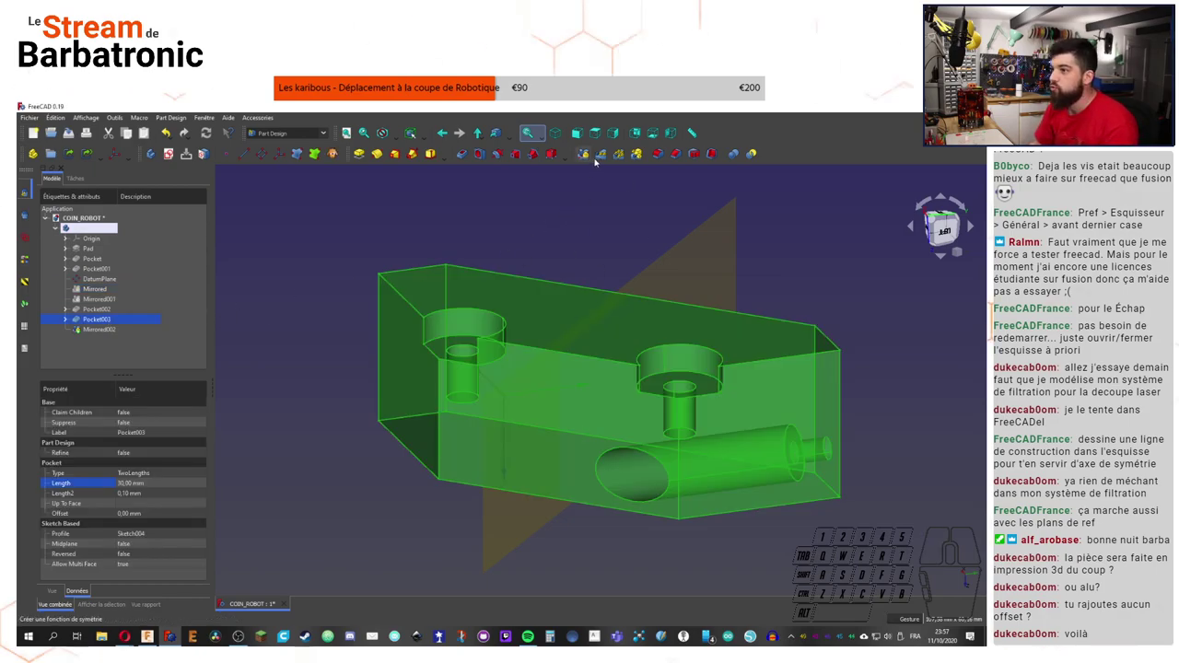
{"action": "left_click", "coordinate": [584, 151]}
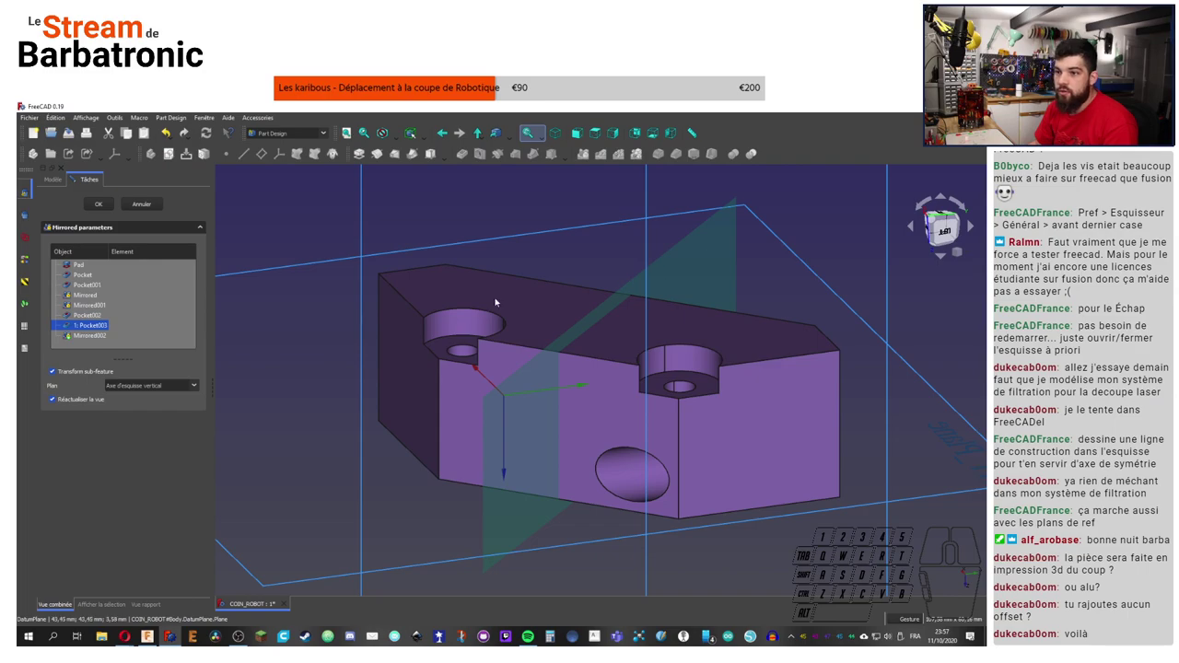
{"action": "left_click", "coordinate": [164, 385]}
{"action": "left_click", "coordinate": [166, 433]}
{"action": "left_click", "coordinate": [690, 282]}
{"action": "left_click", "coordinate": [100, 203]}
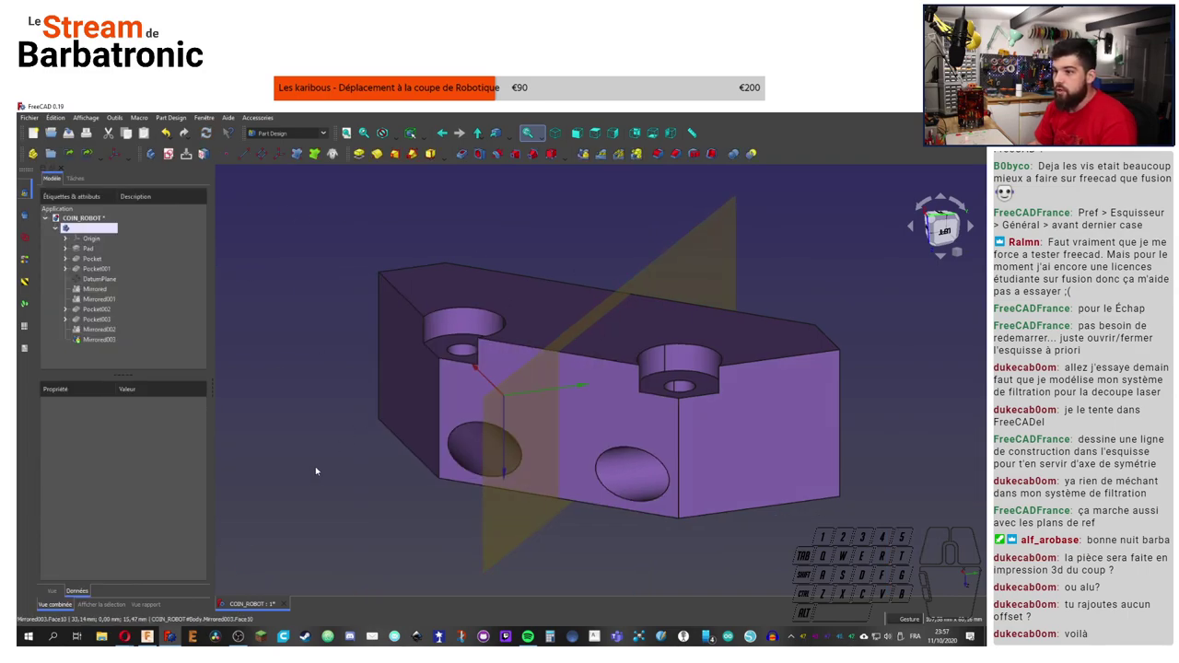
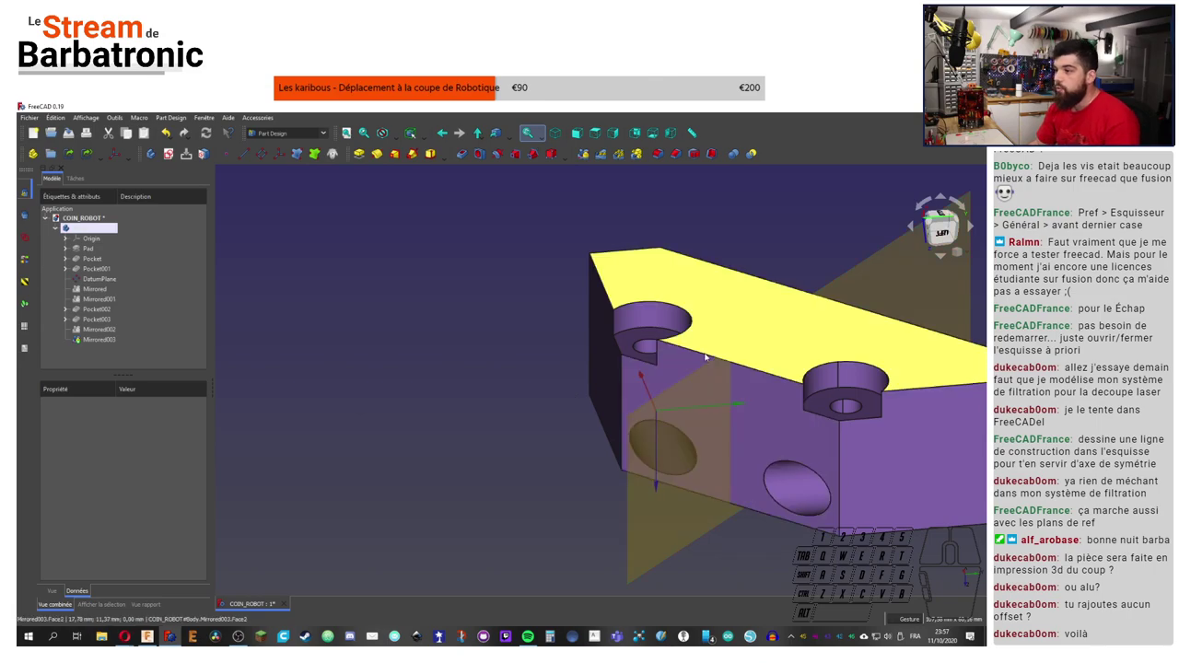
Step: Open the Pocket002 mounting hole pocket for editing and leave it unchanged
{"action": "left_click", "coordinate": [335, 386]}
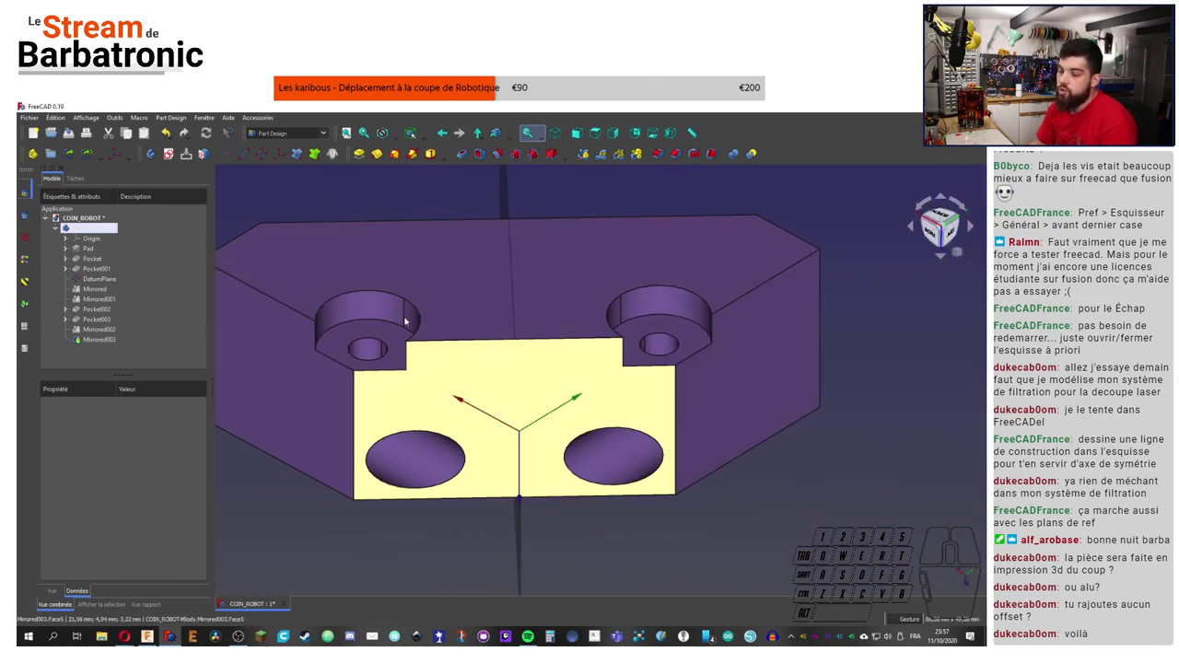
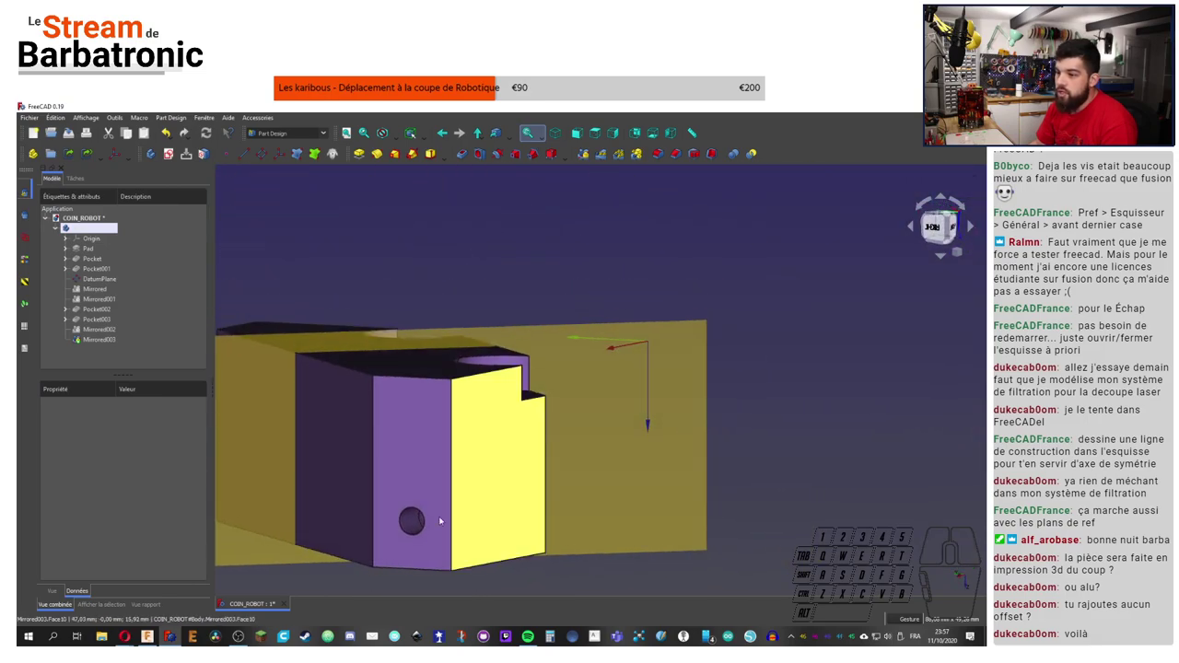
{"action": "left_click", "coordinate": [105, 303]}
{"action": "left_click", "coordinate": [105, 315]}
{"action": "double_click", "coordinate": [100, 312]}
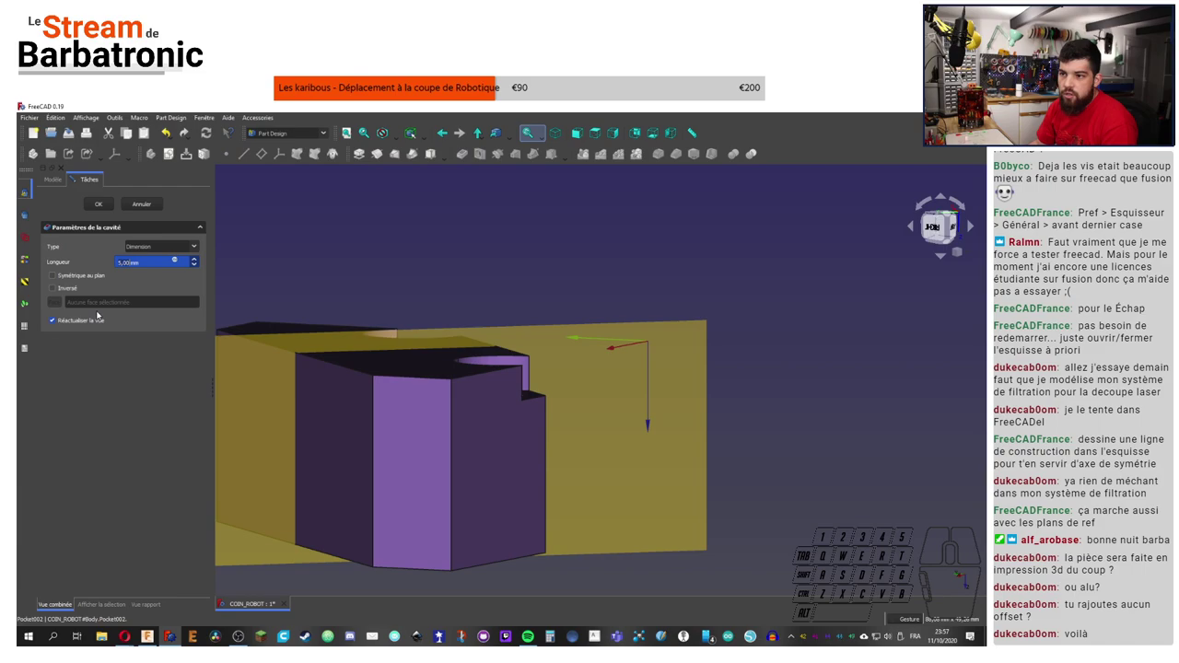
{"action": "left_click", "coordinate": [99, 204]}
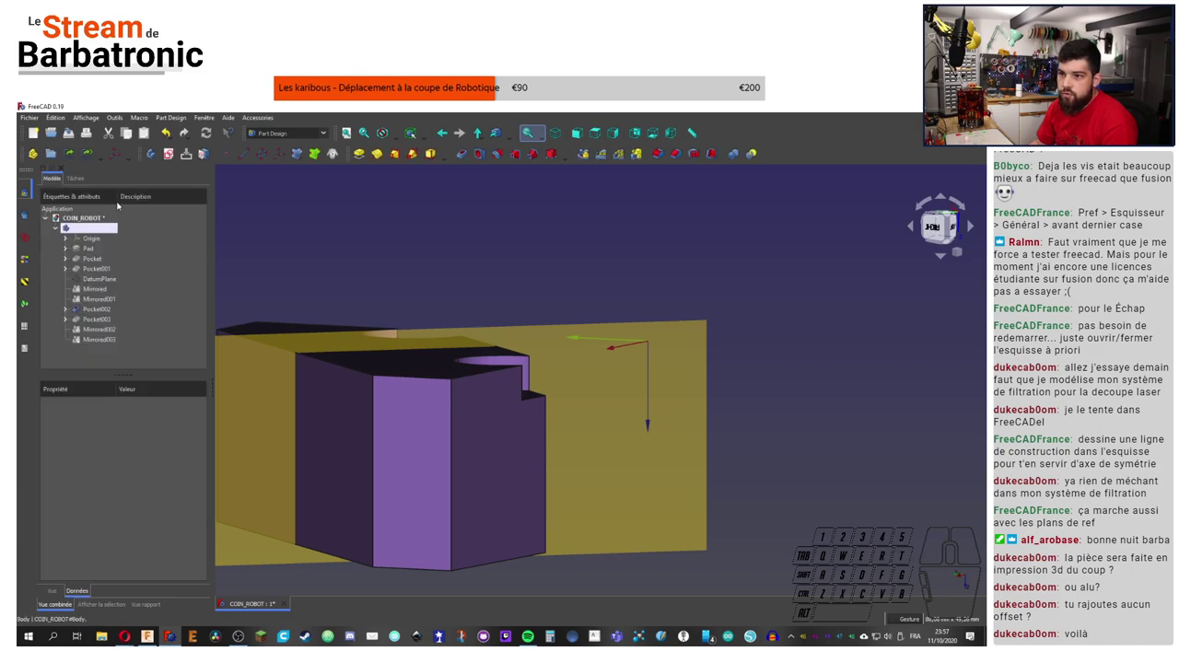
Step: Expand Pocket002 and open its Sketch003 hole sketch in Sketcher
{"action": "left_click", "coordinate": [93, 311]}
{"action": "left_click", "coordinate": [66, 313]}
{"action": "double_click", "coordinate": [110, 325]}
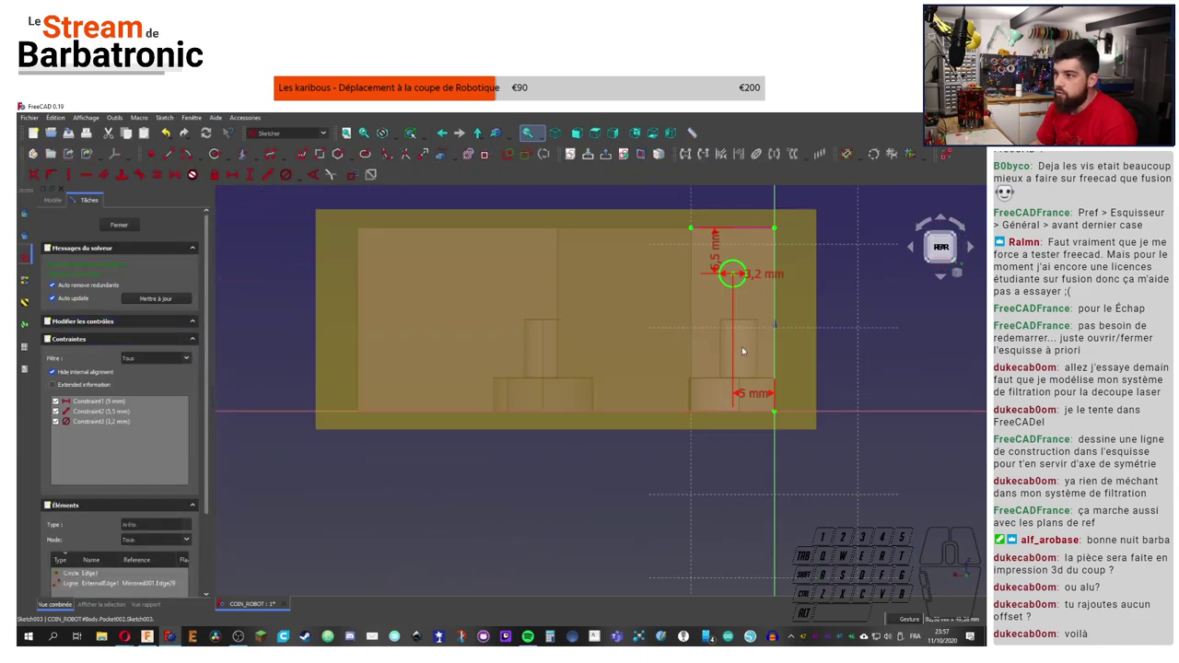
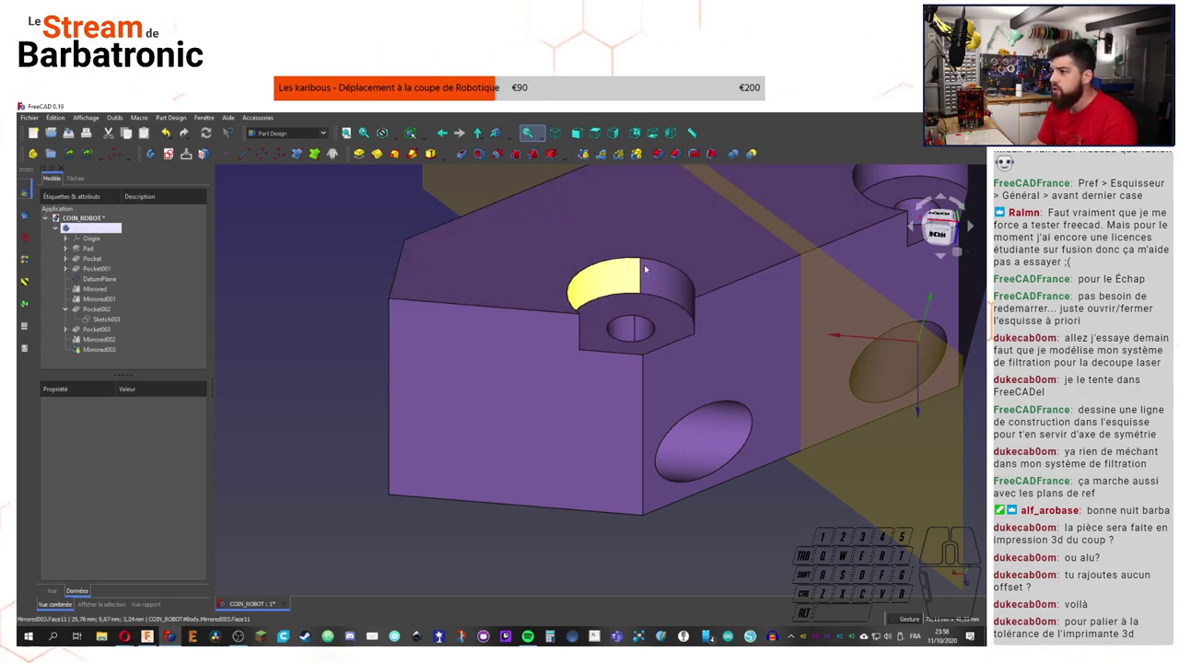
{"action": "right_click", "coordinate": [737, 276]}
{"action": "right_click", "coordinate": [947, 320]}
{"action": "left_click_drag", "start_coordinate": [944, 320], "coordinate": [936, 338]}
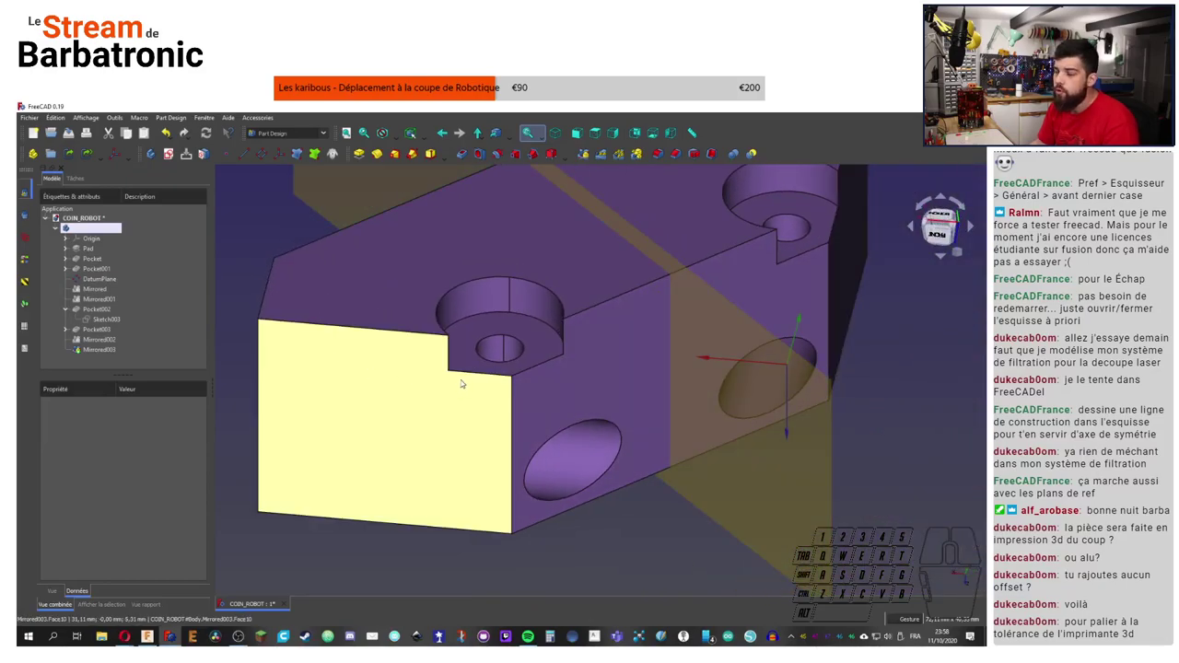
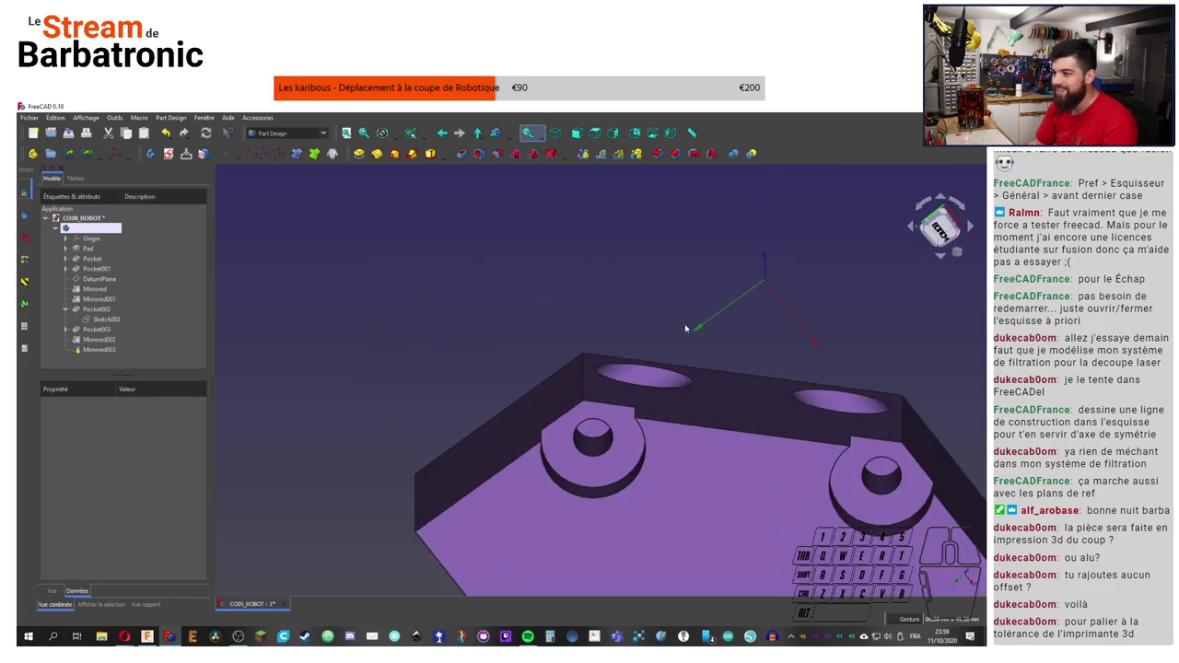
{"action": "scroll", "scroll_direction": "down", "scroll_amount": 3}
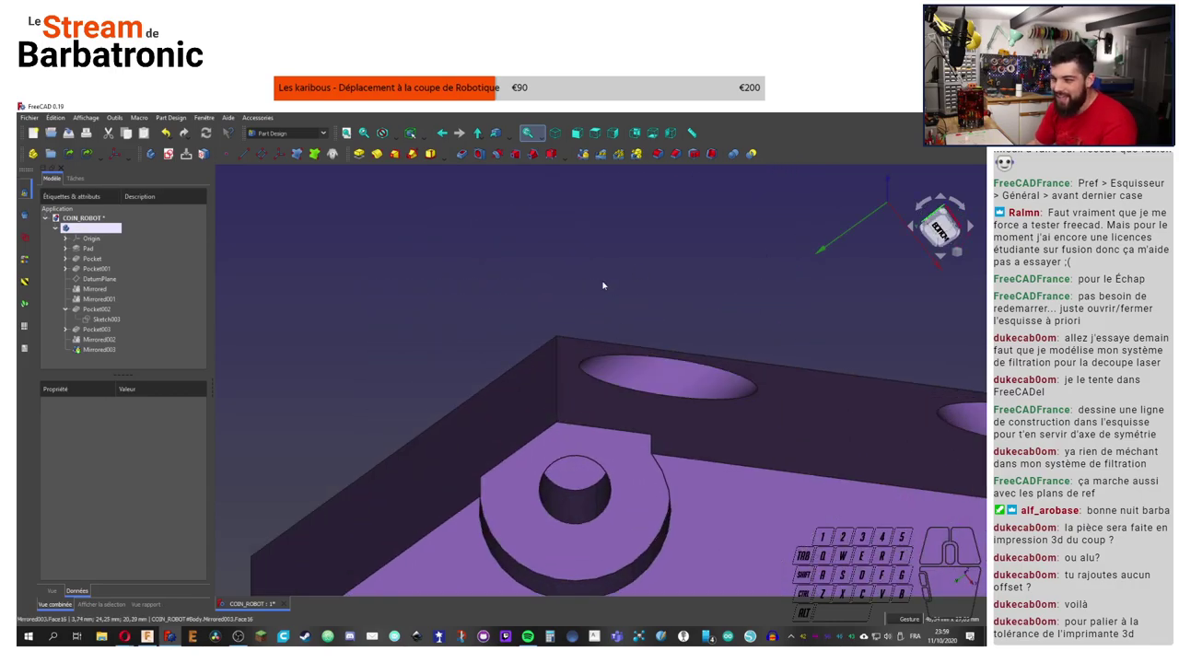
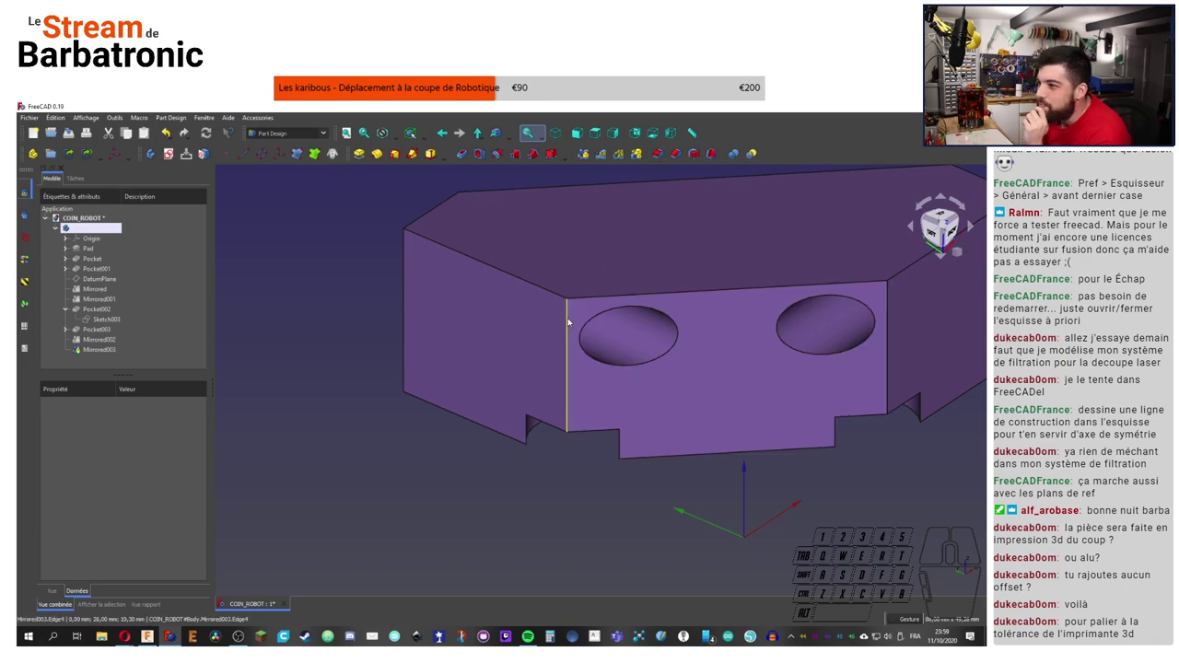
{"action": "left_click", "coordinate": [571, 319]}
{"action": "left_click", "coordinate": [555, 532]}
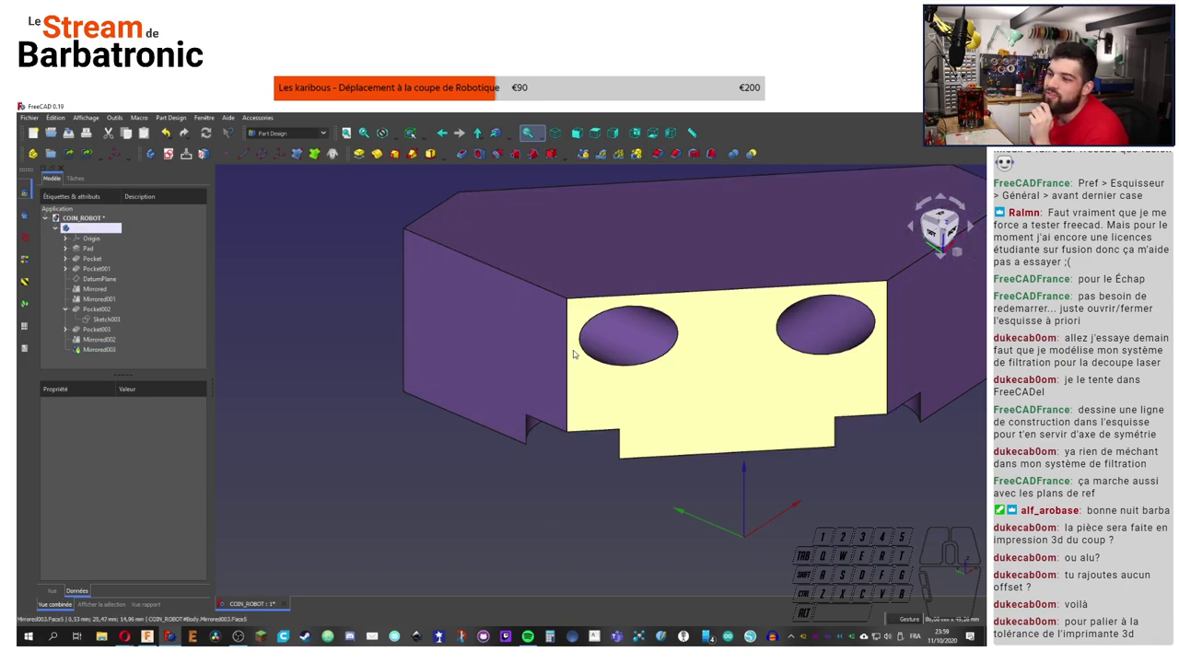
Step: Start a fillet on two COIN_ROBOT edges and raise its radius stepwise to 10 mm
{"action": "left_click", "coordinate": [568, 351]}
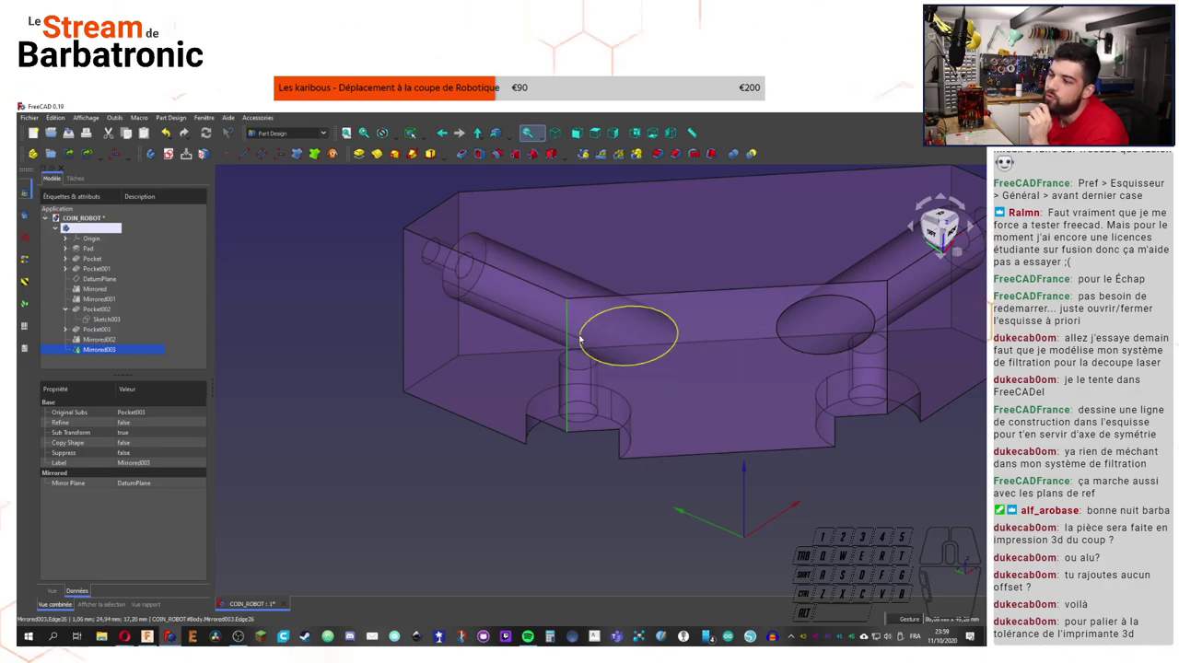
{"action": "left_click", "coordinate": [663, 155]}
{"action": "left_click", "coordinate": [198, 395]}
{"action": "left_click", "coordinate": [198, 395]}
{"action": "left_click", "coordinate": [198, 396]}
{"action": "left_click", "coordinate": [198, 395]}
{"action": "left_click", "coordinate": [198, 395]}
{"action": "left_click", "coordinate": [199, 395]}
{"action": "double_click", "coordinate": [198, 395]}
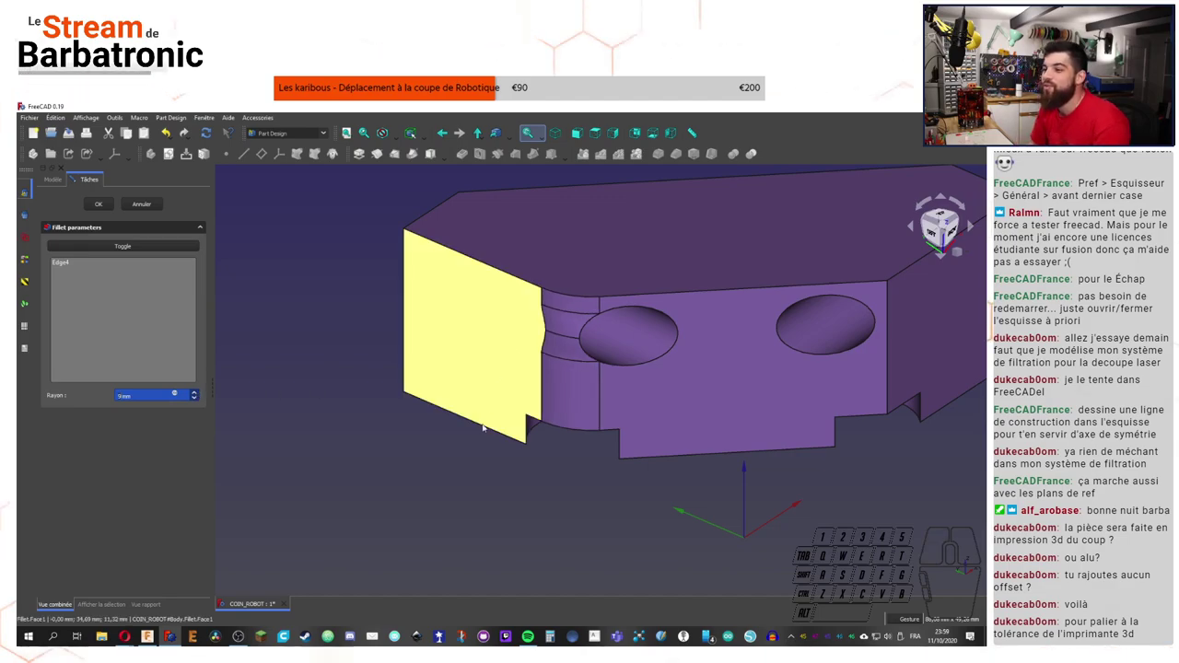
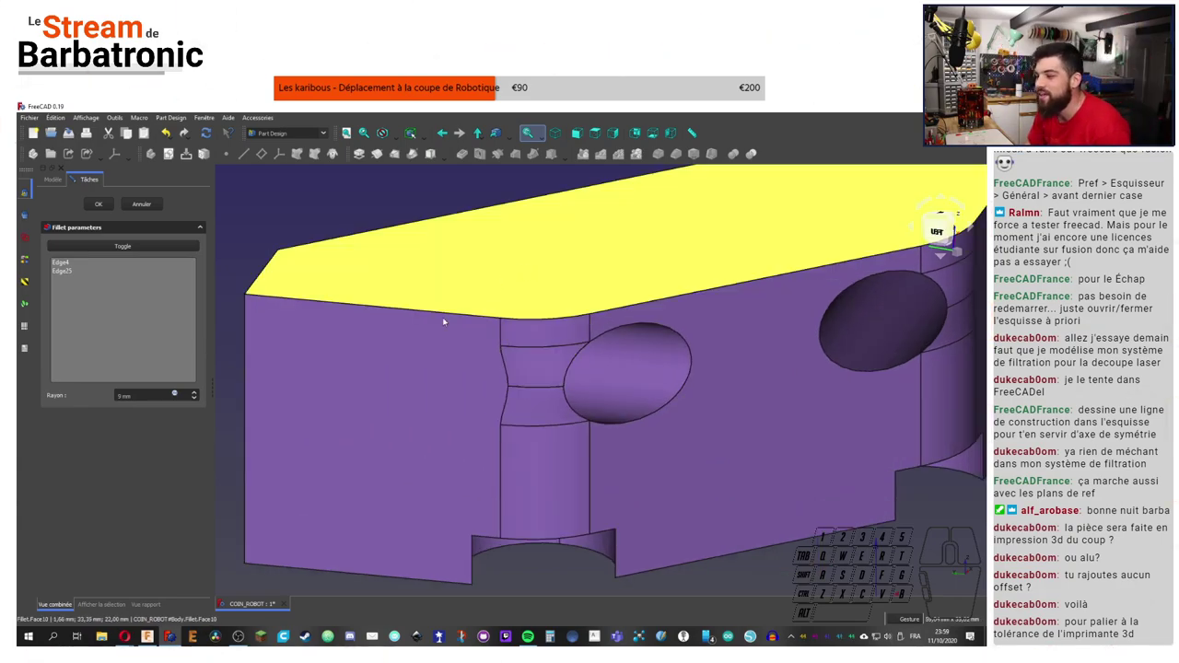
{"action": "left_click", "coordinate": [202, 396]}
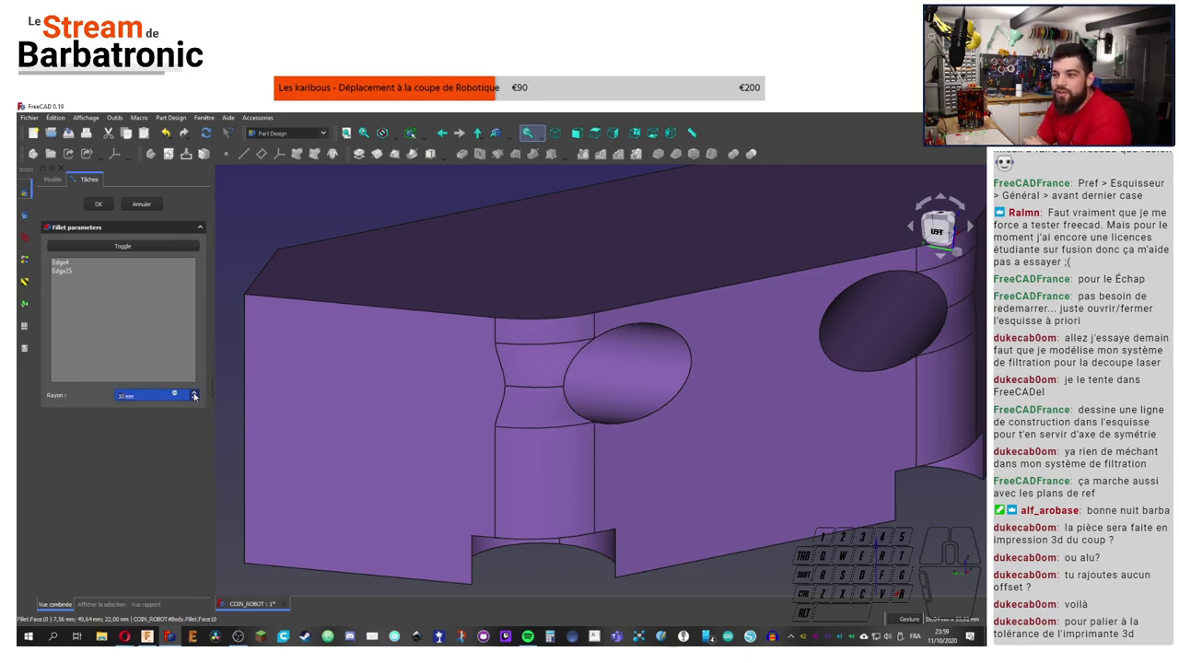
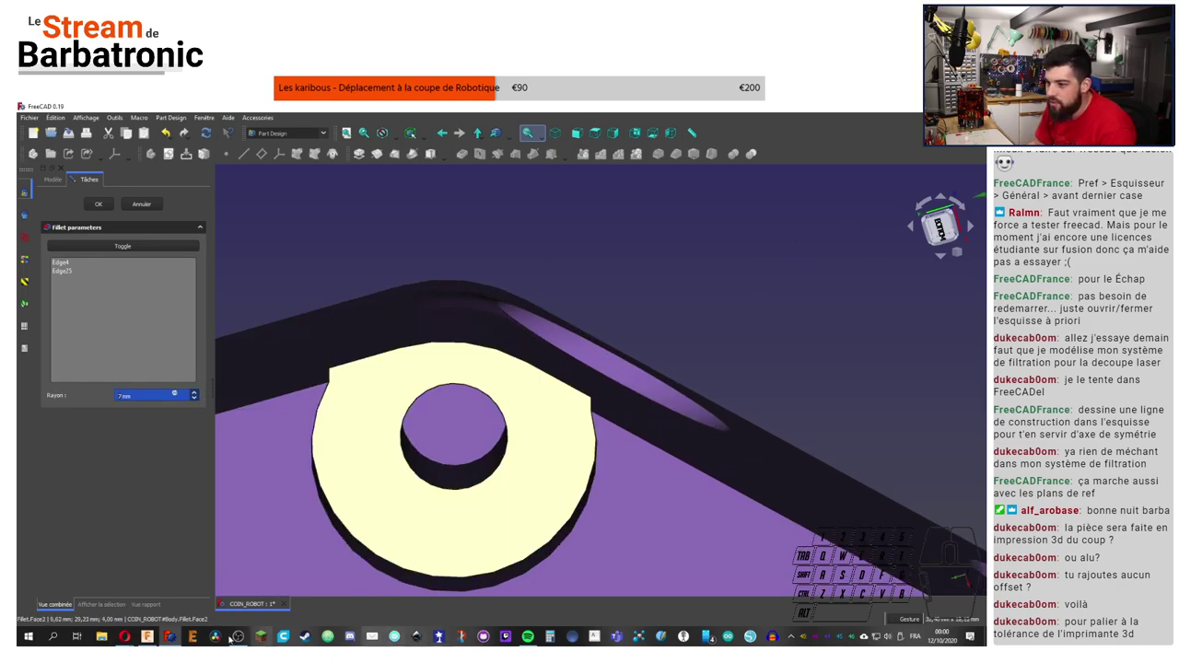
Step: Switch to Fusion 360, finish the plate sketch and measure its rounded corner at 10 mm radius
{"action": "left_click", "coordinate": [486, 633]}
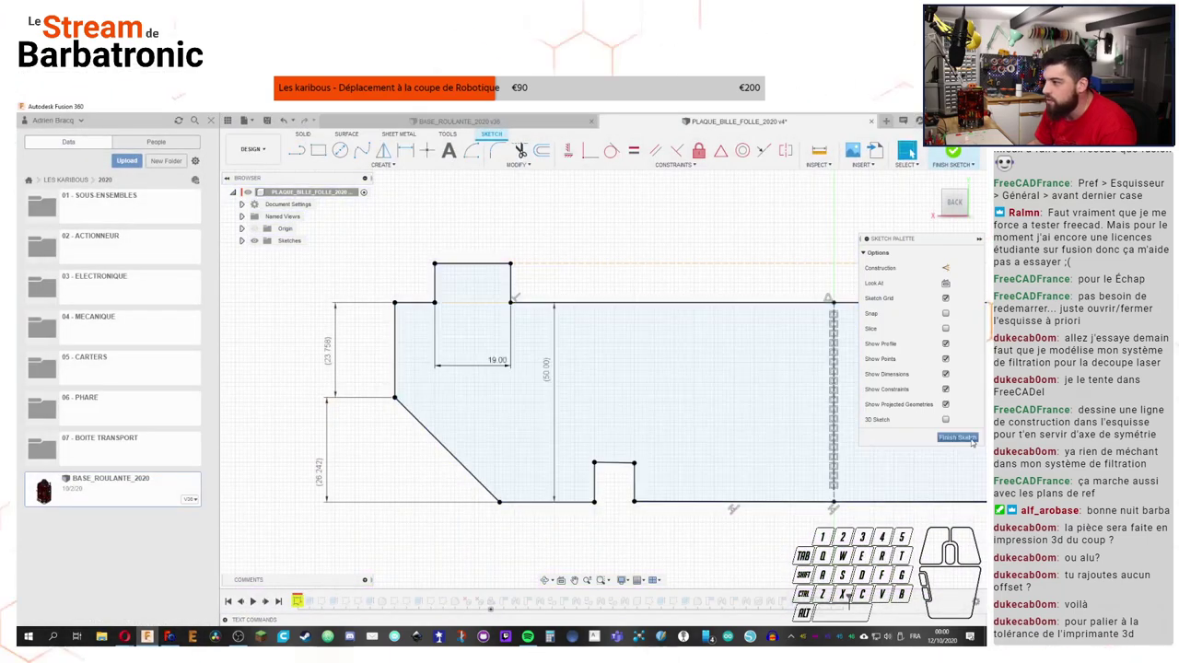
{"action": "left_click", "coordinate": [486, 633]}
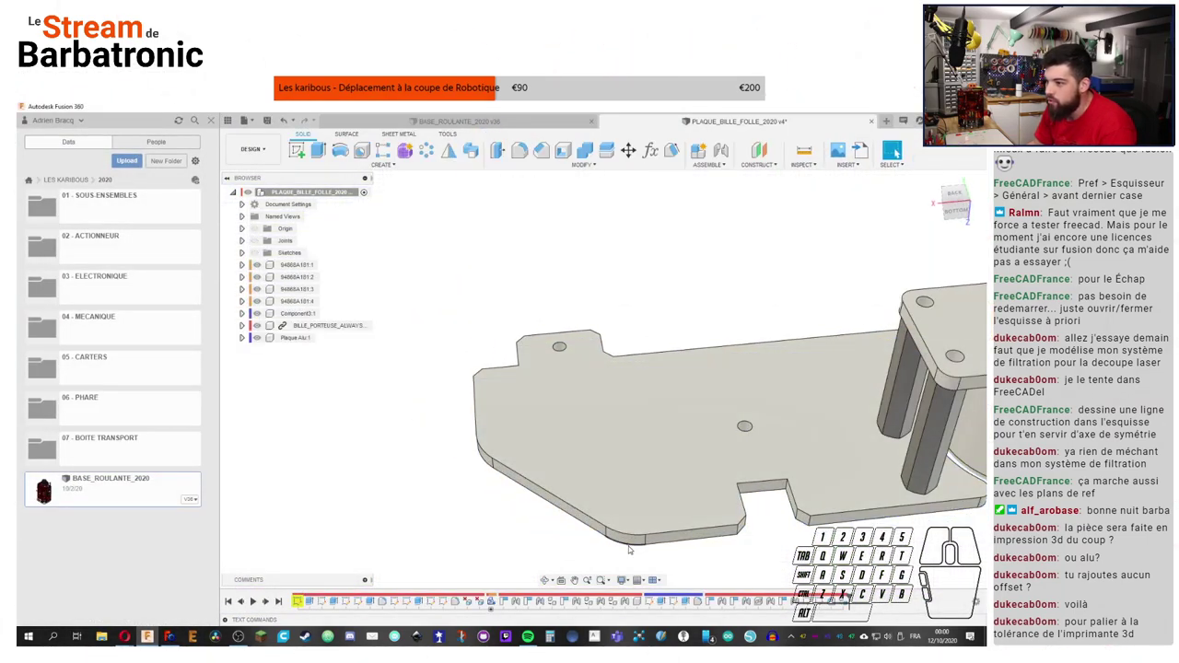
{"action": "left_click", "coordinate": [441, 631]}
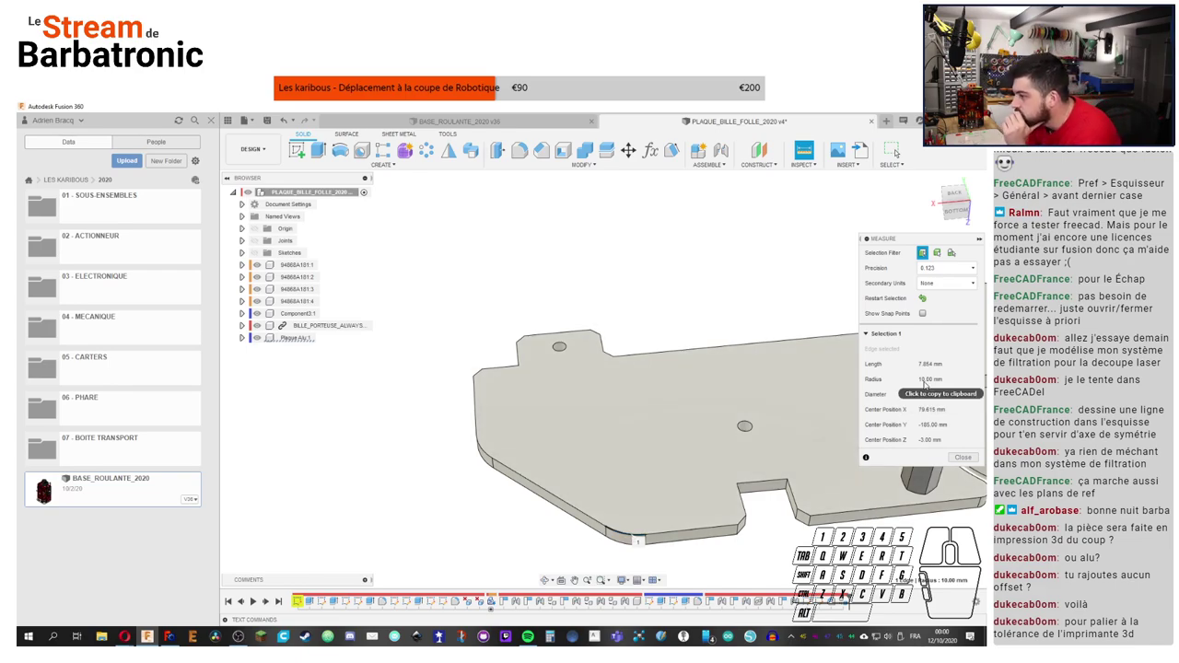
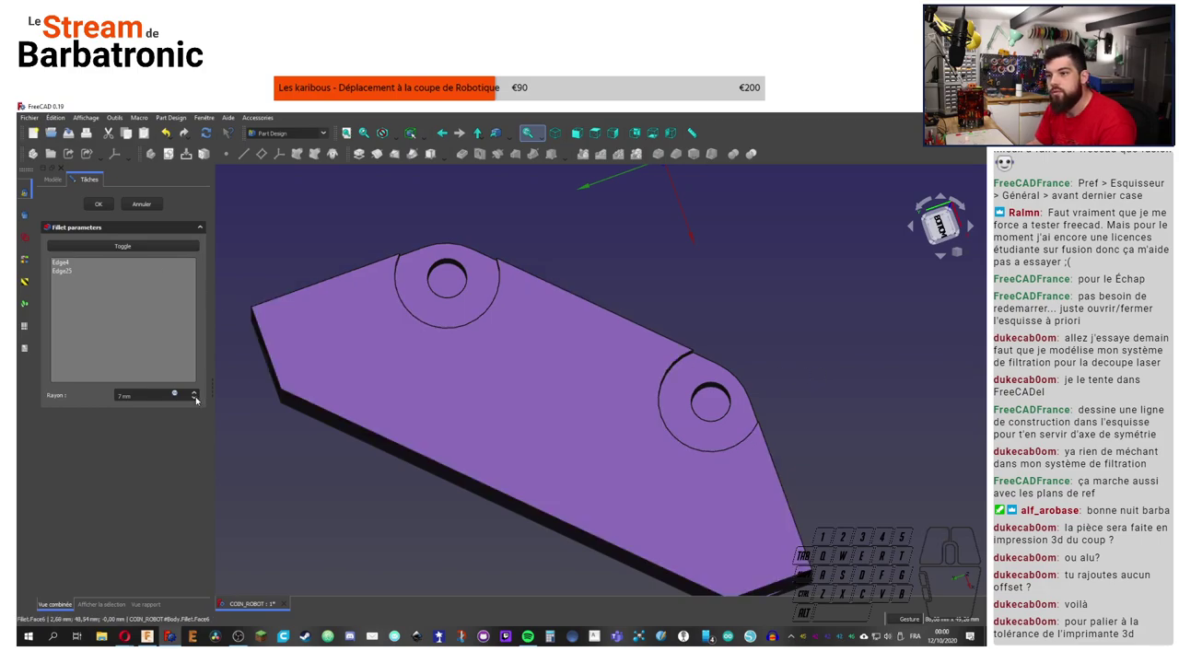
Step: Lower the fillet radius to 5 mm and apply it as a Fillet feature
{"action": "left_click", "coordinate": [197, 401]}
{"action": "left_click", "coordinate": [197, 400]}
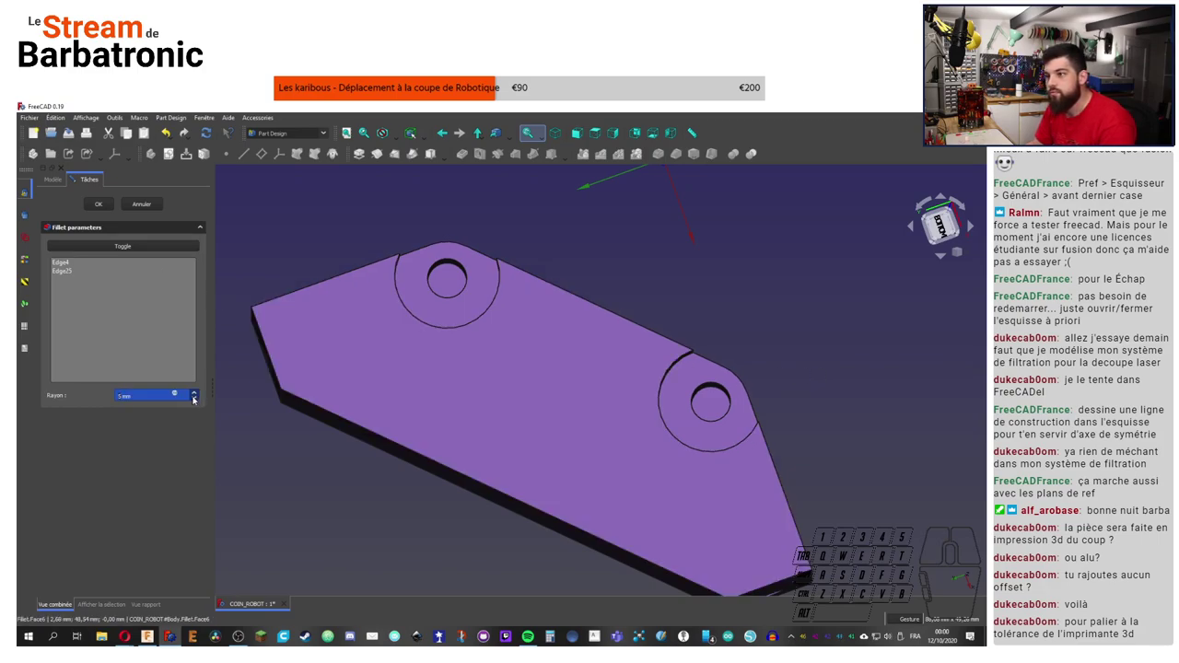
{"action": "middle_click", "coordinate": [796, 290]}
{"action": "middle_click", "coordinate": [774, 349]}
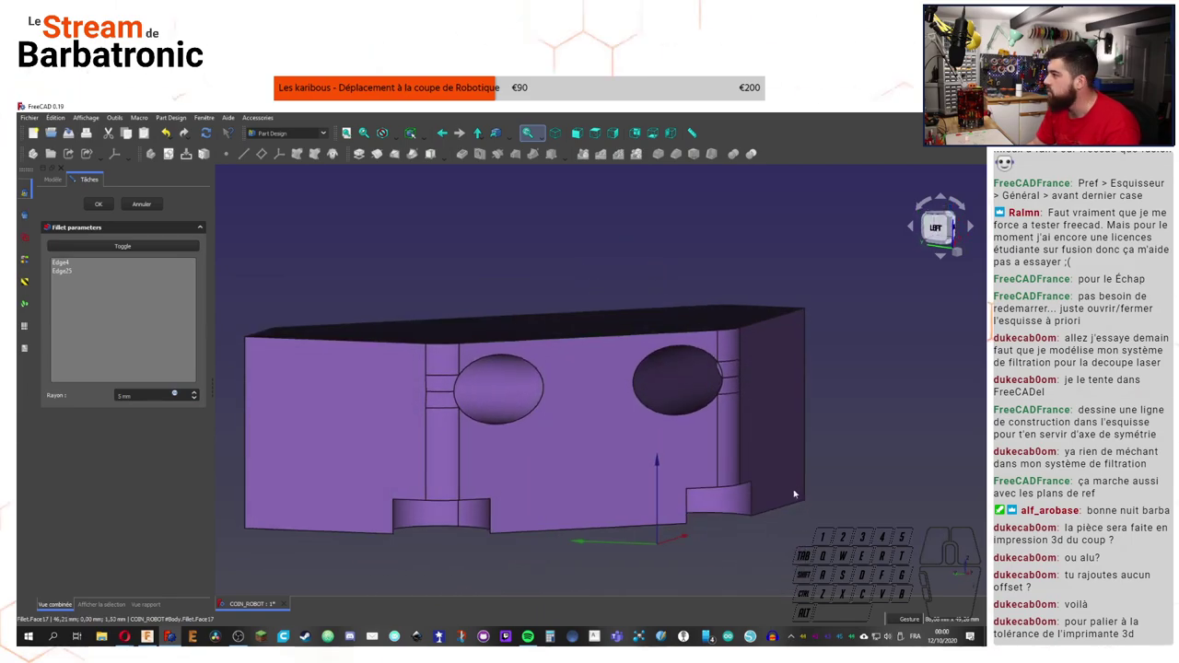
{"action": "left_click", "coordinate": [112, 214]}
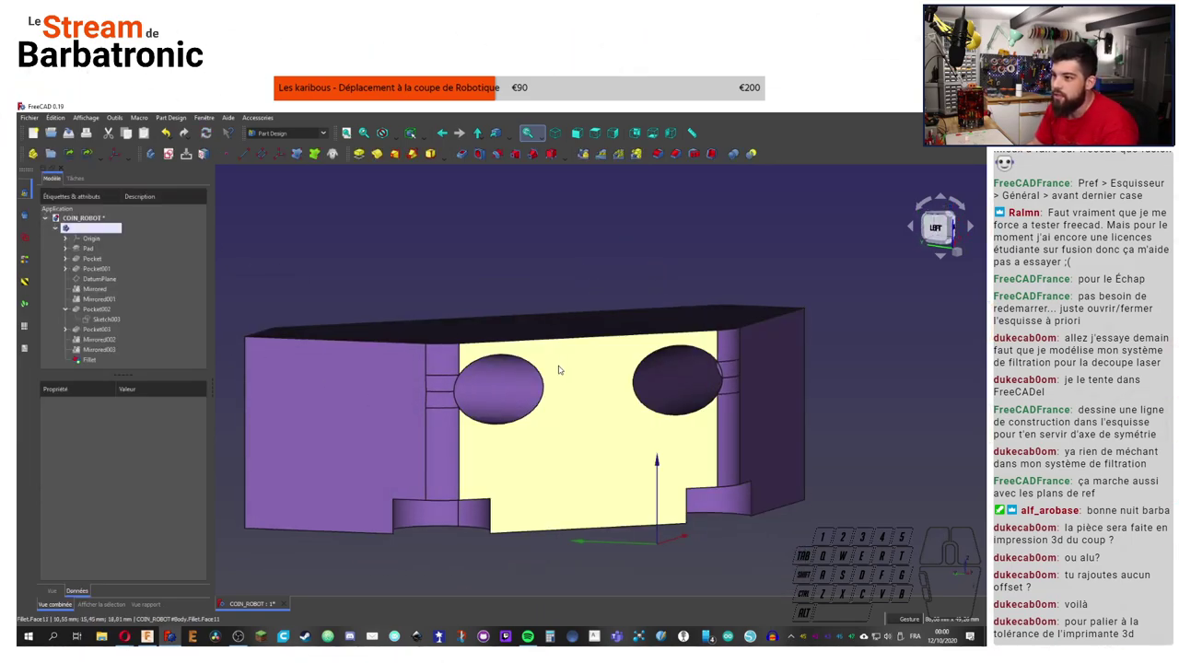
Step: Select the Fillet feature and rotate around the part to check the rounded edges
{"action": "left_click", "coordinate": [90, 365]}
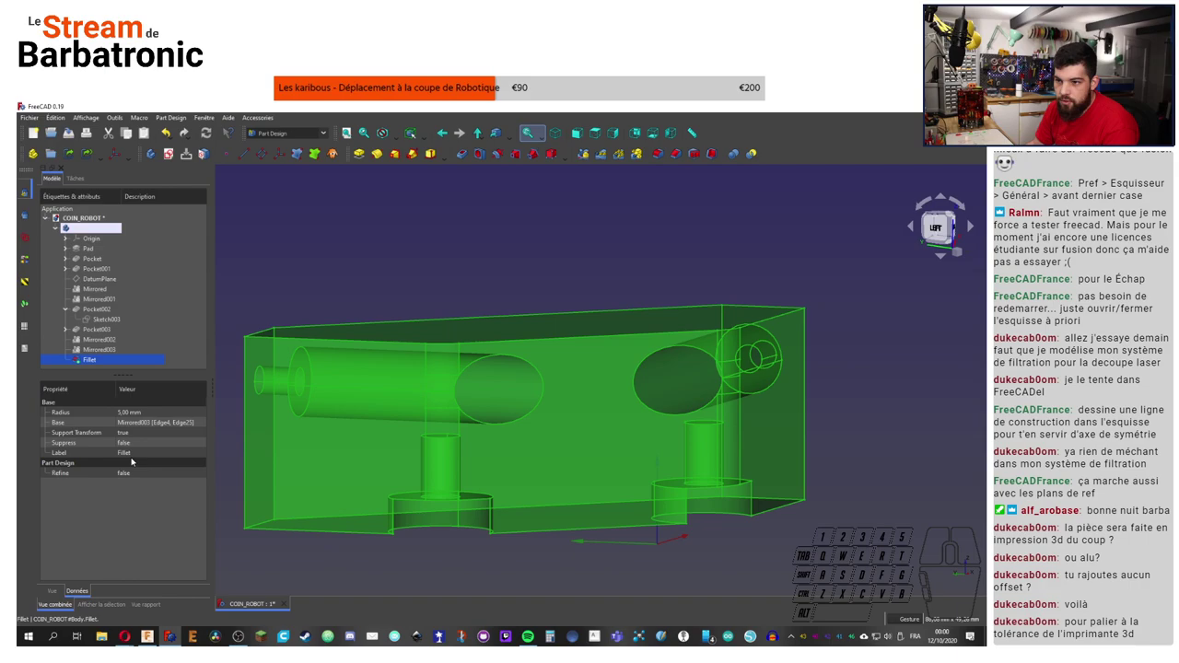
{"action": "left_click", "coordinate": [131, 472]}
{"action": "left_click", "coordinate": [132, 475]}
{"action": "left_click", "coordinate": [138, 490]}
{"action": "left_click", "coordinate": [483, 282]}
{"action": "left_click", "coordinate": [446, 259]}
{"action": "left_click", "coordinate": [568, 236]}
{"action": "right_click", "coordinate": [568, 236]}
{"action": "left_click", "coordinate": [639, 242]}
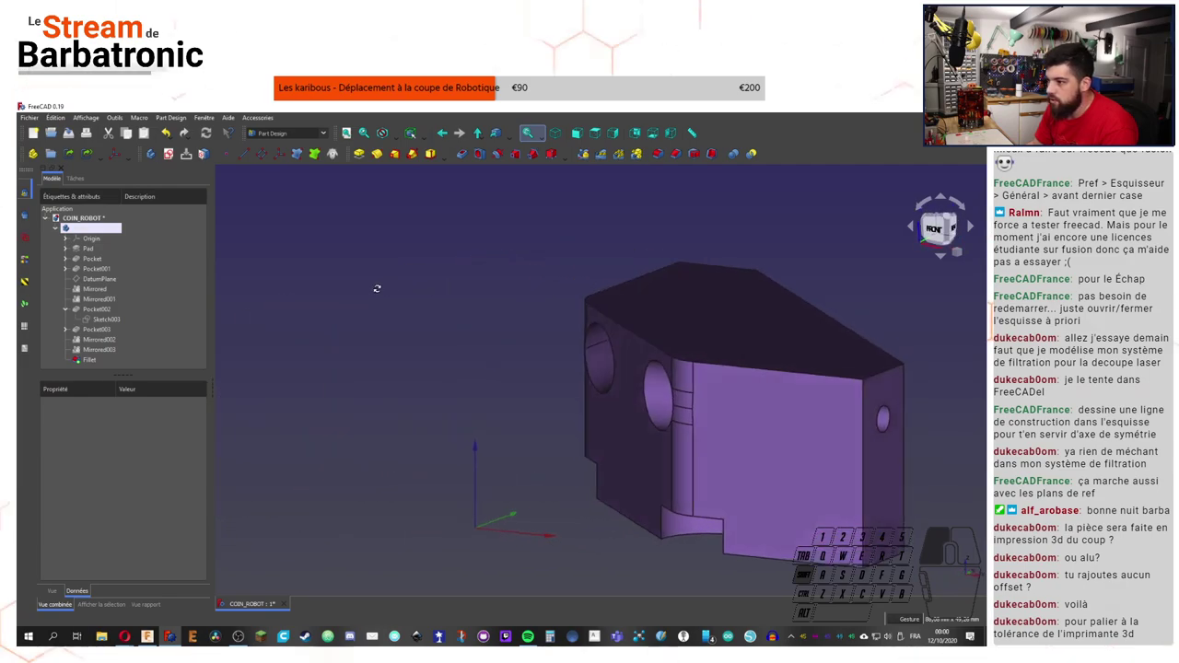
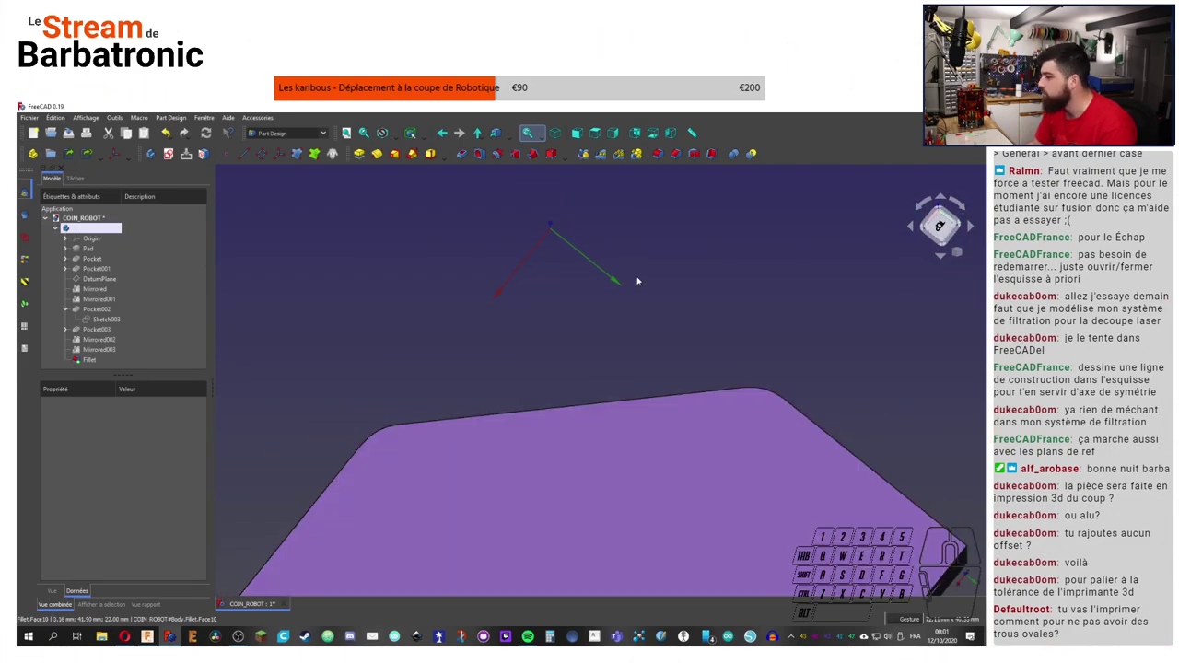
Step: Reposition the view around the lugs and save the document with Ctrl+S
{"action": "middle_click", "coordinate": [612, 476]}
{"action": "middle_click", "coordinate": [511, 330]}
{"action": "right_click", "coordinate": [730, 169]}
{"action": "key", "text": "ctrl+s"}
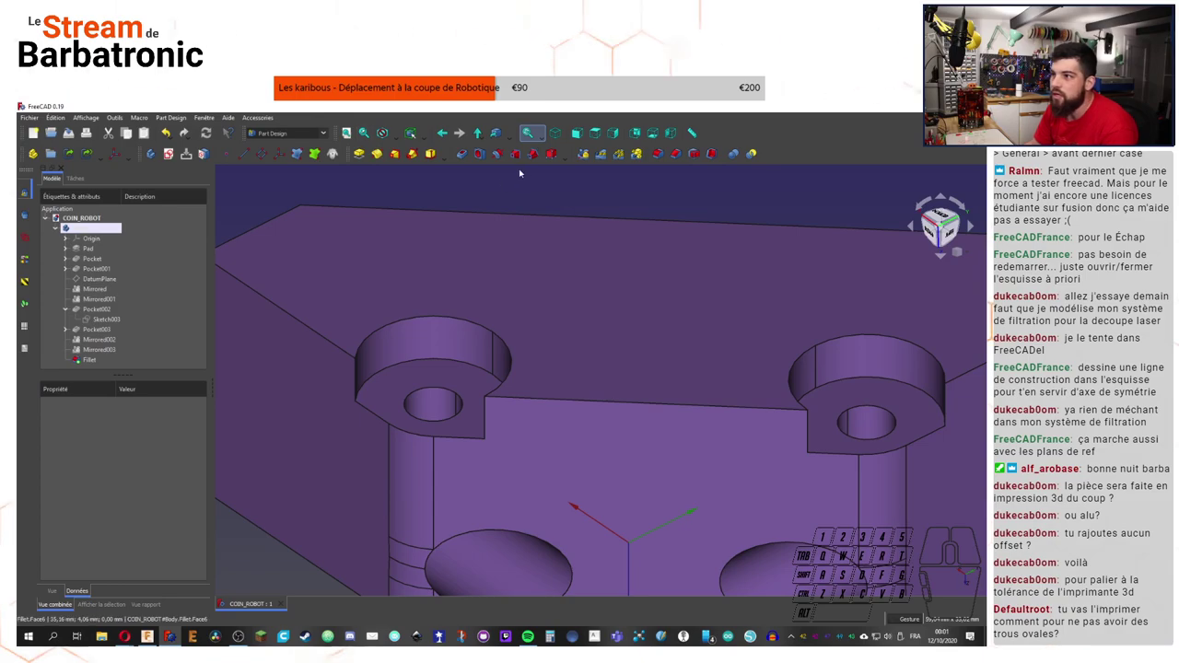
Step: Fillet the lug-to-body junction edges with a 2 mm radius as Fillet001
{"action": "left_click", "coordinate": [358, 376]}
{"action": "left_click", "coordinate": [663, 158]}
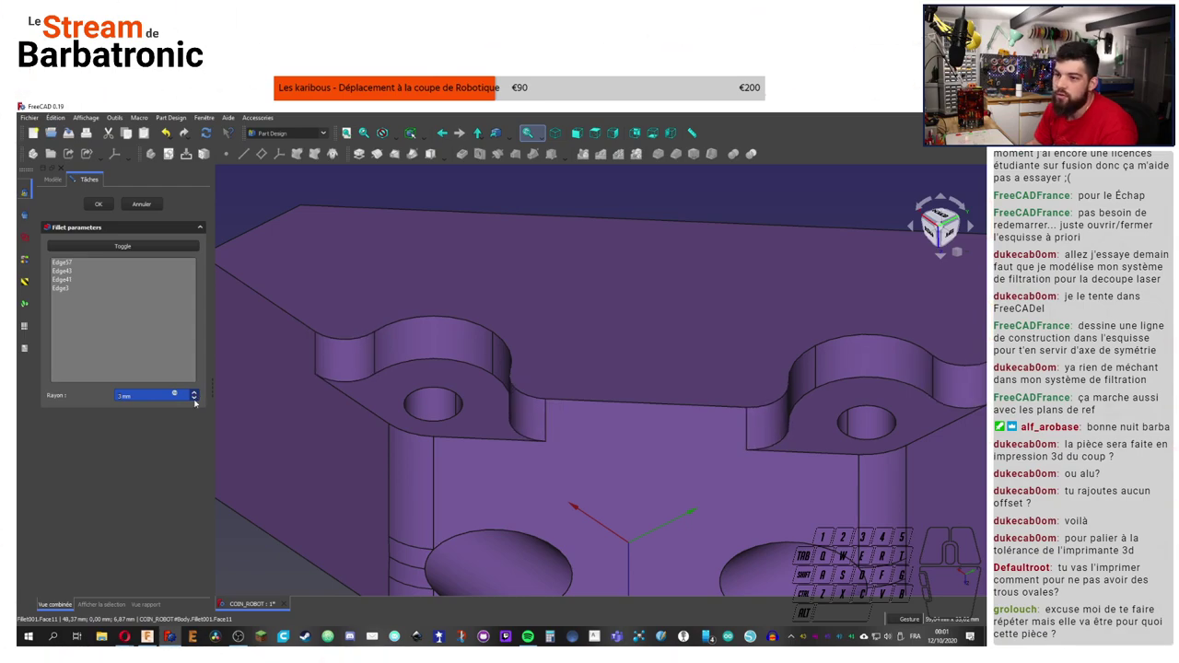
{"action": "scroll", "scroll_direction": "down", "scroll_amount": 3}
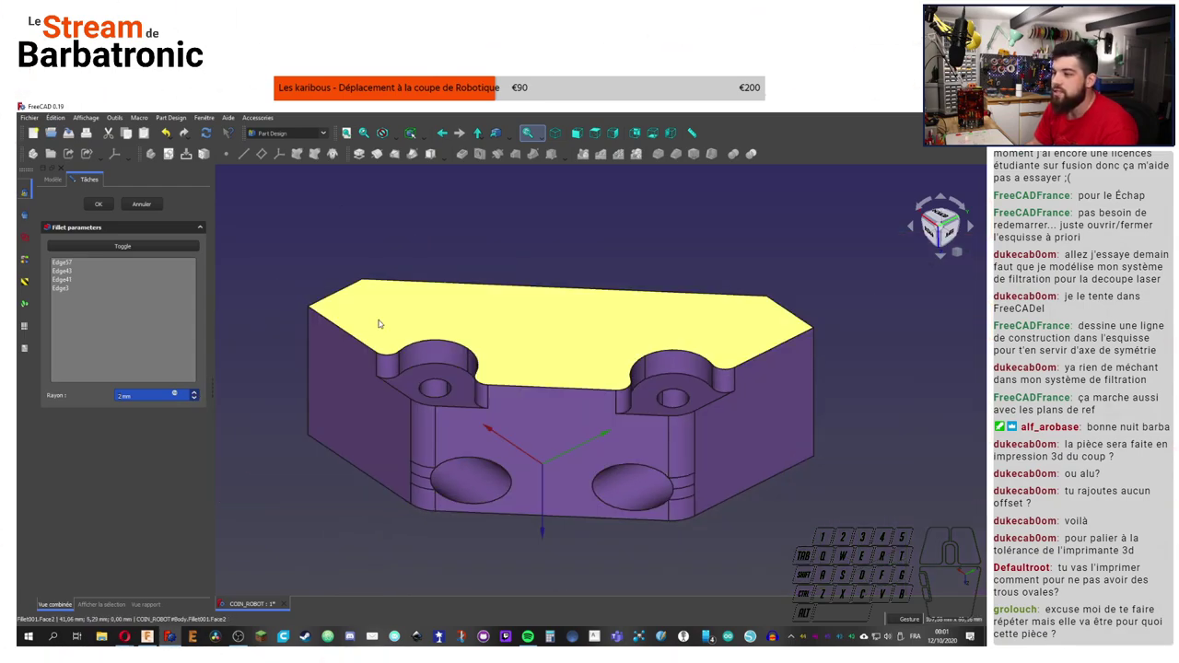
{"action": "left_click", "coordinate": [100, 208]}
{"action": "scroll", "scroll_direction": "up", "scroll_amount": 3}
{"action": "scroll", "scroll_direction": "down", "scroll_amount": 3}
{"action": "right_click", "coordinate": [872, 535]}
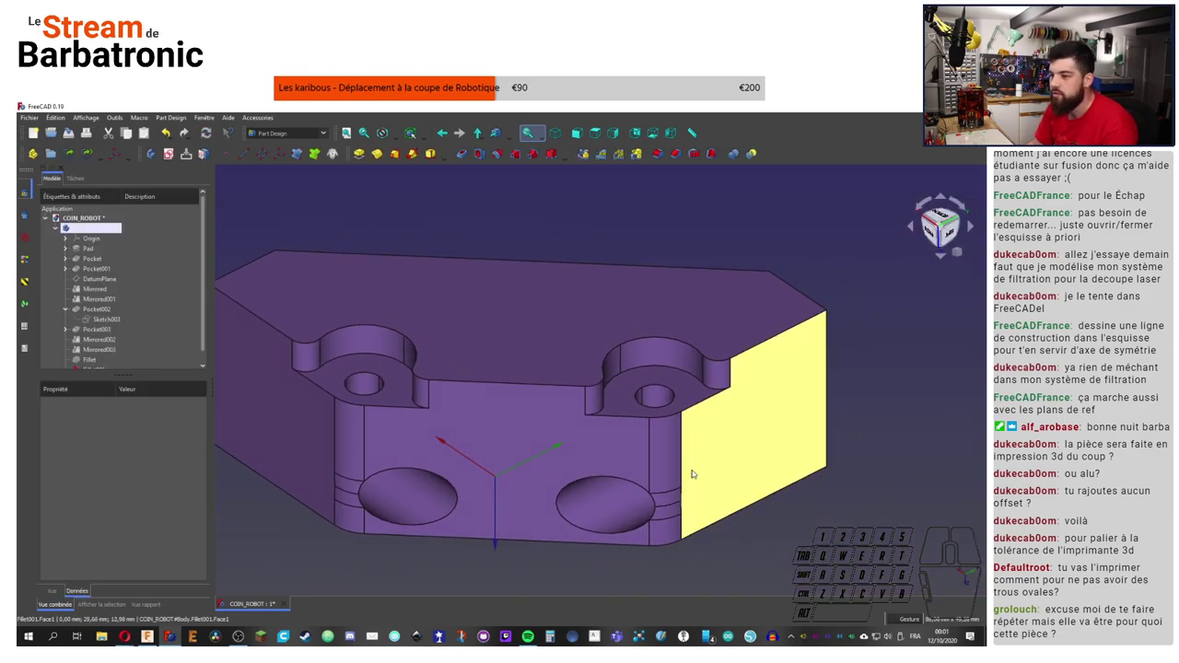
{"action": "middle_click", "coordinate": [372, 407]}
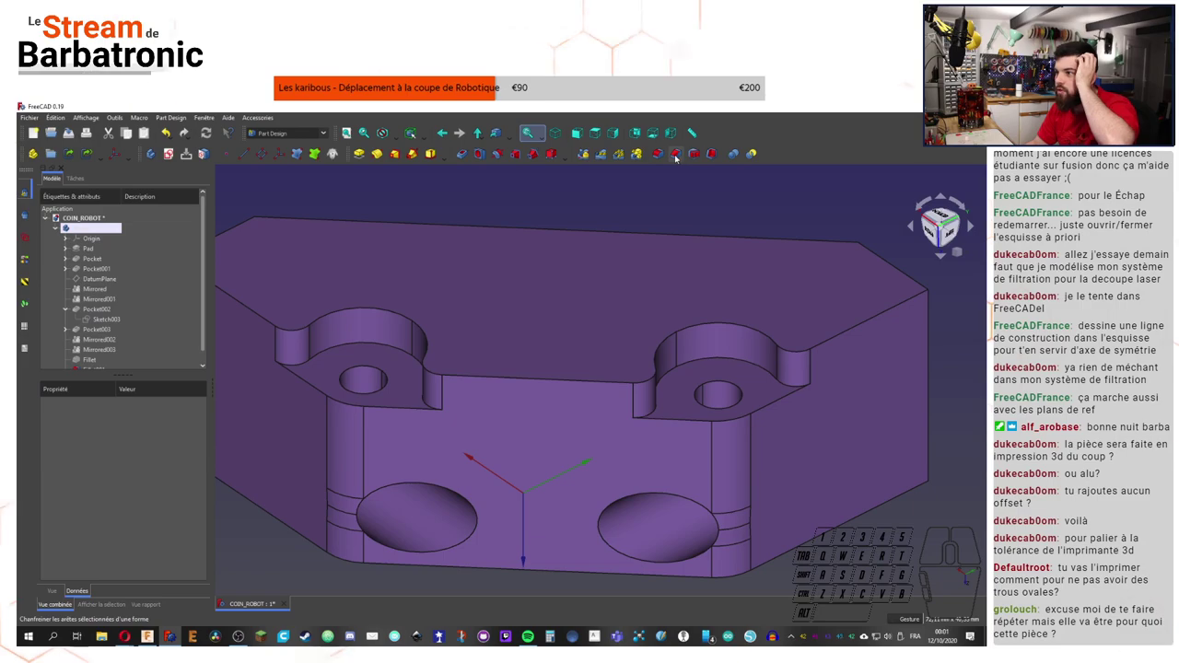
Step: Start a Chamfer on the lug hole edges with a 0.4 mm size
{"action": "right_click", "coordinate": [387, 378]}
{"action": "right_click", "coordinate": [678, 159]}
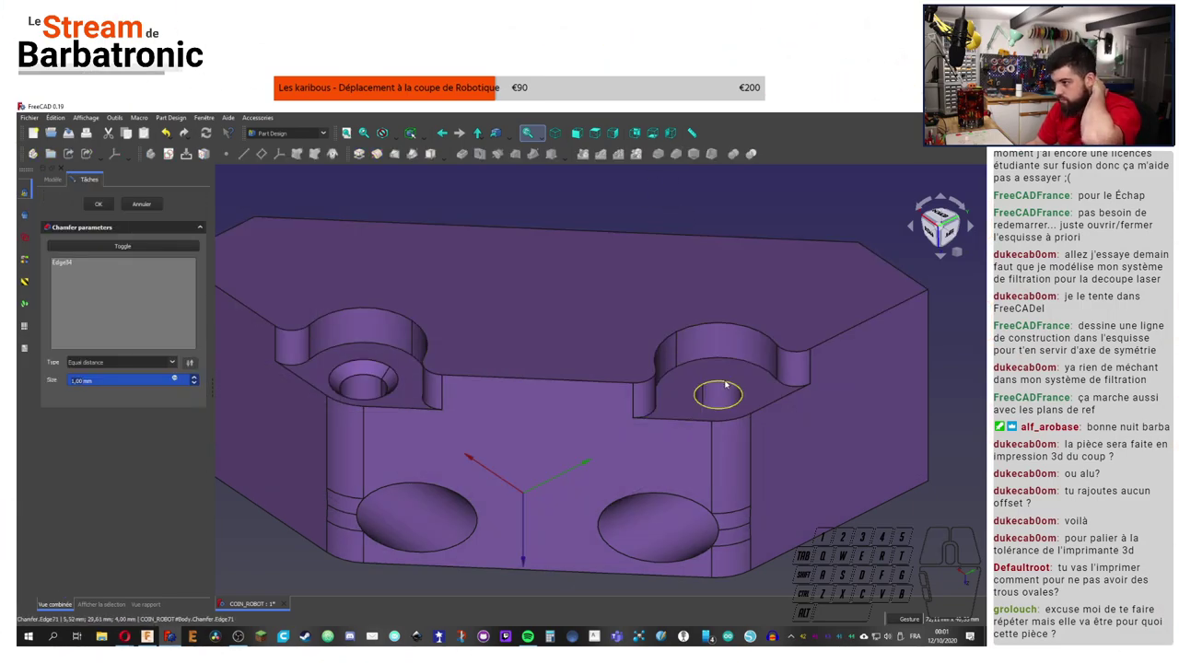
{"action": "left_click", "coordinate": [729, 385]}
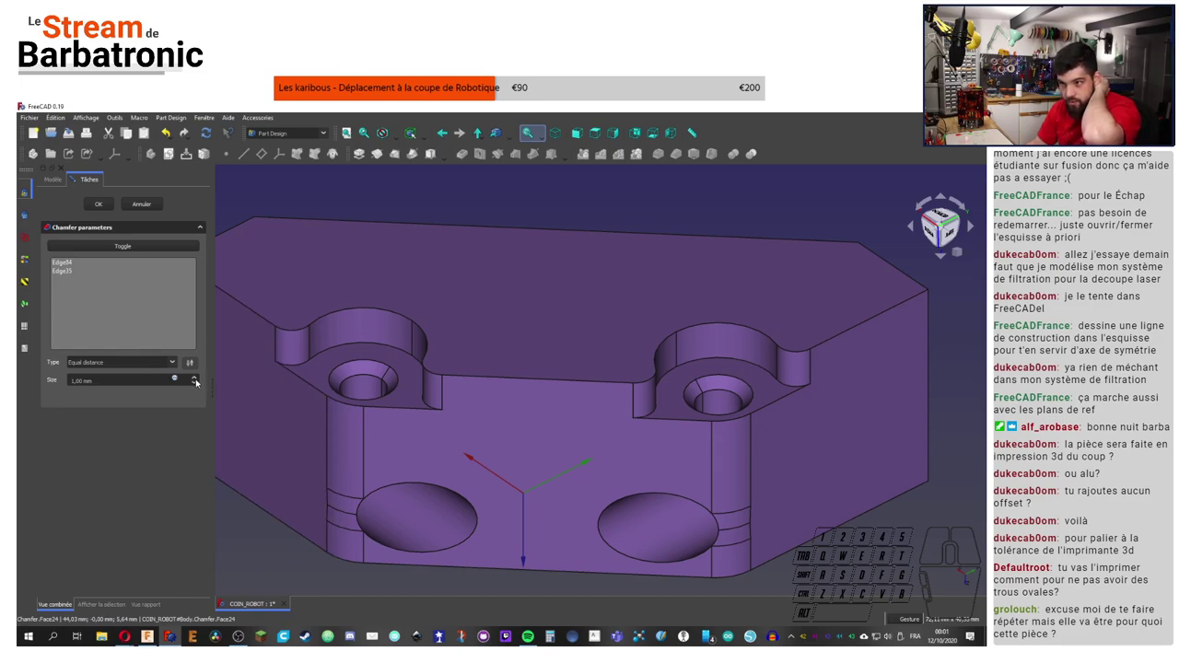
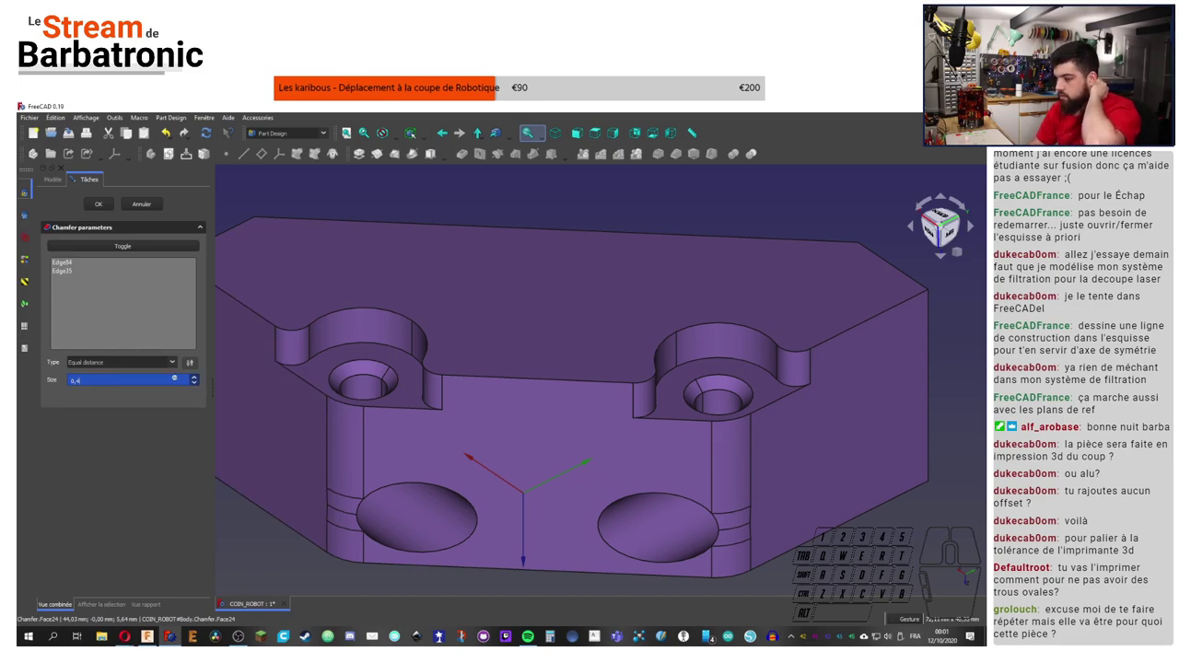
{"action": "left_click", "coordinate": [240, 573]}
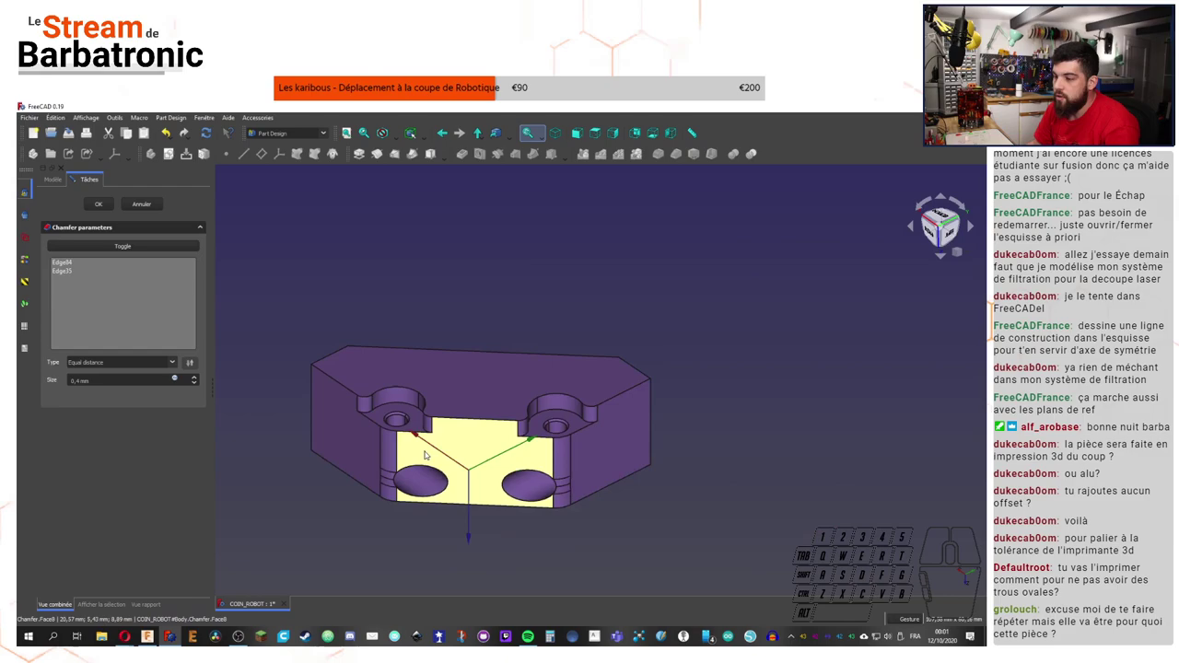
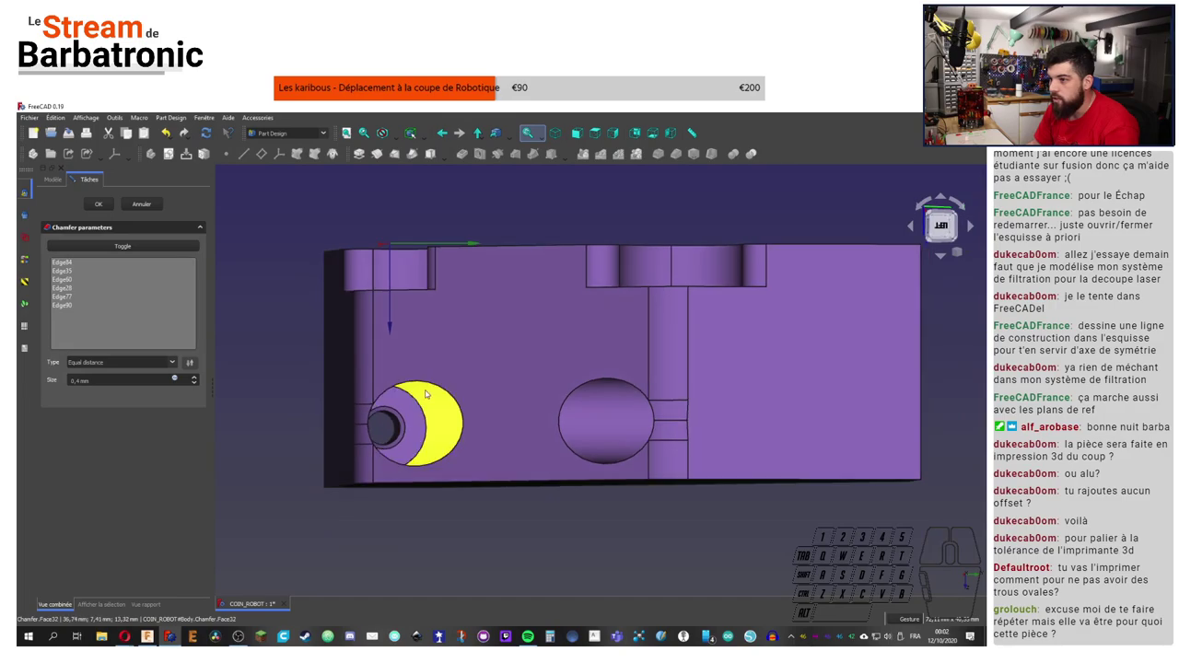
Step: Add a side hole edge, drop the failing edge, confirm the 0.4 mm chamfer and inspect it
{"action": "left_click", "coordinate": [435, 383]}
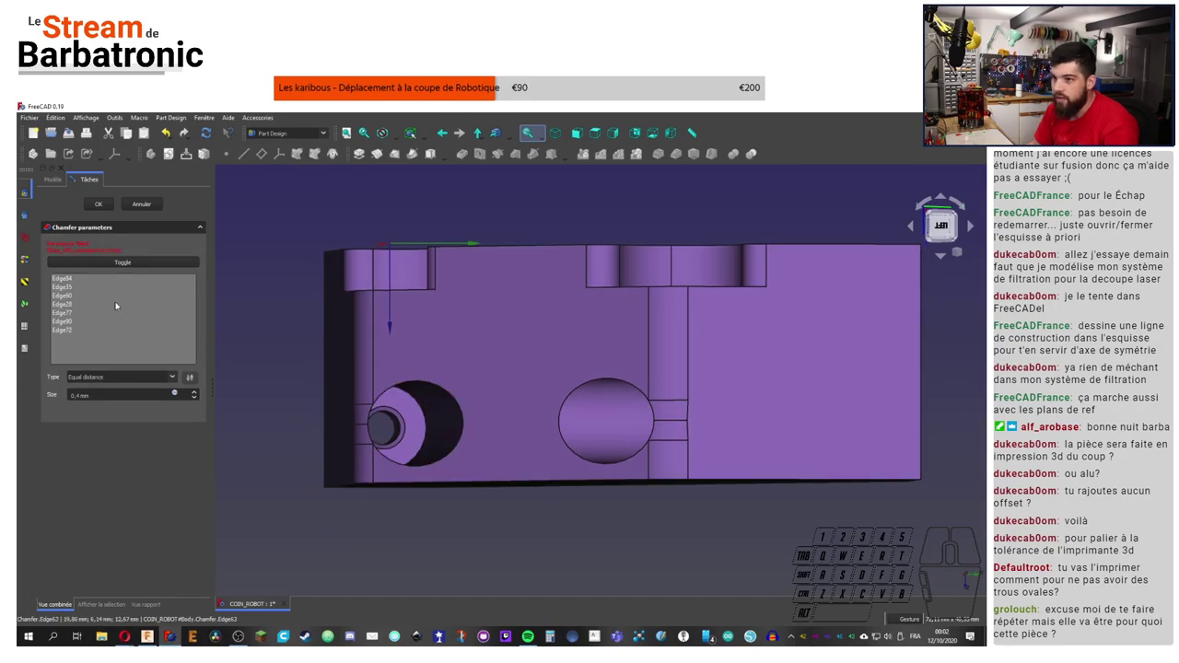
{"action": "left_click", "coordinate": [71, 328]}
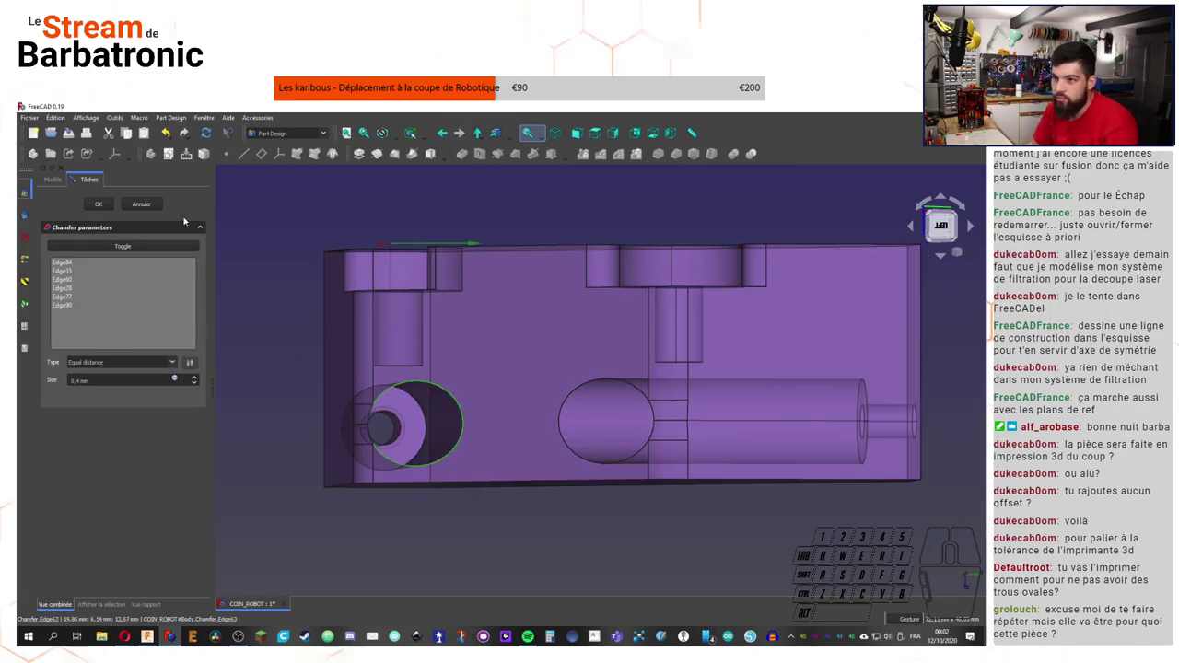
{"action": "left_click", "coordinate": [104, 207]}
{"action": "right_click", "coordinate": [507, 539]}
{"action": "right_click", "coordinate": [595, 543]}
{"action": "right_click", "coordinate": [542, 538]}
{"action": "middle_click", "coordinate": [443, 466]}
{"action": "left_click_drag", "start_coordinate": [475, 473], "coordinate": [469, 452]}
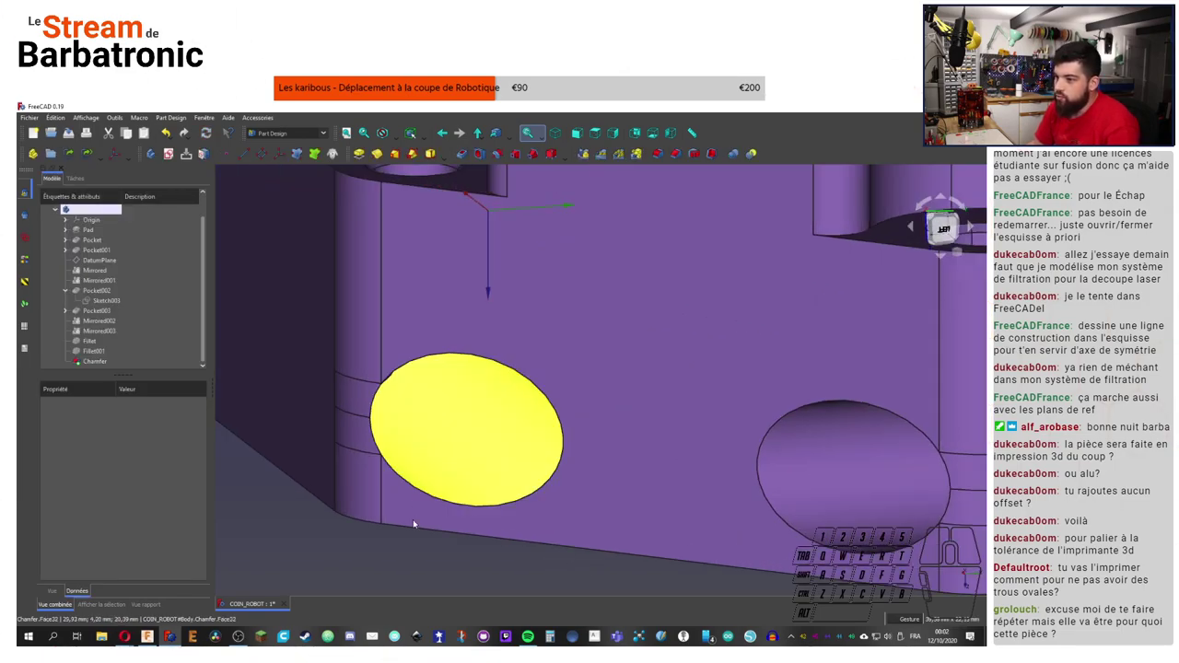
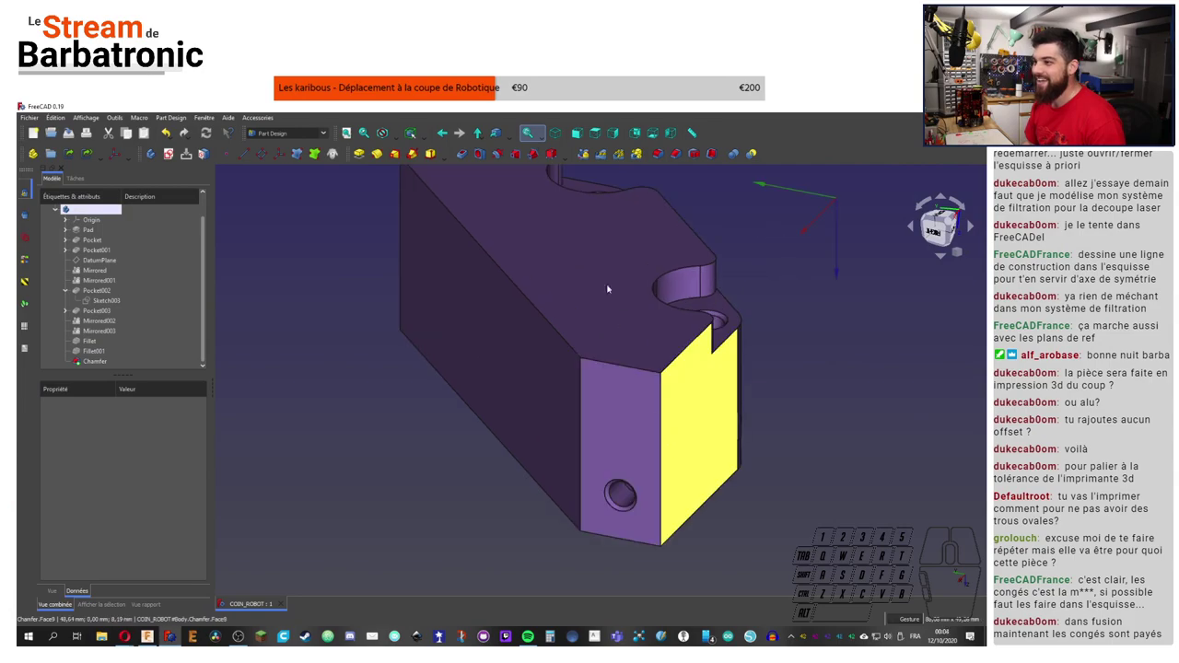
{"action": "scroll", "scroll_direction": "up", "scroll_amount": 3}
{"action": "right_click", "coordinate": [818, 276]}
{"action": "scroll", "scroll_direction": "up", "scroll_amount": 3}
{"action": "left_click", "coordinate": [682, 154]}
{"action": "left_click", "coordinate": [575, 343]}
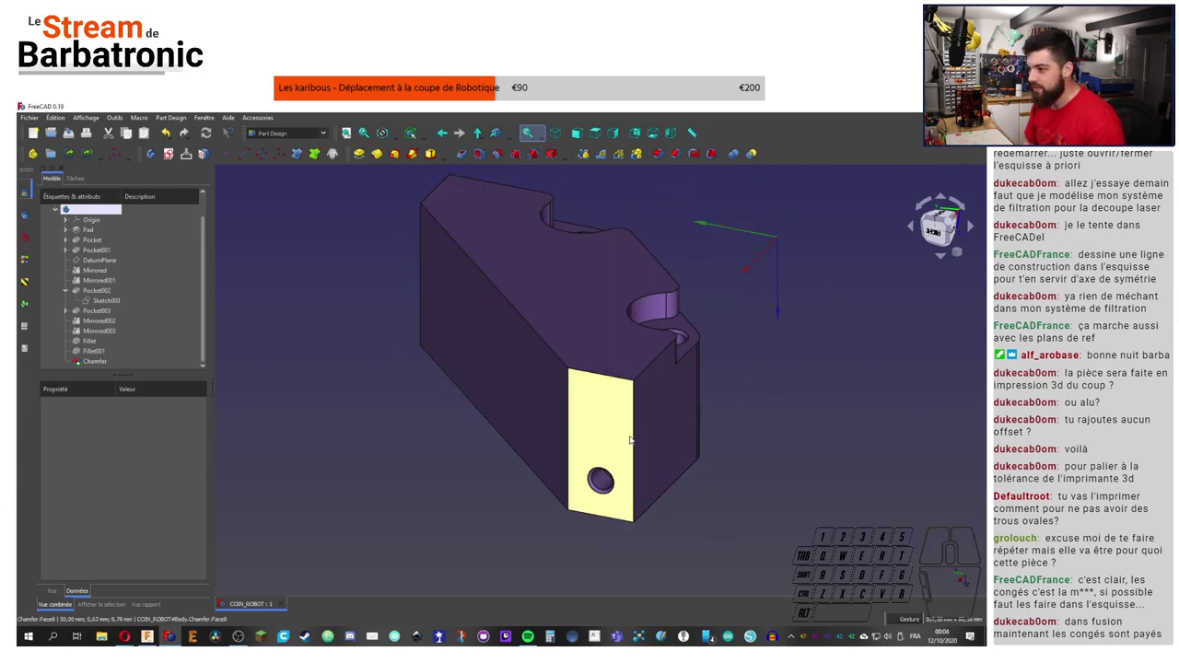
{"action": "left_click", "coordinate": [635, 441]}
{"action": "left_click", "coordinate": [685, 155]}
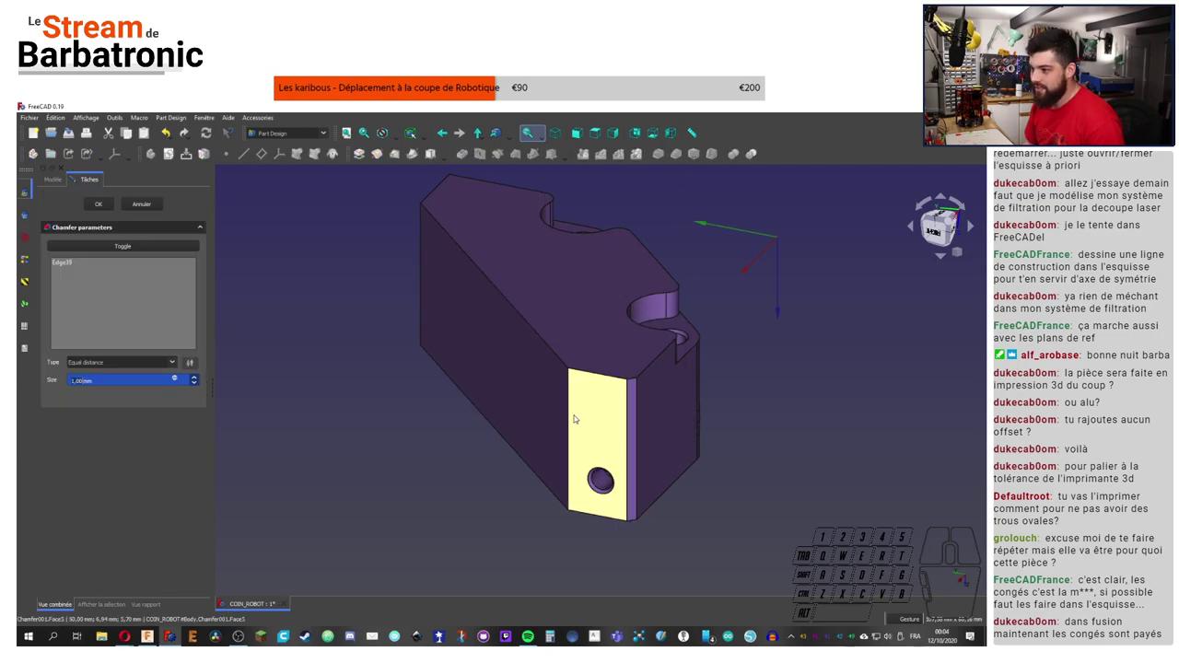
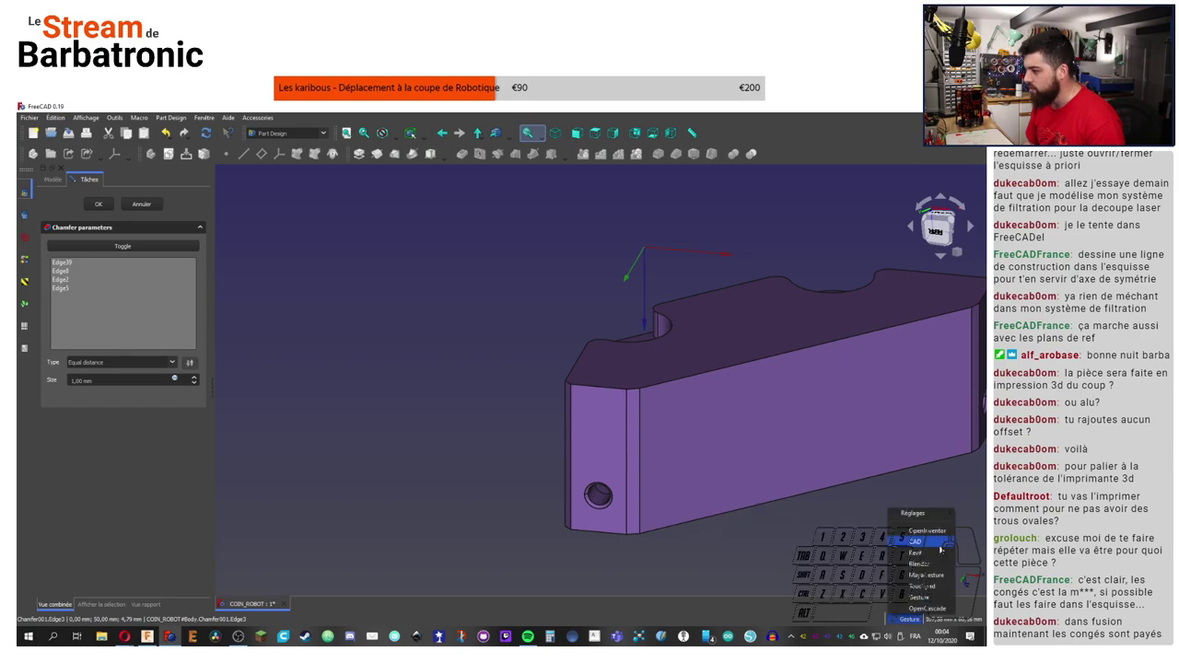
{"action": "left_click", "coordinate": [820, 614]}
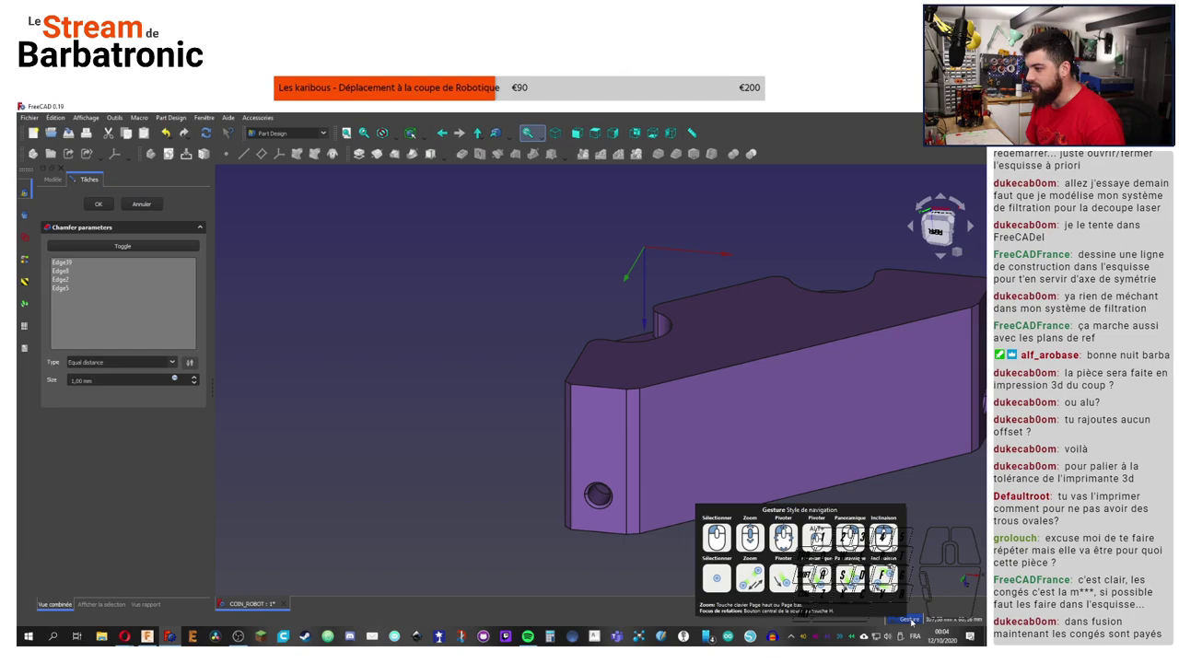
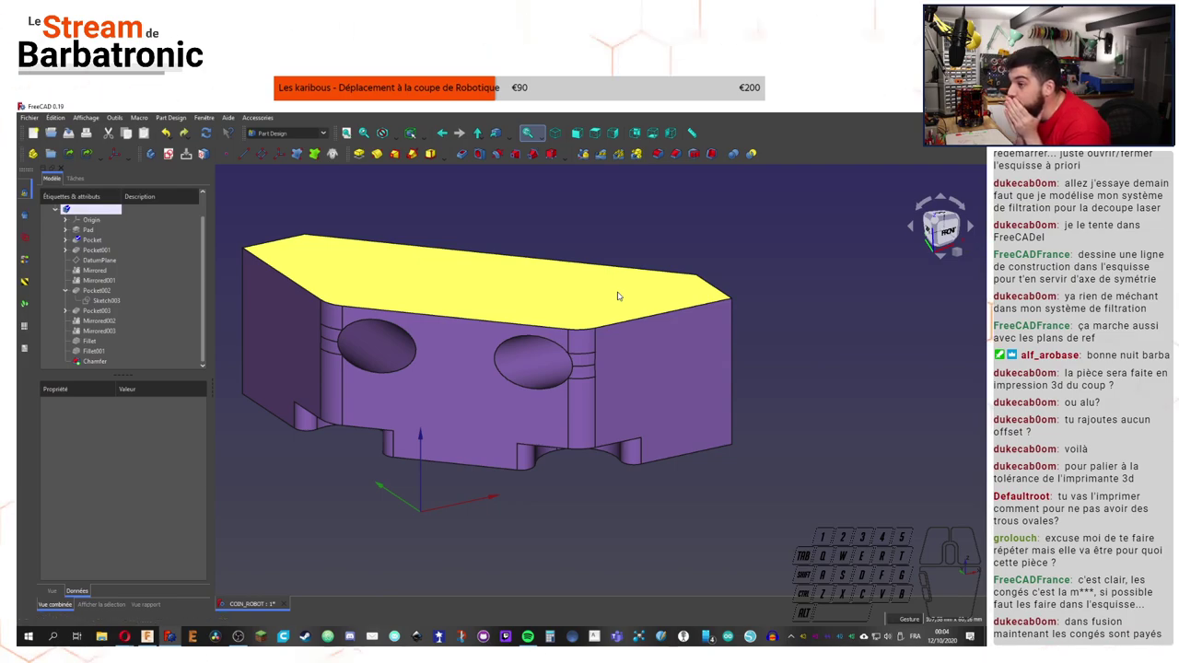
{"action": "key", "text": "ctrl+q"}
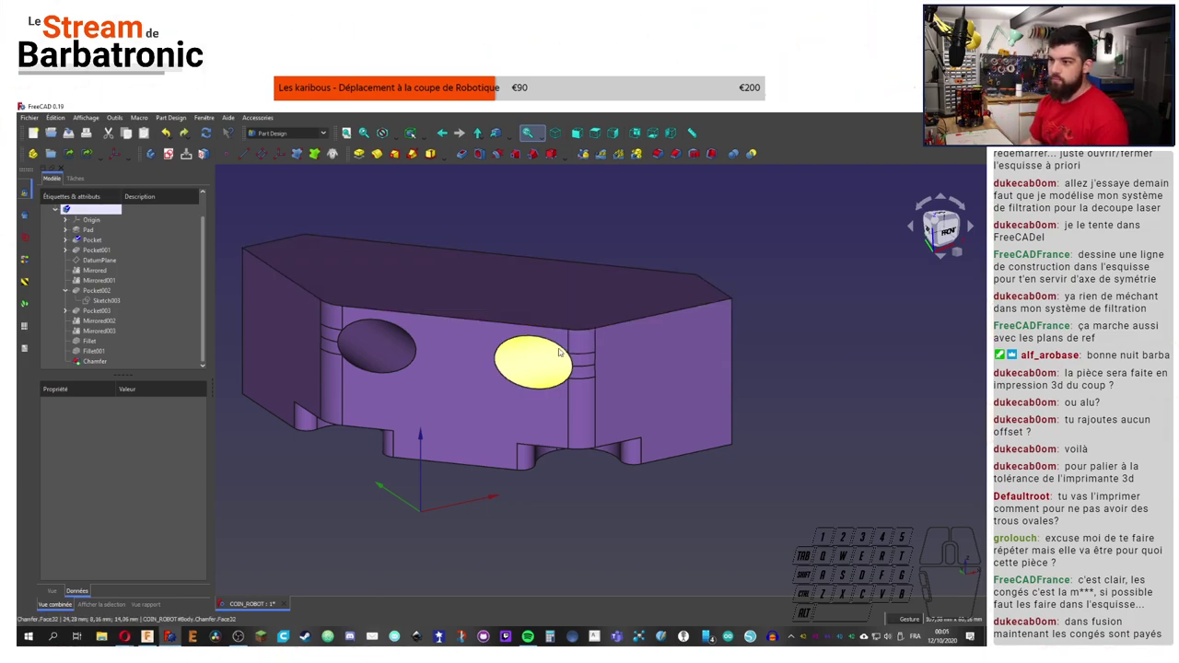
{"action": "left_click", "coordinate": [634, 251]}
{"action": "key", "text": "ctrl+s"}
{"action": "left_click", "coordinate": [156, 638]}
{"action": "scroll", "scroll_direction": "down", "scroll_amount": 3}
{"action": "scroll", "scroll_direction": "up", "scroll_amount": 3}
{"action": "scroll", "scroll_direction": "down", "scroll_amount": 3}
Step: Switch to the BASE_ROULANTE_2020 assembly, view the lower plate corner and start a project data search
{"action": "left_click", "coordinate": [512, 117]}
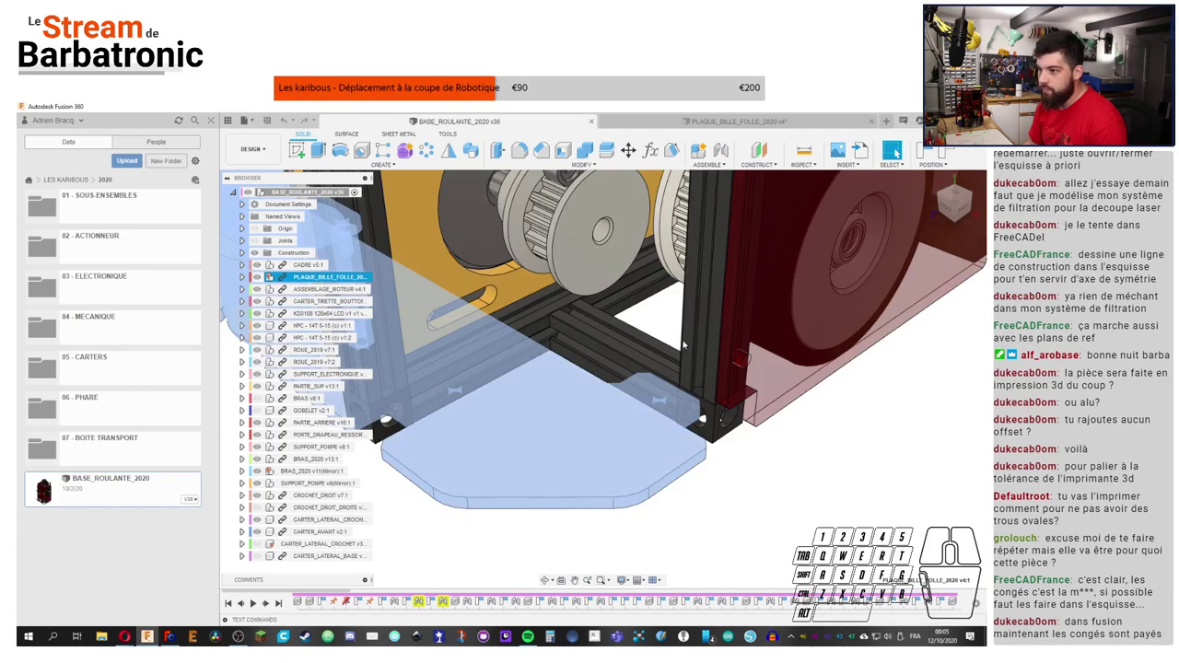
{"action": "left_click", "coordinate": [564, 484]}
{"action": "scroll", "scroll_direction": "down", "scroll_amount": 3}
{"action": "scroll", "scroll_direction": "up", "scroll_amount": 3}
{"action": "left_click", "coordinate": [484, 508]}
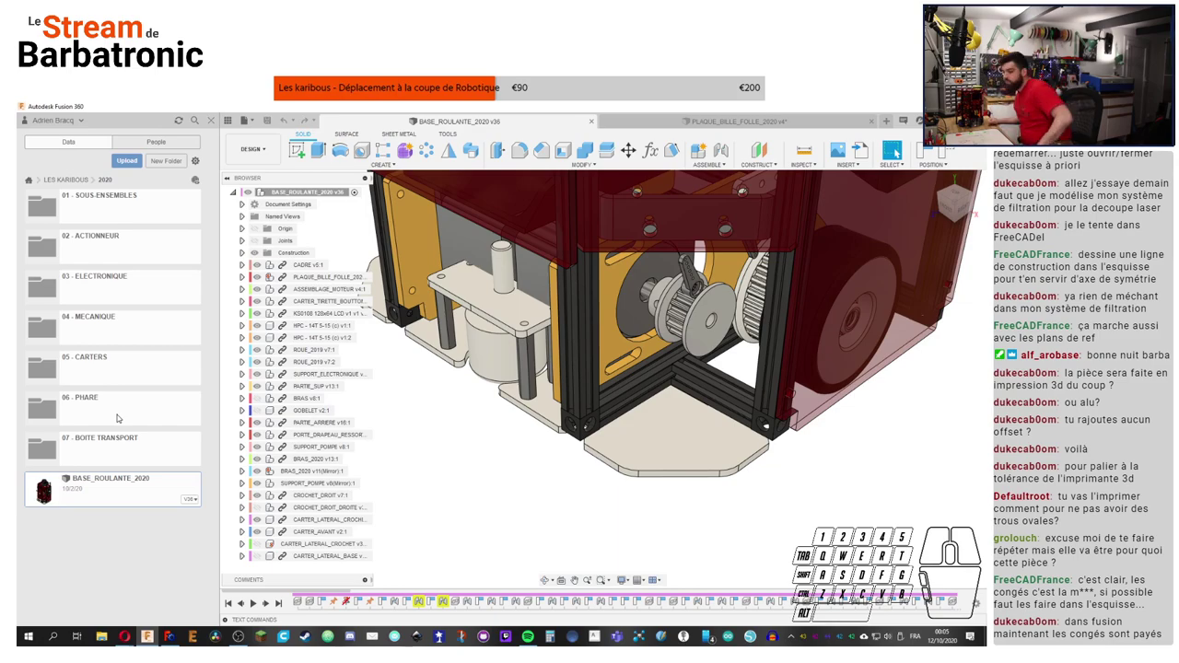
{"action": "left_click", "coordinate": [204, 112]}
Step: Search the project for the OPB support, open SUPPORT_OPB_MB and orbit it to inspect its back and sides
{"action": "key", "text": "b"}
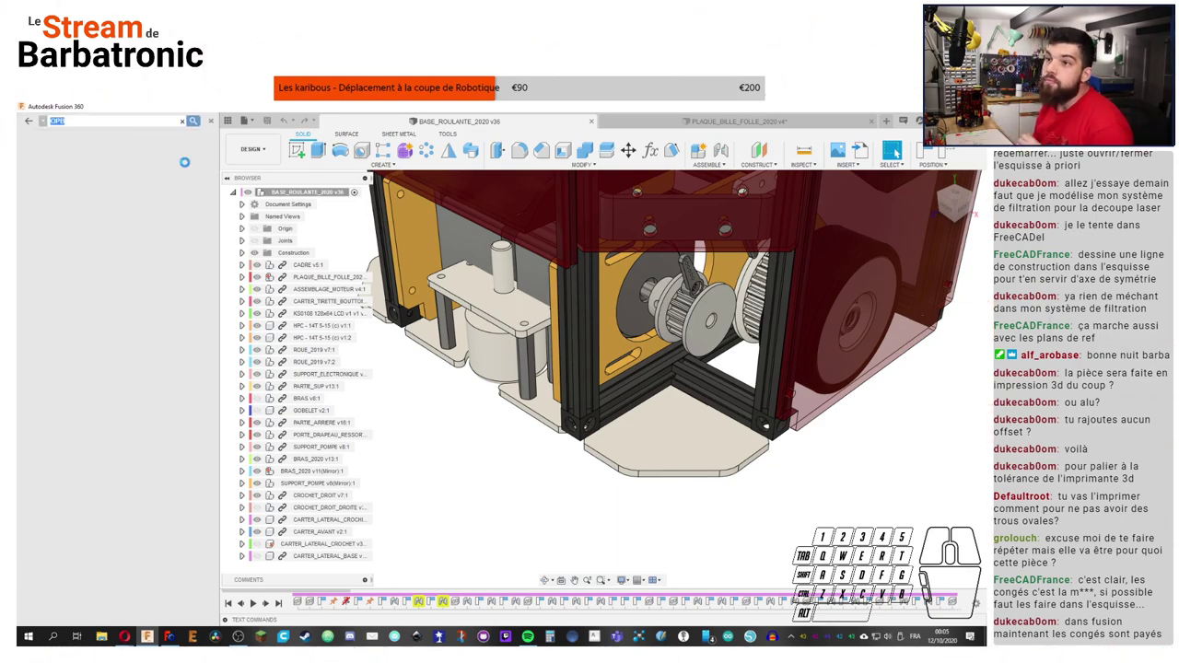
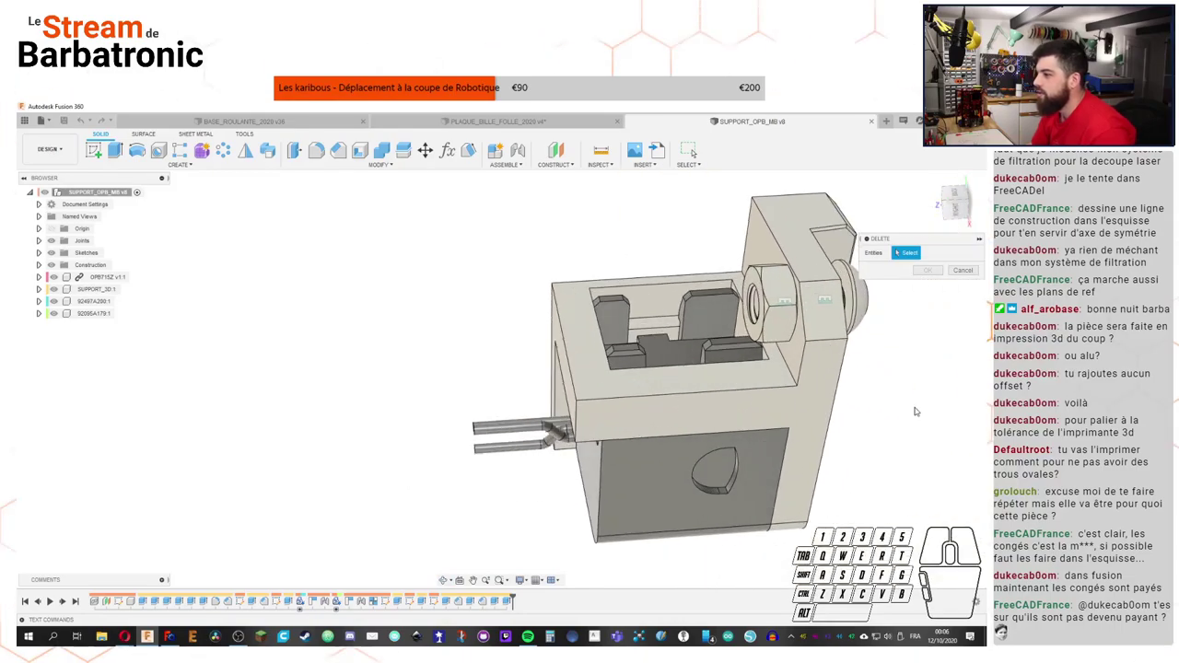
{"action": "left_click_drag", "start_coordinate": [915, 410], "coordinate": [900, 388]}
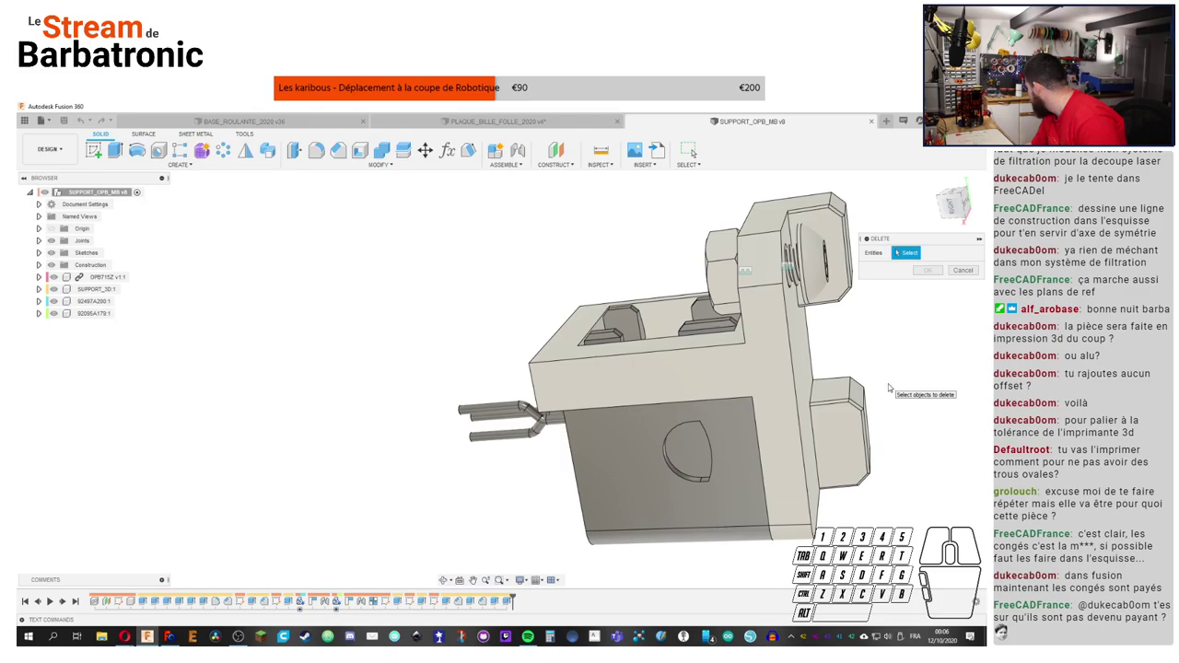
{"action": "left_click_drag", "start_coordinate": [910, 361], "coordinate": [355, 633]}
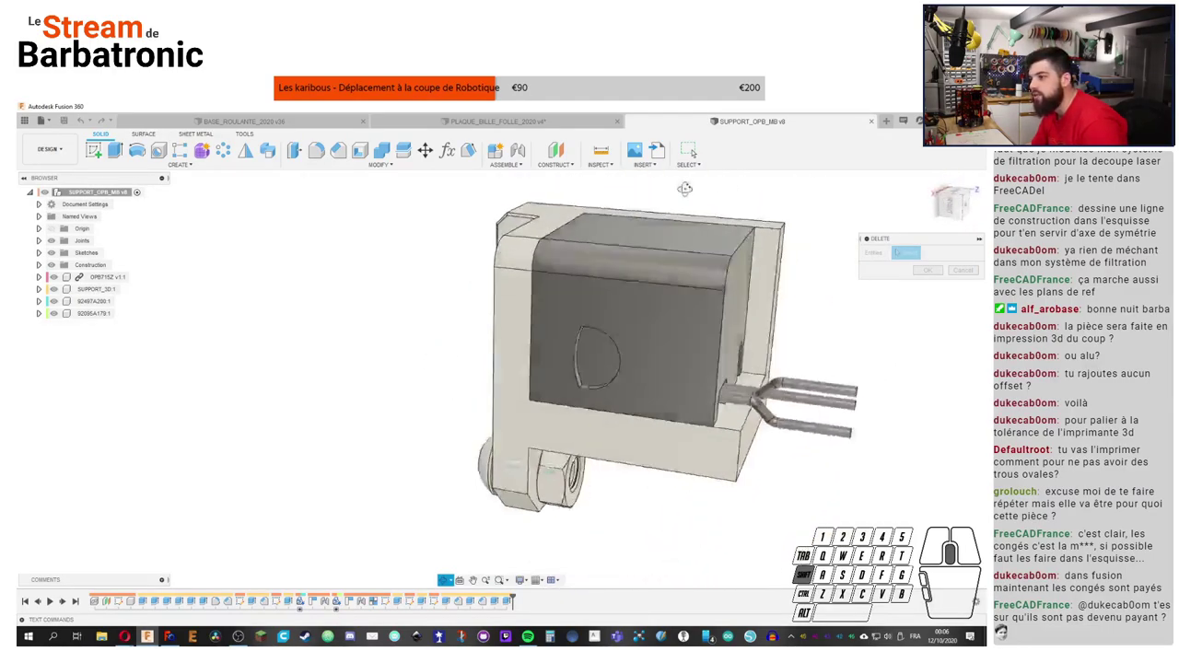
{"action": "left_click_drag", "start_coordinate": [354, 632], "coordinate": [354, 632]}
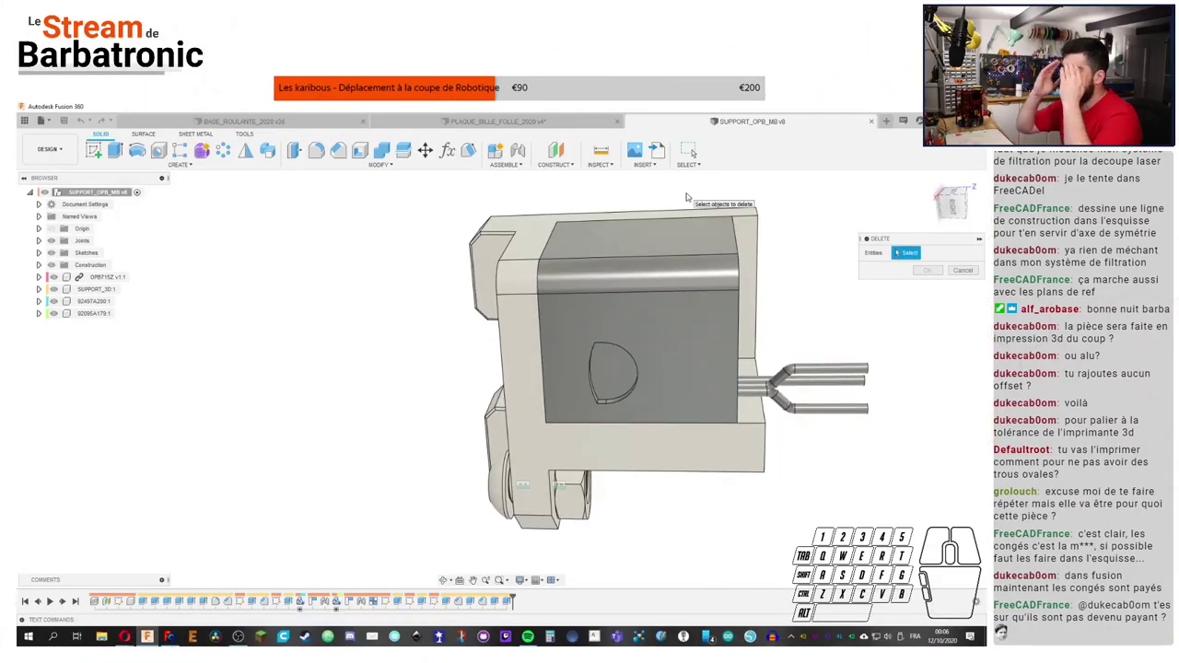
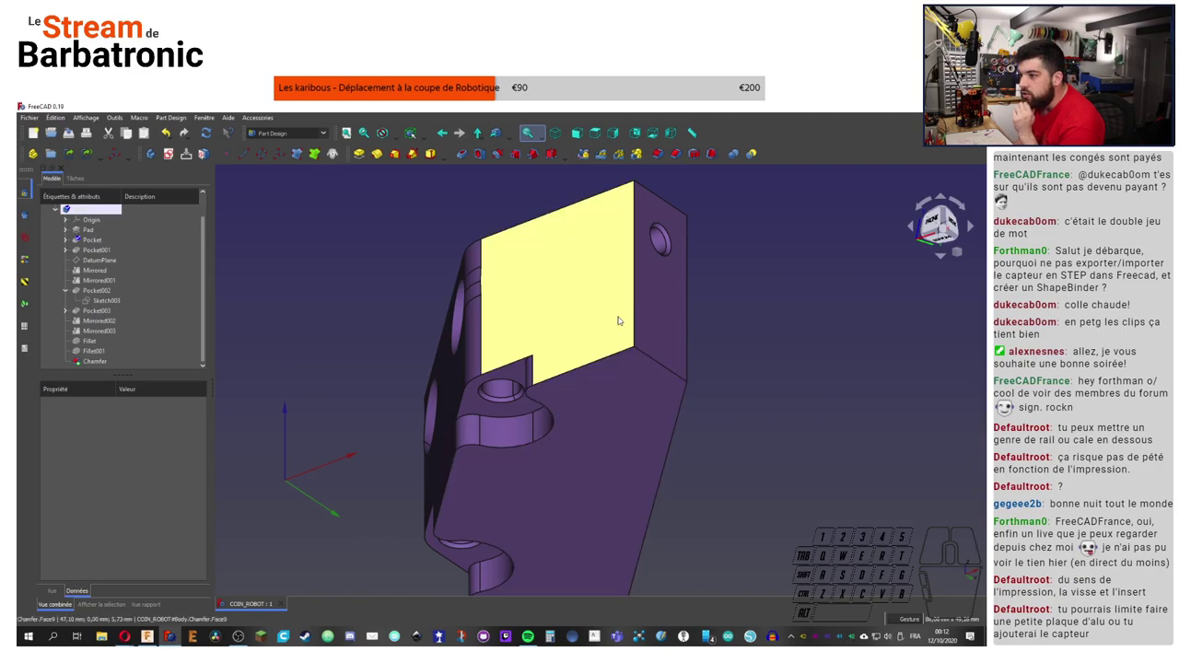
Step: Turn the COIN_ROBOT body to view its sides and length, then select its slanted top face
{"action": "right_click", "coordinate": [783, 314]}
{"action": "left_click", "coordinate": [780, 319]}
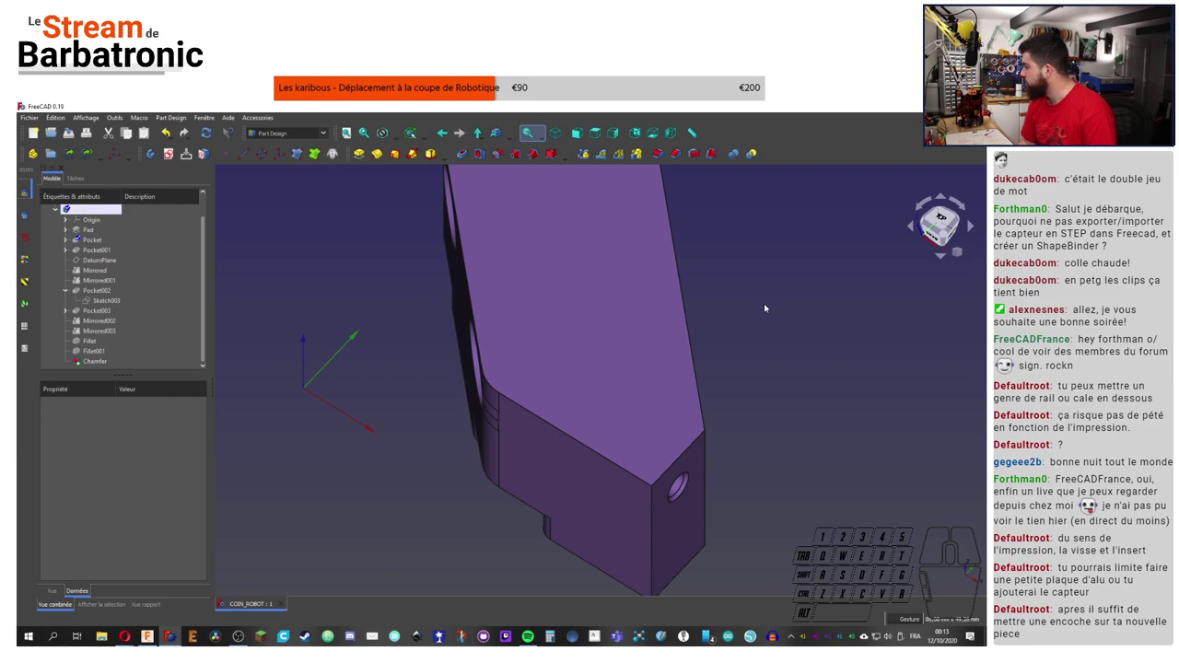
{"action": "right_click", "coordinate": [725, 328]}
{"action": "left_click", "coordinate": [771, 371]}
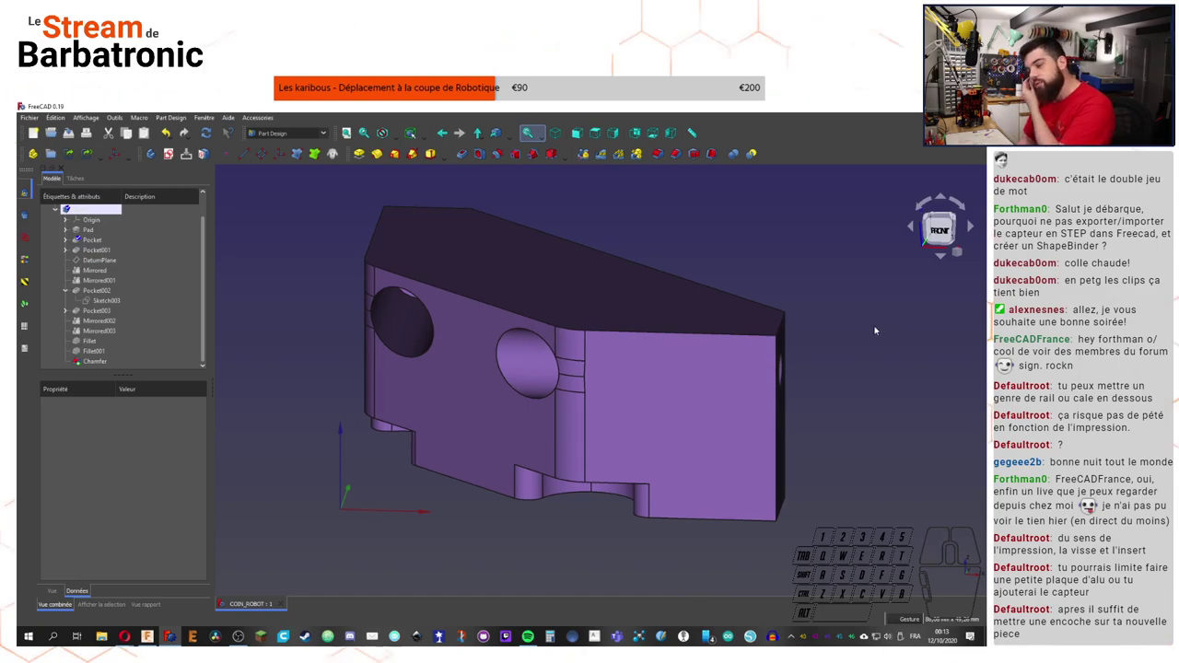
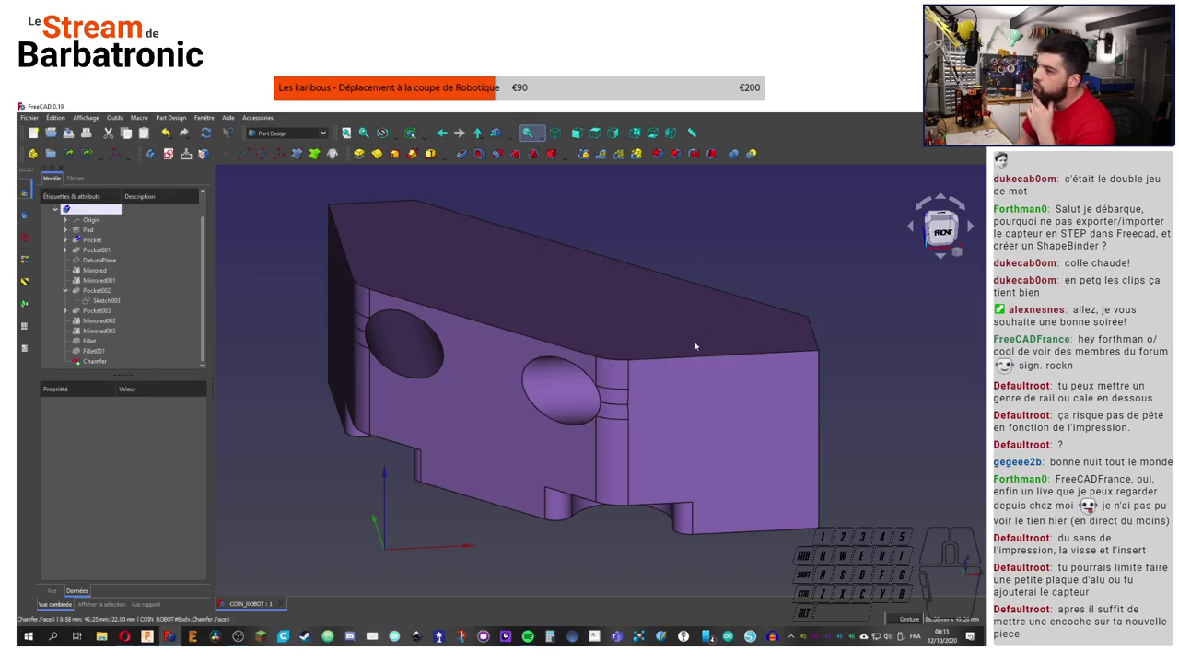
{"action": "right_click", "coordinate": [814, 275]}
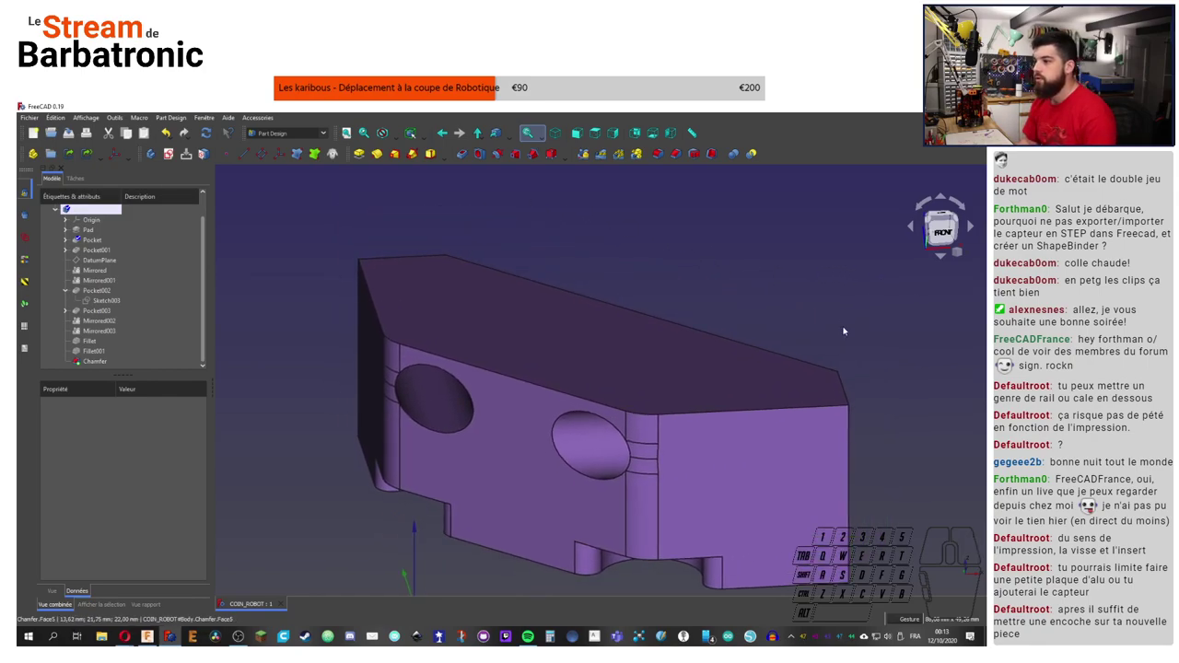
{"action": "left_click", "coordinate": [604, 340]}
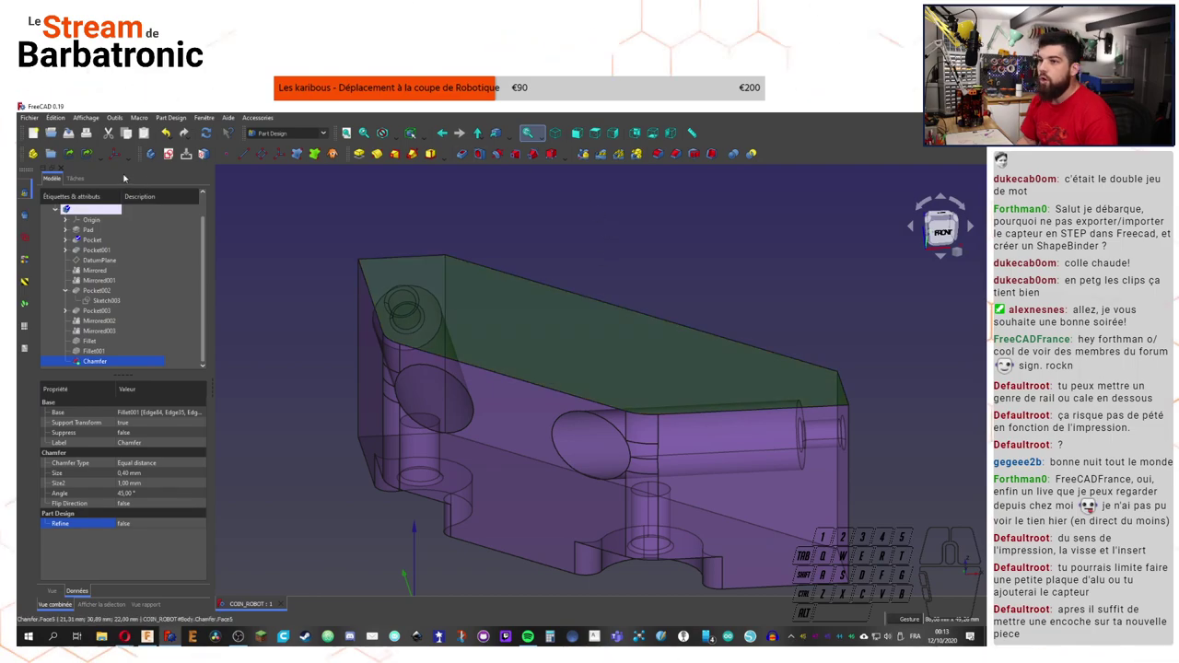
Step: Create Sketch005 on the slanted face and project the body's right end edge as external geometry
{"action": "left_click", "coordinate": [175, 157]}
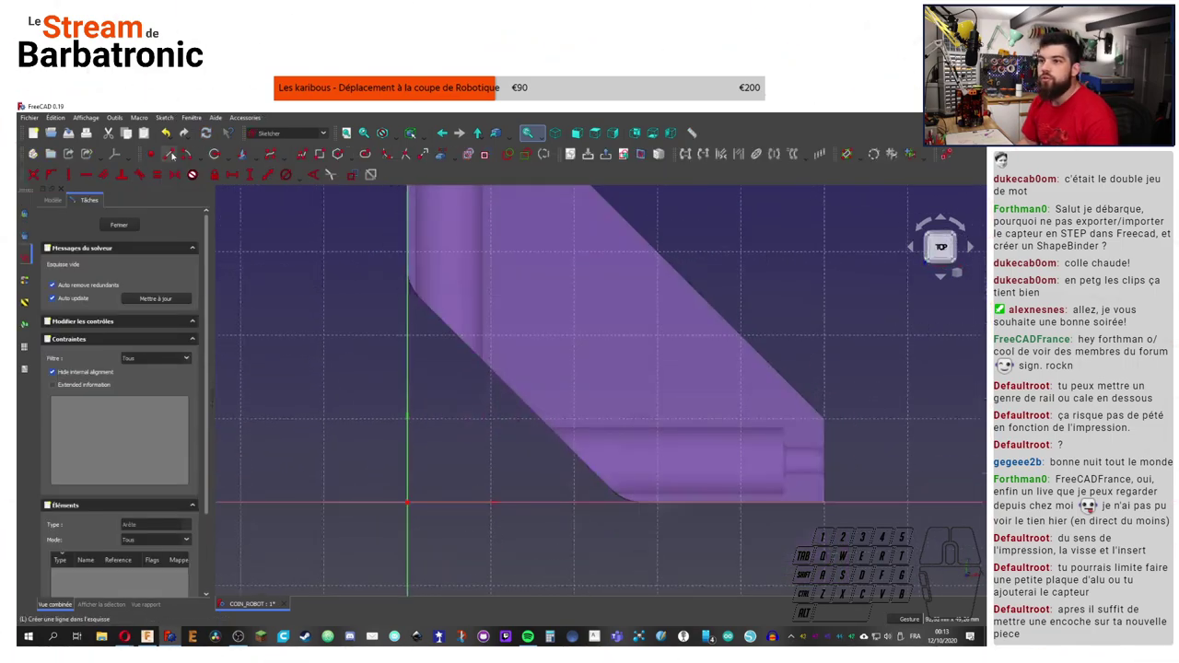
{"action": "left_click", "coordinate": [879, 437]}
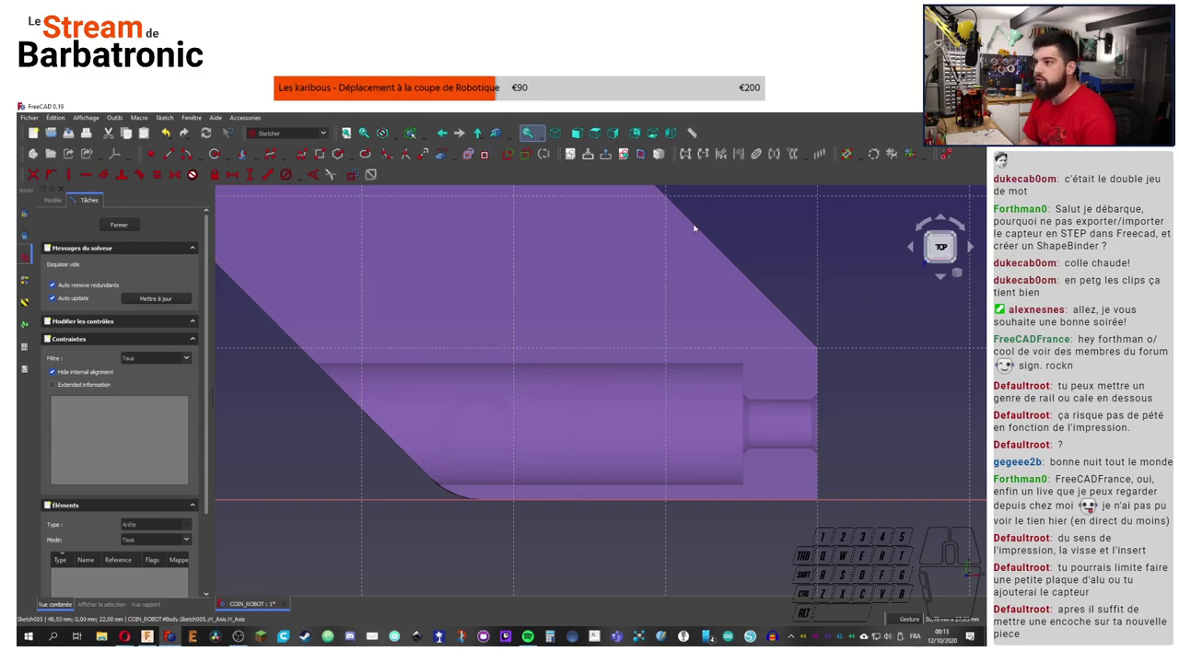
{"action": "left_click", "coordinate": [817, 225]}
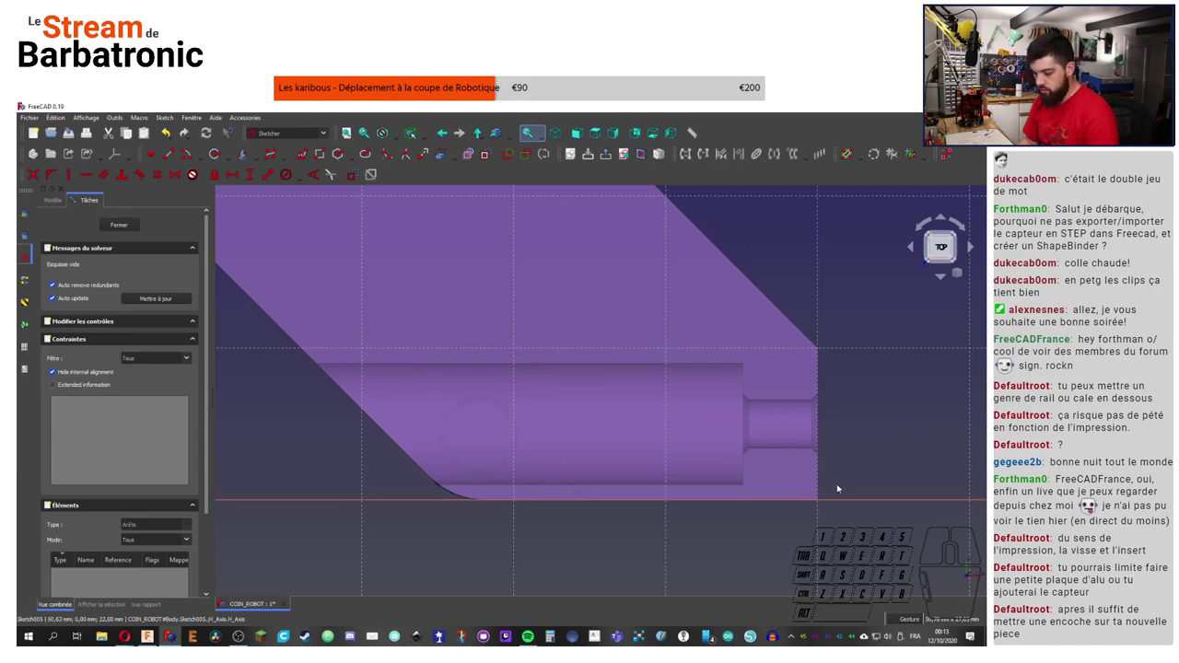
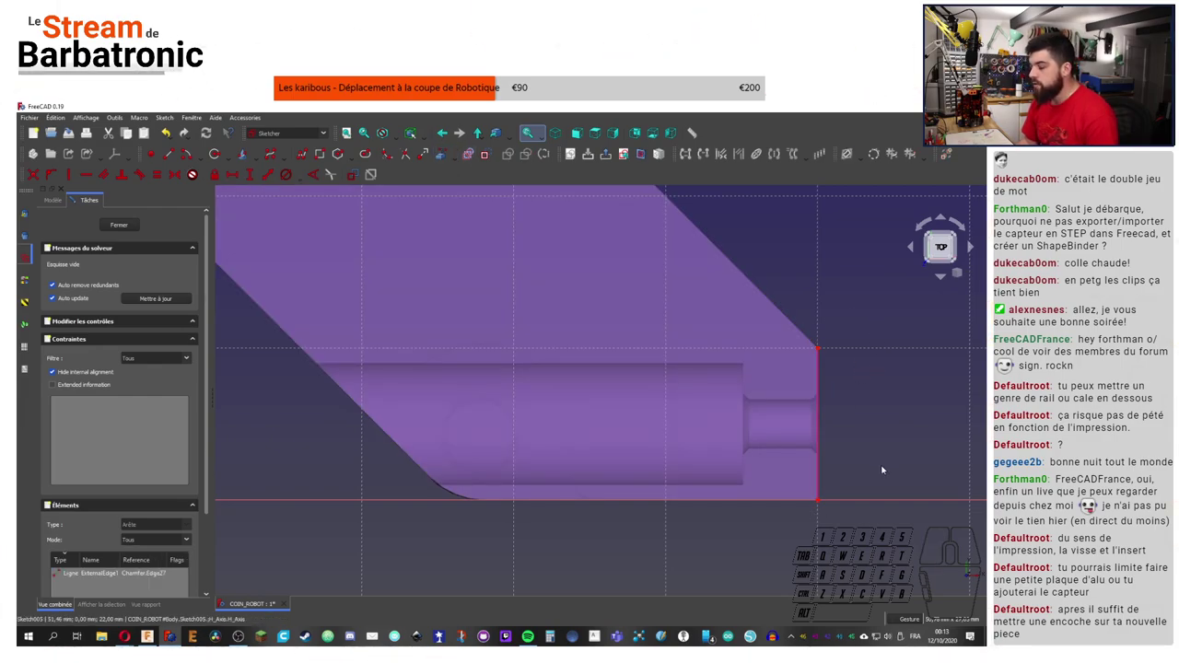
{"action": "left_click", "coordinate": [950, 465]}
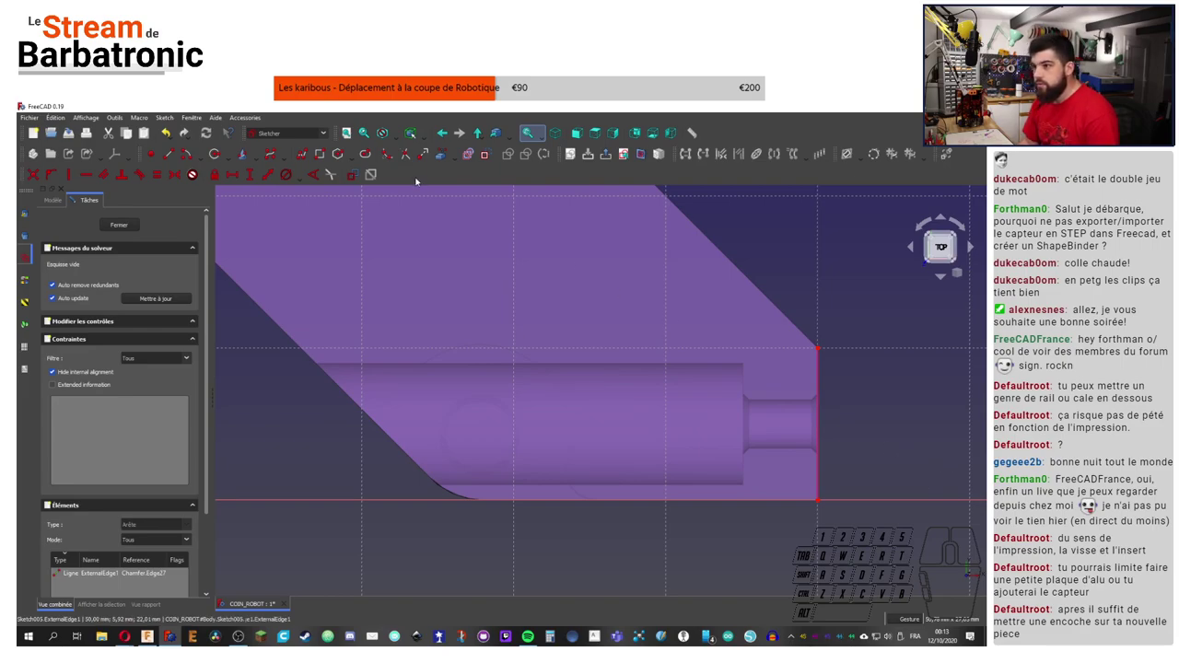
{"action": "left_click", "coordinate": [309, 156]}
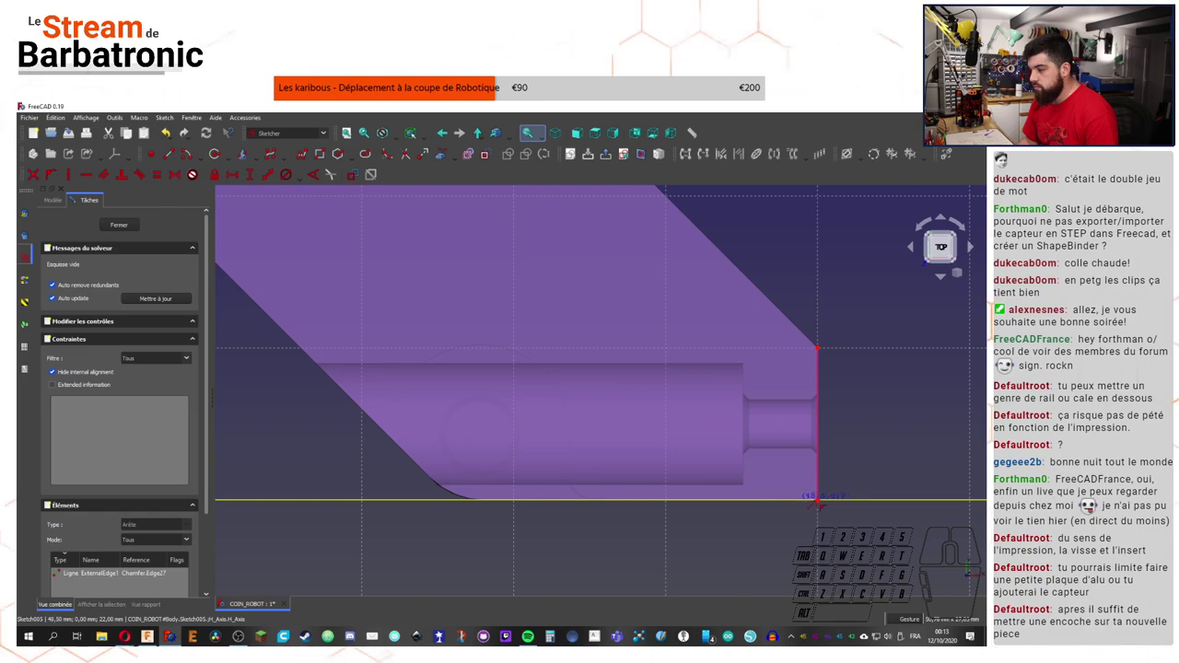
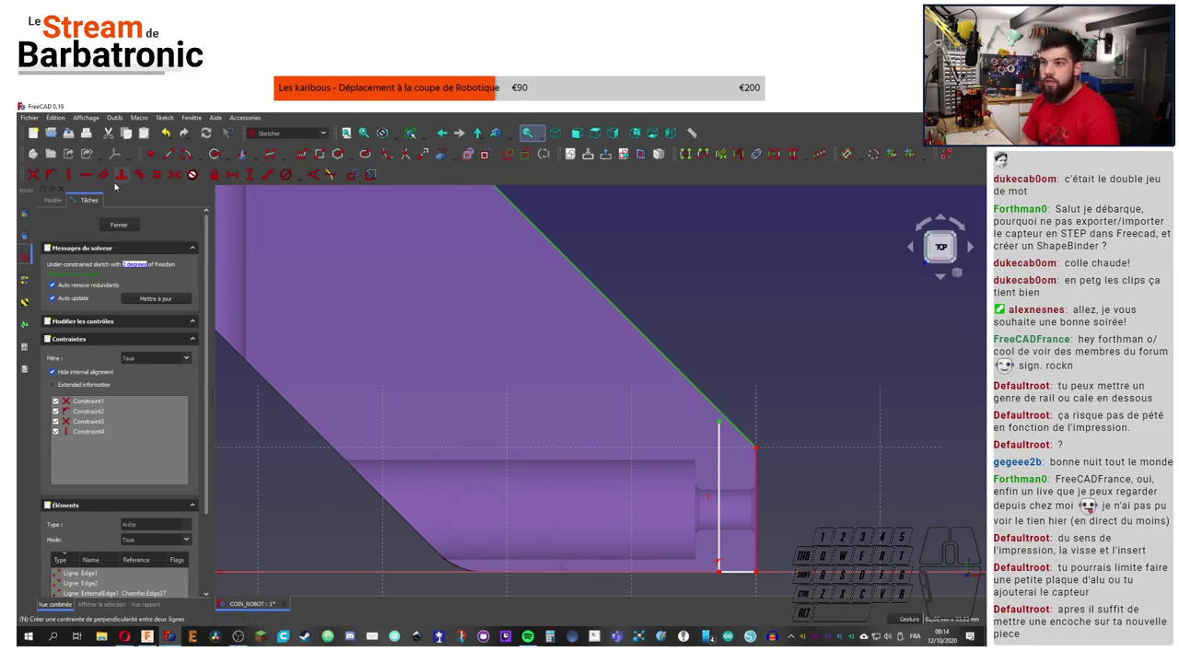
Step: Draw a vertical line beside the end edge, then begin another line from the bottom axis
{"action": "left_click", "coordinate": [54, 180]}
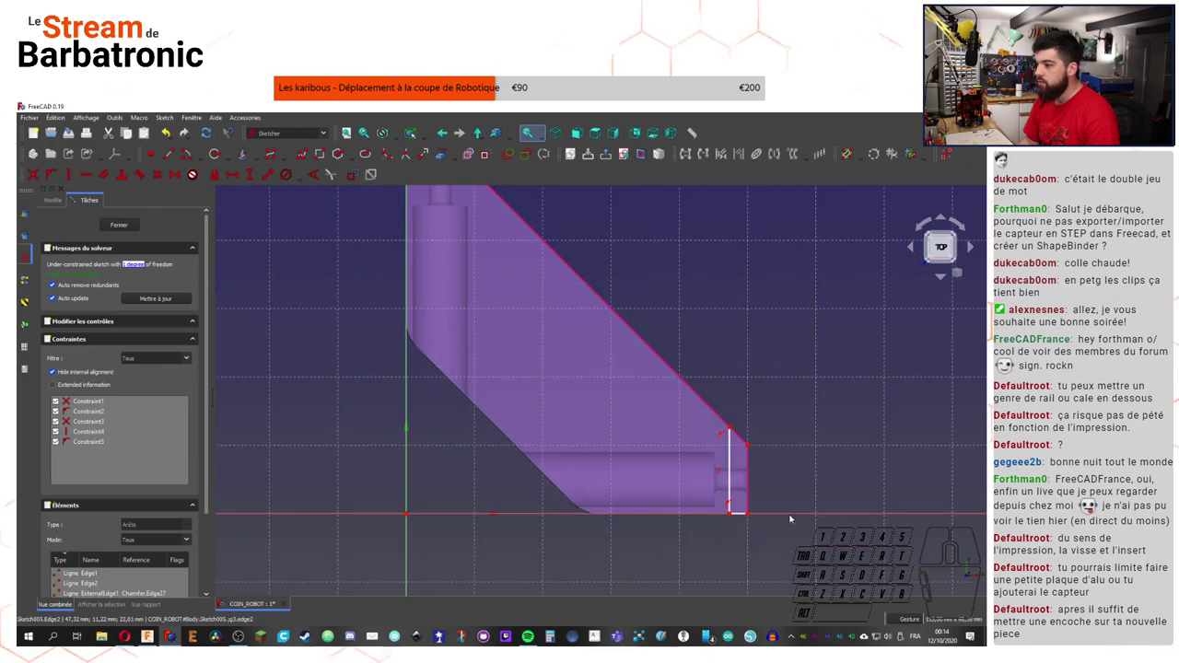
{"action": "left_click", "coordinate": [732, 512]}
{"action": "right_click", "coordinate": [779, 409]}
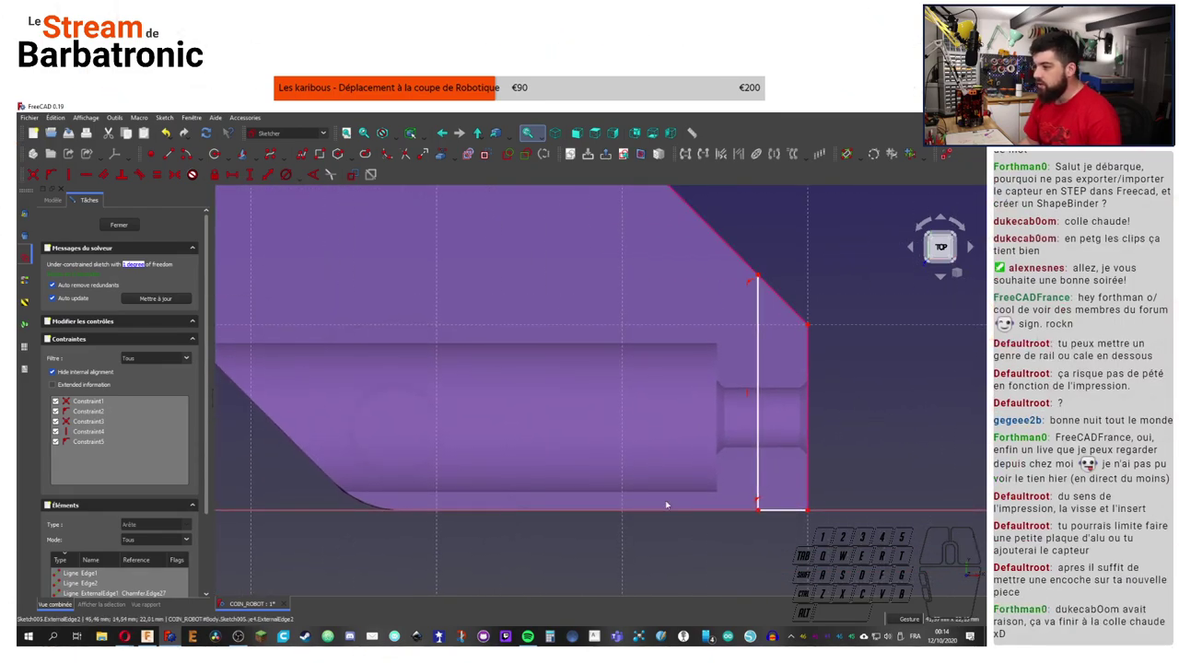
{"action": "middle_click", "coordinate": [580, 557]}
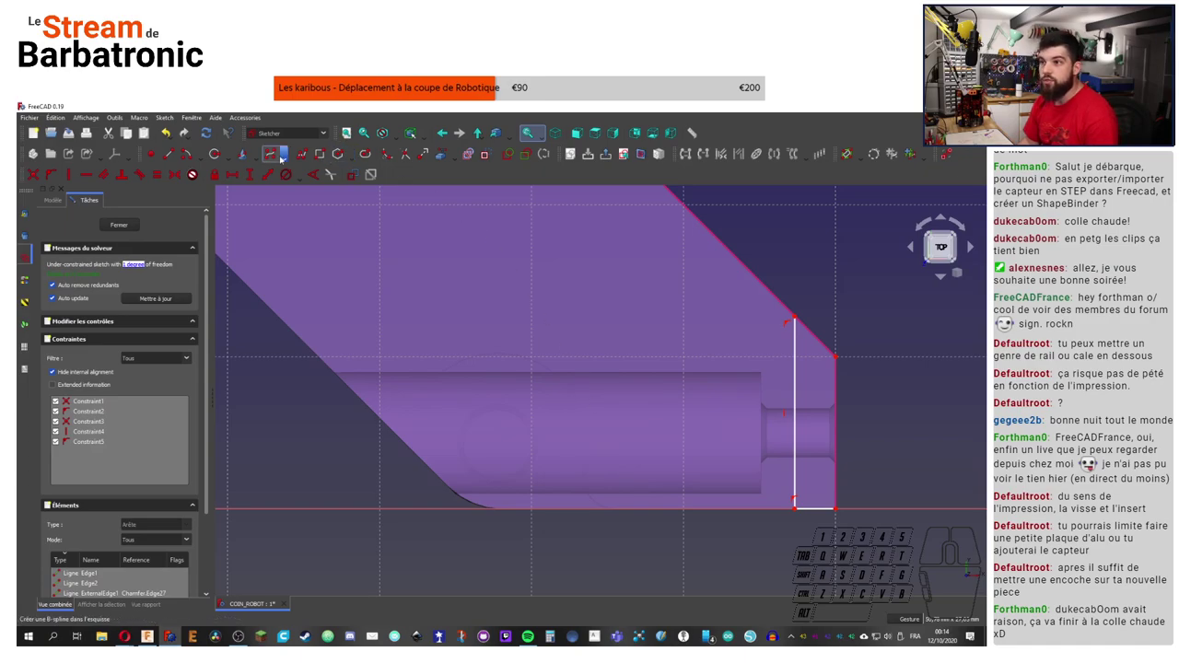
{"action": "left_click", "coordinate": [301, 154]}
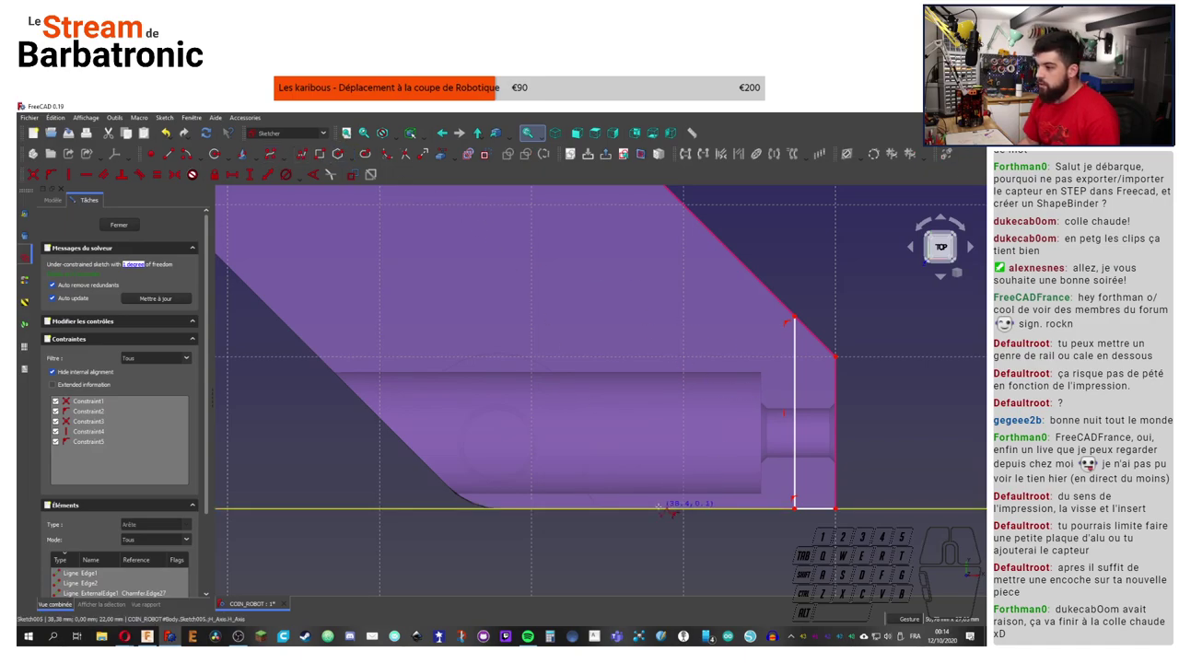
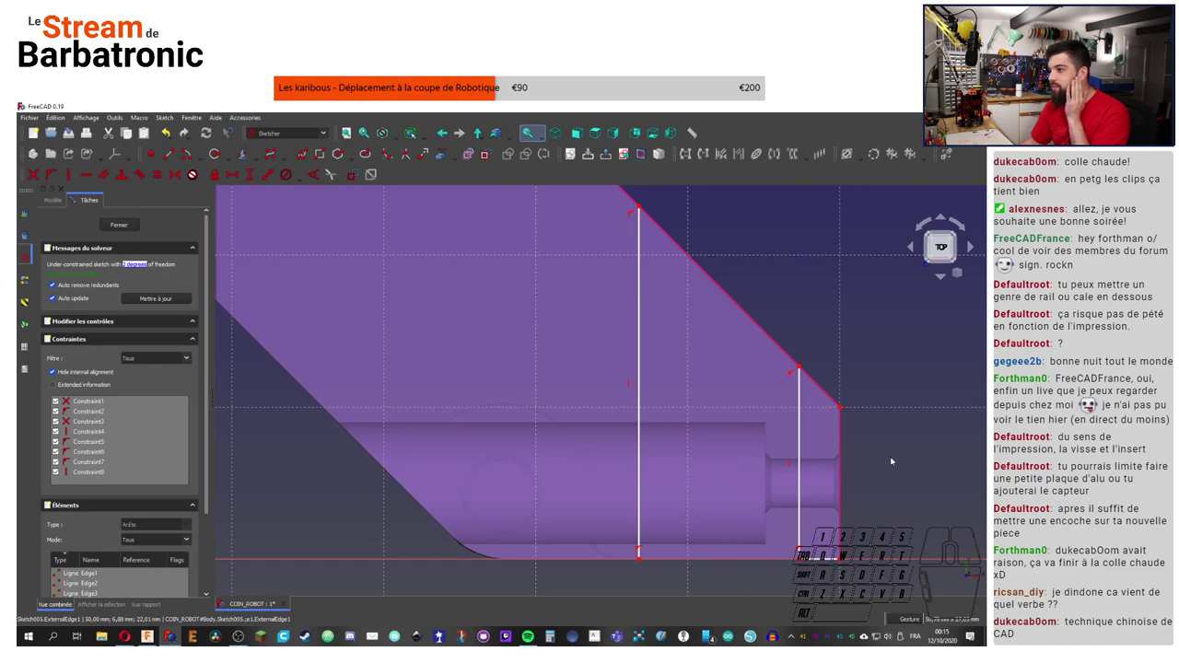
Step: Finish the second vertical line and leave line drawing mode
{"action": "right_click", "coordinate": [894, 462]}
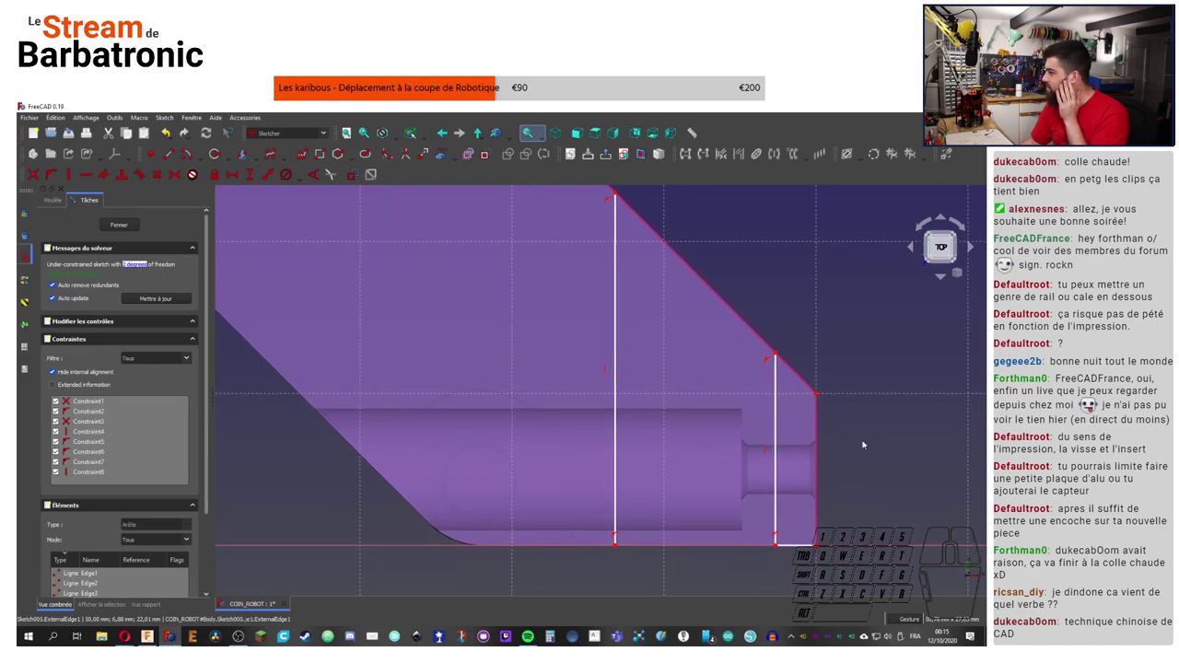
{"action": "right_click", "coordinate": [877, 453]}
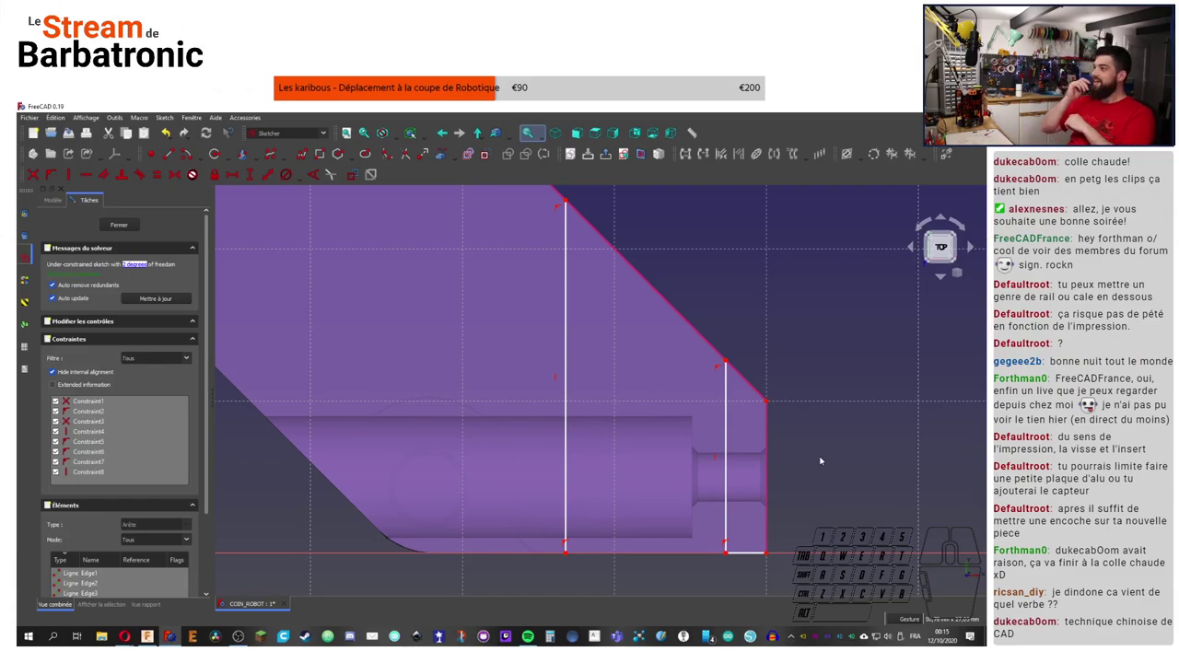
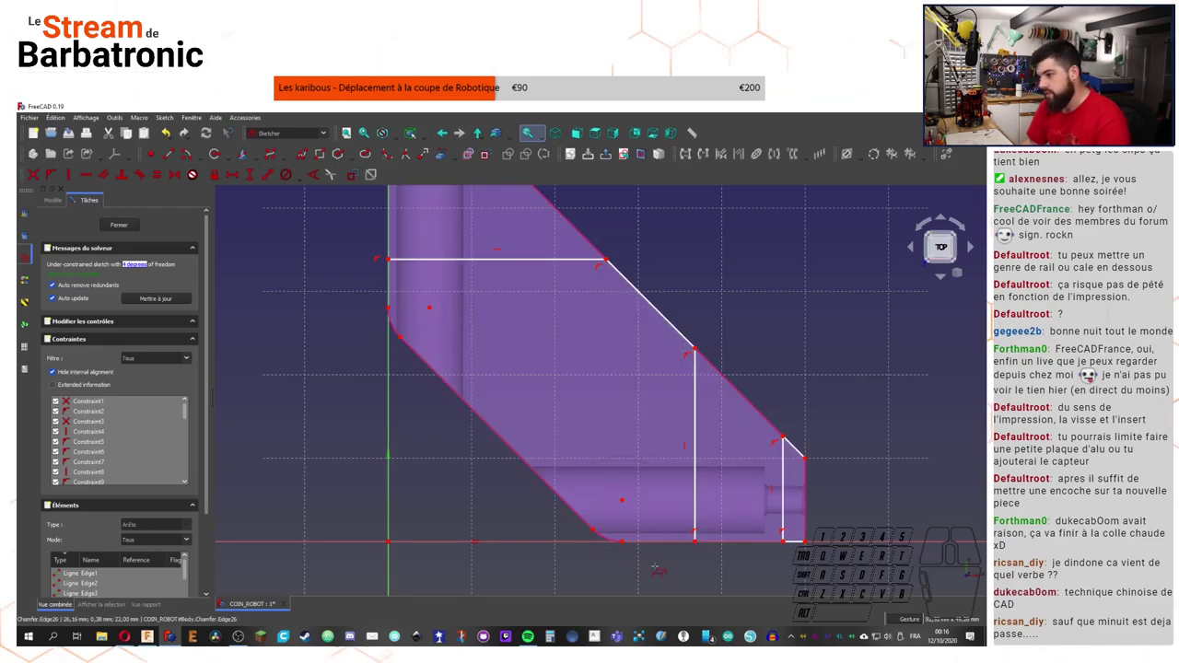
Step: Pan along the profile and draw a diagonal line from the origin to the slanted outer edge
{"action": "middle_click", "coordinate": [651, 554]}
{"action": "scroll", "scroll_direction": "down", "scroll_amount": 3}
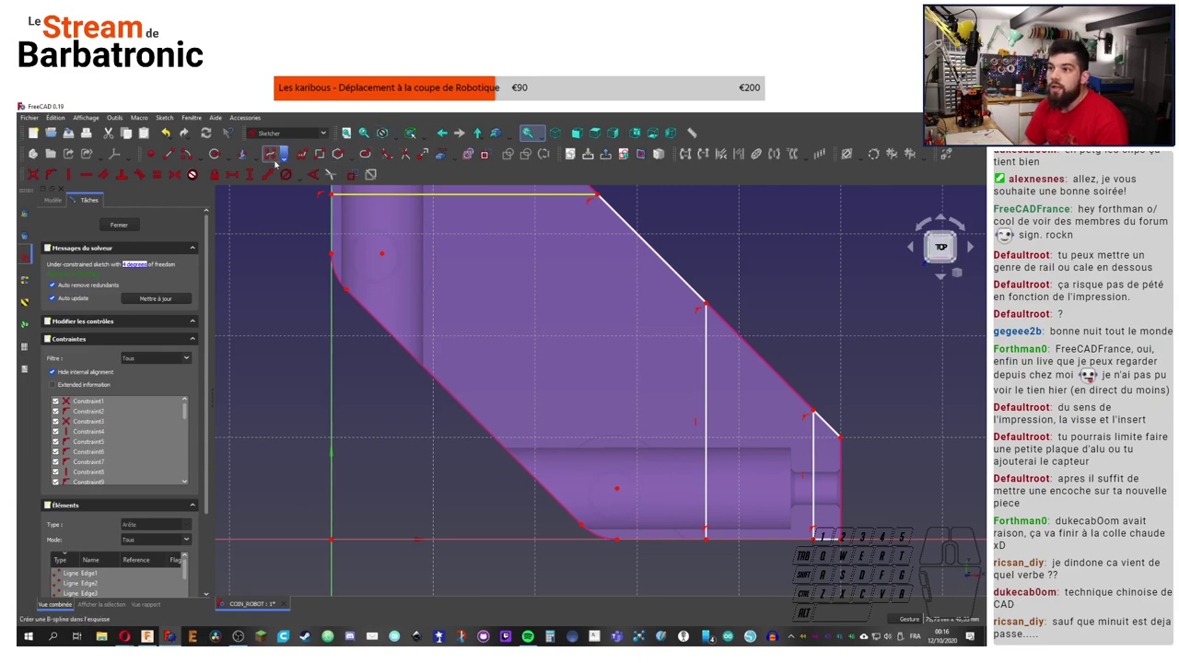
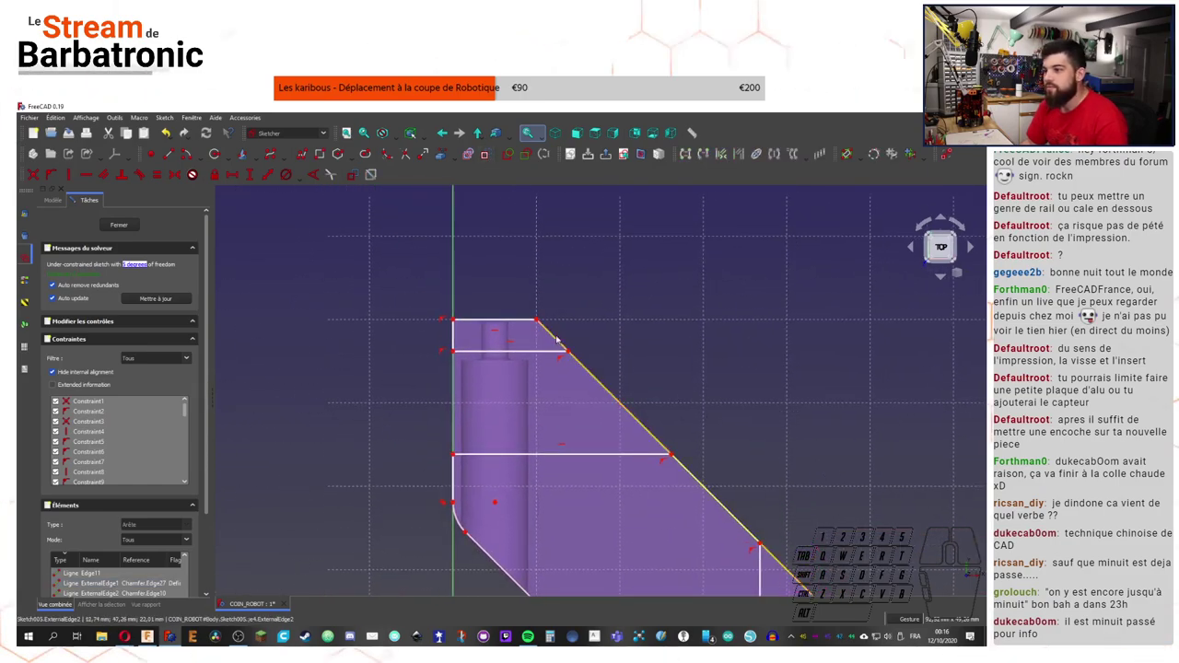
{"action": "left_click_drag", "start_coordinate": [751, 387], "coordinate": [695, 405]}
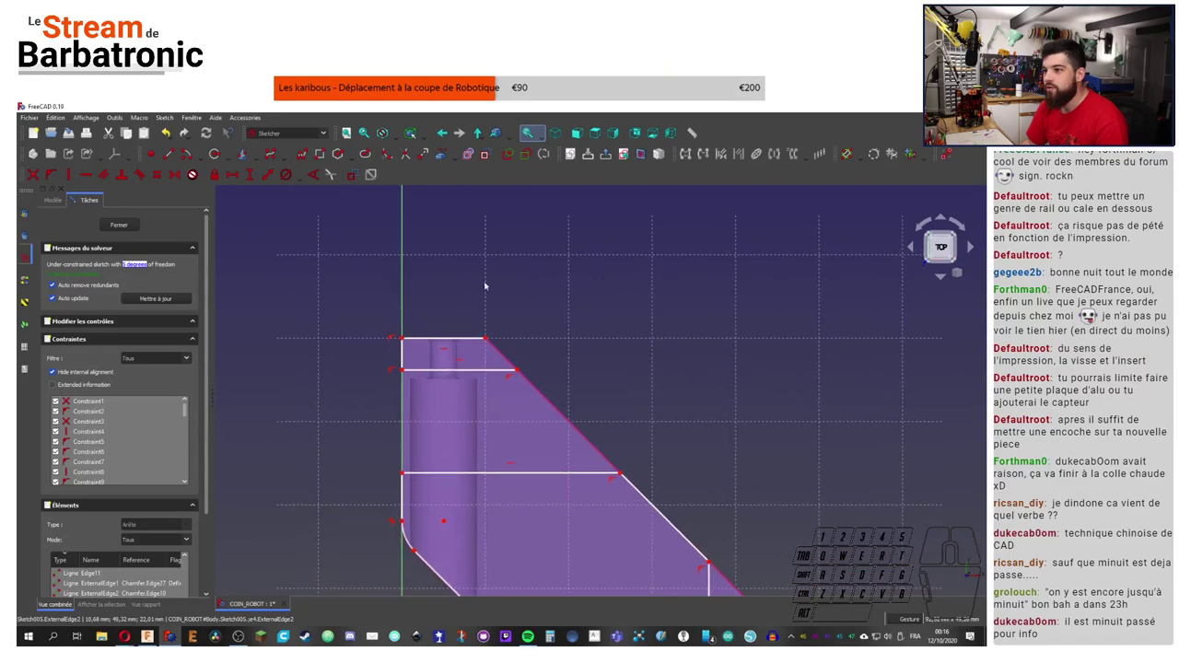
{"action": "right_click", "coordinate": [570, 302]}
{"action": "left_click_drag", "start_coordinate": [278, 154], "coordinate": [173, 159]}
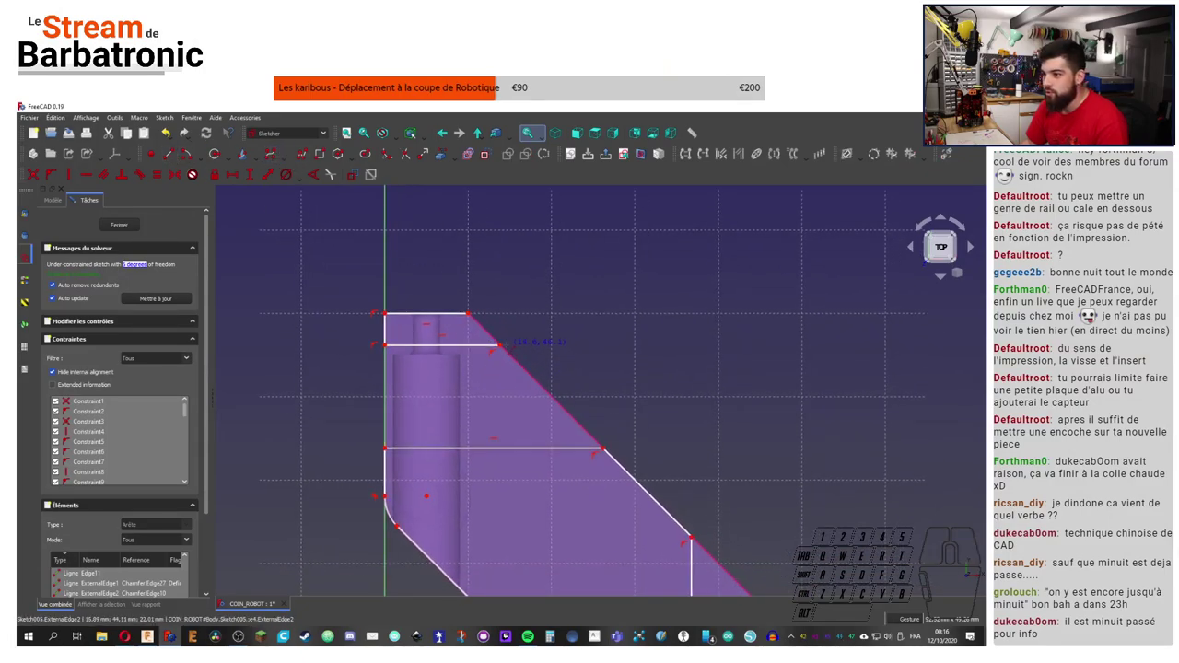
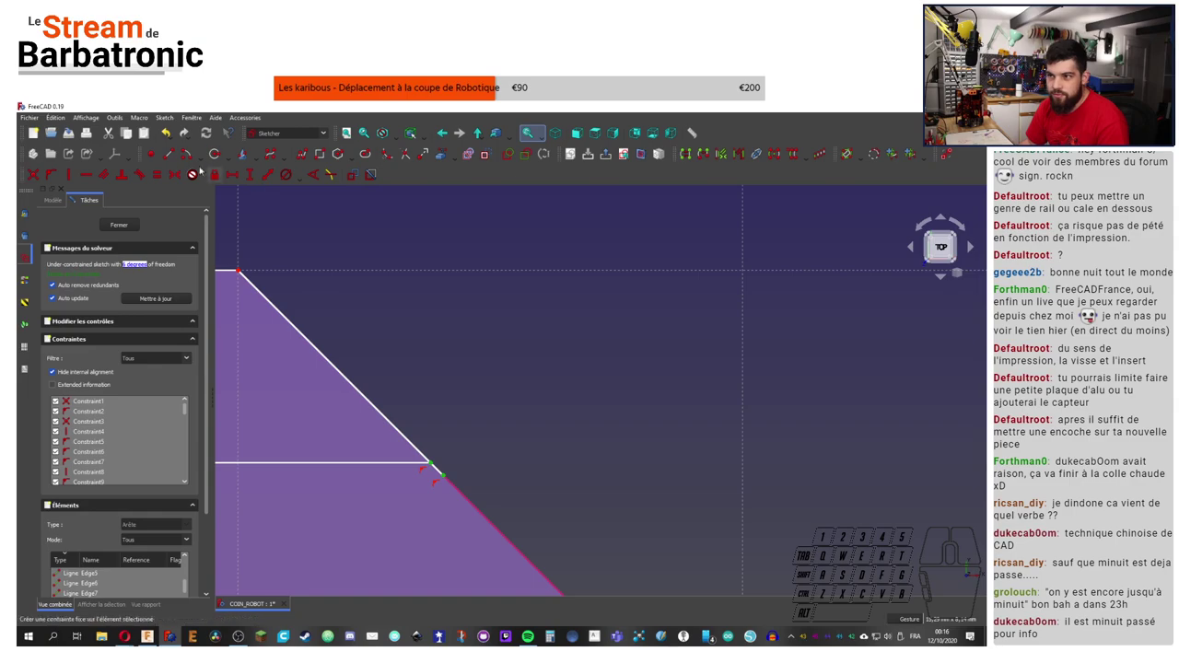
{"action": "left_click", "coordinate": [37, 177]}
{"action": "left_click_drag", "start_coordinate": [483, 390], "coordinate": [534, 386]}
{"action": "right_click", "coordinate": [671, 427]}
{"action": "left_click_drag", "start_coordinate": [699, 339], "coordinate": [683, 367]}
{"action": "right_click", "coordinate": [769, 345]}
{"action": "middle_click", "coordinate": [557, 397]}
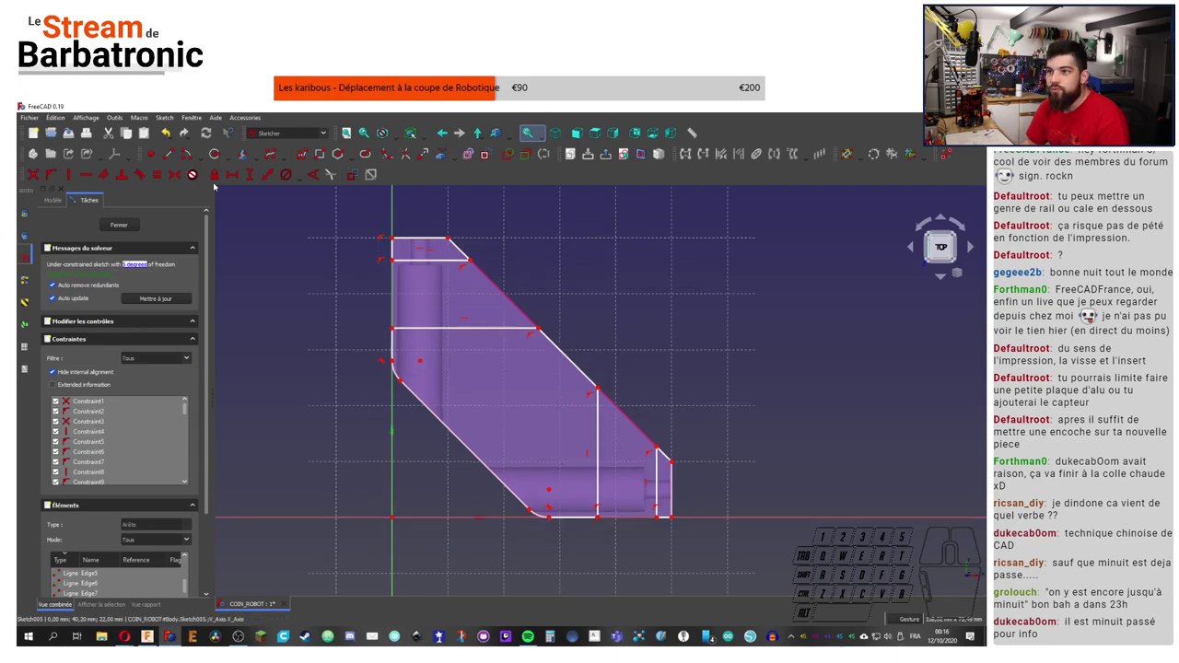
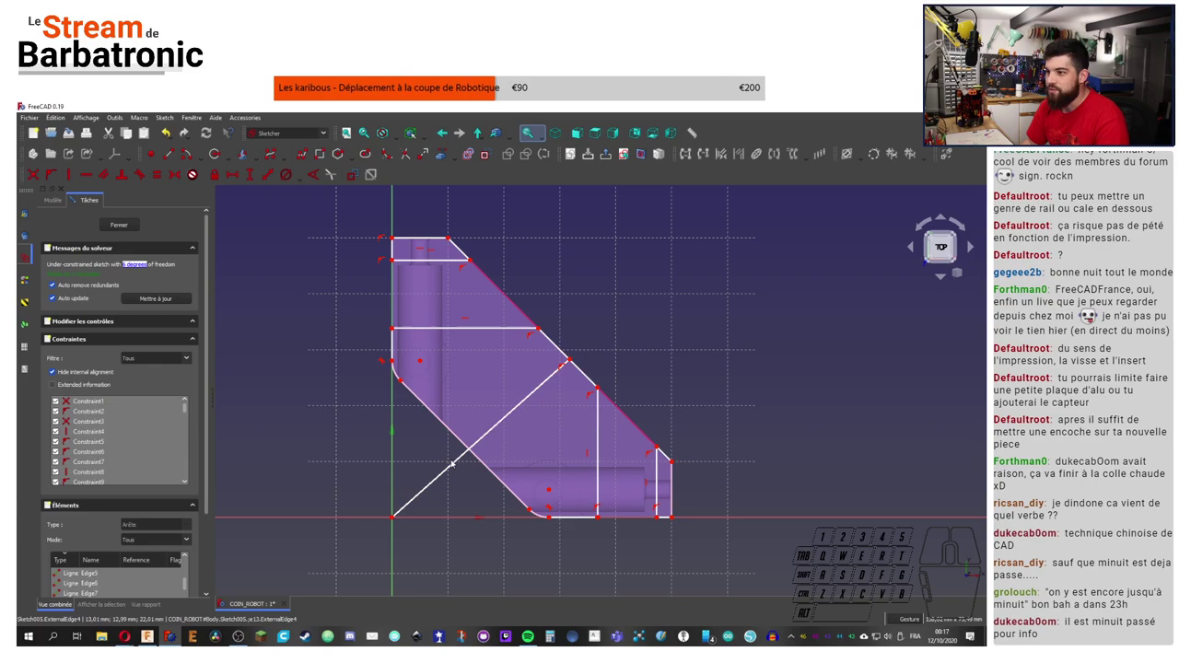
Step: Constrain the diagonal line to 45 degrees and make it construction geometry
{"action": "left_click", "coordinate": [441, 478]}
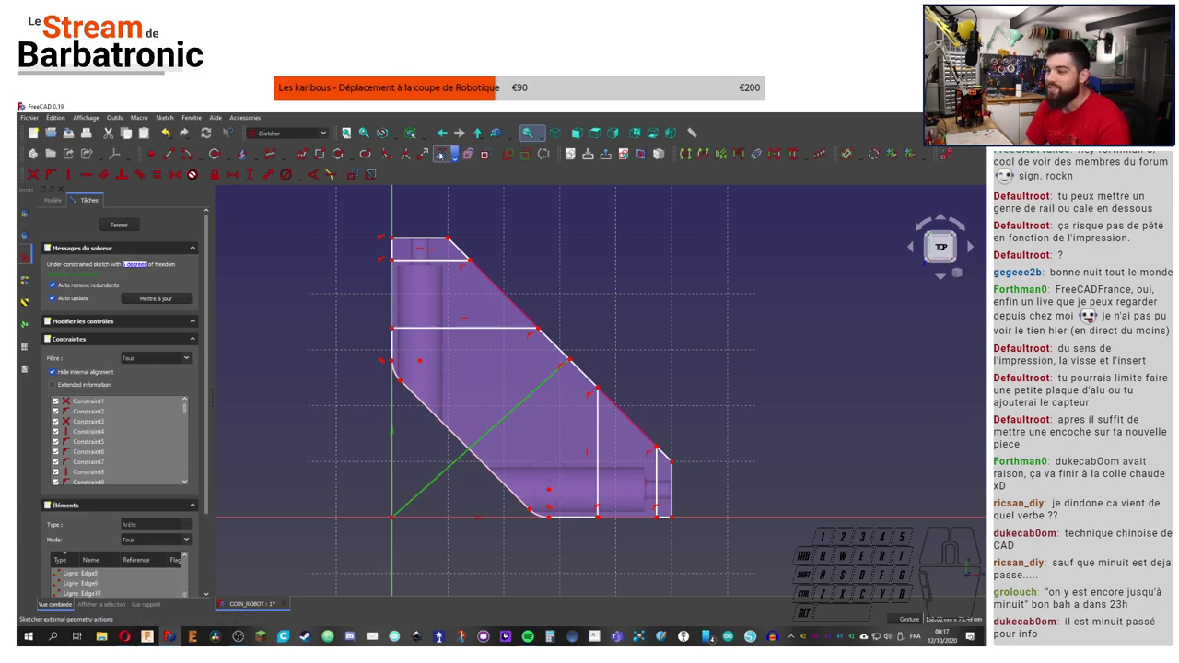
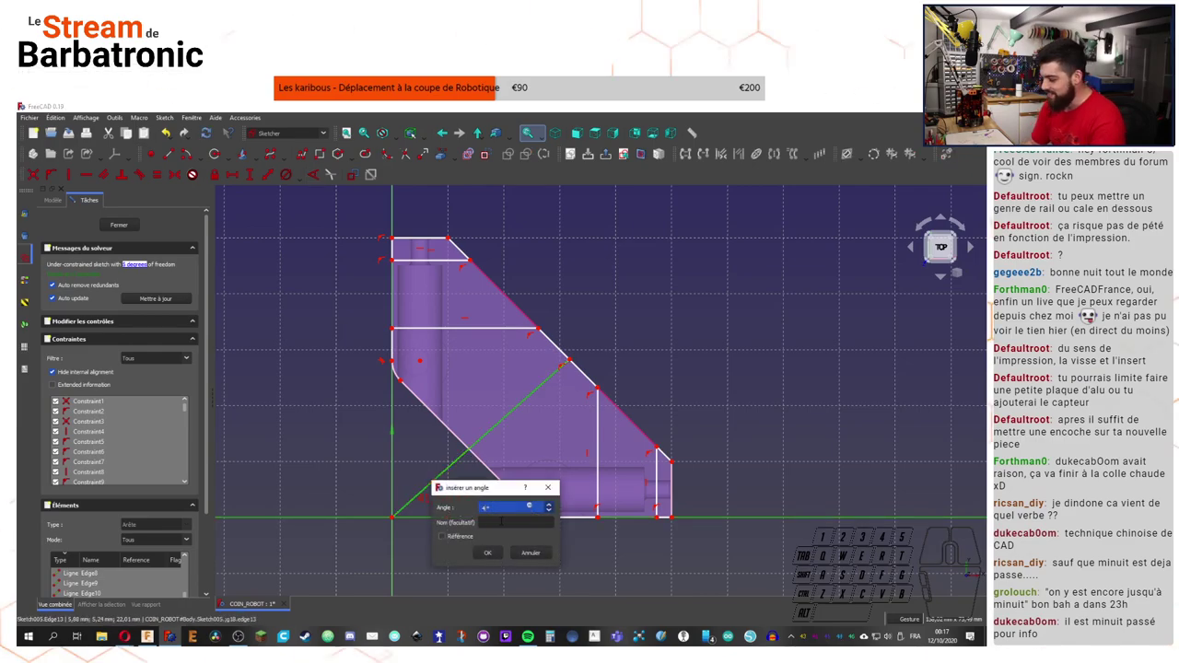
{"action": "middle_click", "coordinate": [607, 342]}
{"action": "middle_click", "coordinate": [608, 342]}
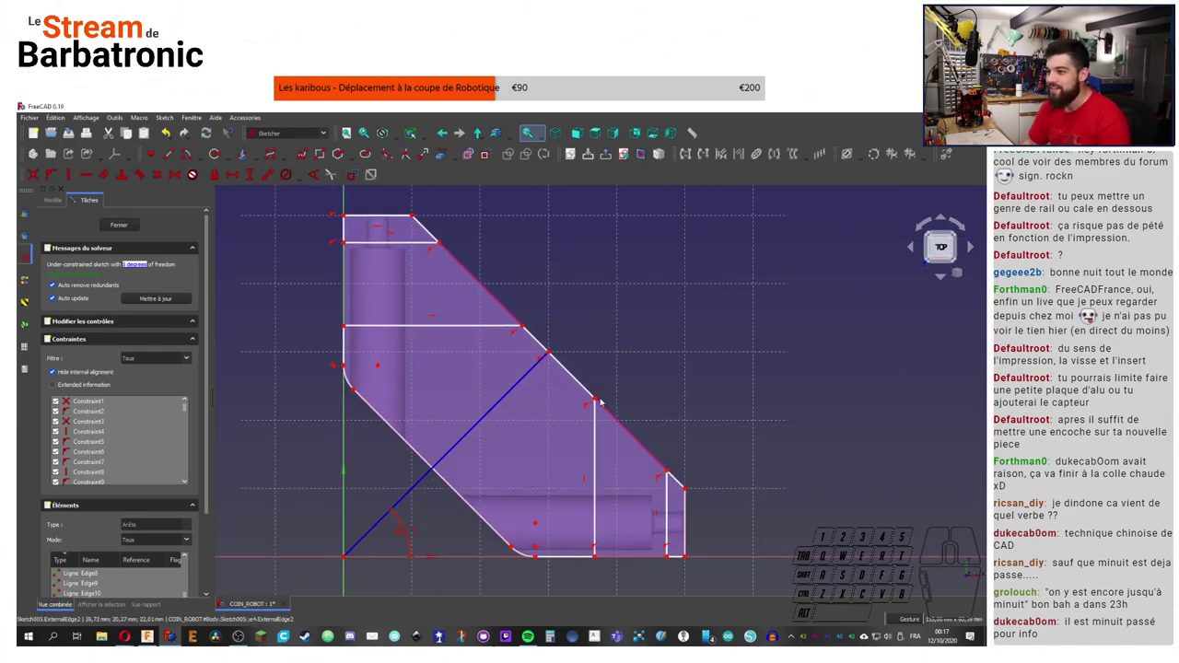
{"action": "left_click", "coordinate": [600, 398]}
{"action": "left_click", "coordinate": [527, 326]}
Step: Attach the diagonal's upper end and a sloped-edge vertex onto the profile with point-on-object constraints
{"action": "left_click", "coordinate": [554, 352]}
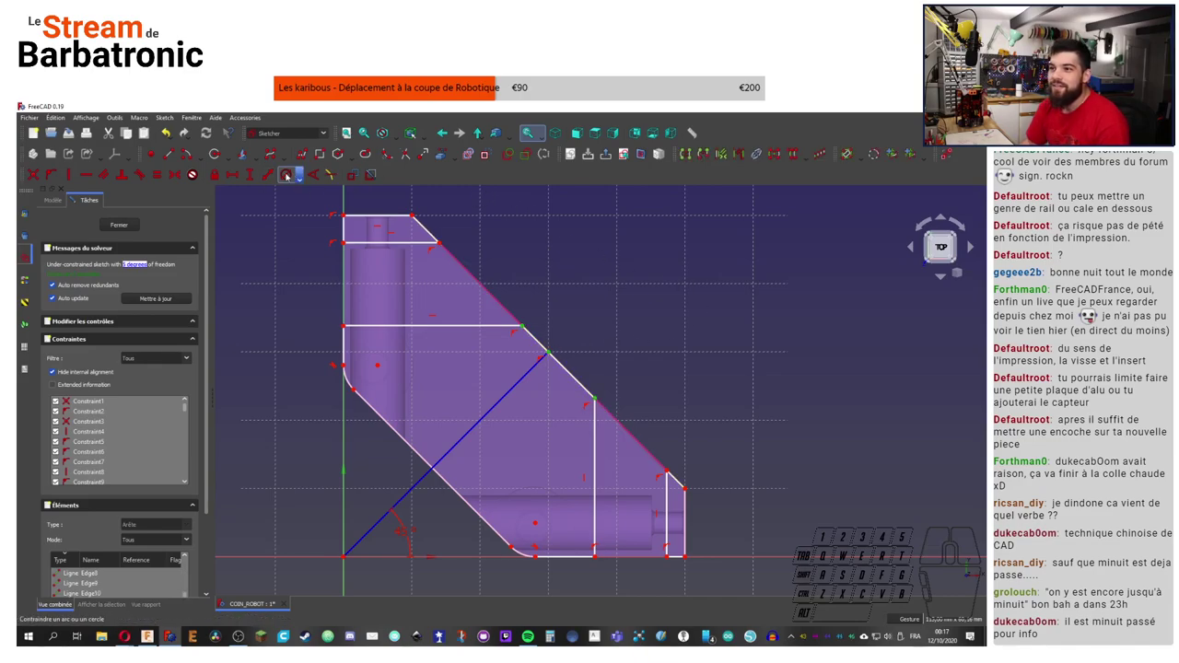
{"action": "left_click", "coordinate": [182, 177]}
{"action": "left_click", "coordinate": [669, 469]}
{"action": "left_click", "coordinate": [444, 244]}
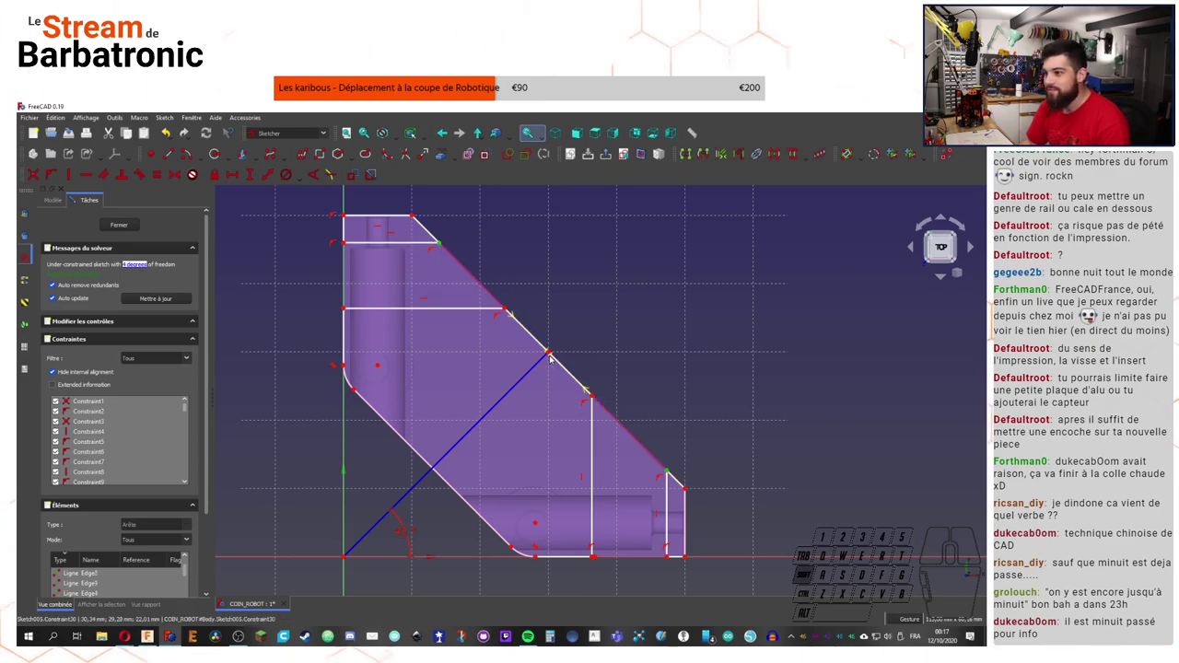
{"action": "left_click", "coordinate": [551, 353]}
{"action": "left_click", "coordinate": [179, 175]}
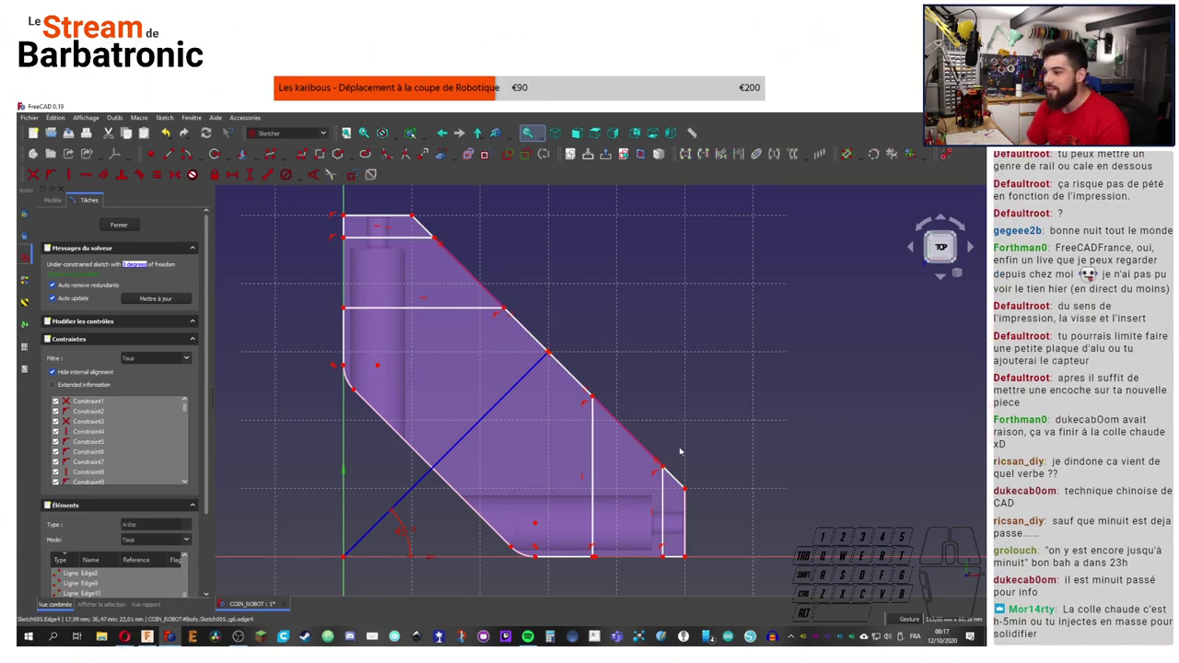
Step: Slide the vertical edges into place and attach the vertical edge's lower end to the bottom edge
{"action": "left_click_drag", "start_coordinate": [669, 467], "coordinate": [657, 465]}
{"action": "left_click_drag", "start_coordinate": [595, 399], "coordinate": [620, 404]}
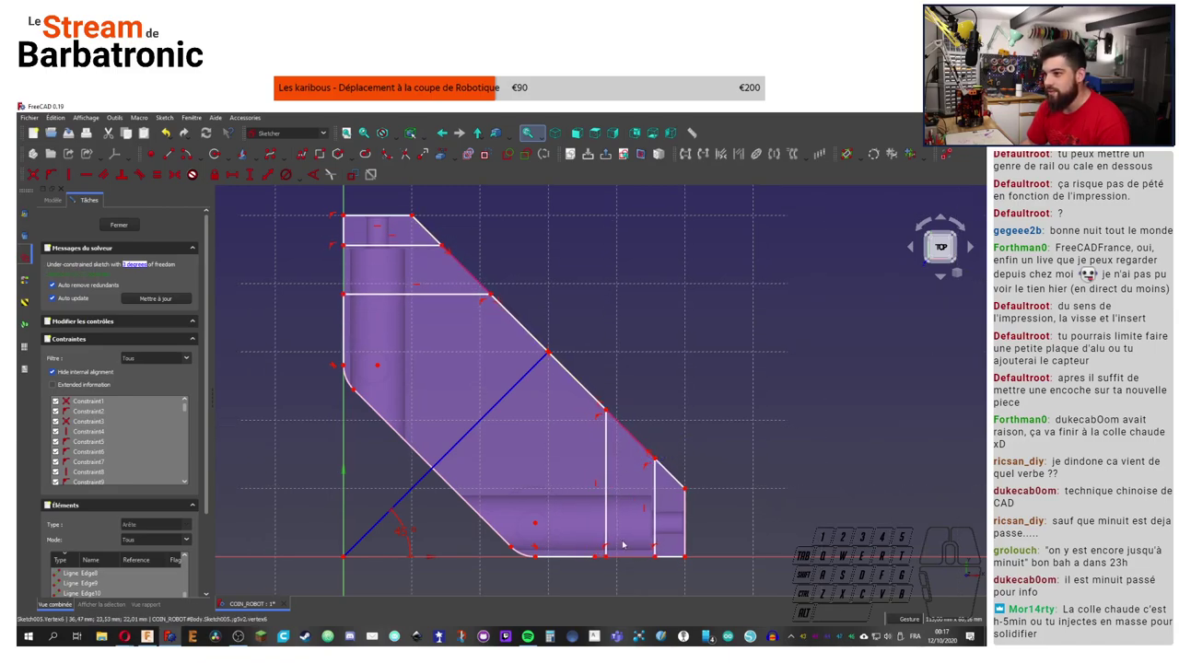
{"action": "middle_click", "coordinate": [624, 566]}
{"action": "left_click", "coordinate": [591, 547]}
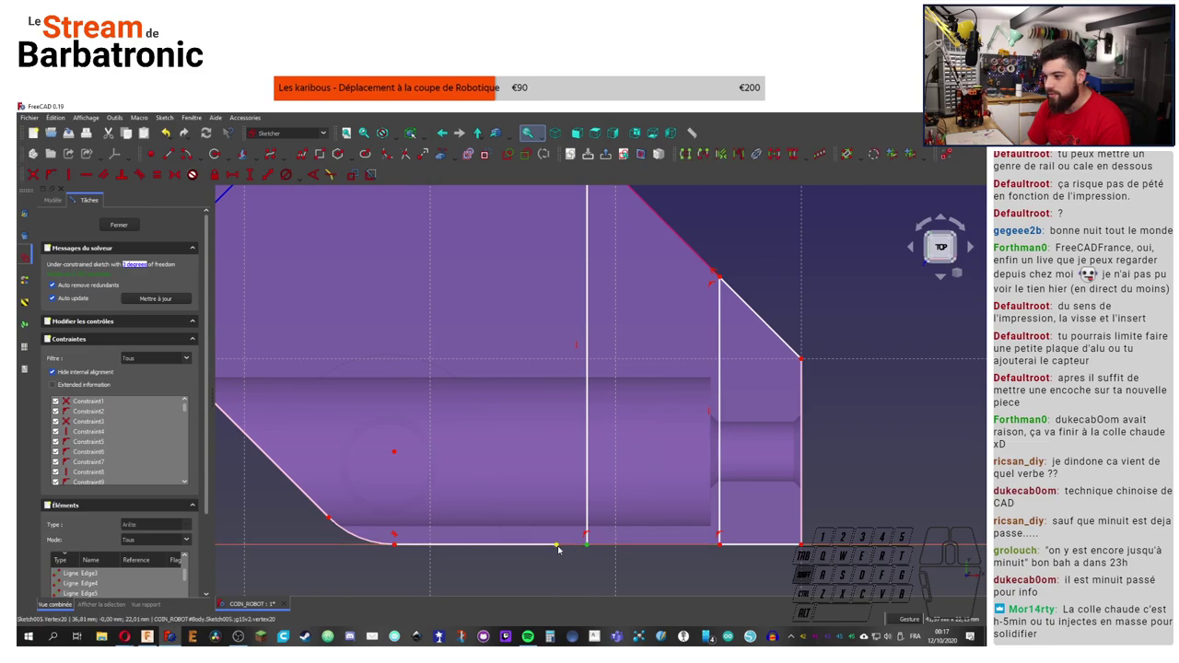
{"action": "left_click", "coordinate": [564, 548]}
{"action": "left_click", "coordinate": [39, 174]}
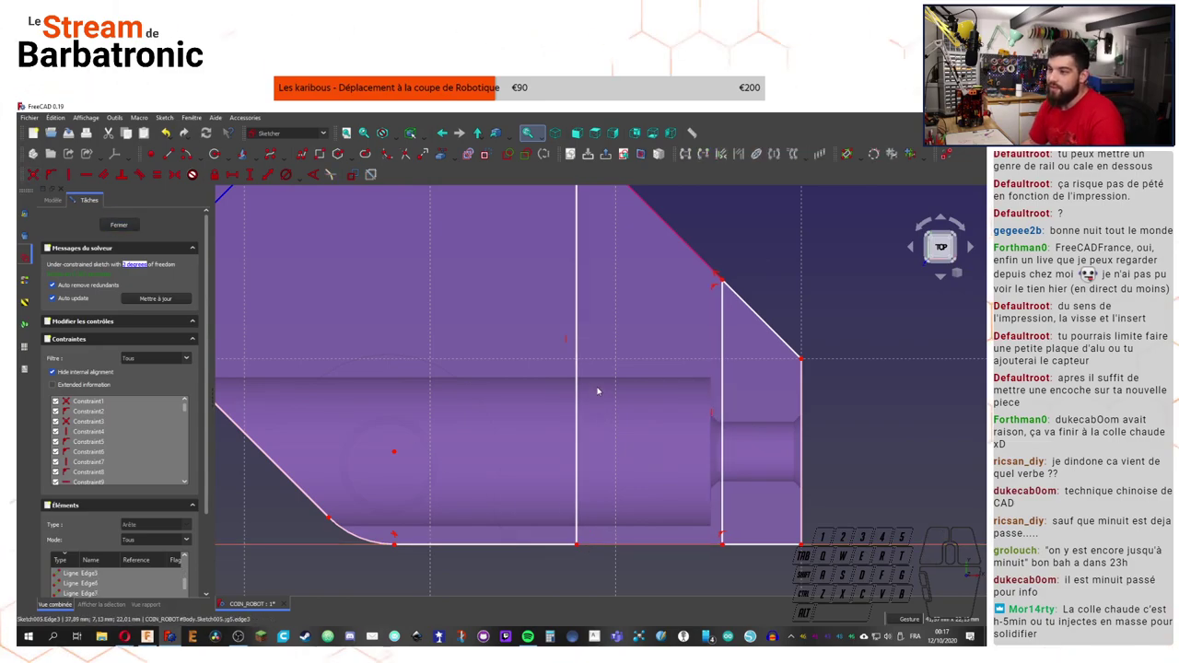
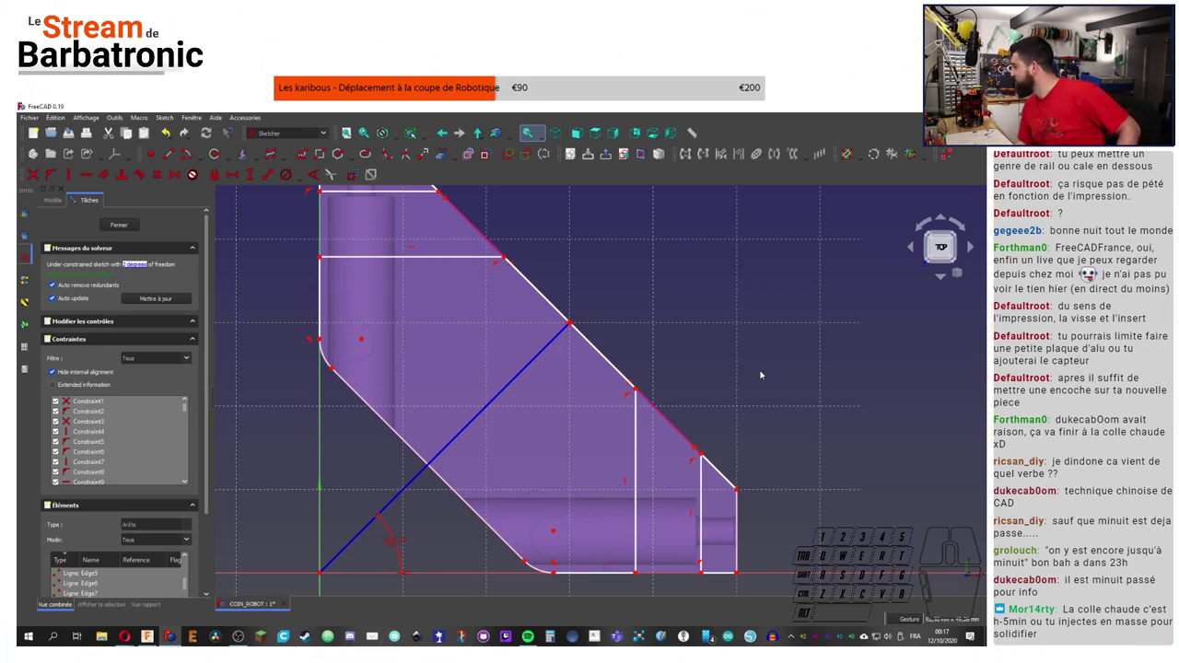
Step: Add a horizontal distance dimension on the bottom segment (7.12 mm) and reposition its label
{"action": "right_click", "coordinate": [783, 364]}
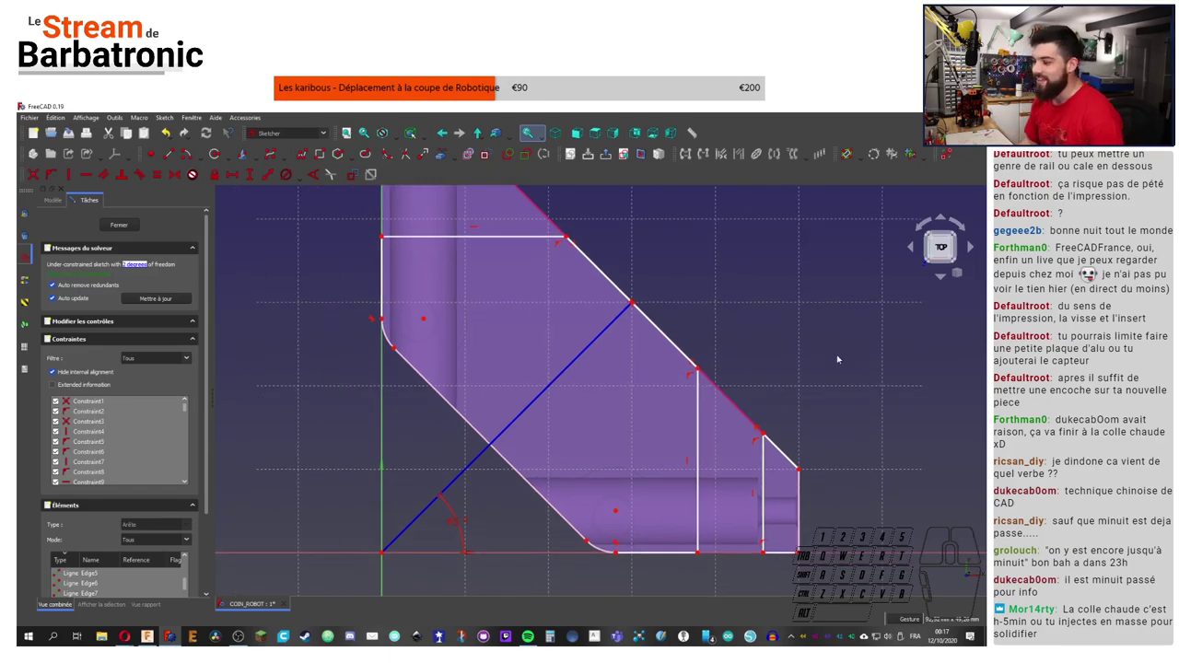
{"action": "right_click", "coordinate": [822, 370]}
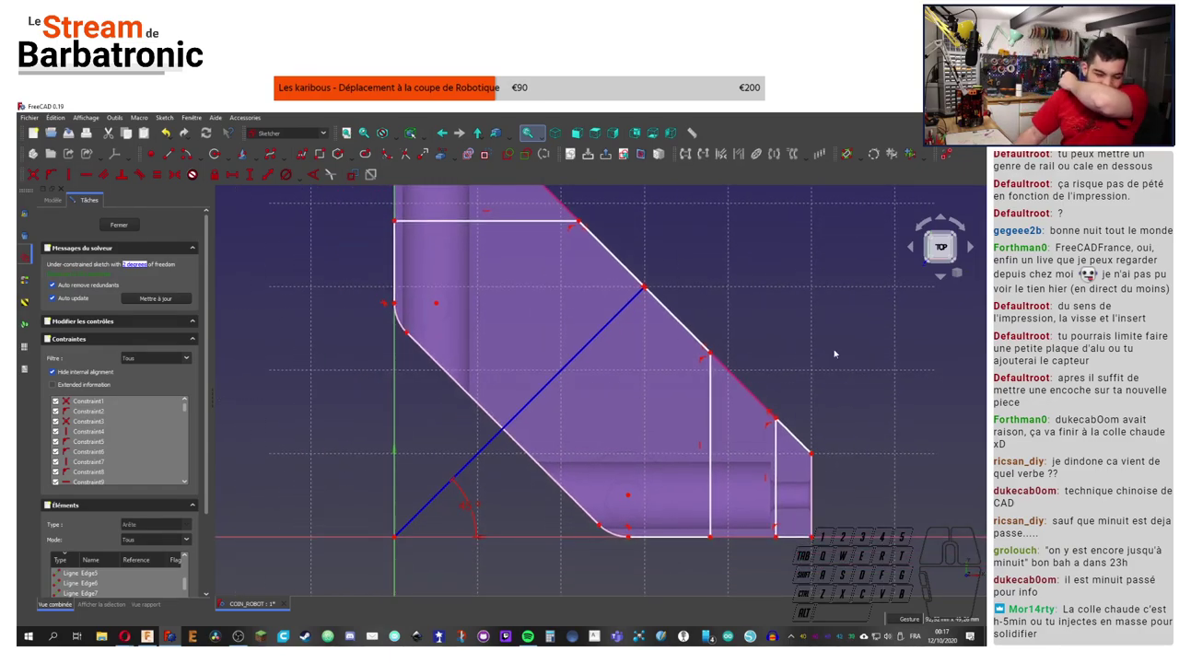
{"action": "right_click", "coordinate": [842, 363]}
{"action": "right_click", "coordinate": [829, 495]}
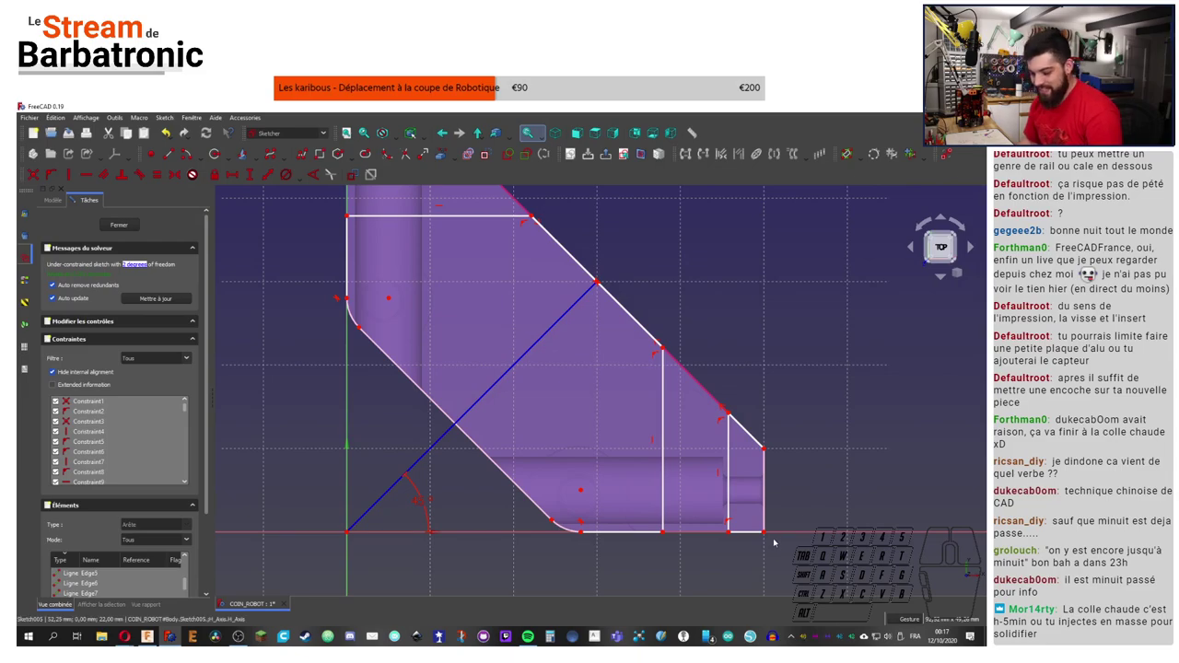
{"action": "right_click", "coordinate": [764, 316]}
{"action": "left_click", "coordinate": [745, 532]}
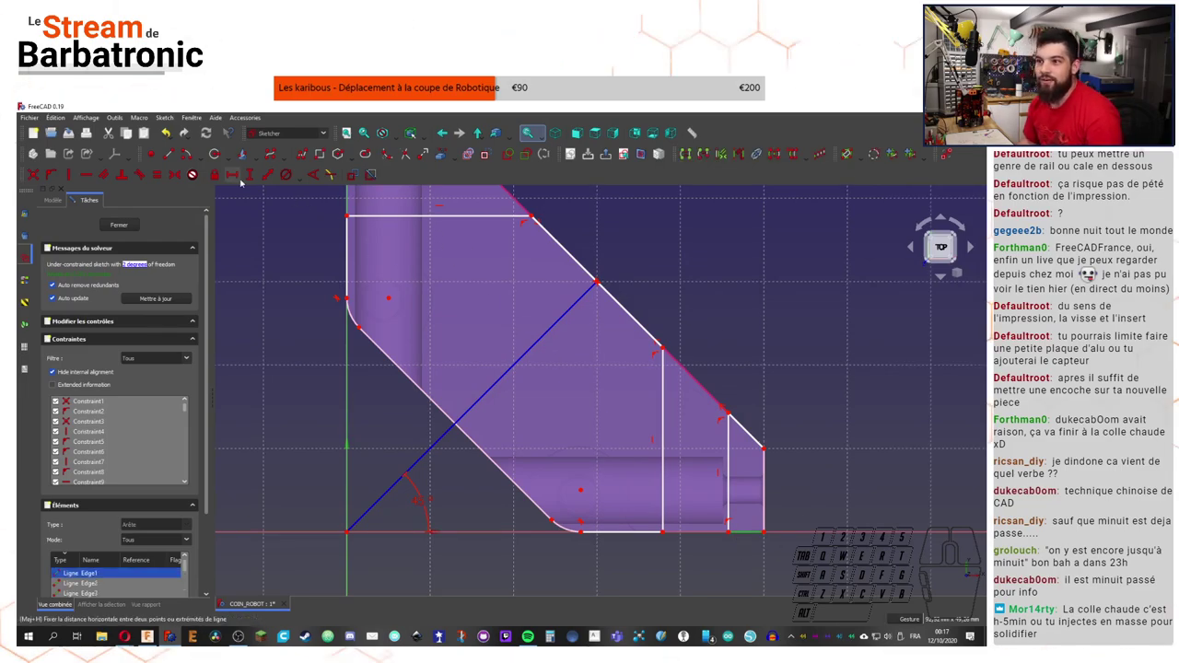
{"action": "left_click", "coordinate": [276, 179]}
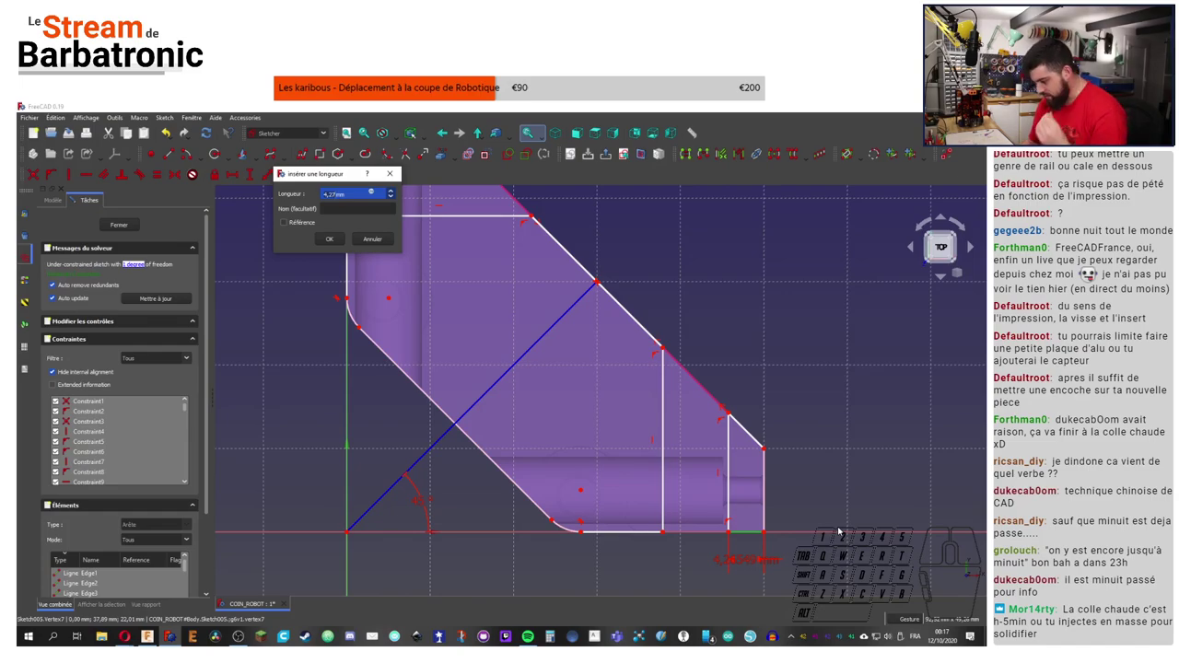
{"action": "left_click", "coordinate": [844, 510]}
{"action": "right_click", "coordinate": [785, 335]}
{"action": "right_click", "coordinate": [846, 450]}
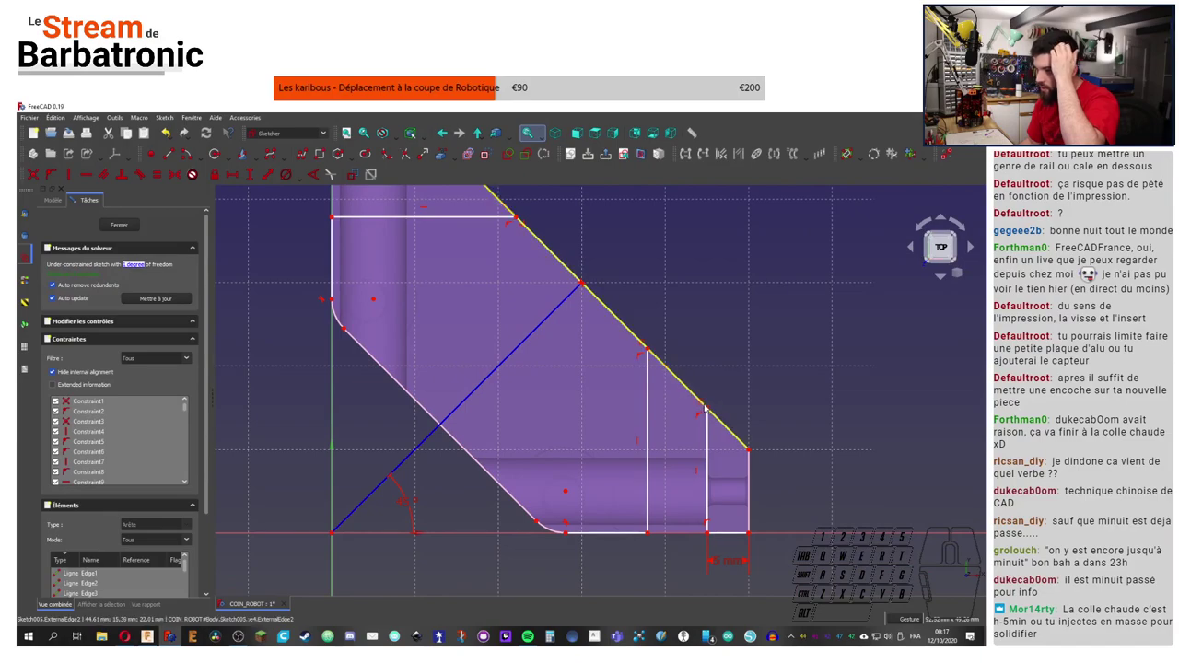
{"action": "left_click_drag", "start_coordinate": [710, 409], "coordinate": [683, 397]}
{"action": "left_click_drag", "start_coordinate": [752, 449], "coordinate": [737, 448]}
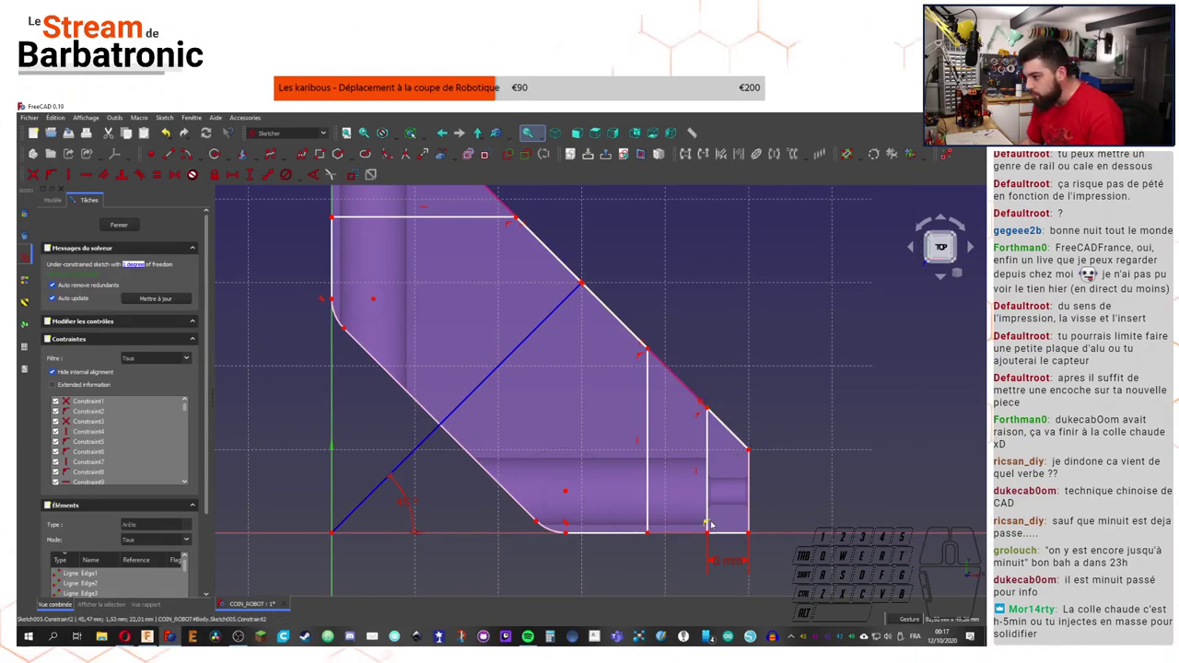
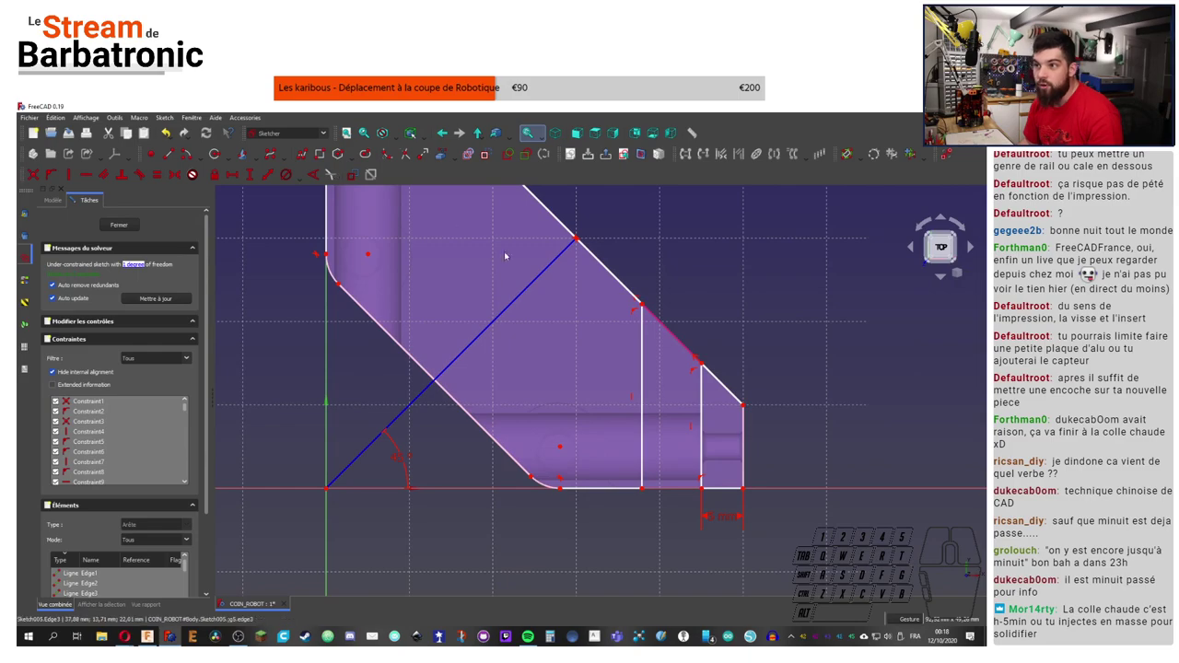
Step: Dimension the second short bottom span, fully constraining the sketch
{"action": "left_click", "coordinate": [705, 490]}
{"action": "left_click", "coordinate": [646, 471]}
{"action": "left_click", "coordinate": [271, 177]}
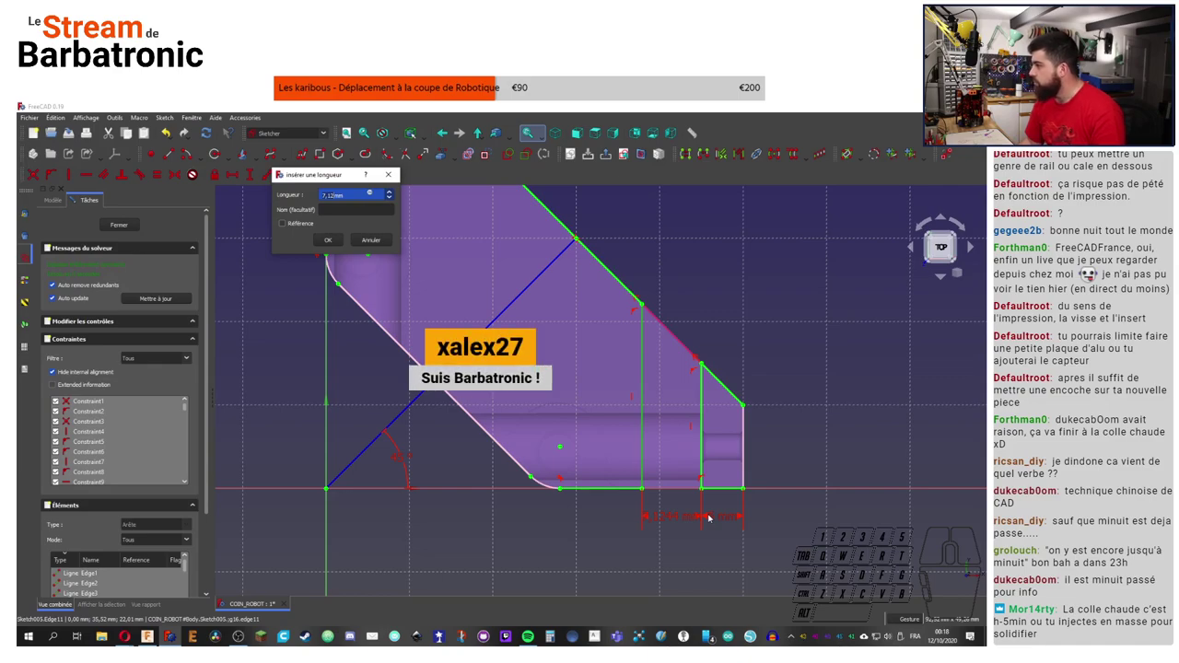
{"action": "left_click", "coordinate": [322, 239]}
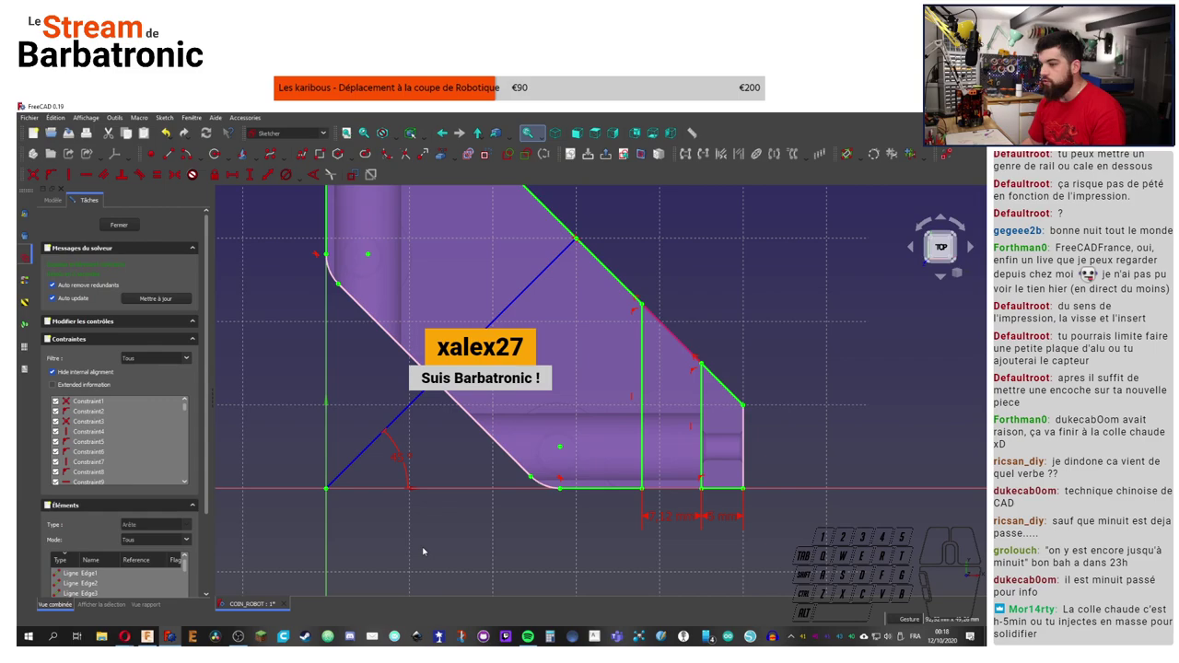
Step: In Fusion 360, measure the support's side face width between face and edge, about 14.1 mm
{"action": "left_click", "coordinate": [151, 637]}
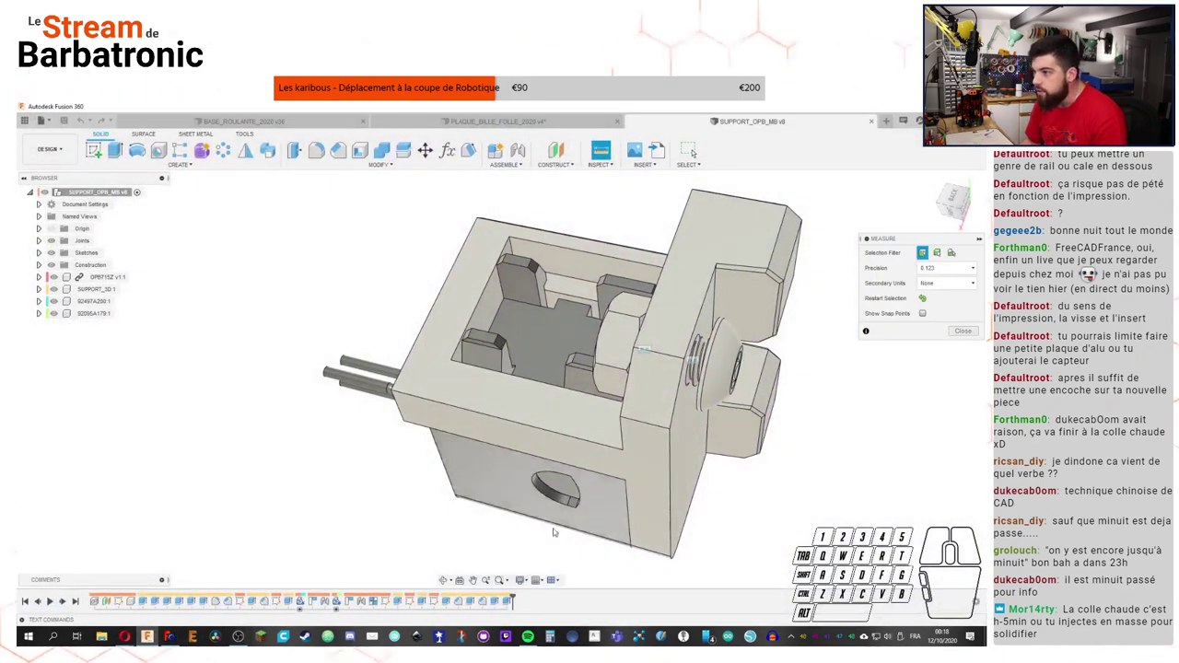
{"action": "right_click", "coordinate": [153, 636]}
{"action": "middle_click", "coordinate": [154, 637]}
{"action": "middle_click", "coordinate": [153, 637]}
{"action": "left_click", "coordinate": [154, 636]}
{"action": "left_click", "coordinate": [153, 637]}
{"action": "middle_click", "coordinate": [153, 636]}
{"action": "scroll", "scroll_direction": "down", "scroll_amount": 3}
{"action": "left_click", "coordinate": [154, 637]}
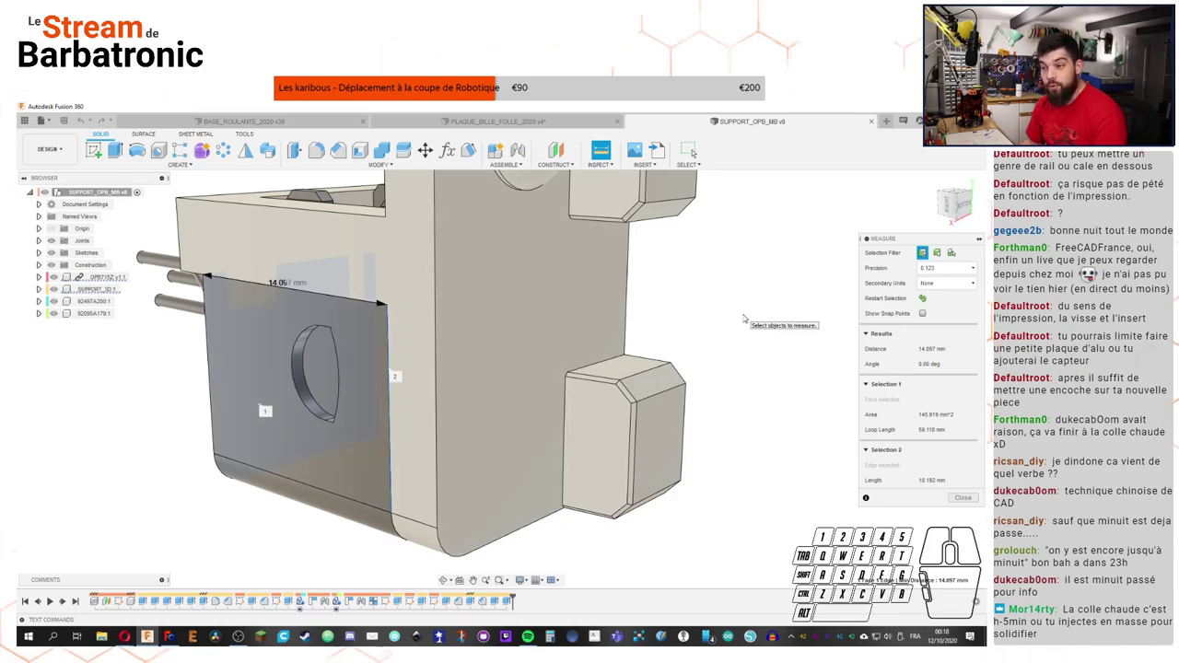
{"action": "left_click", "coordinate": [153, 636]}
Step: Return to Sketch005 and pan to bring the whole profile with its 14.3 mm and 5 mm dimensions into view
{"action": "double_click", "coordinate": [691, 515]}
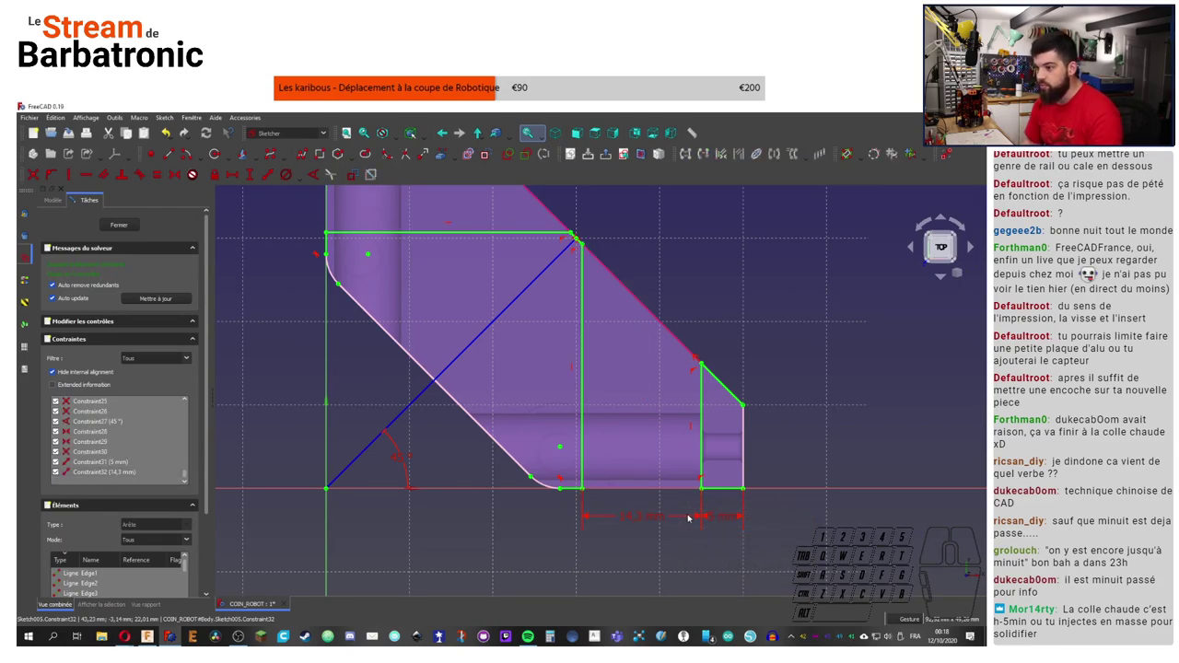
{"action": "middle_click", "coordinate": [837, 414]}
{"action": "middle_click", "coordinate": [717, 411]}
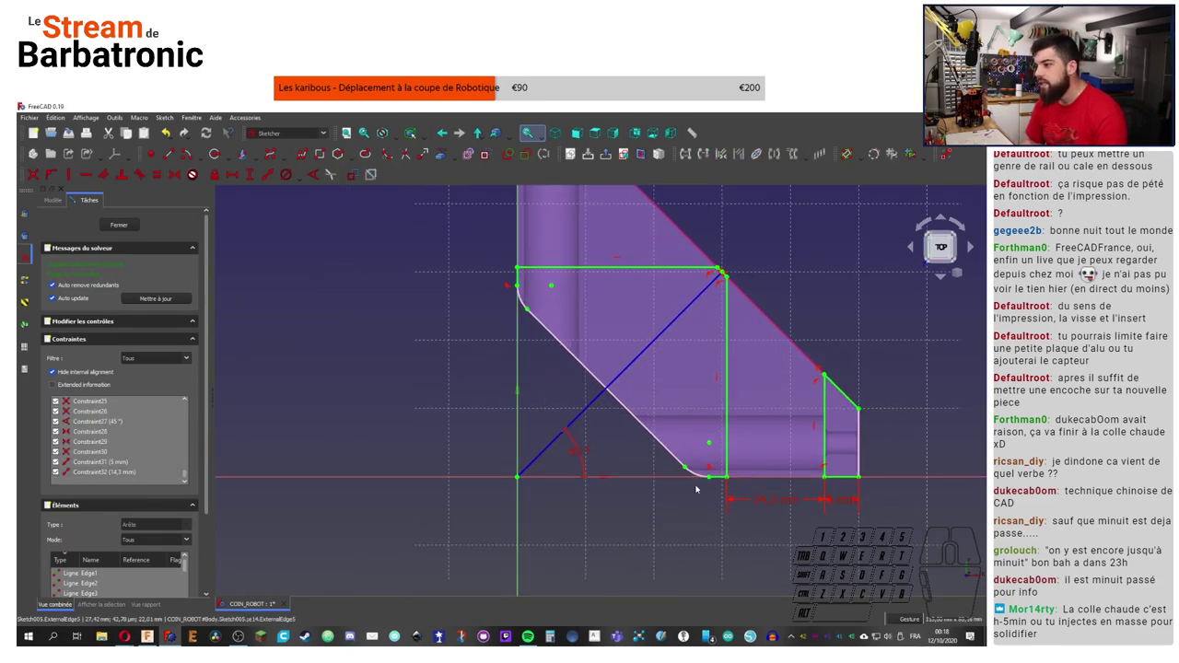
{"action": "middle_click", "coordinate": [707, 479]}
{"action": "middle_click", "coordinate": [715, 470]}
{"action": "right_click", "coordinate": [884, 355]}
{"action": "middle_click", "coordinate": [711, 397]}
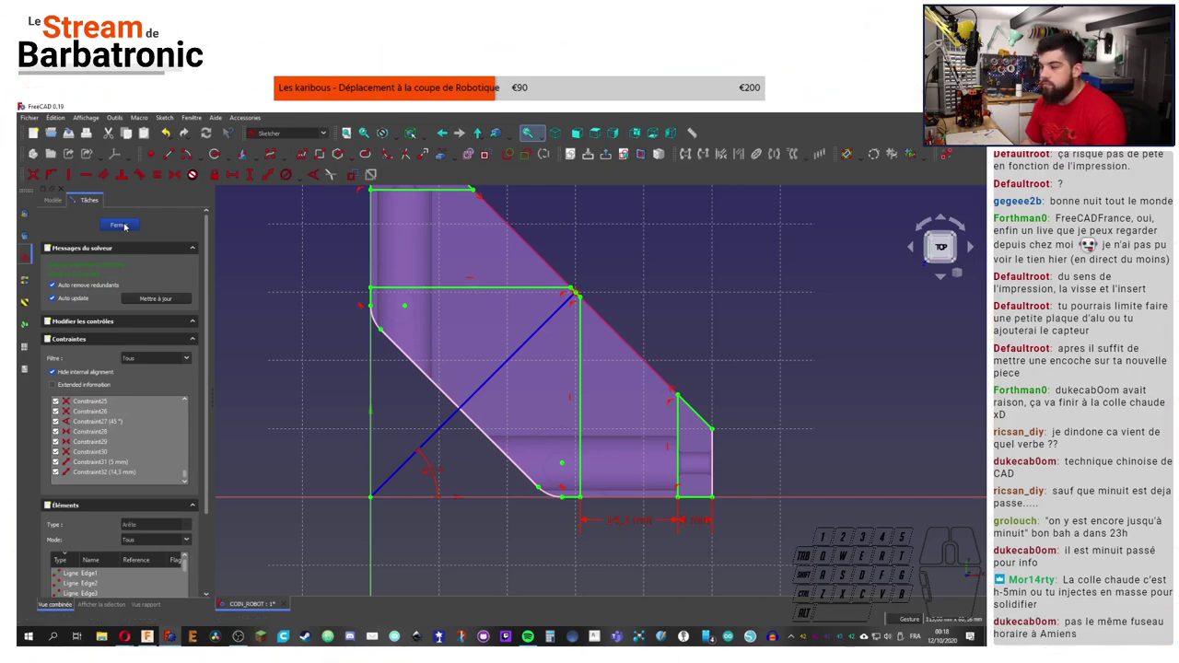
Step: Close the angled profile sketch and preview a 10 mm Pad from Sketch005
{"action": "left_click", "coordinate": [127, 228]}
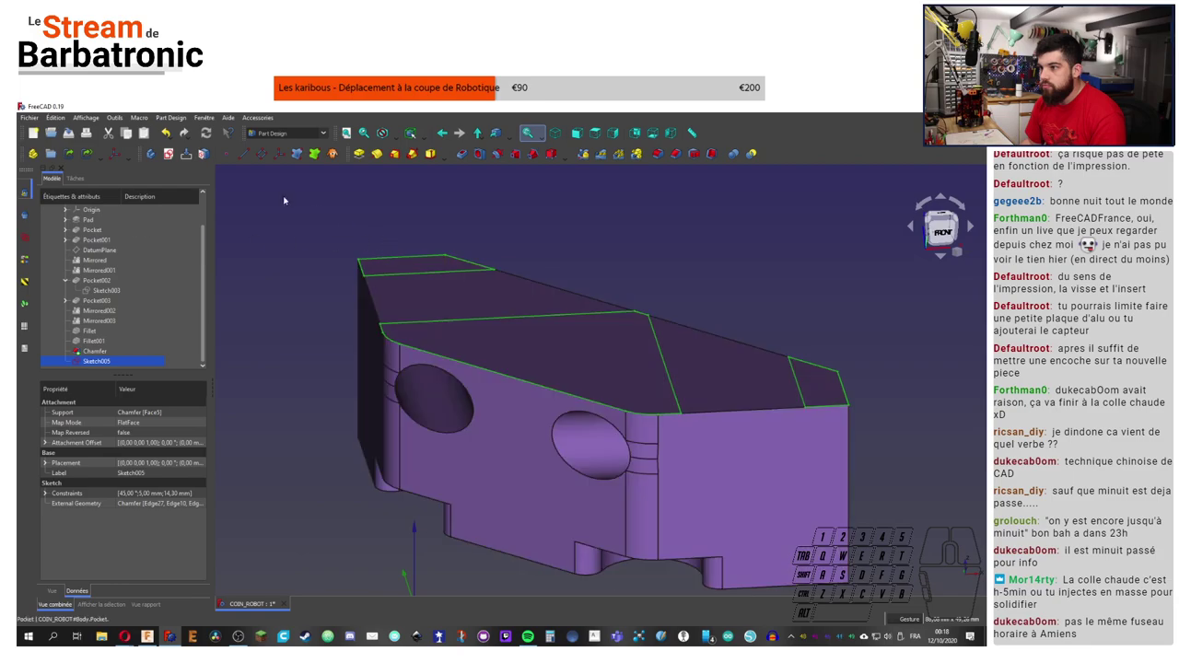
{"action": "left_click", "coordinate": [367, 155]}
{"action": "right_click", "coordinate": [366, 154]}
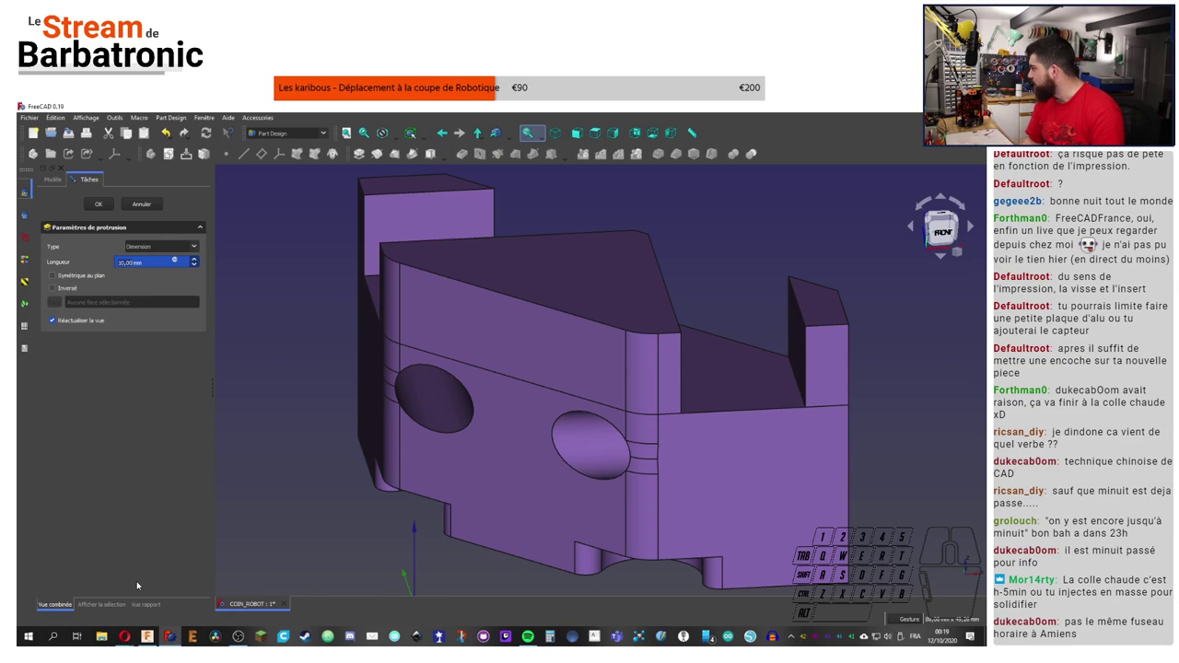
{"action": "left_click", "coordinate": [152, 635]}
{"action": "right_click", "coordinate": [152, 470]}
Step: Switch to the Fusion 360 SUPPORT_OPB_M8 model and turn it to show its inner faces
{"action": "left_click", "coordinate": [160, 473]}
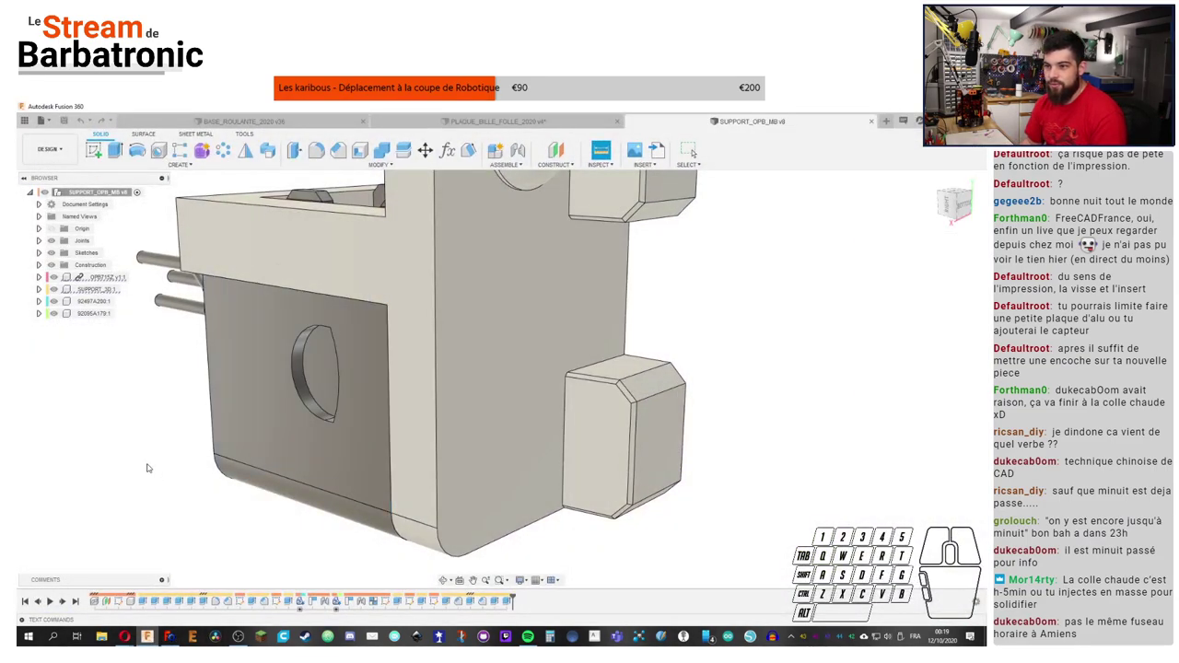
{"action": "left_click_drag", "start_coordinate": [163, 444], "coordinate": [322, 444]}
{"action": "middle_click", "coordinate": [260, 481]}
Step: Measure between two bracket faces with Inspect > Measure, reading about 16.5 mm
{"action": "left_click", "coordinate": [458, 494]}
{"action": "middle_click", "coordinate": [346, 283]}
{"action": "scroll", "scroll_direction": "up", "scroll_amount": 3}
{"action": "left_click", "coordinate": [361, 240]}
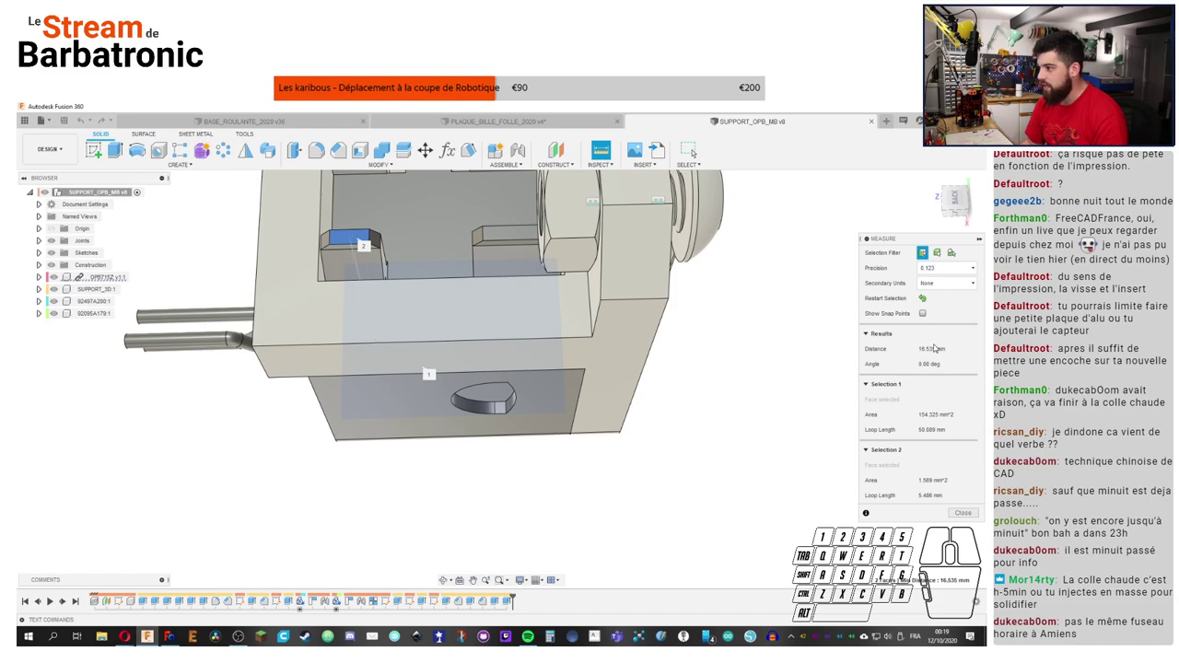
{"action": "left_click", "coordinate": [928, 356]}
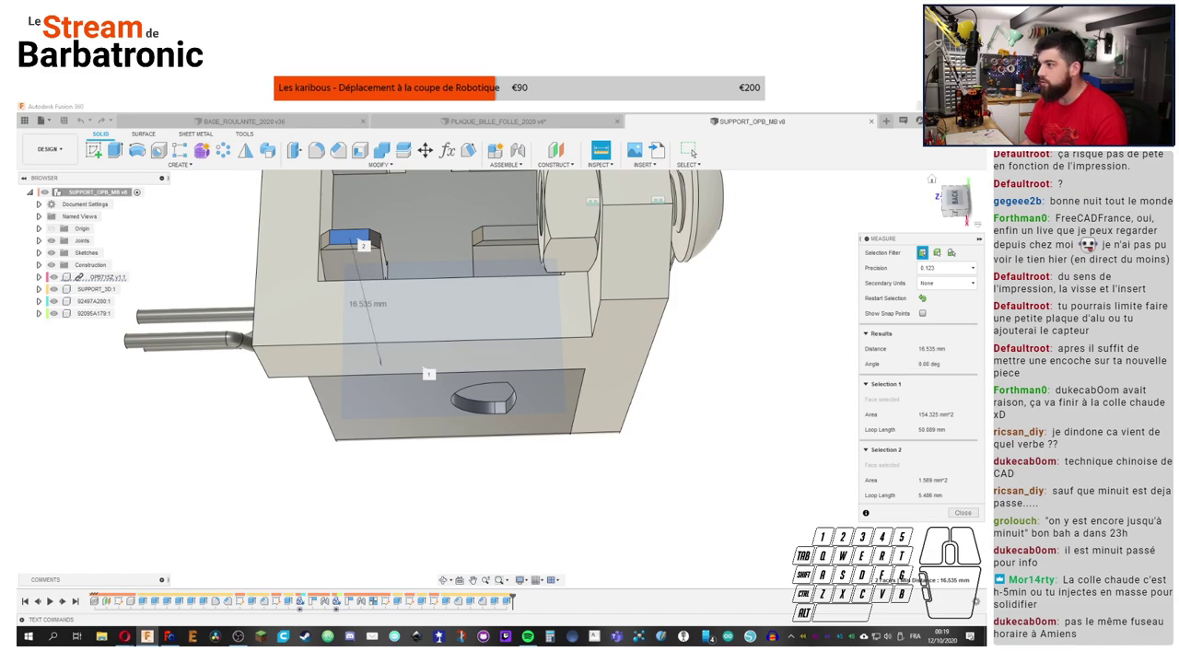
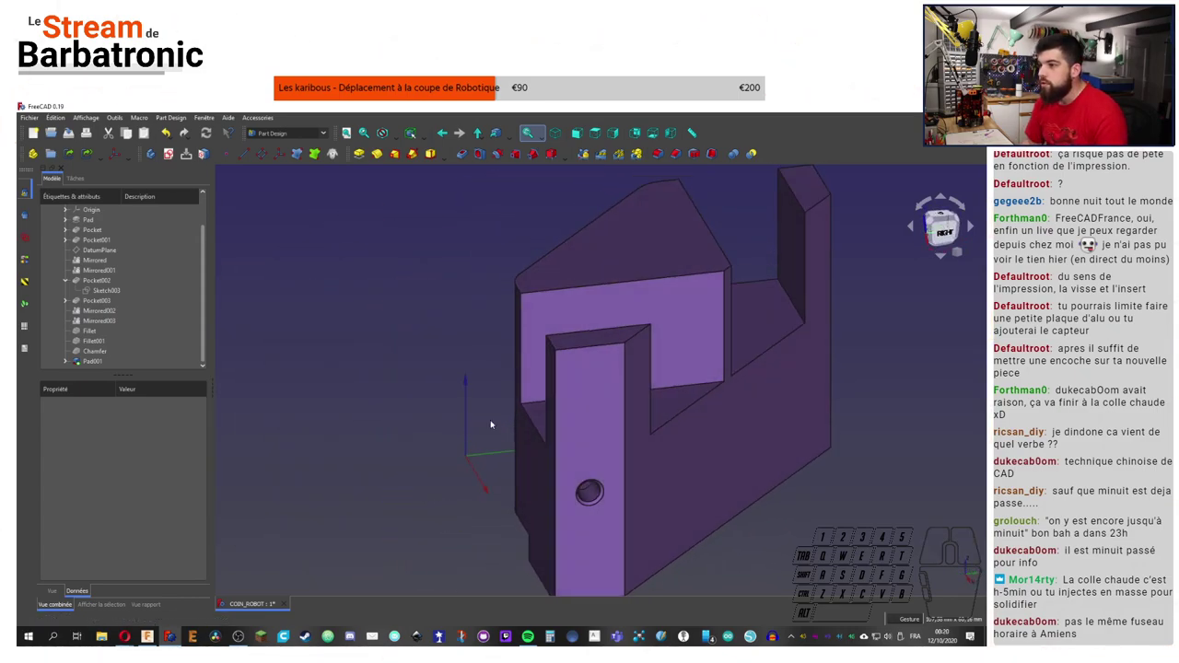
Step: Start a sketch on the pad's side face and draw a circle on it
{"action": "left_click", "coordinate": [542, 323]}
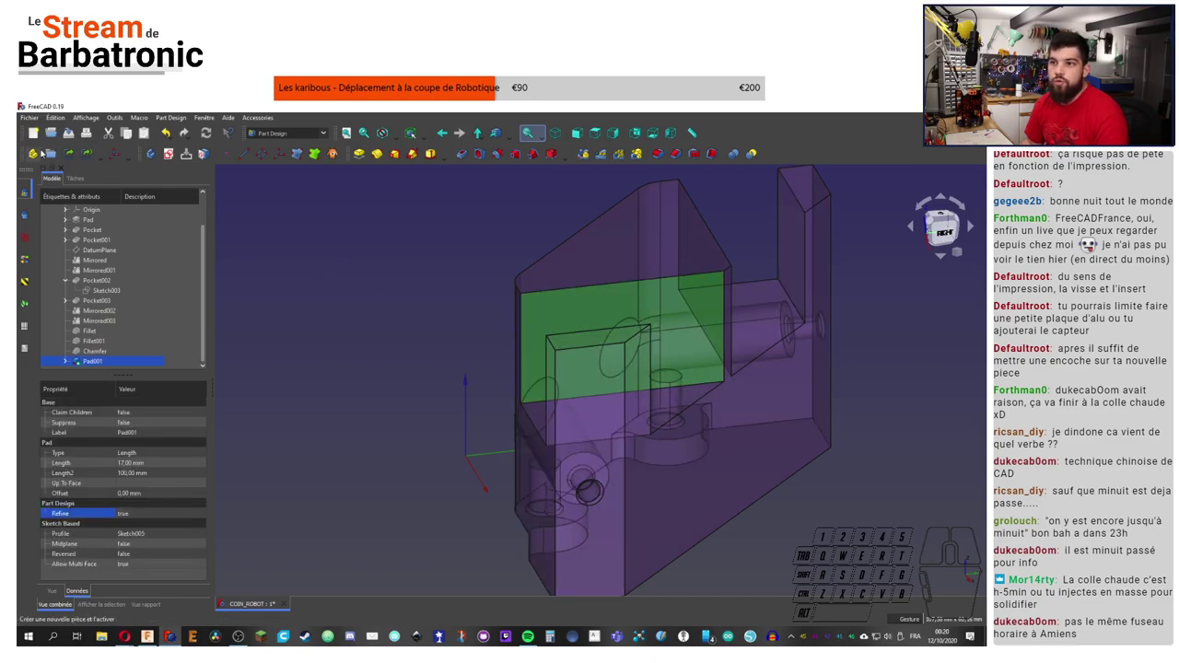
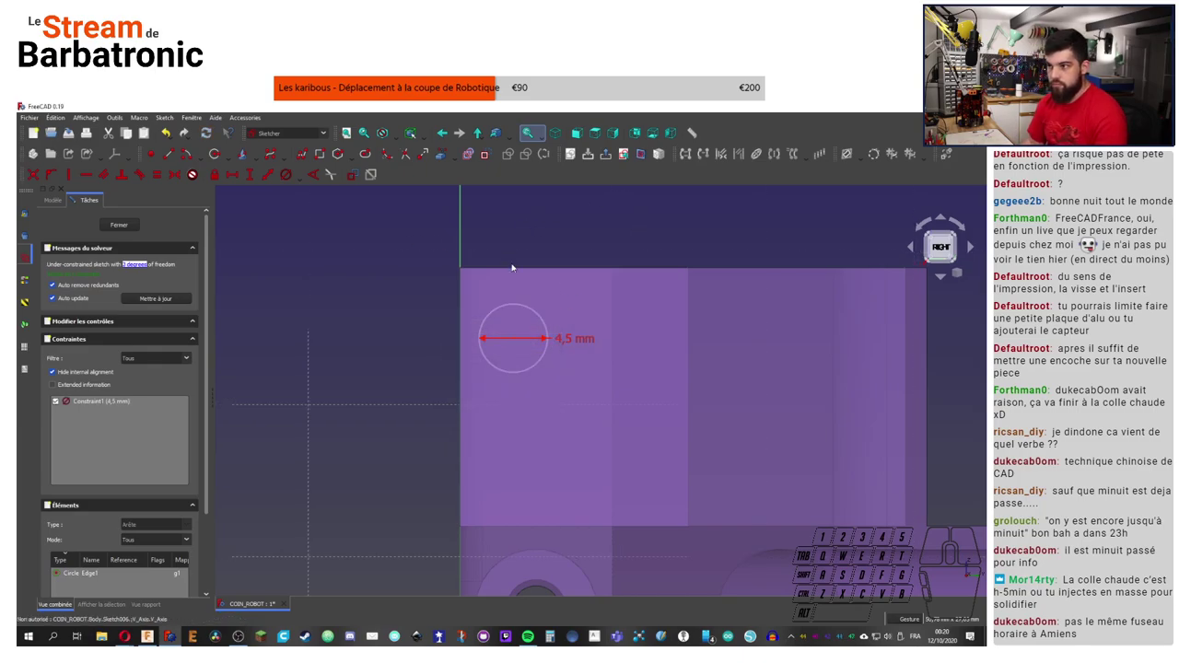
{"action": "middle_click", "coordinate": [516, 264]}
{"action": "middle_click", "coordinate": [533, 304]}
{"action": "left_click", "coordinate": [488, 193]}
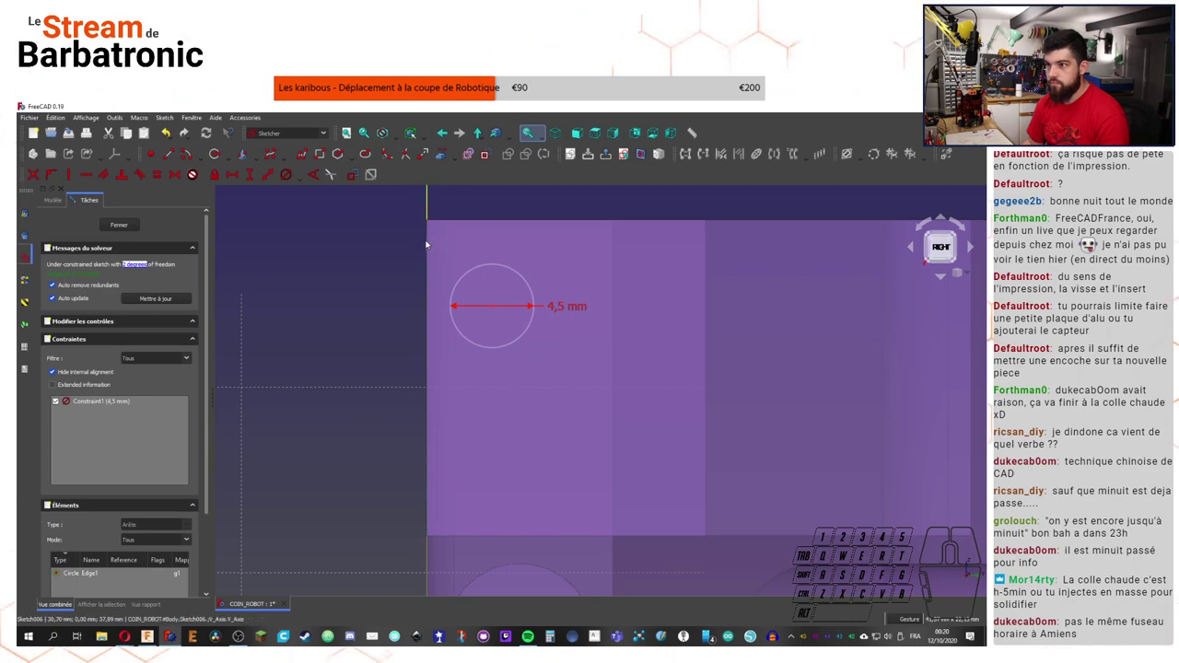
{"action": "left_click", "coordinate": [377, 263]}
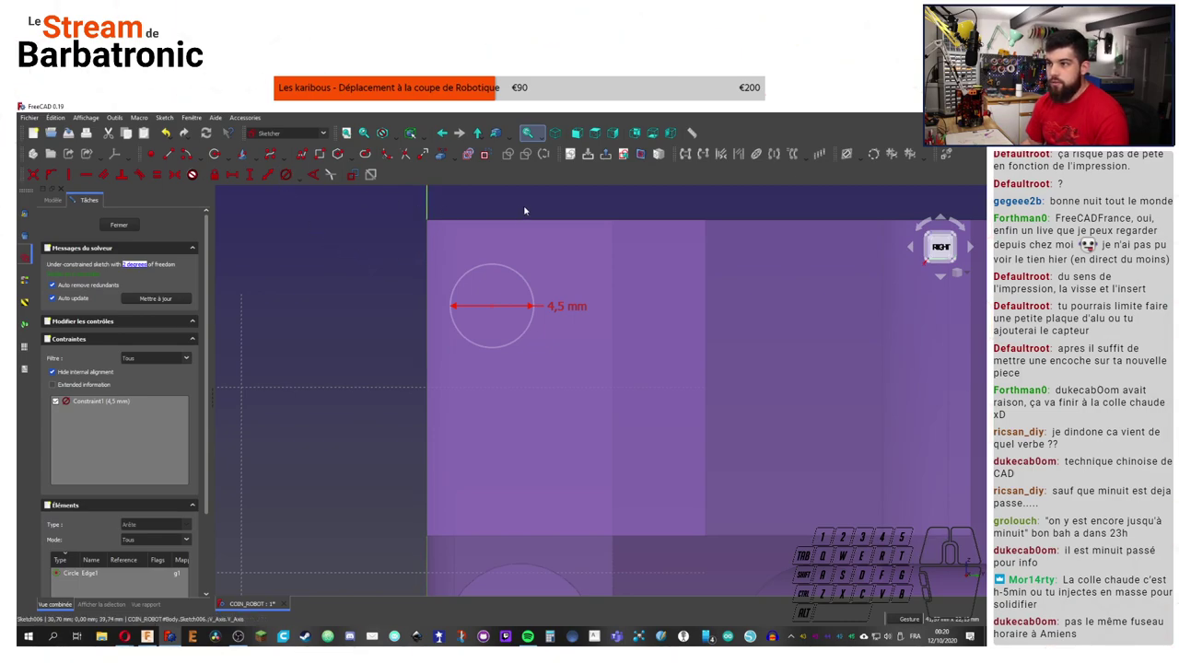
Step: Reference the part's top edge as external geometry and set the circle diameter to 4.5 mm
{"action": "left_click", "coordinate": [515, 200]}
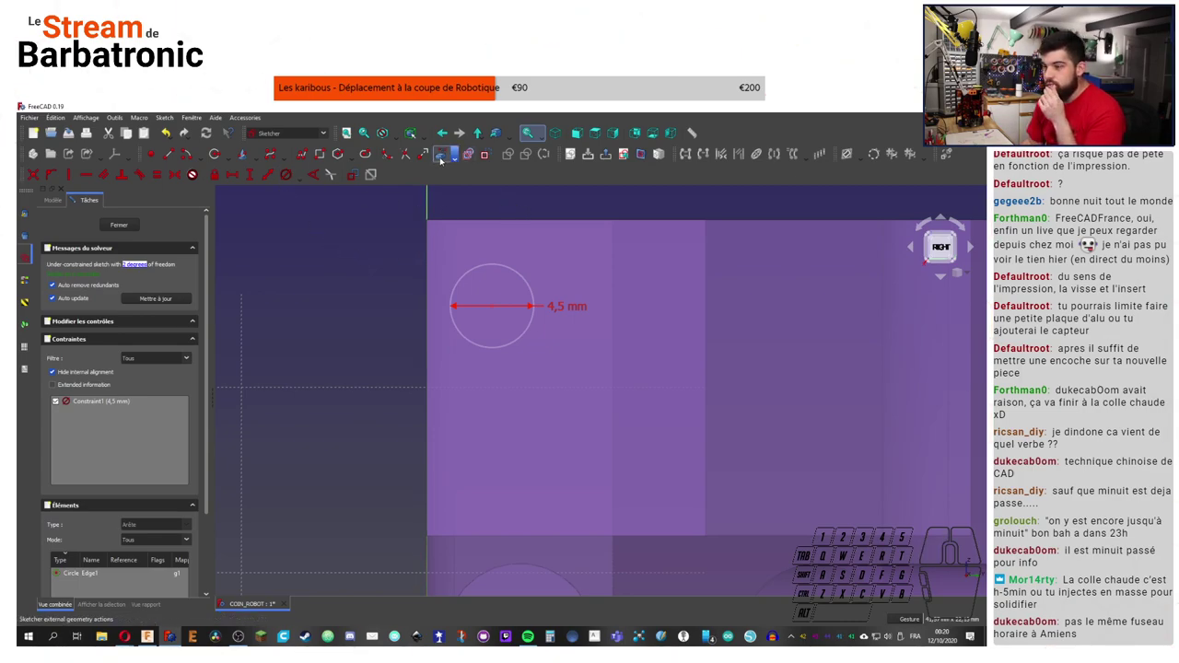
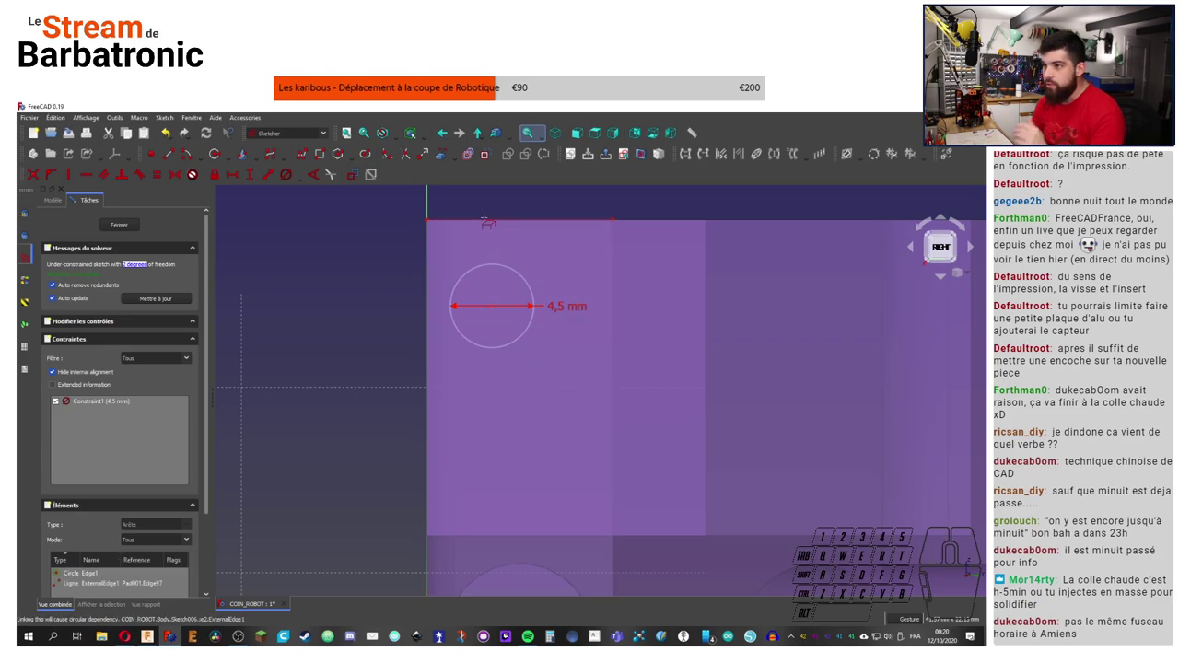
{"action": "left_click", "coordinate": [269, 177]}
{"action": "left_click_drag", "start_coordinate": [567, 307], "coordinate": [584, 361]}
{"action": "left_click", "coordinate": [497, 309]}
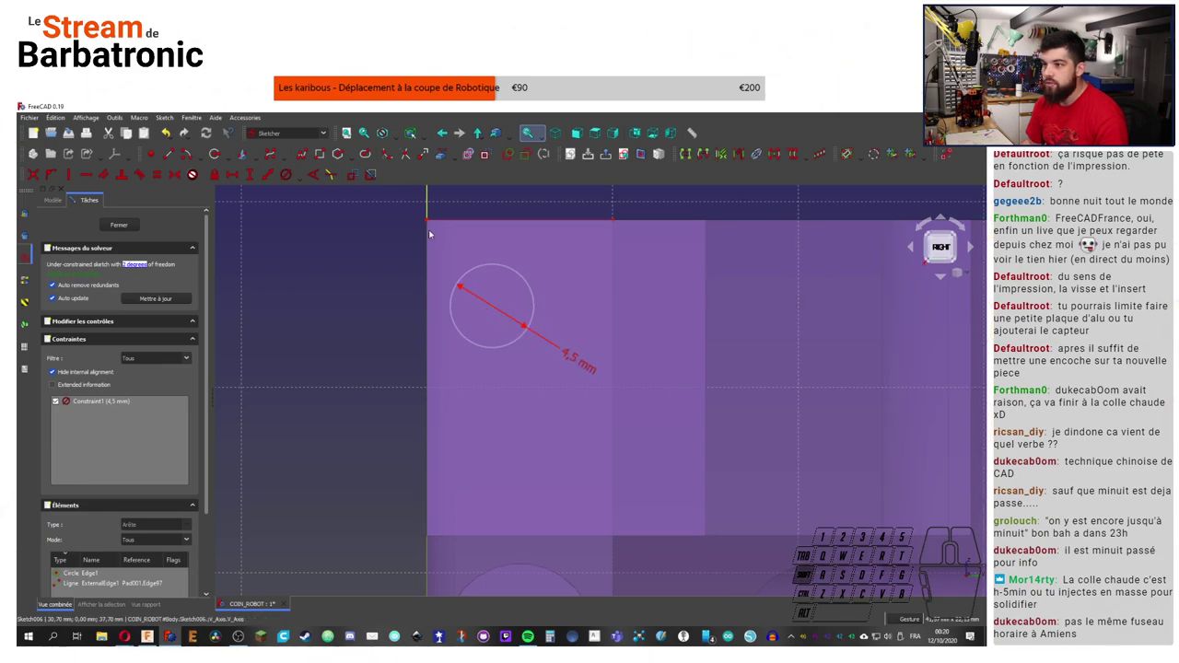
Step: Constrain the circle centre 5 mm horizontally and 8.5 mm vertically from the top edge corner
{"action": "left_click", "coordinate": [430, 219]}
{"action": "left_click", "coordinate": [236, 175]}
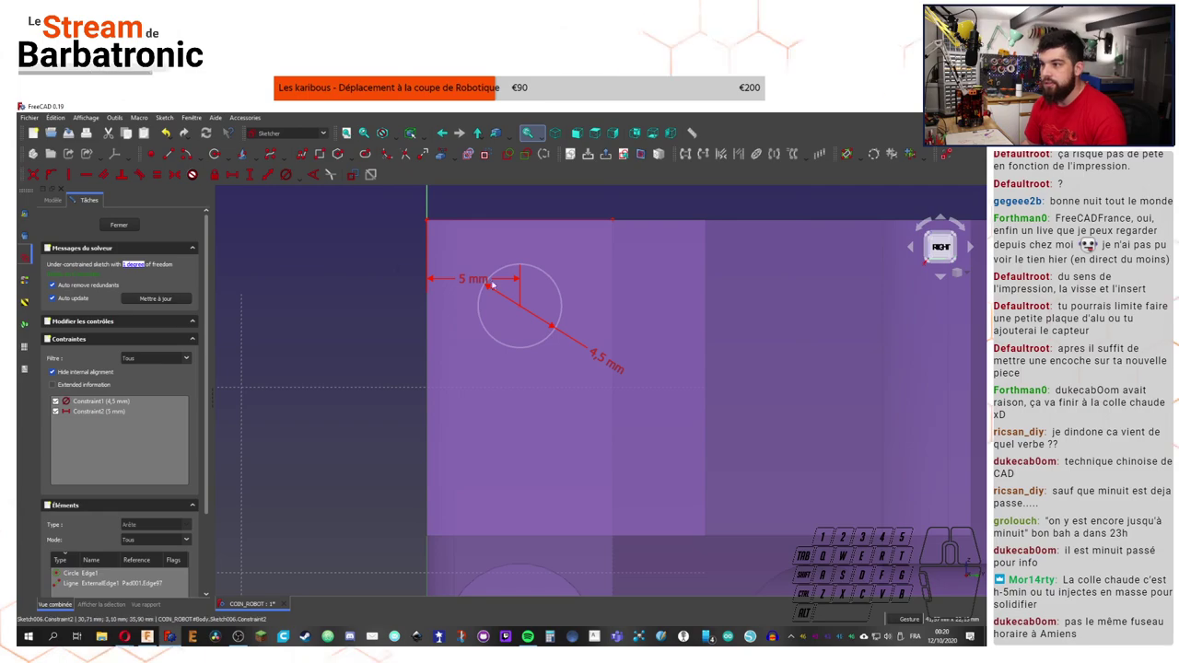
{"action": "left_click", "coordinate": [382, 319]}
{"action": "left_click", "coordinate": [521, 307]}
{"action": "left_click", "coordinate": [499, 220]}
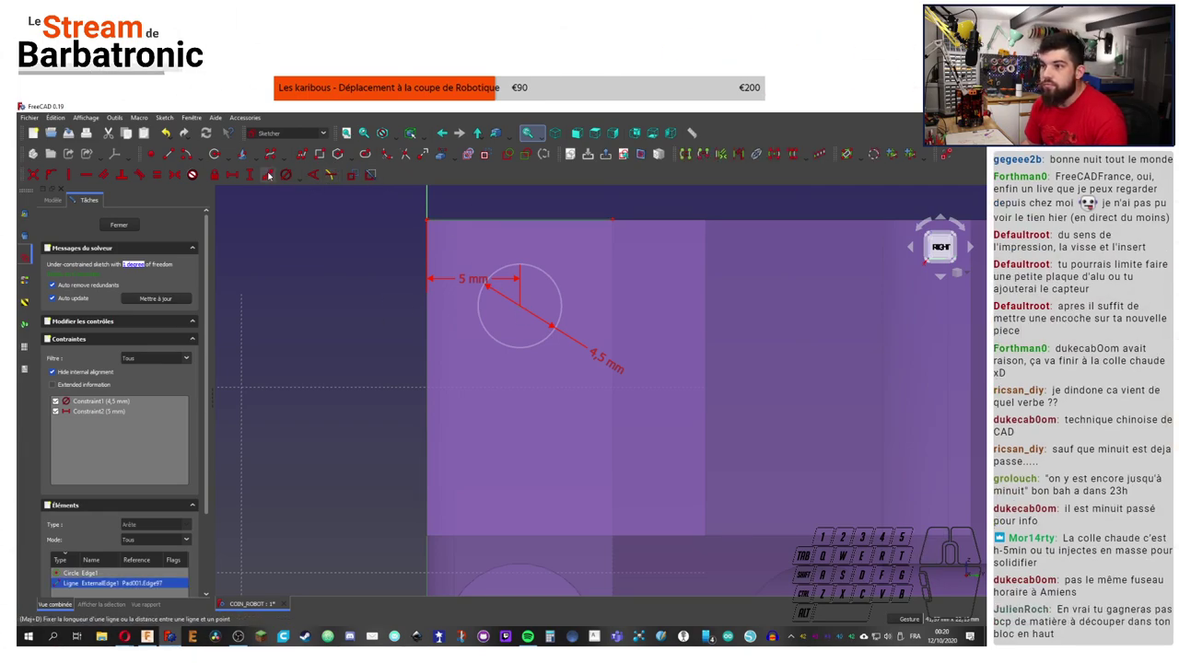
{"action": "left_click", "coordinate": [271, 172]}
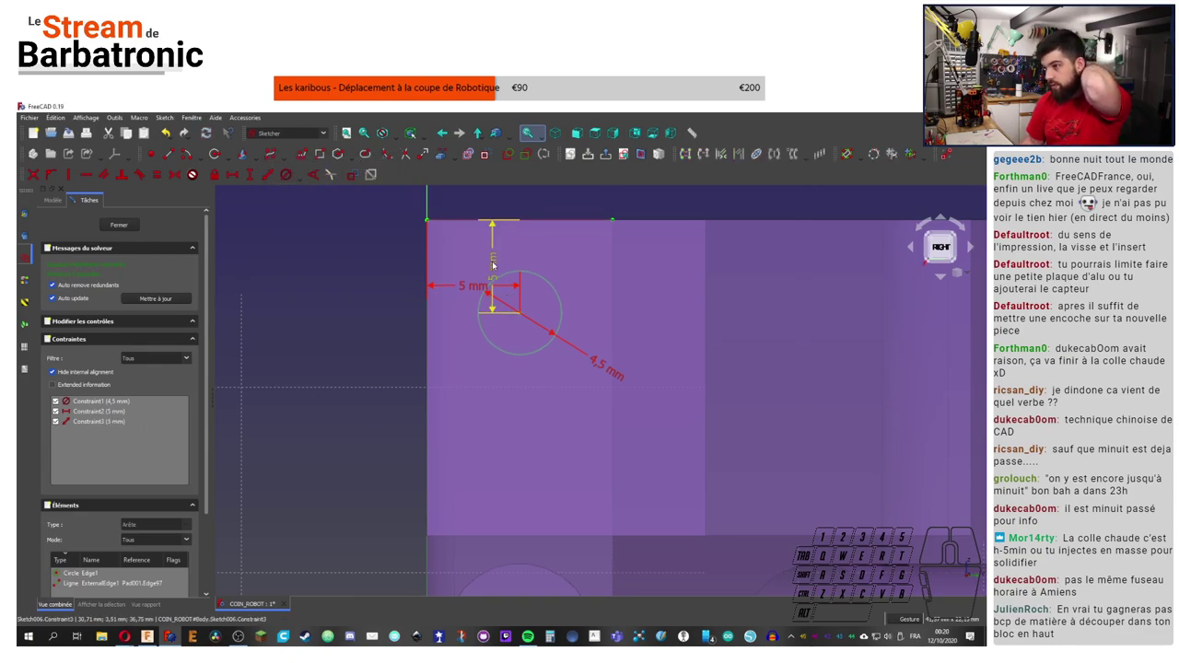
{"action": "double_click", "coordinate": [496, 263]}
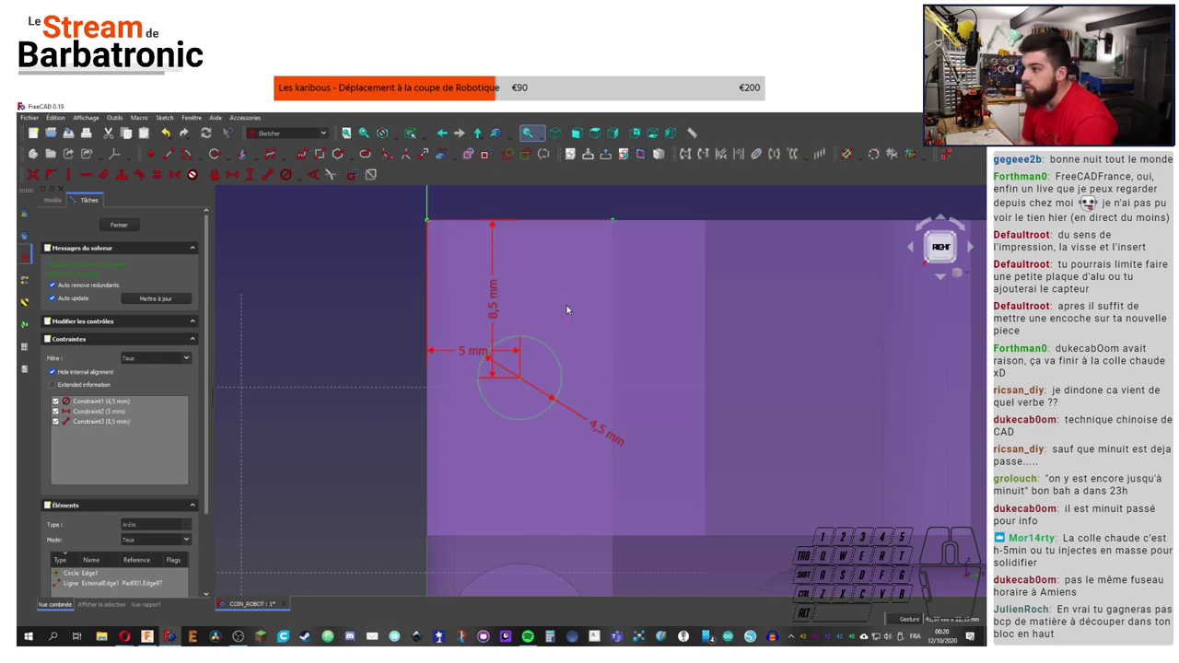
Step: Reframe the view on the fully constrained circle of Sketch006
{"action": "middle_click", "coordinate": [524, 282]}
{"action": "scroll", "scroll_direction": "down", "scroll_amount": 3}
{"action": "middle_click", "coordinate": [525, 336]}
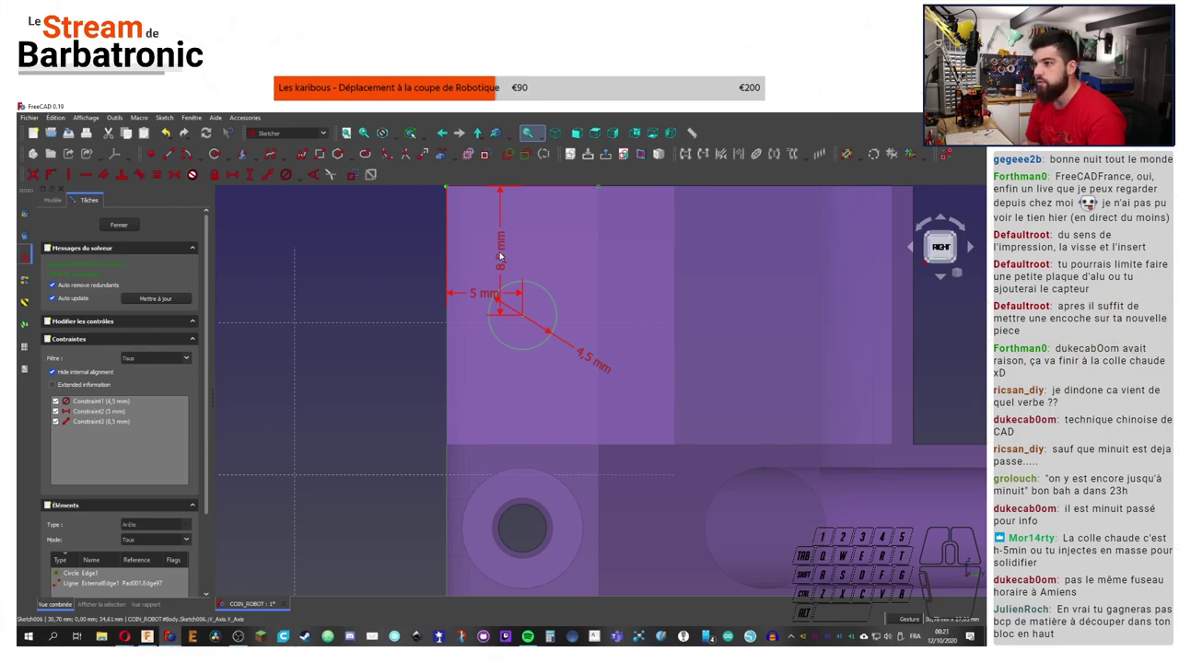
{"action": "left_click_drag", "start_coordinate": [508, 252], "coordinate": [630, 255]}
{"action": "right_click", "coordinate": [401, 289]}
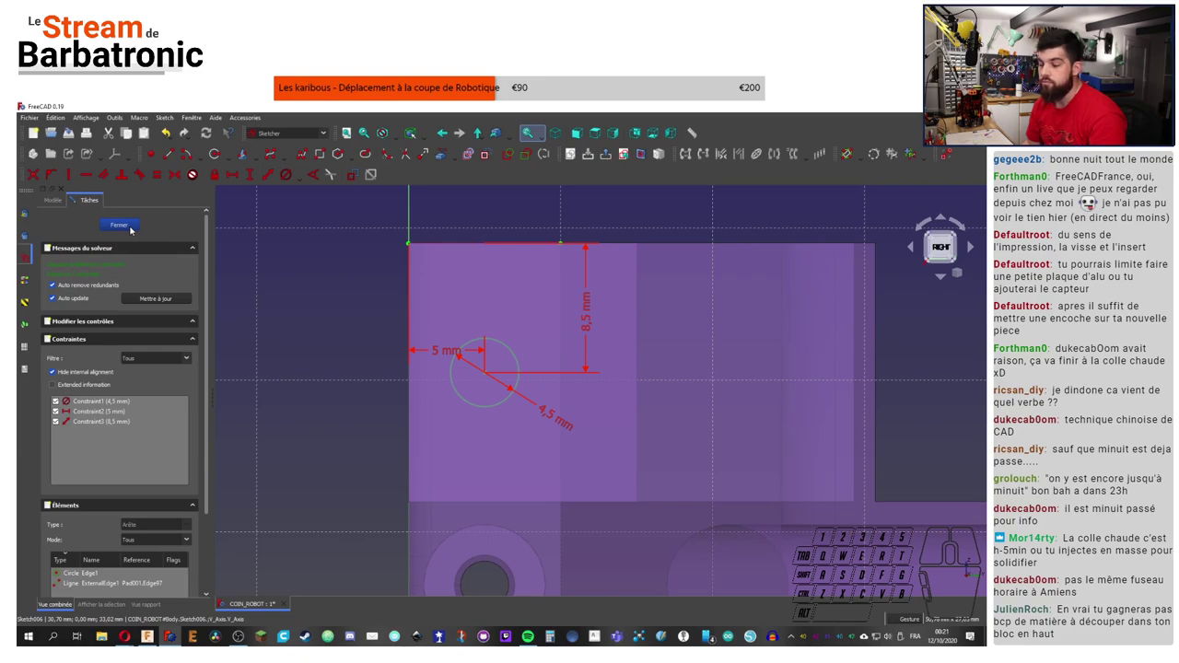
{"action": "right_click", "coordinate": [138, 229]}
{"action": "middle_click", "coordinate": [552, 339]}
{"action": "right_click", "coordinate": [456, 332]}
Step: Close the hole sketch and bring the sketched circle up close
{"action": "left_click", "coordinate": [446, 388]}
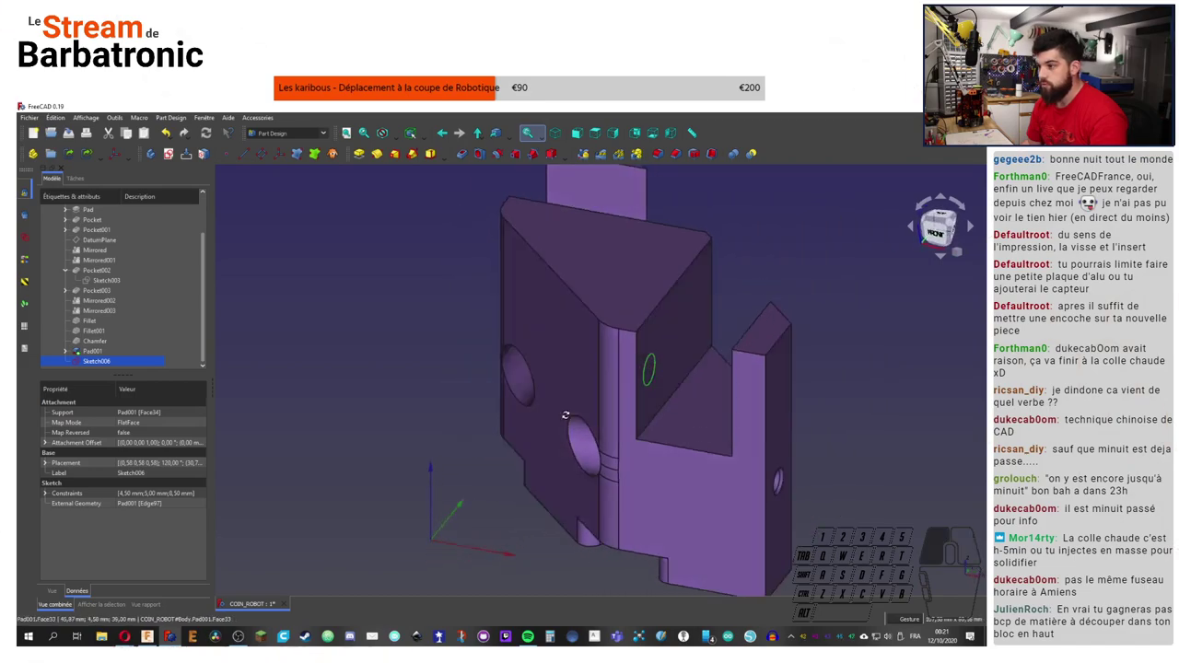
{"action": "middle_click", "coordinate": [653, 392]}
{"action": "middle_click", "coordinate": [641, 383]}
{"action": "middle_click", "coordinate": [641, 379]}
{"action": "left_click_drag", "start_coordinate": [642, 379], "coordinate": [693, 410]}
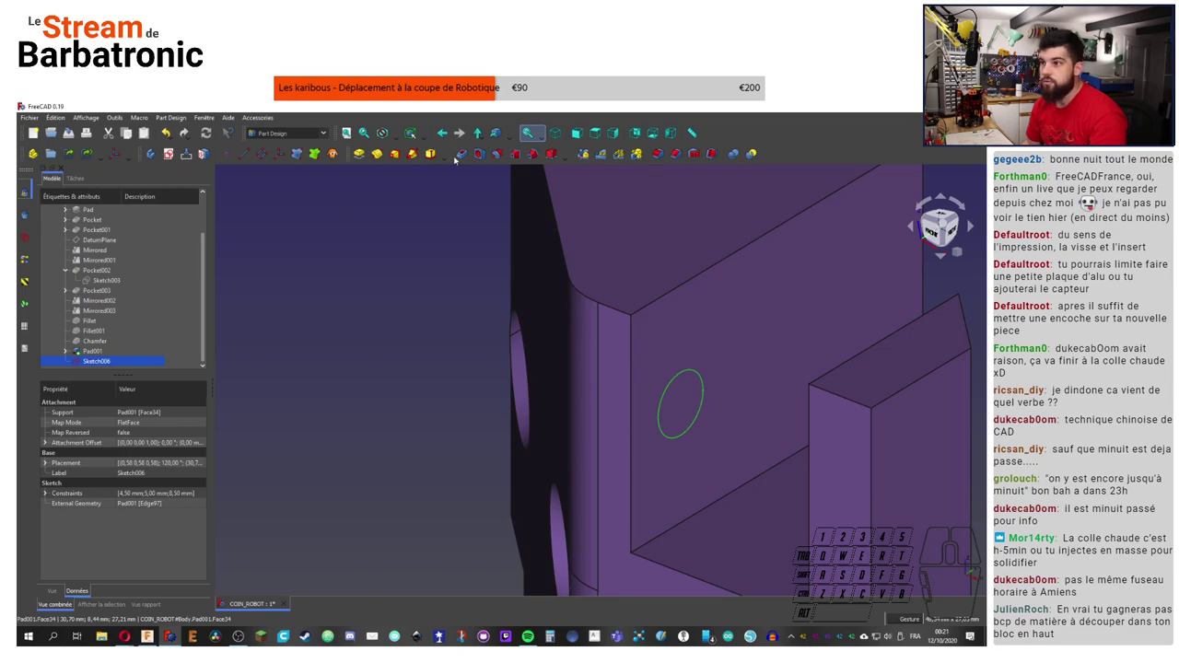
Step: Pocket the circle with type 'À travers tout' to cut the hole through the block
{"action": "left_click", "coordinate": [464, 154]}
{"action": "left_click", "coordinate": [189, 248]}
{"action": "left_click", "coordinate": [164, 267]}
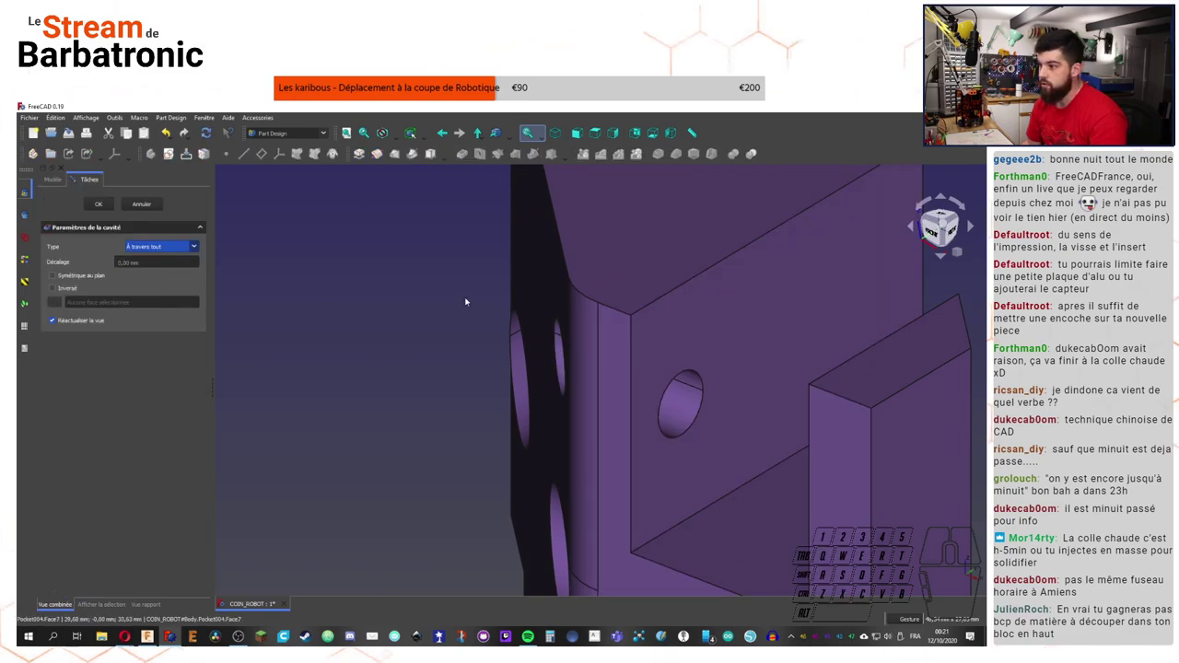
{"action": "left_click", "coordinate": [108, 205]}
{"action": "left_click", "coordinate": [365, 358]}
{"action": "right_click", "coordinate": [325, 383]}
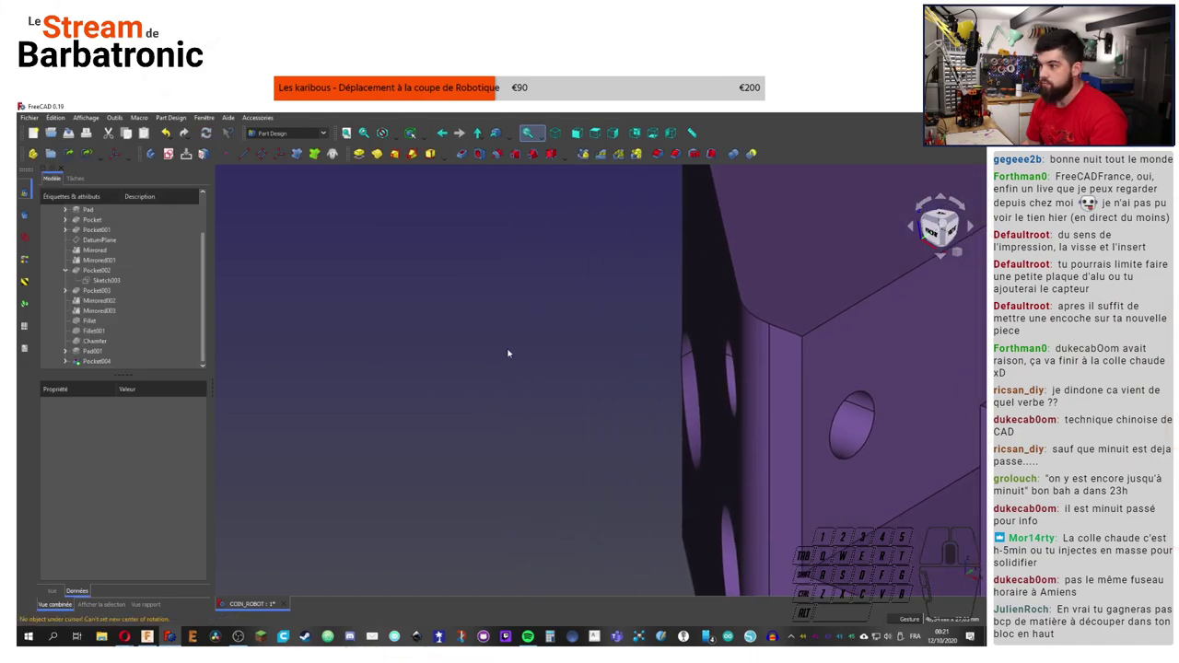
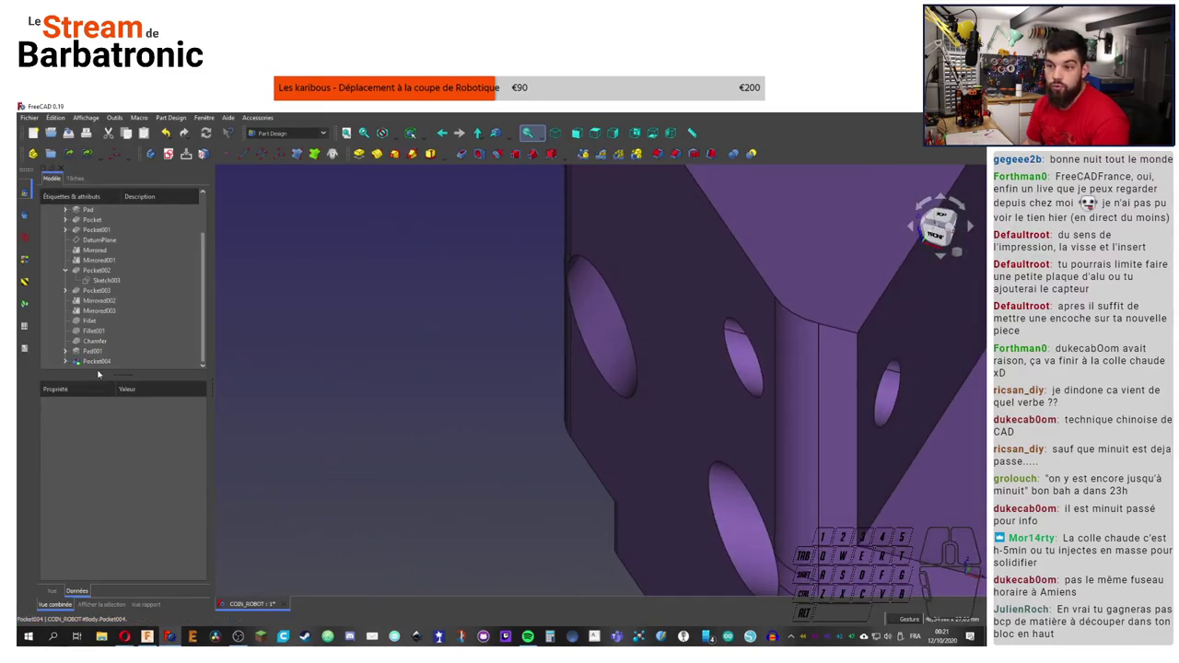
Step: Reopen Pocket004's cut settings, confirm them and check the resulting hole
{"action": "left_click", "coordinate": [100, 368]}
{"action": "left_click", "coordinate": [104, 365]}
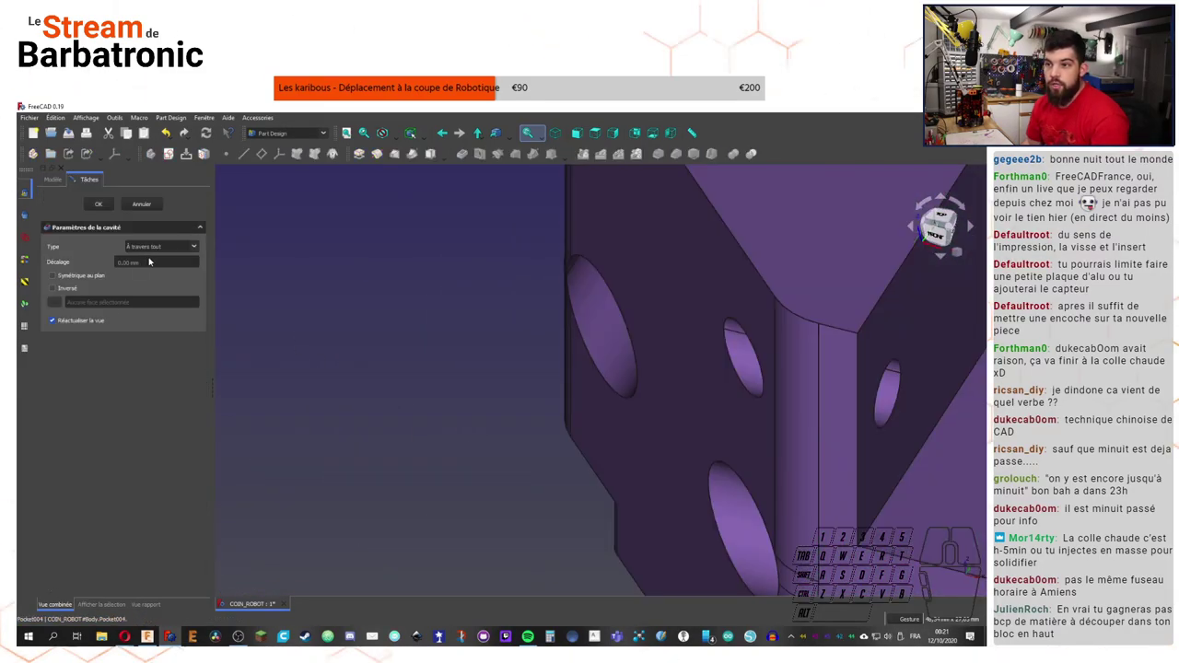
{"action": "left_click", "coordinate": [172, 250]}
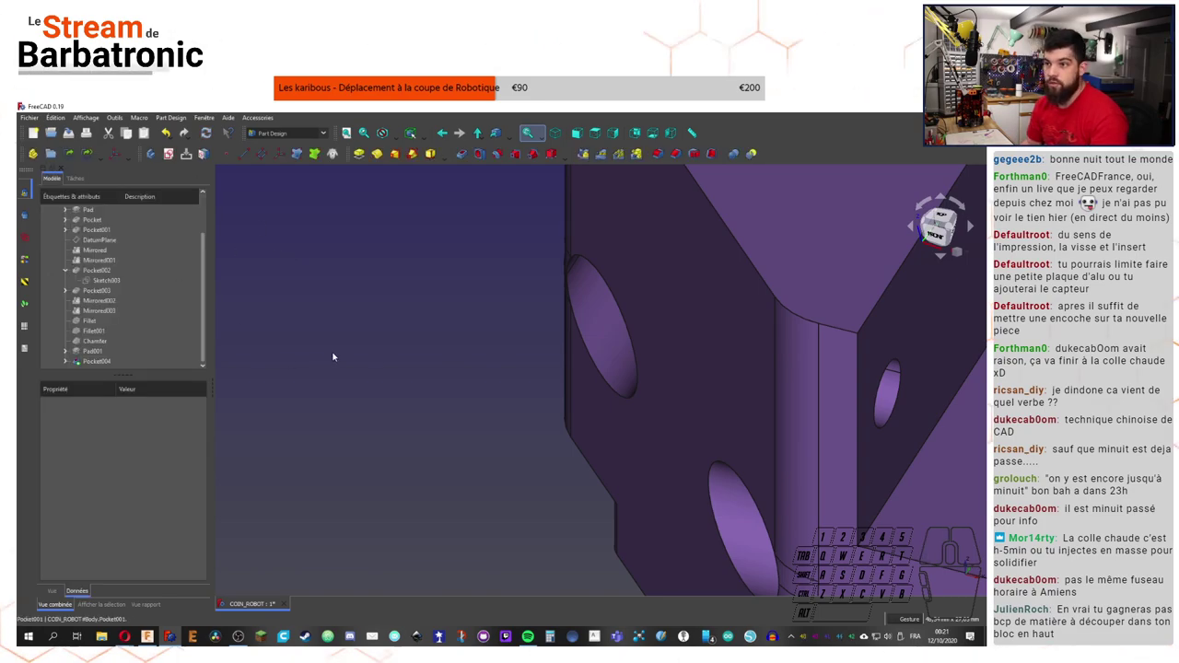
{"action": "right_click", "coordinate": [449, 362]}
{"action": "left_click_drag", "start_coordinate": [396, 357], "coordinate": [241, 281]}
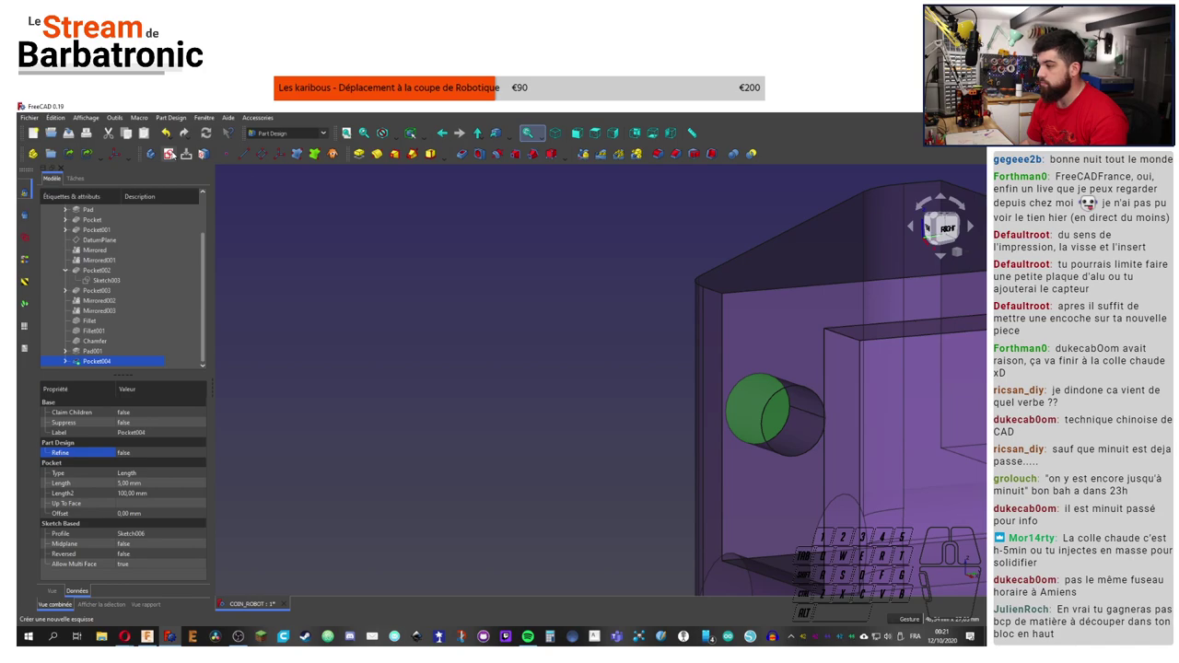
Step: Create Sketch007 with an 8 mm circle around the existing hole
{"action": "left_click", "coordinate": [175, 155]}
{"action": "scroll", "scroll_direction": "down", "scroll_amount": 3}
{"action": "right_click", "coordinate": [336, 241]}
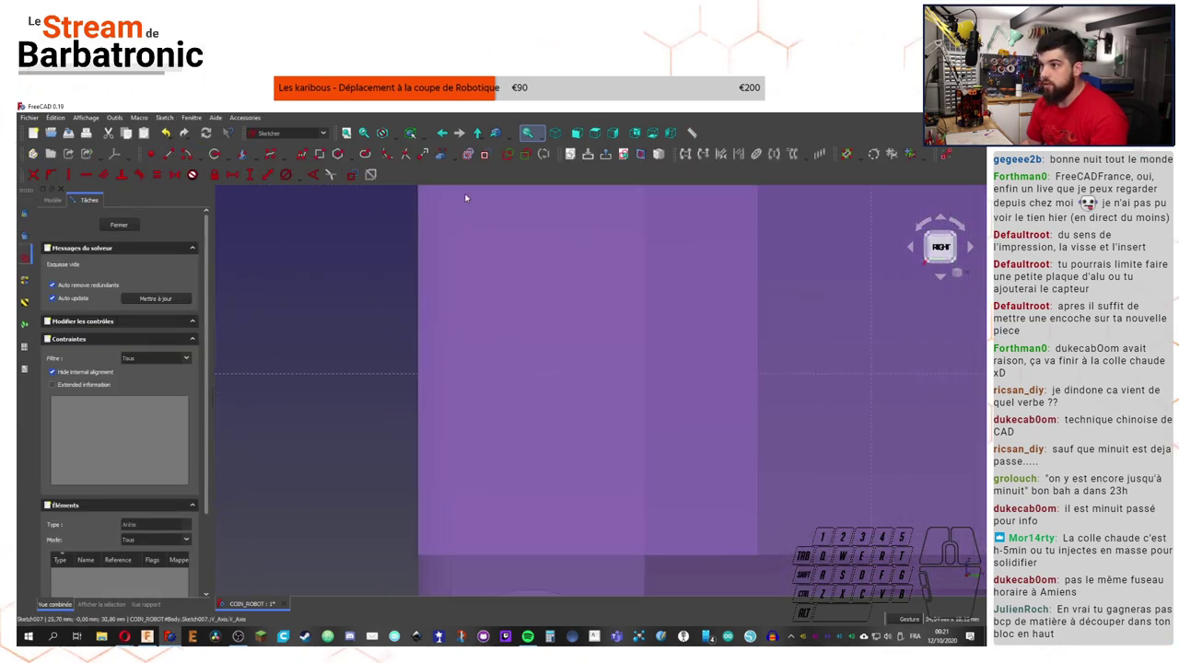
{"action": "left_click", "coordinate": [442, 154]}
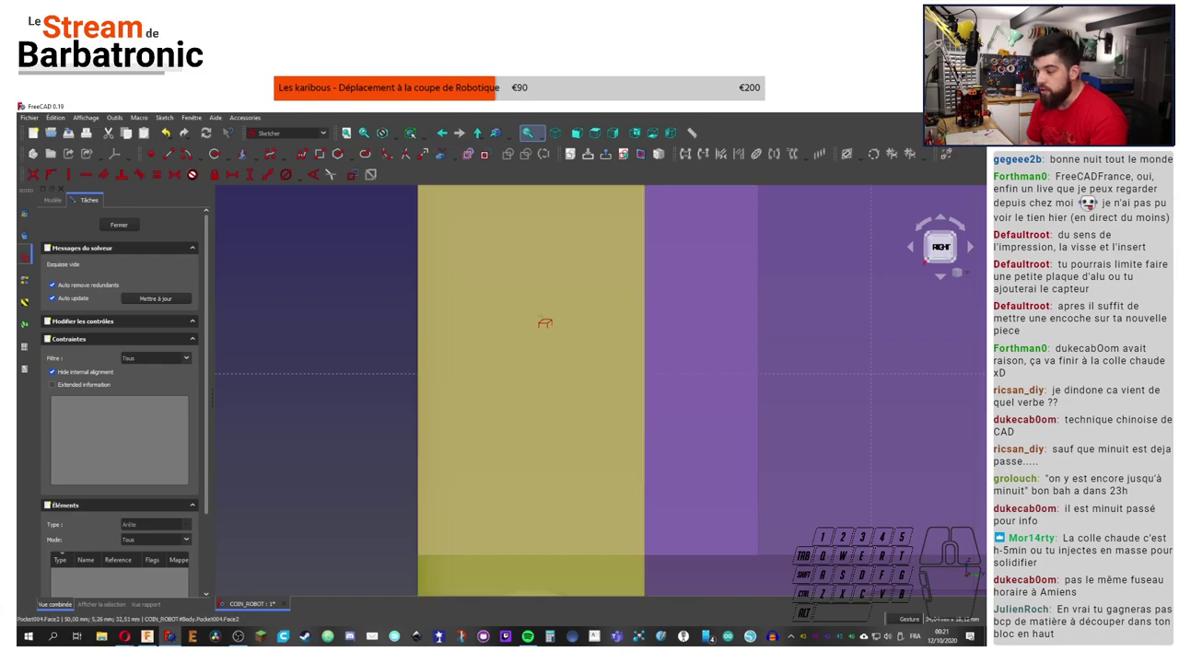
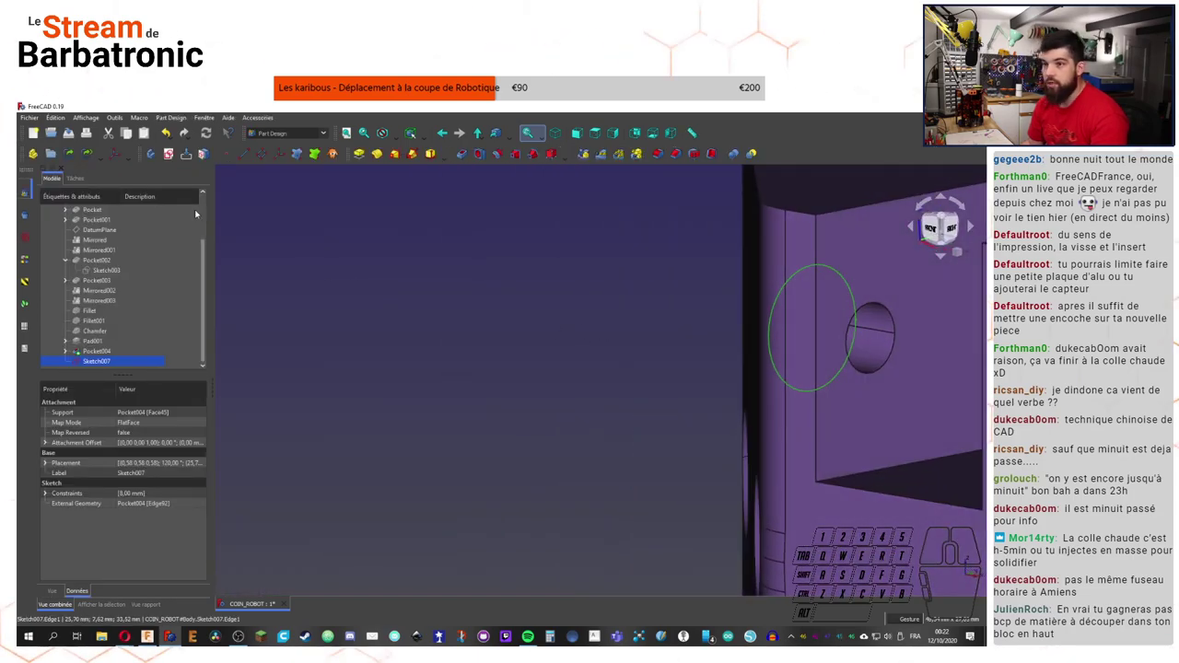
{"action": "right_click", "coordinate": [437, 338]}
Step: Pocket Sketch007 with two dimensions, 5 mm and 100 mm, and check the preview
{"action": "left_click", "coordinate": [464, 154]}
{"action": "right_click", "coordinate": [471, 318]}
{"action": "left_click_drag", "start_coordinate": [338, 284], "coordinate": [153, 288]}
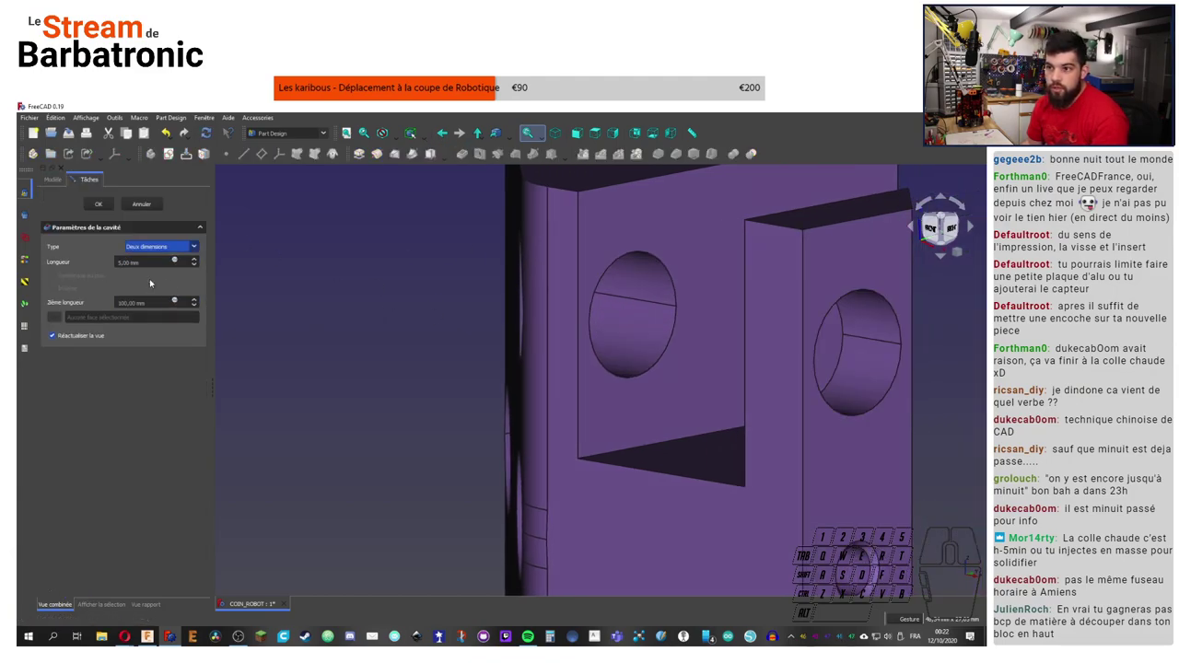
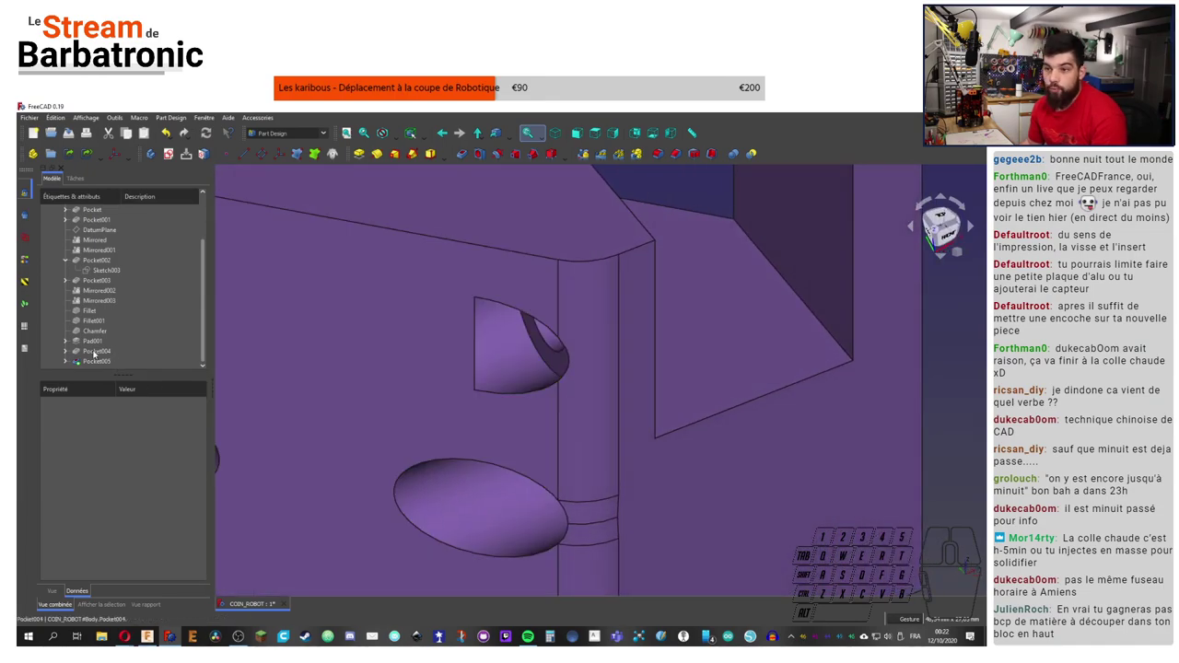
{"action": "double_click", "coordinate": [98, 364]}
{"action": "double_click", "coordinate": [198, 264]}
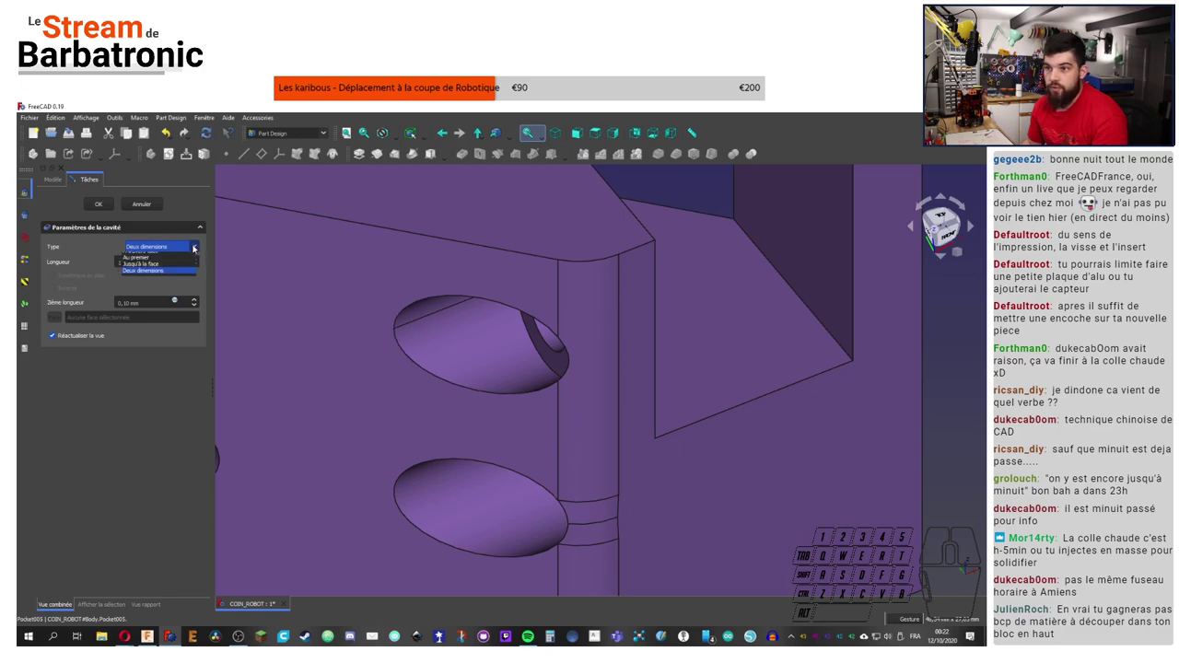
{"action": "left_click_drag", "start_coordinate": [90, 243], "coordinate": [591, 278]}
{"action": "left_click_drag", "start_coordinate": [591, 278], "coordinate": [591, 278]}
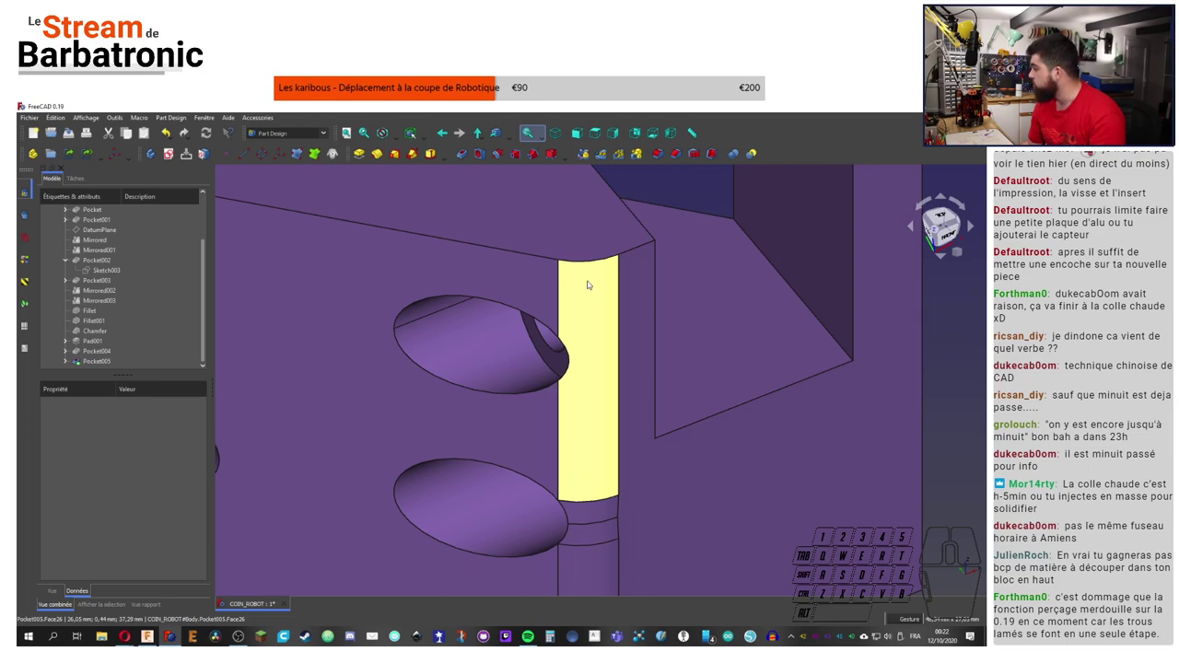
{"action": "middle_click", "coordinate": [591, 278]}
{"action": "scroll", "scroll_direction": "down", "scroll_amount": 3}
{"action": "scroll", "scroll_direction": "up", "scroll_amount": 3}
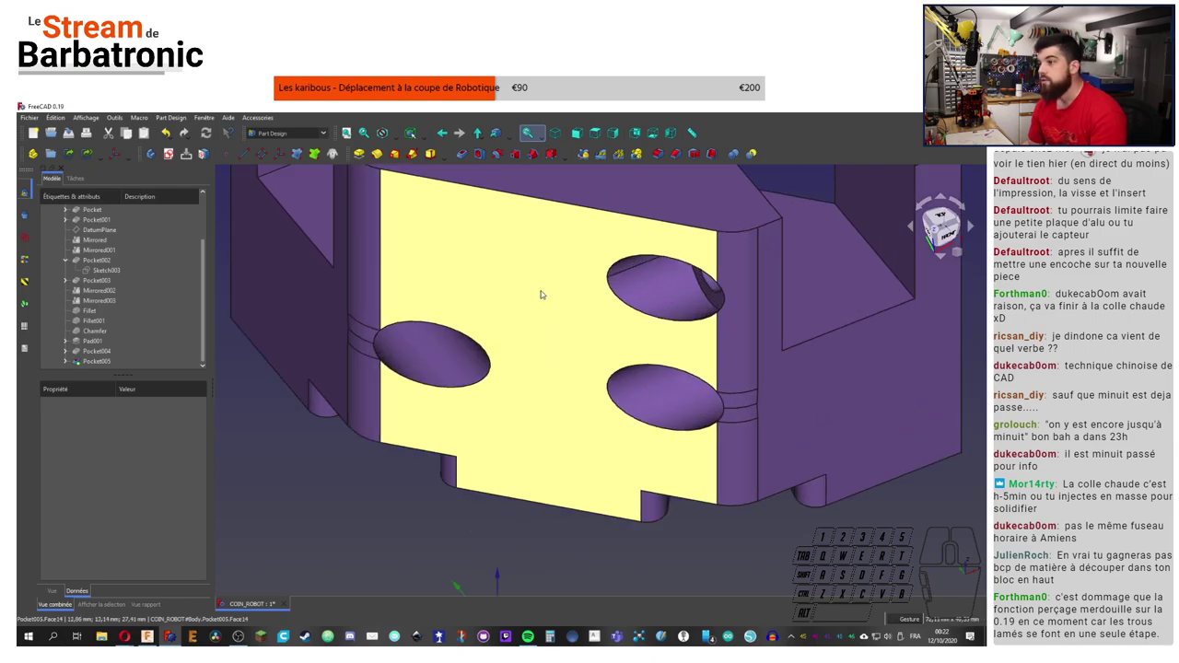
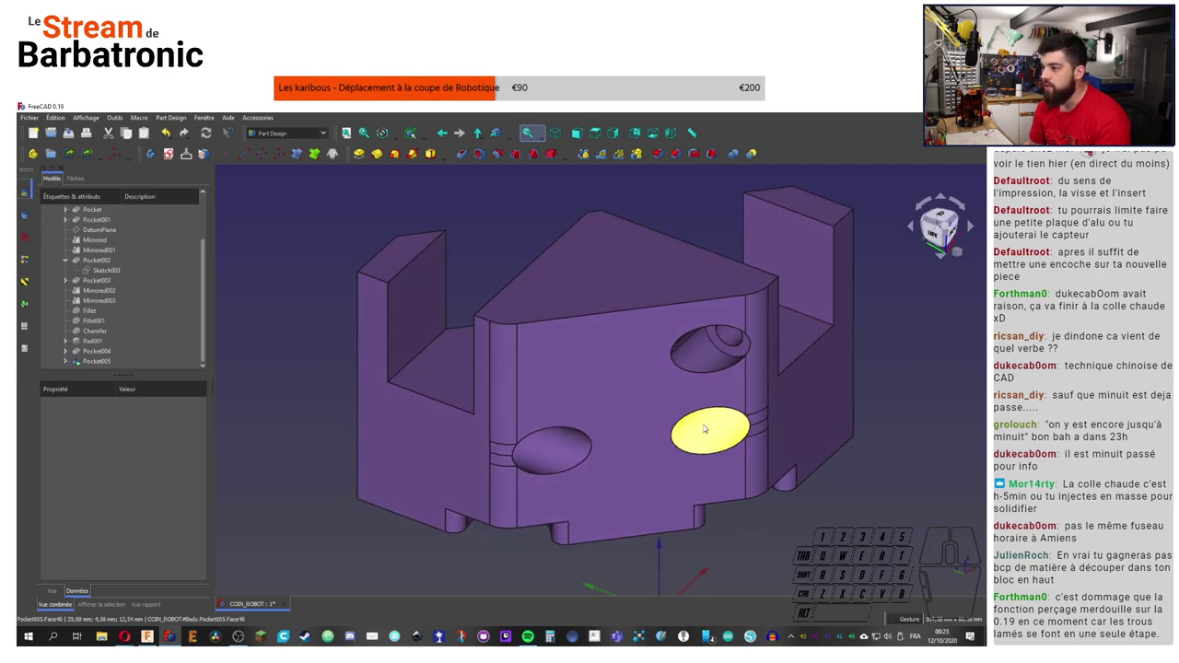
{"action": "left_click_drag", "start_coordinate": [738, 359], "coordinate": [713, 354]}
{"action": "middle_click", "coordinate": [705, 343]}
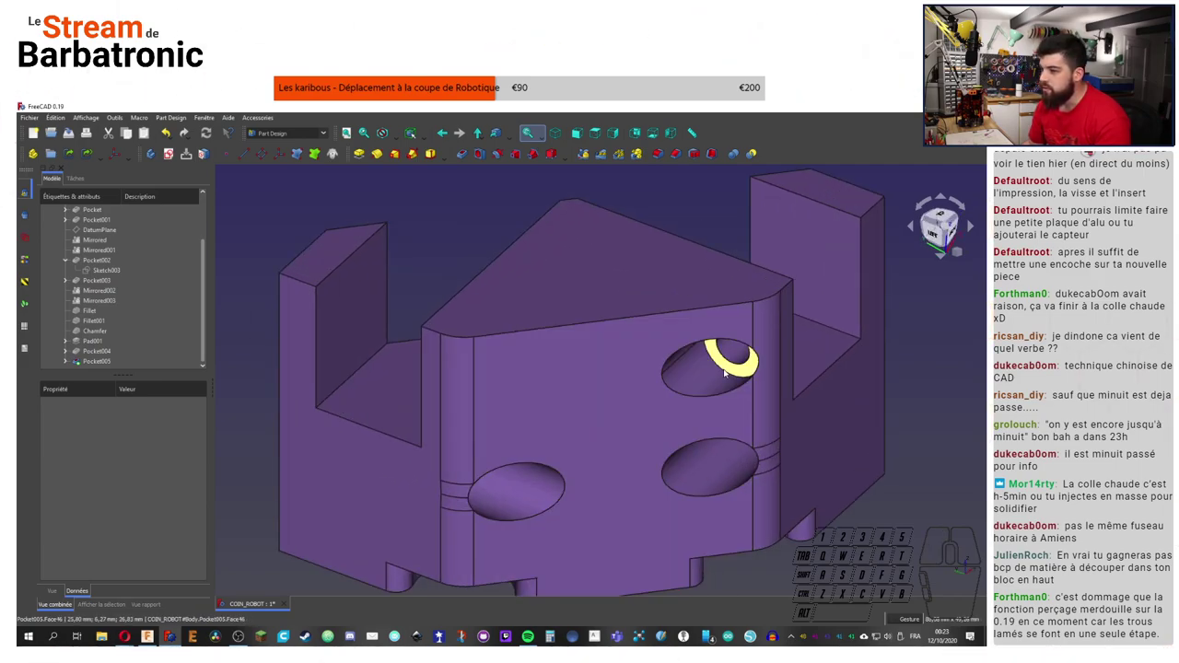
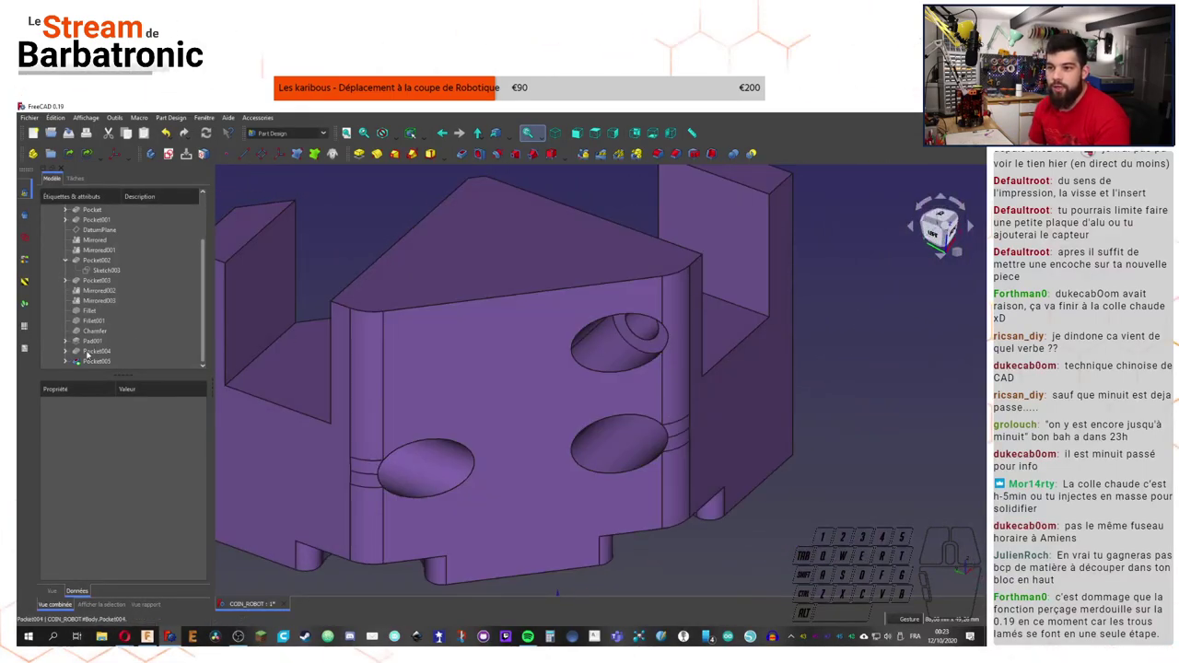
{"action": "left_click", "coordinate": [91, 351]}
{"action": "scroll", "scroll_direction": "up", "scroll_amount": 3}
{"action": "left_click", "coordinate": [97, 280]}
Step: Mirror Pocket004 across DatumPlane as Mirrored004, adding the hole on the opposite block
{"action": "key", "text": "space"}
{"action": "middle_click", "coordinate": [146, 285]}
{"action": "left_click", "coordinate": [83, 352]}
{"action": "left_click", "coordinate": [582, 368]}
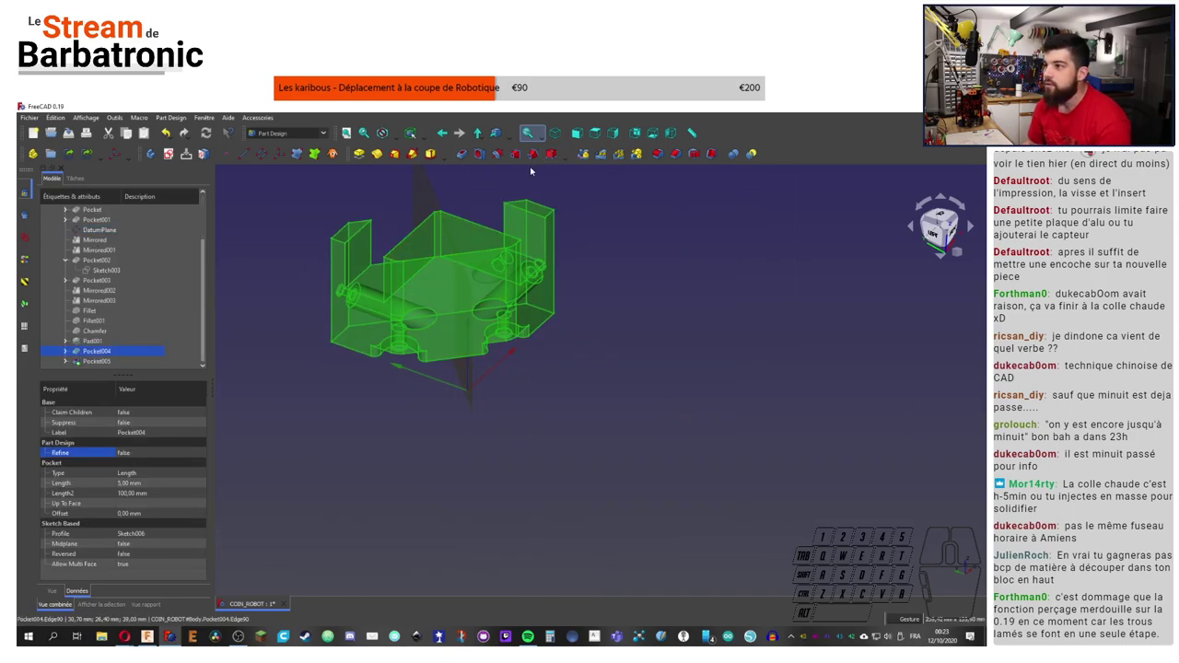
{"action": "left_click", "coordinate": [586, 155]}
{"action": "left_click", "coordinate": [156, 392]}
{"action": "left_click", "coordinate": [158, 435]}
{"action": "left_click", "coordinate": [427, 197]}
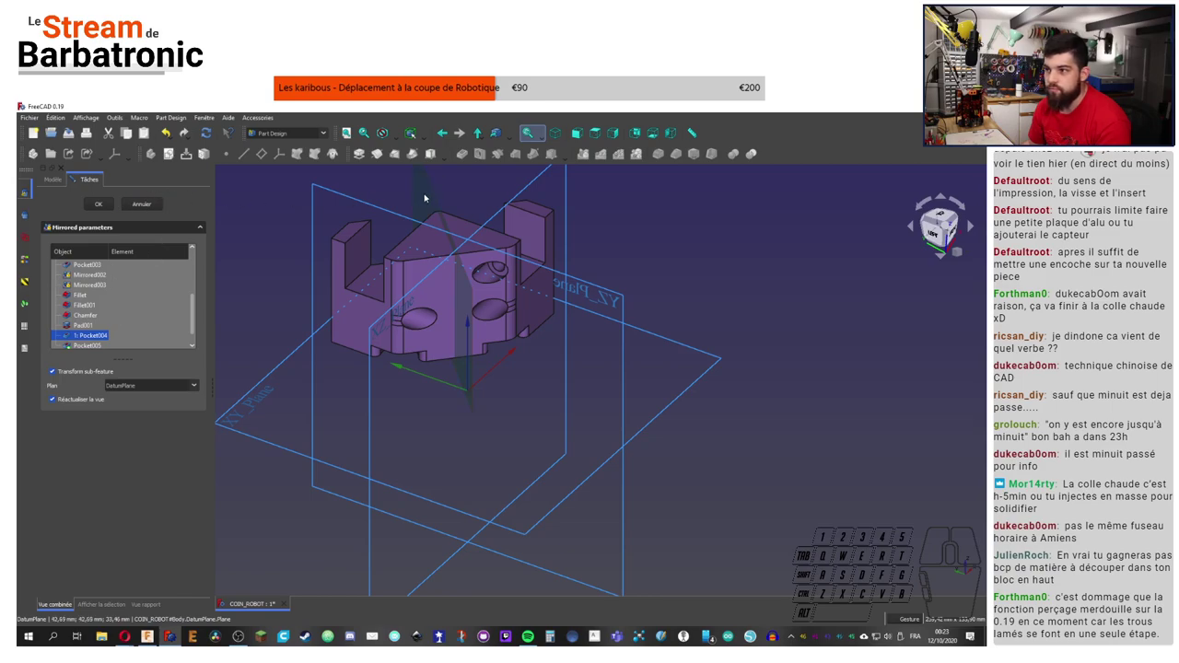
{"action": "left_click", "coordinate": [427, 198]}
{"action": "left_click", "coordinate": [101, 206]}
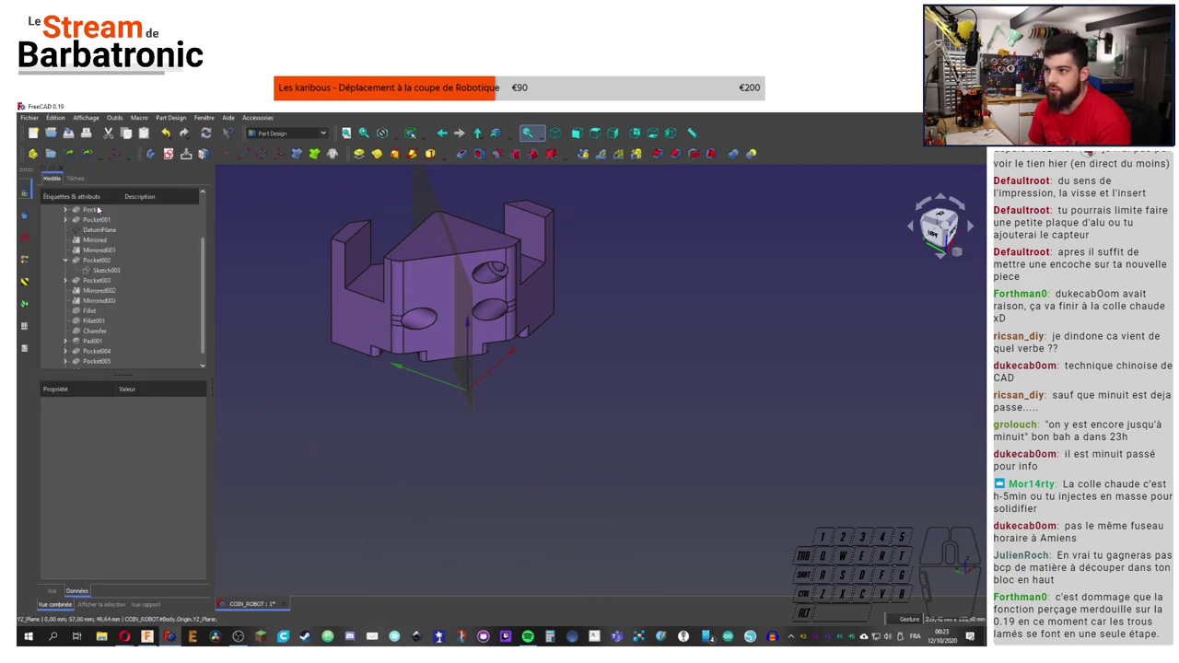
Step: Review the mirrored hole, selecting the new pocket and Mirrored004 in the history
{"action": "left_click_drag", "start_coordinate": [422, 212], "coordinate": [398, 196]}
{"action": "middle_click", "coordinate": [144, 319]}
{"action": "left_click", "coordinate": [101, 360]}
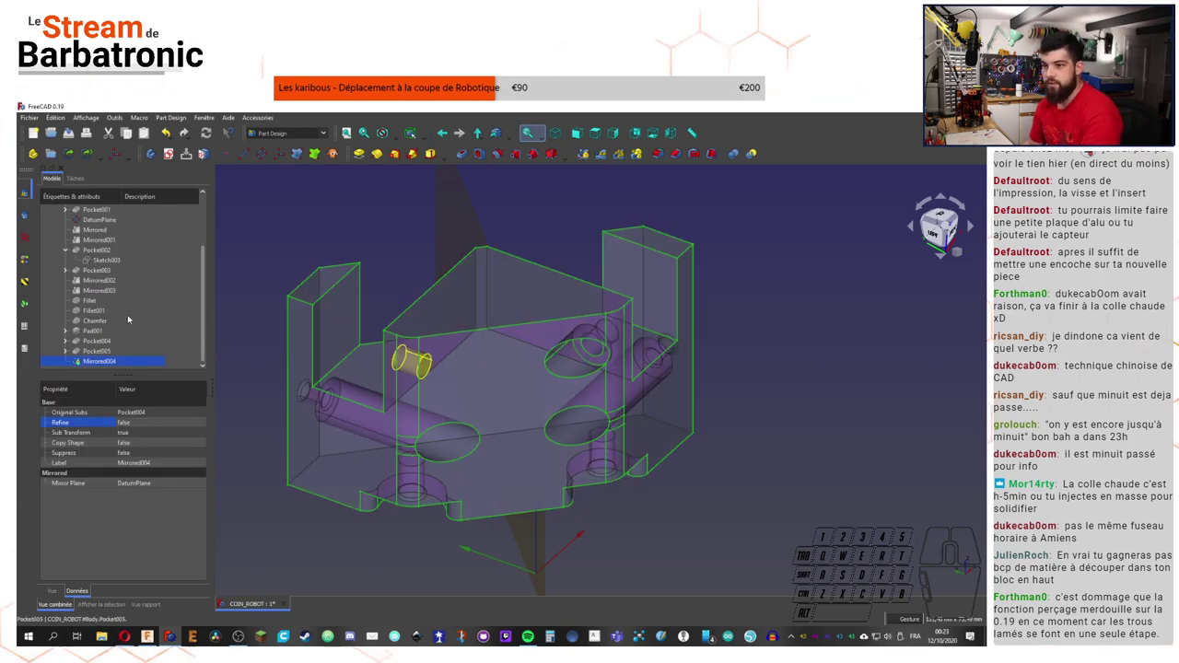
{"action": "left_click", "coordinate": [259, 240]}
{"action": "left_click", "coordinate": [100, 364]}
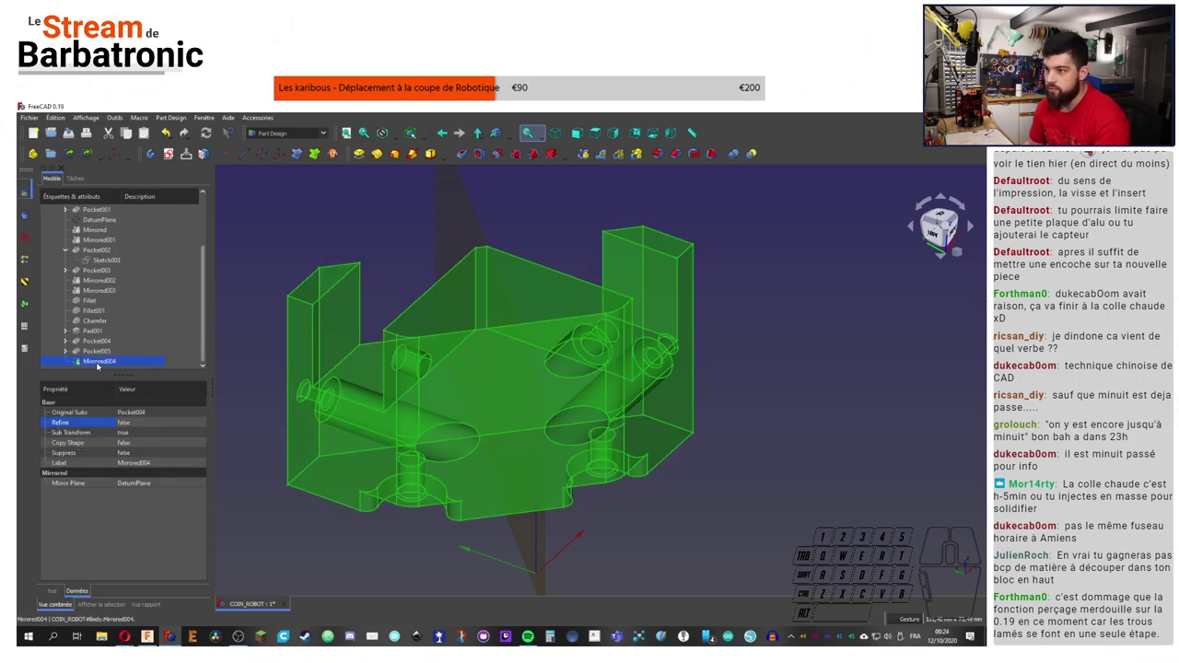
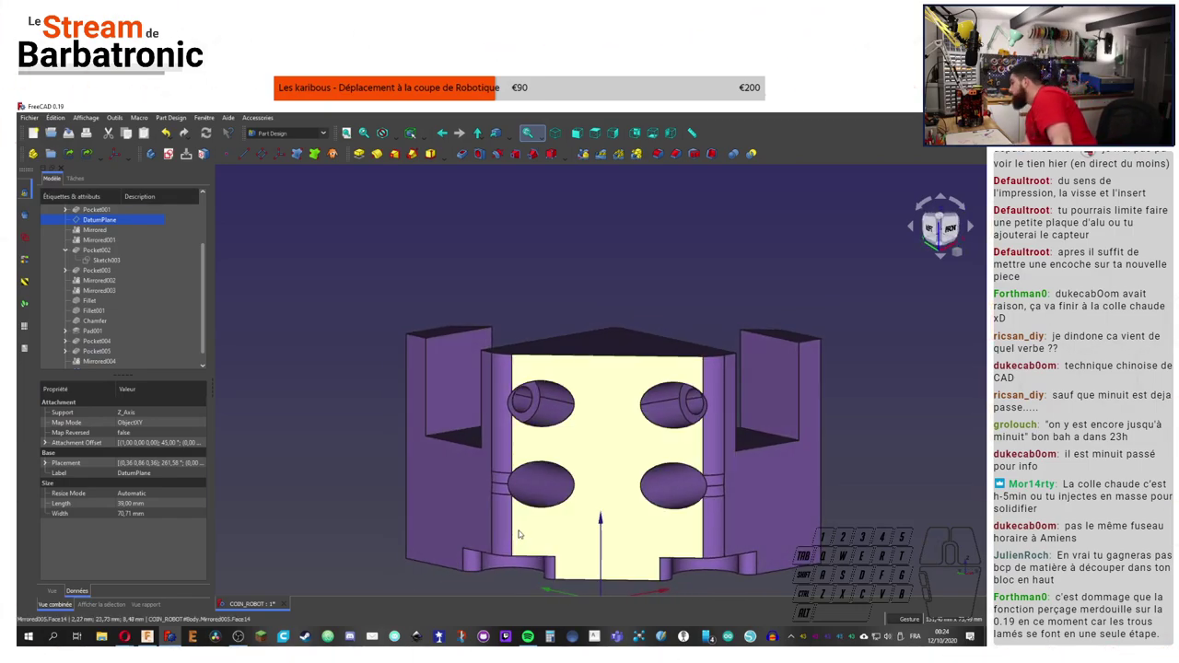
Step: Pick the side tab's outer and inner faces and begin a 1 mm Part Design chamfer
{"action": "middle_click", "coordinate": [462, 434]}
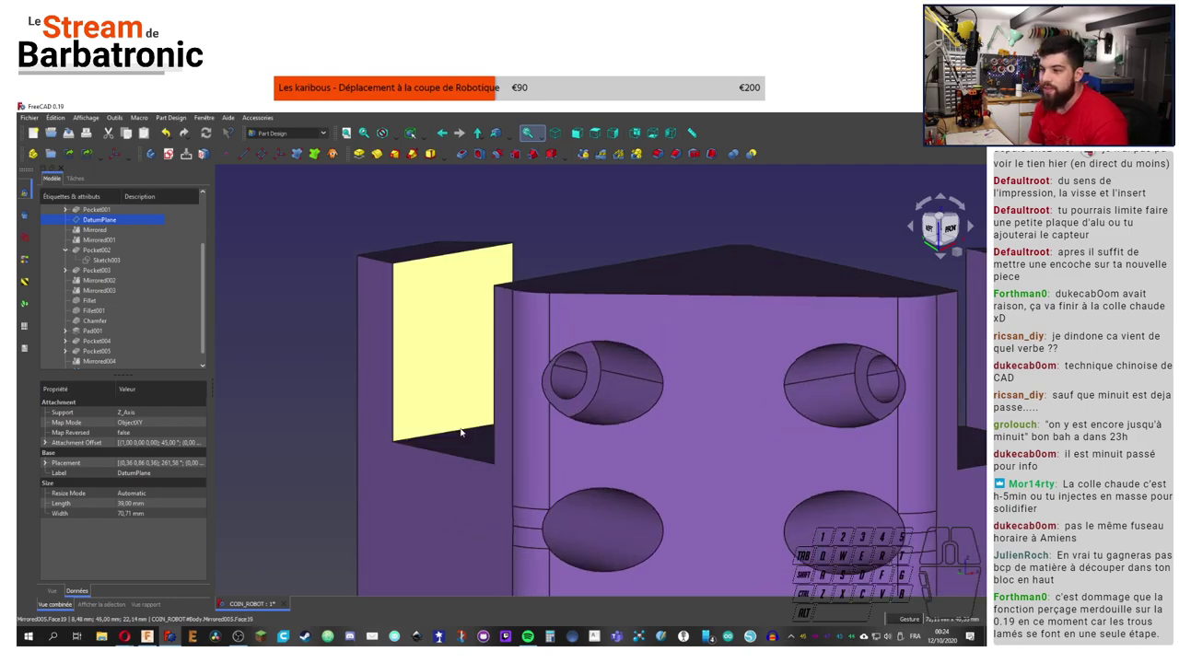
{"action": "left_click", "coordinate": [683, 156]}
{"action": "left_click", "coordinate": [590, 336]}
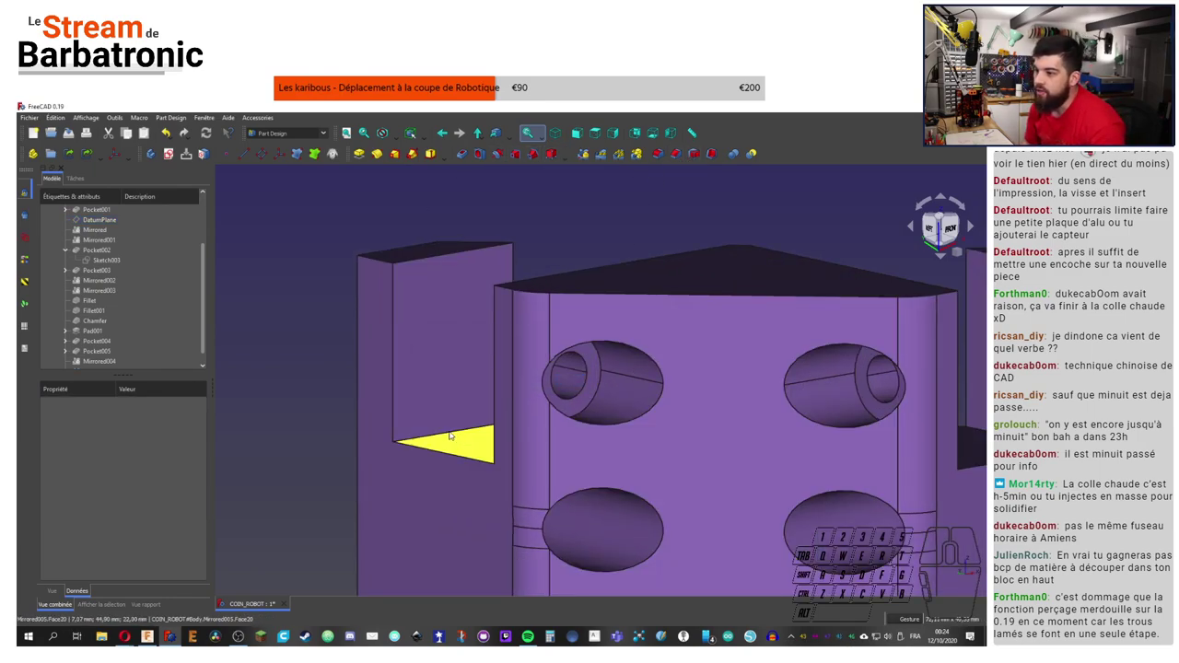
{"action": "left_click", "coordinate": [684, 166]}
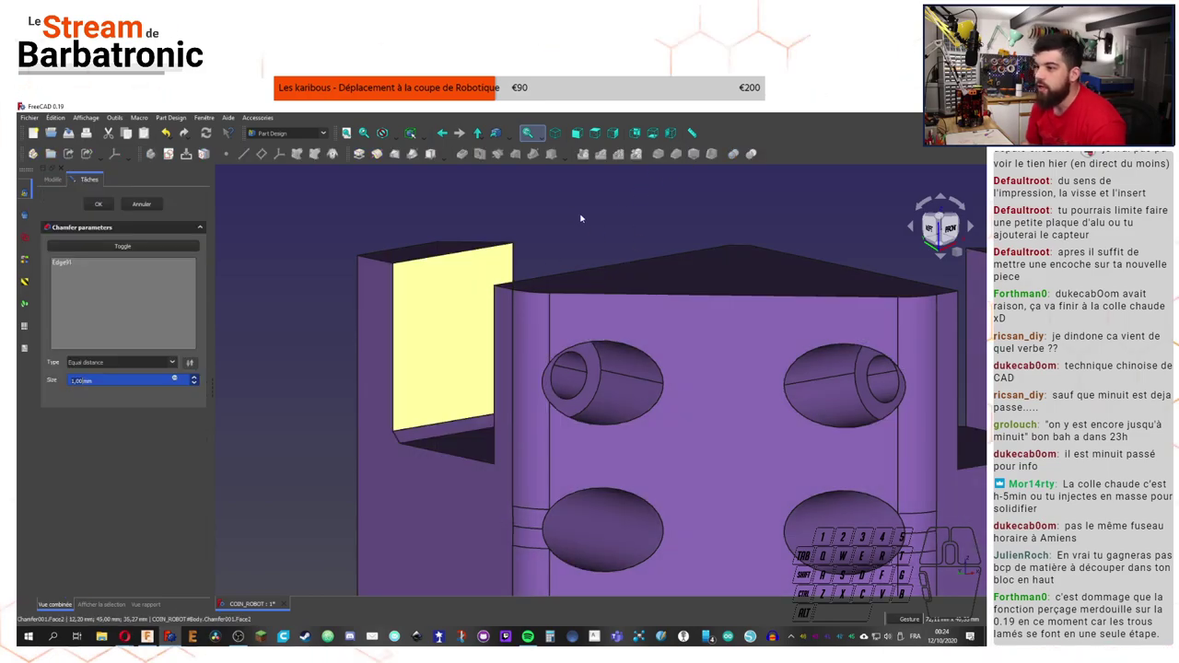
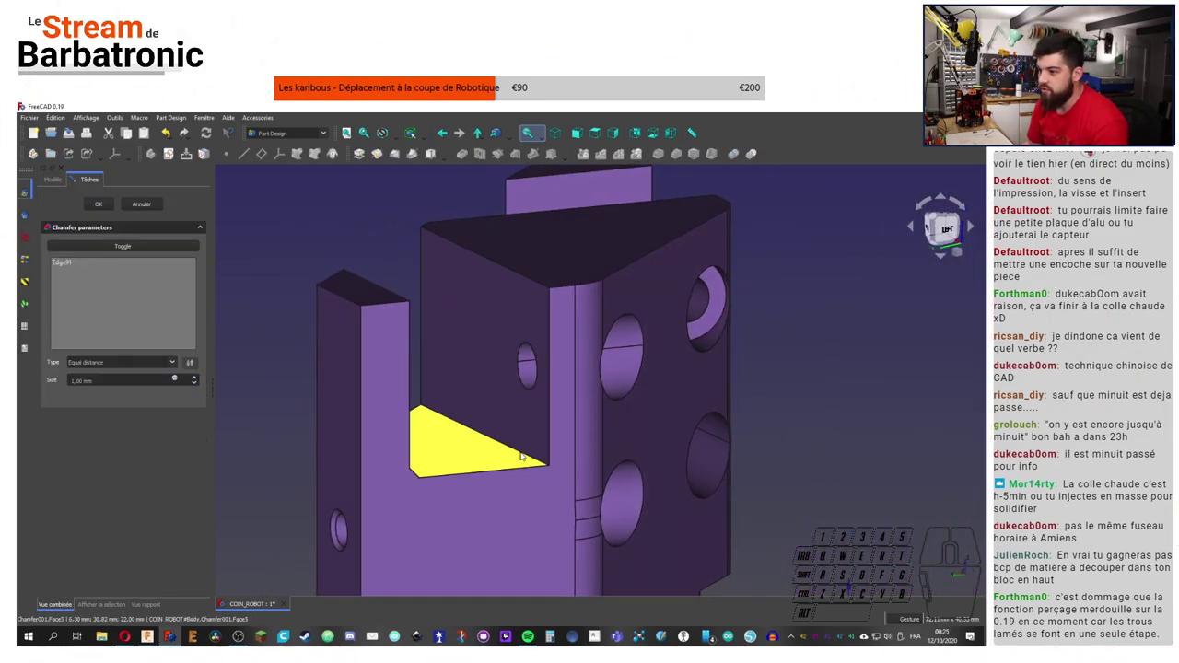
Step: Toggle edge adding, drop the stray faces and collect Edge92, Edge98 and Edge100 for the chamfer
{"action": "left_click", "coordinate": [525, 453]}
{"action": "left_click", "coordinate": [522, 453]}
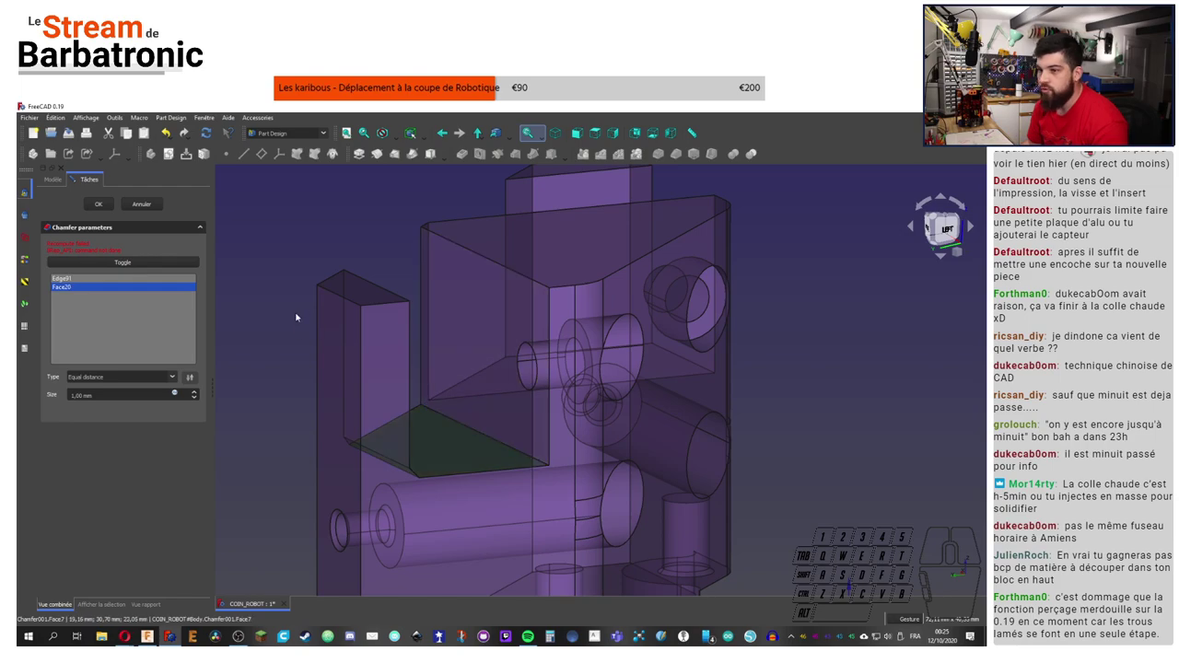
{"action": "left_click", "coordinate": [98, 285]}
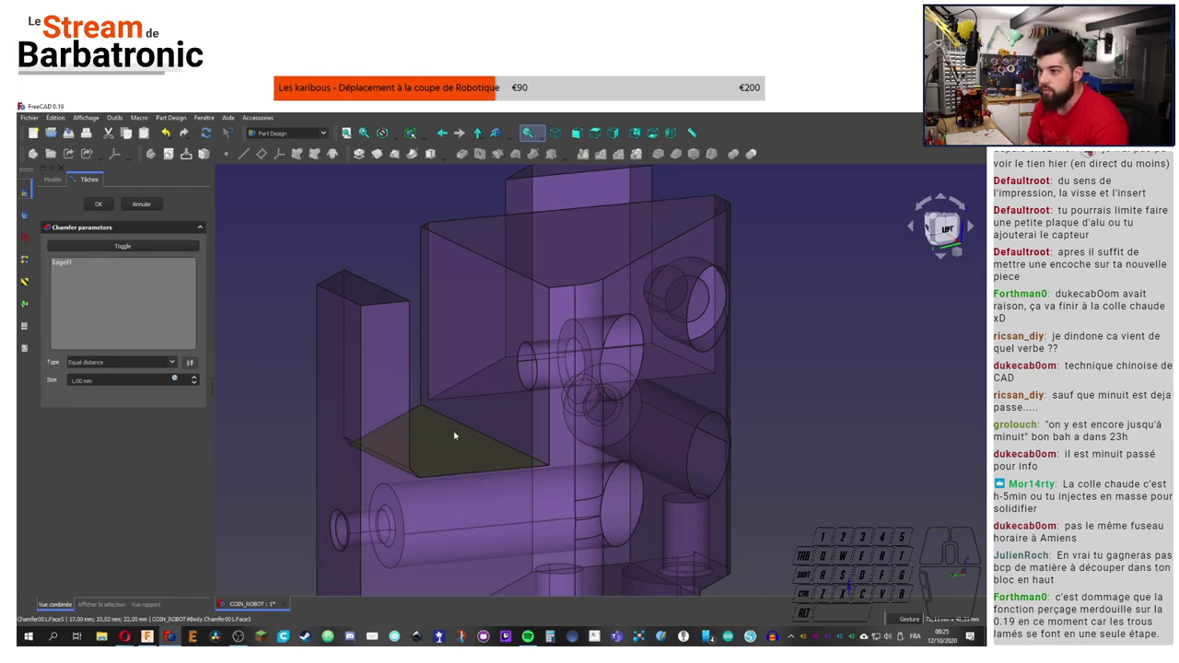
{"action": "left_click", "coordinate": [471, 429]}
{"action": "left_click", "coordinate": [821, 371]}
{"action": "right_click", "coordinate": [872, 330]}
{"action": "left_click", "coordinate": [814, 344]}
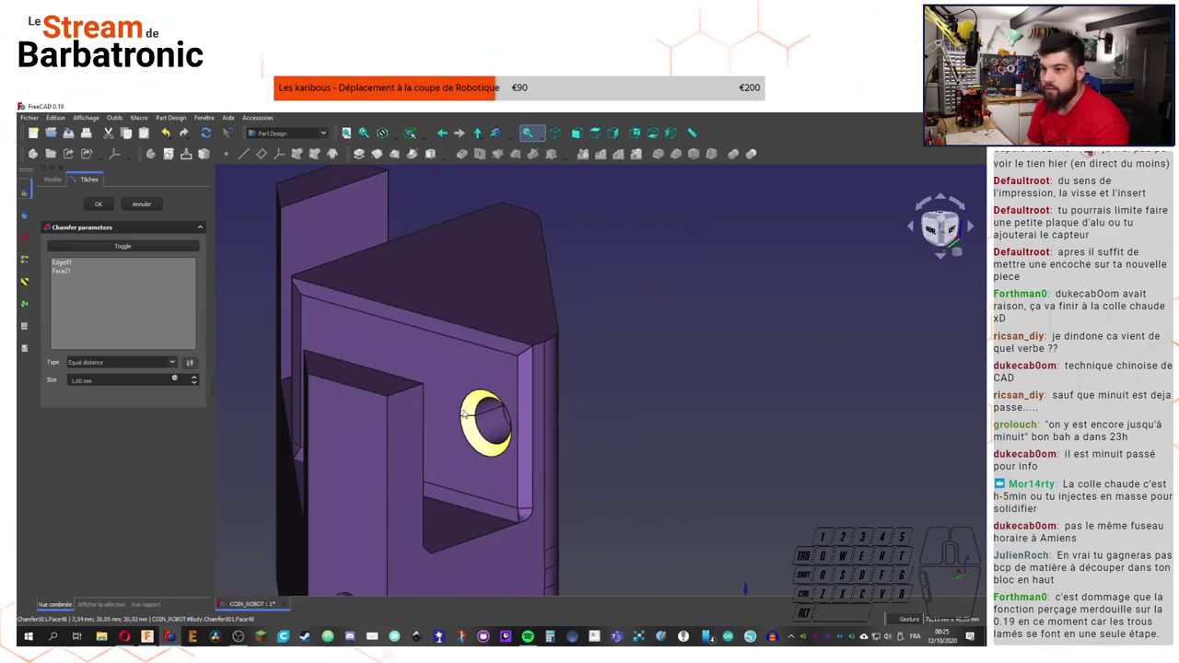
{"action": "left_click", "coordinate": [69, 274]}
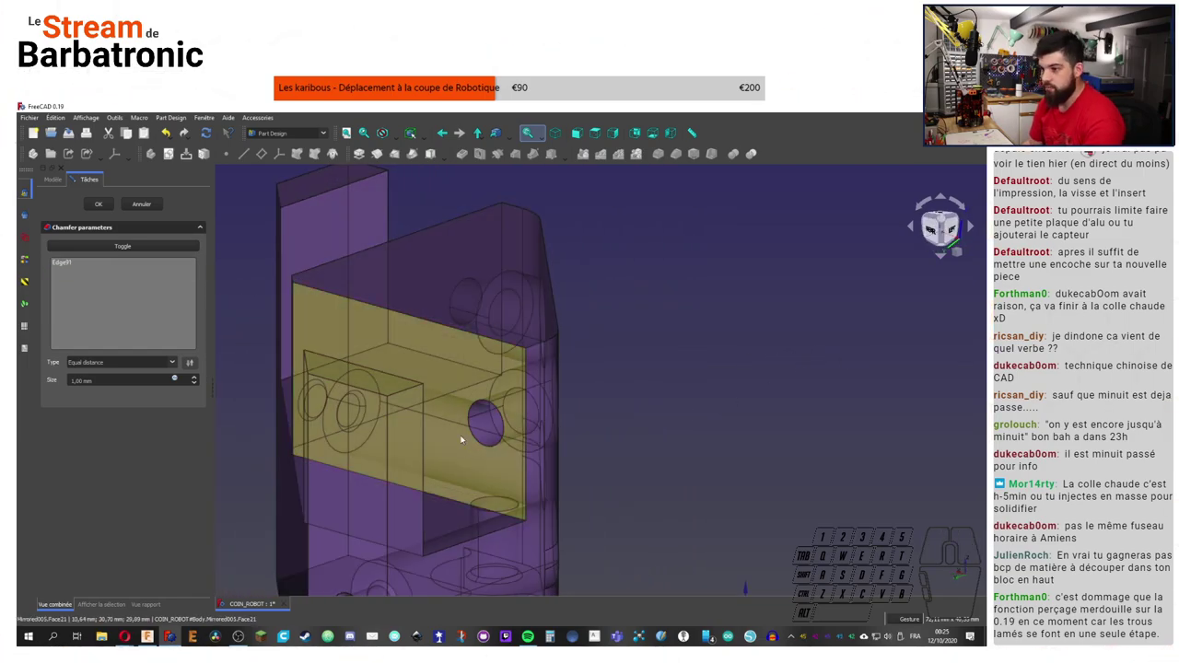
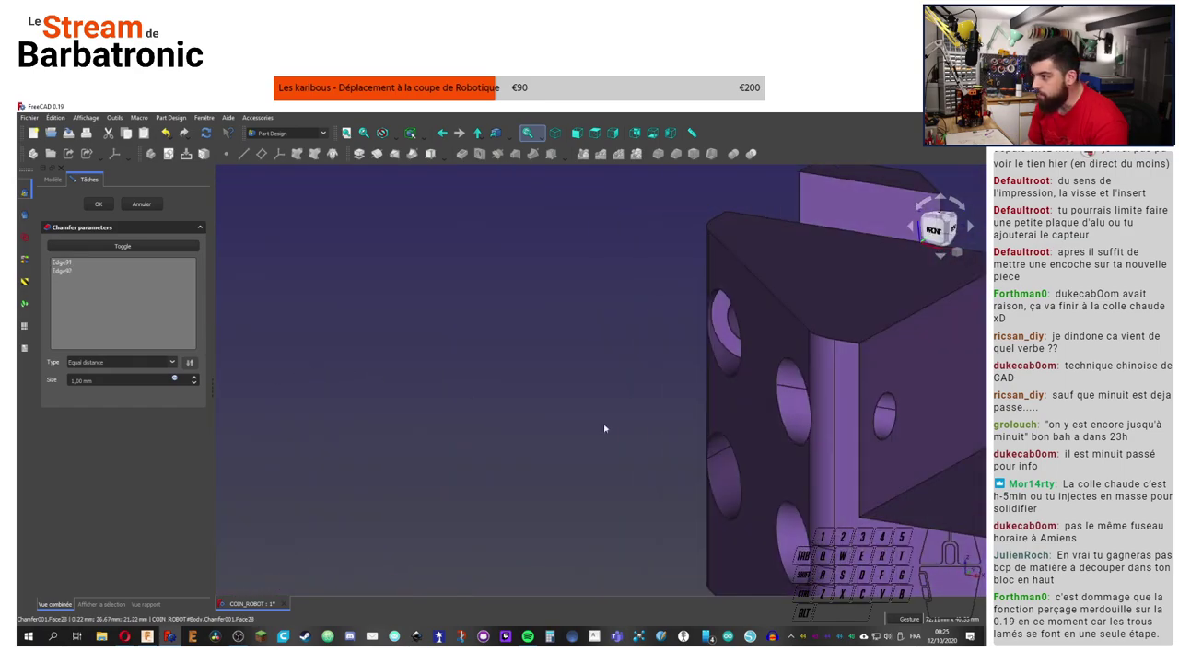
{"action": "key", "text": "1"}
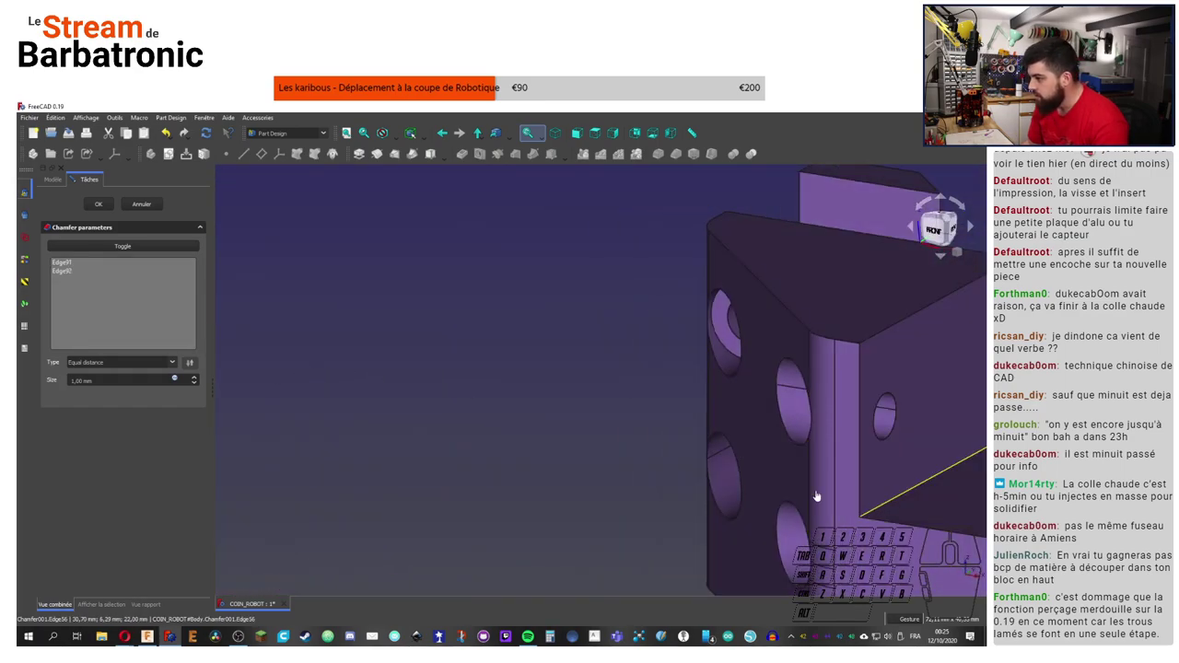
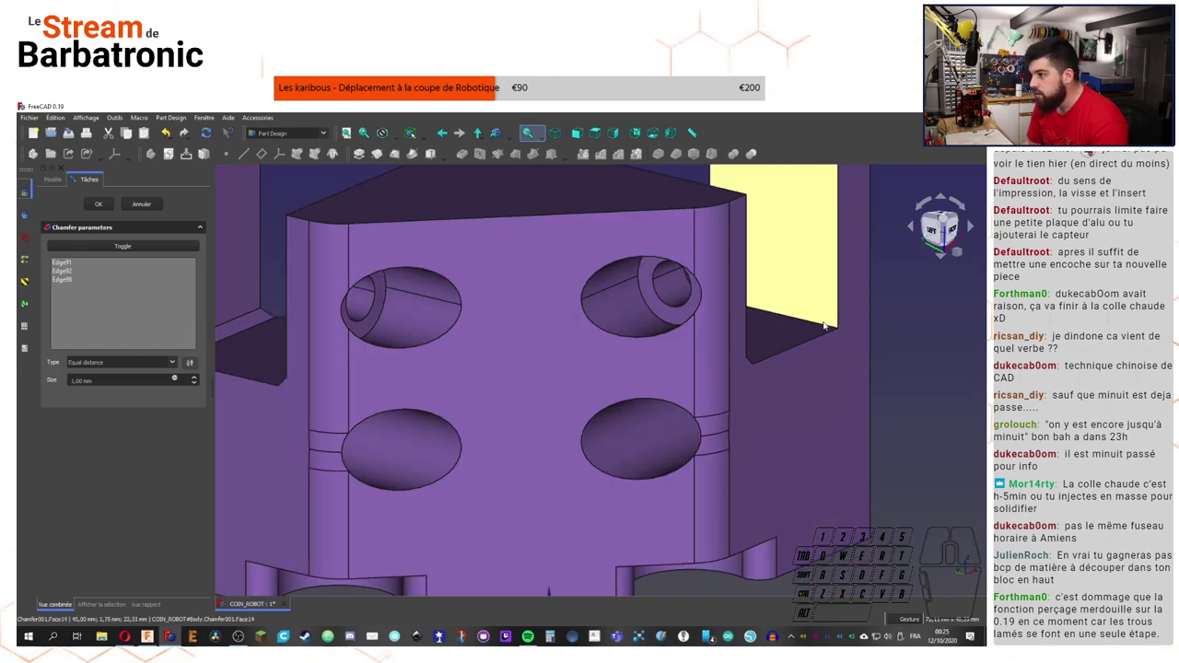
{"action": "left_click", "coordinate": [822, 328]}
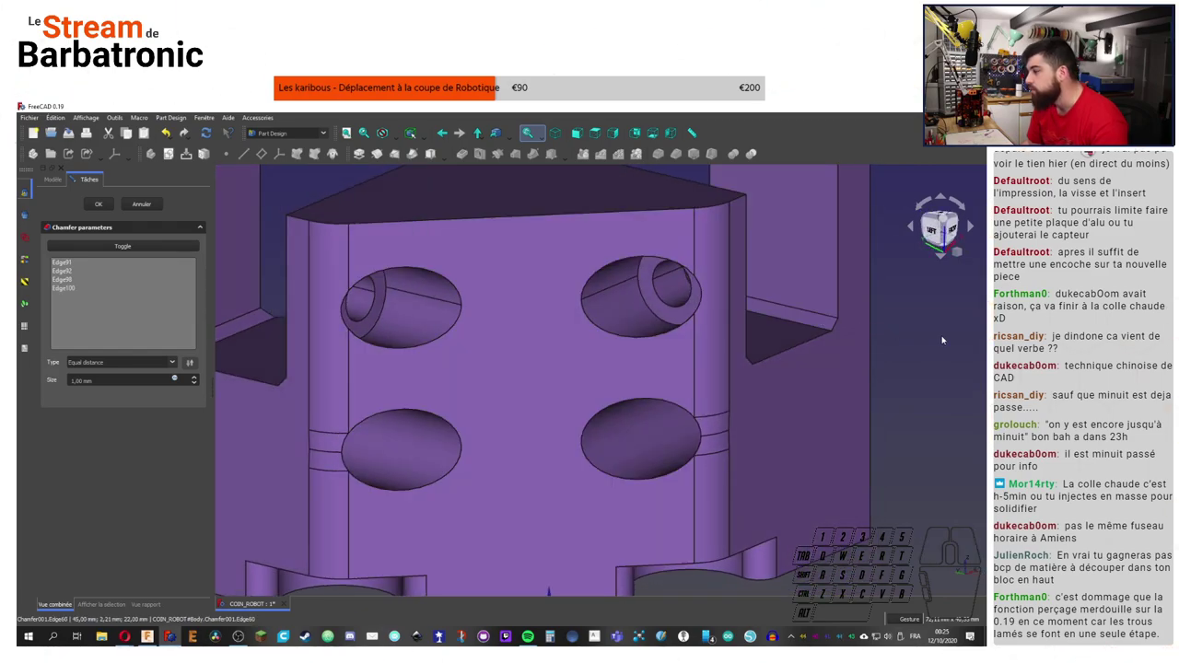
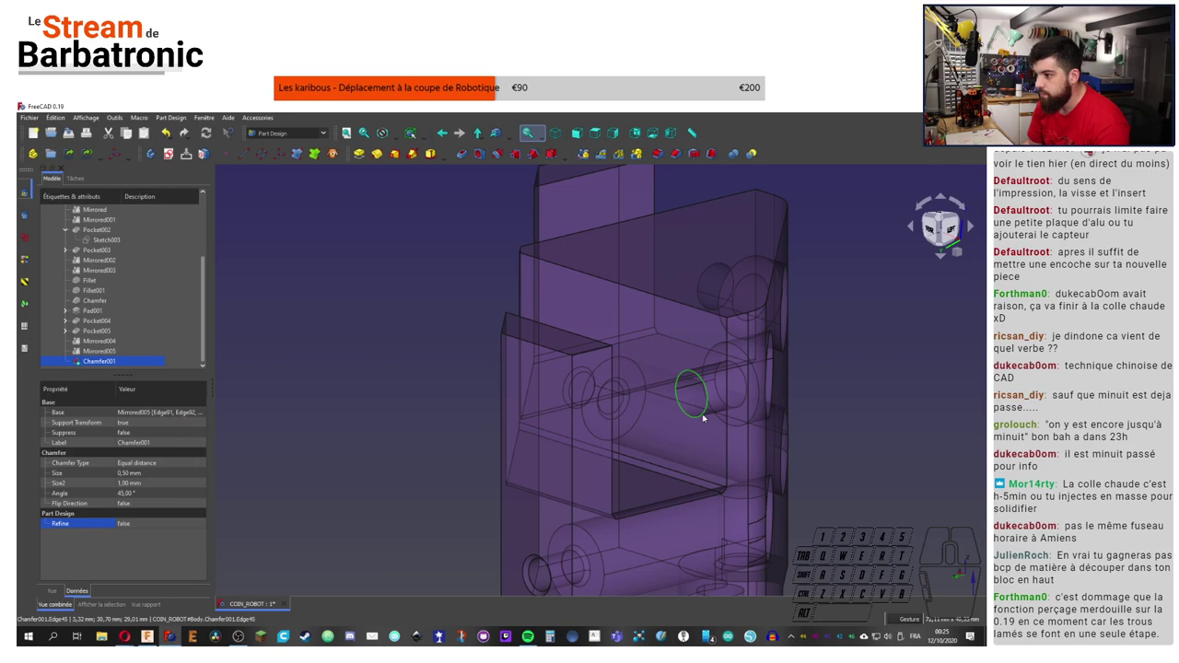
Step: Pick two more tab edges, Edge45 and Edge110, for a second chamfer
{"action": "right_click", "coordinate": [881, 356]}
{"action": "right_click", "coordinate": [820, 357]}
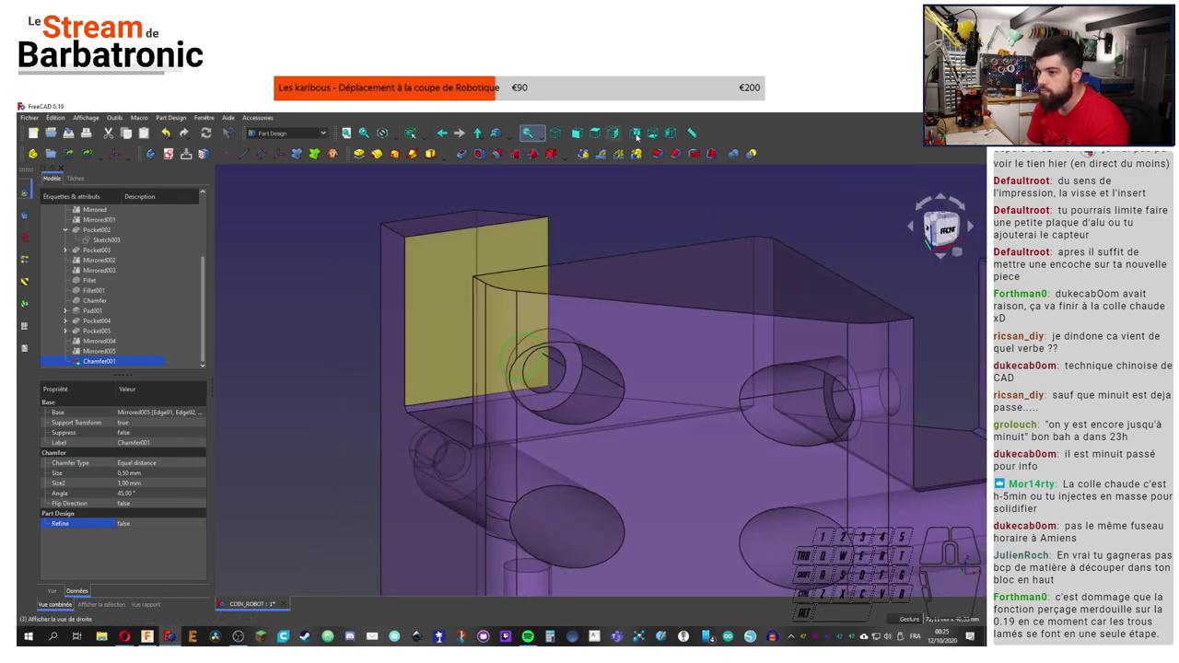
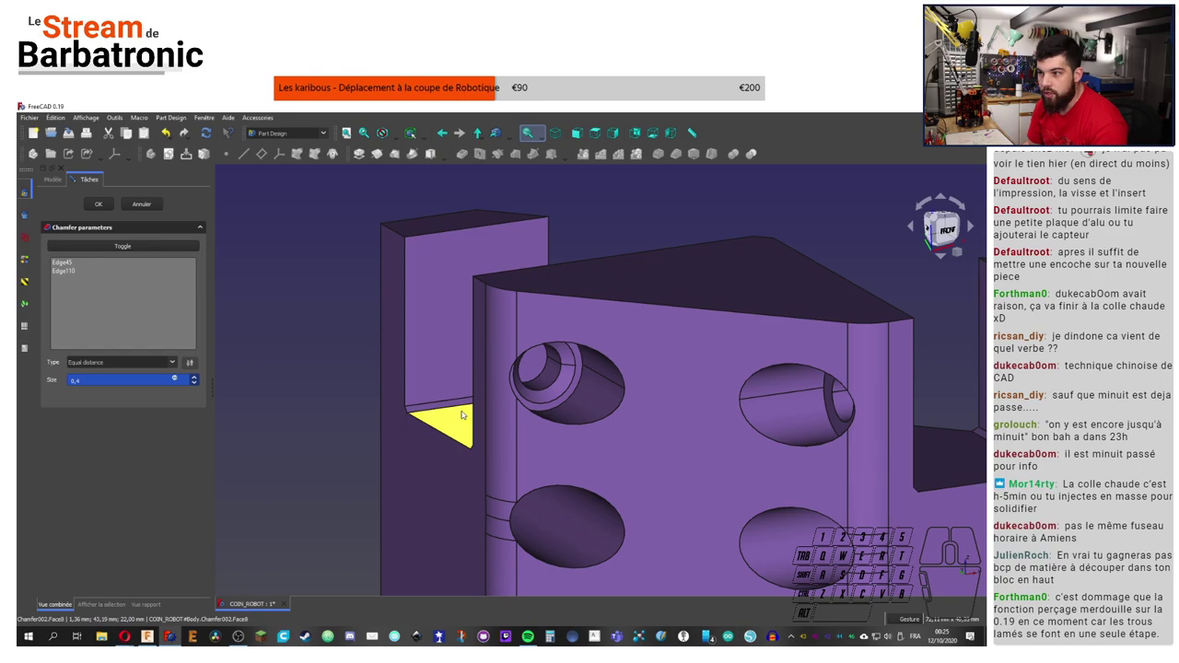
Step: Add the counterbored hole rims and side hole edge to the 0.4 mm chamfer, dropping a stray face
{"action": "left_click", "coordinate": [276, 426]}
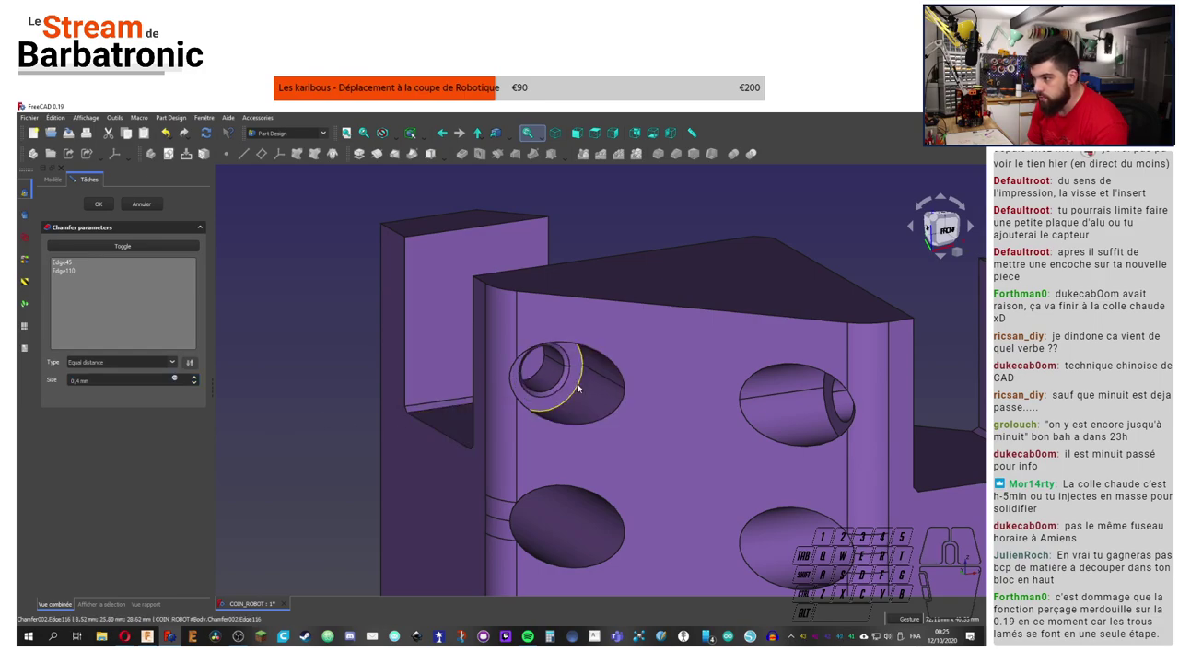
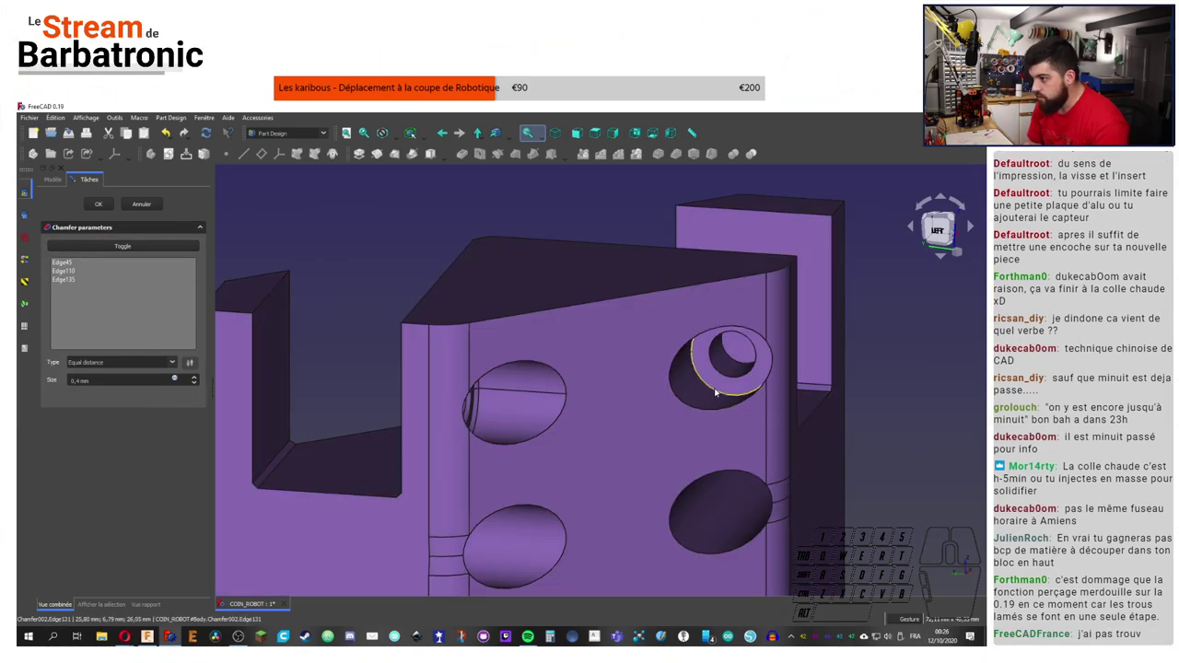
{"action": "left_click", "coordinate": [716, 393]}
{"action": "left_click", "coordinate": [728, 380]}
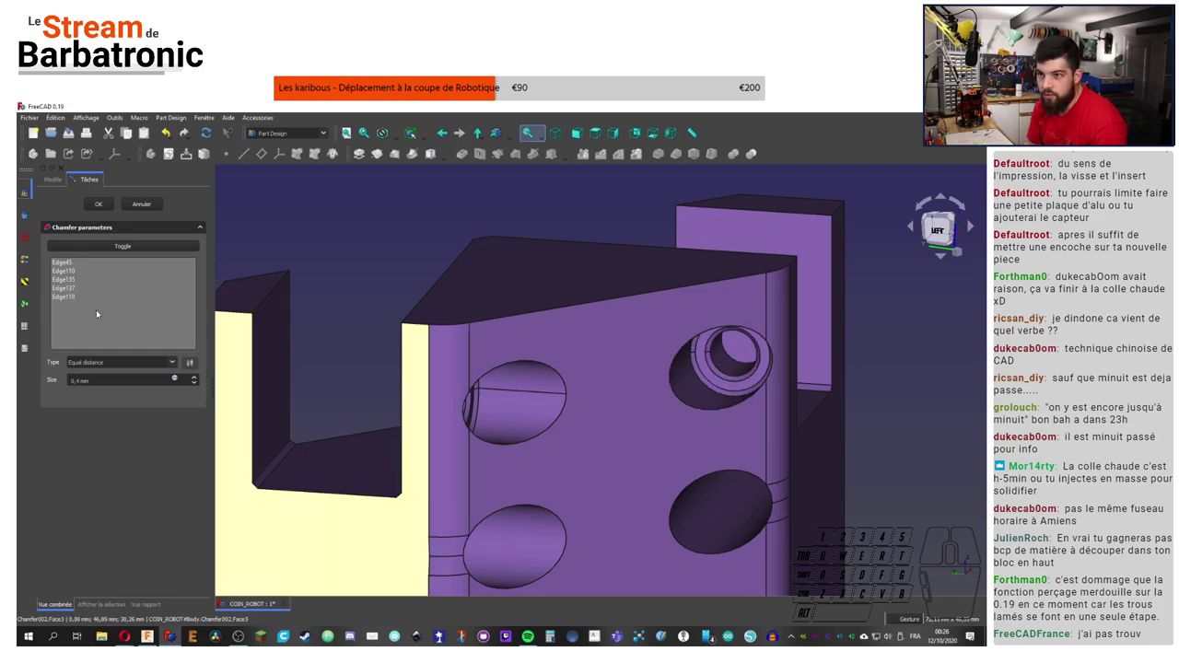
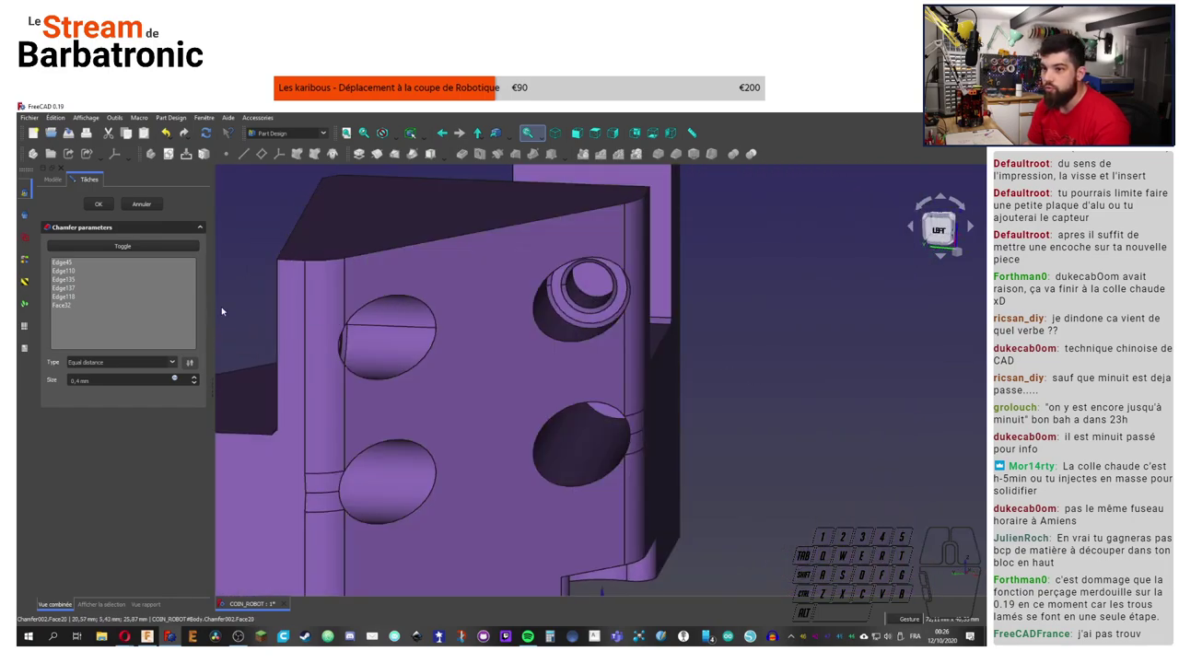
{"action": "left_click", "coordinate": [68, 309]}
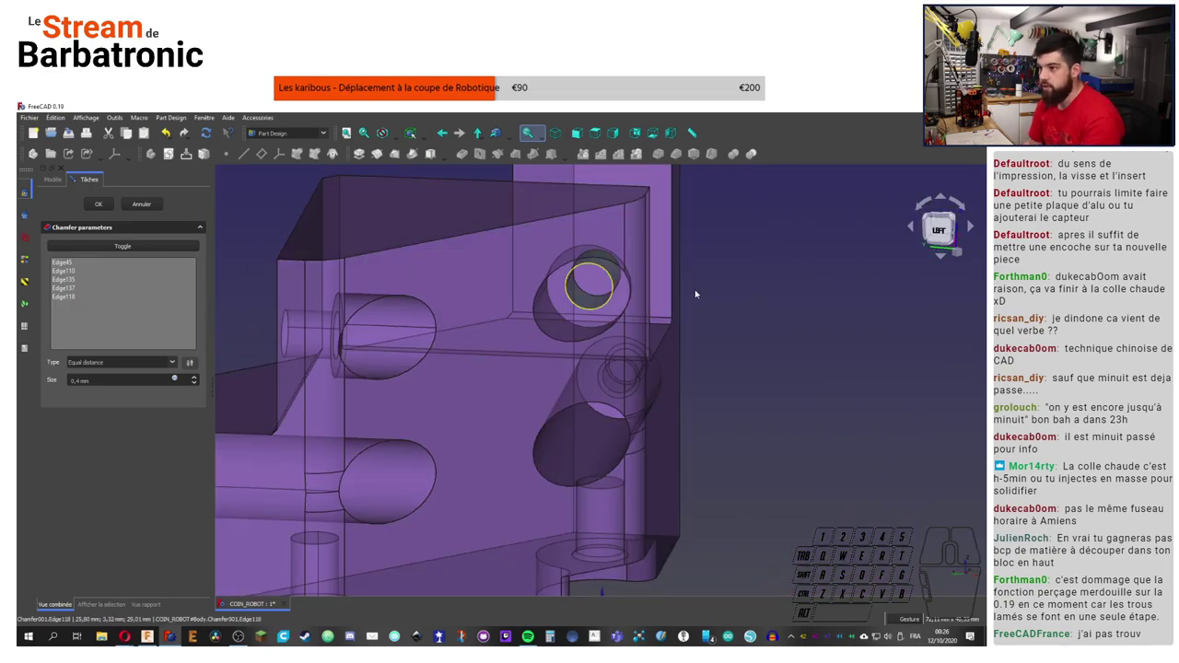
{"action": "left_click", "coordinate": [801, 315]}
{"action": "right_click", "coordinate": [841, 322]}
{"action": "right_click", "coordinate": [781, 342]}
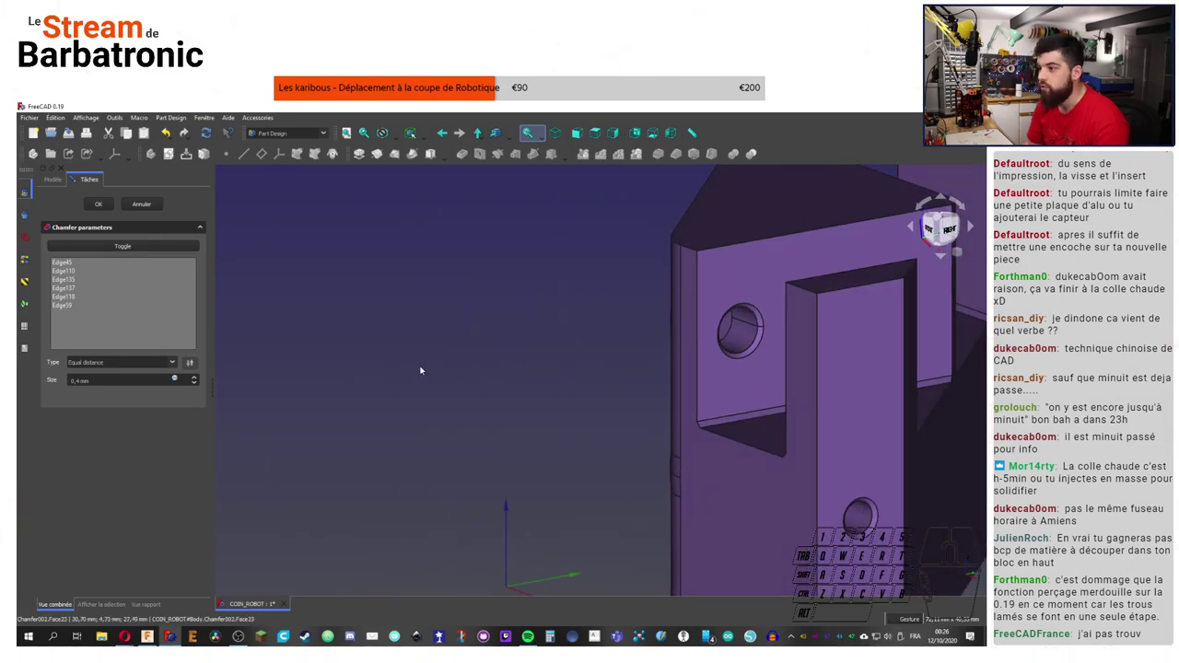
{"action": "left_click", "coordinate": [1002, 462]}
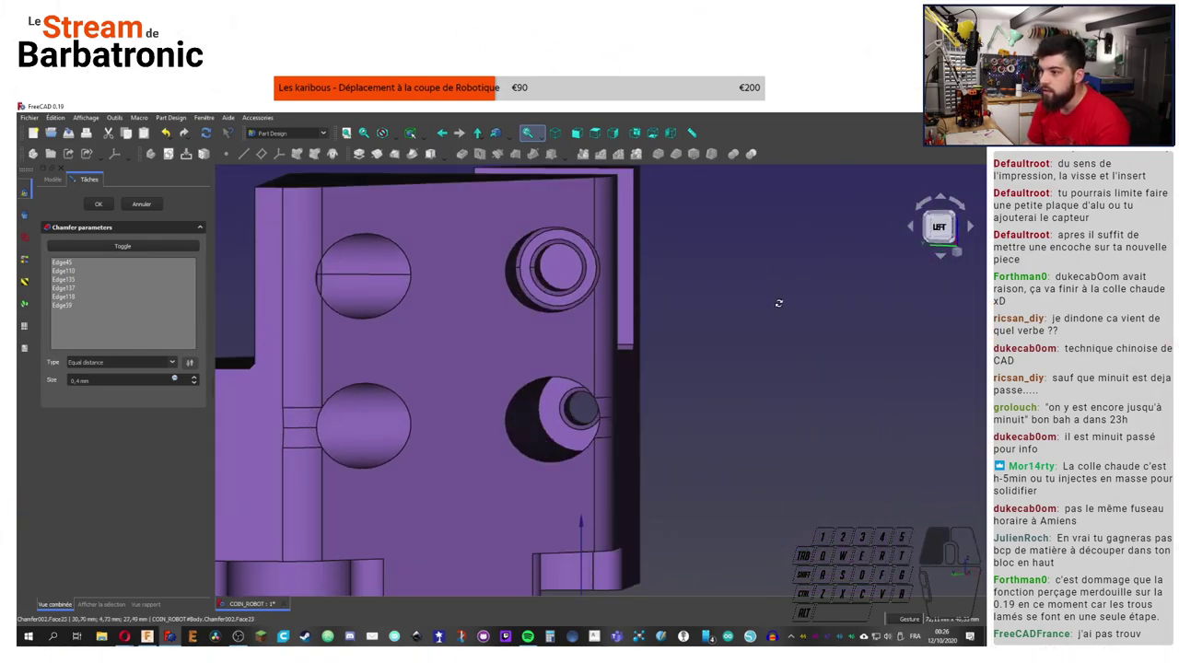
Step: In wireframe view remove Edge118 and other unwanted edges, then return to shaded view
{"action": "key", "text": "1"}
{"action": "right_click", "coordinate": [1003, 462]}
{"action": "left_click", "coordinate": [81, 296]}
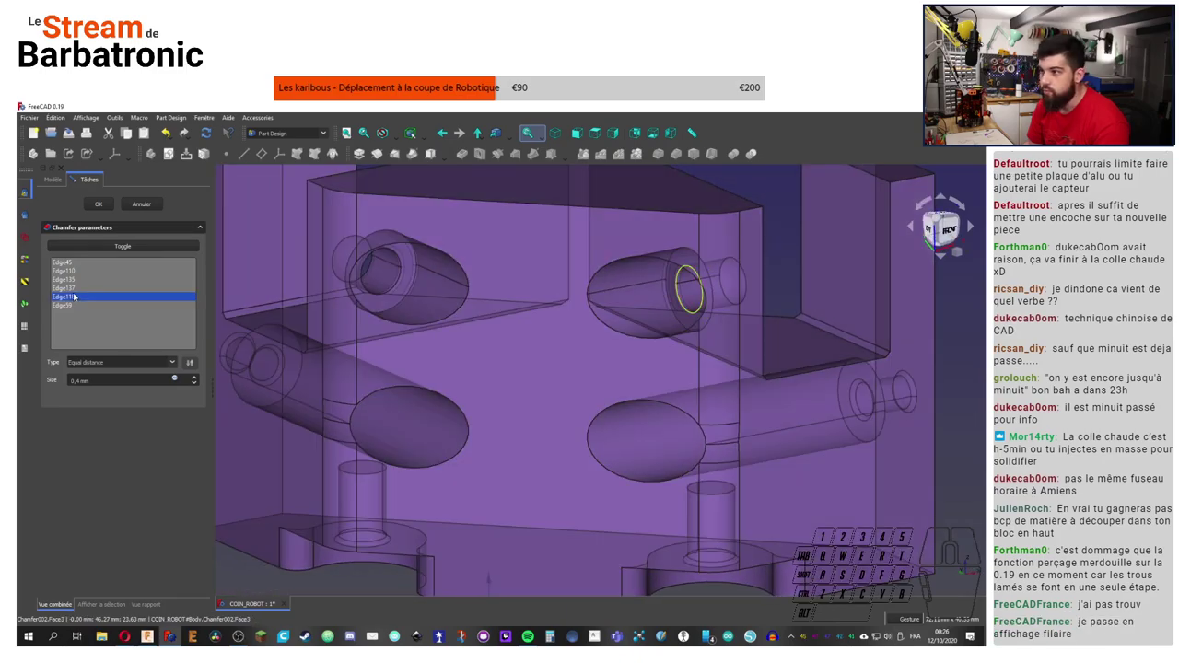
{"action": "left_click", "coordinate": [80, 288]}
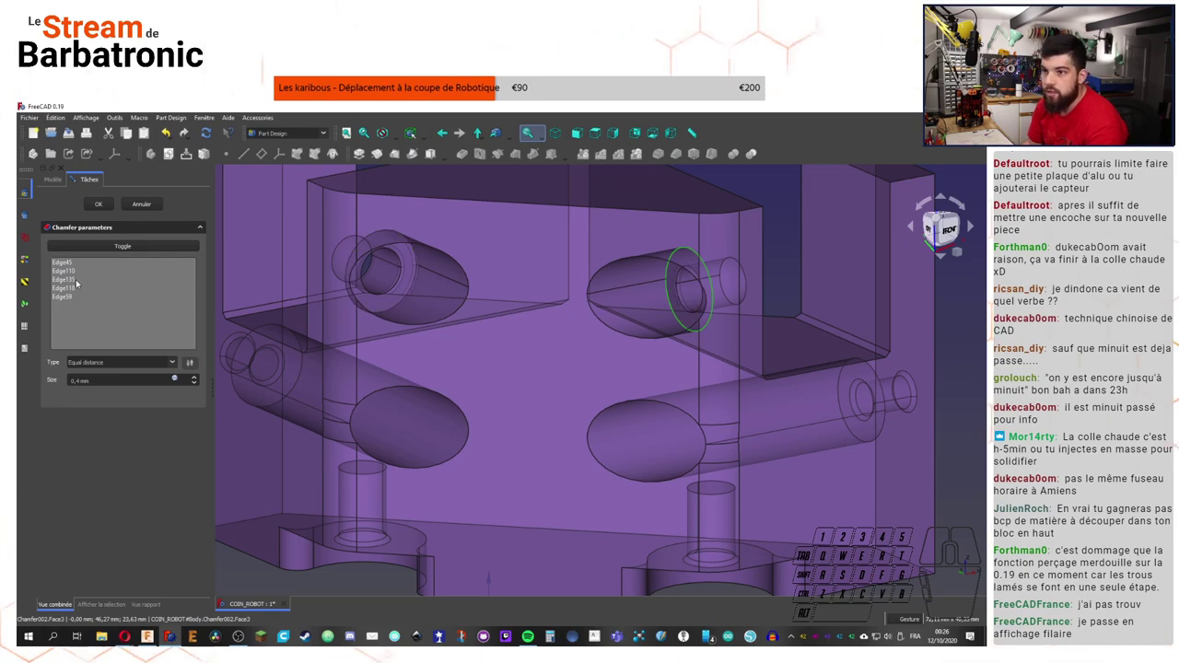
{"action": "left_click", "coordinate": [71, 280]}
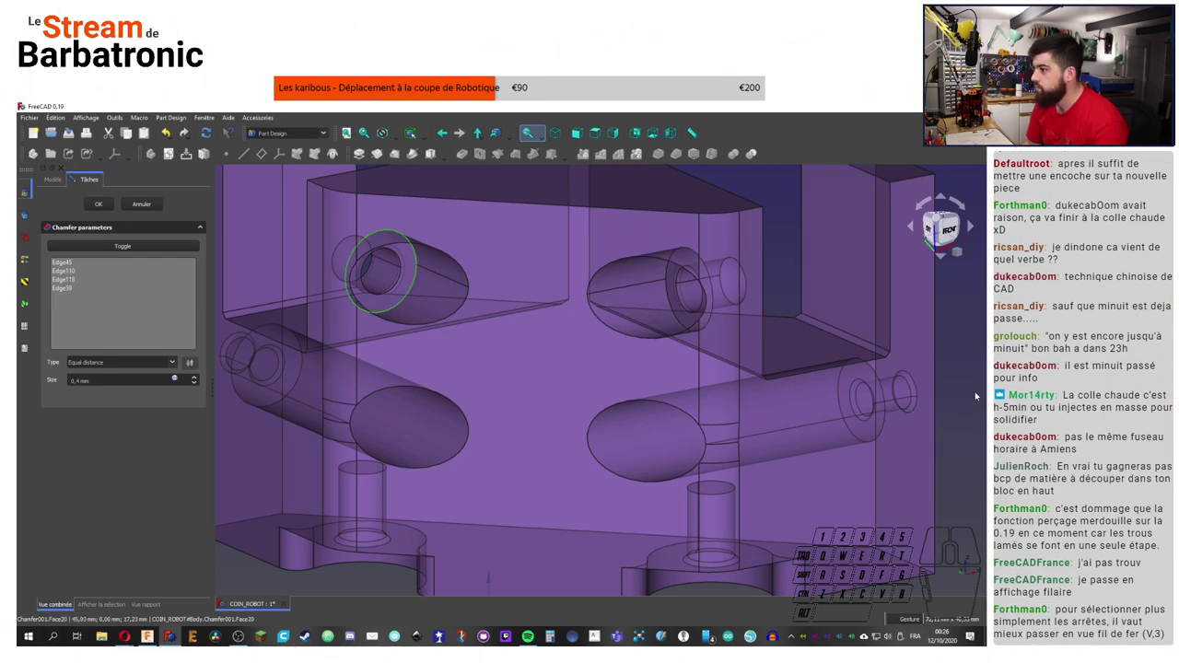
{"action": "left_click", "coordinate": [978, 394]}
Step: Set a new view rotation centre to inspect the finished Chamfer002
{"action": "middle_click", "coordinate": [713, 339]}
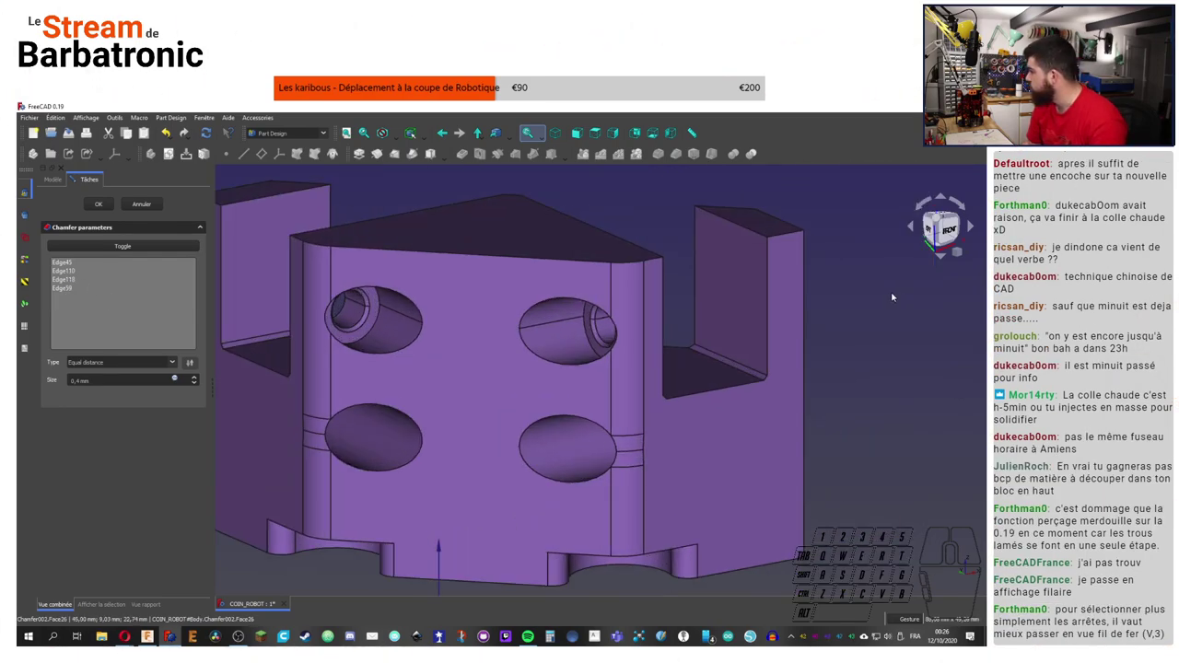
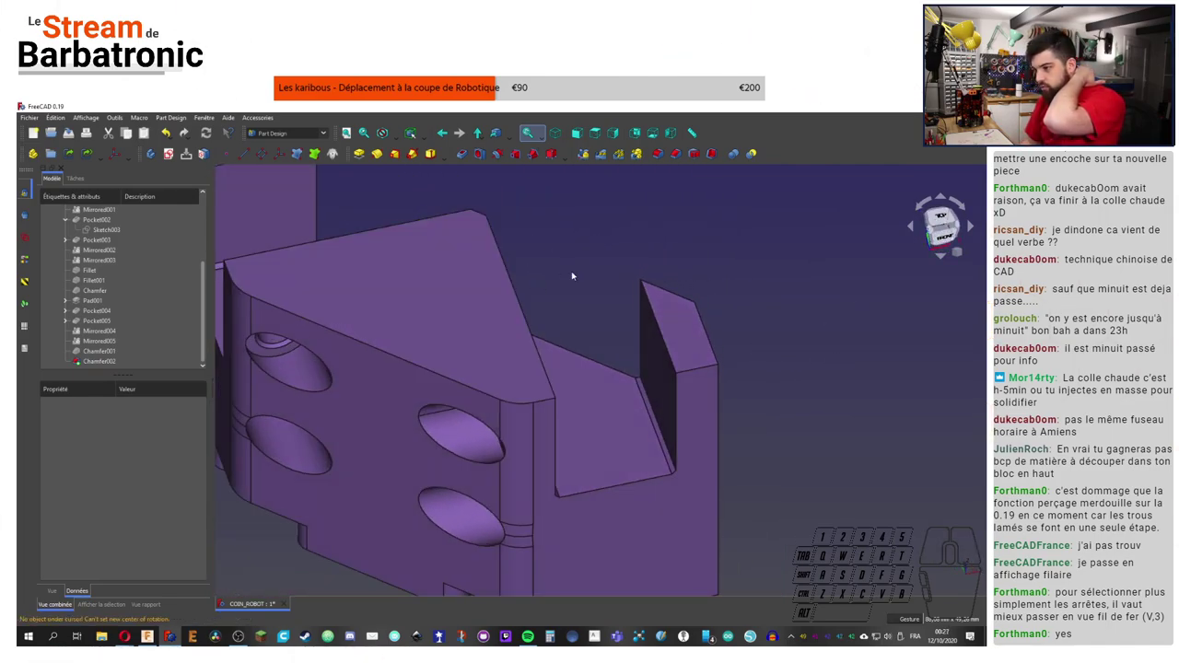
{"action": "middle_click", "coordinate": [661, 278]}
{"action": "middle_click", "coordinate": [393, 273]}
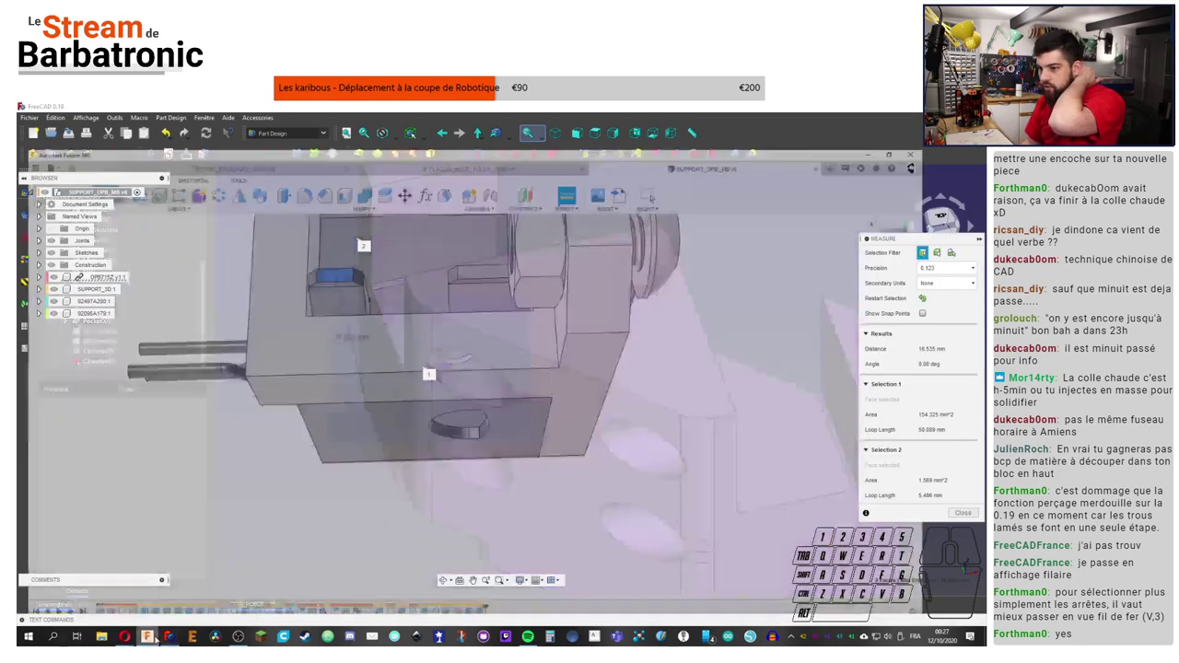
Step: Bring up the Fusion 360 SUPPORT_OPB_M8 bracket and start a Modify > Chamfer on it
{"action": "scroll", "scroll_direction": "down", "scroll_amount": 3}
{"action": "left_click", "coordinate": [154, 636]}
{"action": "middle_click", "coordinate": [154, 637]}
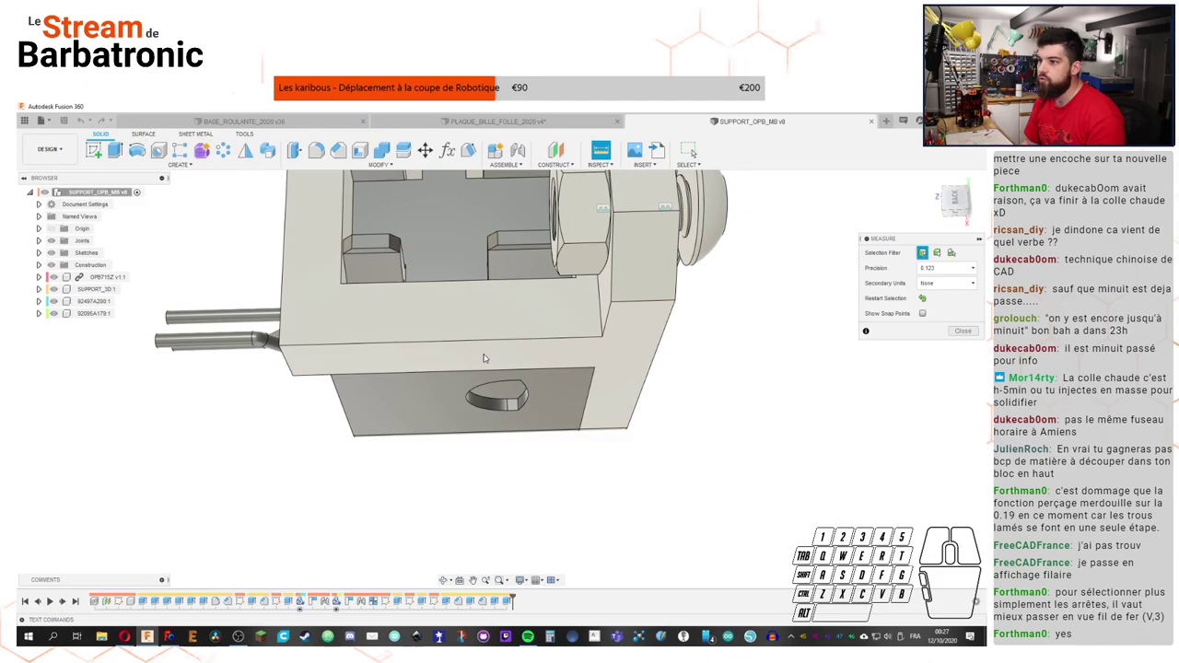
{"action": "right_click", "coordinate": [154, 636]}
{"action": "left_click", "coordinate": [154, 636]}
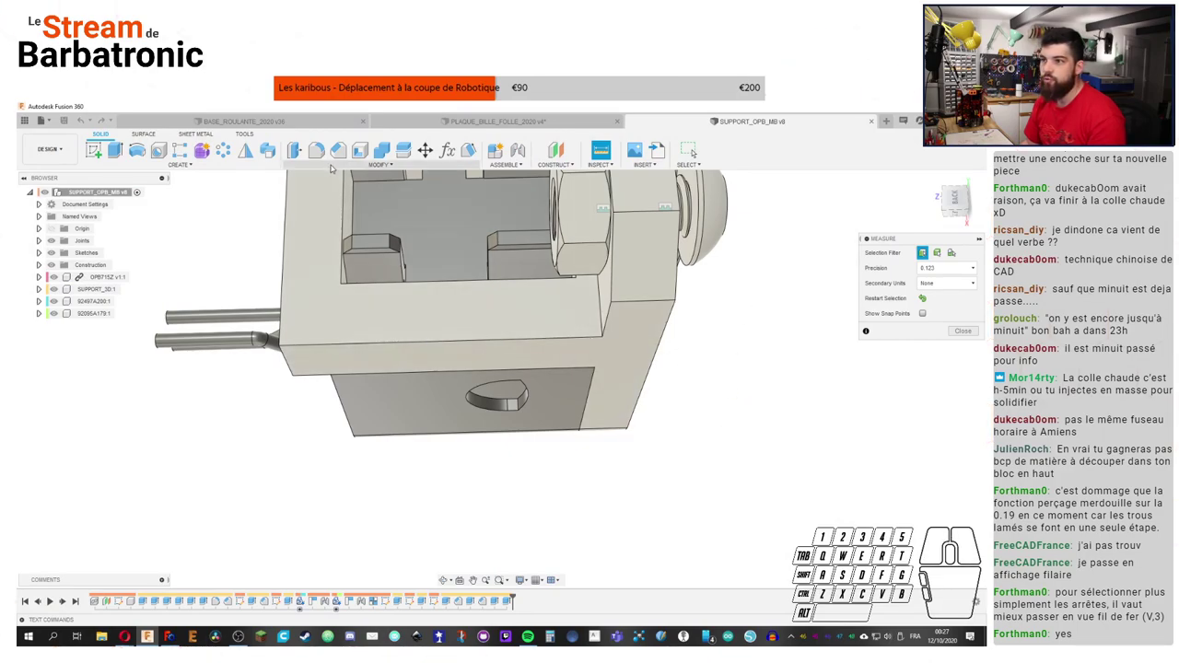
{"action": "left_click", "coordinate": [154, 636]}
Step: Preview a chamfer on one edge of the support block, then deselect it leaving no edges chosen
{"action": "left_click", "coordinate": [154, 636]}
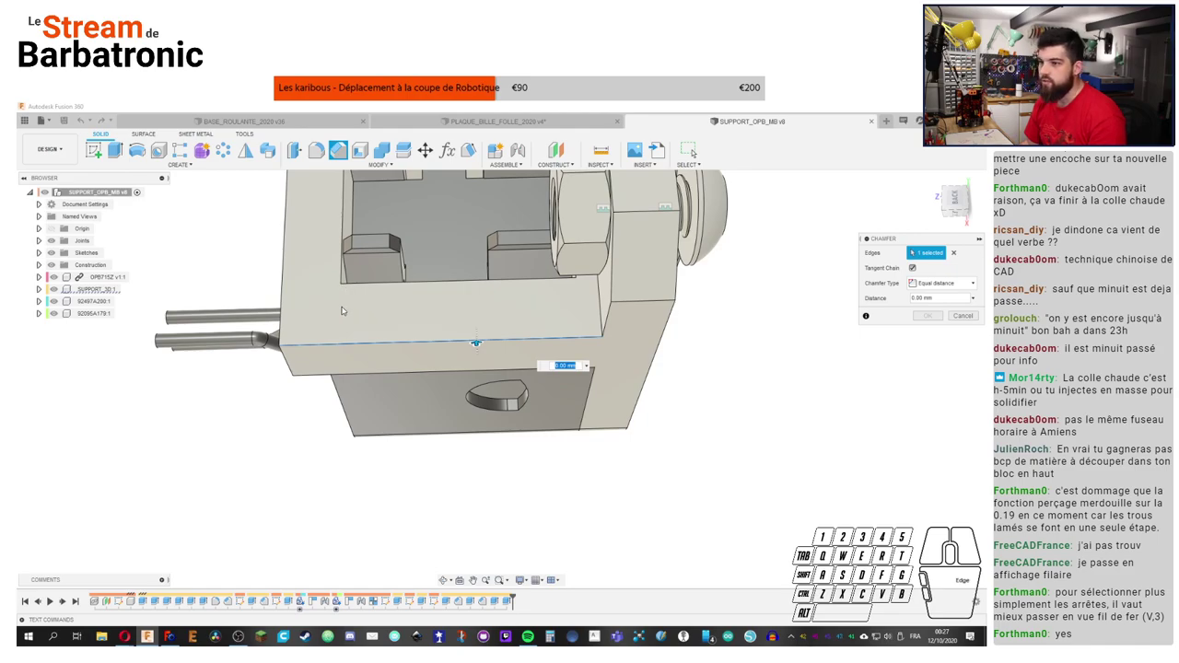
{"action": "right_click", "coordinate": [154, 636]}
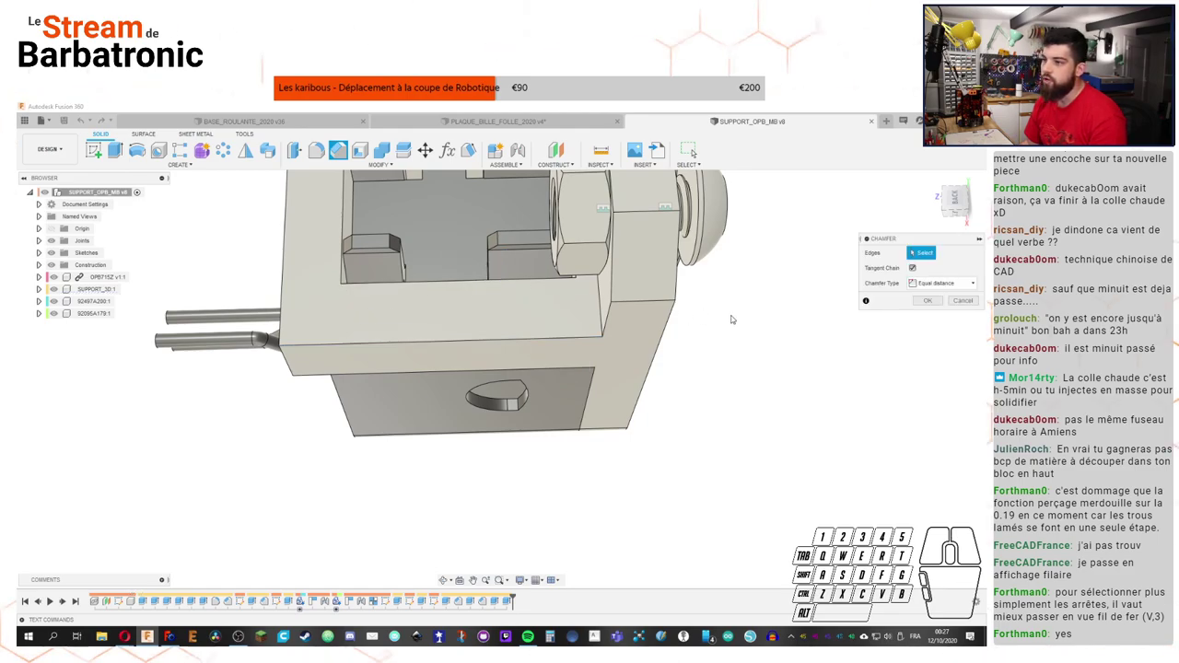
{"action": "left_click", "coordinate": [153, 636]}
{"action": "middle_click", "coordinate": [154, 637]}
{"action": "middle_click", "coordinate": [153, 637]}
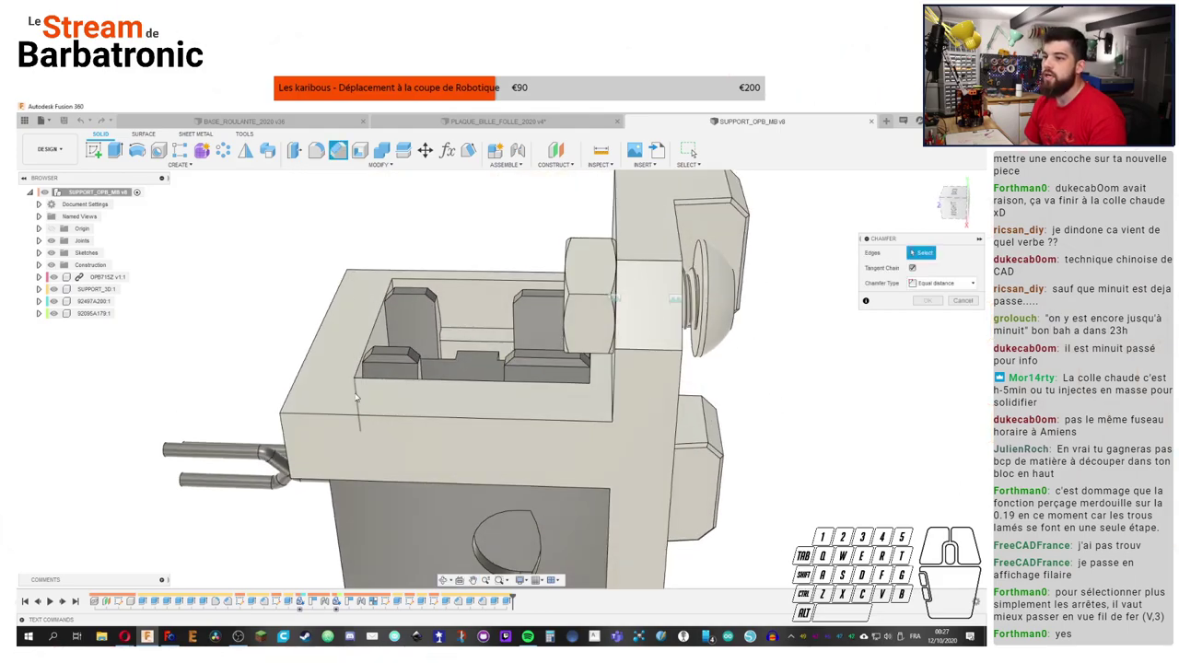
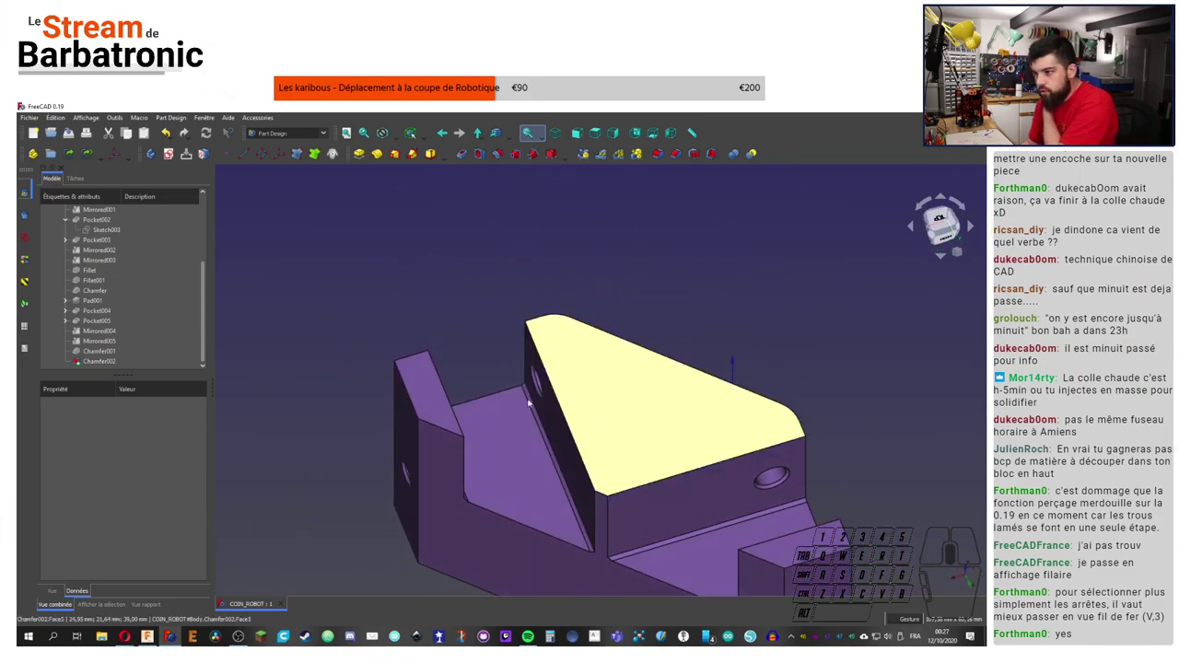
{"action": "left_click", "coordinate": [847, 469]}
{"action": "left_click_drag", "start_coordinate": [877, 391], "coordinate": [354, 344]}
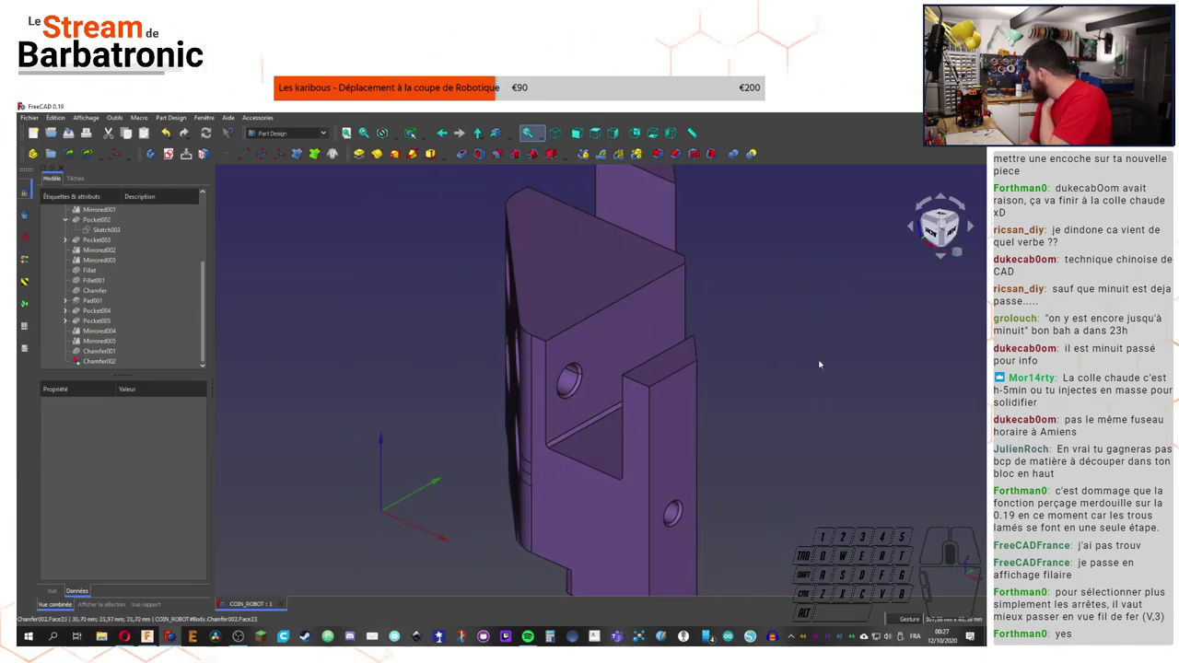
{"action": "left_click", "coordinate": [835, 364]}
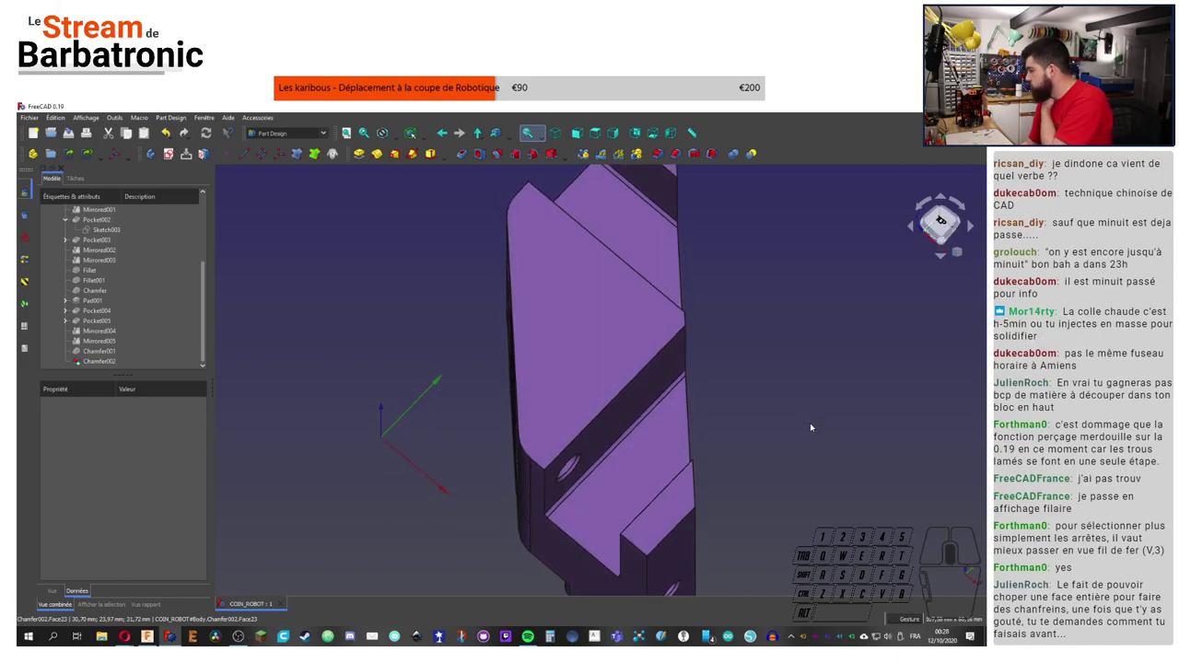
{"action": "left_click", "coordinate": [801, 412]}
{"action": "left_click_drag", "start_coordinate": [855, 361], "coordinate": [899, 353]}
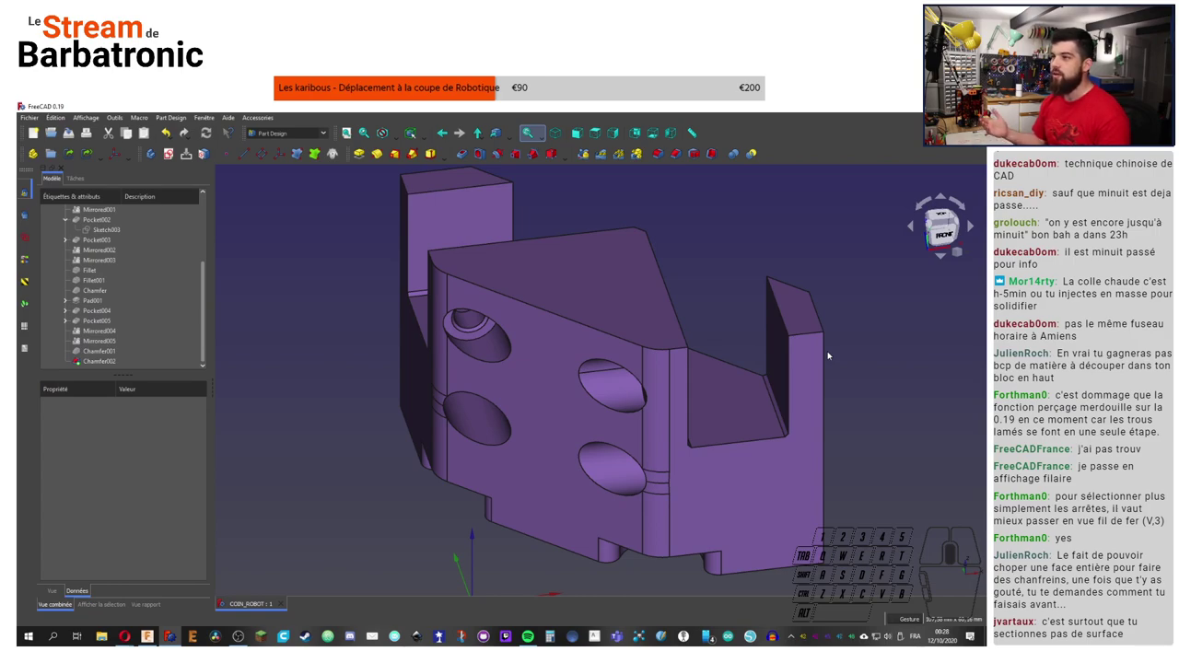
{"action": "left_click", "coordinate": [932, 327]}
{"action": "left_click", "coordinate": [909, 329]}
{"action": "middle_click", "coordinate": [909, 329]}
{"action": "left_click", "coordinate": [861, 335]}
{"action": "middle_click", "coordinate": [861, 334]}
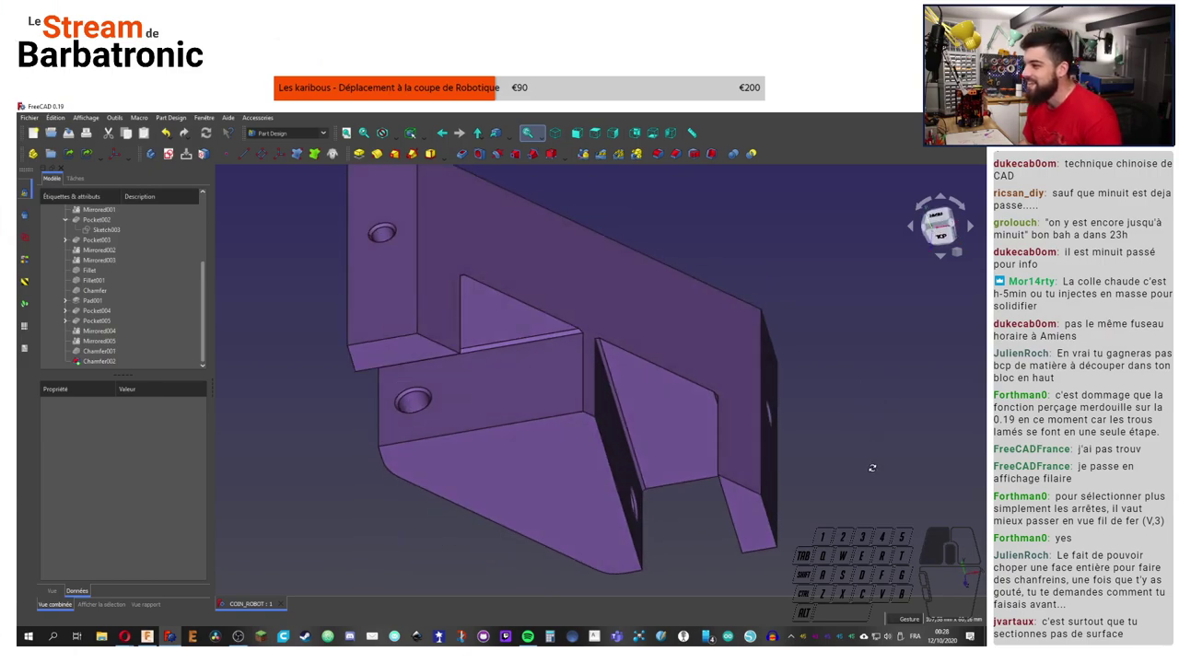
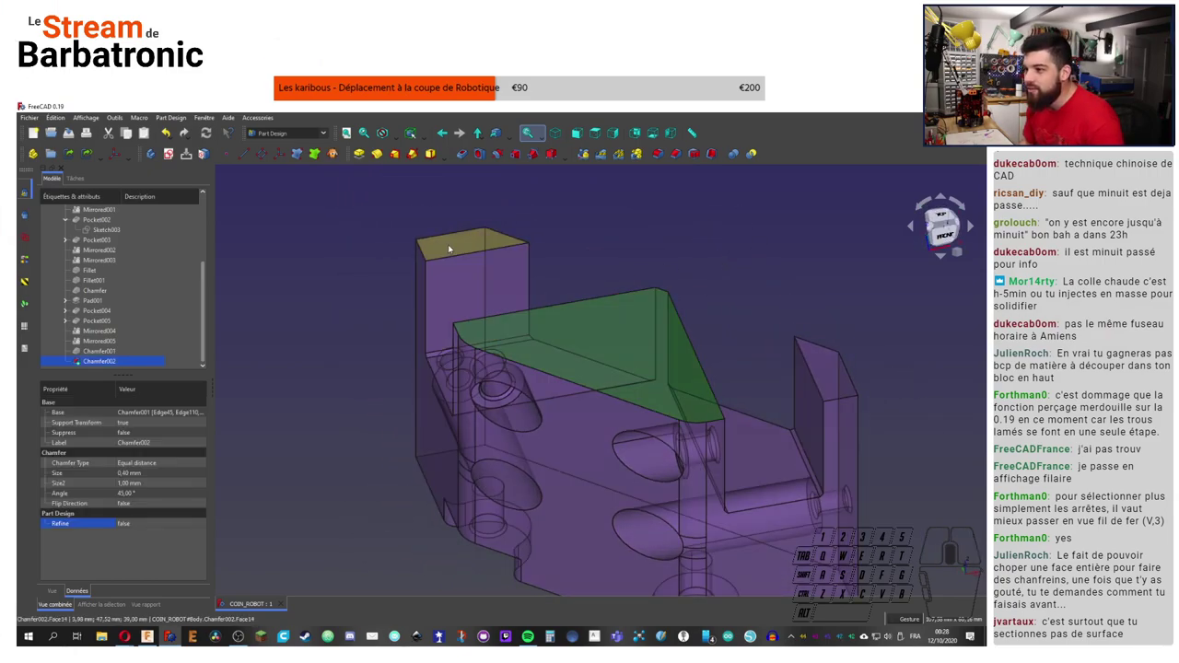
{"action": "left_click", "coordinate": [452, 245]}
{"action": "left_click", "coordinate": [833, 376]}
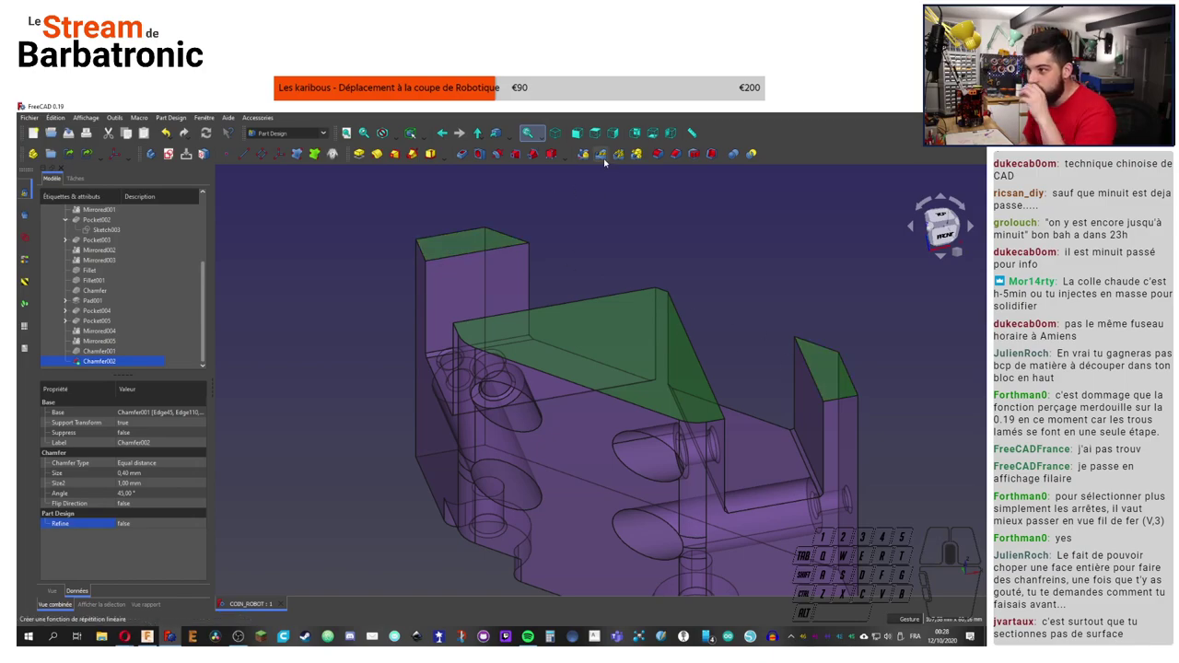
{"action": "left_click", "coordinate": [679, 157]}
{"action": "left_click_drag", "start_coordinate": [679, 156], "coordinate": [125, 299]}
{"action": "left_click", "coordinate": [125, 299]}
{"action": "right_click", "coordinate": [124, 298]}
{"action": "left_click_drag", "start_coordinate": [125, 299], "coordinate": [101, 208]}
{"action": "left_click", "coordinate": [101, 208]}
{"action": "right_click", "coordinate": [102, 208]}
{"action": "middle_click", "coordinate": [101, 209]}
{"action": "left_click", "coordinate": [644, 238]}
{"action": "right_click", "coordinate": [644, 238]}
{"action": "left_click_drag", "start_coordinate": [644, 237], "coordinate": [642, 226]}
{"action": "right_click", "coordinate": [640, 223]}
{"action": "left_click", "coordinate": [642, 227]}
{"action": "key", "text": "ctrl+s"}
Step: Chamfer the large flat face with the counterbored holes (Face19) at 0.2 mm
{"action": "left_click", "coordinate": [637, 239]}
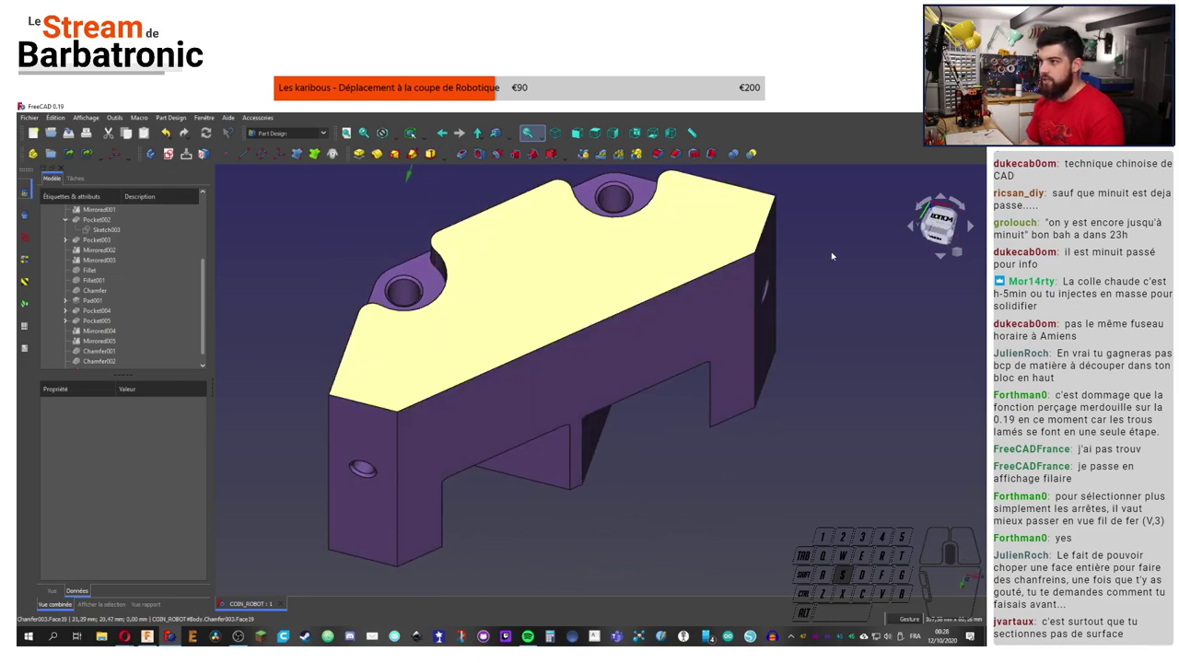
{"action": "left_click", "coordinate": [871, 199]}
{"action": "left_click", "coordinate": [577, 249]}
{"action": "left_click", "coordinate": [680, 153]}
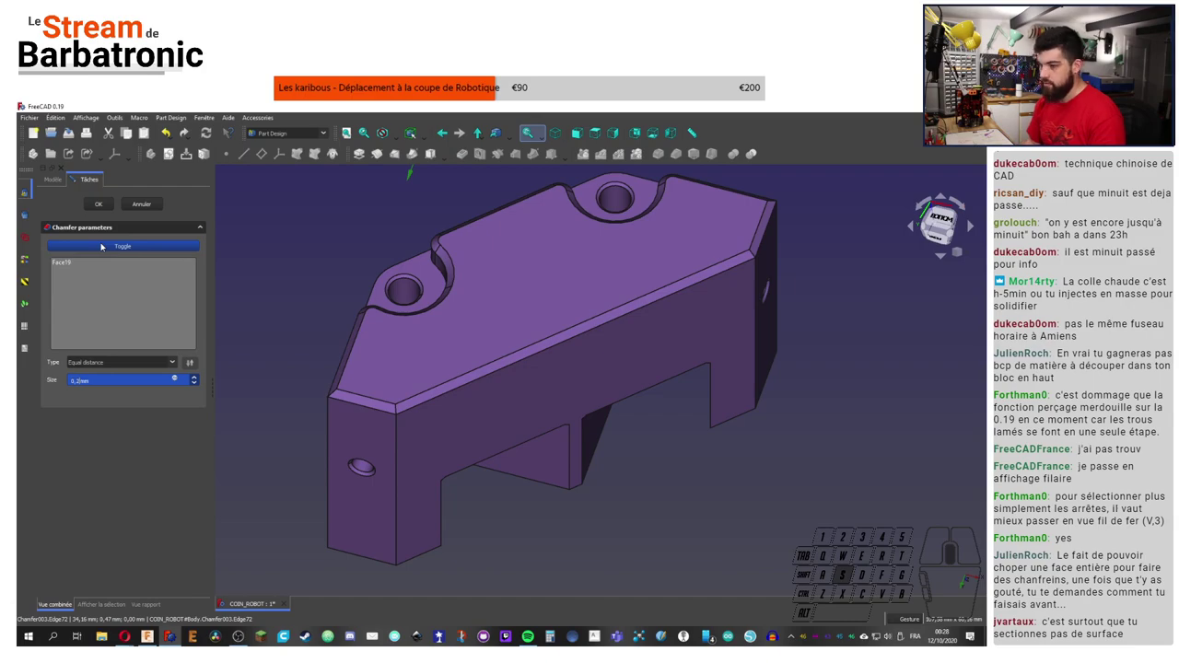
{"action": "left_click", "coordinate": [273, 300]}
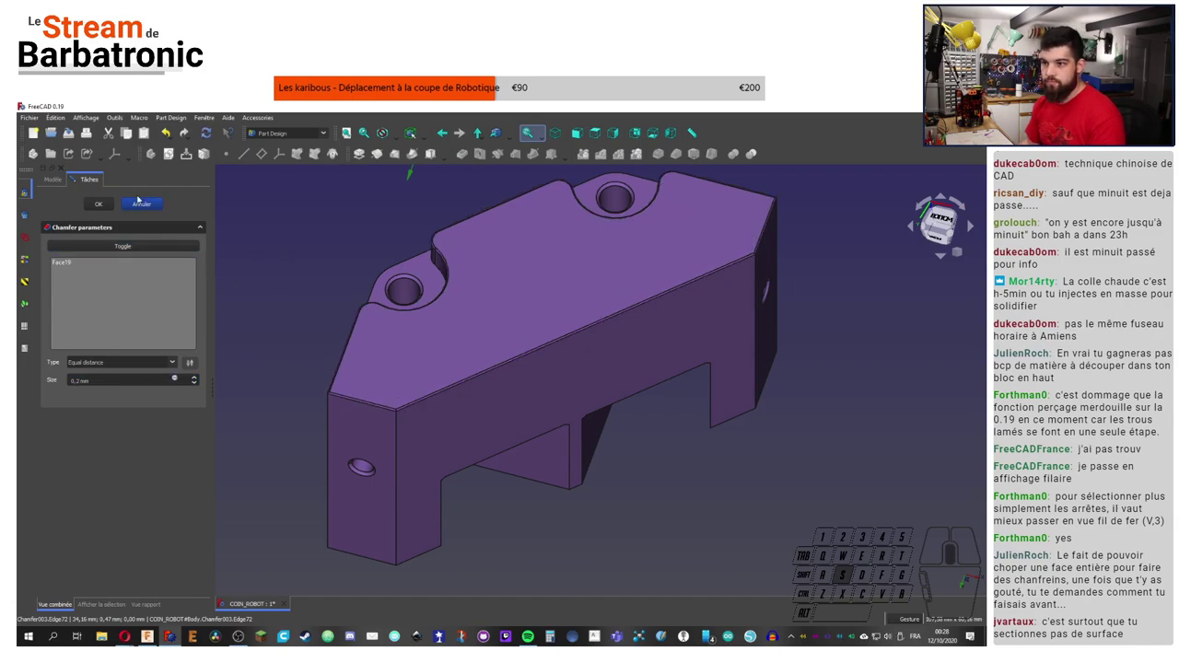
{"action": "left_click", "coordinate": [99, 206]}
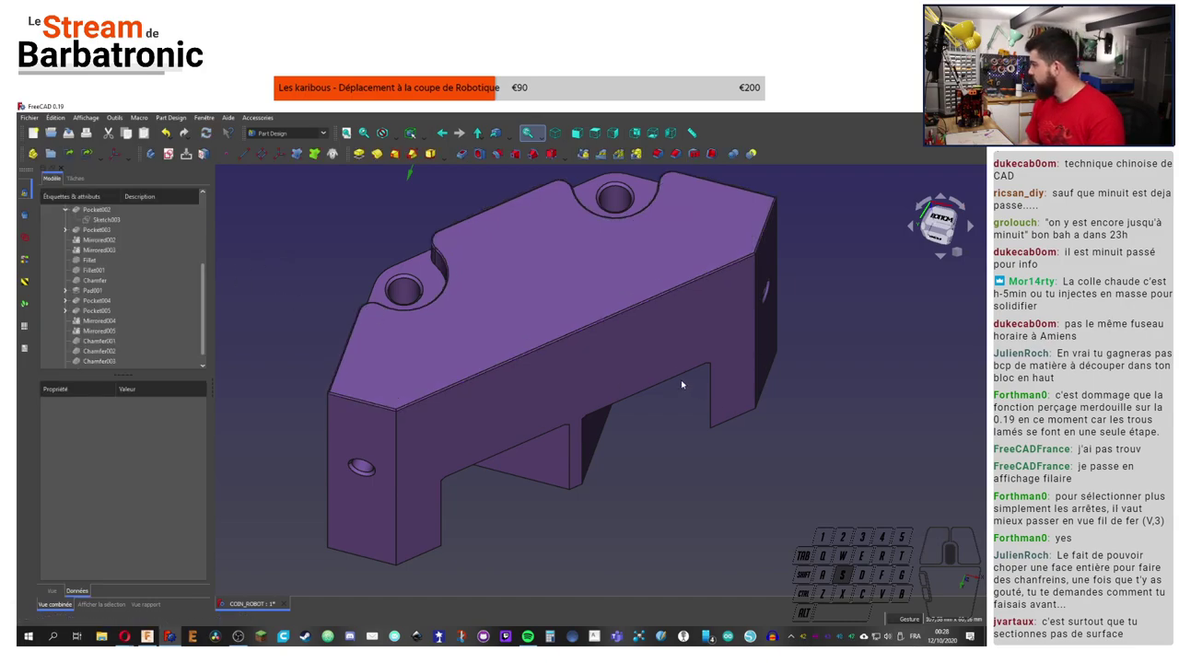
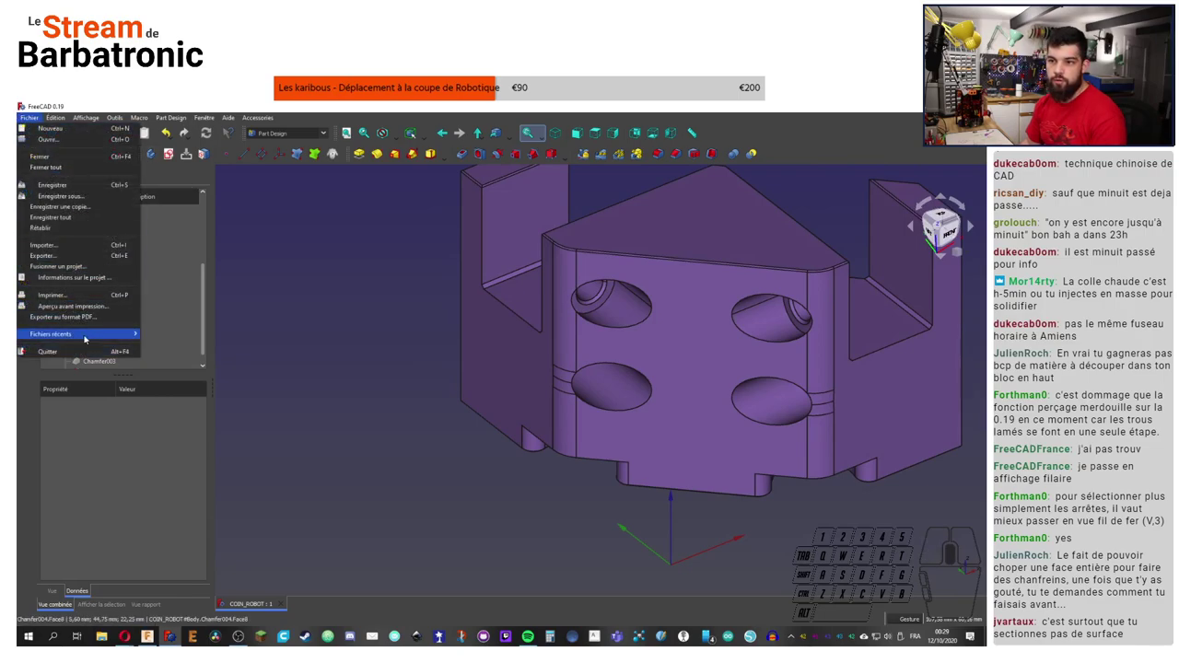
Step: Select Chamfer004 and start a File > Export, adjusting options in the export dialog
{"action": "left_click", "coordinate": [65, 215]}
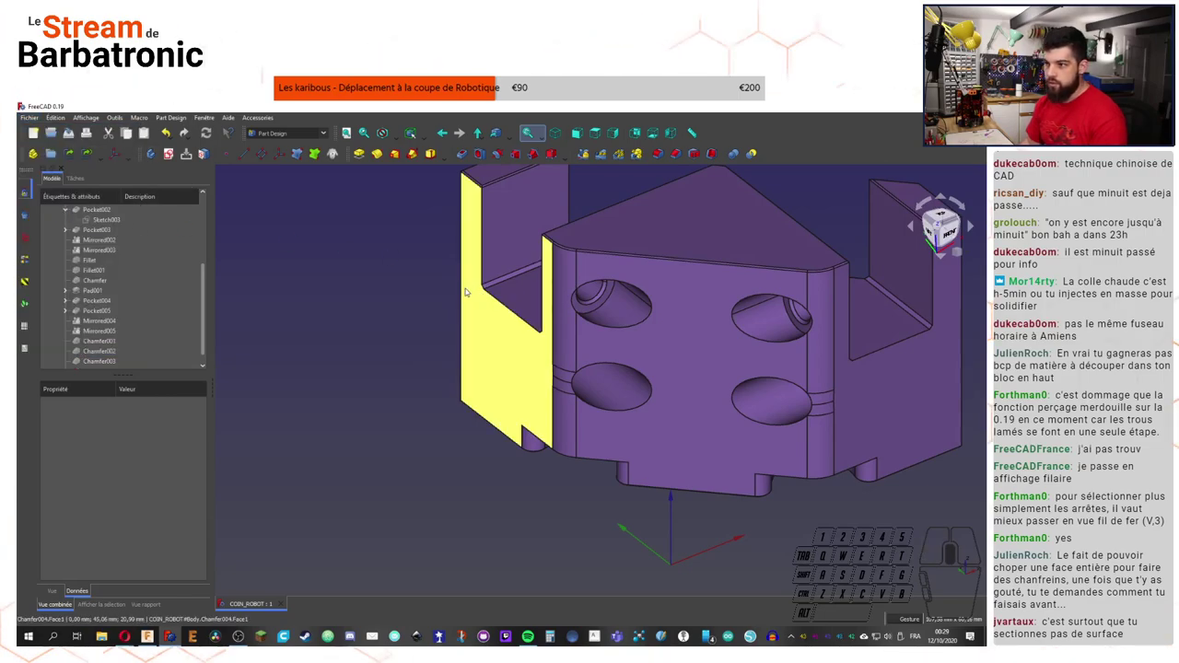
{"action": "left_click", "coordinate": [32, 119]}
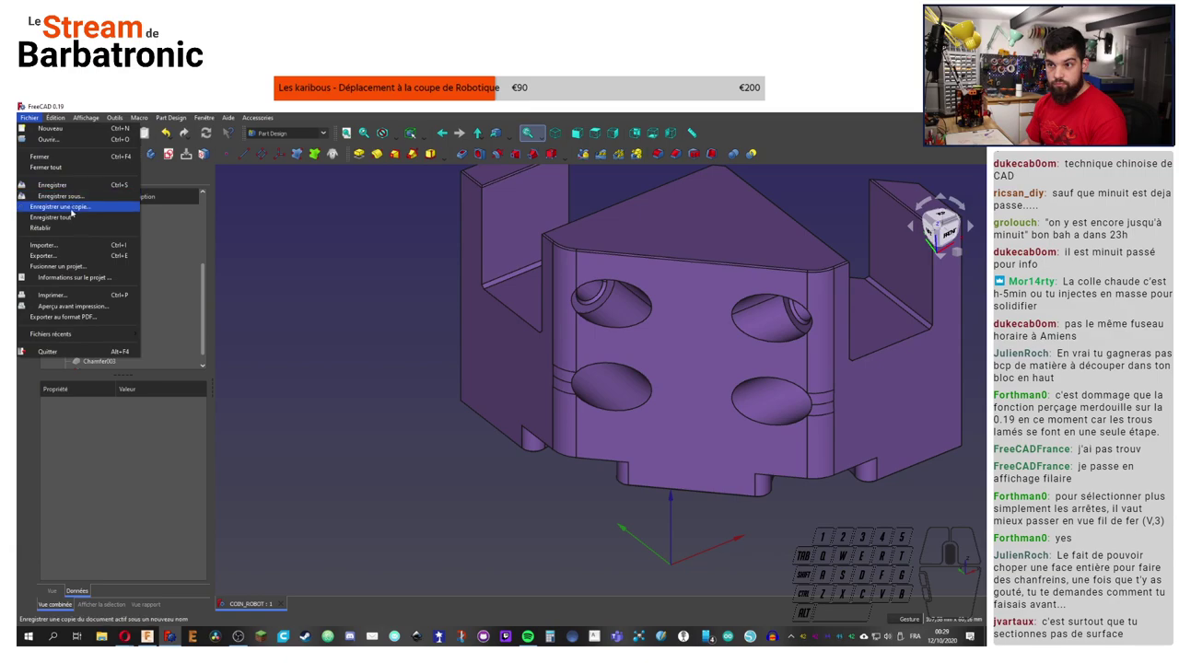
{"action": "left_click", "coordinate": [69, 197]}
{"action": "left_click", "coordinate": [494, 466]}
{"action": "left_click", "coordinate": [604, 473]}
{"action": "left_click", "coordinate": [601, 469]}
{"action": "left_click", "coordinate": [640, 467]}
{"action": "left_click", "coordinate": [436, 383]}
Step: Reopen the export through the File menu several times until the export dialog is ready
{"action": "left_click", "coordinate": [27, 122]}
{"action": "left_click", "coordinate": [70, 250]}
{"action": "left_click", "coordinate": [647, 468]}
{"action": "left_click", "coordinate": [27, 126]}
{"action": "left_click", "coordinate": [42, 260]}
{"action": "left_click", "coordinate": [566, 387]}
{"action": "left_click", "coordinate": [486, 312]}
{"action": "left_click", "coordinate": [180, 324]}
{"action": "left_click", "coordinate": [96, 367]}
{"action": "left_click", "coordinate": [26, 115]}
{"action": "left_click", "coordinate": [58, 100]}
{"action": "left_click", "coordinate": [25, 123]}
{"action": "left_click", "coordinate": [58, 263]}
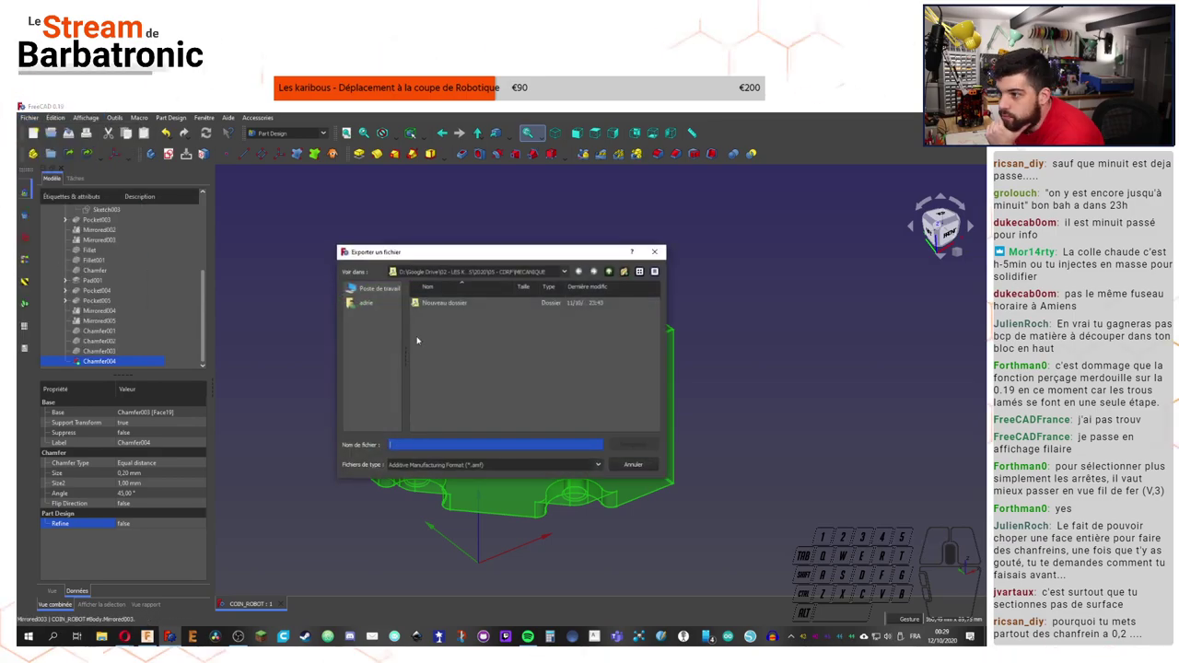
Step: Set the file type to STL Mesh and save the body as COIN_ROBOT.stl
{"action": "left_click", "coordinate": [546, 473]}
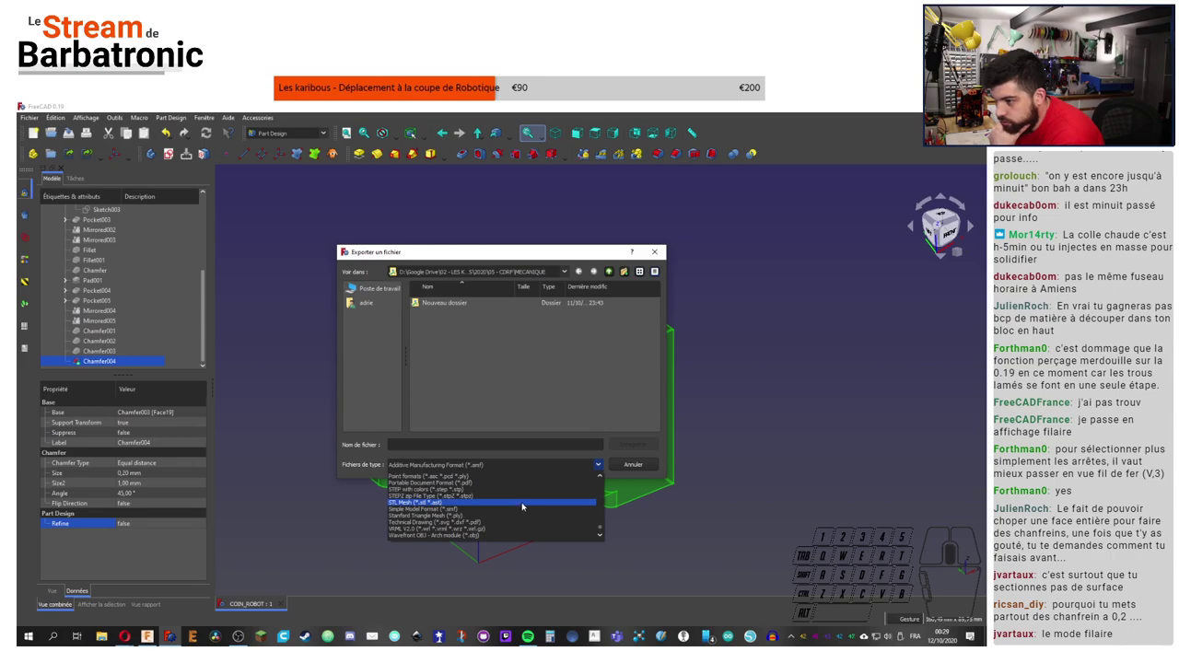
{"action": "left_click", "coordinate": [499, 501]}
{"action": "left_click", "coordinate": [473, 466]}
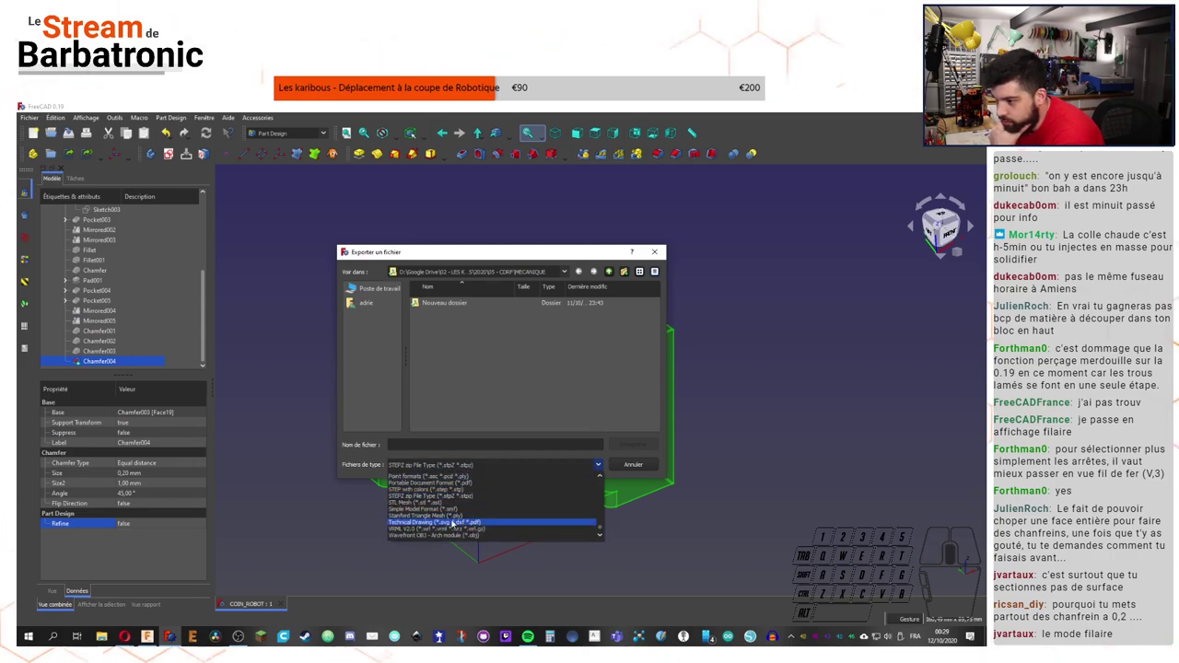
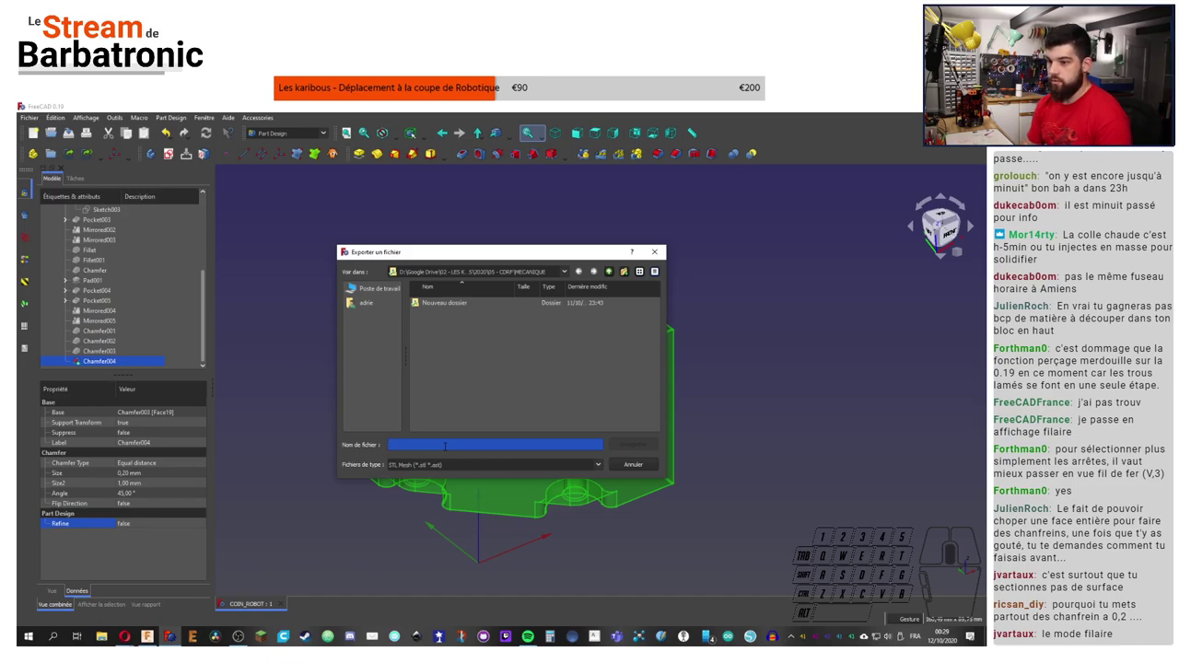
{"action": "key", "text": "c"}
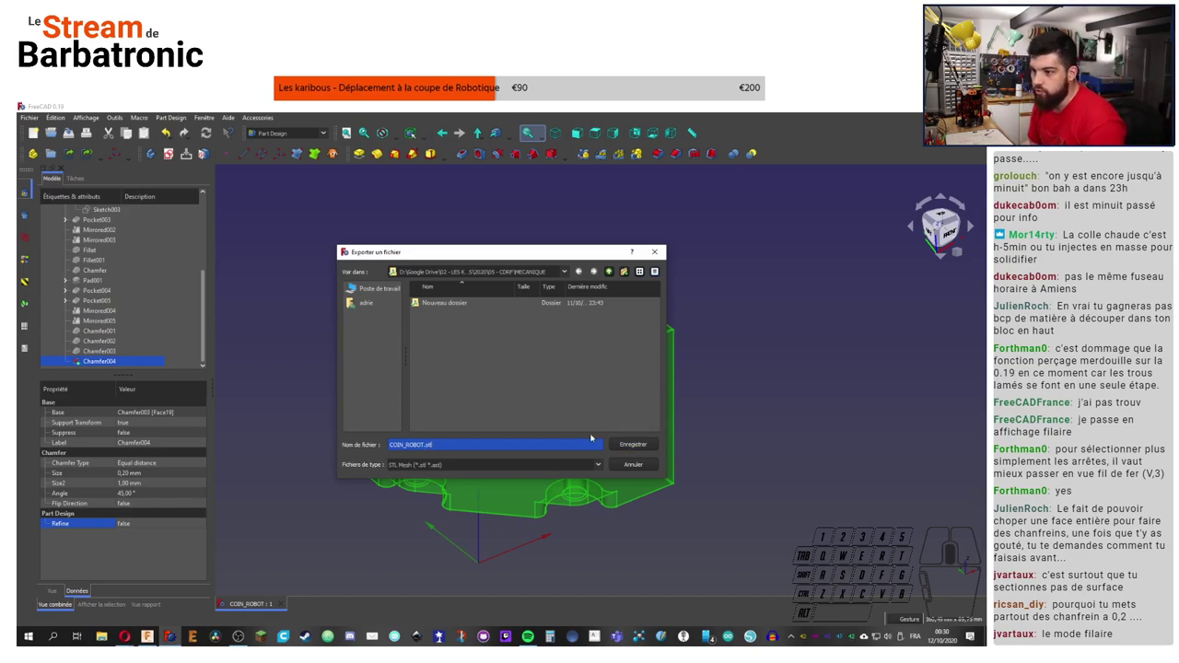
{"action": "left_click", "coordinate": [651, 446]}
{"action": "left_click", "coordinate": [781, 381]}
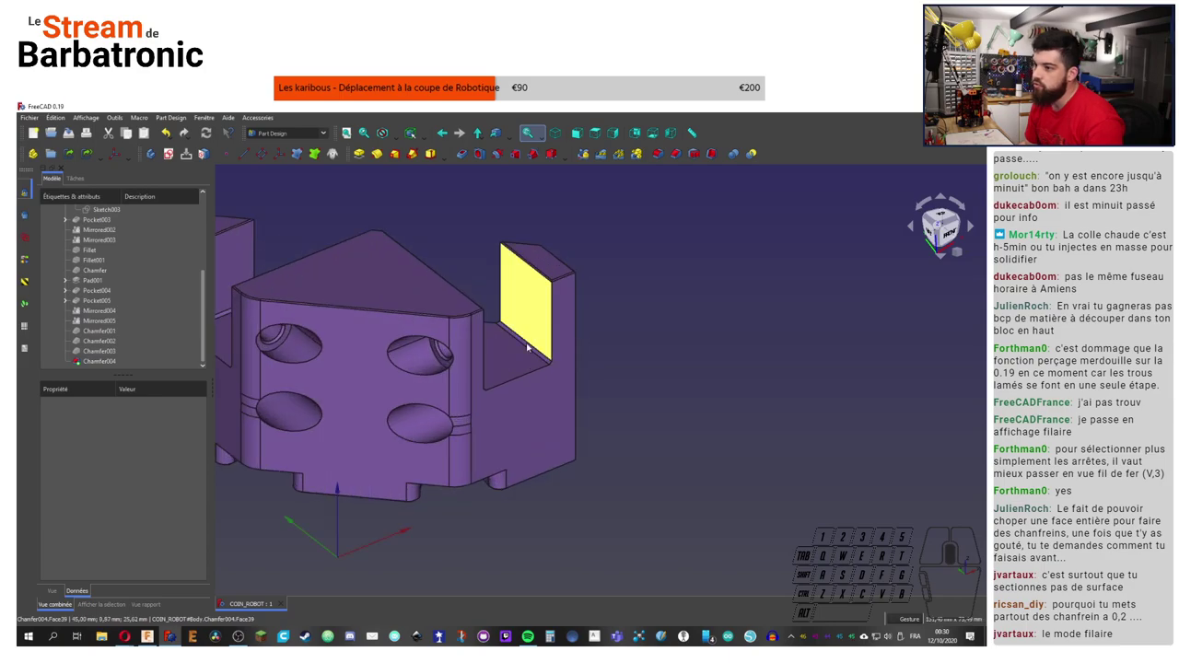
{"action": "right_click", "coordinate": [608, 350]}
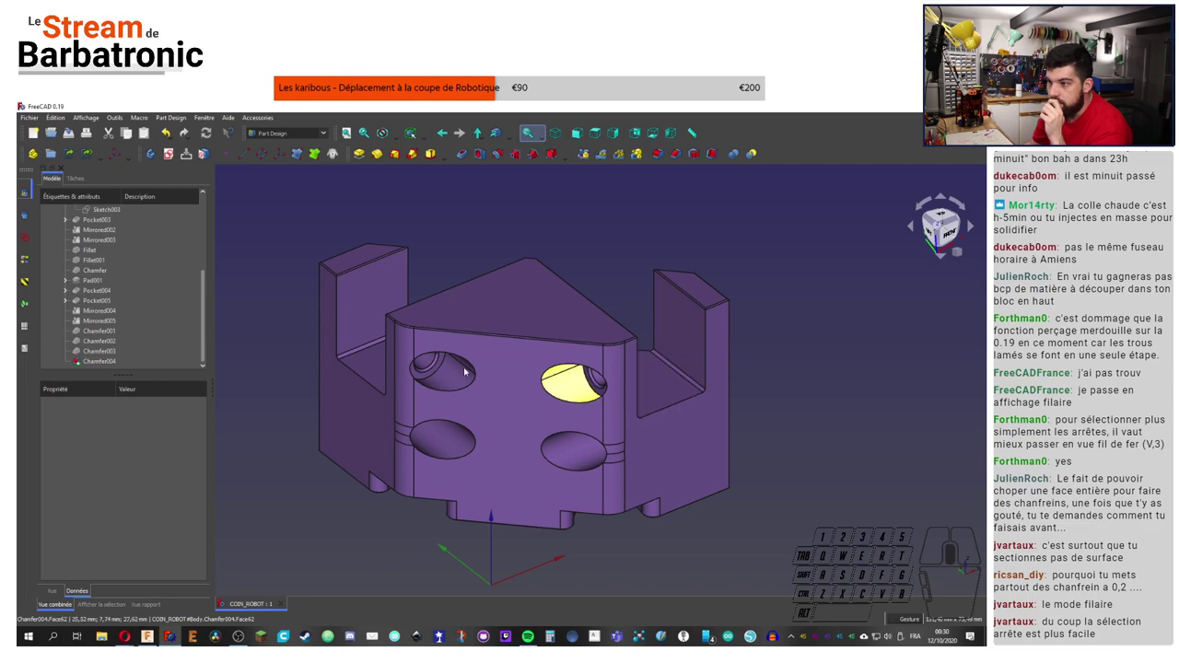
{"action": "left_click", "coordinate": [466, 384]}
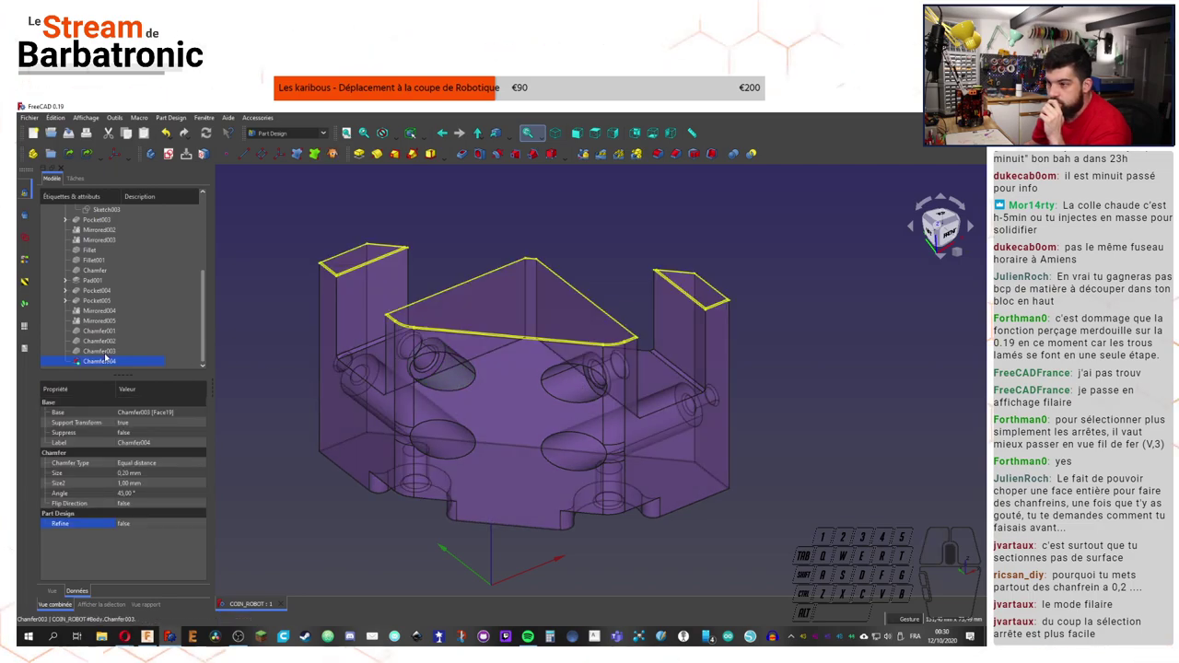
{"action": "left_click", "coordinate": [104, 326]}
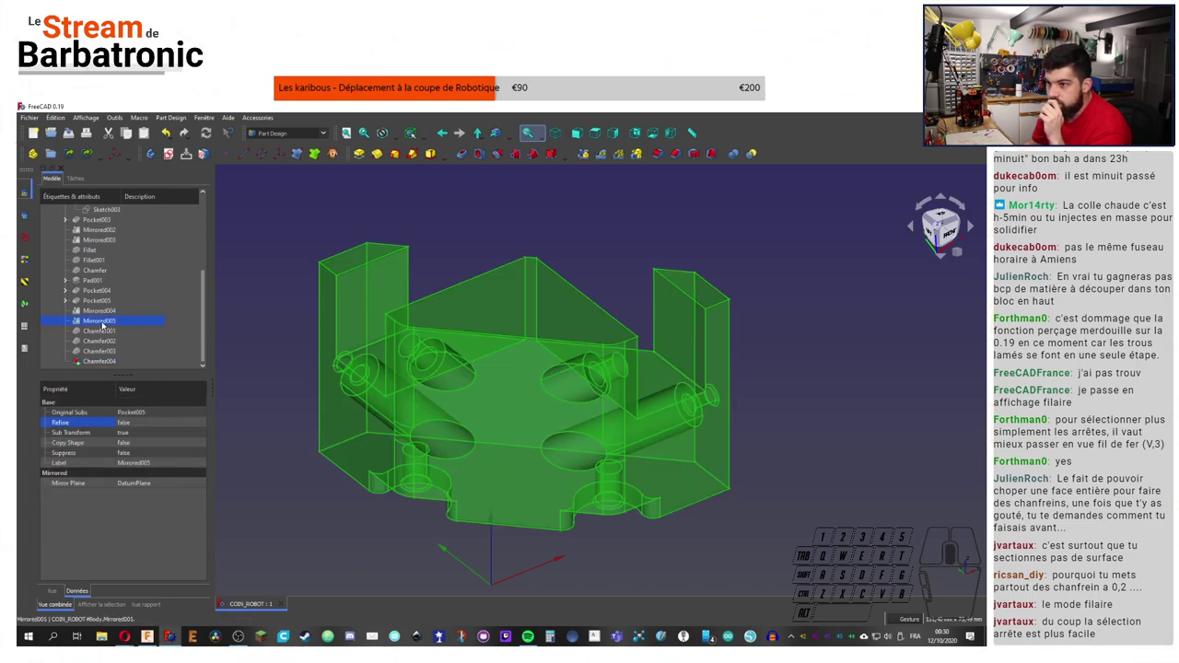
{"action": "left_click", "coordinate": [257, 336]}
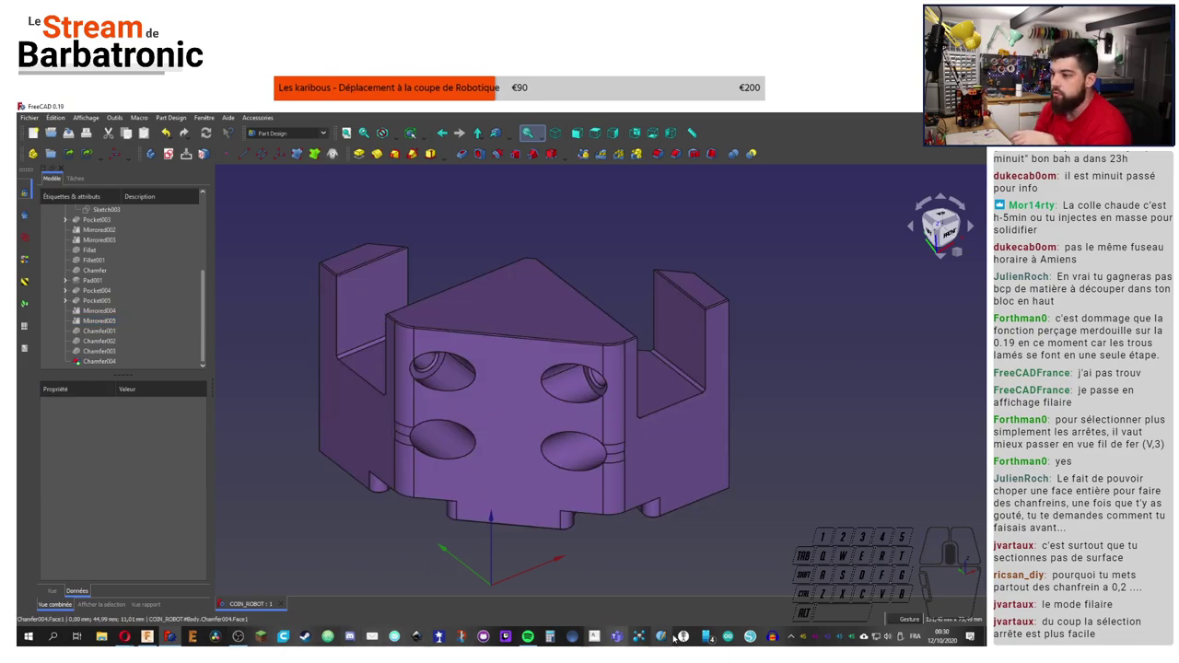
{"action": "left_click", "coordinate": [290, 637]}
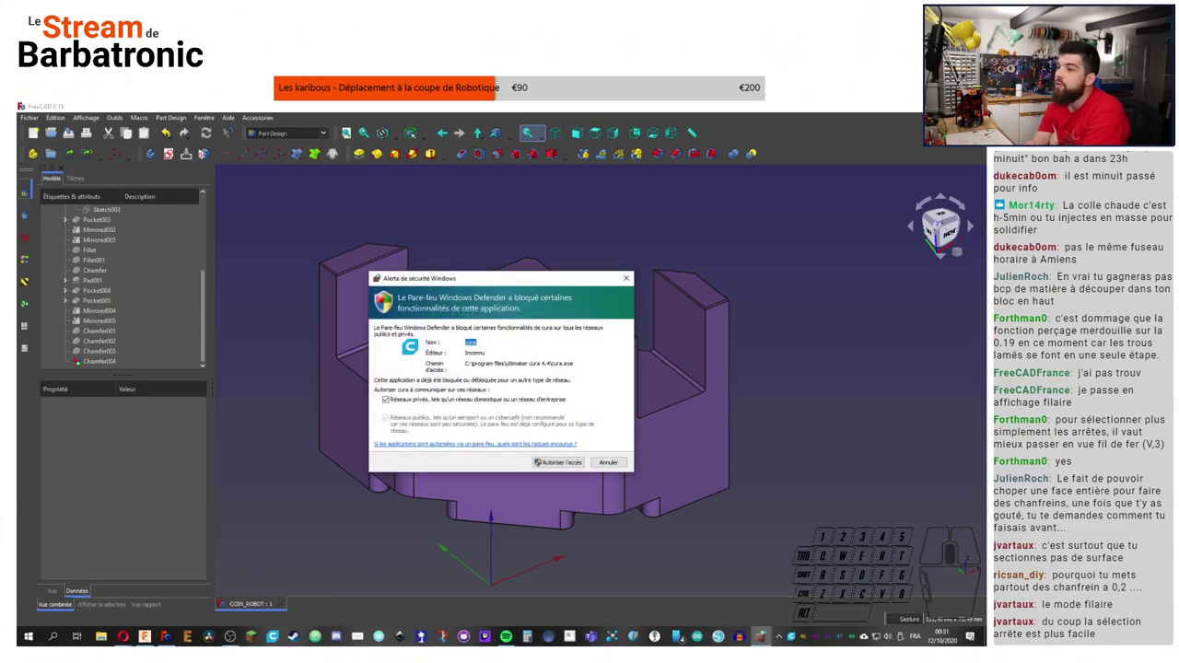
{"action": "left_click", "coordinate": [633, 470]}
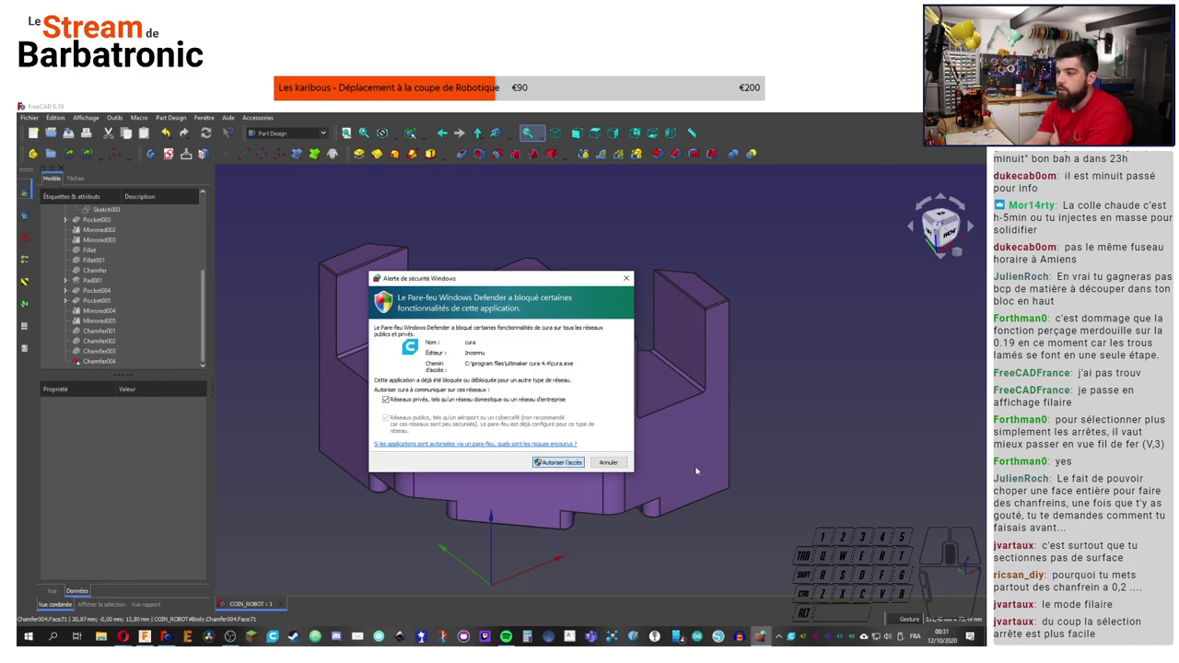
{"action": "left_click", "coordinate": [564, 462]}
{"action": "left_click", "coordinate": [839, 437]}
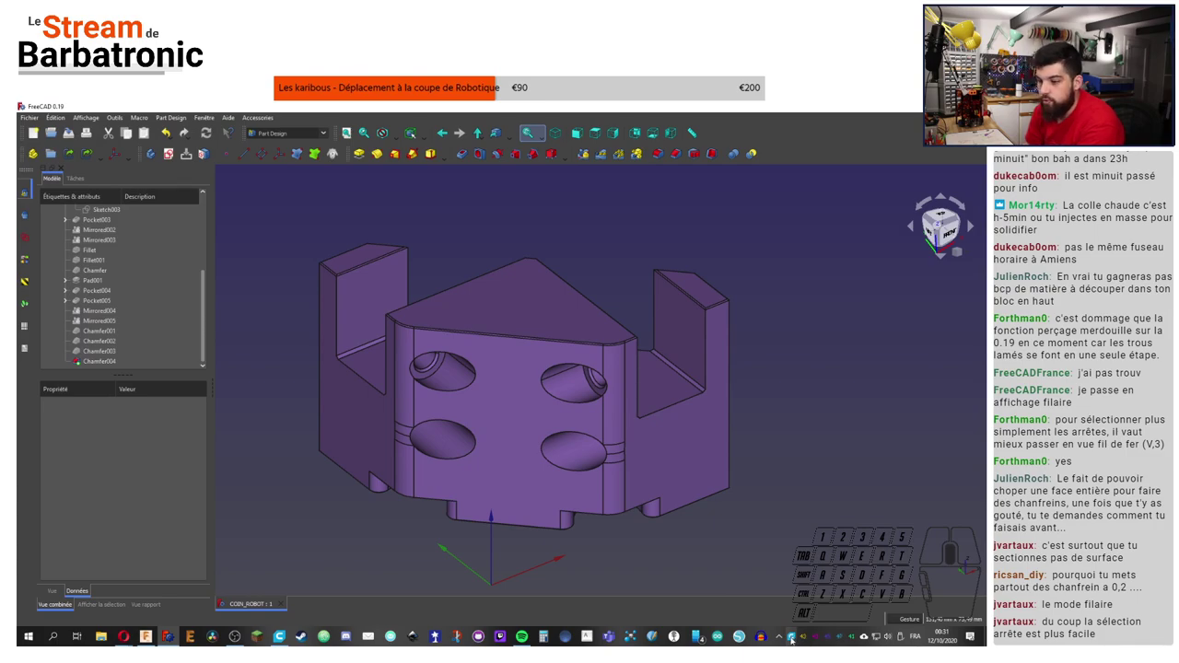
Step: Bring Ultimaker Cura to the front with the BQ Hephestos 2 printer and 0.15 mm PLA profile
{"action": "left_click", "coordinate": [278, 639]}
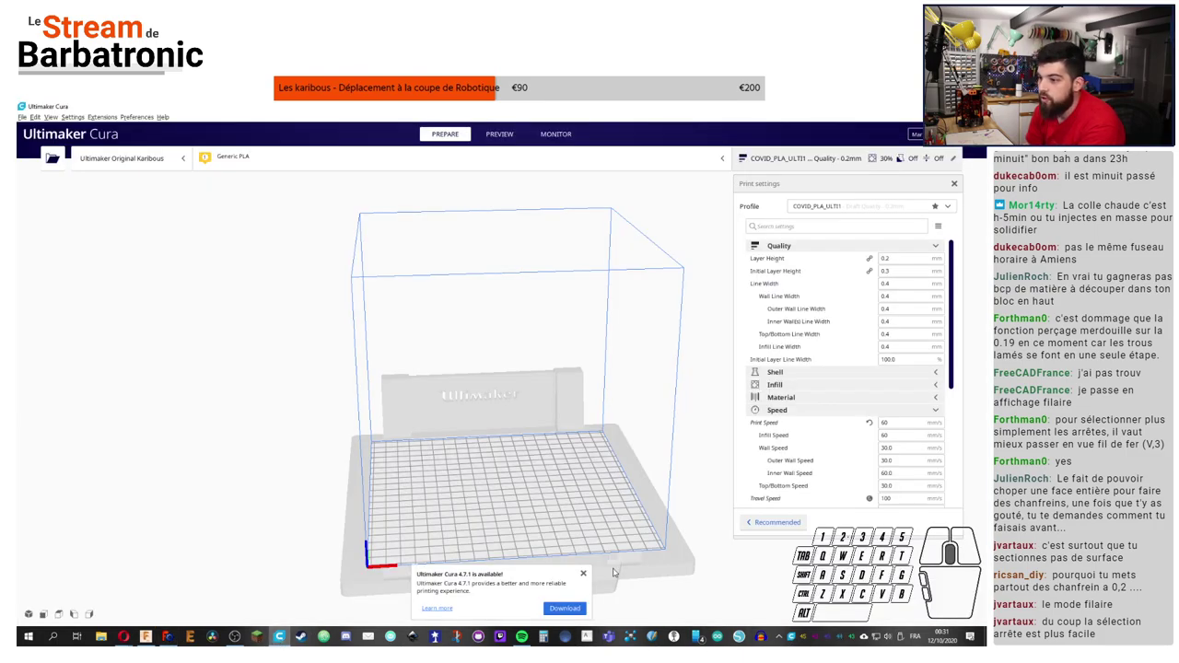
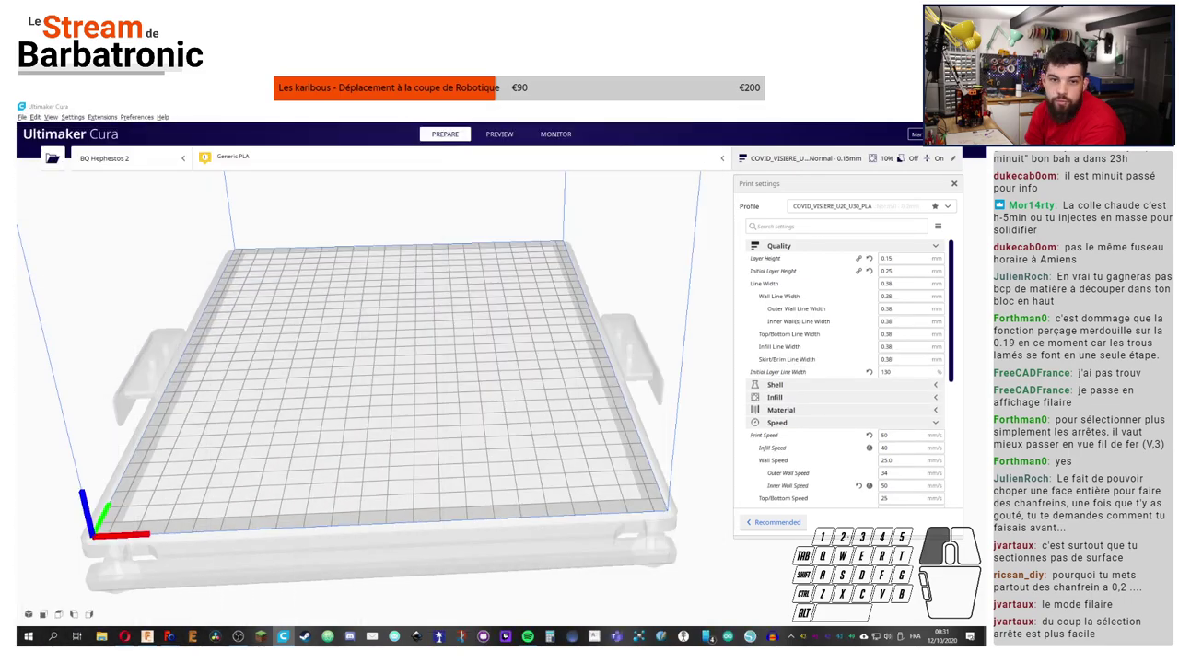
{"action": "scroll", "scroll_direction": "down", "scroll_amount": 3}
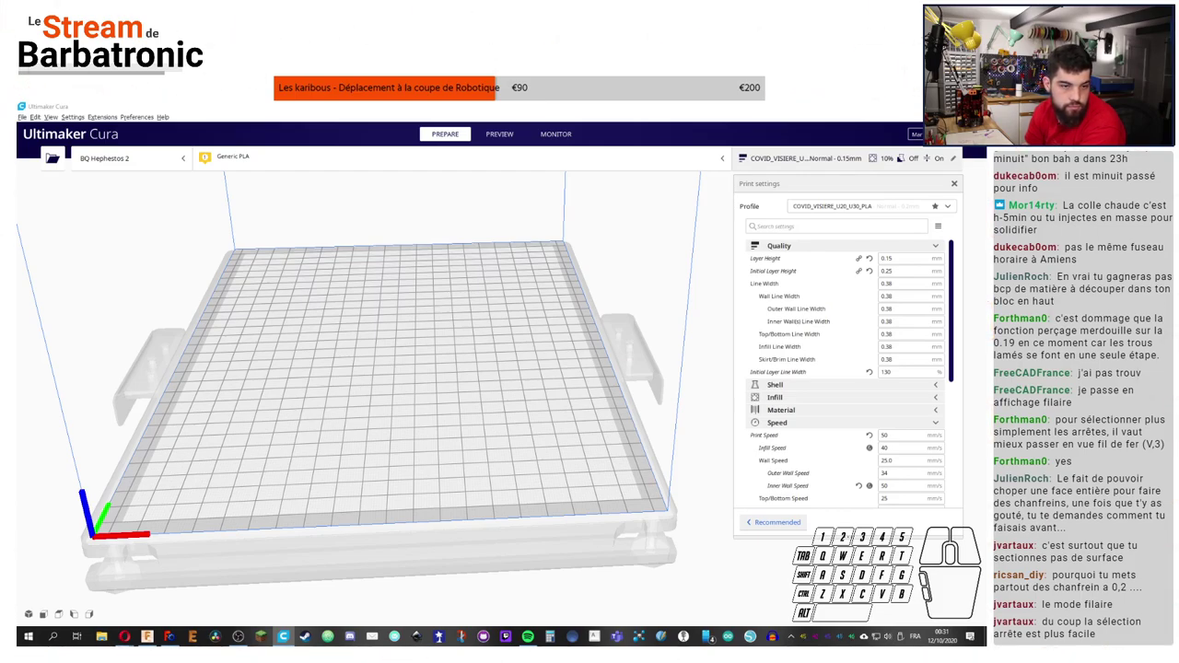
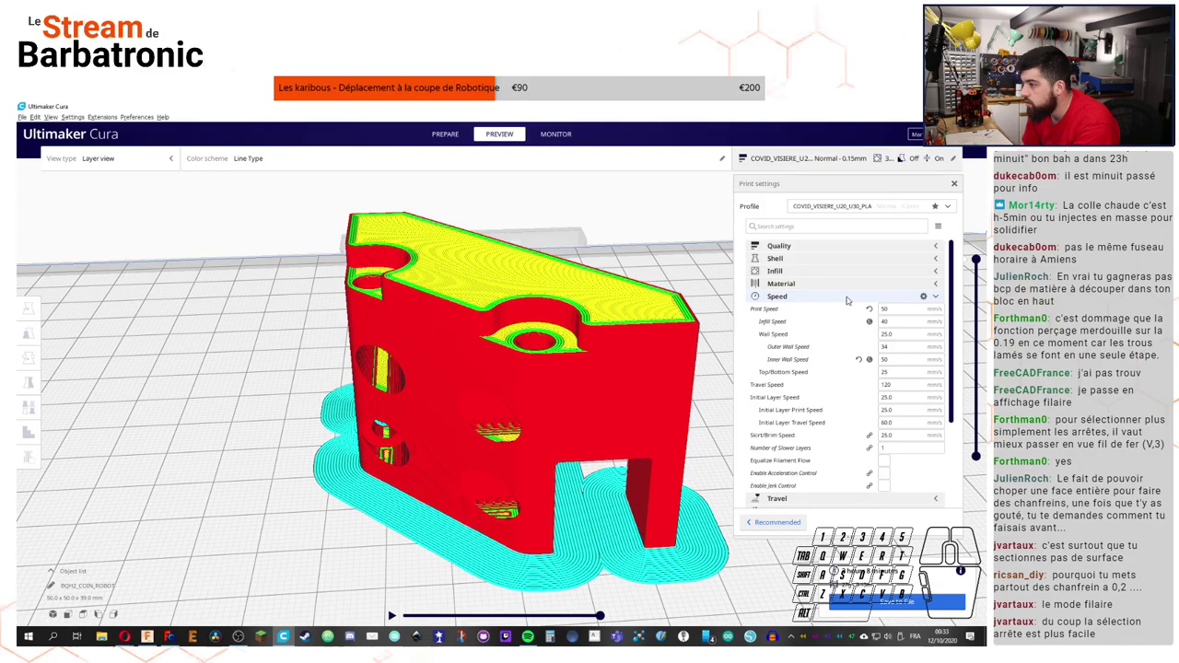
{"action": "left_click", "coordinate": [850, 293]}
{"action": "left_click", "coordinate": [832, 328]}
{"action": "left_click", "coordinate": [845, 343]}
{"action": "left_click_drag", "start_coordinate": [713, 494], "coordinate": [666, 466]}
{"action": "left_click_drag", "start_coordinate": [669, 452], "coordinate": [395, 340]}
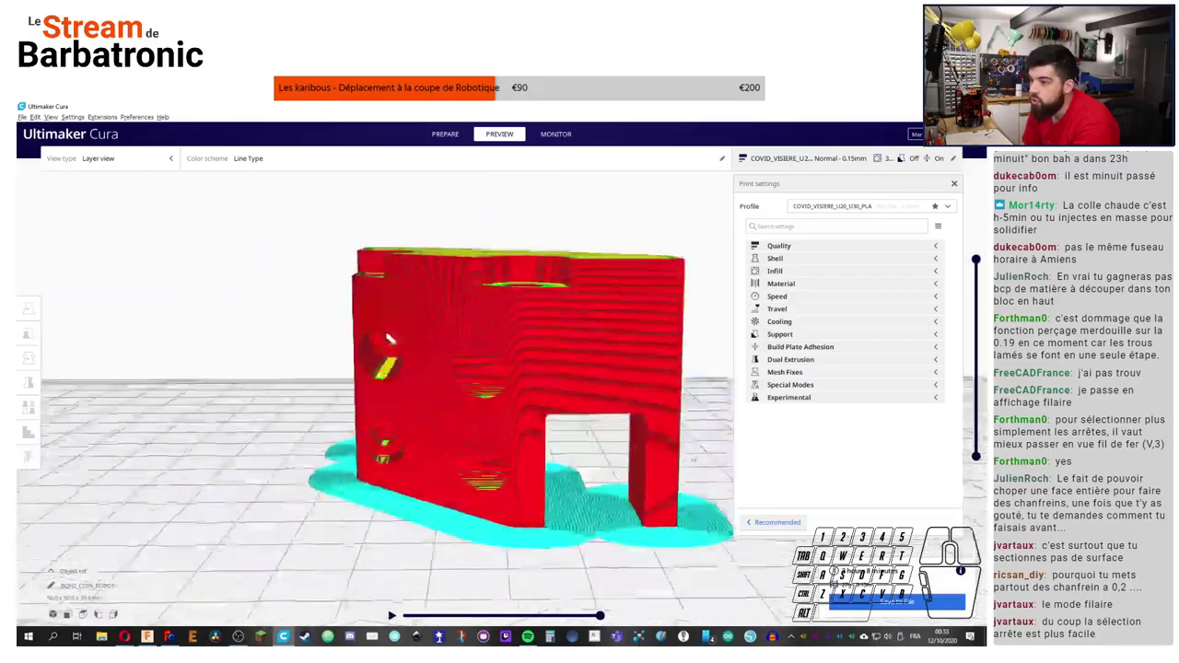
{"action": "left_click_drag", "start_coordinate": [288, 404], "coordinate": [376, 637]}
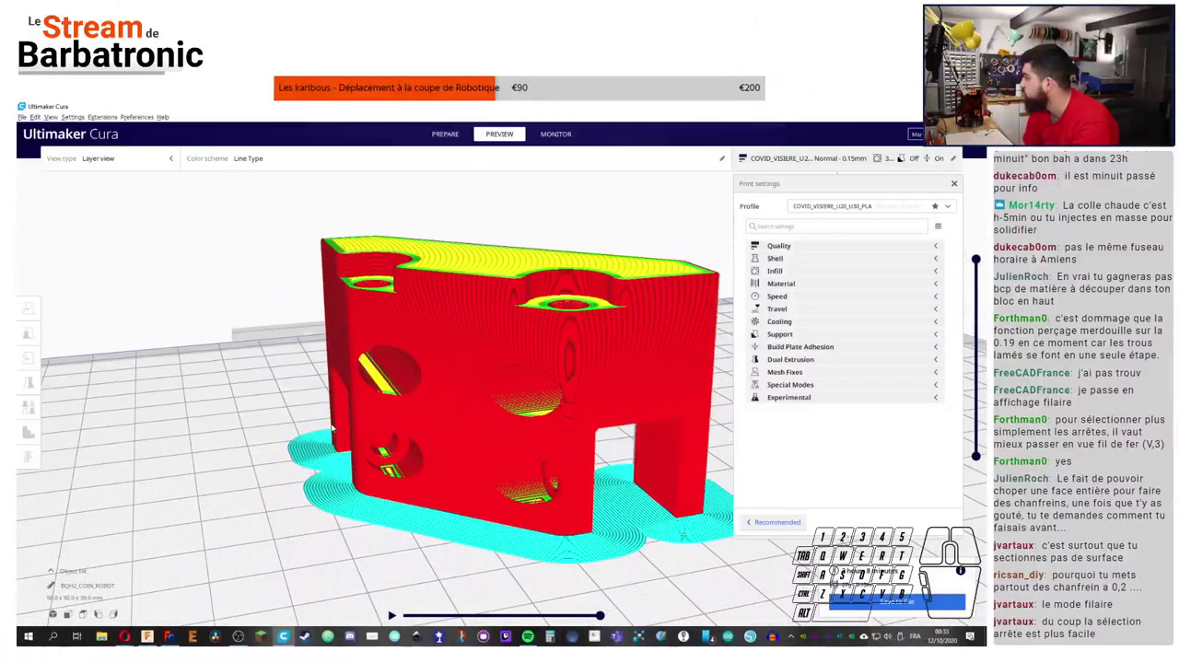
{"action": "right_click", "coordinate": [376, 637]}
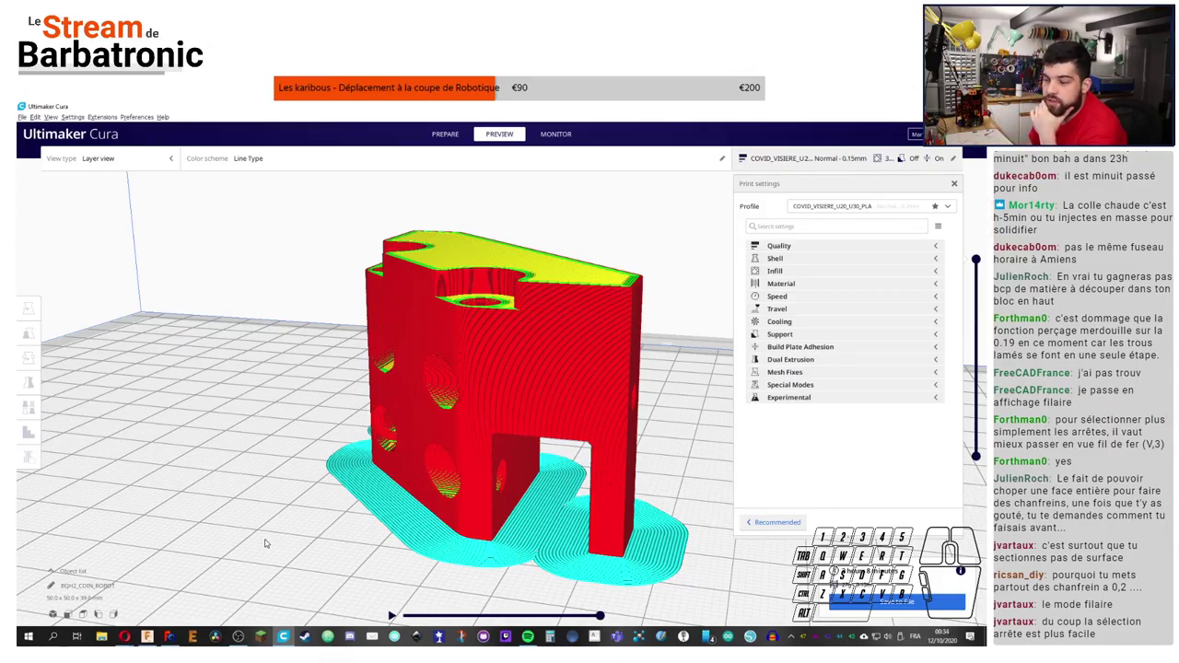
{"action": "left_click_drag", "start_coordinate": [257, 430], "coordinate": [406, 435]}
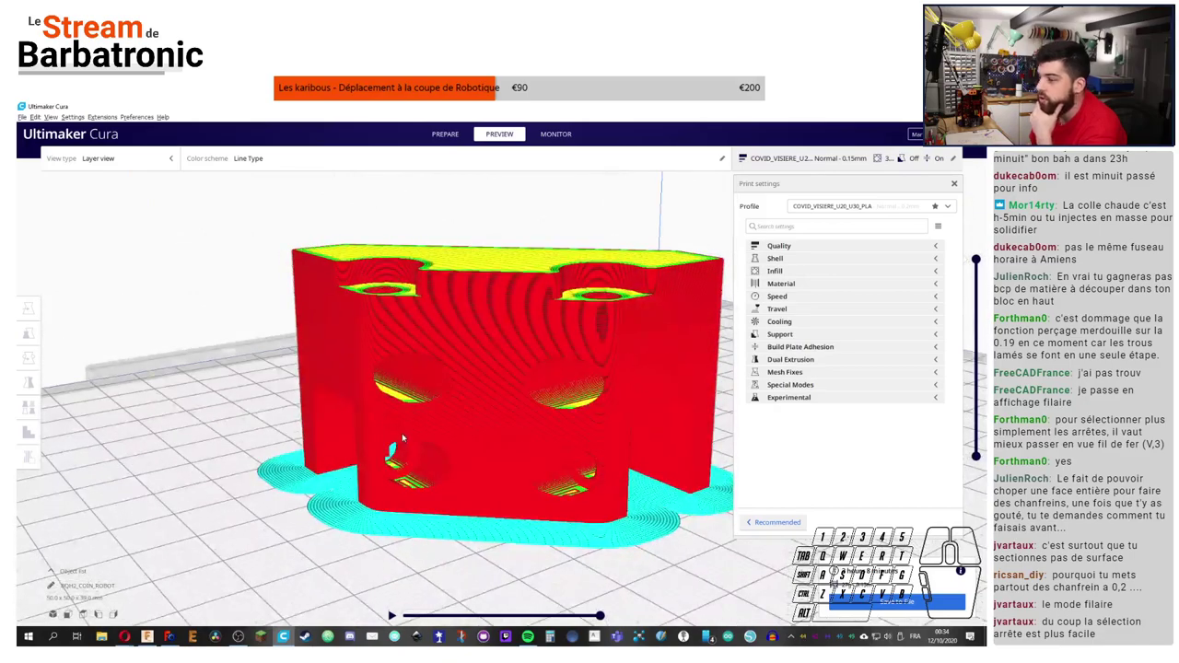